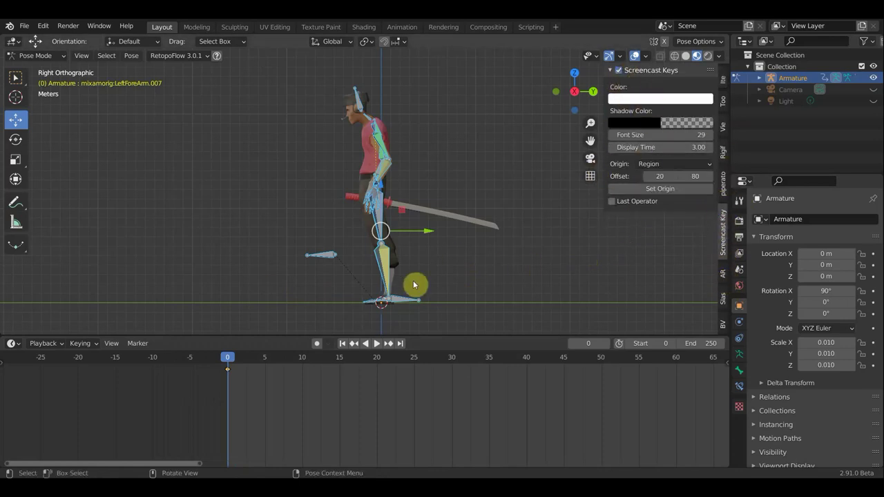
Zoom the Timeline around the frame 0 keyframe and set the current frame to 1.
key("n")
scroll("down", 3)
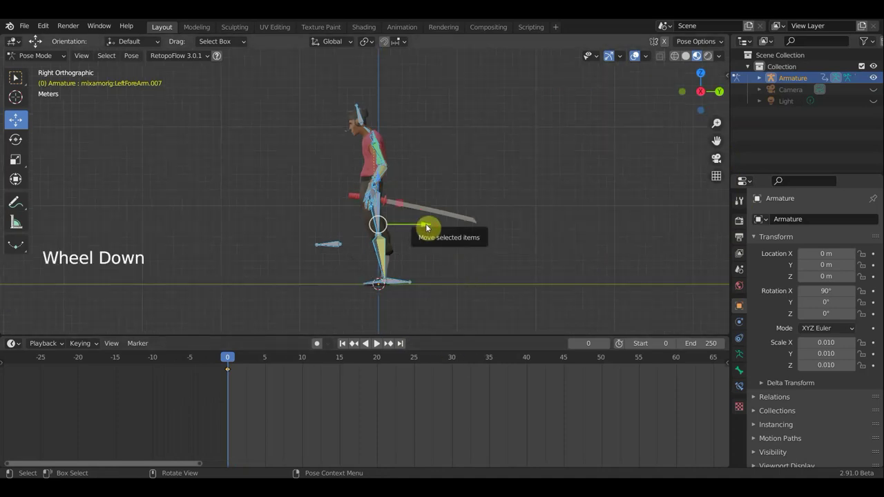
scroll("up", 3)
scroll("up", 3)
middle_click(346, 428)
left_click(224, 361)
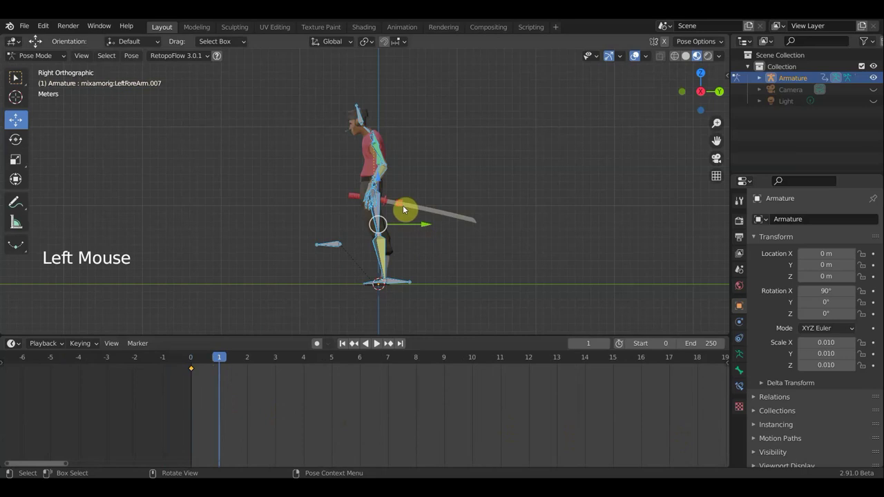
From the side orthographic view, move the Hips bone into its frame 1 position.
middle_click(474, 212)
scroll("up", 3)
left_click(479, 177)
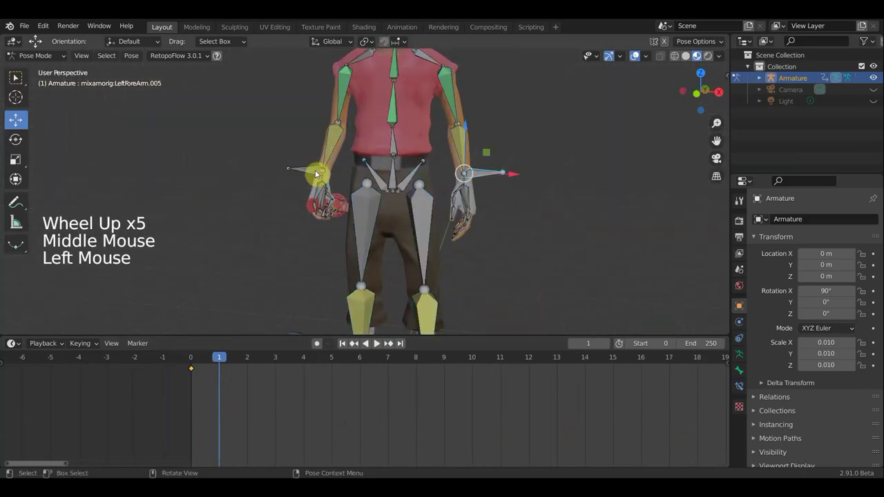
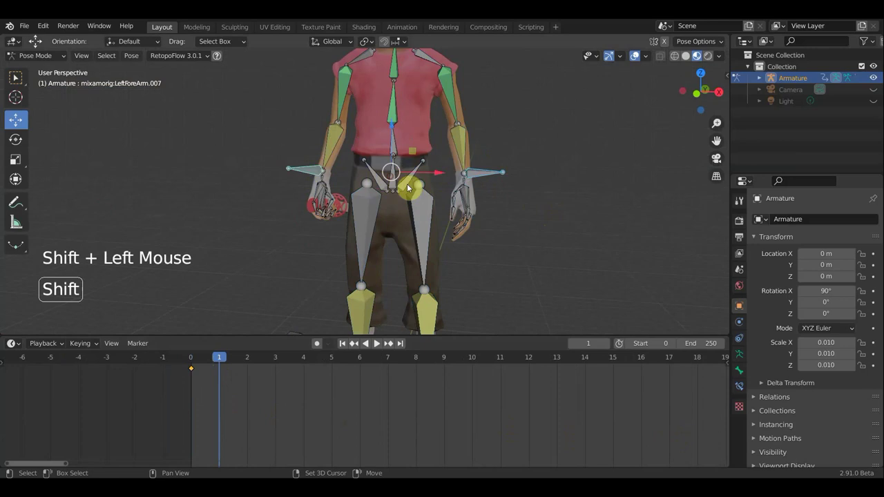
left_click(488, 211)
scroll("down", 3)
key("KP_3")
scroll("down", 3)
scroll("down", 3)
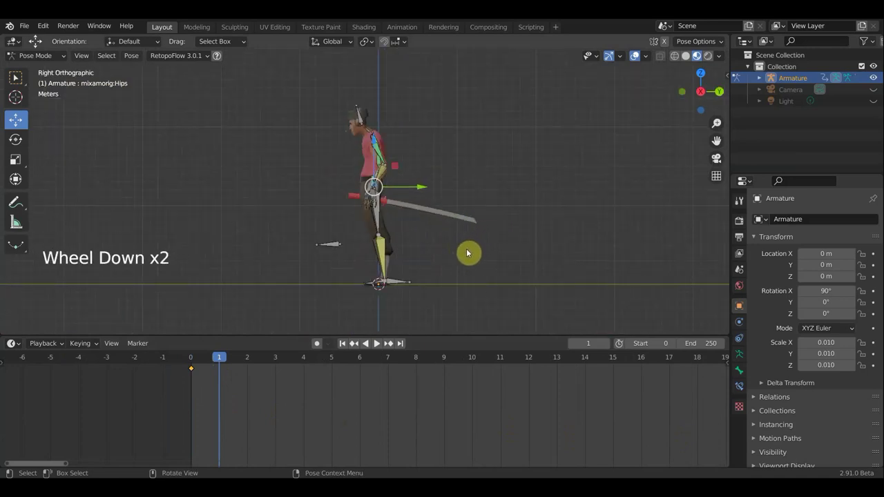
key("g")
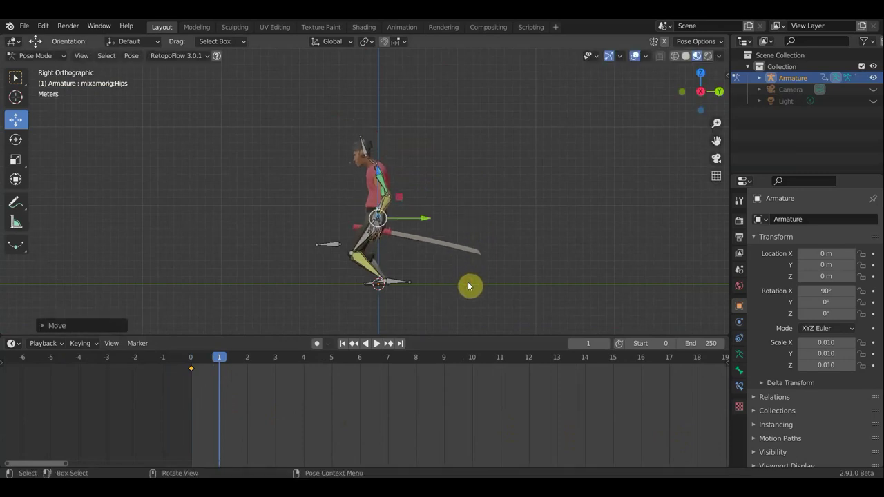
left_click(396, 285)
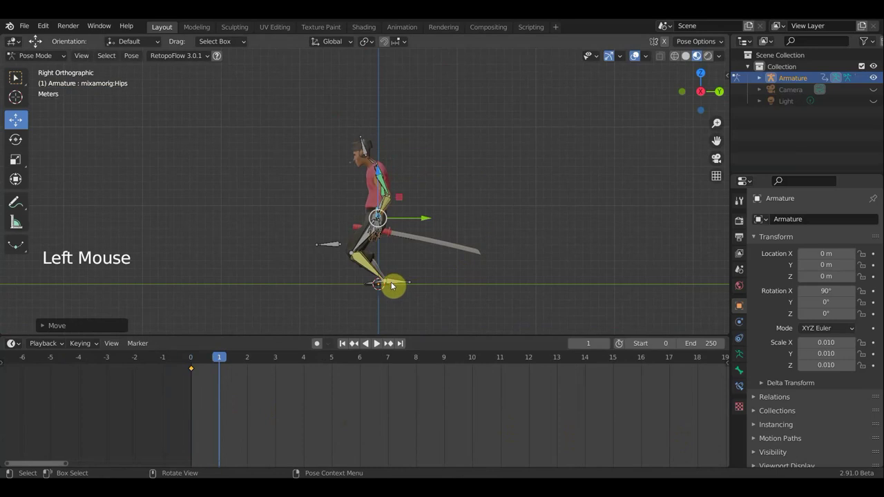
Move and rotate the left leg bone into its frame 1 position.
key("g")
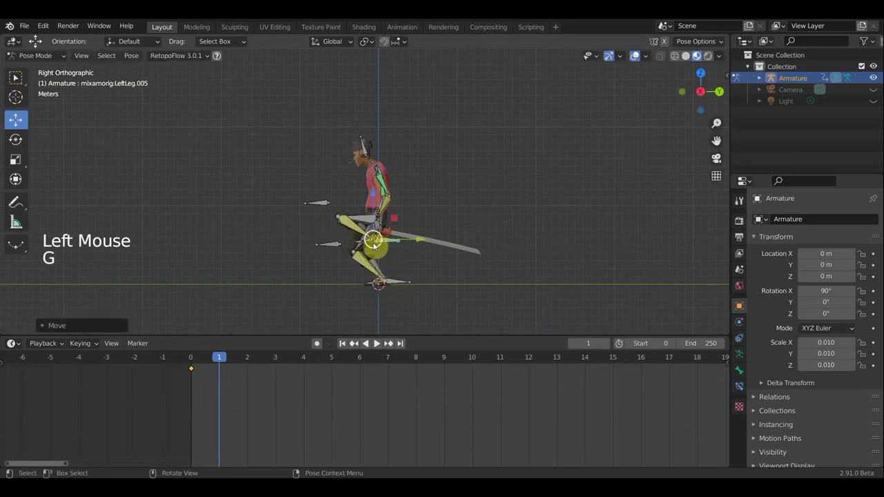
key("g")
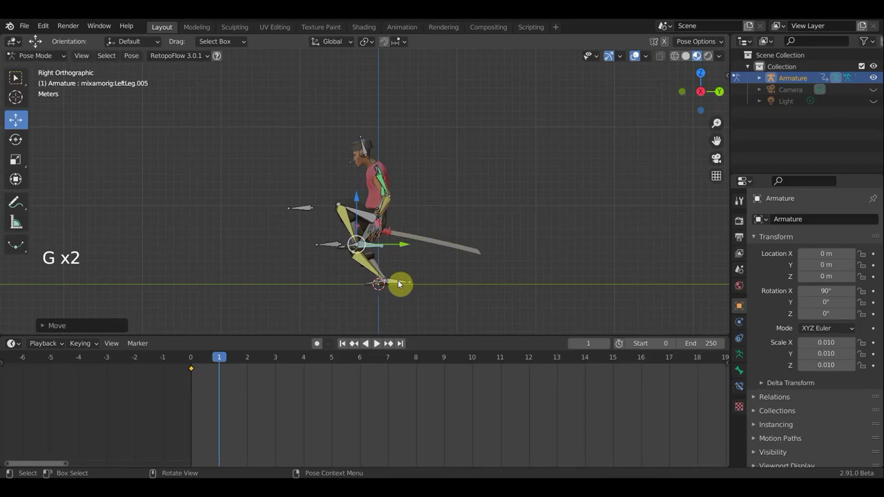
key("a")
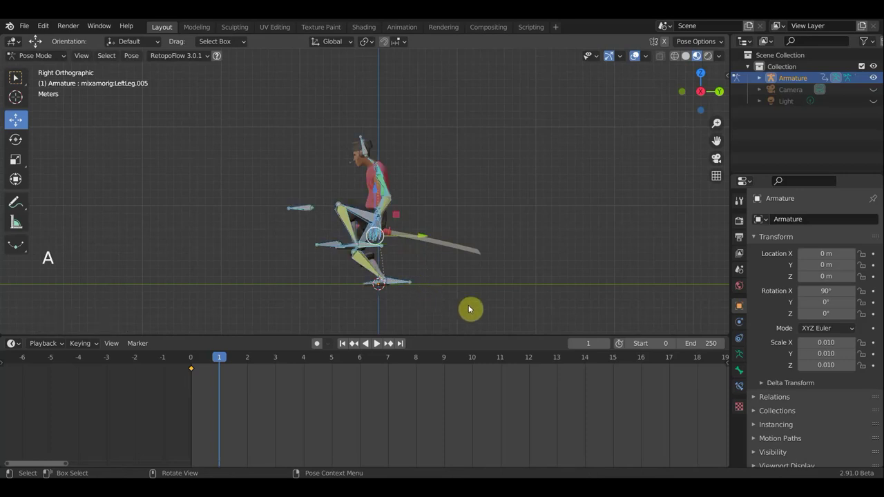
key("r")
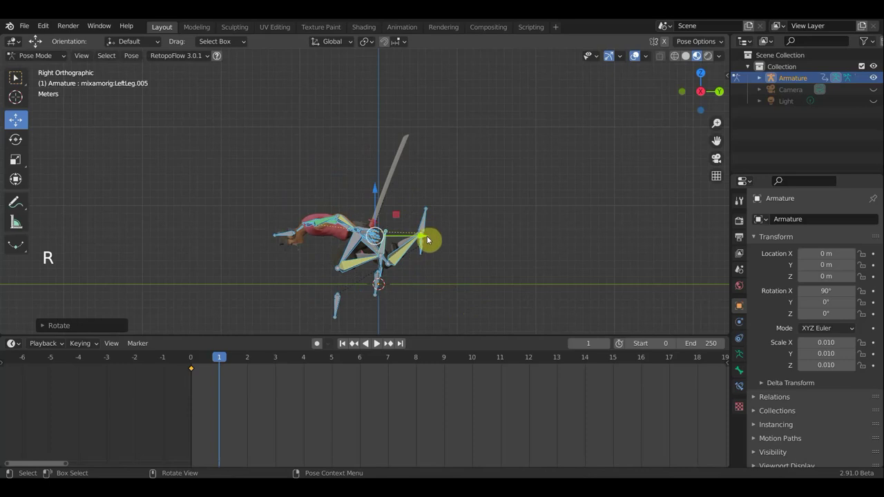
key("g")
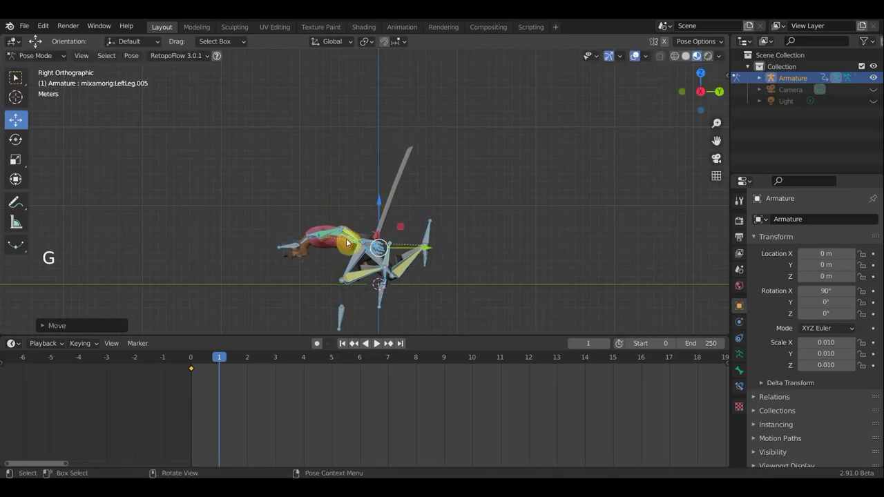
scroll("up", 3)
scroll("up", 3)
Rotate and nudge the Neck bone, checking the pose from several angles.
left_click(284, 265)
key("r")
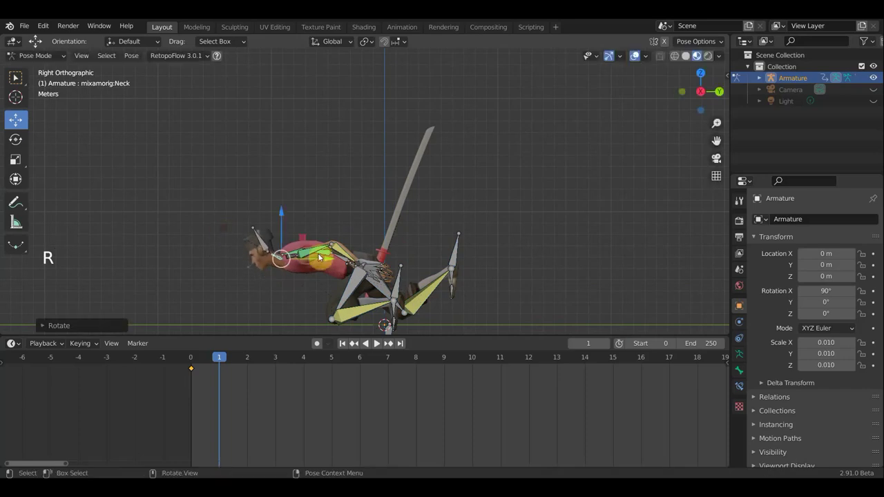
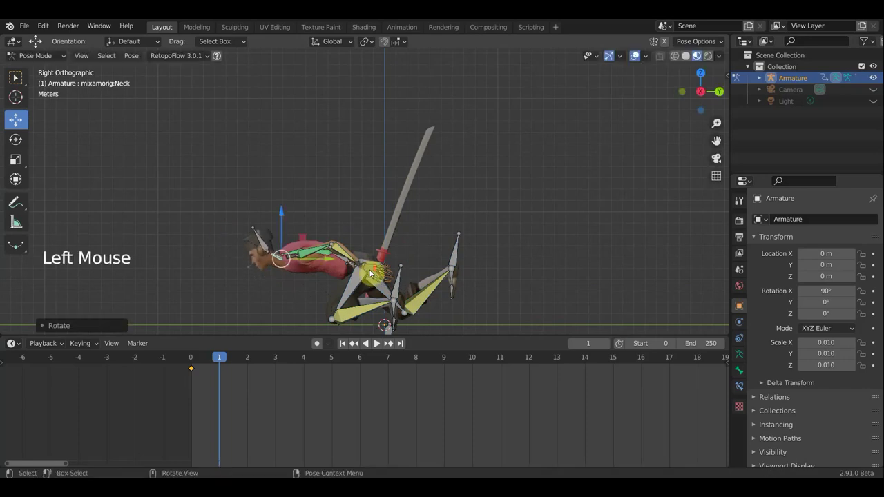
scroll("down", 3)
key("g")
key("r")
middle_click(440, 292)
middle_click(518, 287)
middle_click(518, 286)
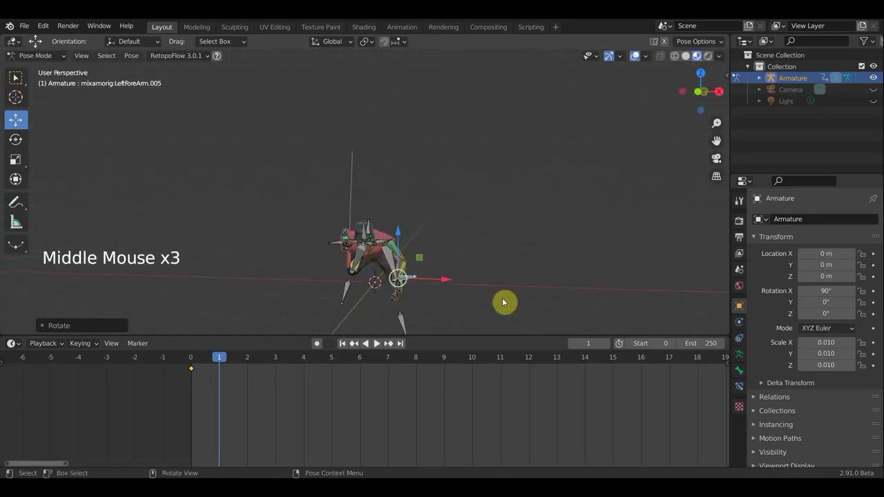
Rotate and reposition LeftForeArm.005, inspecting the arm from around the character.
key("r")
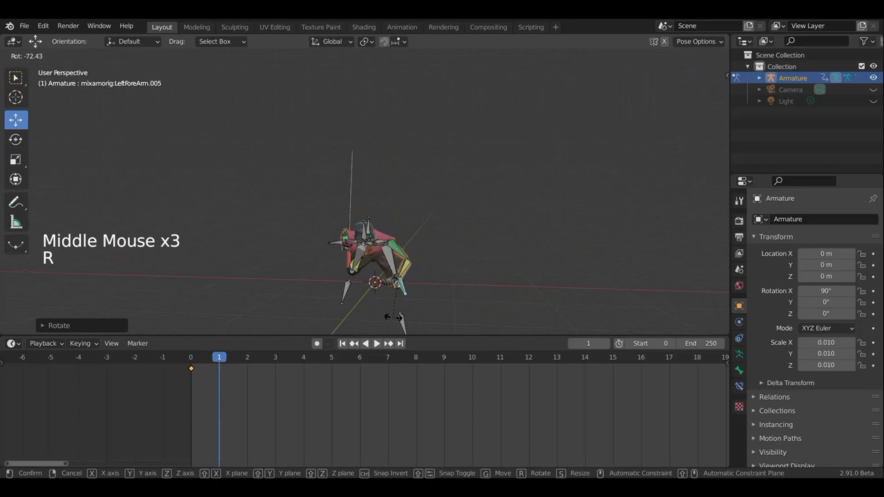
key("g")
key("g")
middle_click(460, 224)
middle_click(529, 259)
scroll("up", 3)
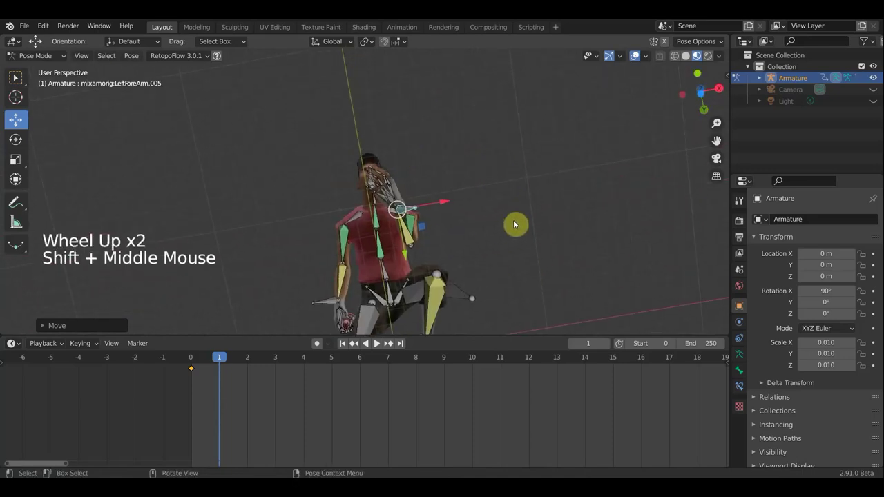
key("g")
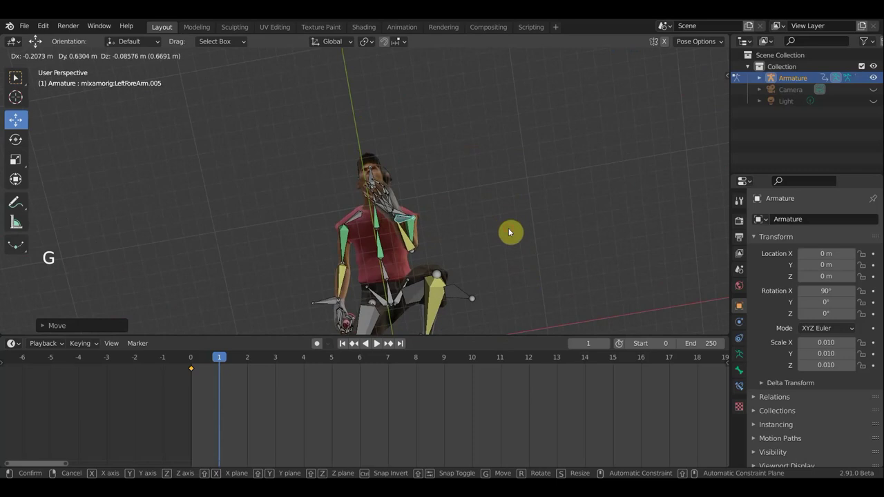
key("r")
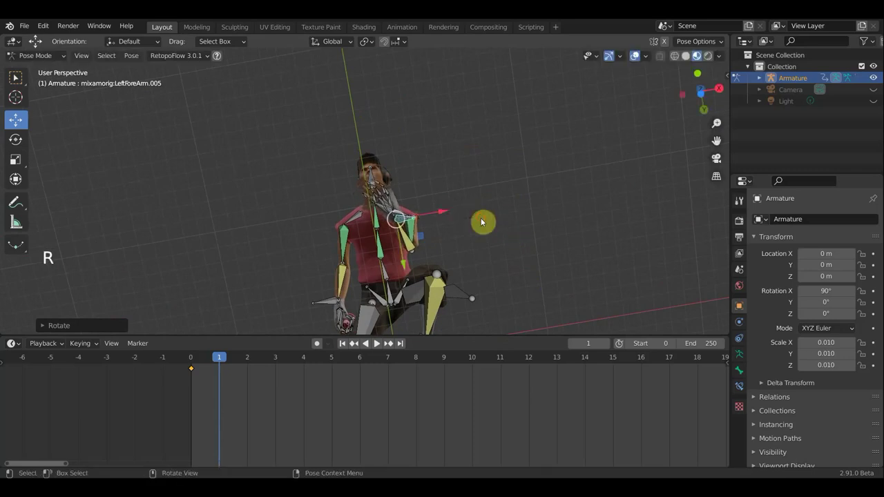
middle_click(420, 291)
middle_click(407, 306)
middle_click(332, 338)
middle_click(421, 224)
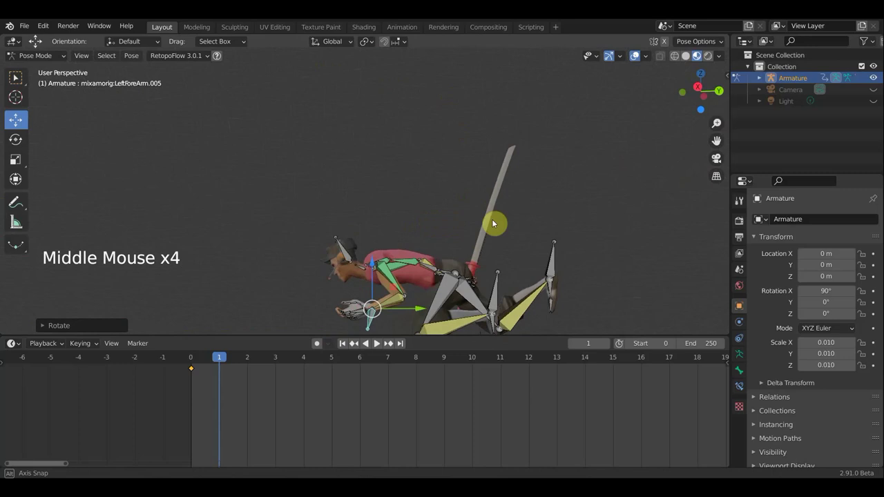
scroll("down", 3)
Select LeftForeArm.007 and move and rotate it to match the arm pose.
middle_click(551, 266)
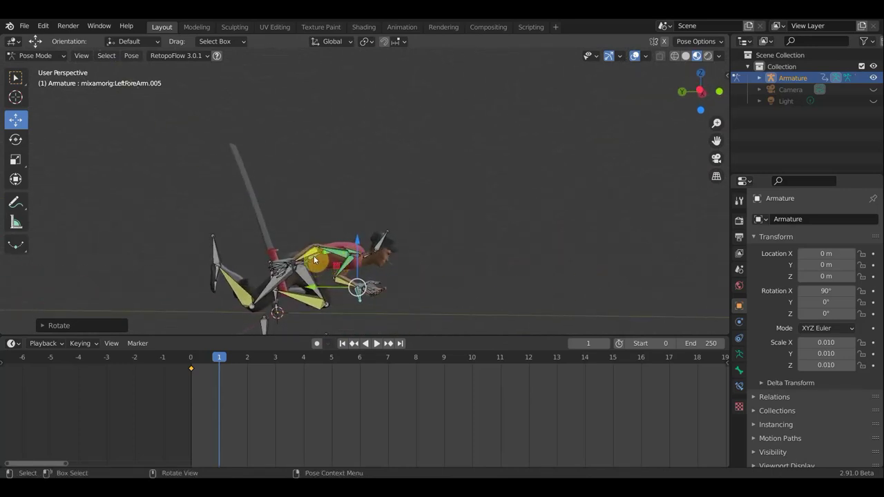
scroll("up", 3)
scroll("down", 3)
middle_click(209, 281)
left_click(277, 283)
scroll("down", 3)
key("g")
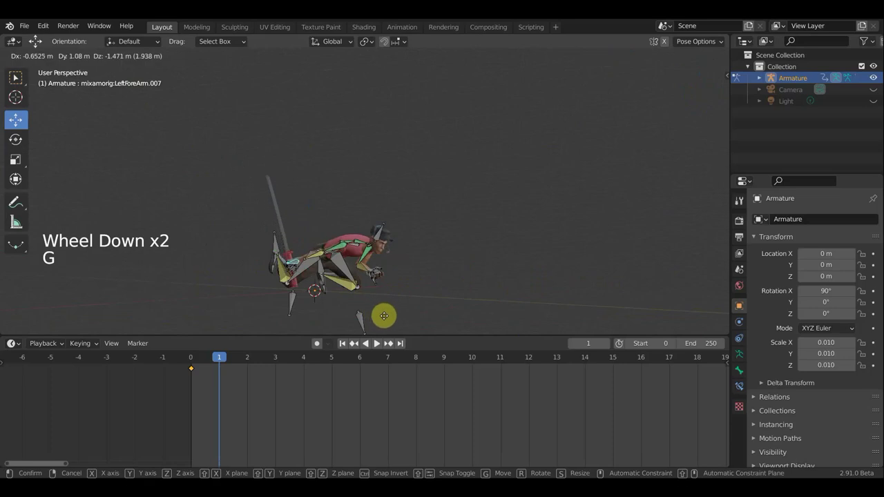
middle_click(425, 309)
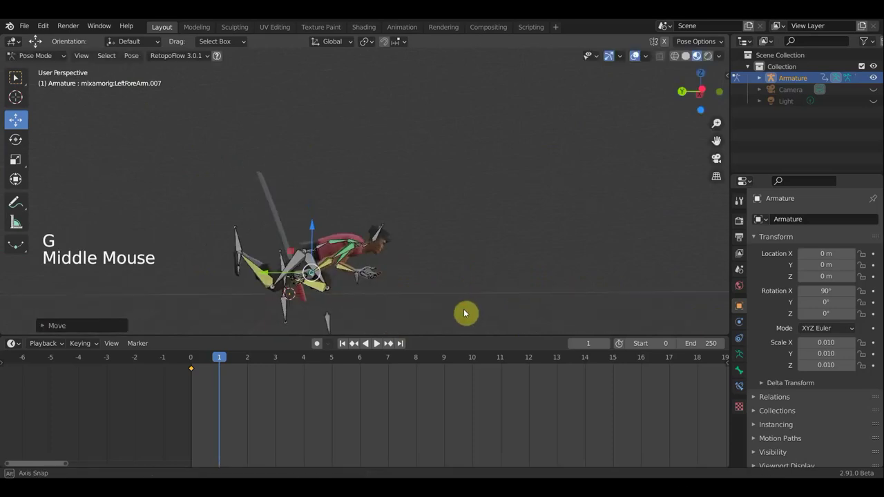
key("g")
middle_click(465, 306)
middle_click(479, 305)
key("r")
middle_click(419, 320)
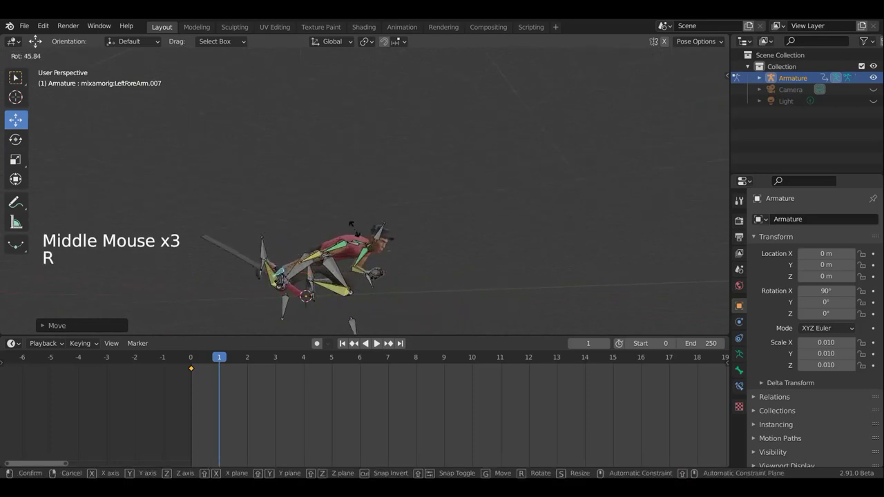
key("g")
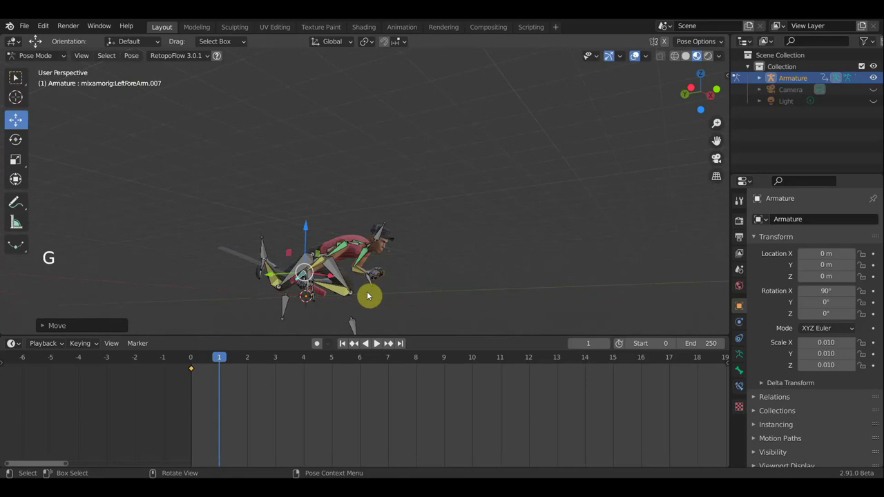
Review the arm from all sides, then select LeftLeg.007 in the side orthographic view.
middle_click(405, 310)
middle_click(406, 311)
middle_click(420, 315)
middle_click(420, 314)
middle_click(288, 293)
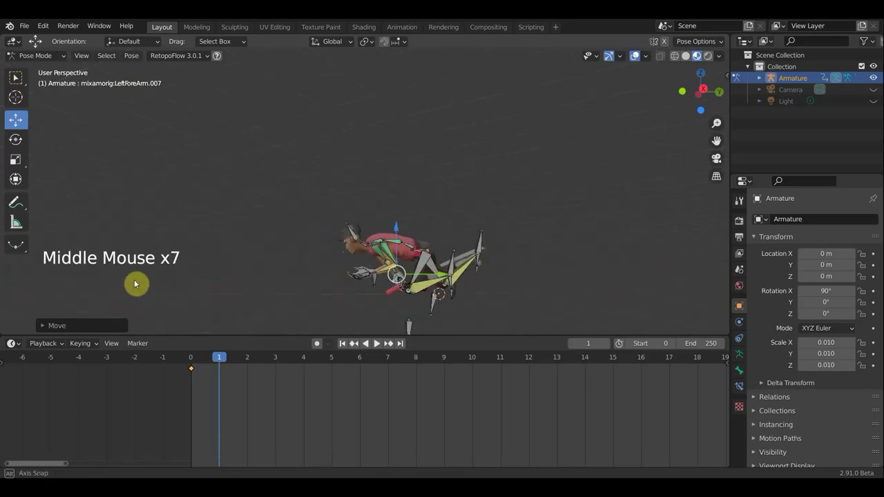
scroll("up", 3)
scroll("down", 3)
left_click(523, 251)
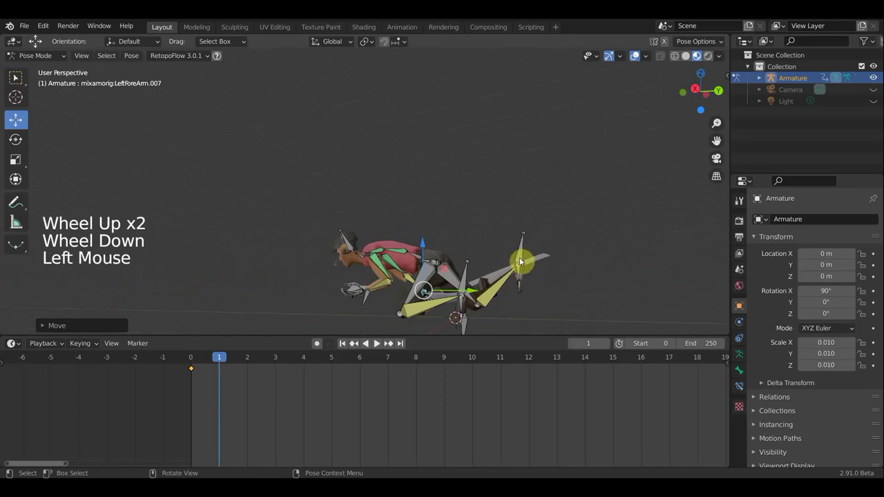
scroll("down", 3)
middle_click(551, 267)
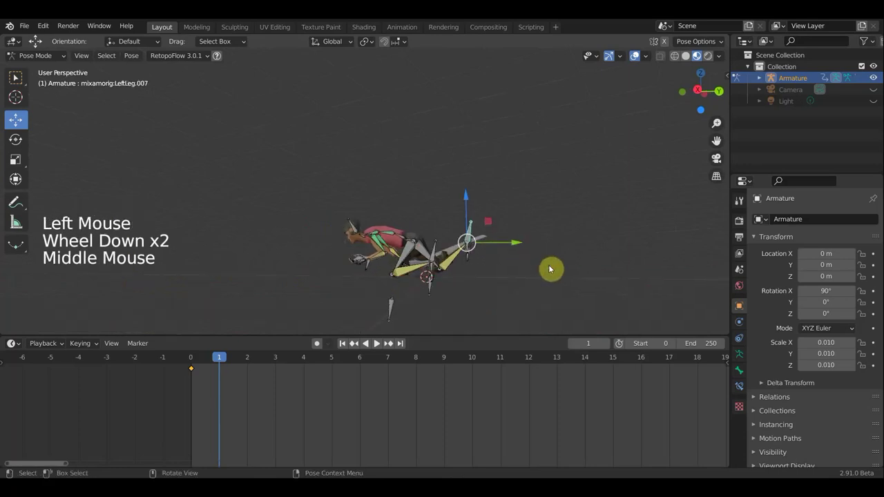
key("KP_3")
Move the left leg bone and rotate the left foot bone for the frame 1 pose.
key("g")
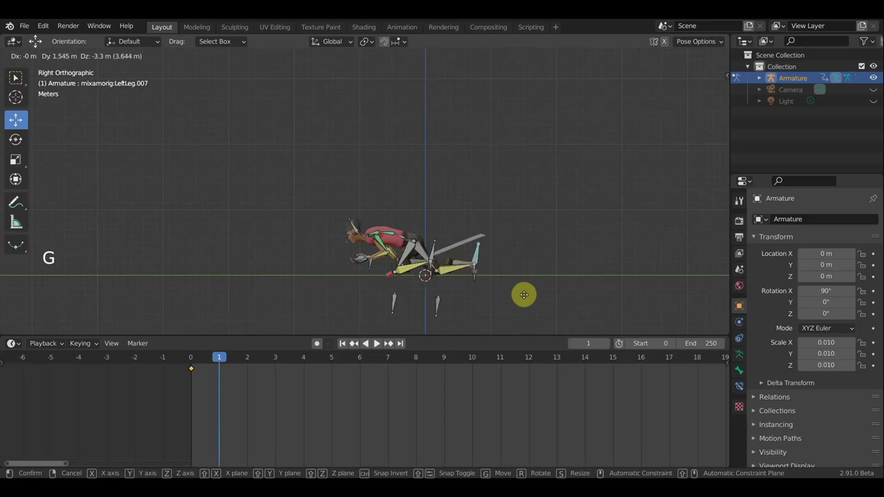
middle_click(471, 298)
middle_click(244, 285)
left_click(263, 291)
key("r")
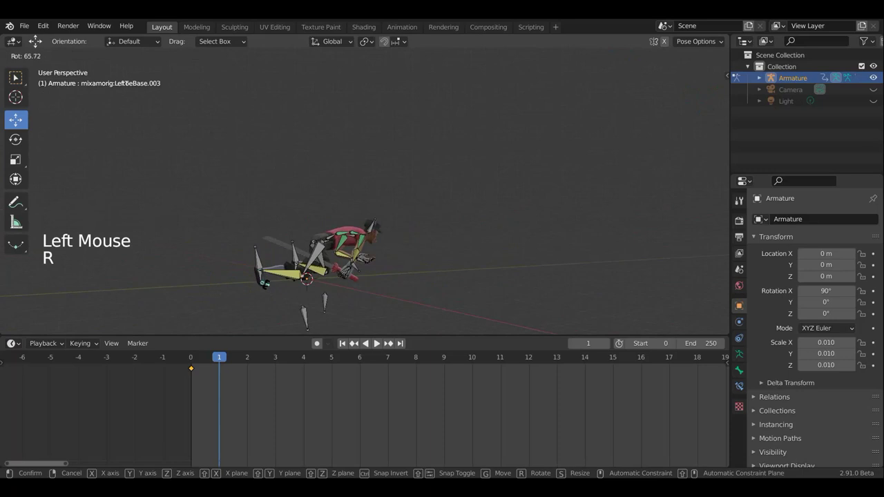
middle_click(327, 287)
middle_click(306, 285)
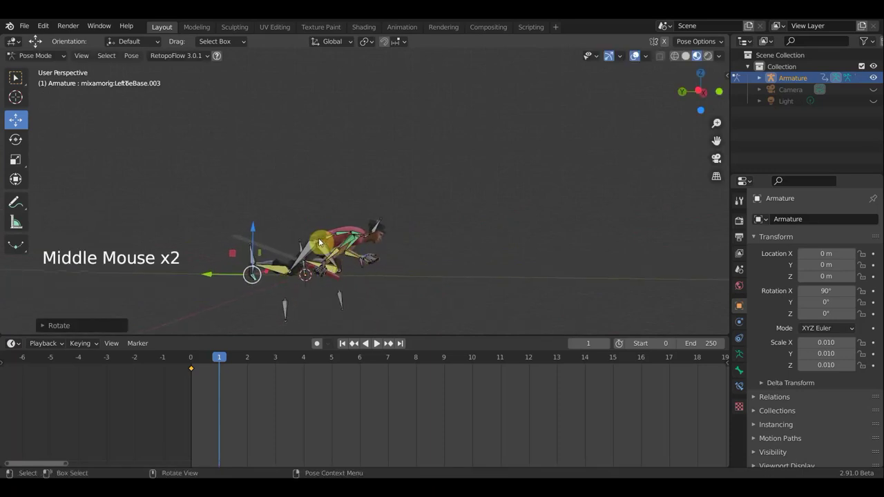
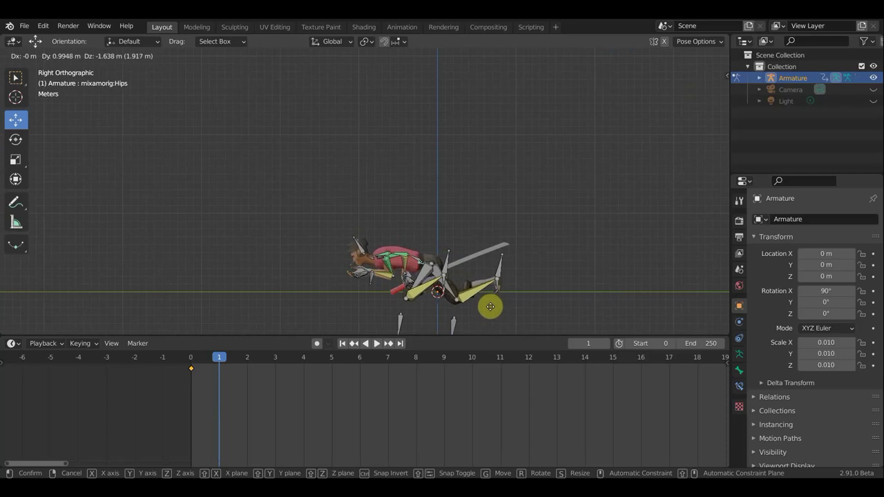
Confirm the hips position and move the selected bone, returning to side view.
left_click(375, 280)
key("g")
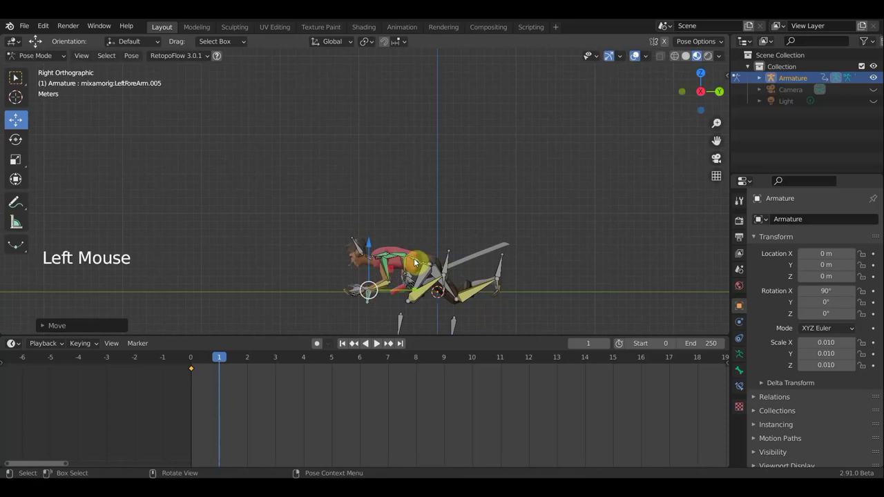
left_click(496, 272)
middle_click(495, 272)
middle_click(489, 256)
key("KP_3")
Move the Spine bone, then move LeftLeg.007 and confirm it with the select tool.
left_click(448, 270)
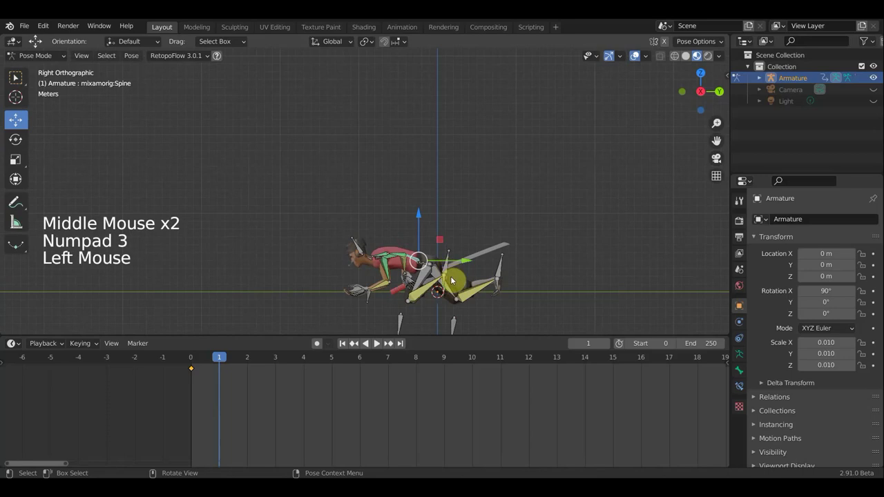
key("g")
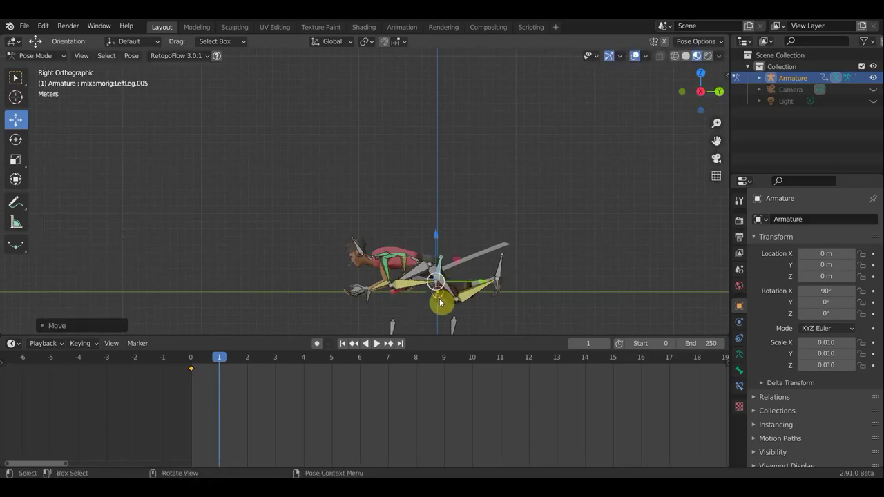
left_click(502, 274)
key("g")
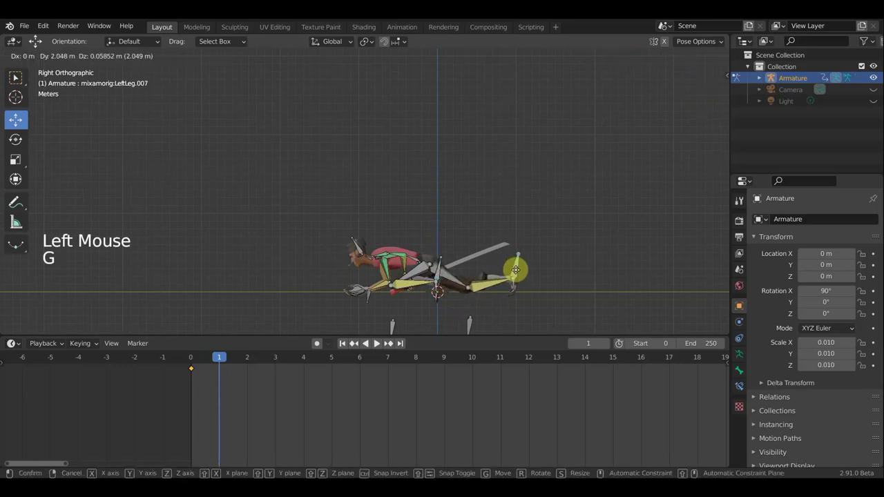
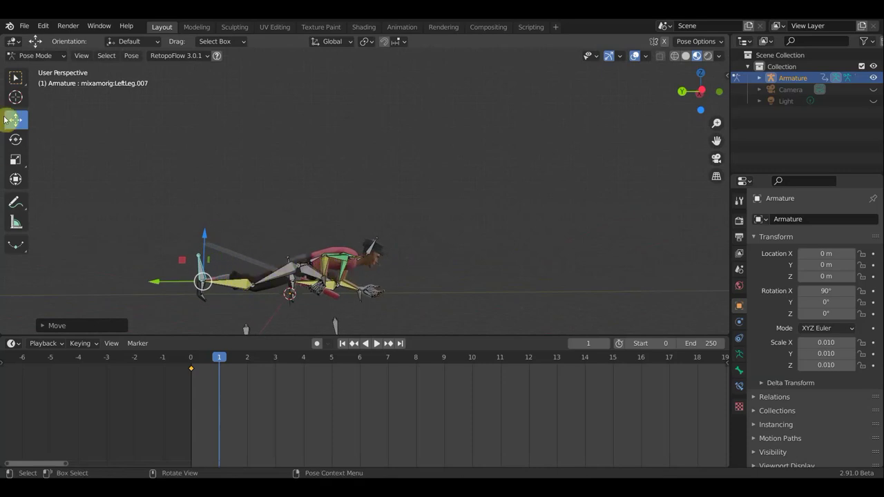
left_click(18, 86)
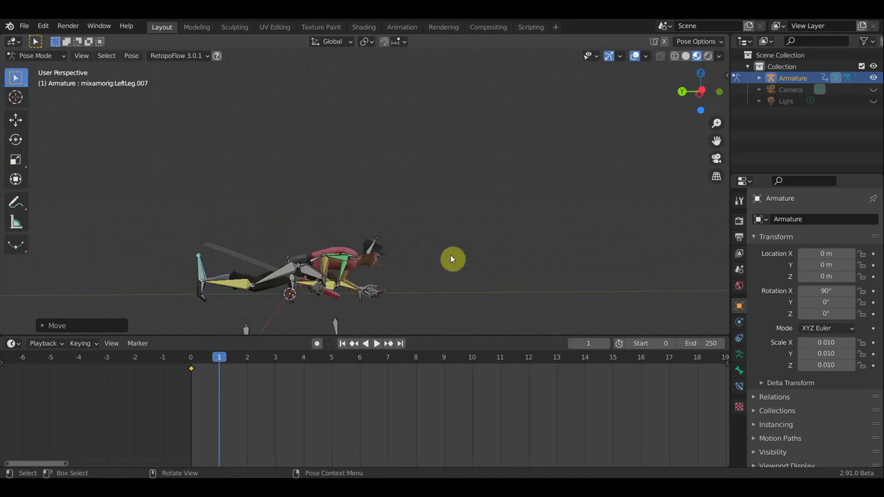
Select all bones and insert a keyframe for the whole pose at frame 1.
key("a")
key("i")
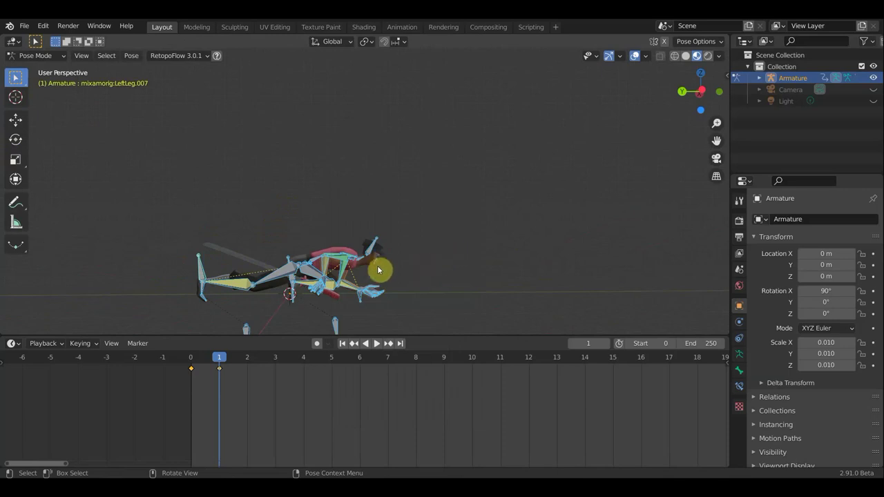
middle_click(372, 315)
middle_click(373, 317)
middle_click(373, 317)
middle_click(396, 317)
Move and rotate the Hips bone, then try a Spine rotation and undo it.
left_click(342, 284)
key("KP_2")
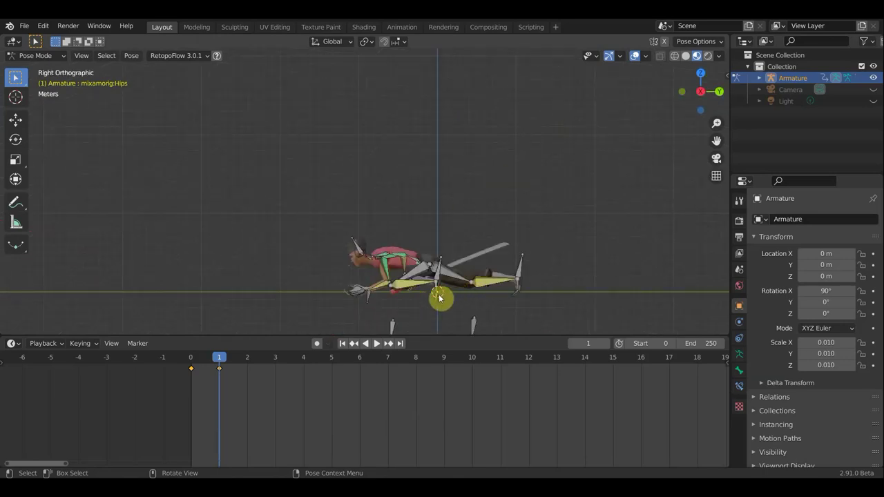
key("g")
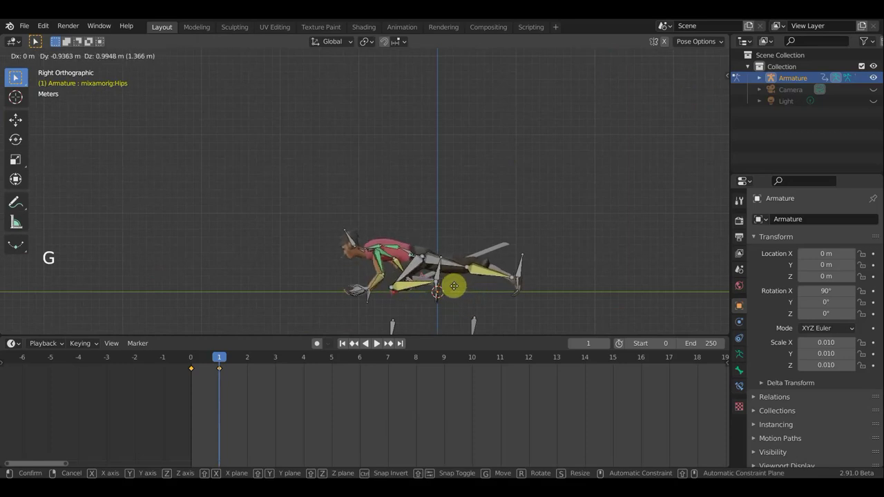
key("r")
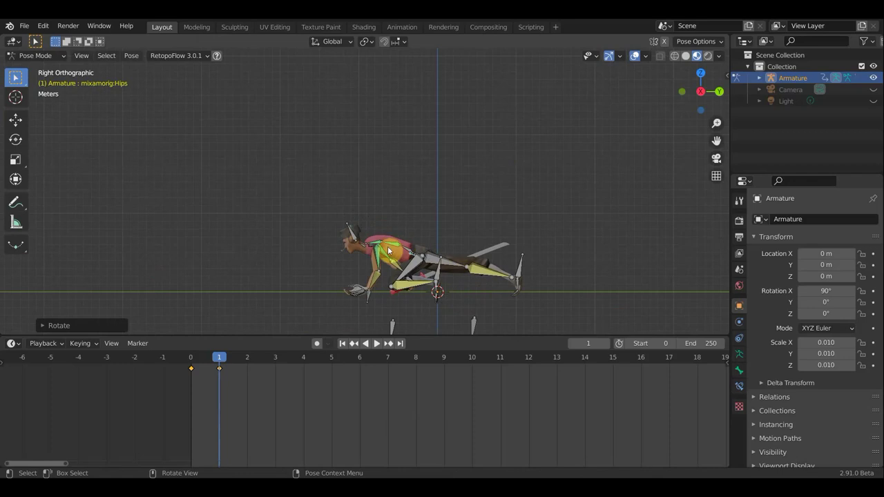
left_click(407, 249)
key("r")
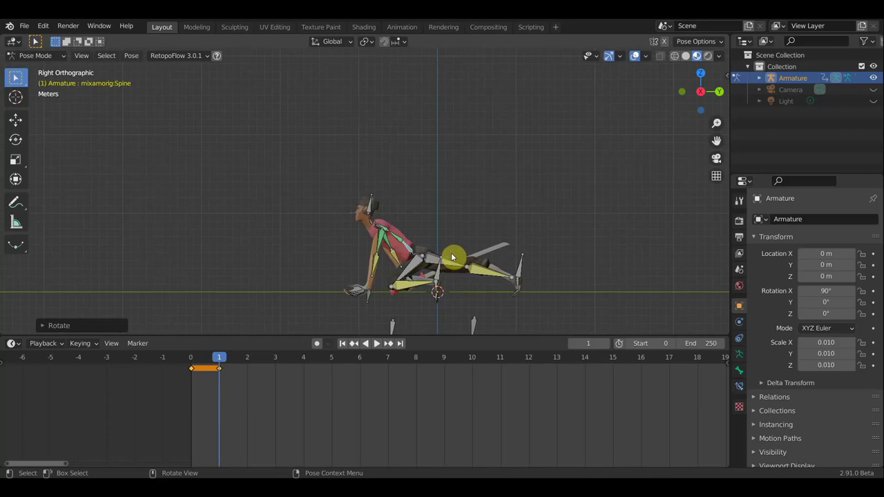
key("ctrl+z")
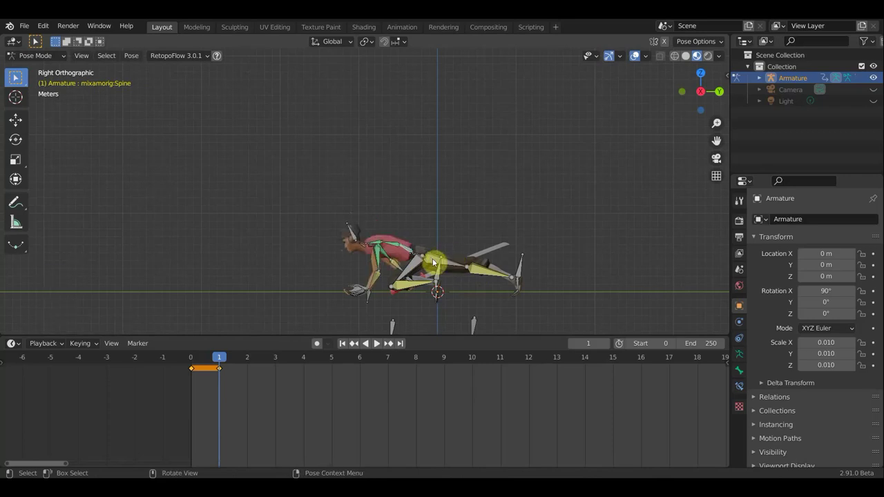
Reposition LeftLeg.007 in several passes, undoing the last move.
left_click(520, 274)
key("g")
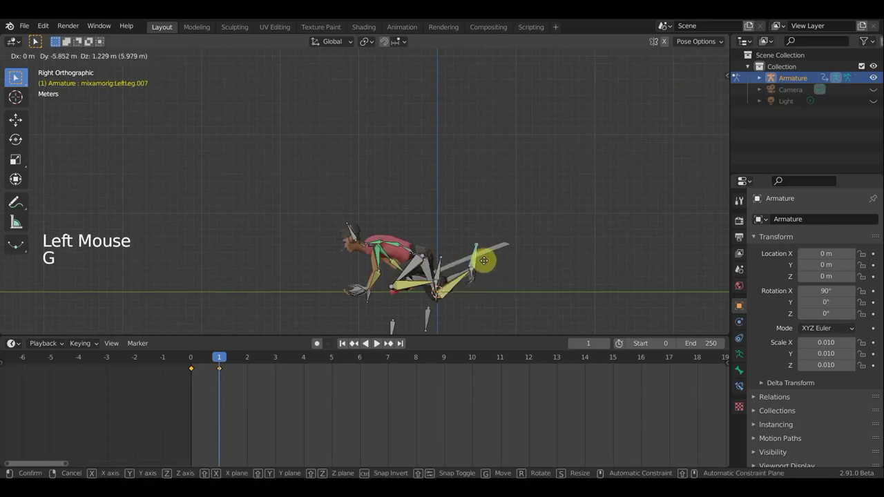
middle_click(455, 292)
middle_click(215, 287)
middle_click(235, 271)
key("g")
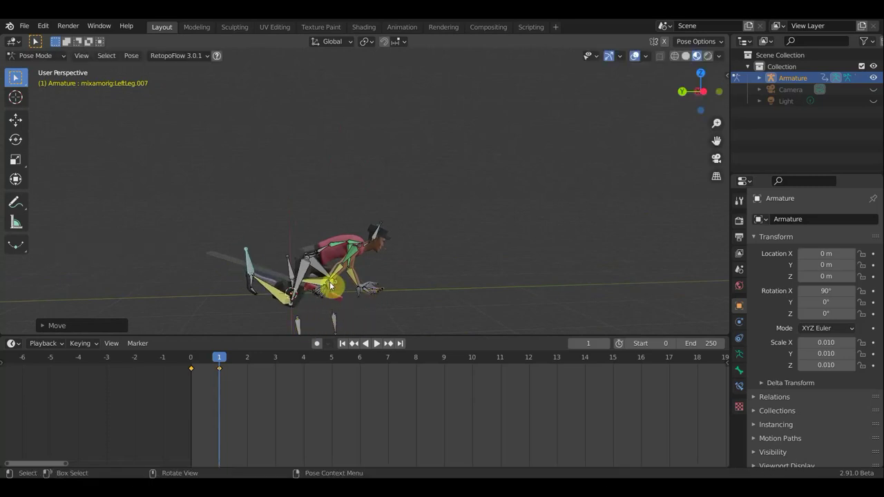
scroll("up", 3)
left_click(276, 299)
scroll("down", 3)
middle_click(411, 312)
scroll("down", 3)
middle_click(411, 309)
key("g")
key("ctrl+z")
Select the Hips bone again and move it to refine the frame 1 pose.
middle_click(489, 327)
middle_click(414, 332)
left_click(333, 269)
middle_click(402, 268)
middle_click(363, 239)
key("g")
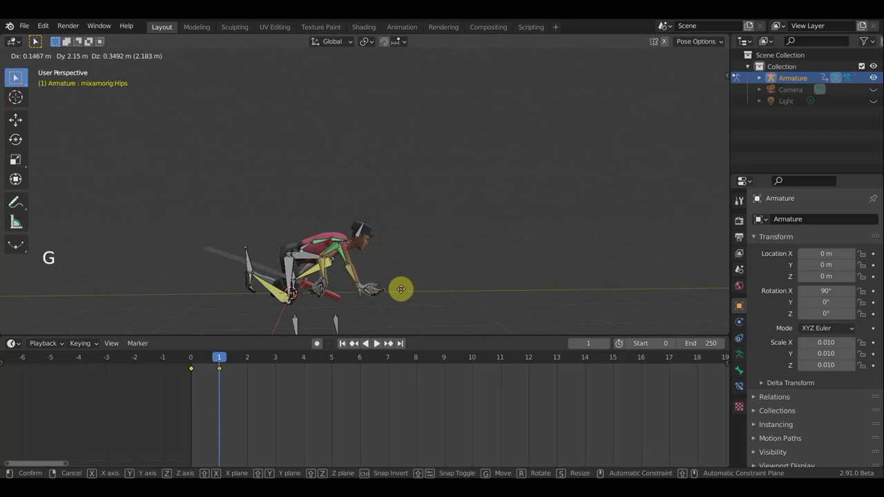
middle_click(377, 295)
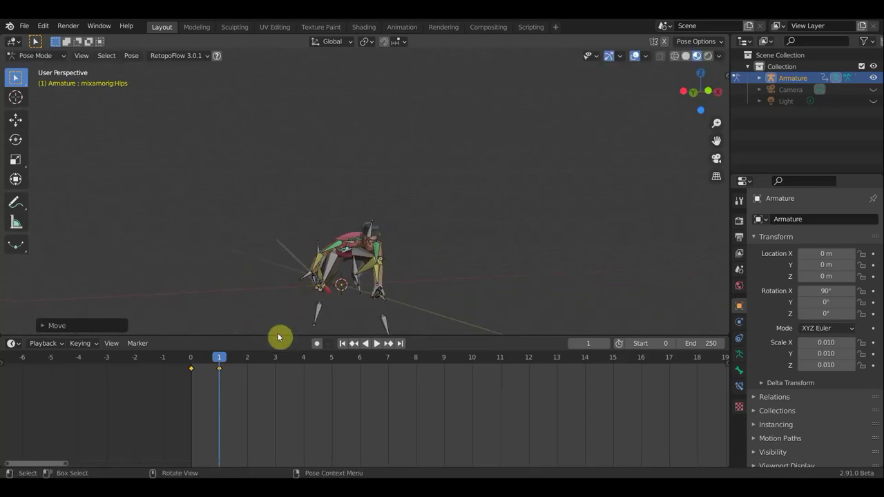
At frame 5, bend the LeftForeArm.005 bone by moving and rotating it.
left_click(210, 360)
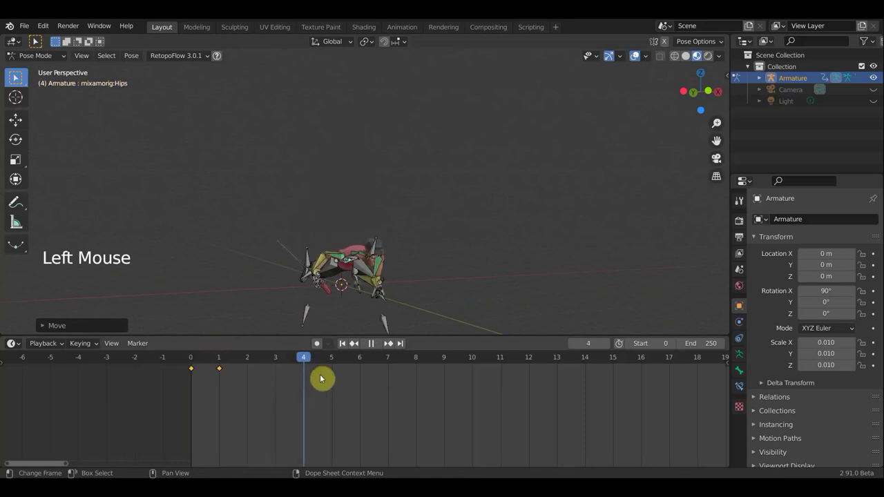
middle_click(442, 309)
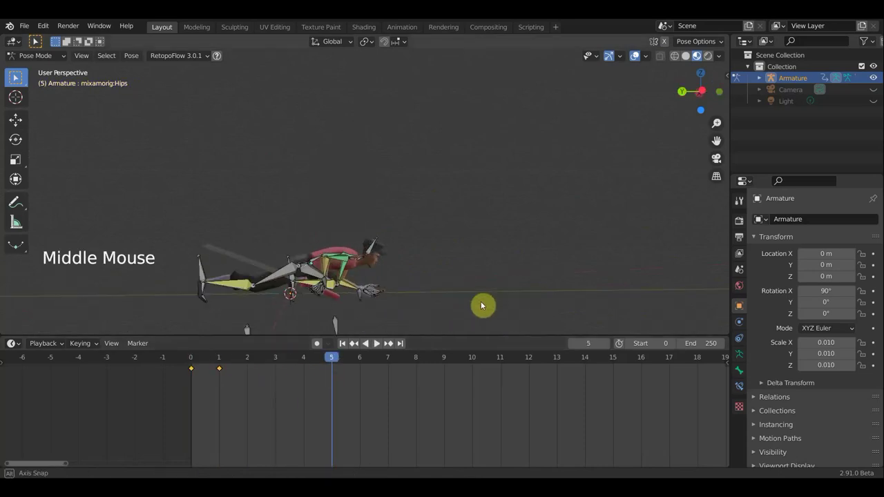
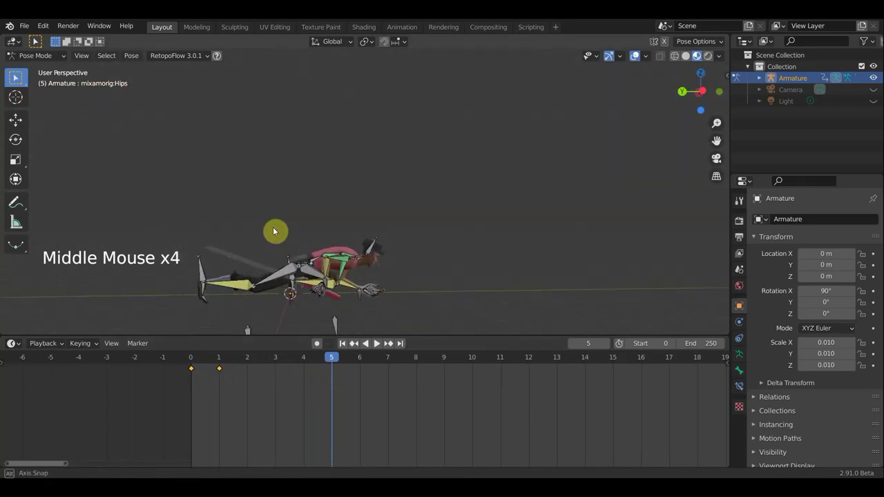
key("g")
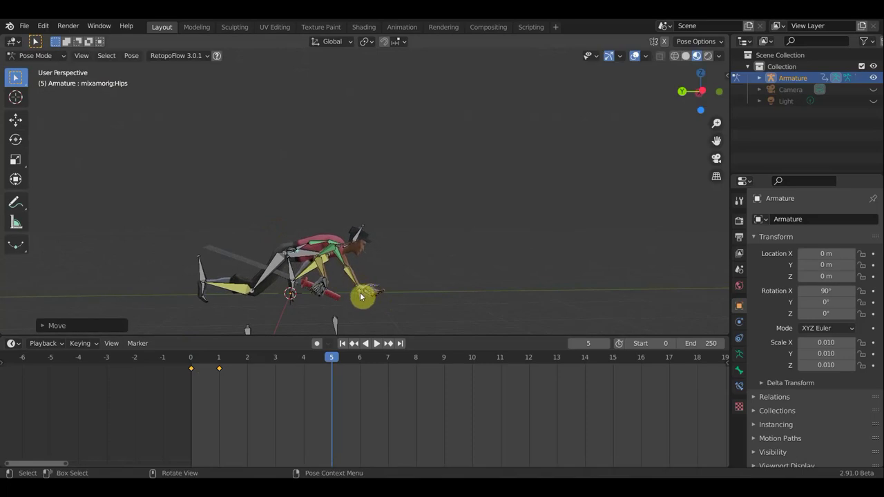
left_click(362, 298)
middle_click(388, 308)
middle_click(308, 294)
middle_click(277, 298)
middle_click(418, 316)
key("r")
middle_click(436, 307)
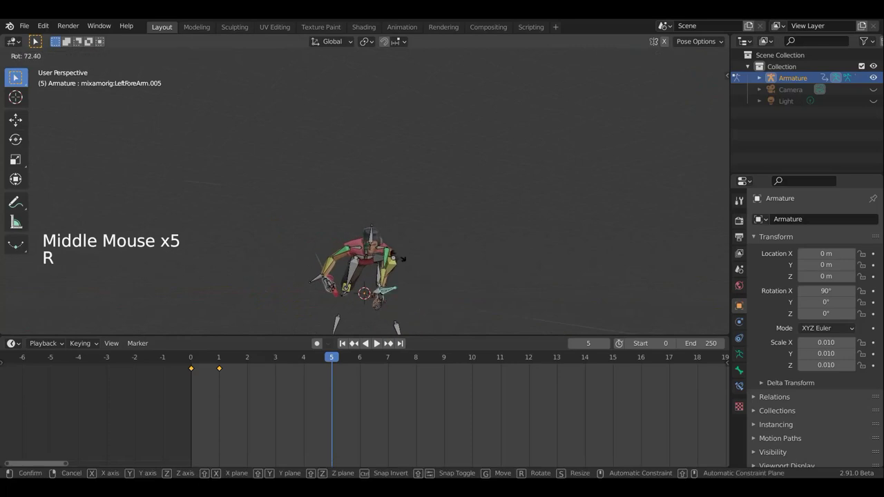
middle_click(503, 307)
middle_click(489, 329)
key("g")
key("r")
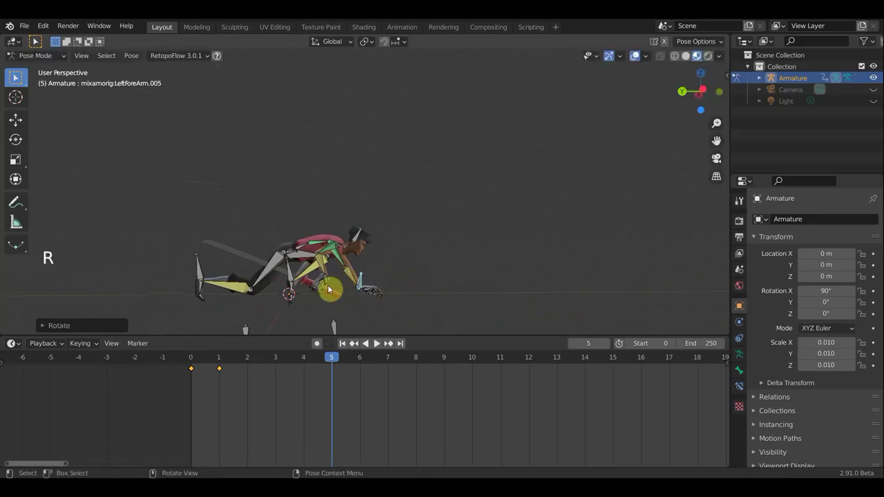
Shift the LeftLeg.007 bone, twist the Spine bone, select all bones and insert a keyframe.
middle_click(274, 286)
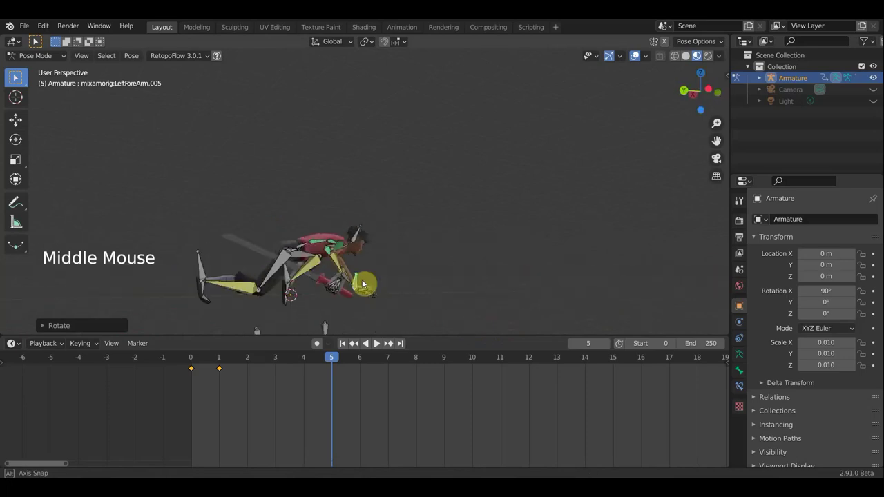
middle_click(321, 291)
left_click(201, 275)
key("g")
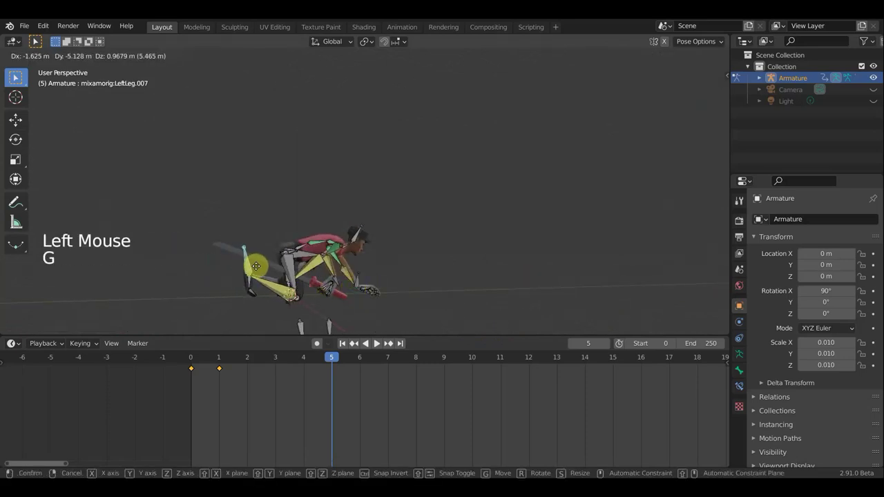
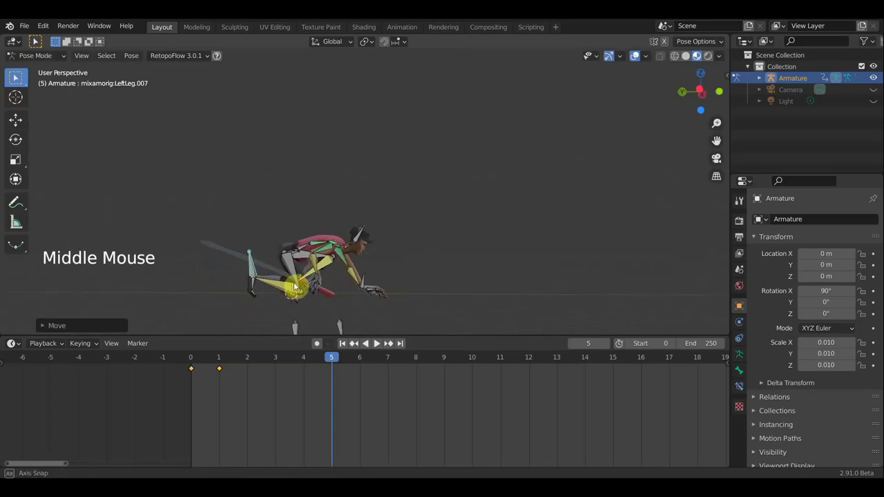
left_click(307, 249)
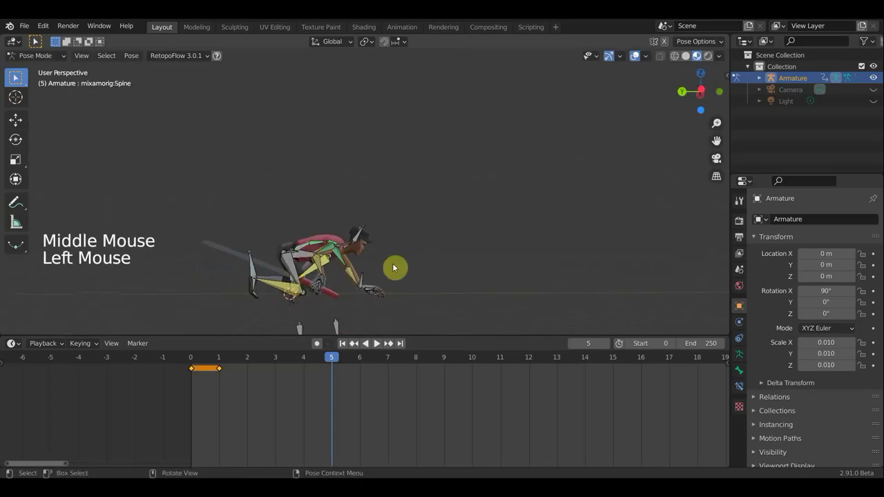
key("r")
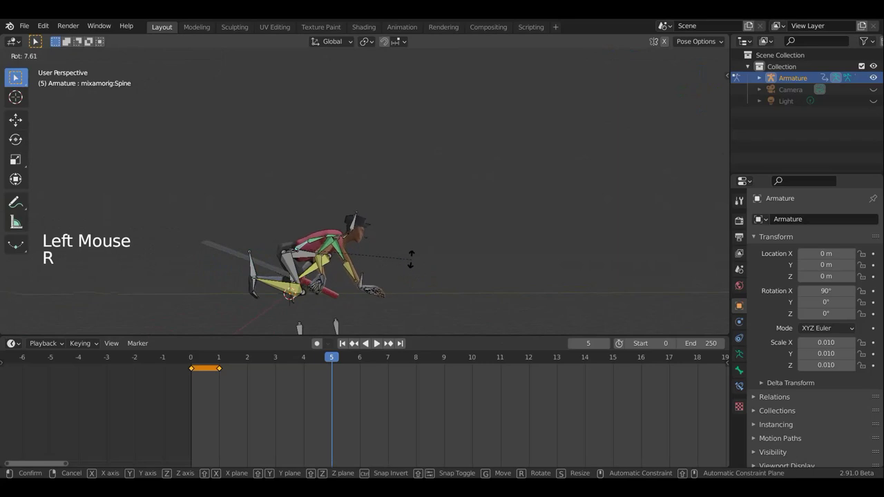
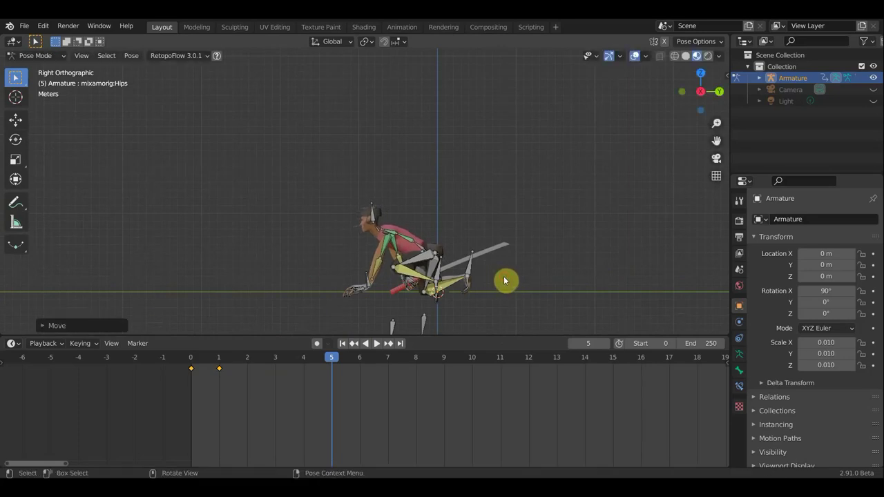
key("a")
key("i")
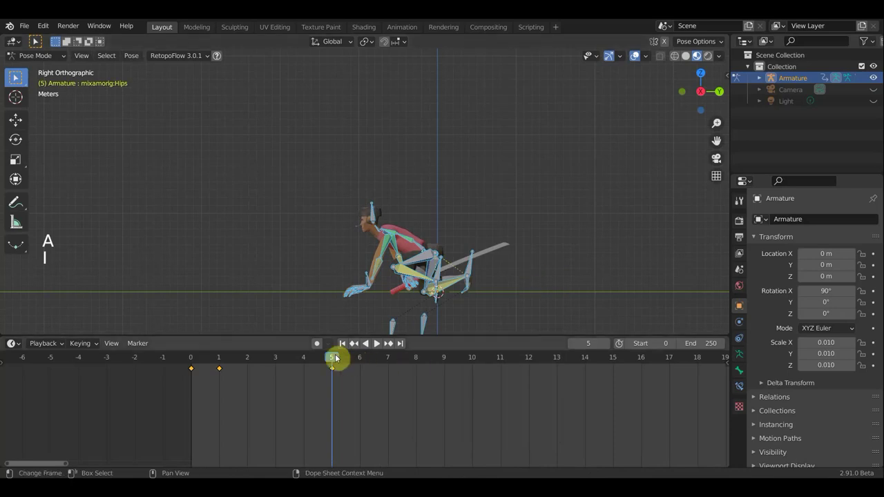
At frame 10, reposition and rotate the left forearm bone from the side view.
left_click(259, 362)
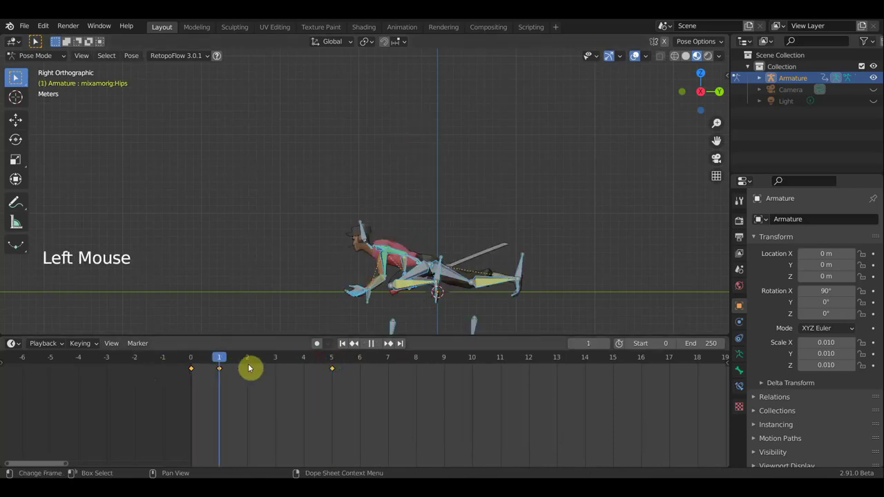
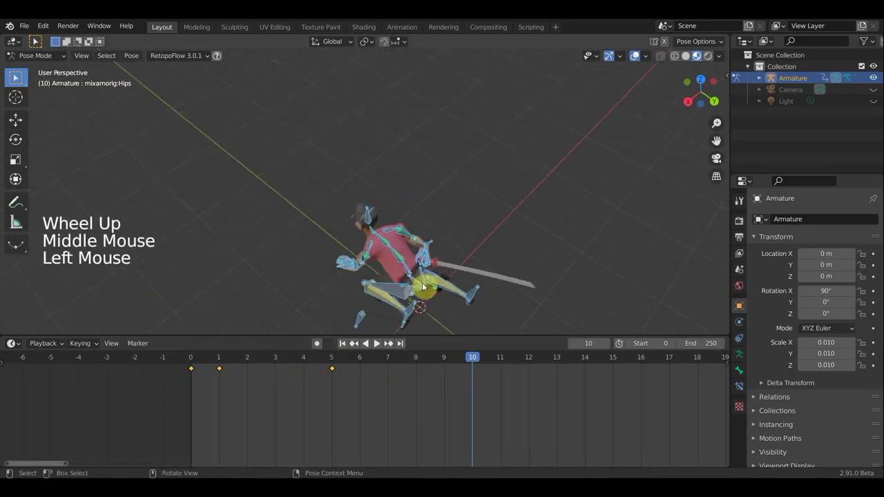
key("KP_3")
left_click(370, 298)
middle_click(545, 310)
middle_click(28, 293)
middle_click(535, 293)
left_click(332, 299)
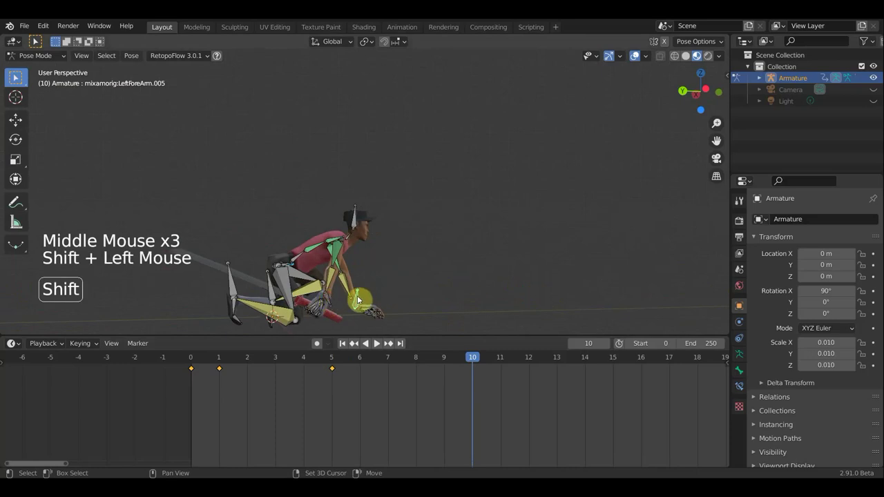
key("KP_3")
scroll("down", 3)
key("g")
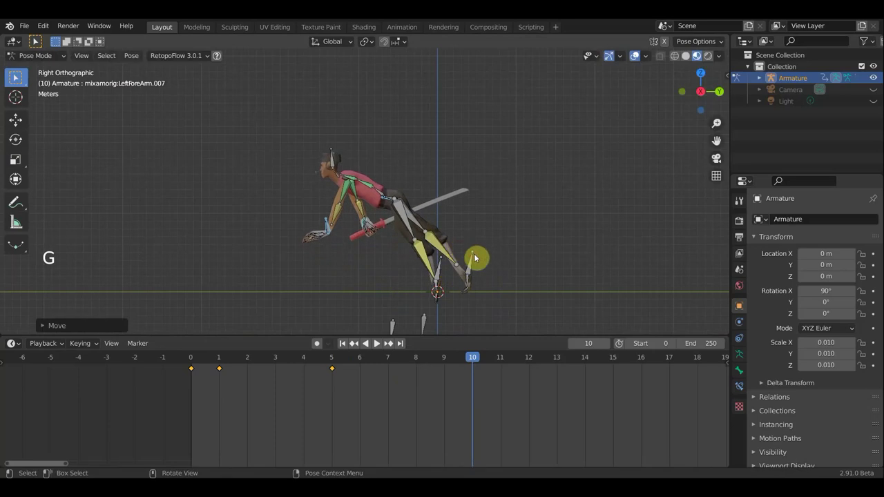
key("r")
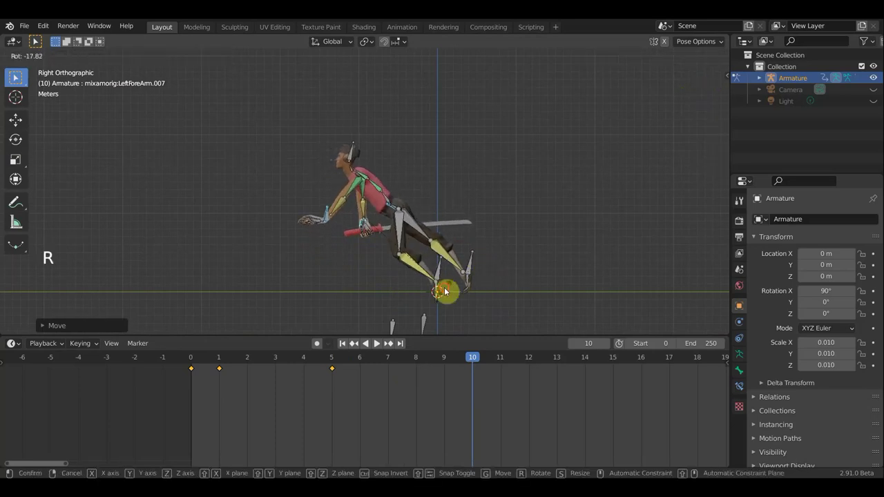
key("g")
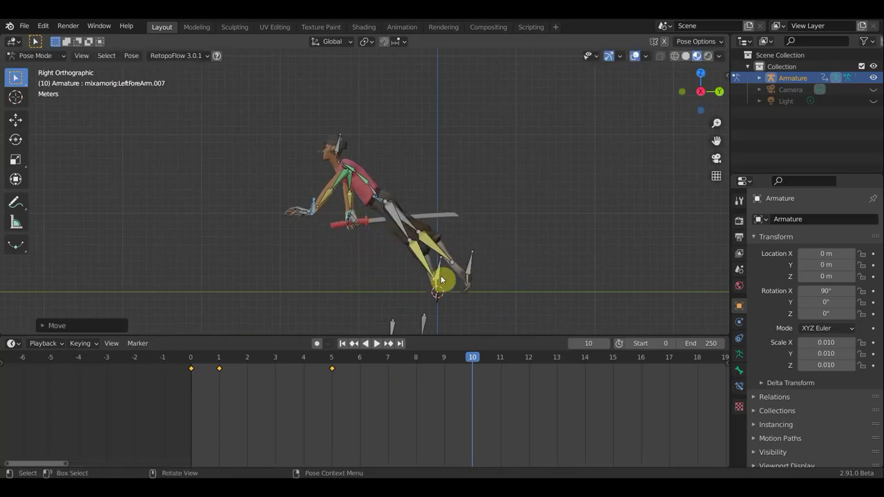
Move the left leg bone and adjust both left forearm bones with further moves and rotation.
left_click(474, 268)
key("g")
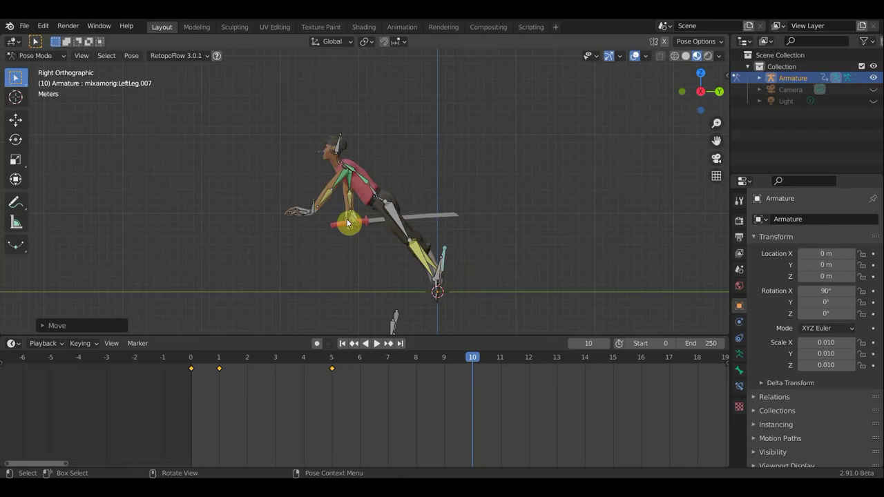
left_click(316, 209)
key("g")
key("r")
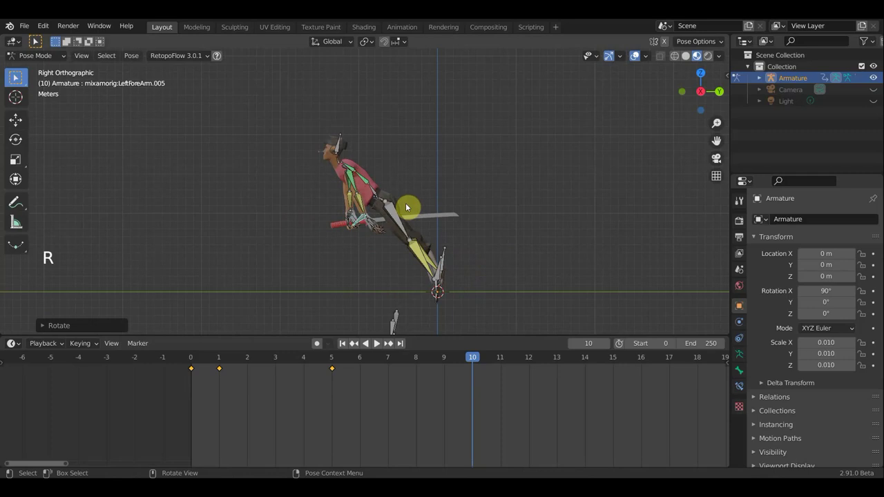
key("g")
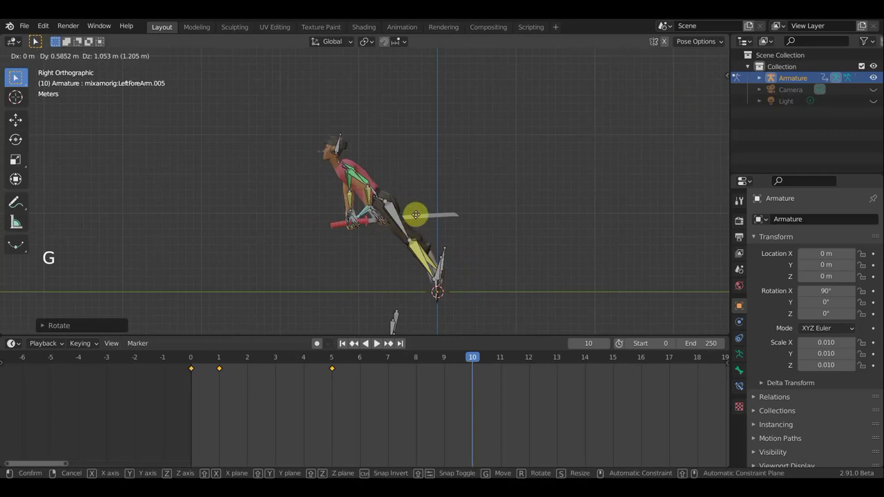
middle_click(491, 236)
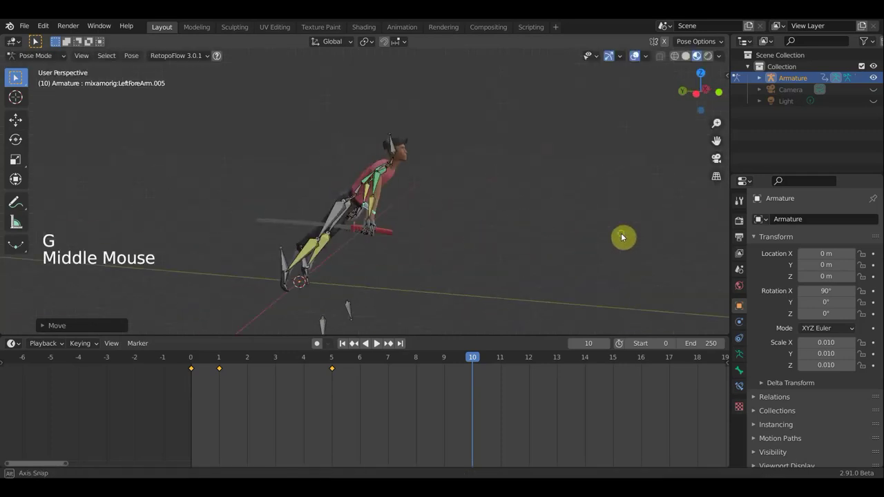
middle_click(485, 229)
left_click(397, 218)
key("g")
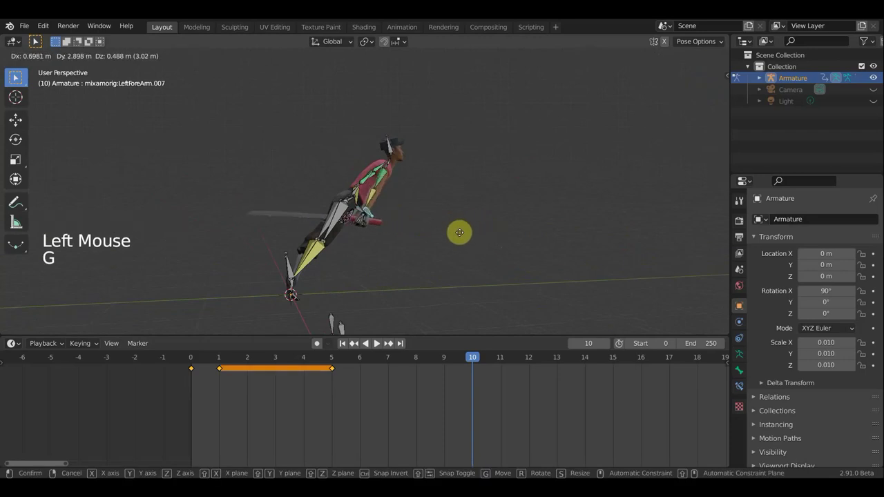
Tilt the neck bone, select all bones and bring up the keyframe insertion menu.
middle_click(451, 252)
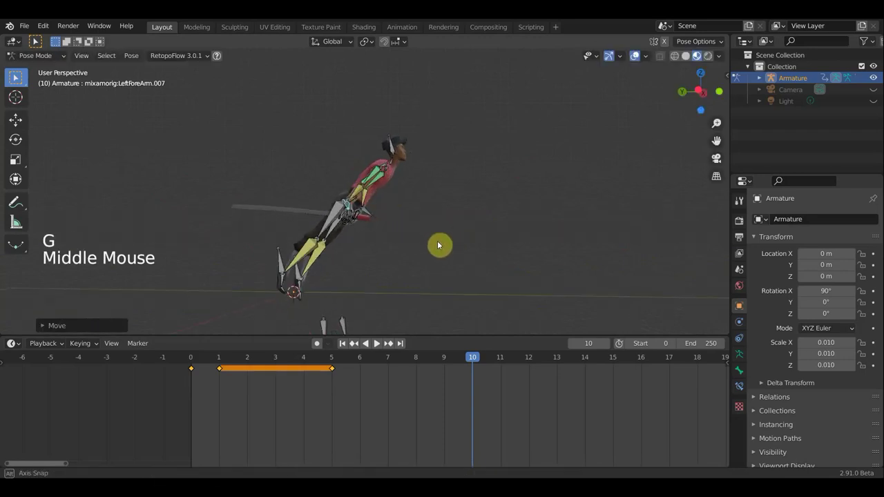
middle_click(444, 245)
left_click(393, 162)
left_click(396, 163)
key("r")
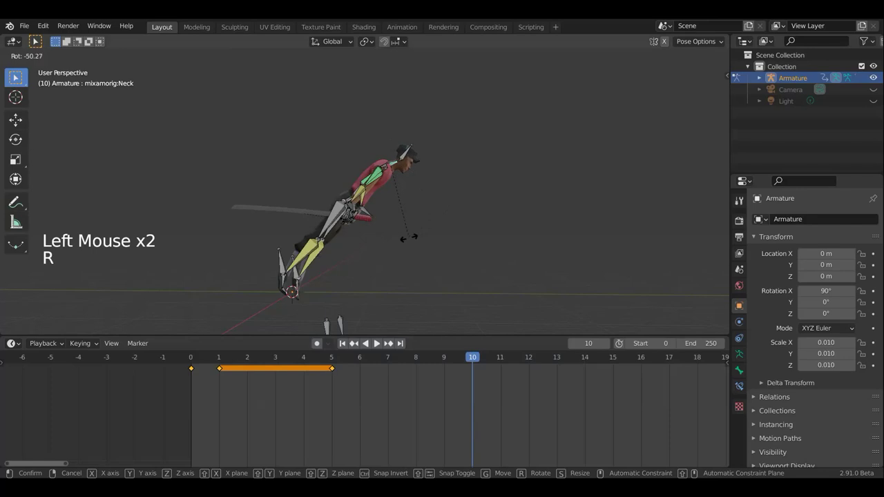
key("a")
key("i")
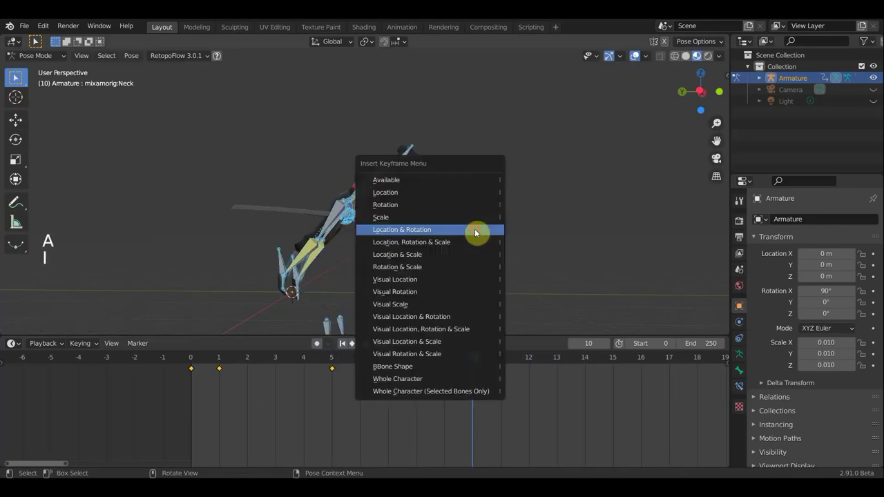
Key the whole character at frame 10, then reposition and tilt the neck bone at frame 15.
left_click(453, 364)
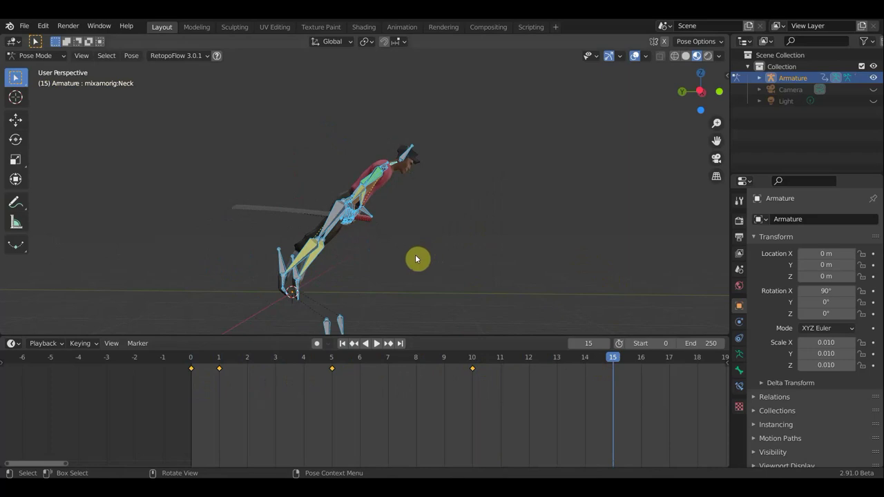
key("g")
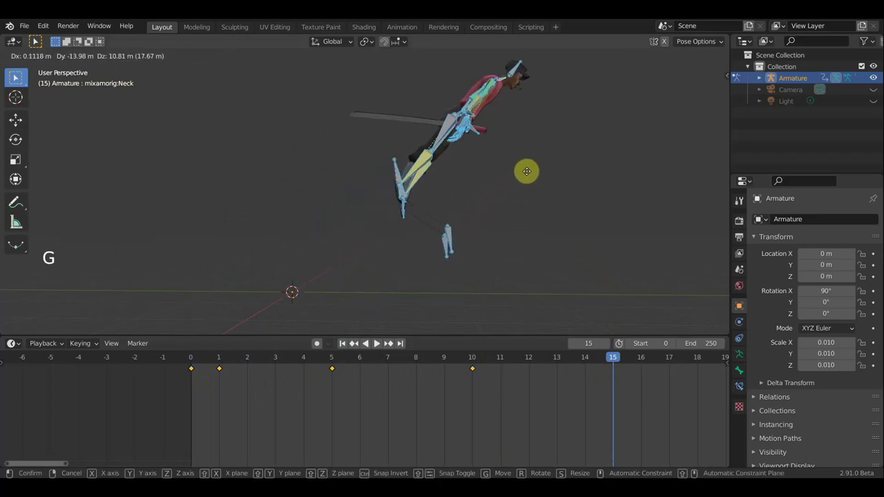
scroll("down", 3)
middle_click(443, 199)
key("r")
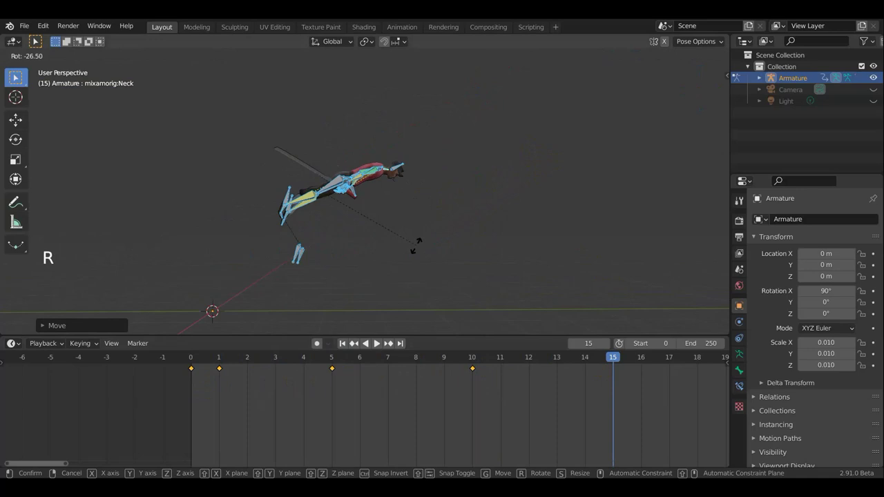
key("g")
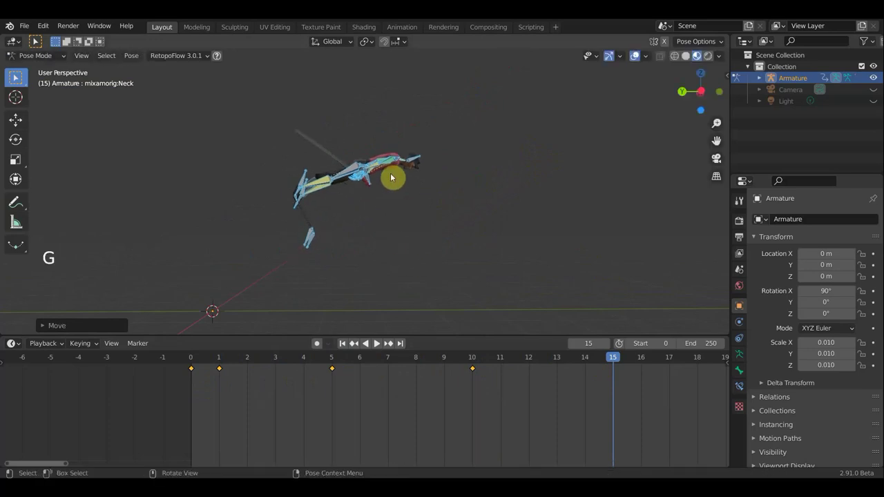
middle_click(420, 222)
scroll("up", 3)
Move and rotate both left forearm bones into the frame 15 arm pose.
left_click(378, 222)
scroll("up", 3)
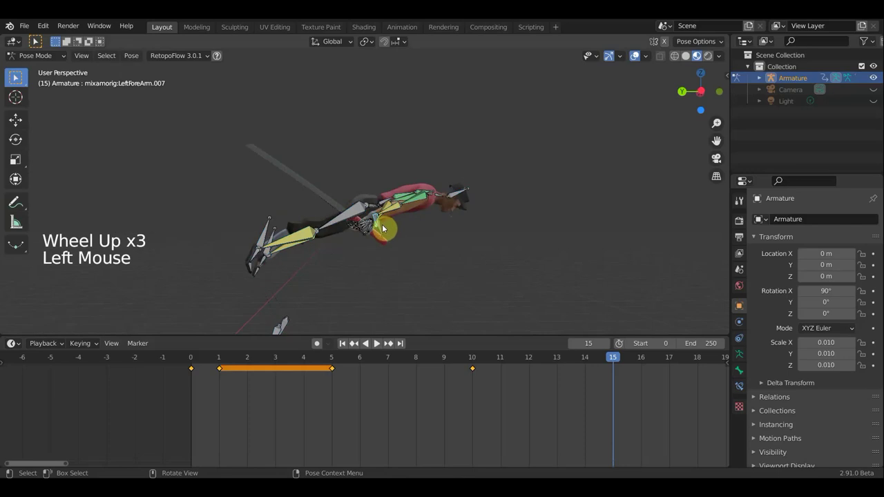
key("g")
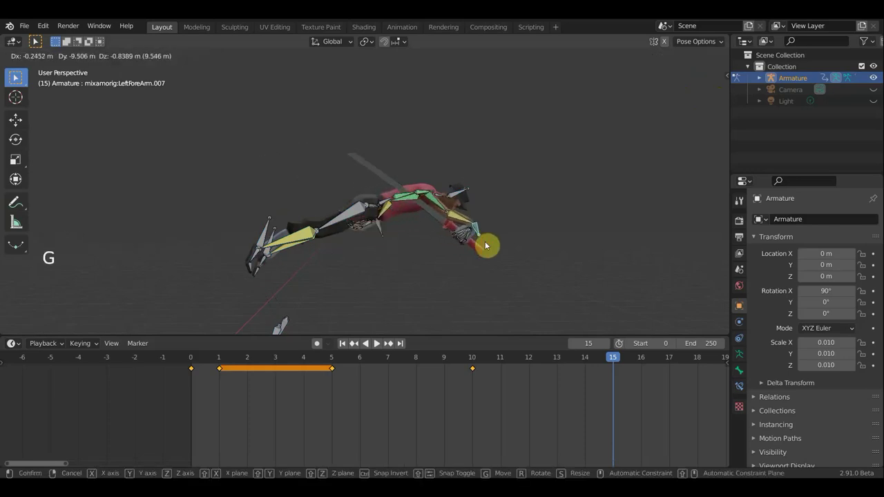
key("r")
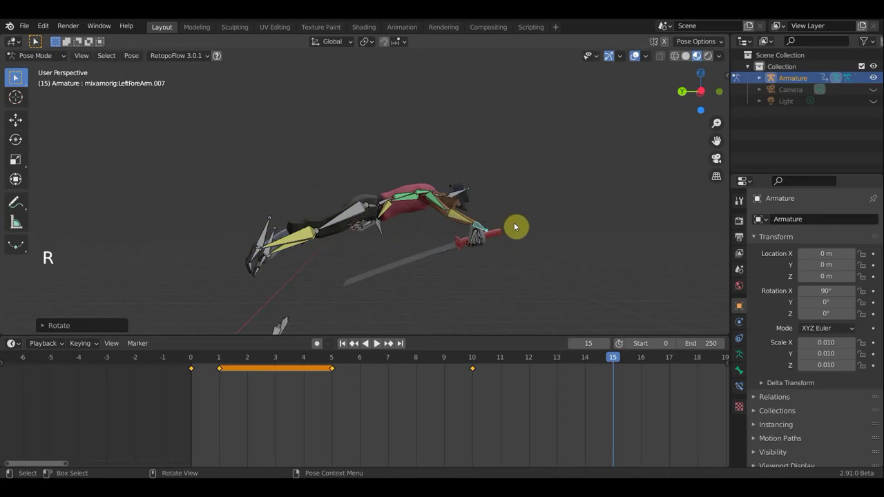
middle_click(471, 252)
middle_click(168, 260)
middle_click(225, 253)
left_click(355, 231)
middle_click(376, 243)
key("g")
key("r")
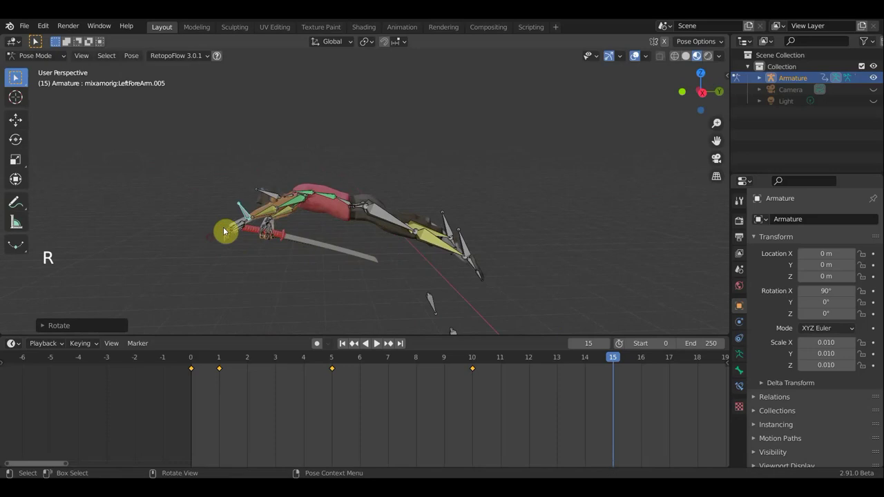
Reposition the left leg bones and rotate the left toe bone to set the foot.
middle_click(462, 239)
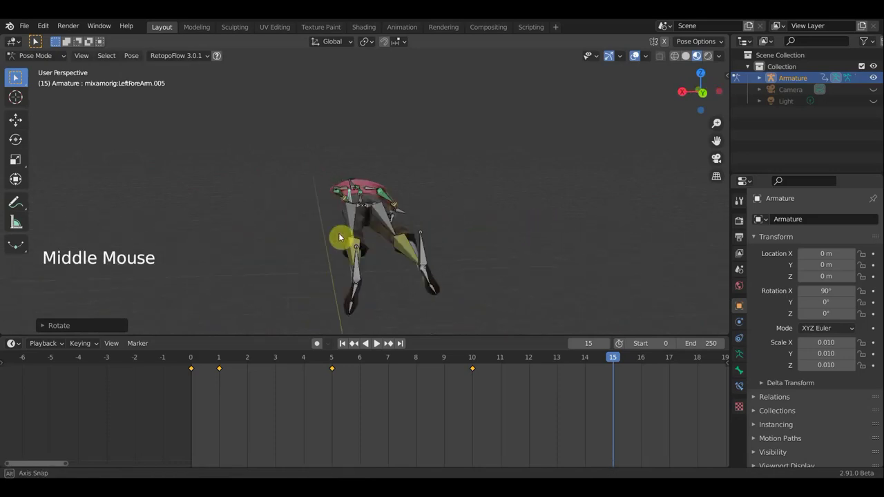
middle_click(382, 273)
middle_click(381, 277)
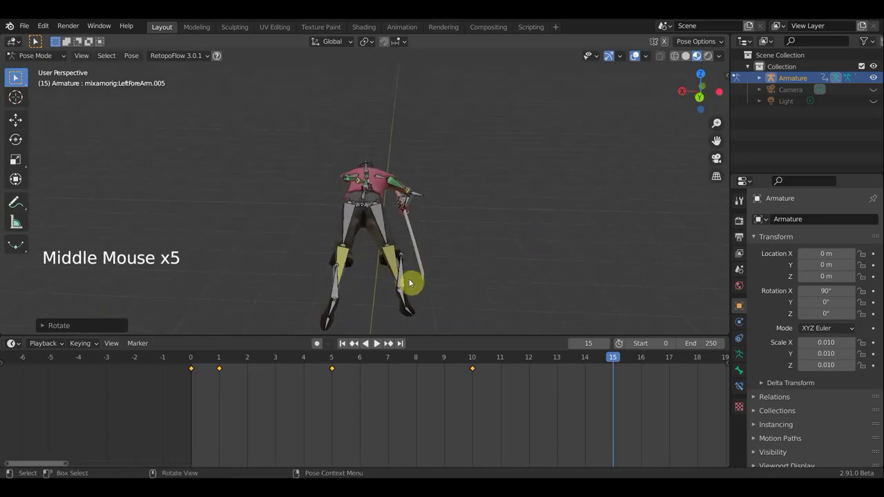
middle_click(405, 283)
left_click(405, 284)
key("g")
left_click(335, 286)
key("g")
middle_click(340, 284)
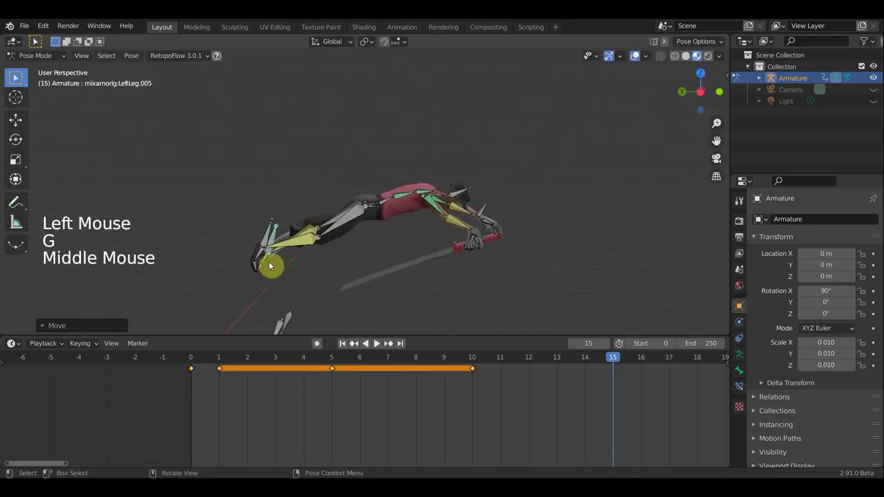
left_click(256, 270)
key("r")
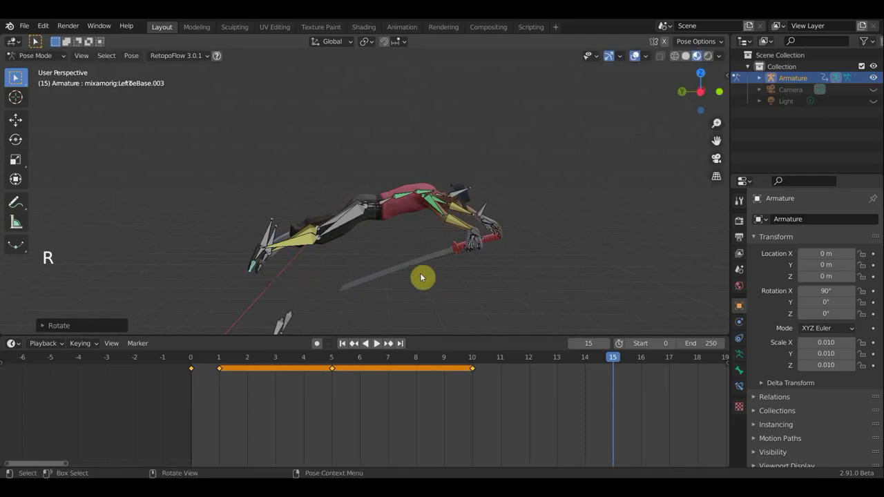
Key the whole character at frame 15 and advance the playhead to frame 20.
key("a")
key("i")
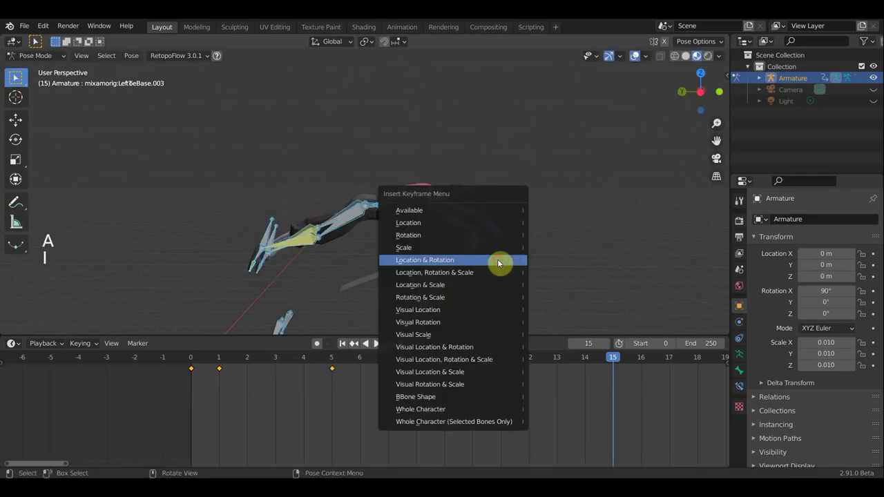
left_click(565, 361)
scroll("down", 3)
left_click(260, 361)
scroll("down", 3)
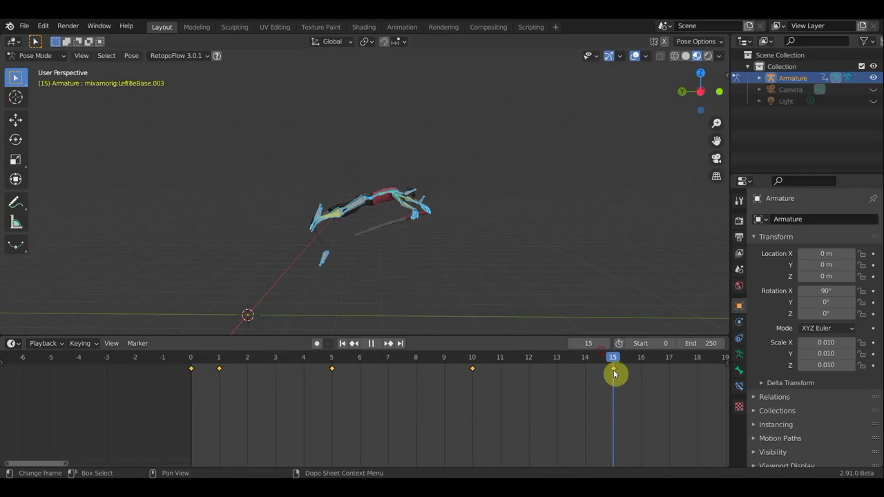
middle_click(645, 403)
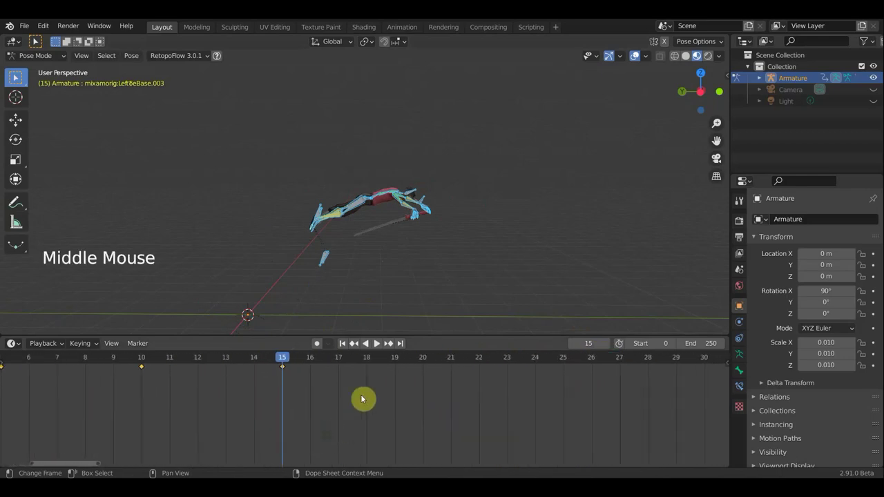
left_click(426, 364)
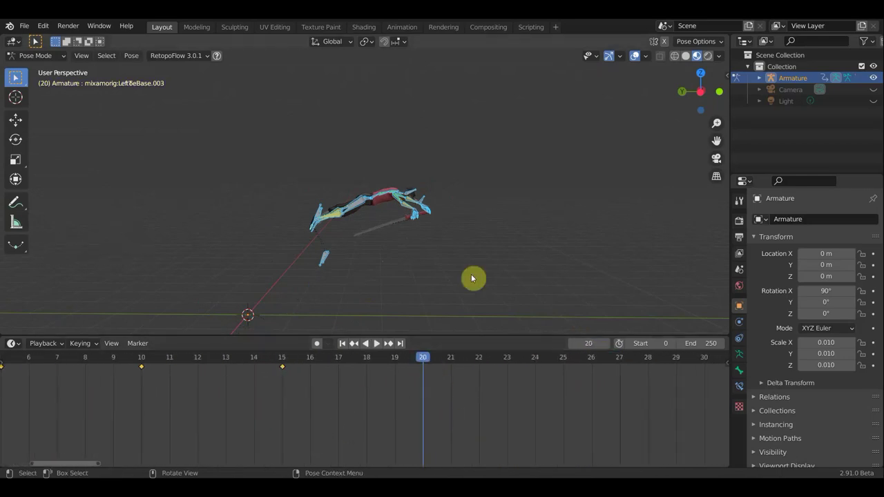
From the side view, move and rotate the LeftToeBase bone at frame 20, then move it again.
key("KP_3")
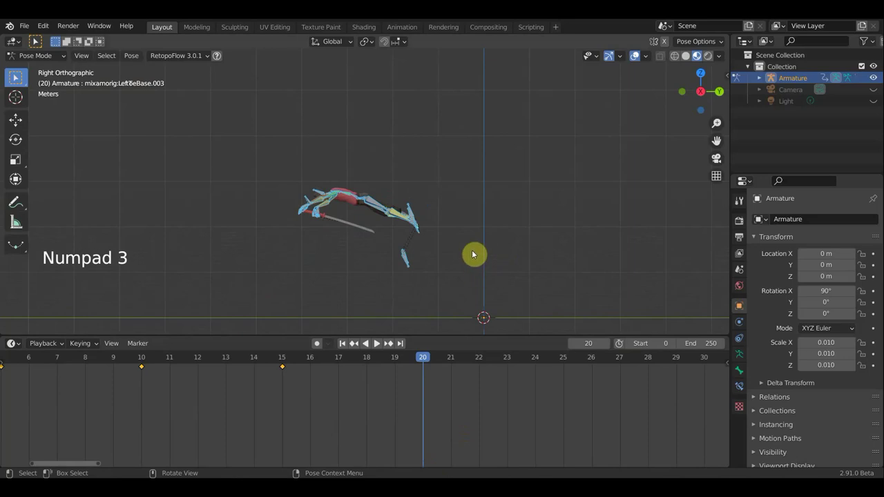
key("g")
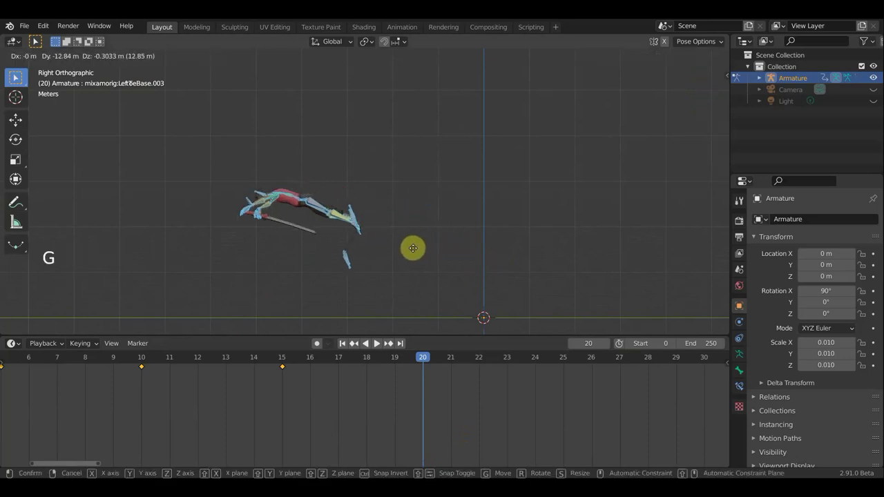
key("r")
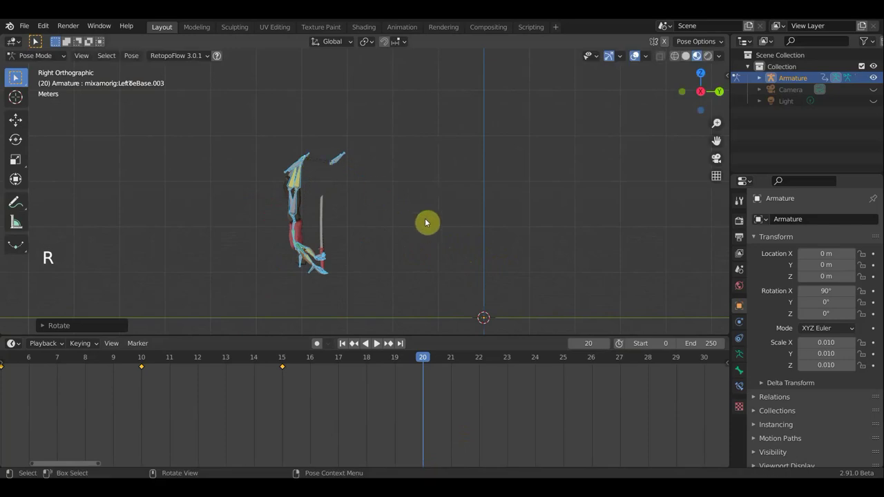
key("r")
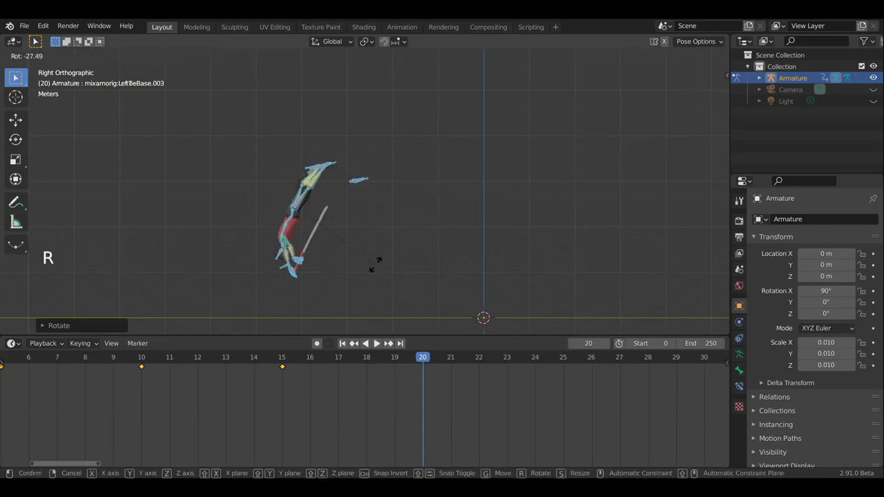
key("g")
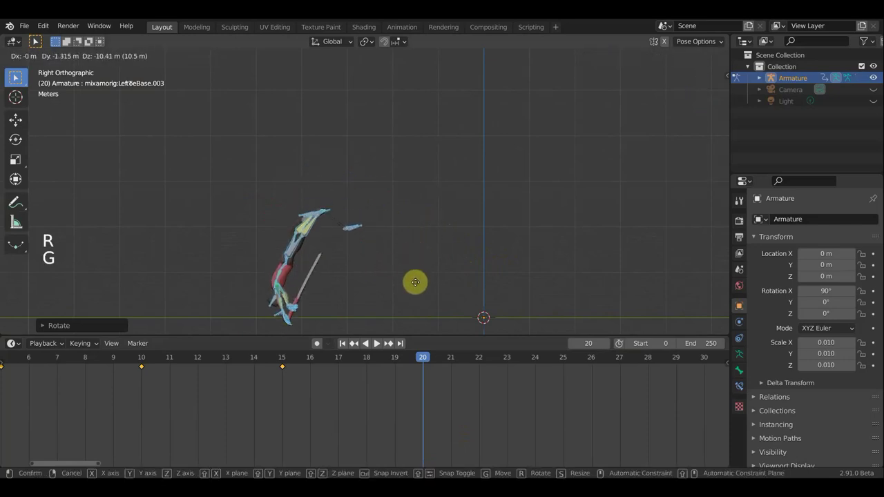
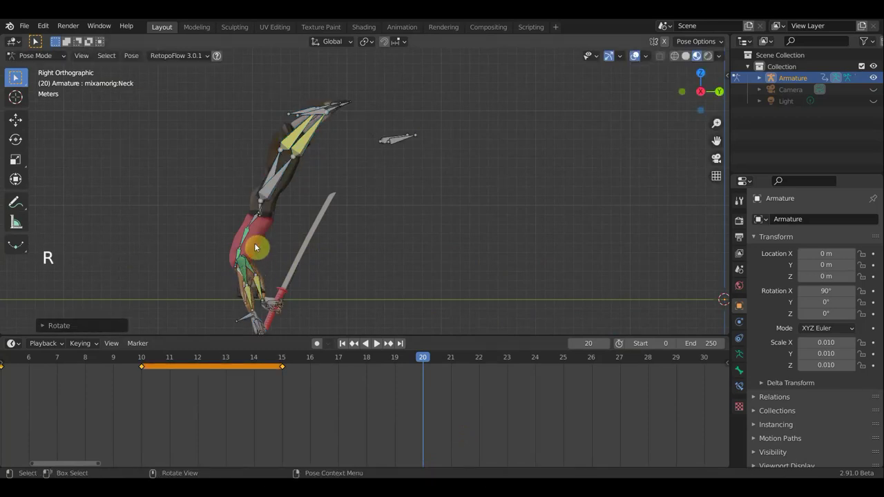
Rotate the spine bone and another armature bone, orbiting to inspect the pose.
left_click(255, 225)
key("r")
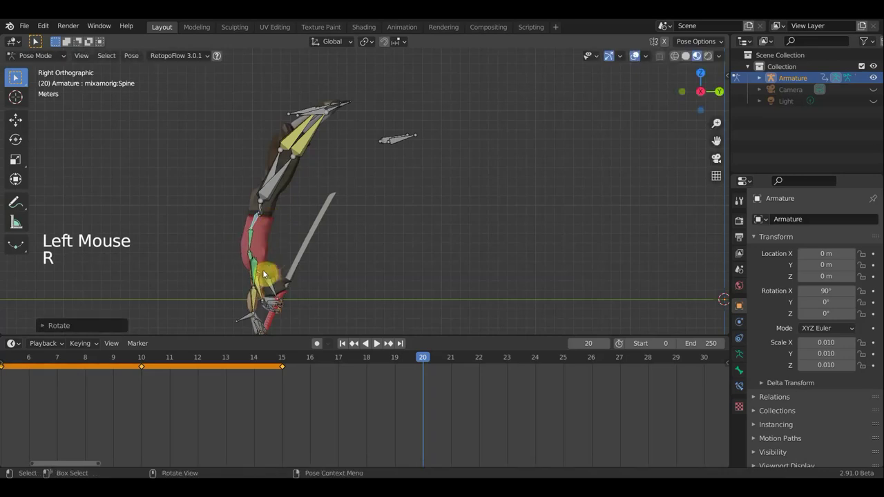
left_click(274, 286)
key("r")
middle_click(364, 100)
middle_click(372, 214)
middle_click(313, 212)
middle_click(278, 209)
middle_click(219, 206)
middle_click(309, 263)
middle_click(301, 280)
middle_click(289, 282)
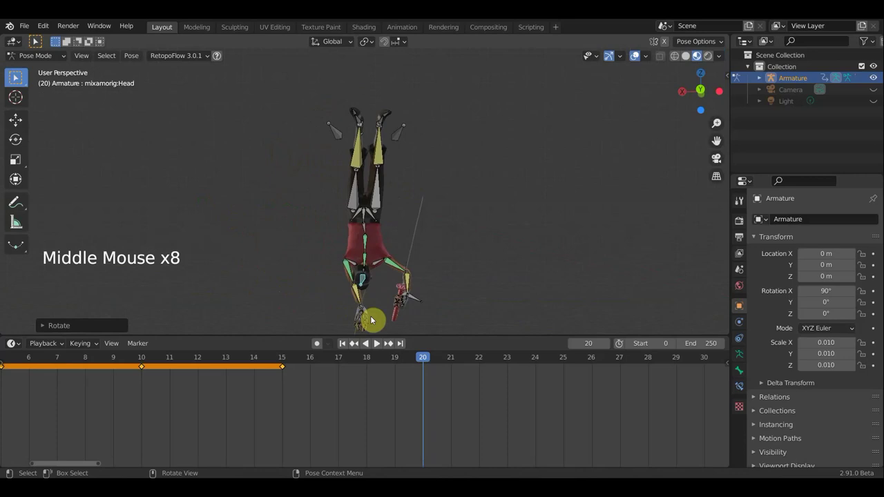
Move the left forearm bone, then rotate it from the top view at frame 20.
left_click(419, 300)
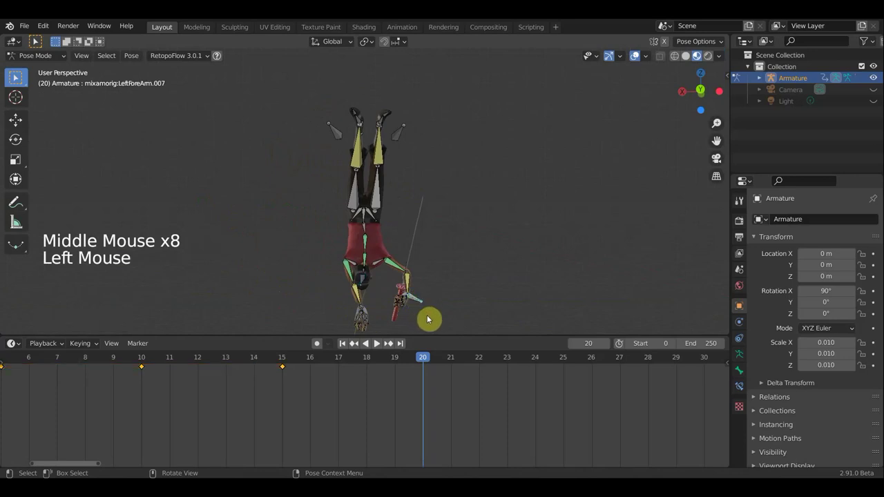
key("g")
middle_click(458, 293)
key("KP_7")
scroll("down", 3)
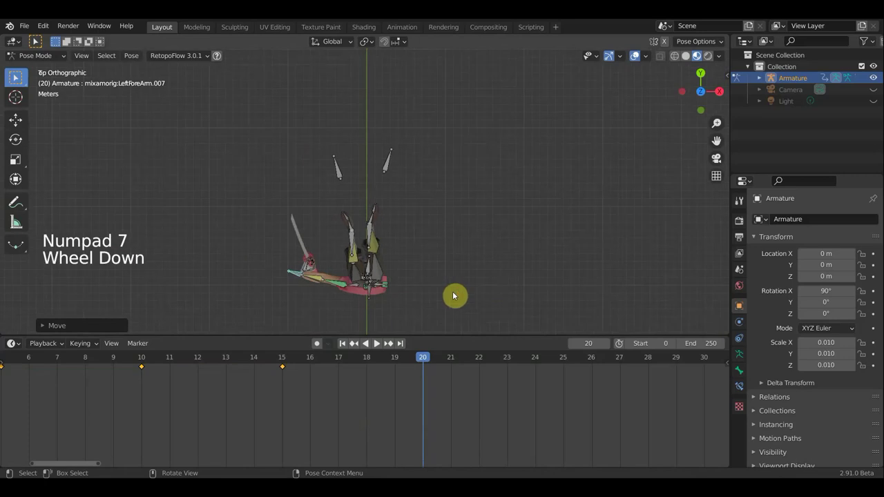
key("a")
key("r")
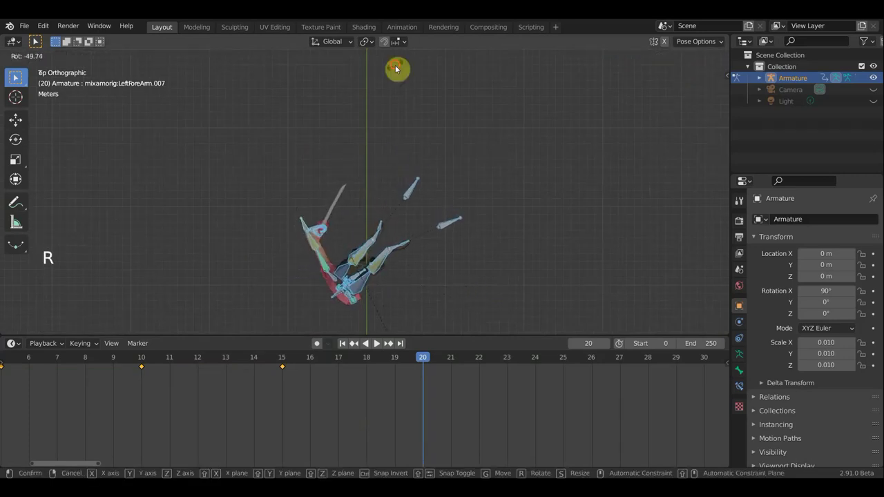
middle_click(346, 112)
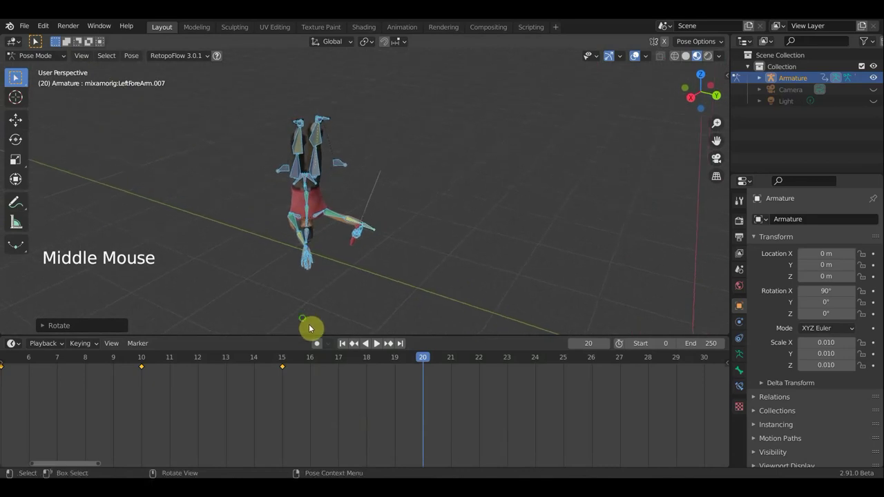
scroll("up", 3)
middle_click(406, 216)
scroll("up", 3)
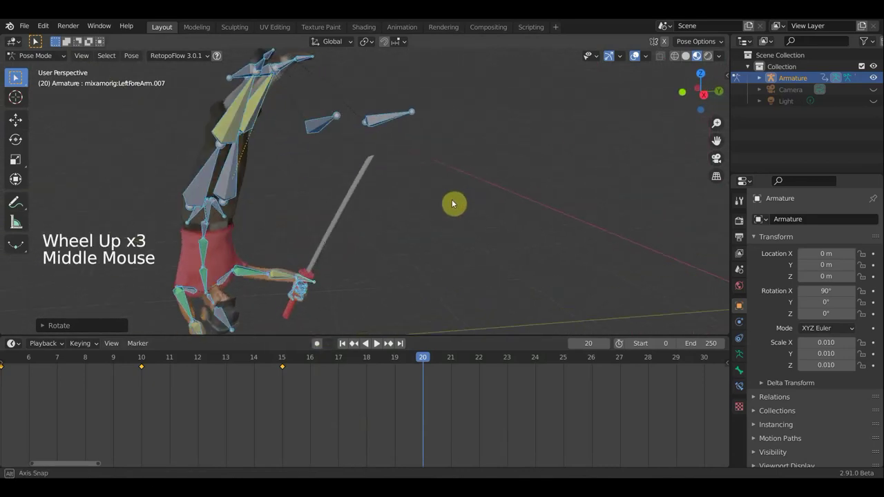
scroll("down", 3)
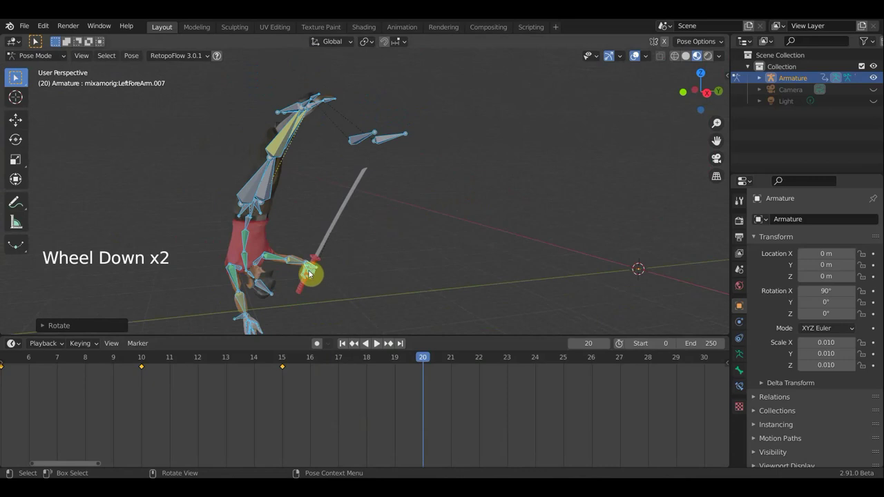
Move and rotate the LeftForeArm.005 bone to refine the arm pose.
left_click(236, 321)
middle_click(261, 306)
key("g")
key("g")
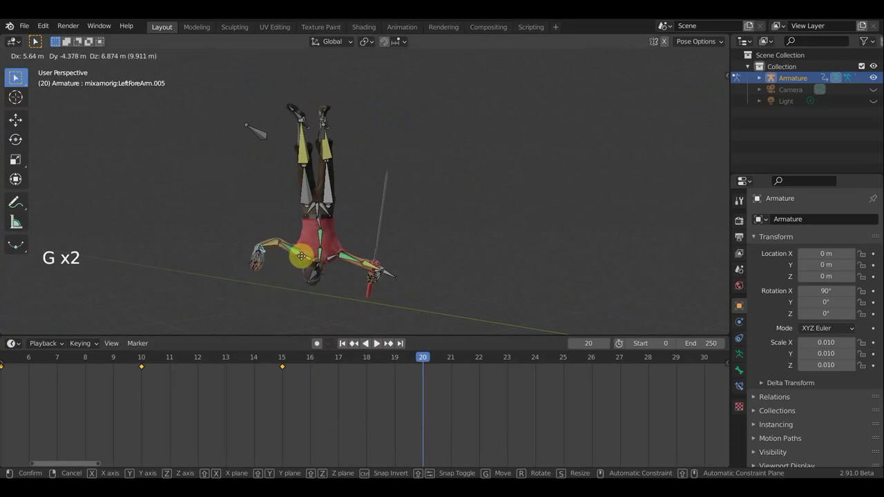
key("r")
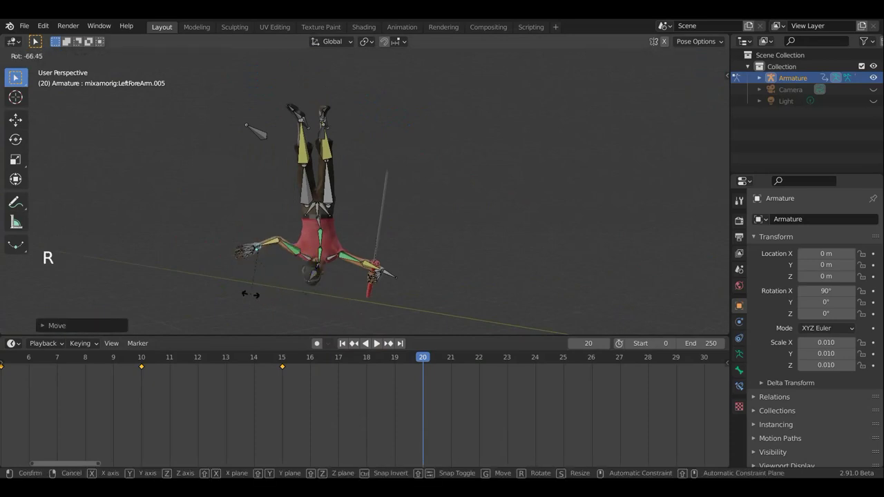
middle_click(383, 276)
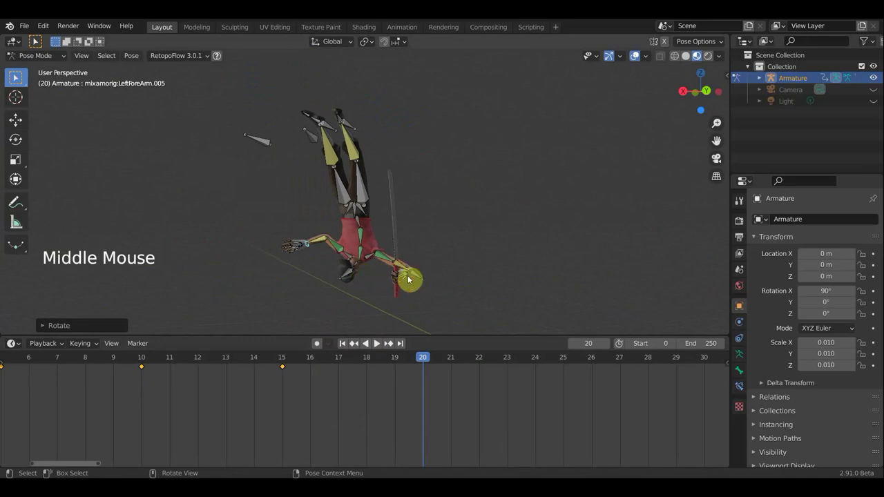
Rotate the LeftForeArm.007 bone twice, checking it from different angles.
left_click(420, 277)
middle_click(428, 289)
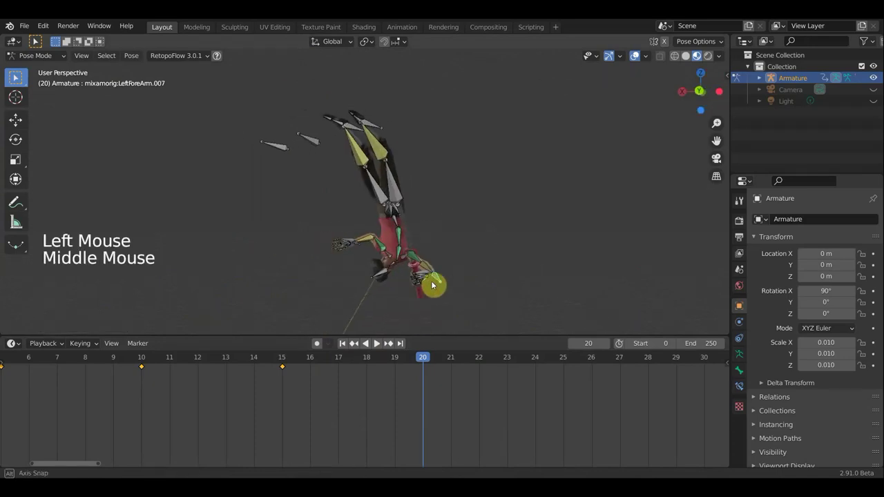
key("r")
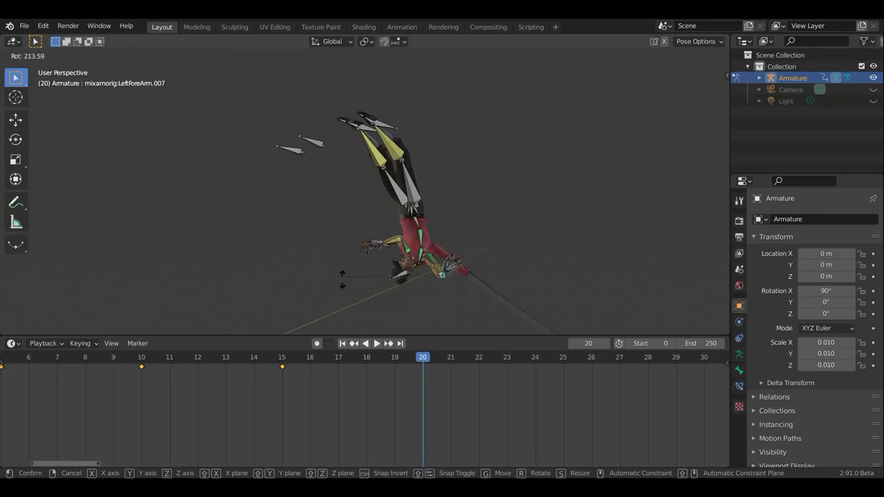
middle_click(442, 293)
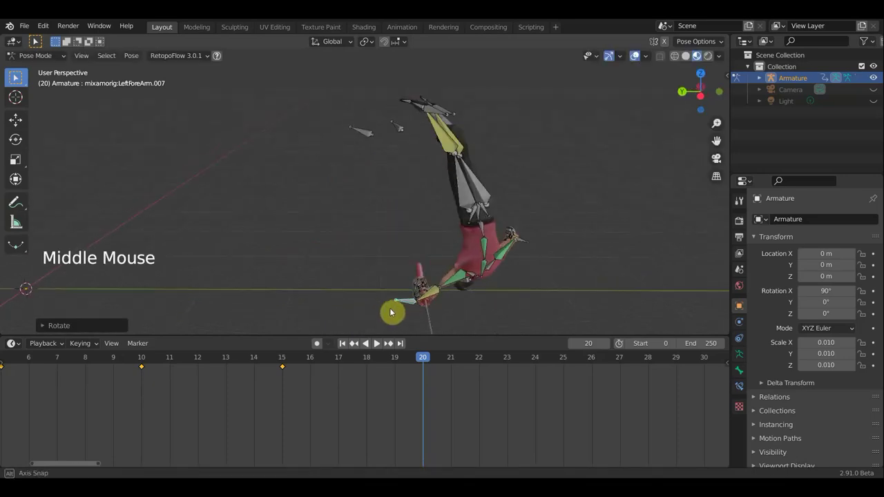
key("r")
middle_click(461, 273)
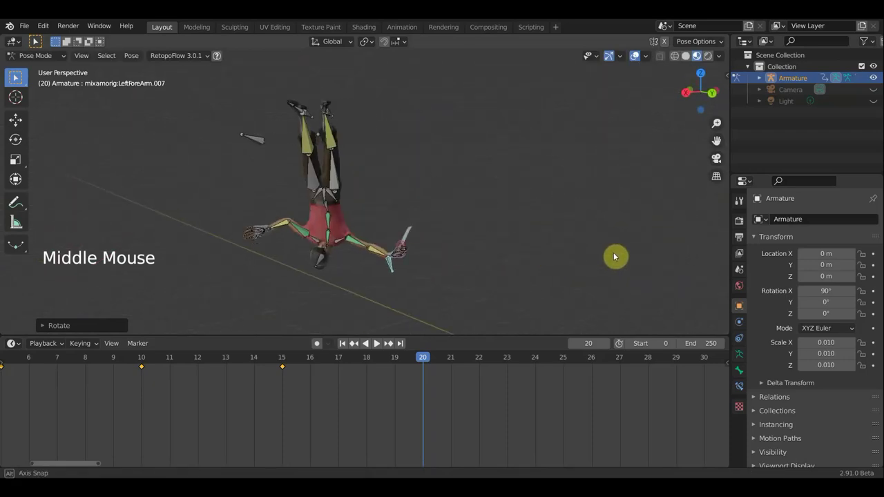
Rotate the LeftShoulder003 bone and orbit to review the shoulder.
left_click(355, 242)
key("r")
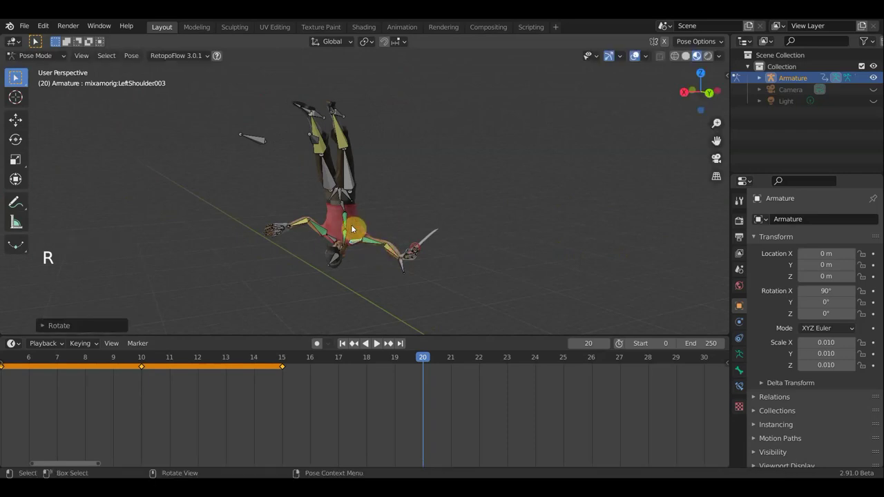
middle_click(419, 226)
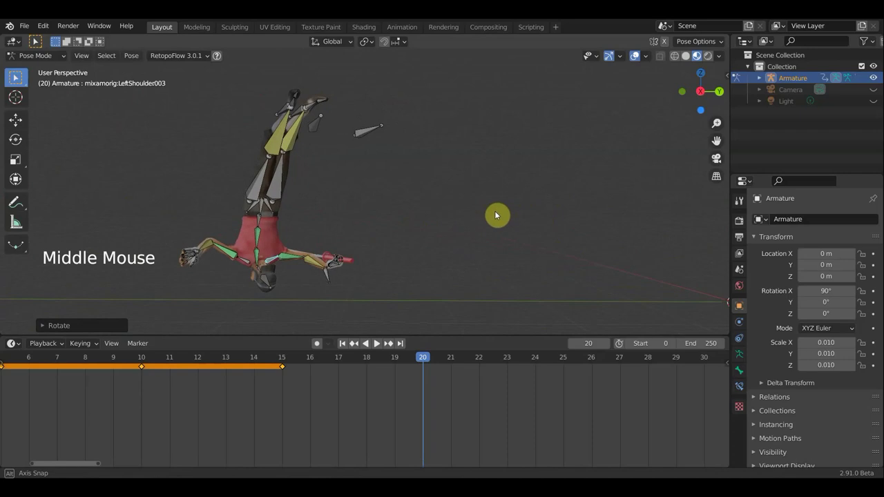
middle_click(267, 211)
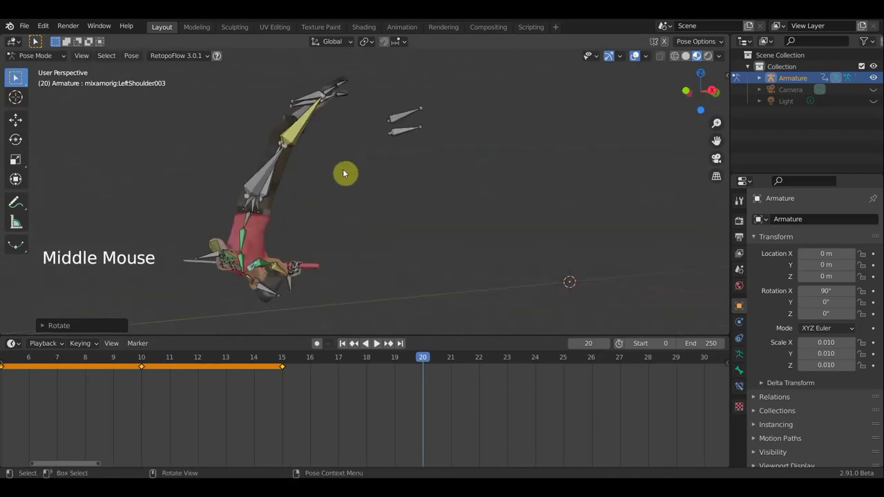
Move and rotate the LeftLeg.005 bone into its frame 20 position.
left_click(315, 94)
key("g")
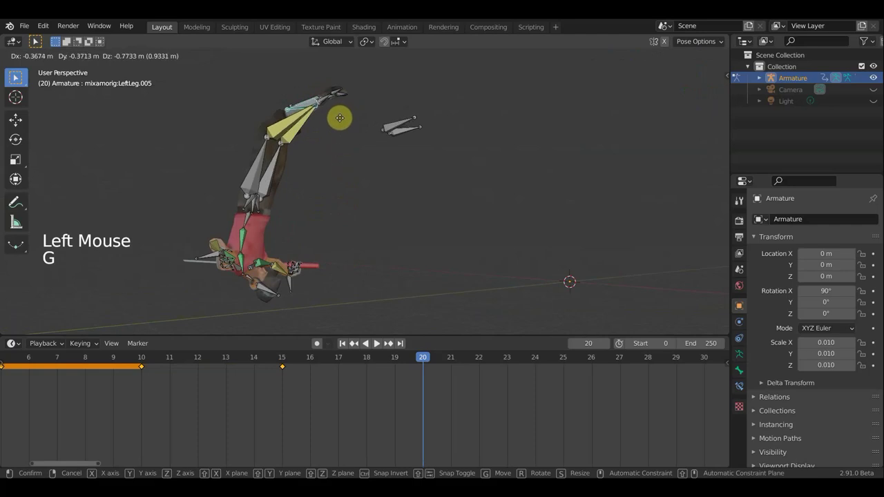
key("r")
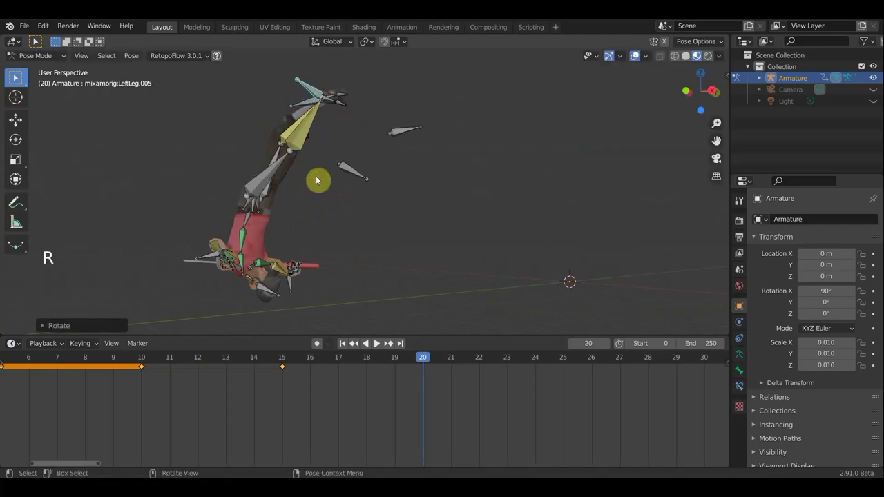
key("g")
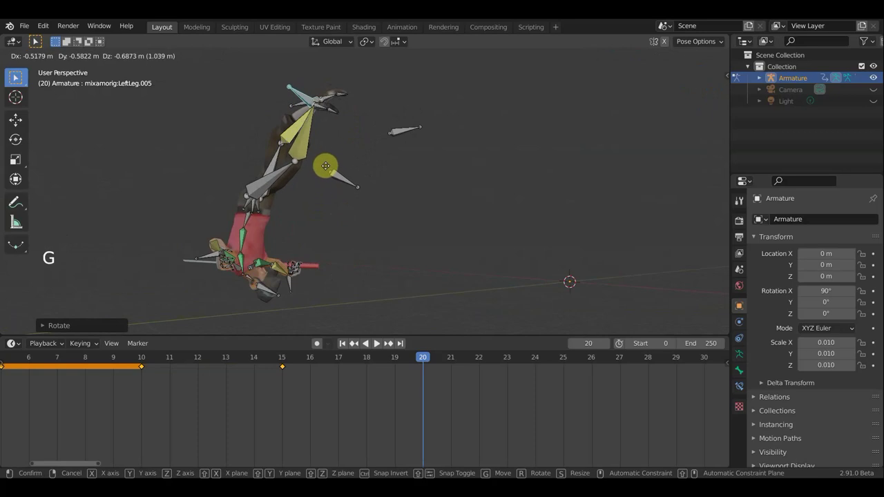
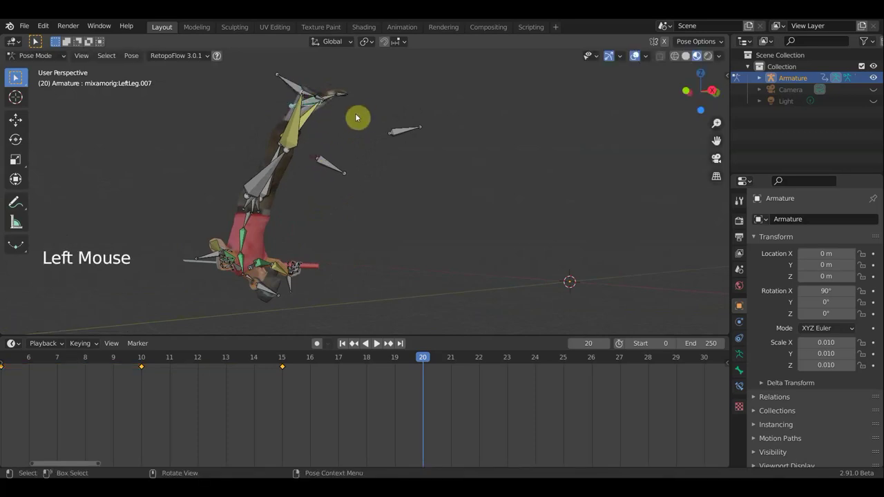
left_click(296, 88)
key("r")
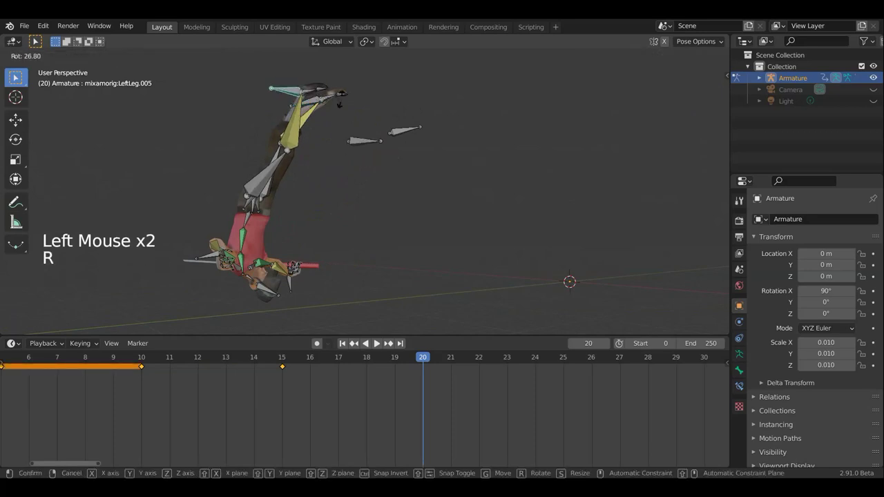
middle_click(318, 181)
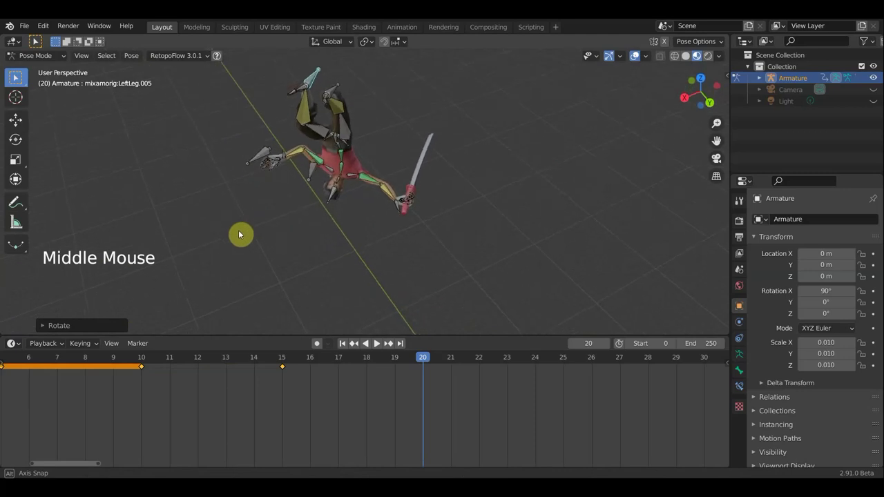
Rotate the LeftLeg.007 bone and orbit around the leg to check it.
left_click(410, 99)
key("r")
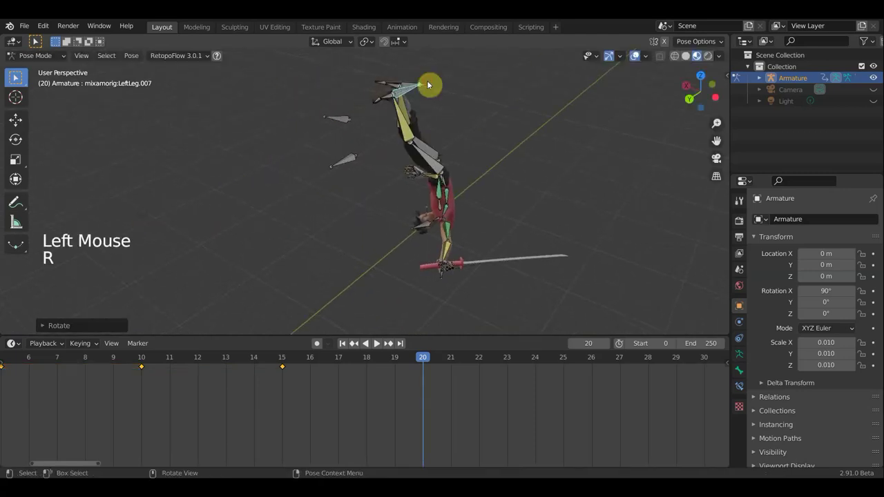
middle_click(404, 93)
middle_click(396, 89)
middle_click(441, 108)
middle_click(524, 140)
middle_click(523, 133)
middle_click(521, 133)
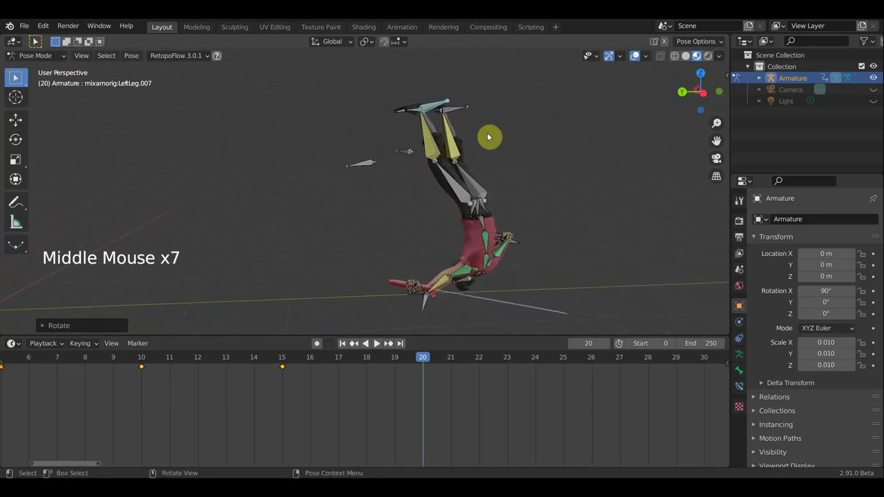
Select the left forearm bone, orbiting the armature to check the pose.
left_click(487, 226)
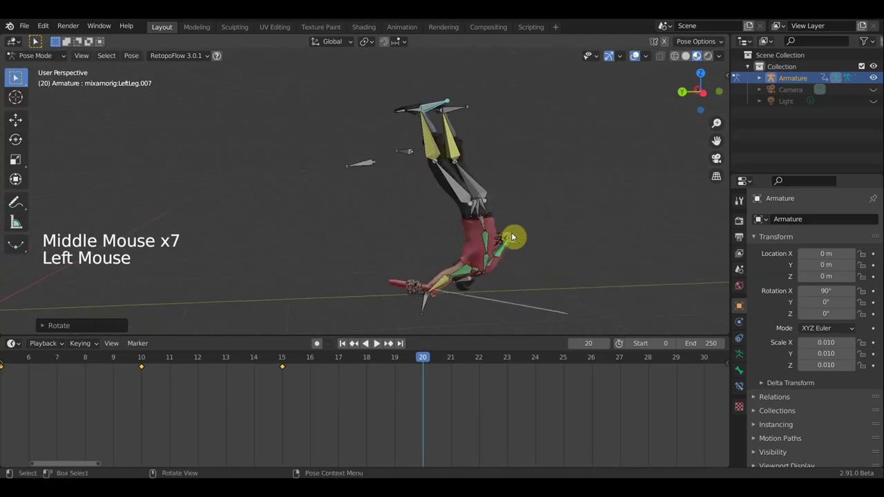
left_click(425, 305)
middle_click(476, 255)
left_click(534, 277)
middle_click(570, 291)
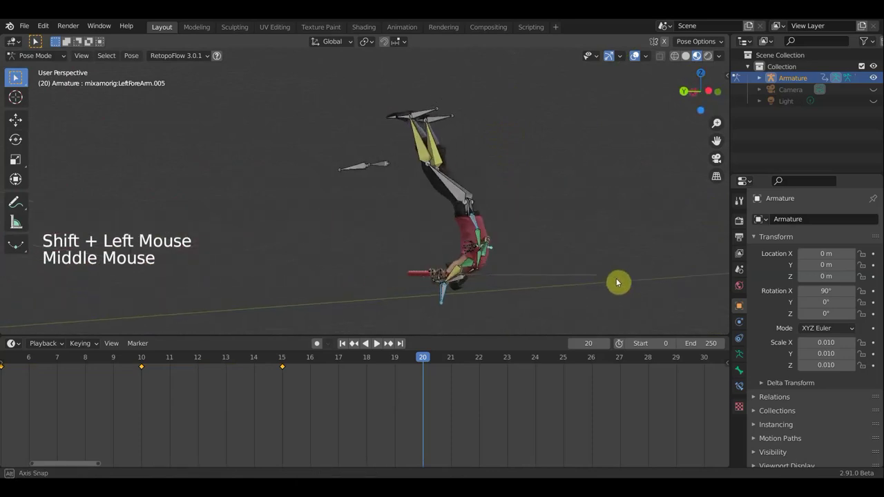
Rotate and move the left forearm, checking it from the side view.
key("r")
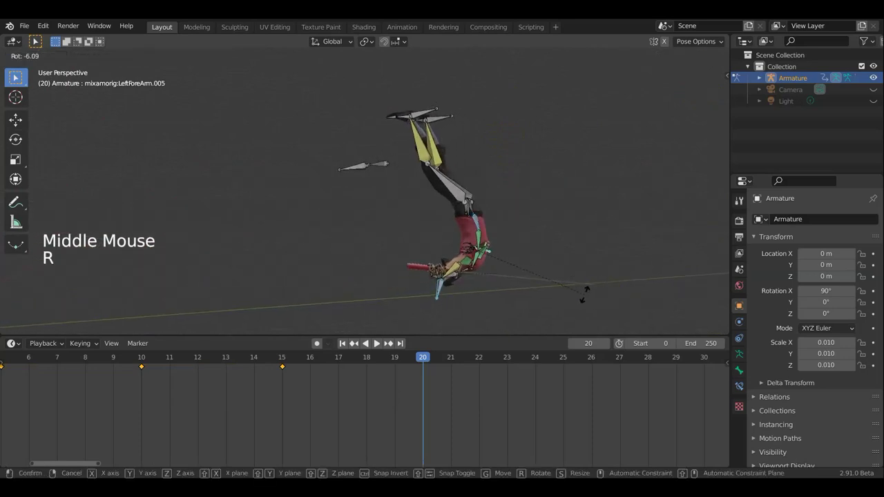
key("a")
key("KP_3")
key("g")
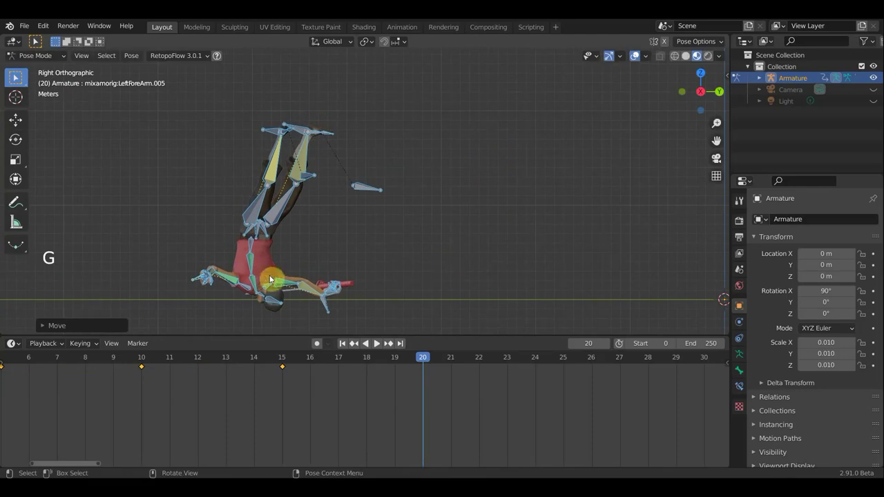
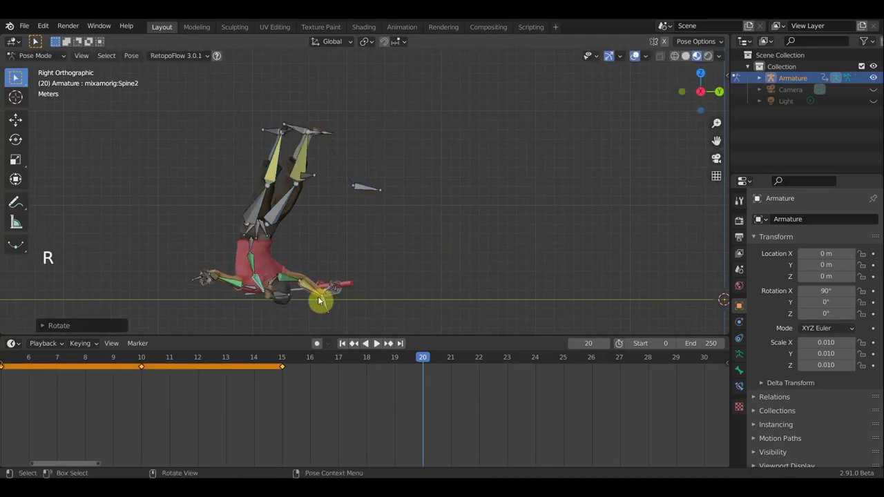
middle_click(310, 288)
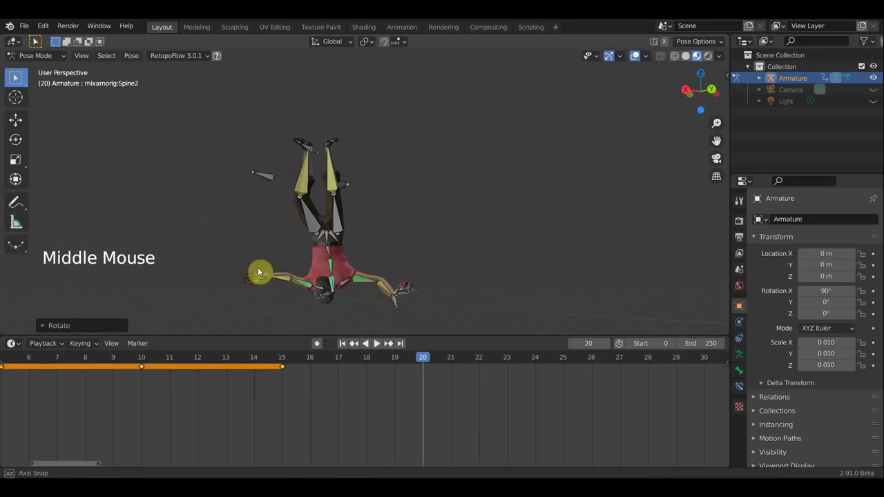
Rotate and reposition the other left forearm bone.
left_click(394, 305)
key("r")
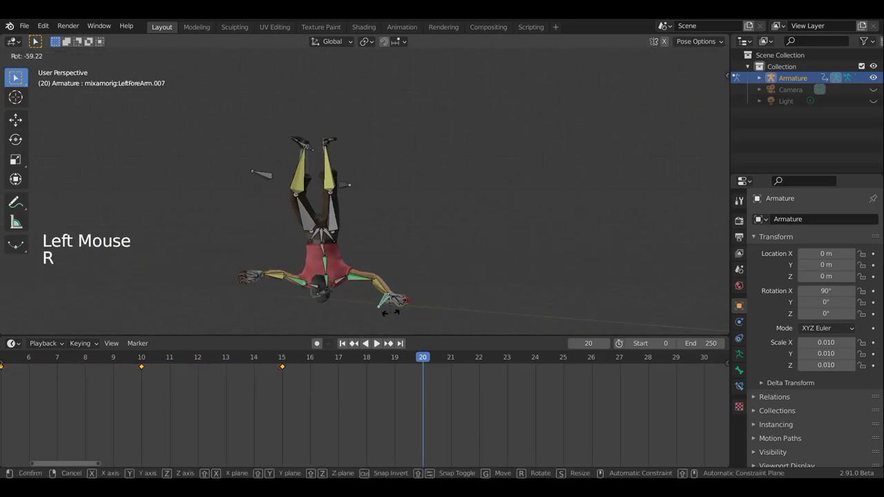
key("g")
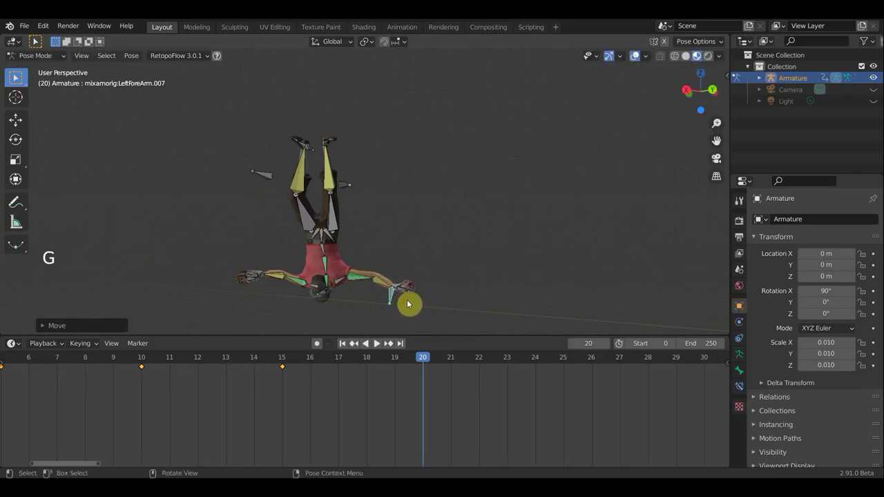
Rotate the Spine bone and orbit around the character to inspect the pose.
left_click(330, 249)
left_click(324, 254)
key("r")
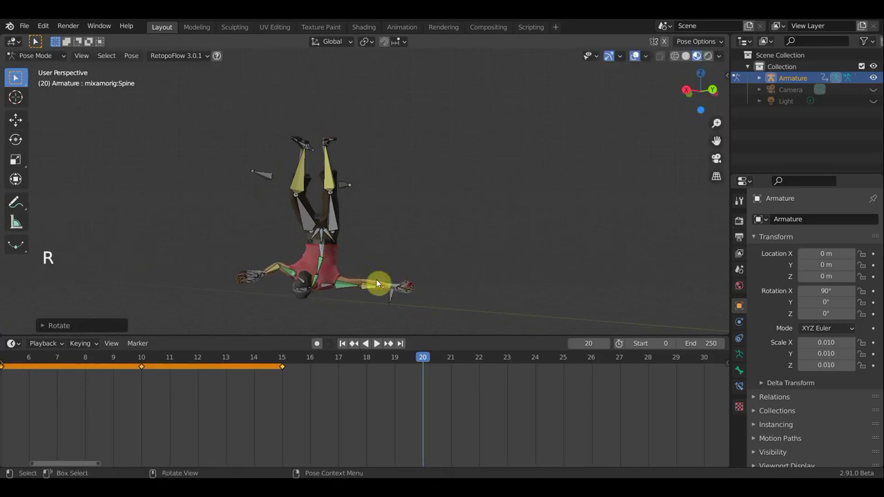
middle_click(312, 260)
middle_click(172, 262)
middle_click(206, 263)
middle_click(307, 256)
middle_click(223, 252)
scroll("down", 3)
Keyframe the frame 20 pose and play the walk animation back.
key("a")
key("i")
scroll("down", 3)
scroll("down", 3)
Jump to frame 25 and move the left leg bone into position.
left_click(314, 362)
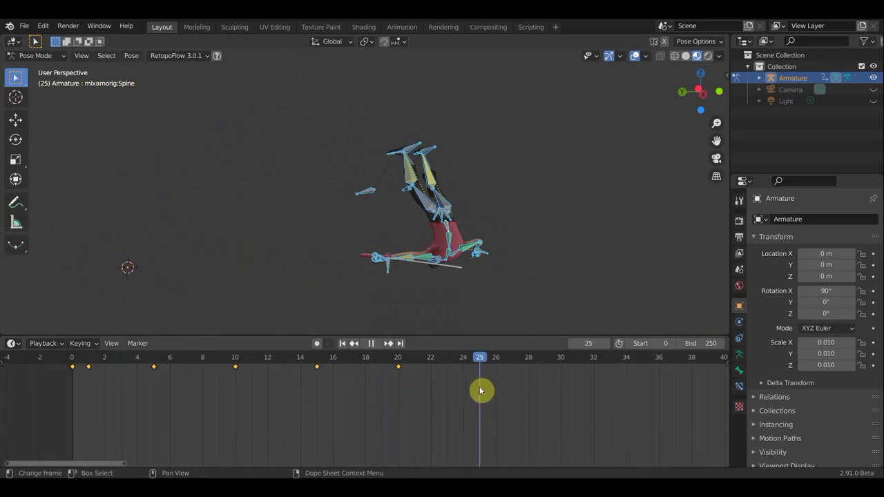
middle_click(513, 210)
middle_click(516, 210)
middle_click(517, 212)
left_click(416, 151)
left_click(432, 154)
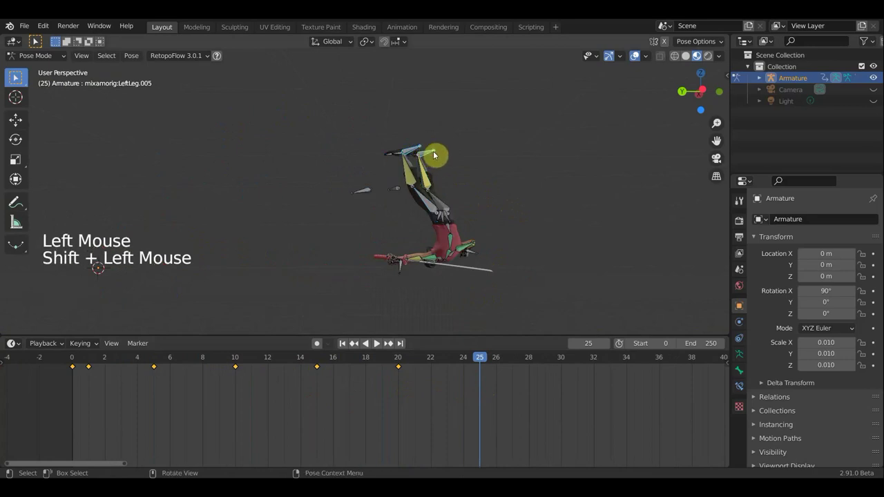
key("g")
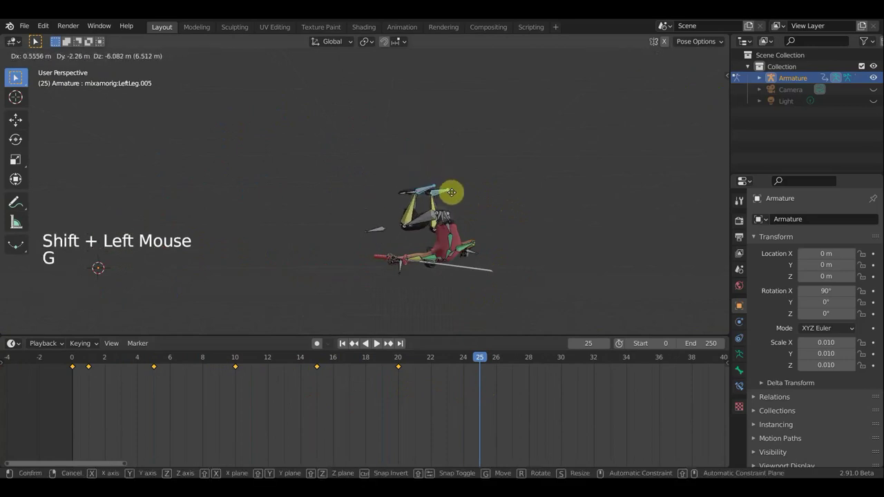
scroll("down", 3)
middle_click(450, 295)
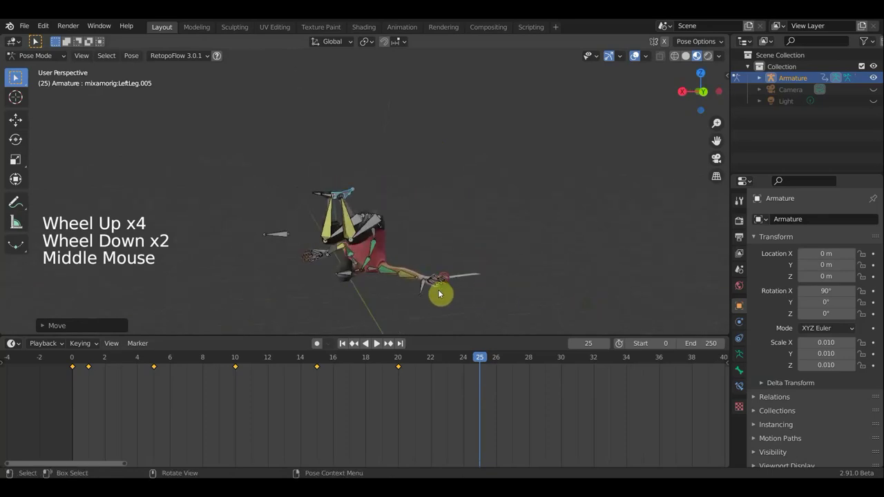
Move and rotate the first left forearm bone, orbiting to check the arm.
left_click(423, 292)
key("g")
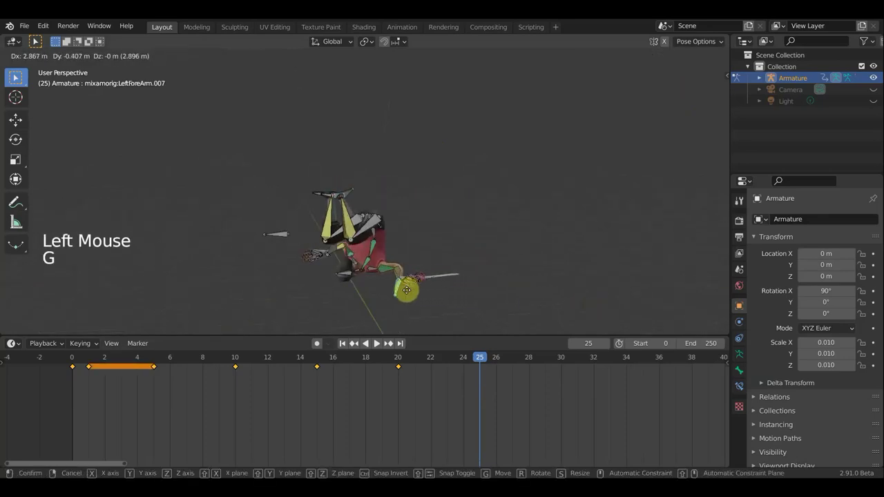
middle_click(448, 301)
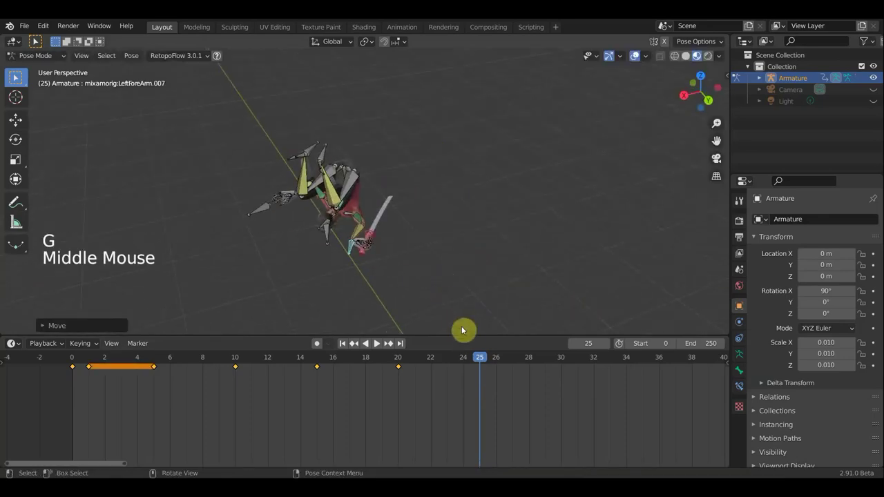
middle_click(443, 305)
key("r")
middle_click(338, 232)
key("r")
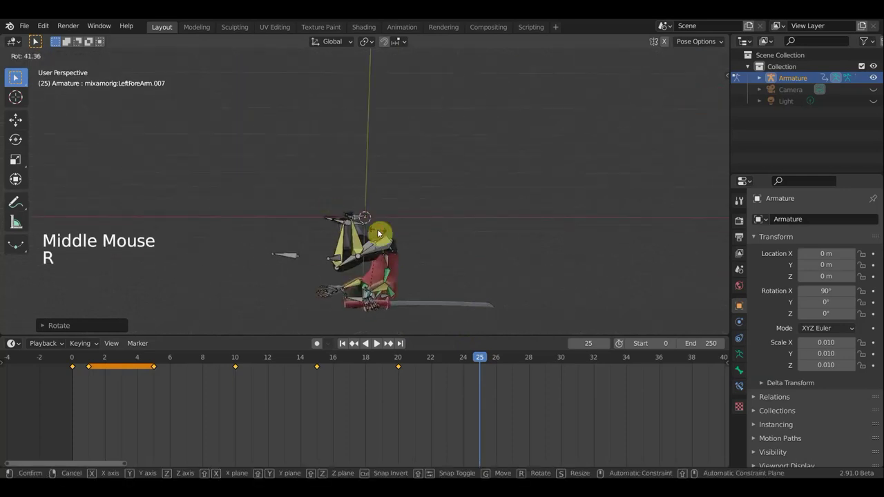
middle_click(451, 280)
middle_click(516, 297)
middle_click(281, 262)
middle_click(292, 259)
middle_click(251, 282)
scroll("down", 3)
Rotate and move the other left forearm bone, orbiting to check it.
left_click(295, 311)
middle_click(274, 307)
middle_click(231, 301)
middle_click(231, 301)
middle_click(232, 297)
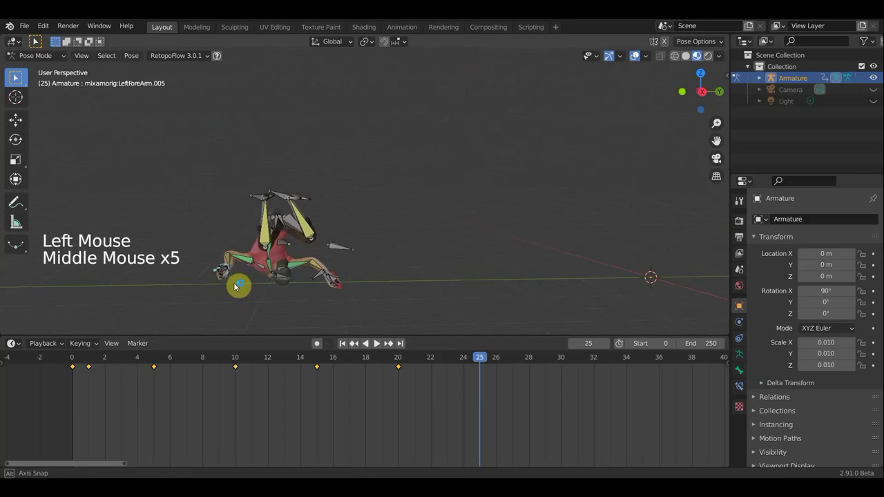
key("r")
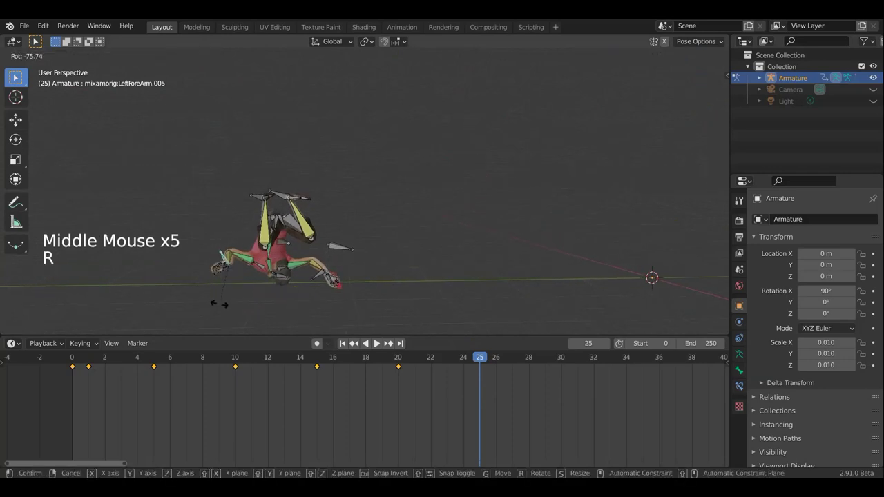
key("g")
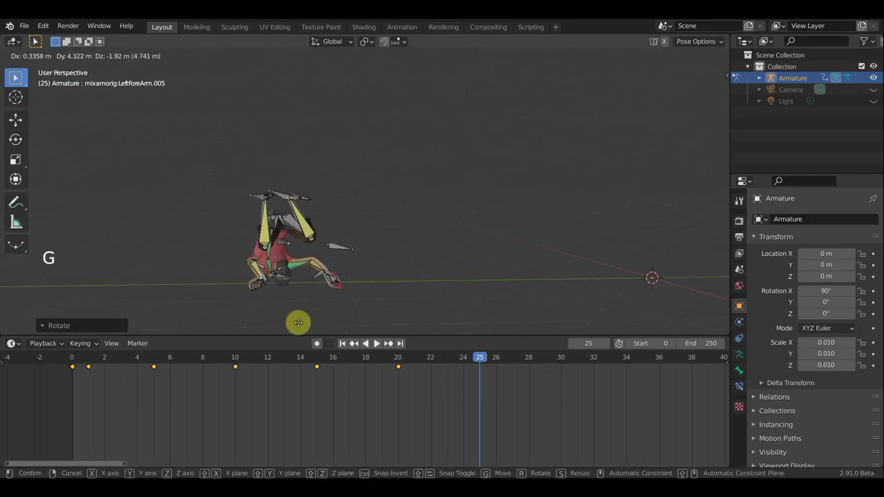
middle_click(351, 329)
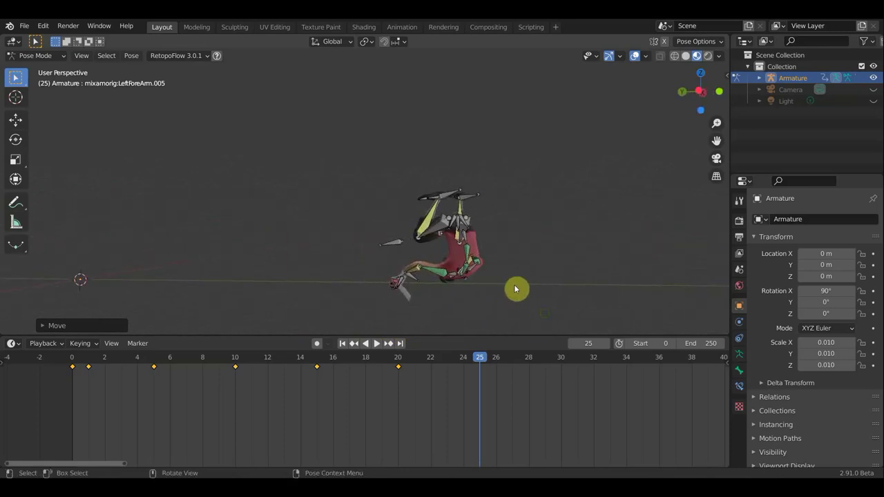
middle_click(546, 292)
middle_click(560, 292)
middle_click(583, 293)
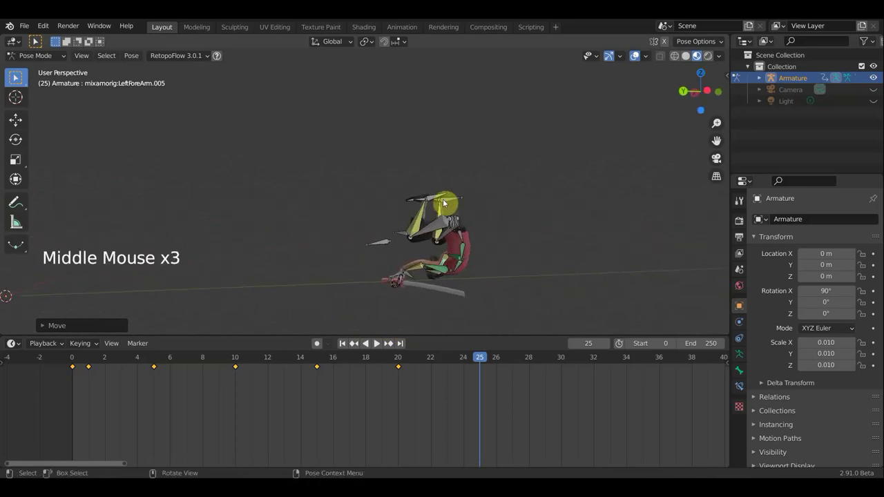
Reposition the left leg bone and keyframe the pose at frame 25.
left_click(439, 199)
left_click(454, 201)
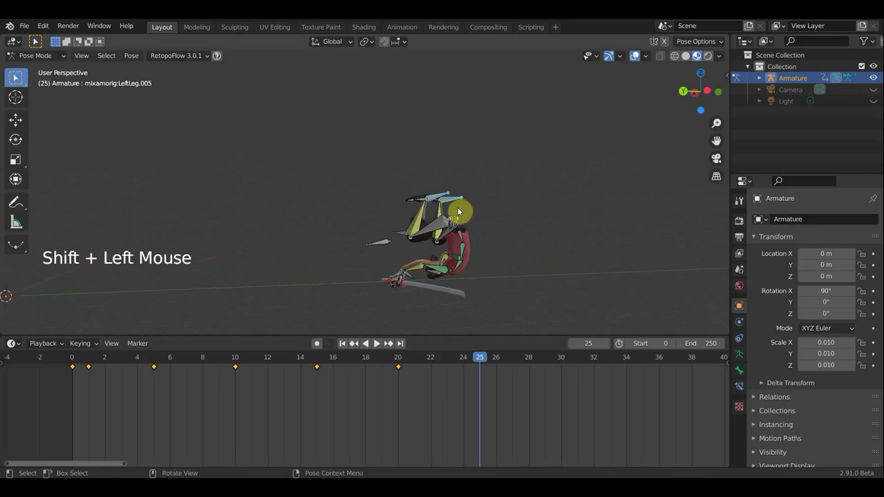
key("g")
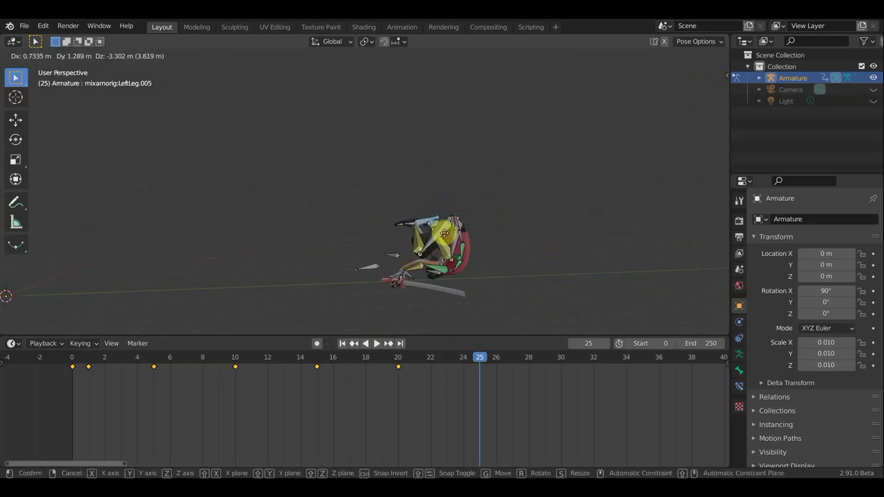
key("a")
key("a")
key("a")
key("i")
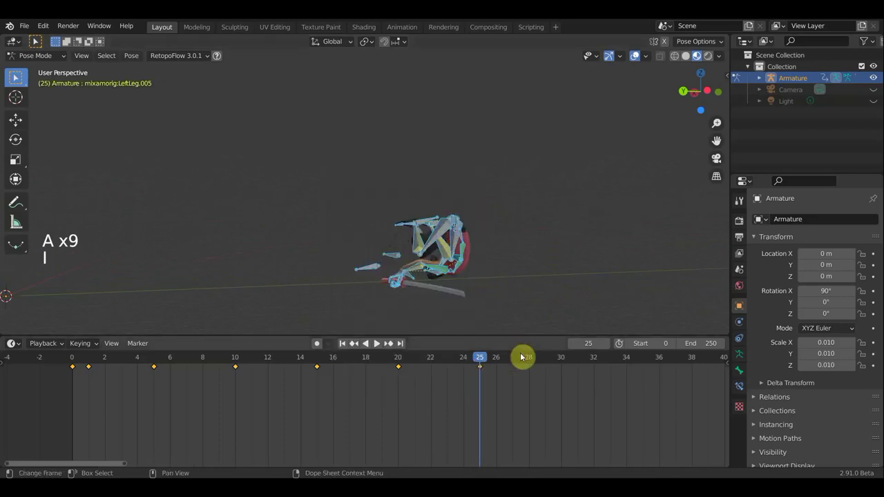
Step forward to frame 30 and start moving the left leg.
left_click(443, 358)
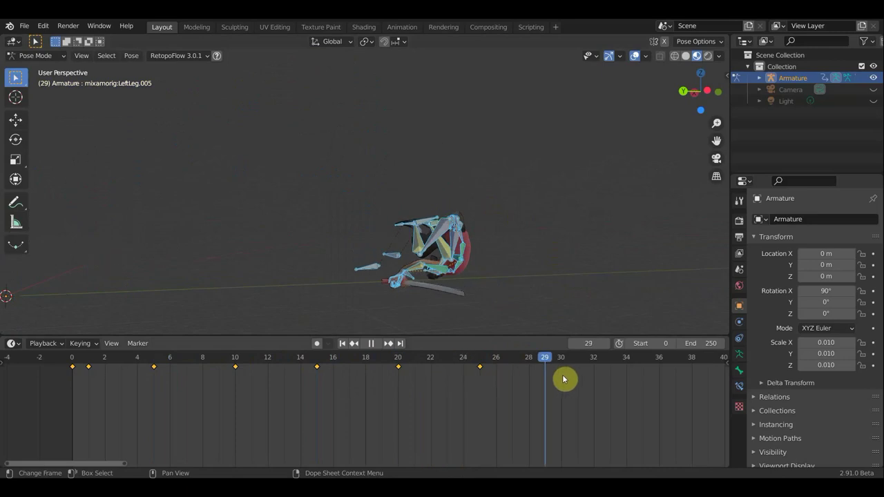
middle_click(533, 291)
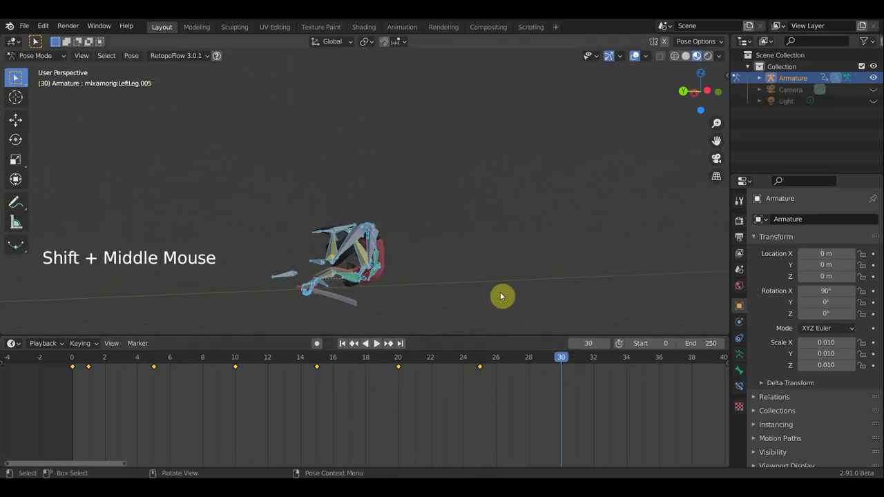
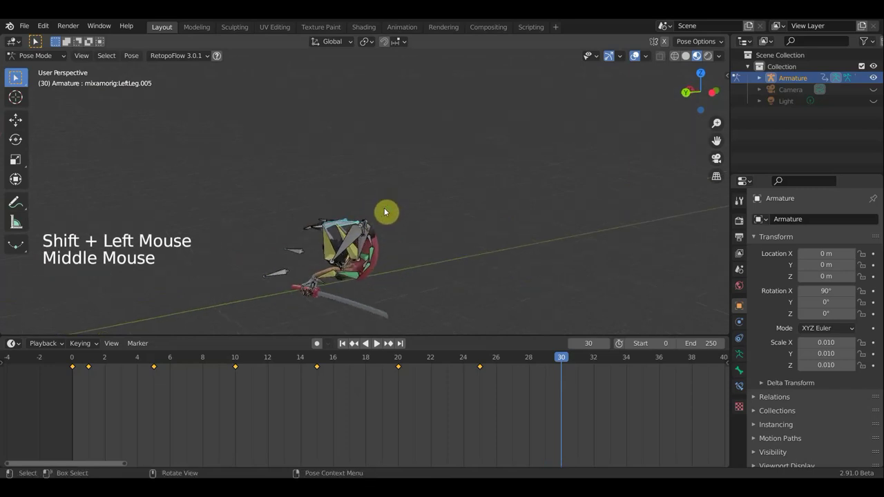
key("g")
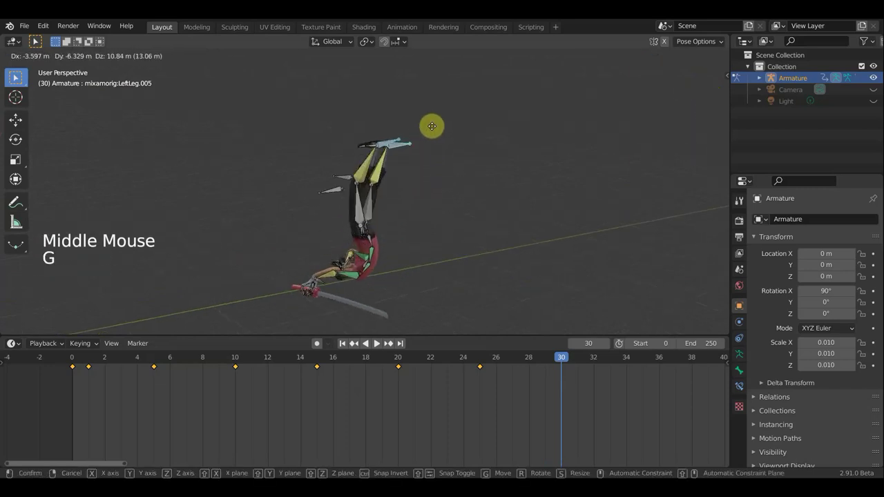
middle_click(375, 205)
middle_click(324, 218)
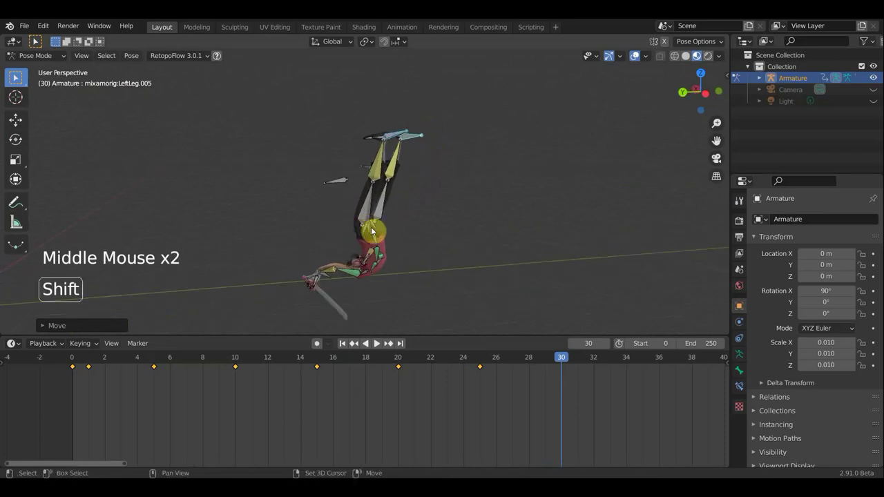
Reselect the LeftLeg.005 bone, then move and rotate it at frame 30.
left_click(372, 231)
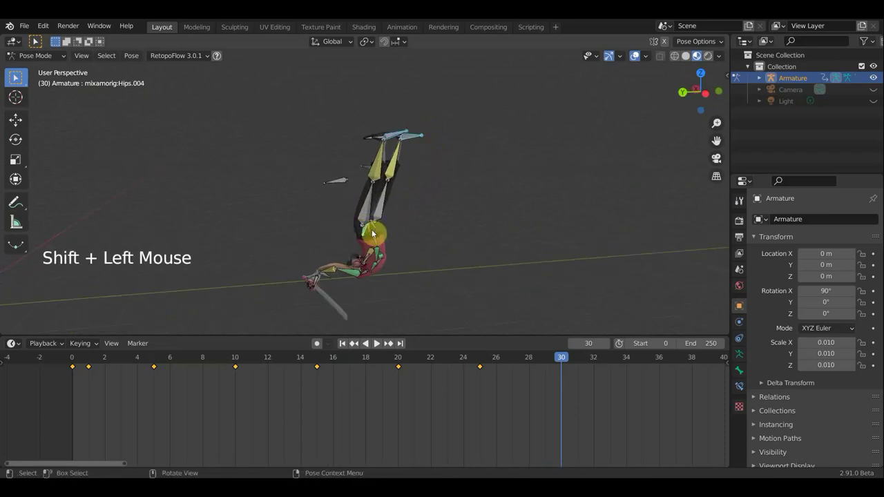
left_click(413, 224)
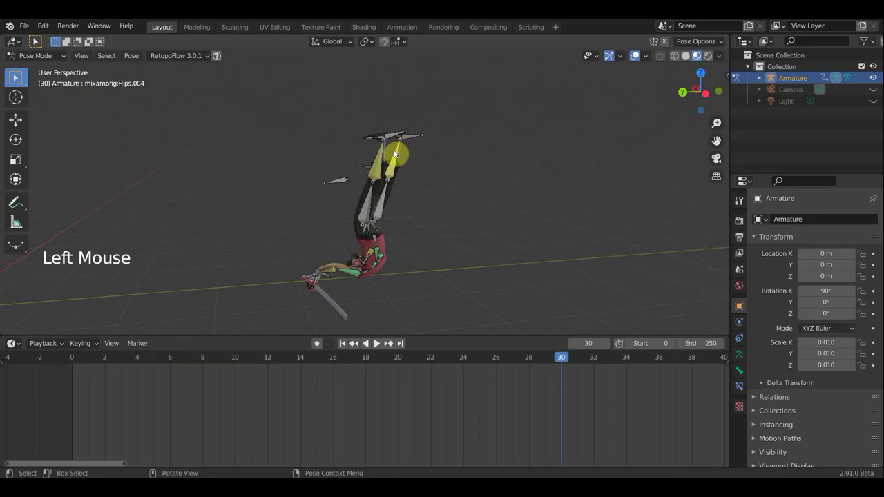
left_click(373, 232)
left_click(400, 135)
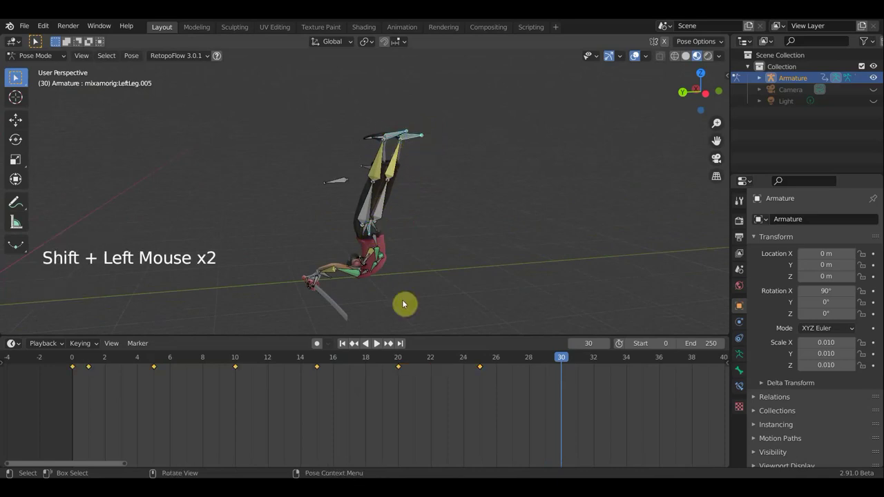
key("g")
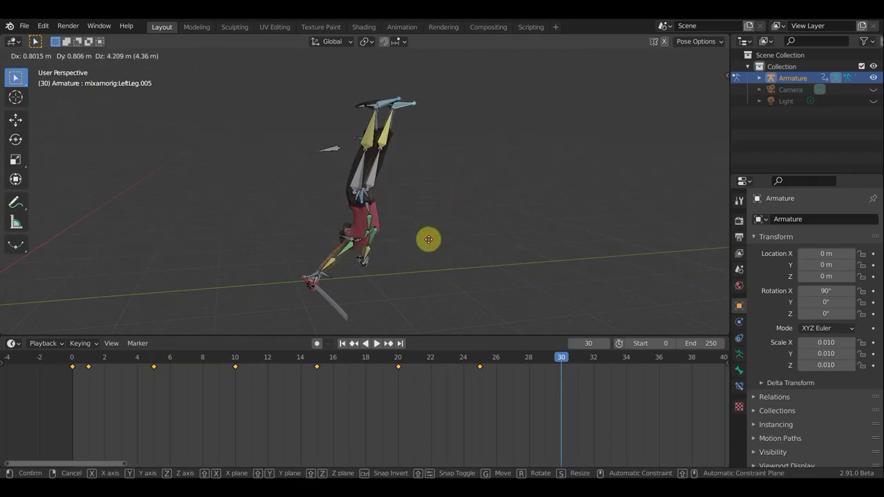
key("r")
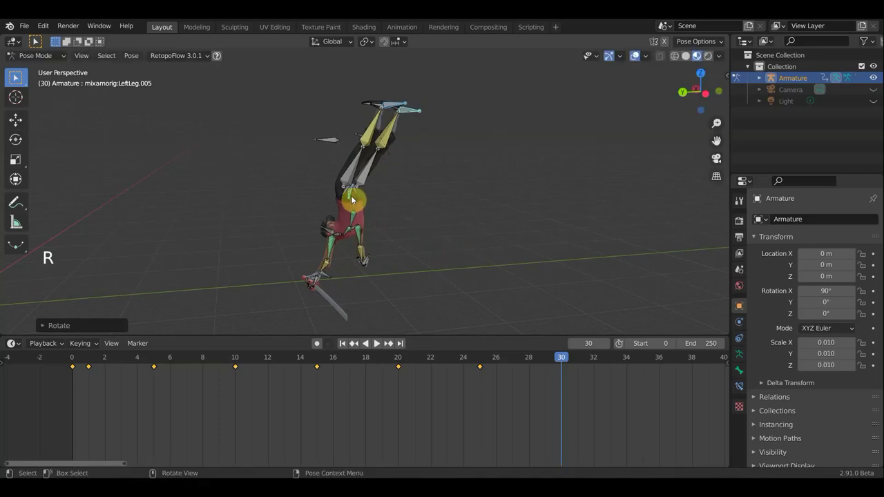
Tilt the spine bone with two rotations.
left_click(358, 207)
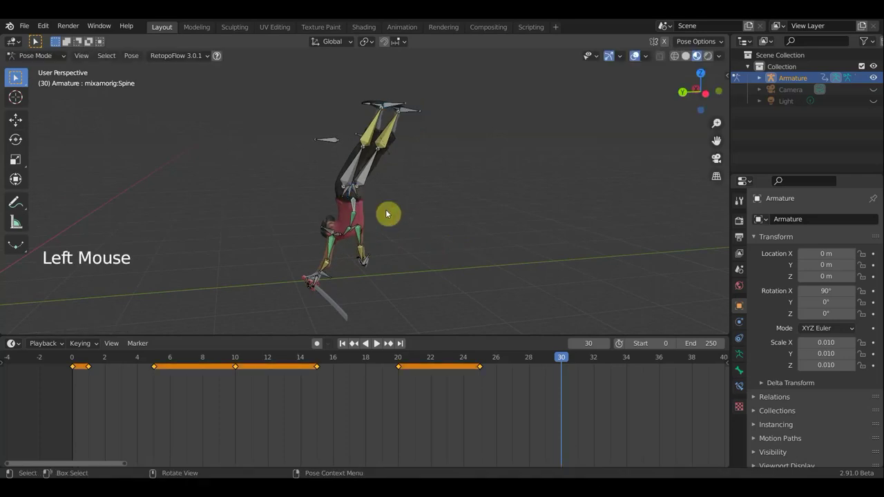
key("r")
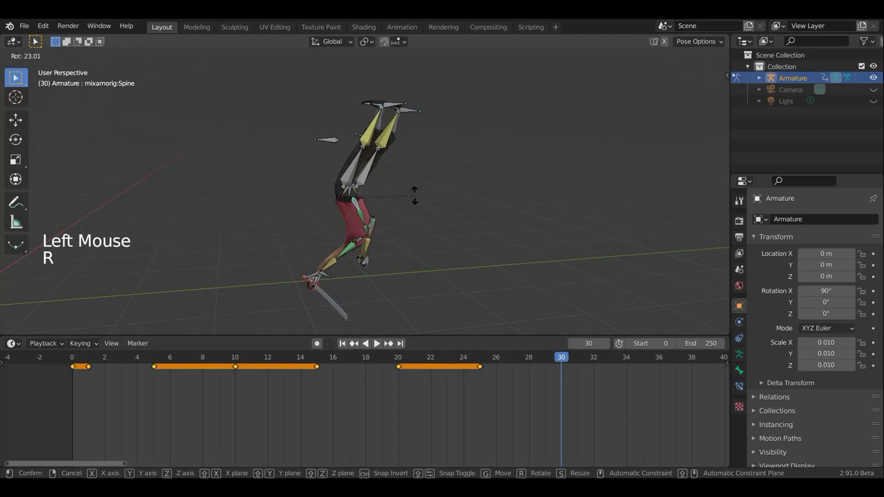
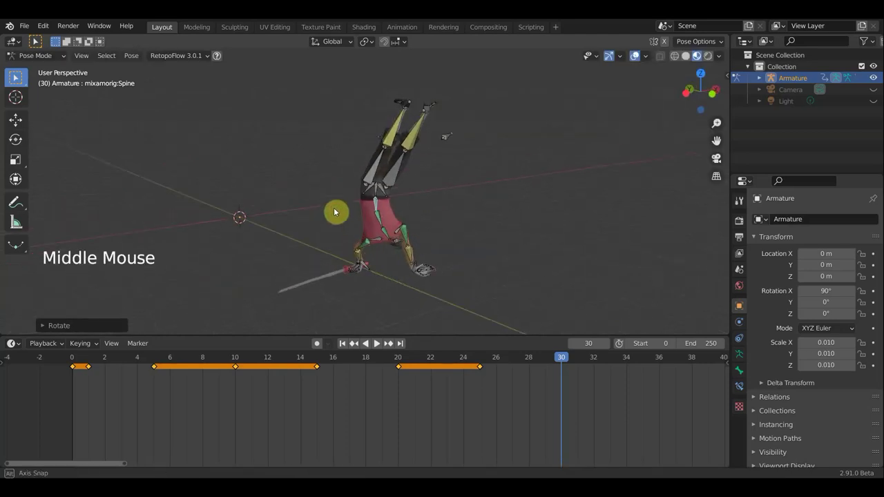
key("r")
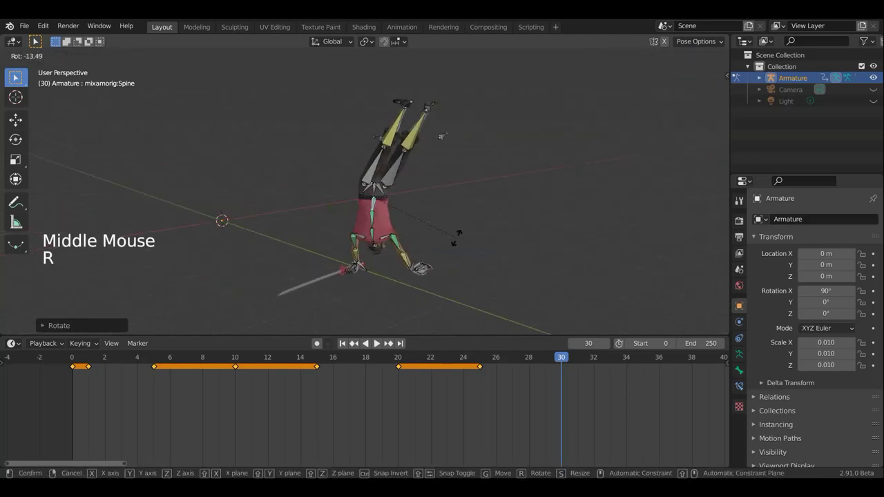
Rotate and shift the main hips bone, orbiting the armature to check.
left_click(379, 192)
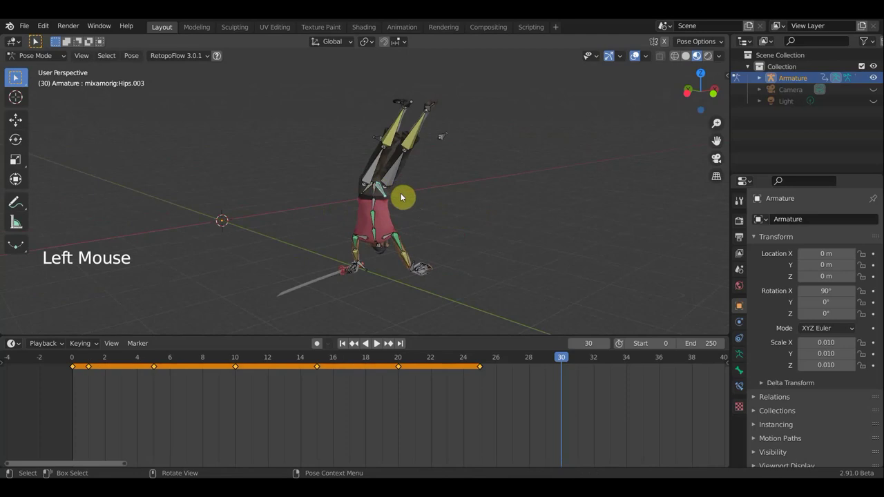
left_click(376, 193)
key("r")
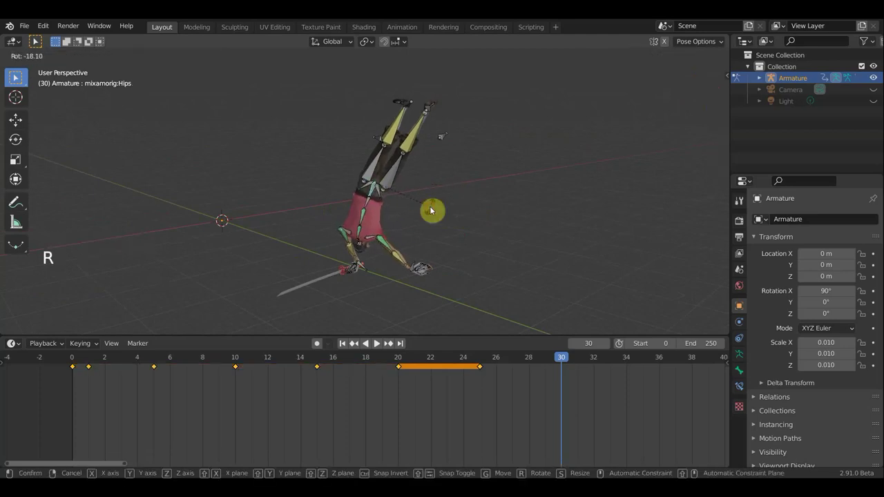
middle_click(437, 214)
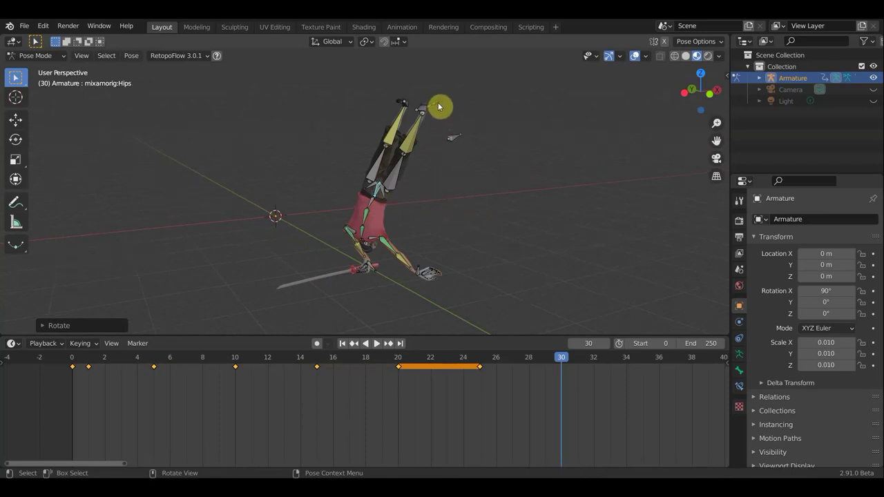
middle_click(428, 223)
key("g")
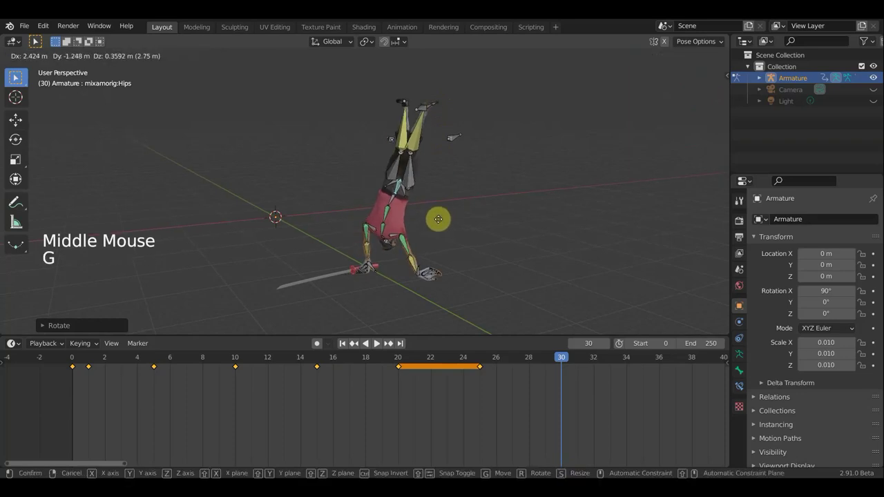
middle_click(434, 223)
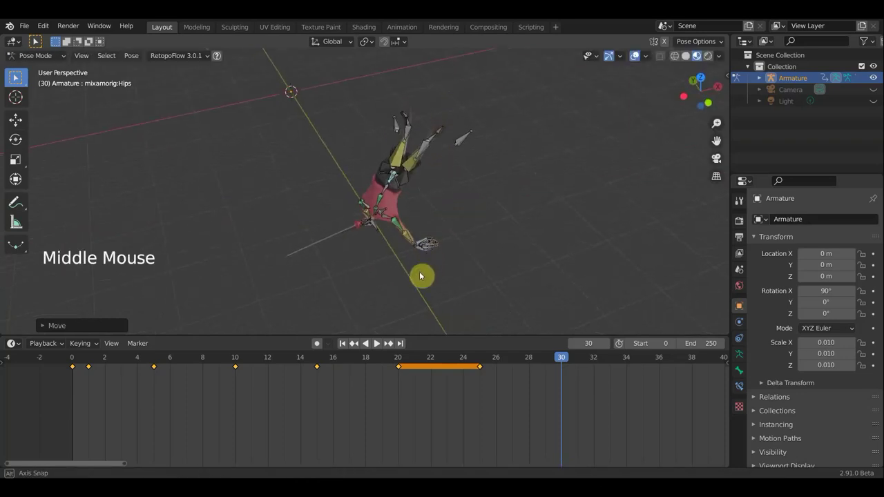
middle_click(482, 238)
middle_click(478, 216)
middle_click(481, 214)
middle_click(494, 199)
key("g")
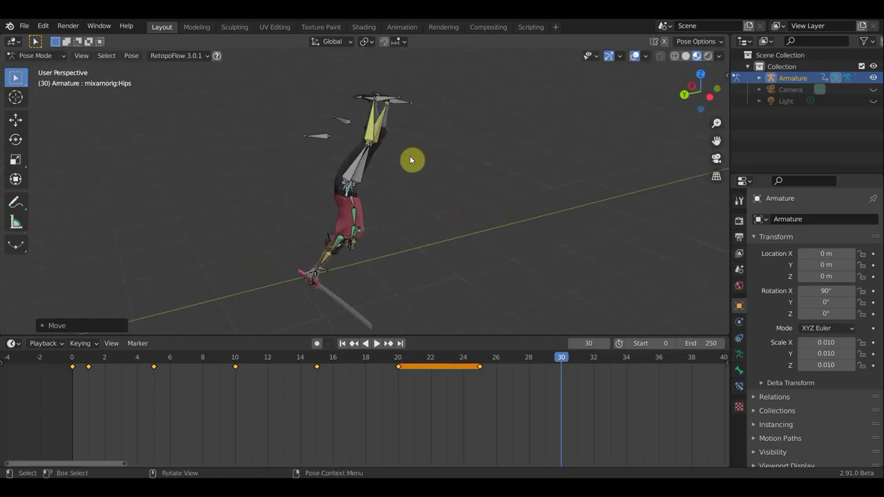
Start moving the left leg bone, then undo the move.
left_click(394, 101)
left_click(408, 105)
key("g")
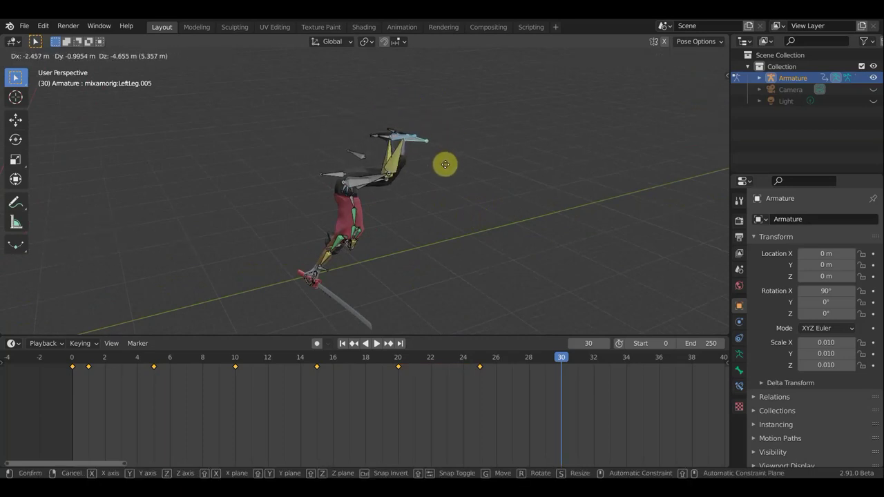
middle_click(353, 168)
key("ctrl+z")
key("ctrl+z")
key("ctrl+z")
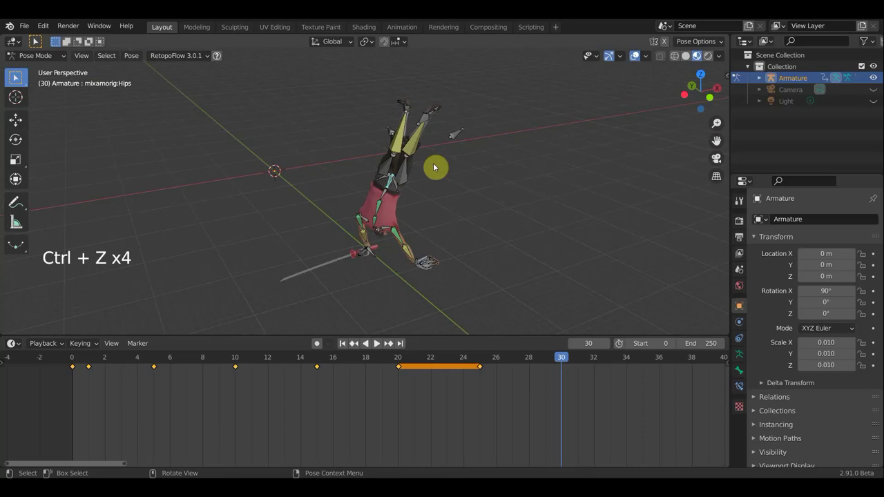
Try moving a left leg bone at frame 30, then undo the move.
middle_click(498, 173)
middle_click(535, 172)
scroll("up", 3)
middle_click(550, 173)
middle_click(556, 173)
middle_click(556, 173)
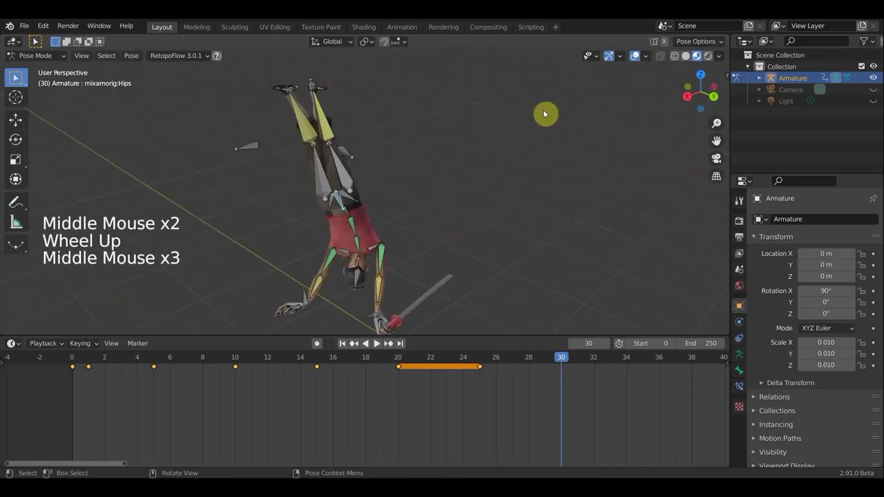
middle_click(357, 126)
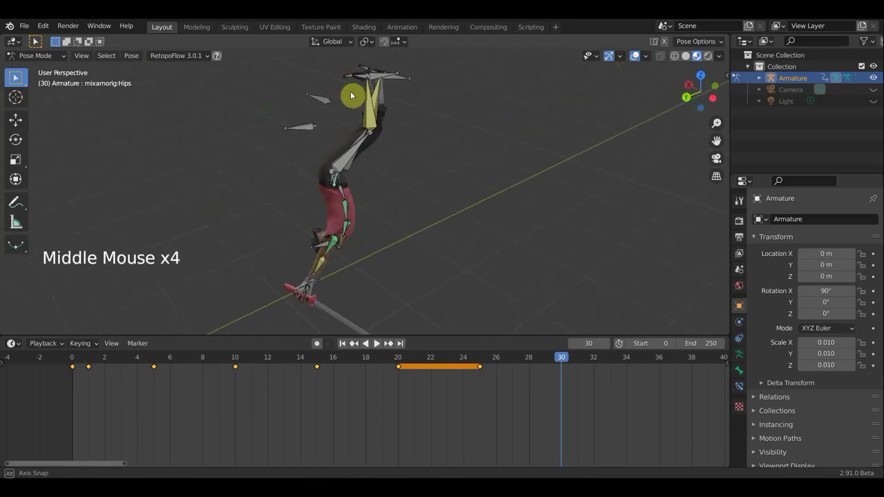
left_click(385, 76)
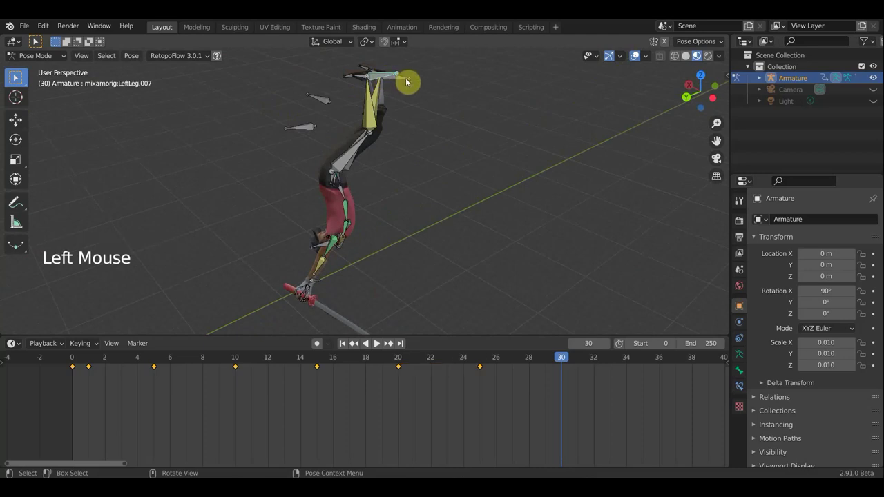
key("g")
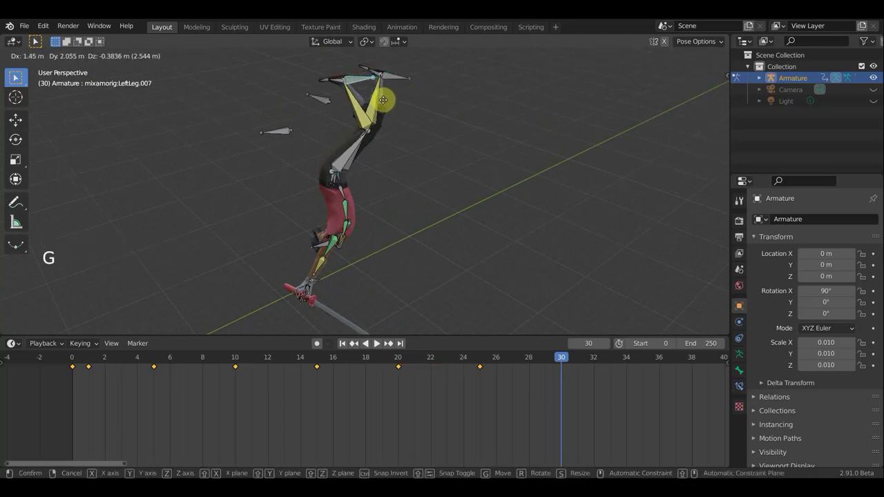
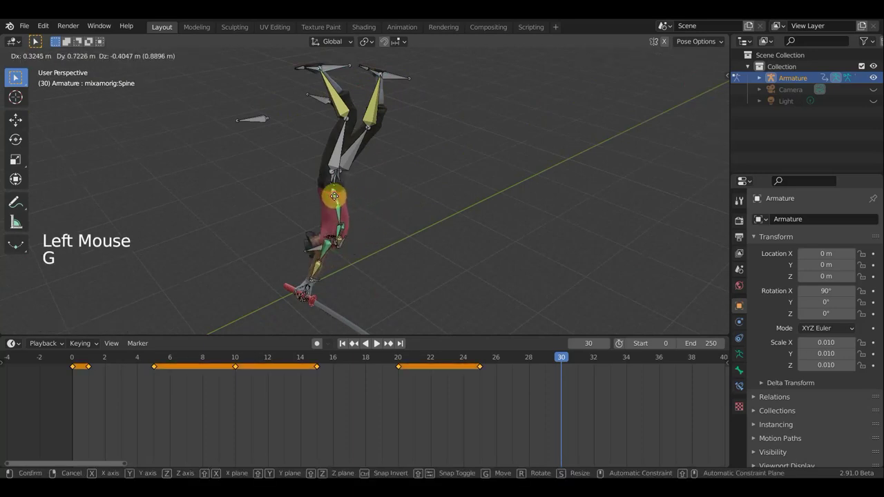
key("ctrl+z")
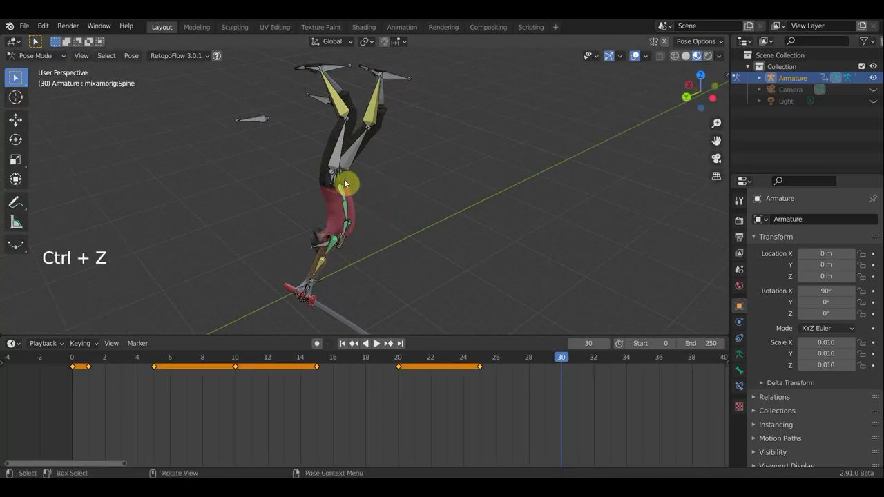
left_click(339, 179)
Rotate the hips bone and shift it to a new position.
middle_click(328, 182)
middle_click(311, 166)
left_click(341, 185)
middle_click(388, 189)
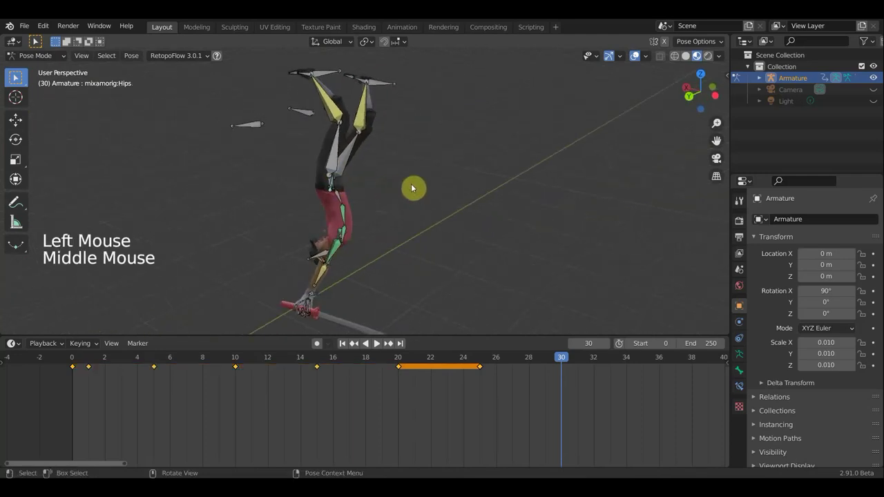
key("r")
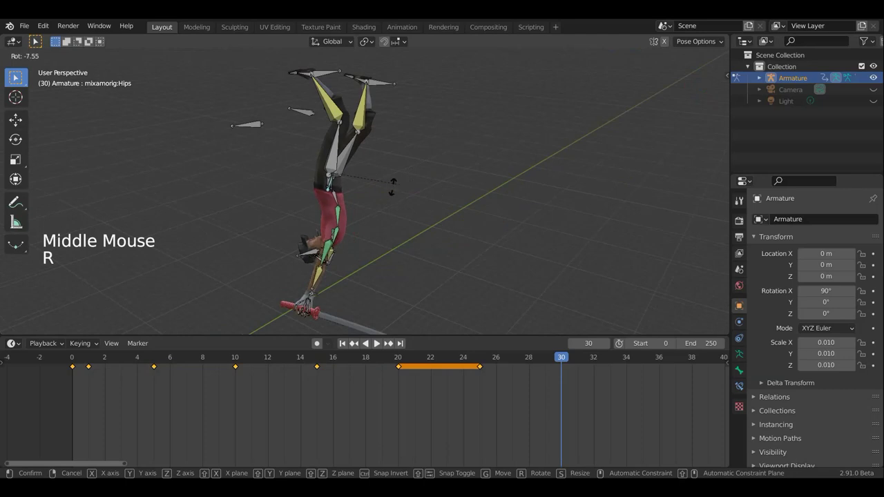
middle_click(350, 181)
middle_click(335, 169)
middle_click(335, 168)
key("g")
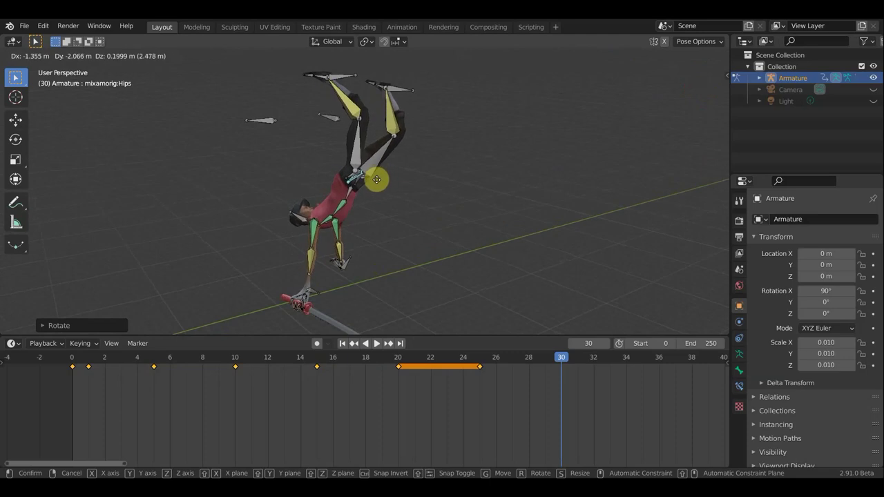
Rotate the hips bone again after checking it from other angles.
middle_click(350, 196)
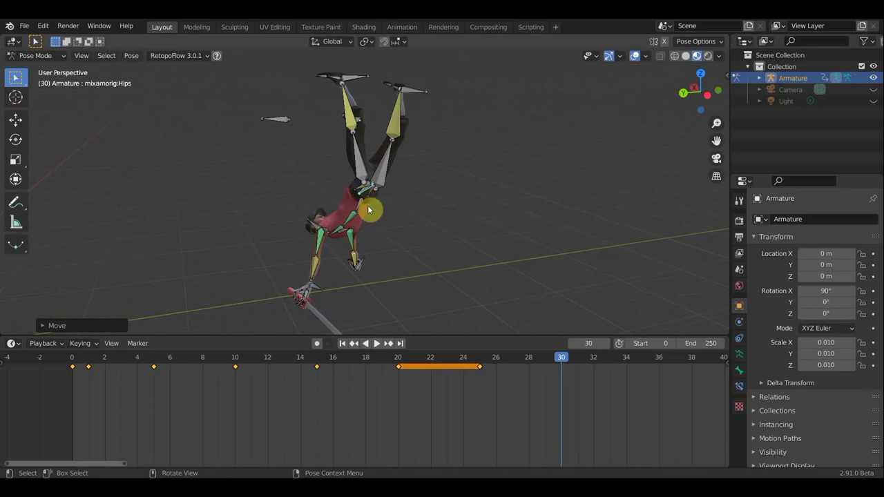
middle_click(431, 213)
middle_click(487, 211)
middle_click(488, 212)
middle_click(487, 205)
middle_click(475, 205)
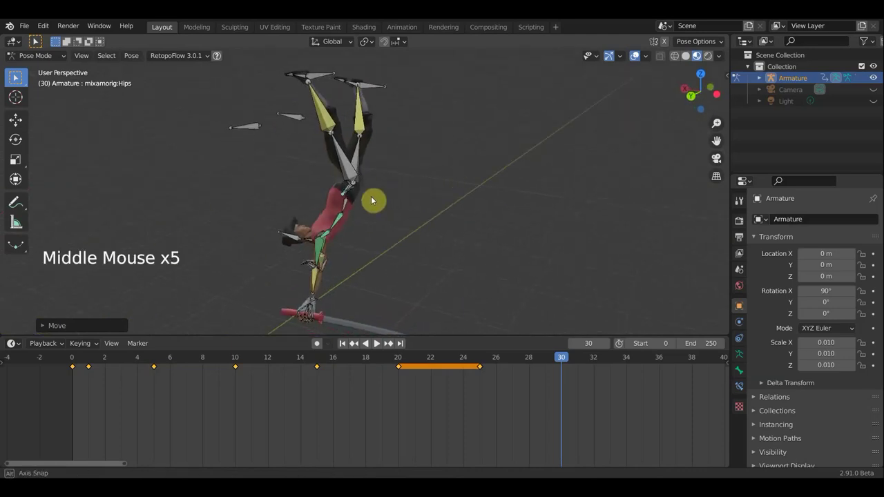
key("r")
middle_click(573, 211)
middle_click(480, 230)
middle_click(535, 229)
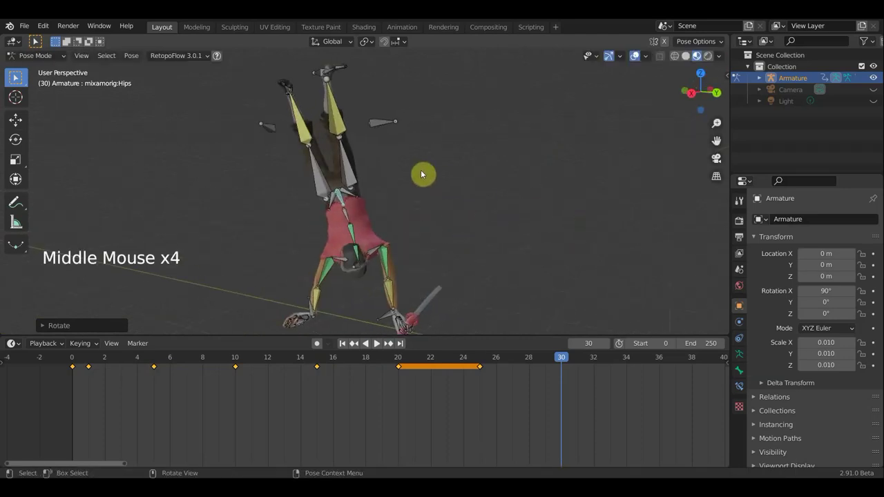
scroll("down", 3)
middle_click(425, 248)
middle_click(399, 307)
Turn the hips bone about the vertical axis from Top view.
key("KP_7")
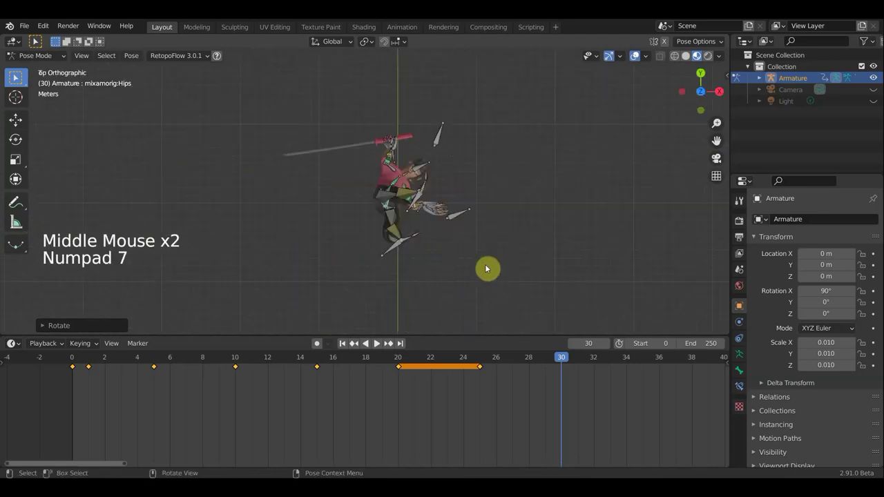
key("r")
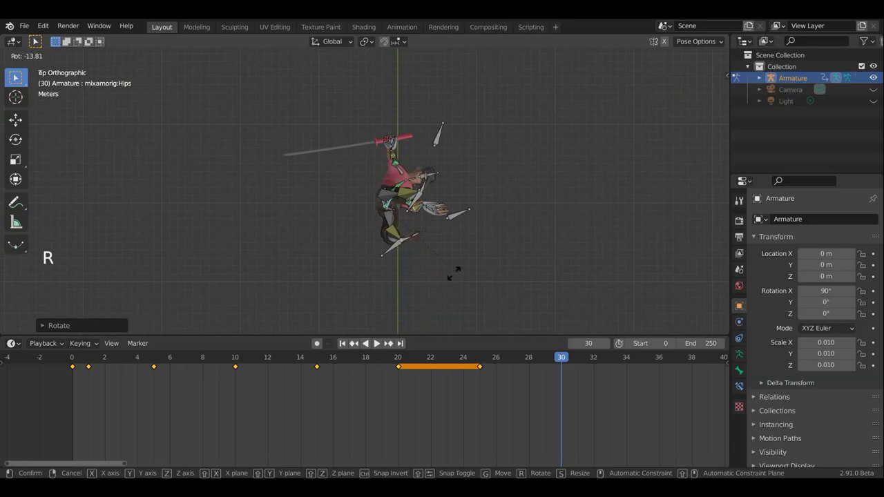
middle_click(408, 218)
middle_click(403, 206)
middle_click(402, 173)
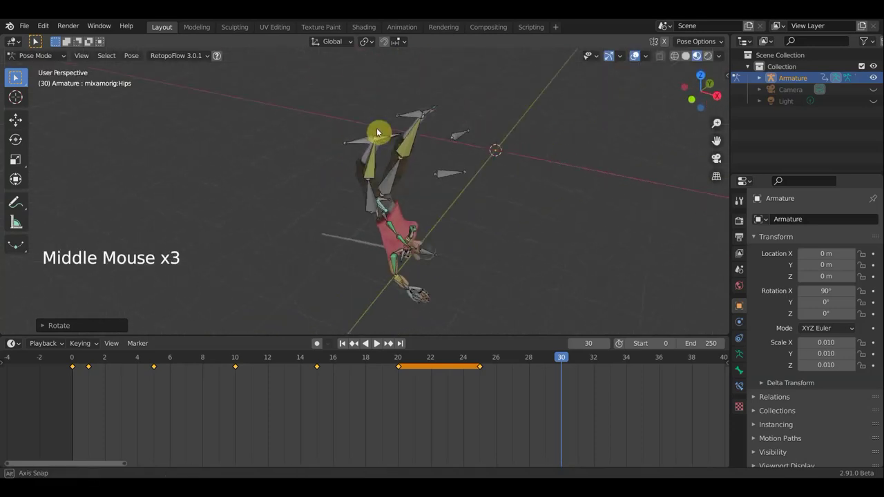
Reselect the left leg bone and move it.
left_click(366, 139)
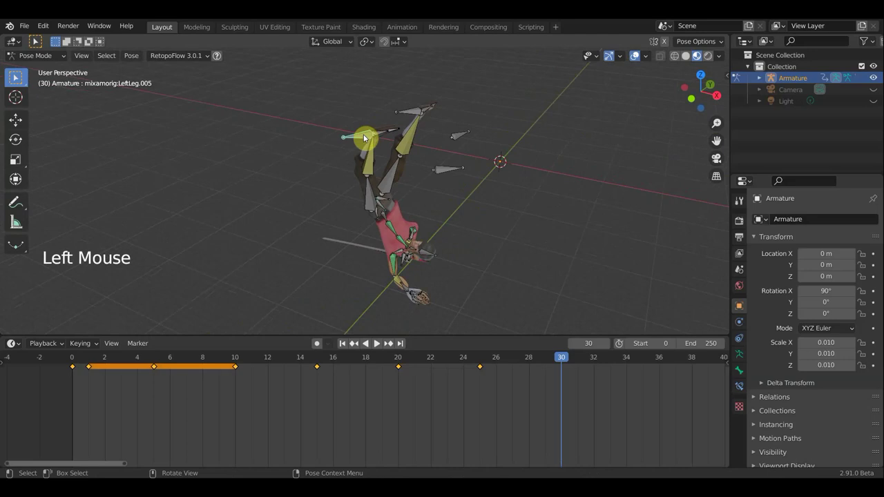
left_click(411, 115)
key("g")
middle_click(359, 171)
middle_click(197, 178)
left_click(506, 361)
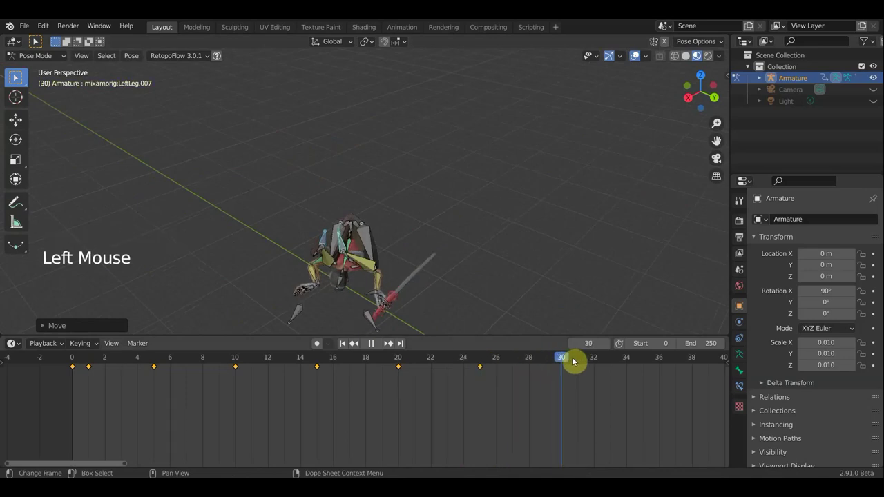
middle_click(495, 330)
middle_click(418, 282)
scroll("up", 3)
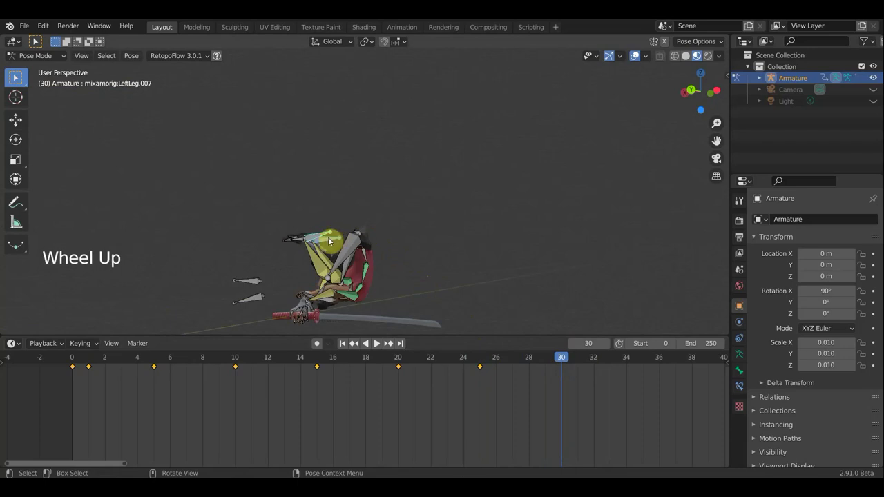
Move and then rotate the LeftLeg.007 bone into its corrected frame-30 pose.
key("g")
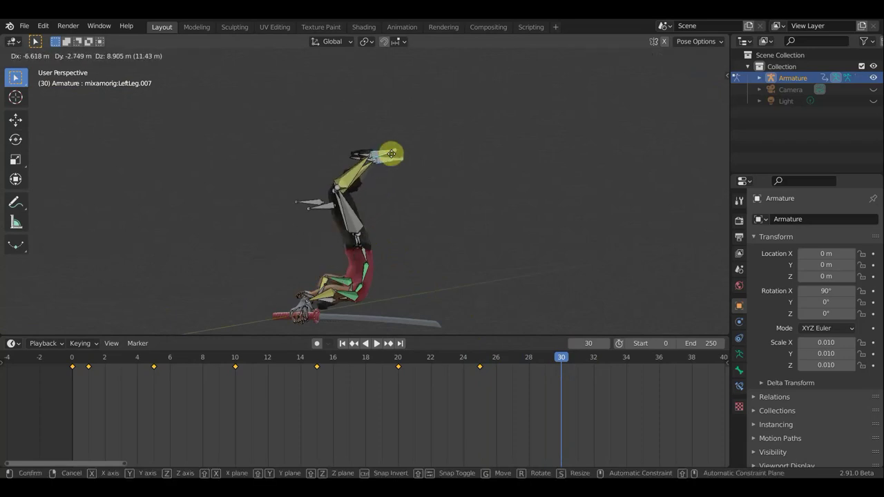
key("r")
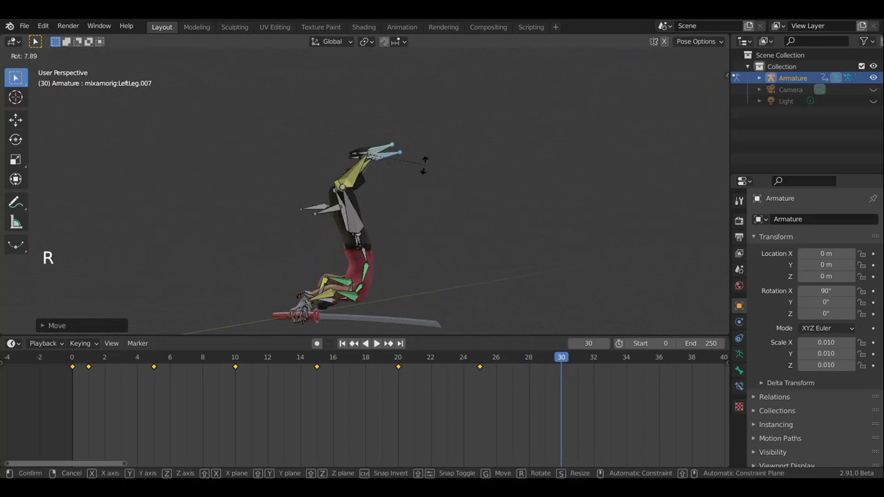
middle_click(477, 223)
middle_click(459, 237)
middle_click(460, 237)
middle_click(380, 231)
middle_click(299, 231)
middle_click(365, 221)
middle_click(388, 242)
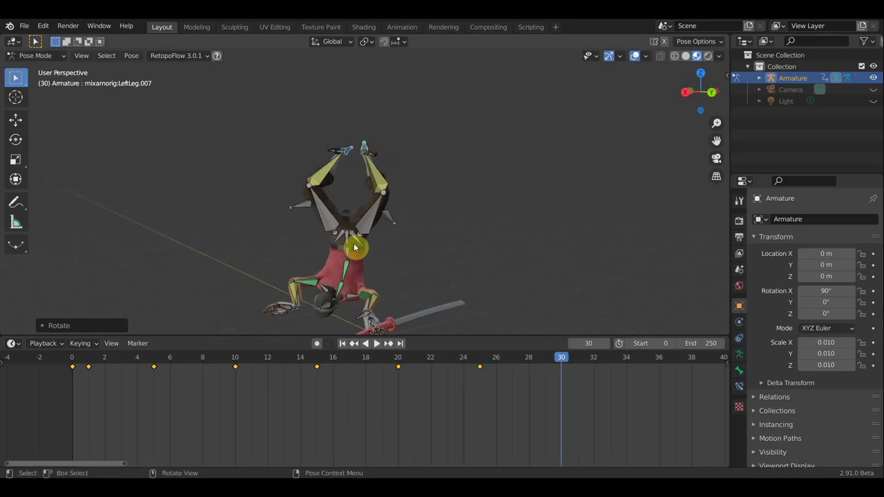
Turn LeftLeg.007 about the vertical axis from Top view and reposition it.
key("KP_7")
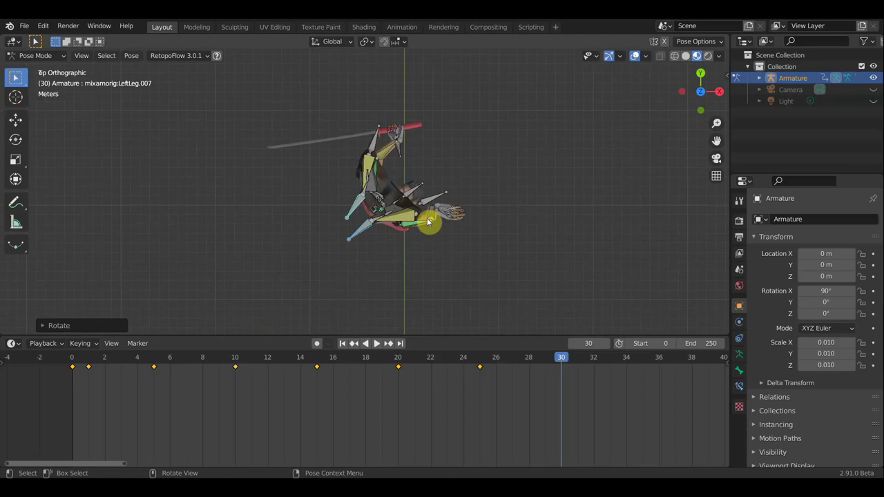
left_click(364, 216)
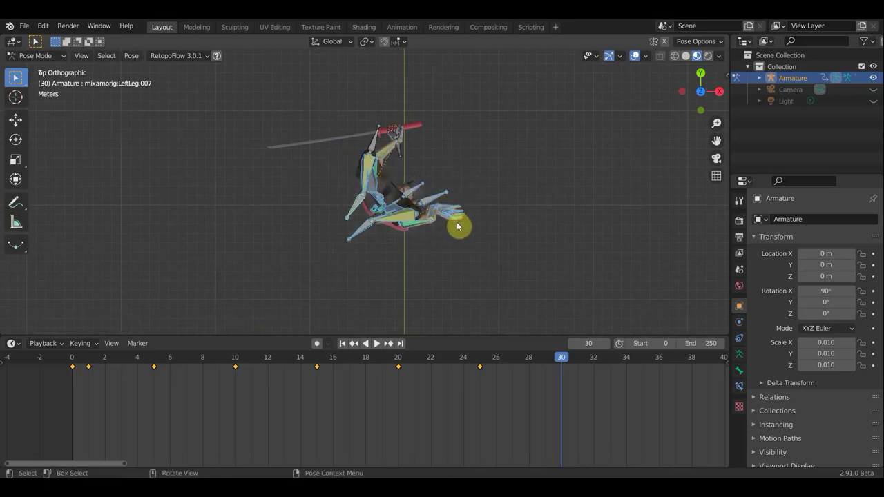
key("r")
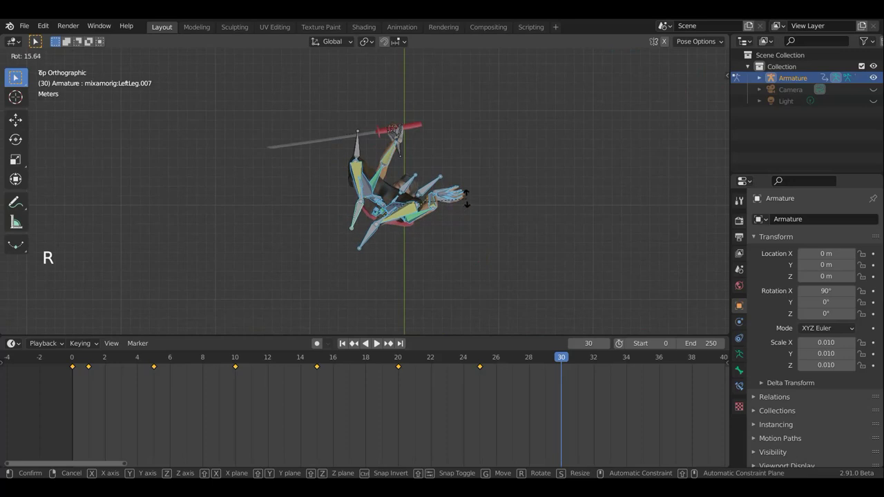
key("g")
middle_click(441, 226)
middle_click(405, 207)
middle_click(346, 163)
middle_click(339, 161)
middle_click(396, 164)
middle_click(402, 156)
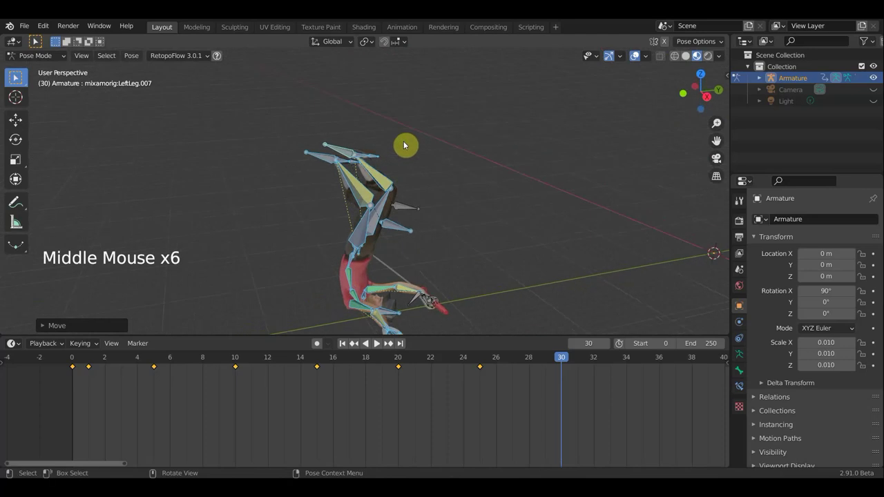
Rotate the Neck and Head bones at frame 30 and select the Spine bone.
left_click(626, 78)
middle_click(558, 168)
middle_click(558, 167)
middle_click(447, 169)
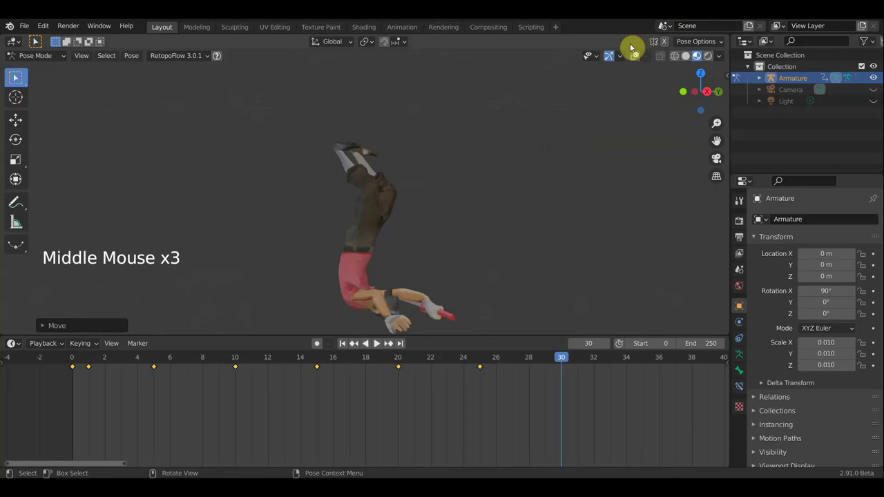
left_click(538, 182)
left_click(370, 312)
key("r")
scroll("down", 3)
left_click(377, 290)
key("r")
left_click(355, 242)
Rotate the Spine bone in two passes at frame 30.
key("r")
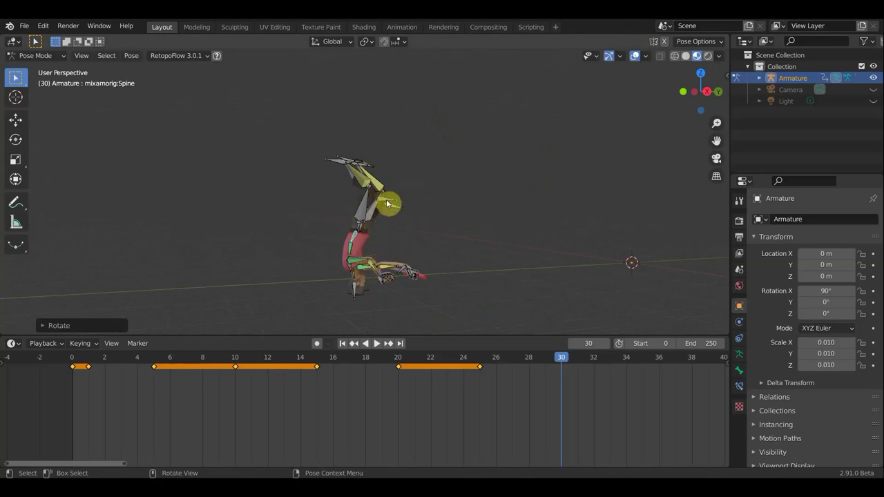
middle_click(327, 217)
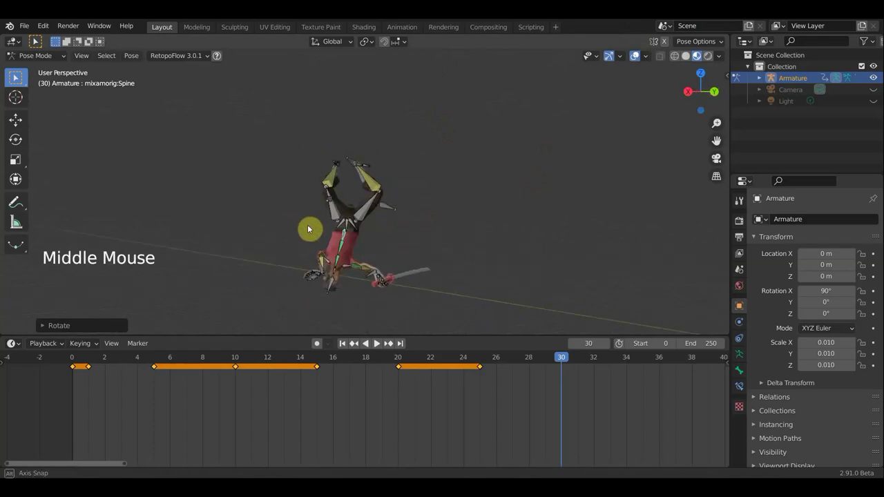
key("r")
scroll("up", 3)
middle_click(457, 167)
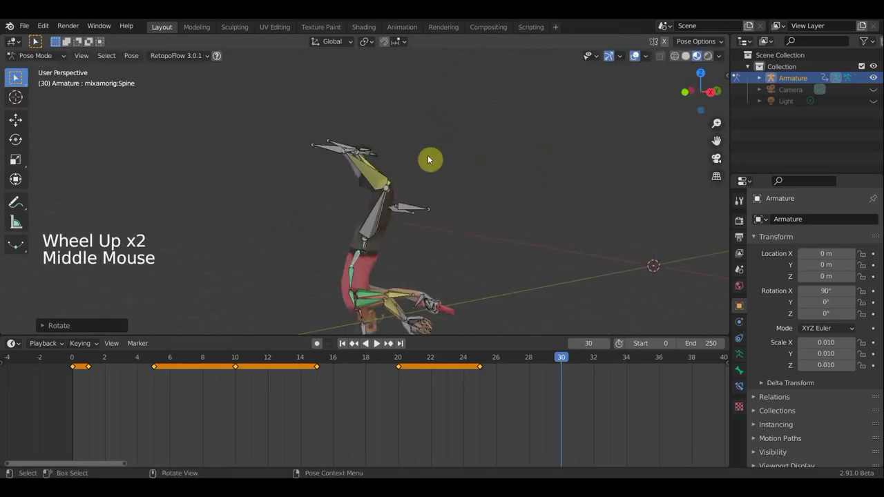
Move the LeftLeg.007 bone to a new position.
left_click(328, 151)
left_click(335, 145)
key("g")
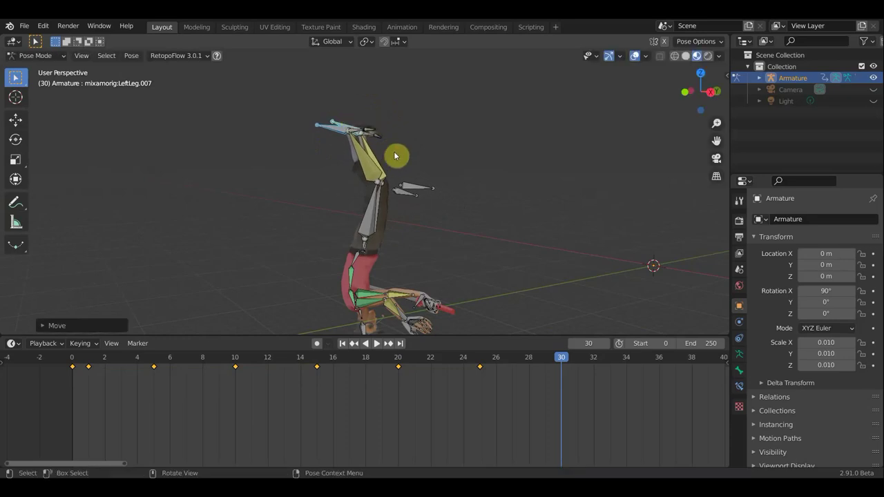
scroll("down", 3)
middle_click(372, 184)
middle_click(365, 187)
middle_click(361, 188)
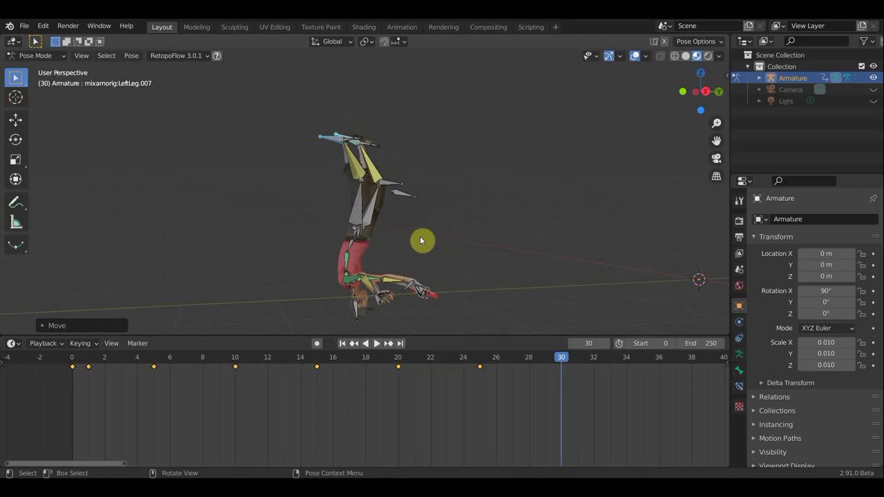
middle_click(333, 237)
middle_click(327, 237)
Clear the selection and reselect the LeftLeg.007 bone.
key("a")
left_click(353, 235)
key("a")
left_click(352, 234)
left_click(357, 174)
left_click(324, 144)
double_click(350, 141)
left_click(404, 222)
middle_click(412, 223)
middle_click(413, 223)
Move and rotate the LeftLeg.007 bone again to refine its pose.
key("g")
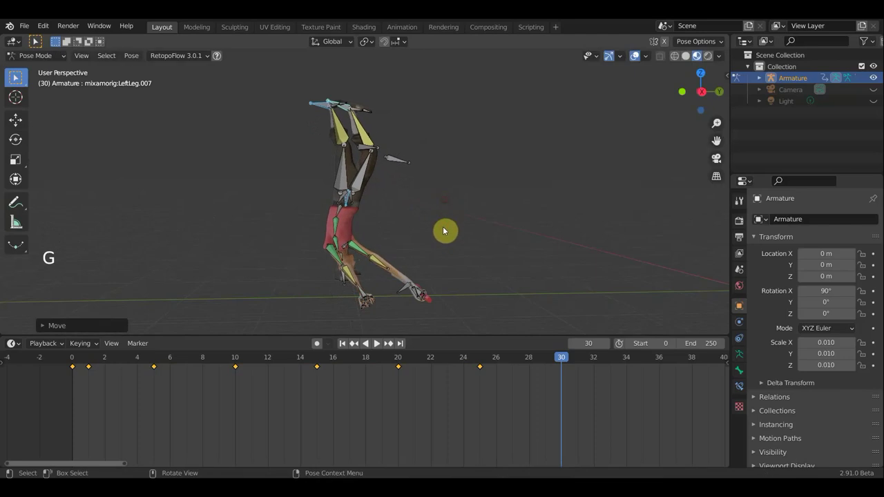
key("r")
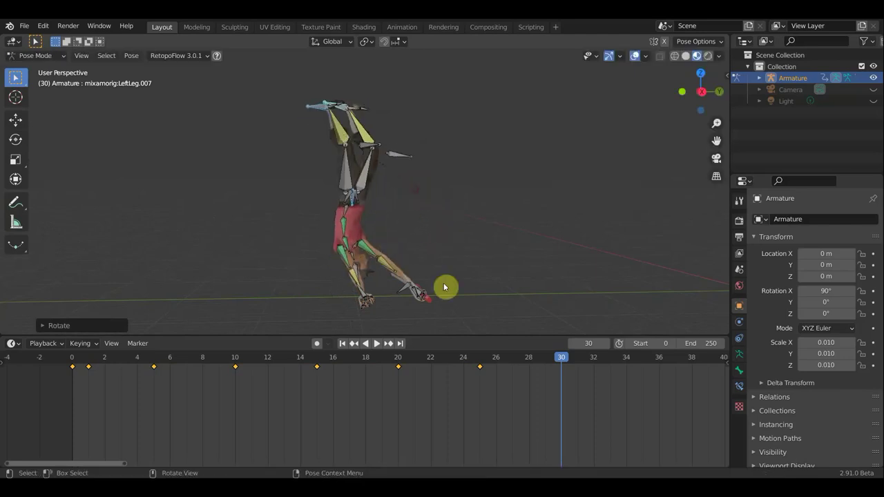
middle_click(344, 305)
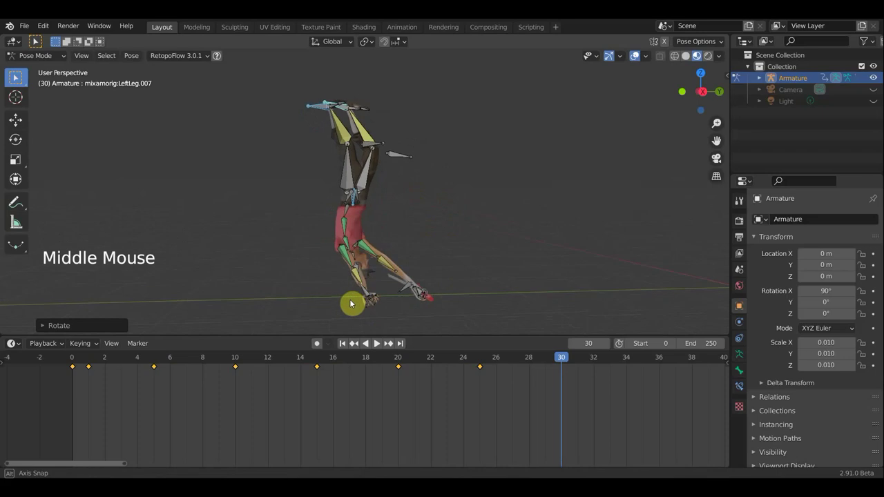
middle_click(347, 299)
middle_click(175, 309)
middle_click(383, 272)
middle_click(431, 253)
middle_click(431, 256)
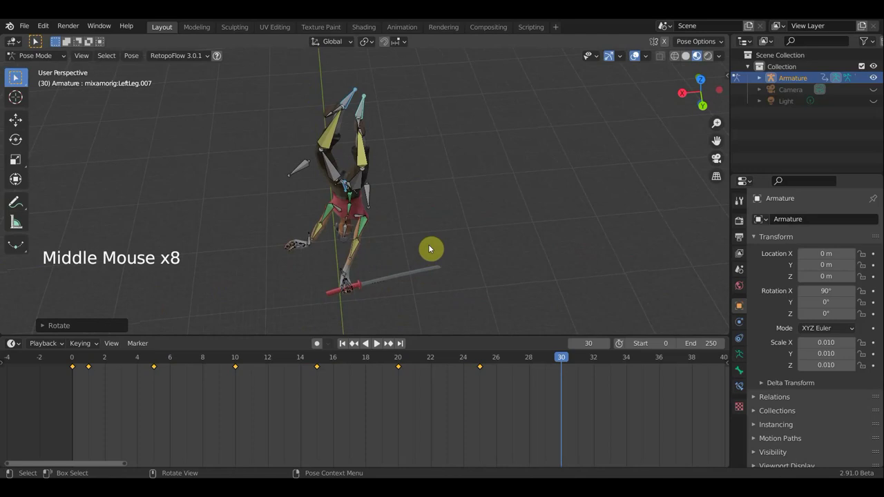
Turn LeftLeg.007 about the vertical axis from Top view and nudge its position.
key("KP_7")
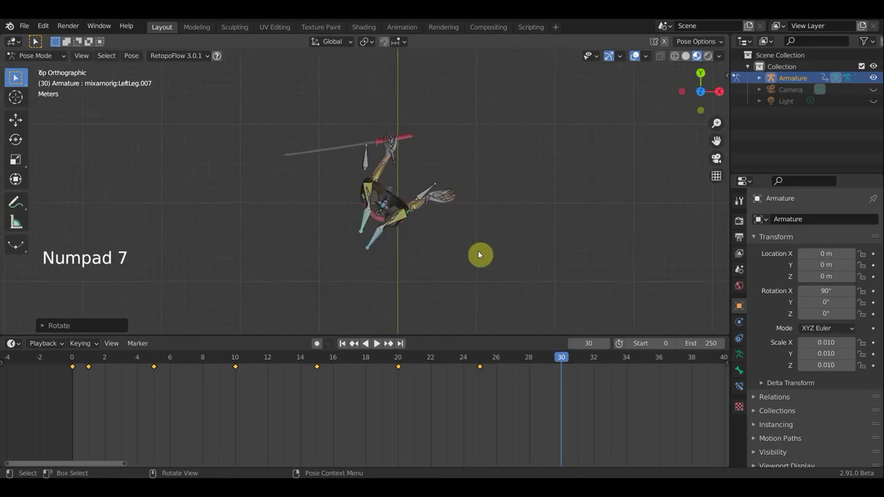
key("a")
key("r")
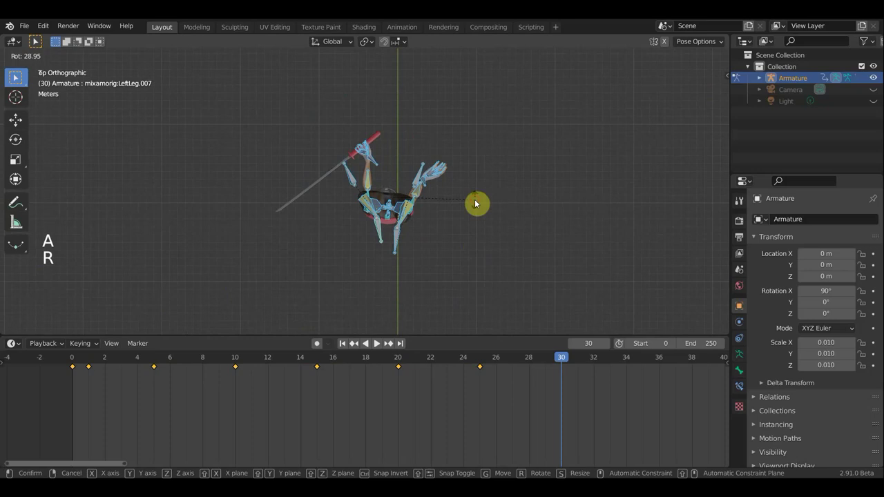
key("g")
middle_click(476, 217)
middle_click(336, 148)
middle_click(344, 213)
middle_click(294, 207)
middle_click(307, 212)
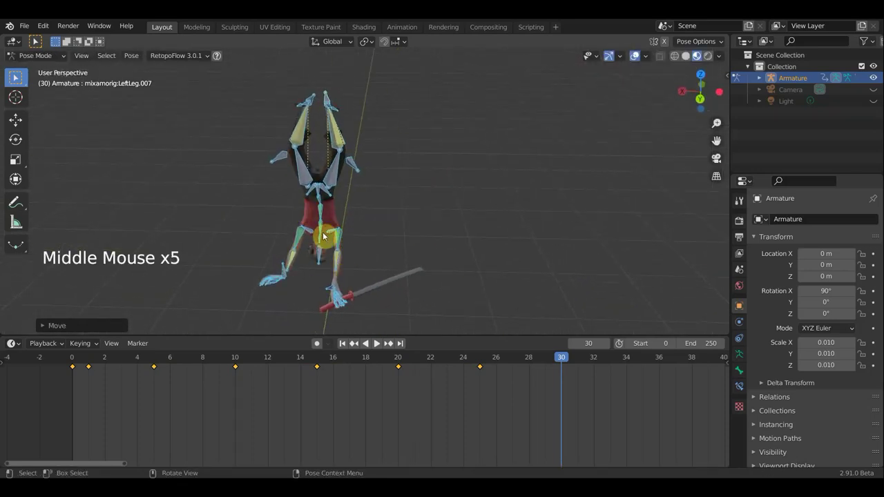
middle_click(351, 229)
middle_click(423, 155)
middle_click(417, 148)
Move the Spine bone to its frame-30 position.
scroll("up", 3)
scroll("up", 3)
left_click(373, 139)
left_click(375, 144)
key("g")
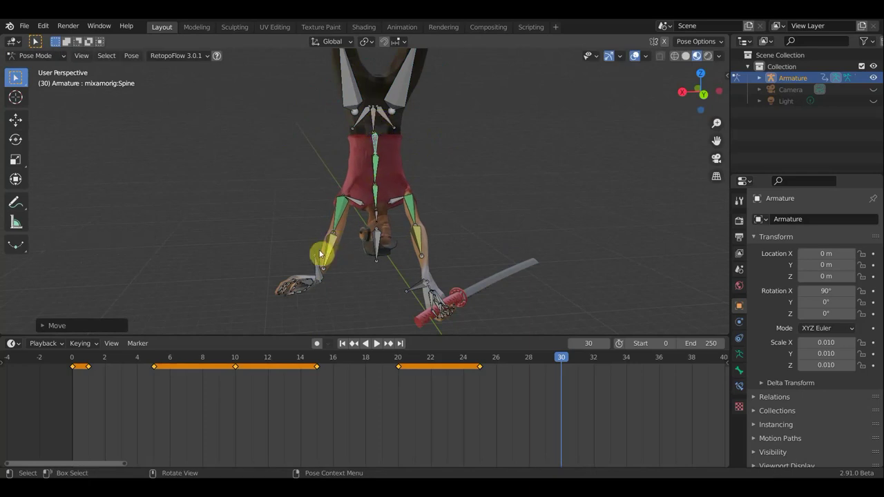
Move the LeftForeArm.005 bone into a better position at frame 30.
left_click(321, 272)
key("g")
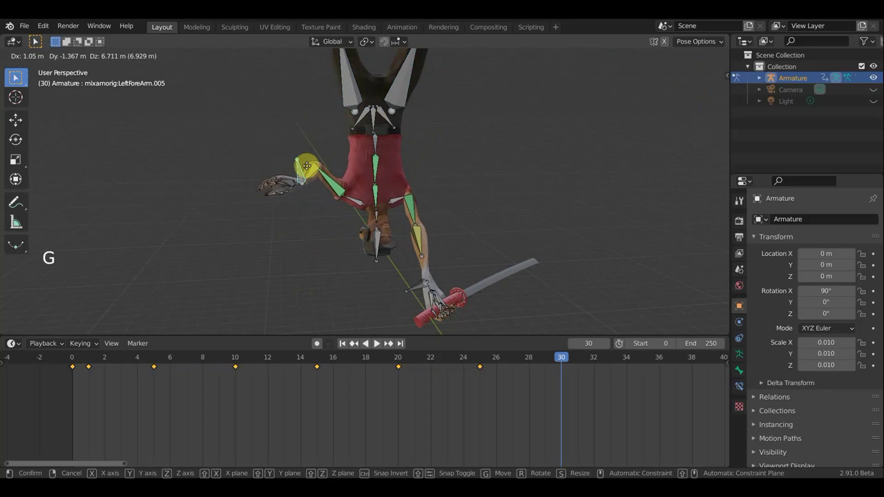
middle_click(330, 175)
middle_click(313, 174)
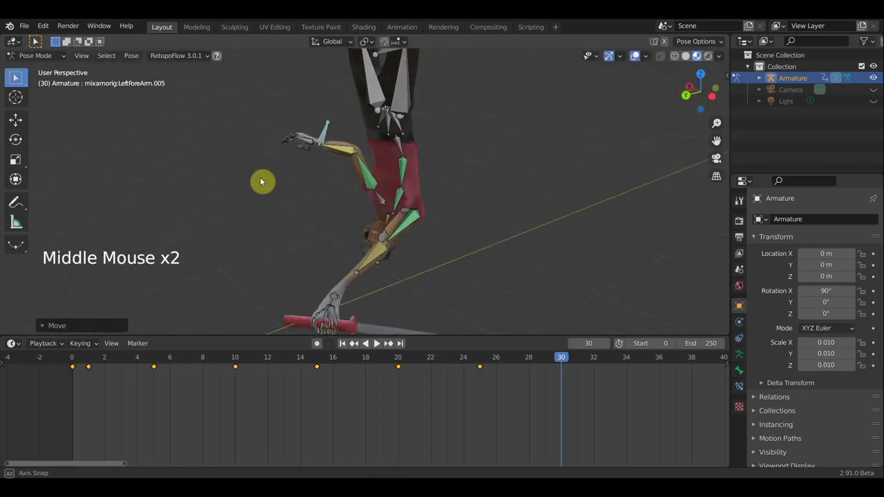
Rotate the Spine bone and confirm its new orientation, checking from several angles.
left_click(390, 223)
middle_click(445, 241)
key("r")
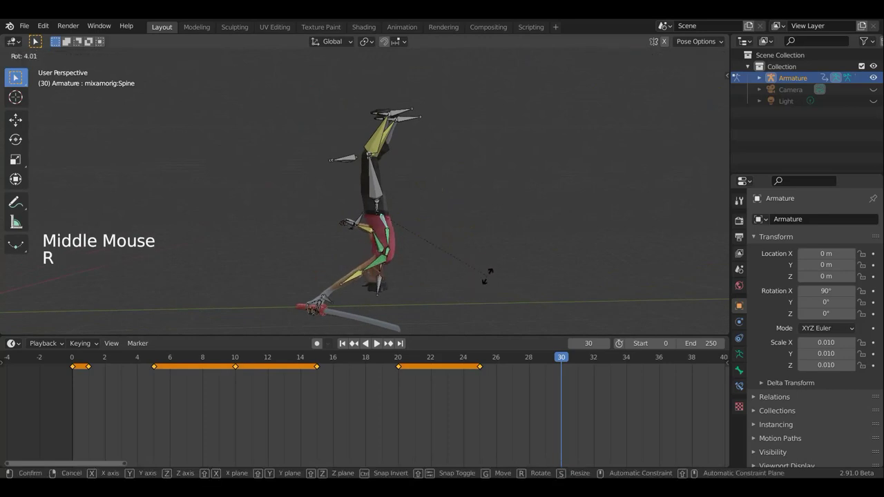
middle_click(377, 217)
middle_click(317, 227)
middle_click(318, 232)
left_click(366, 211)
middle_click(436, 231)
middle_click(432, 232)
Rotate the Hips bone to correct the frame-30 pose.
left_click(366, 212)
middle_click(461, 224)
middle_click(490, 218)
middle_click(507, 213)
key("r")
middle_click(533, 260)
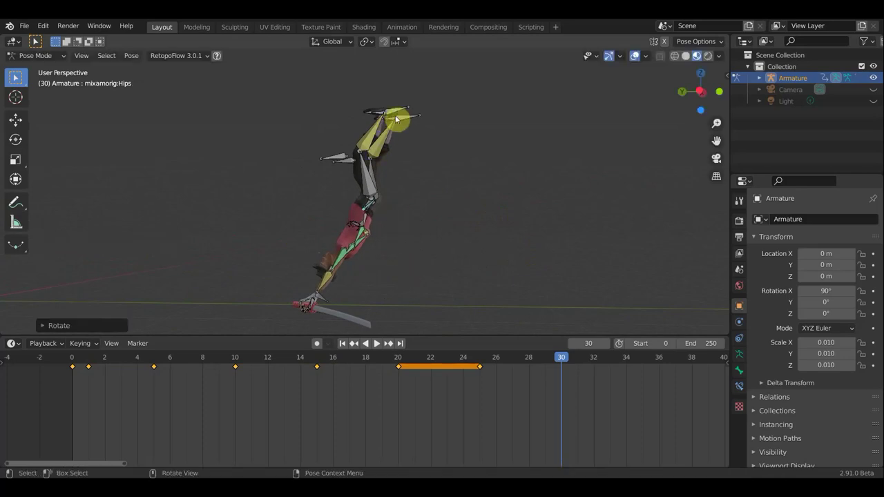
Move and rotate the LeftLeg.007 and LeftLeg.005 bones into the frame-30 stride position.
left_click(398, 111)
key("g")
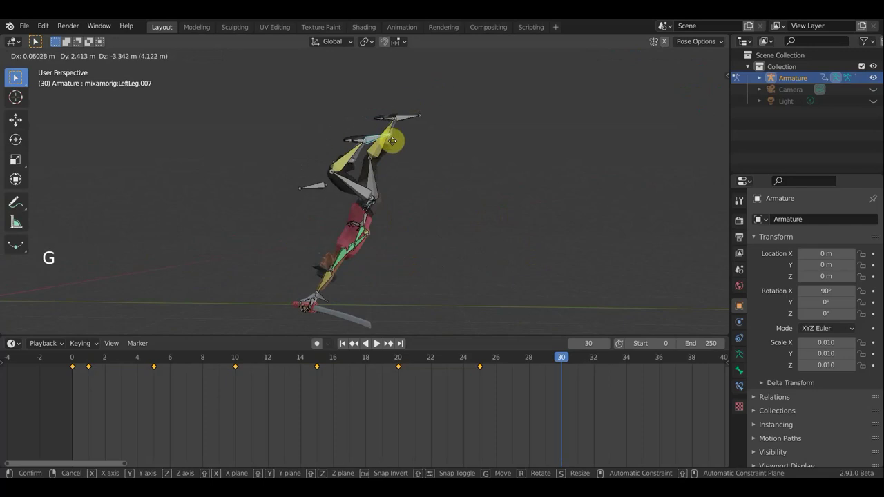
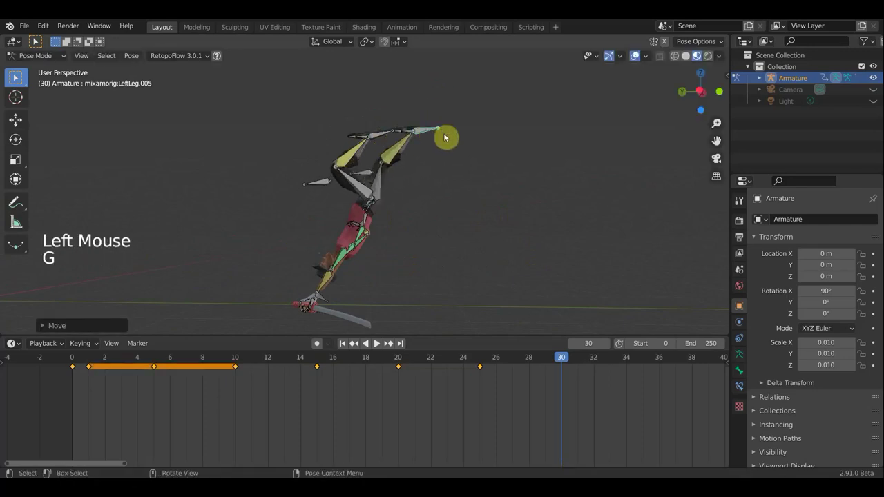
key("r")
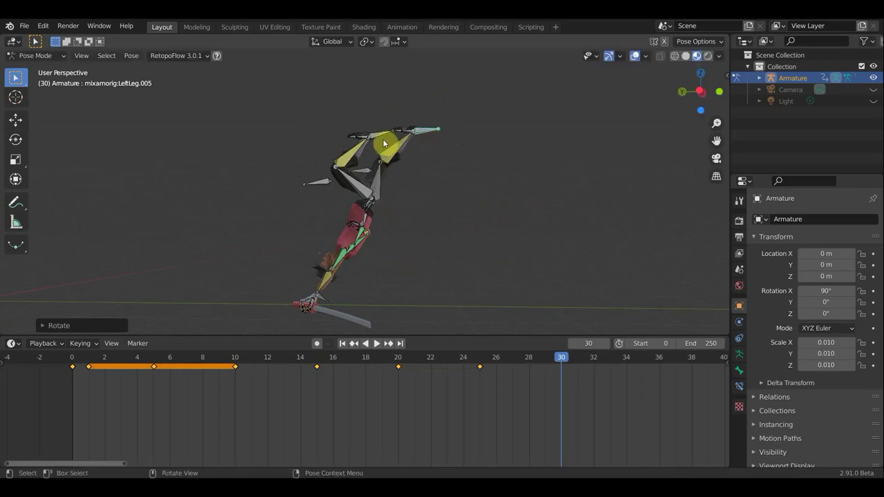
left_click(381, 138)
key("r")
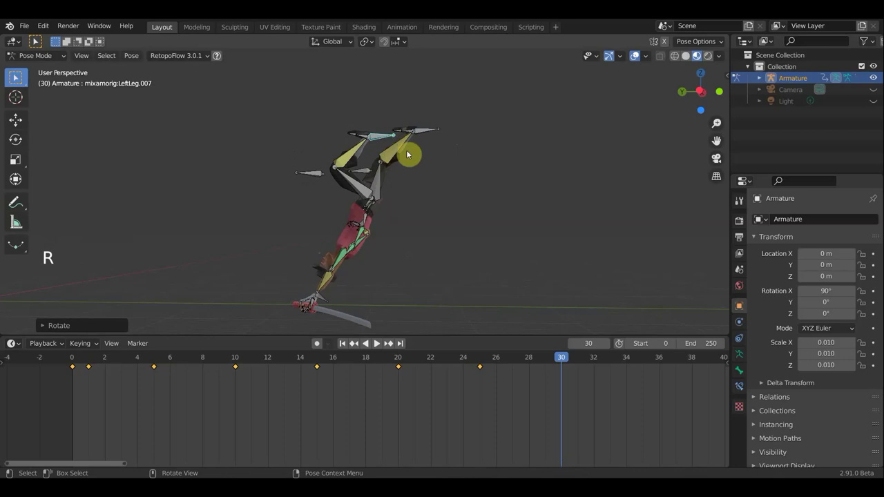
key("g")
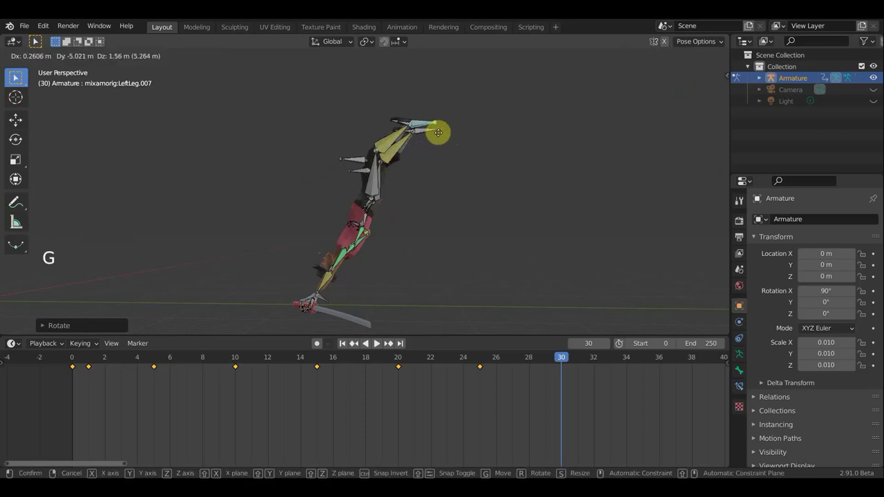
middle_click(415, 232)
middle_click(466, 229)
middle_click(487, 229)
middle_click(531, 230)
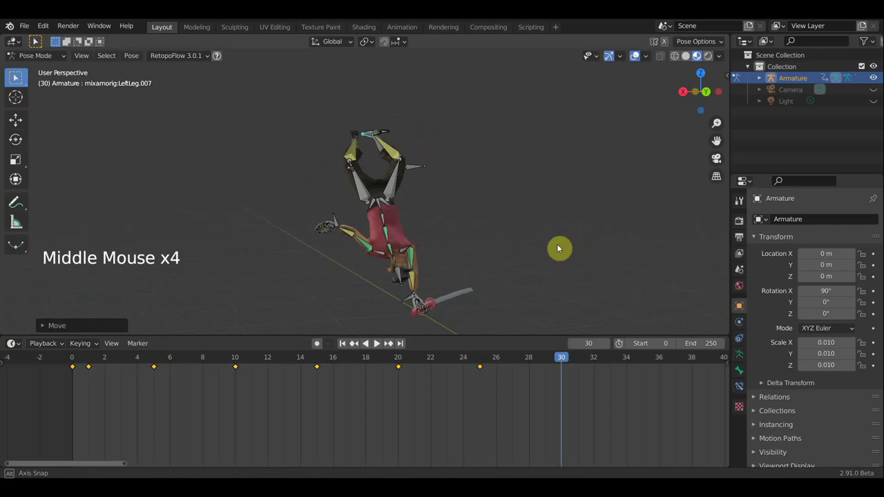
Move and rotate the hips bone to match the reposed left leg.
left_click(385, 205)
key("g")
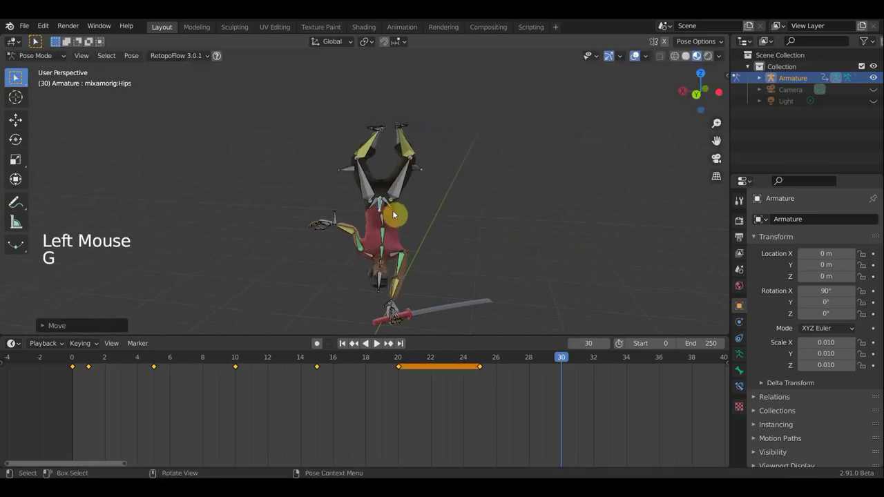
key("r")
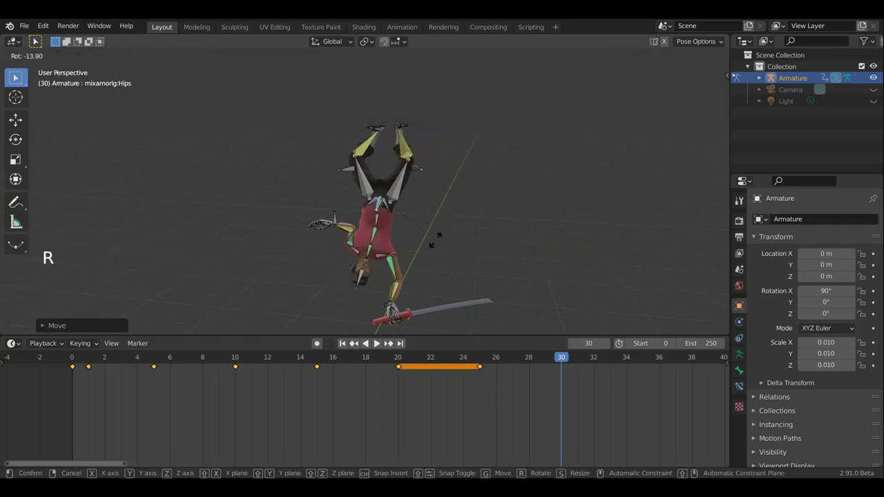
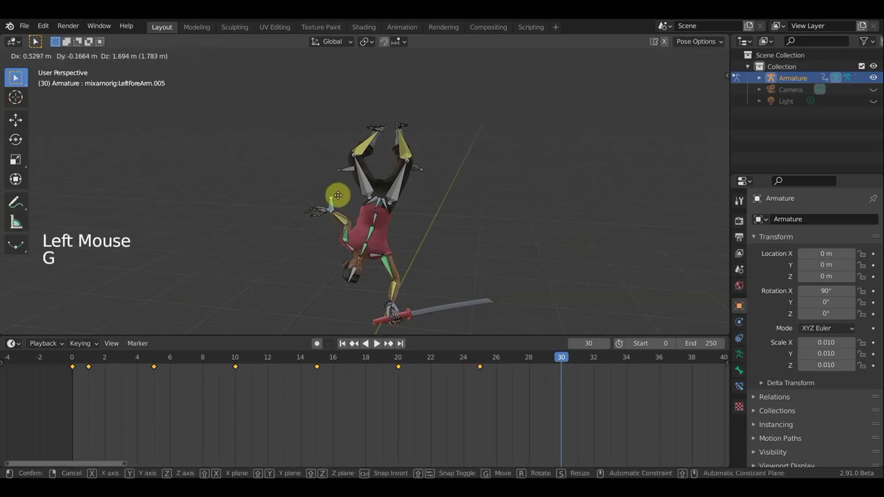
middle_click(413, 190)
scroll("down", 3)
Insert a Whole Character keyframe at frame 30 and scrub the timeline toward frame 40.
key("a")
key("i")
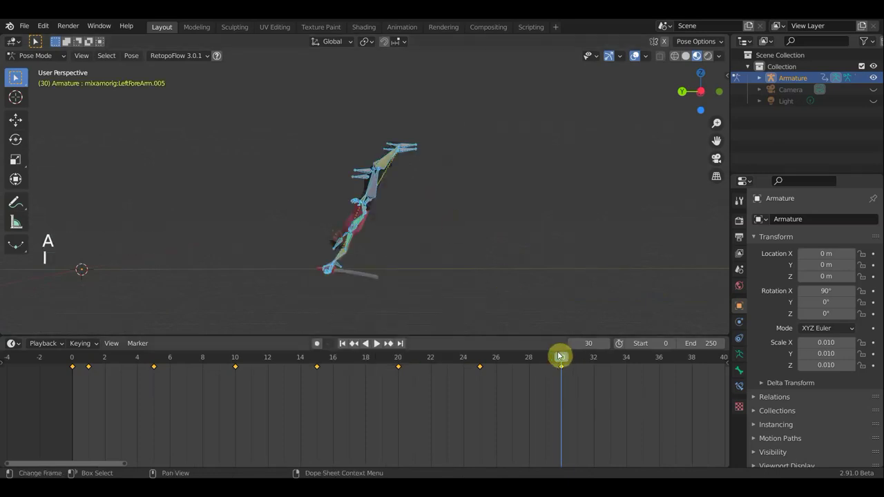
left_click(519, 359)
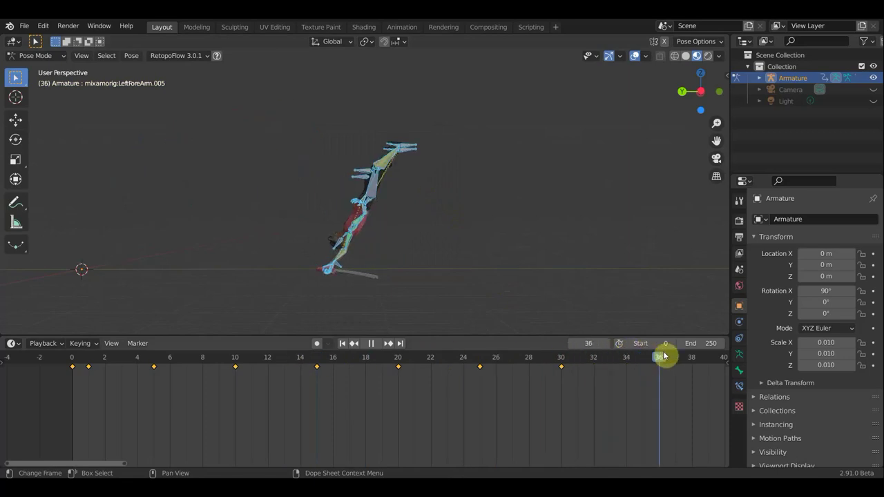
scroll("down", 3)
middle_click(682, 390)
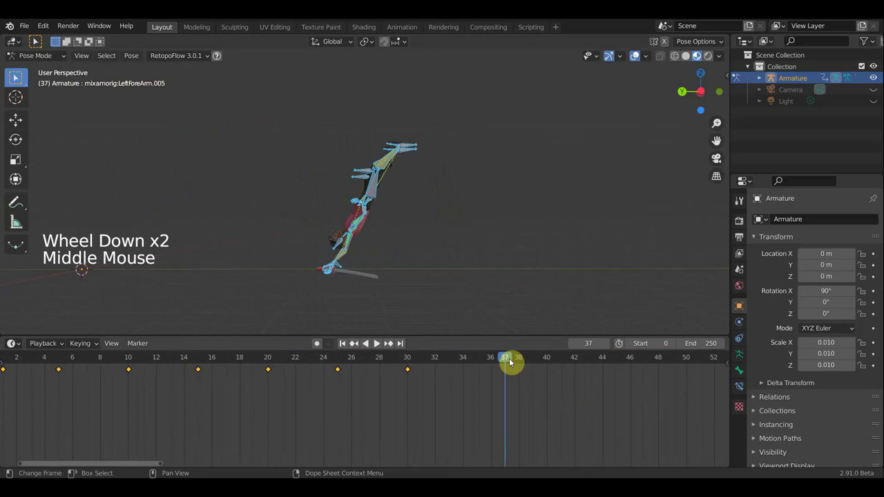
Go to frame 40 and move and rotate the left forearm bone.
left_click(536, 341)
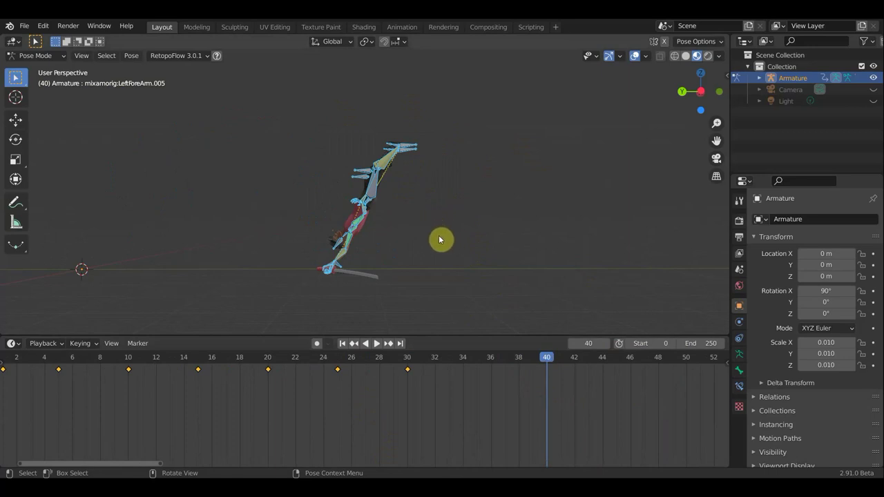
key("g")
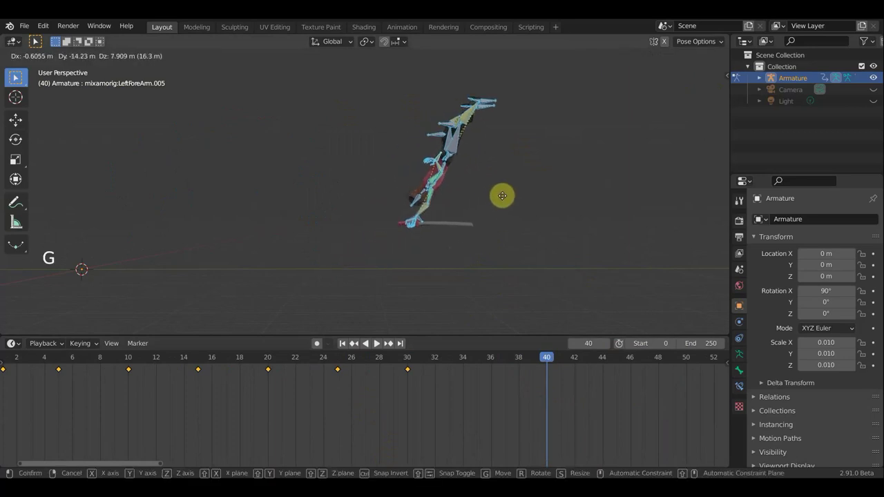
key("r")
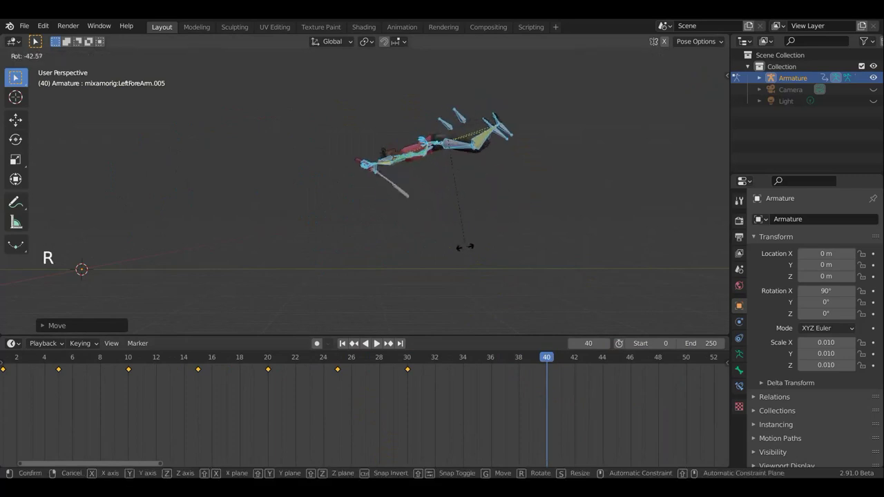
scroll("up", 3)
middle_click(504, 246)
scroll("up", 3)
scroll("down", 3)
scroll("down", 3)
Undo the last forearm adjustment after inspecting it from other angles.
middle_click(407, 194)
middle_click(402, 210)
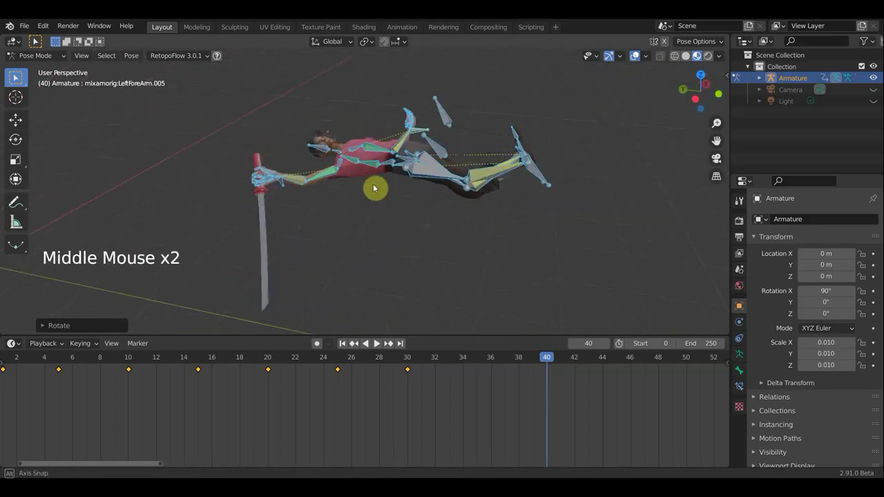
middle_click(271, 207)
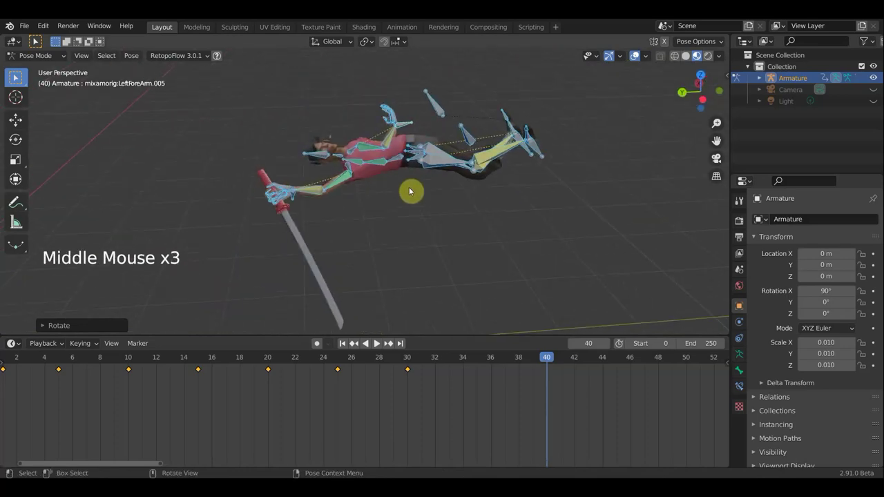
key("ctrl+z")
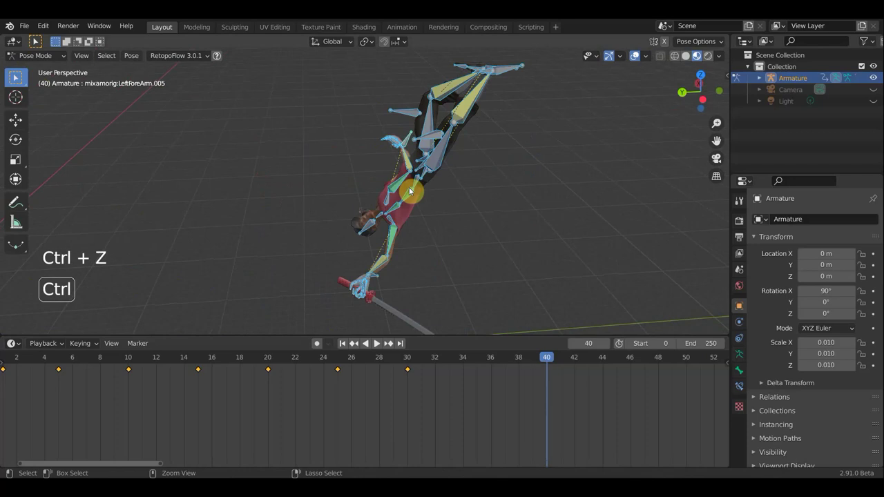
scroll("down", 3)
middle_click(490, 185)
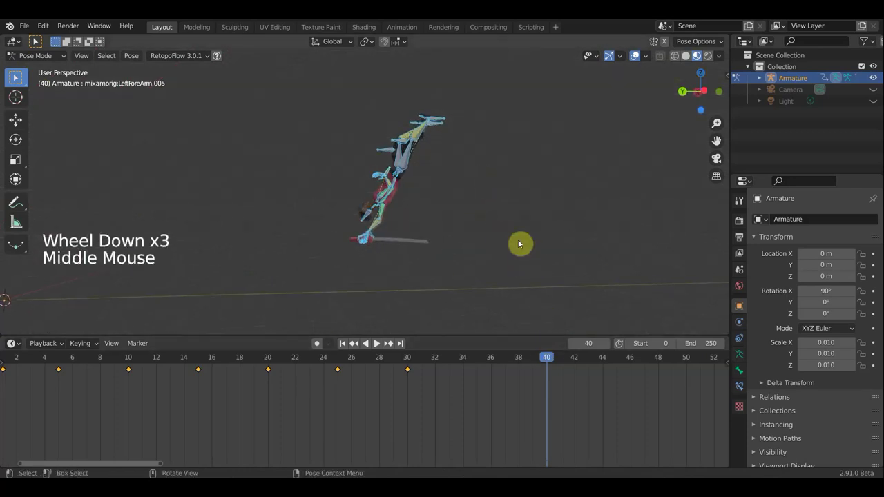
Redo the left forearm's rotation and position from the Right orthographic view.
key("g")
key("KP_3")
key("r")
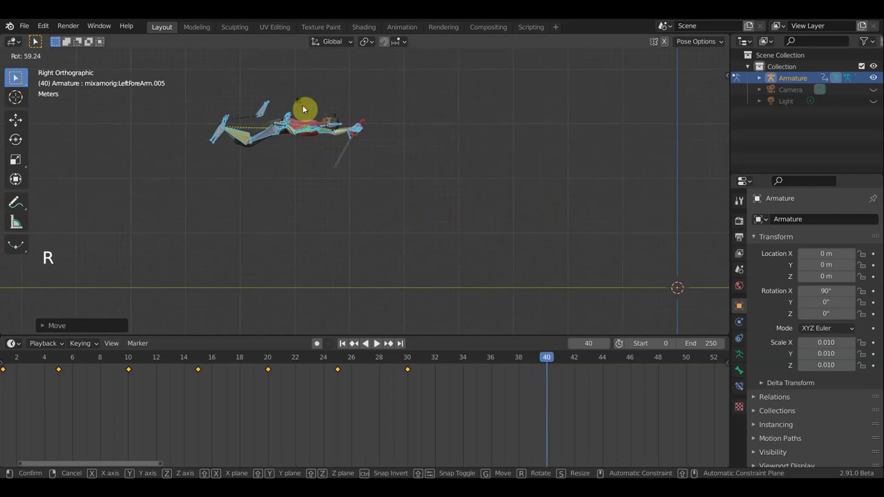
key("g")
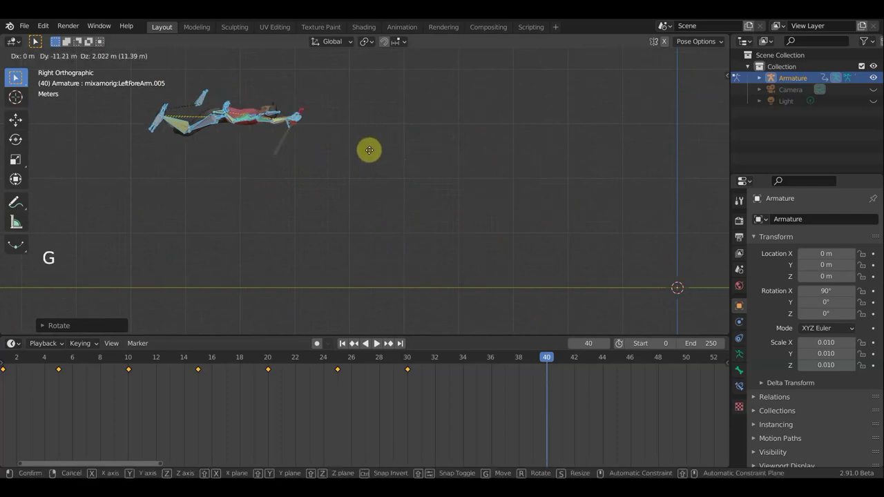
middle_click(472, 238)
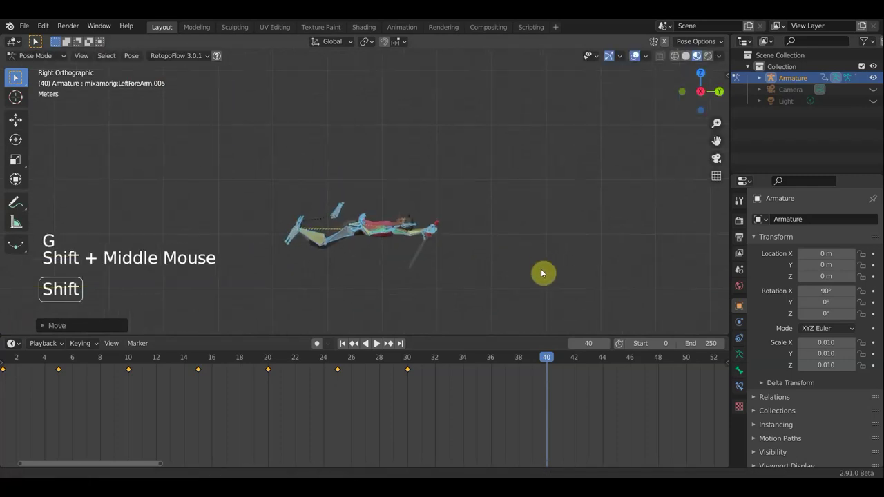
scroll("up", 3)
middle_click(536, 296)
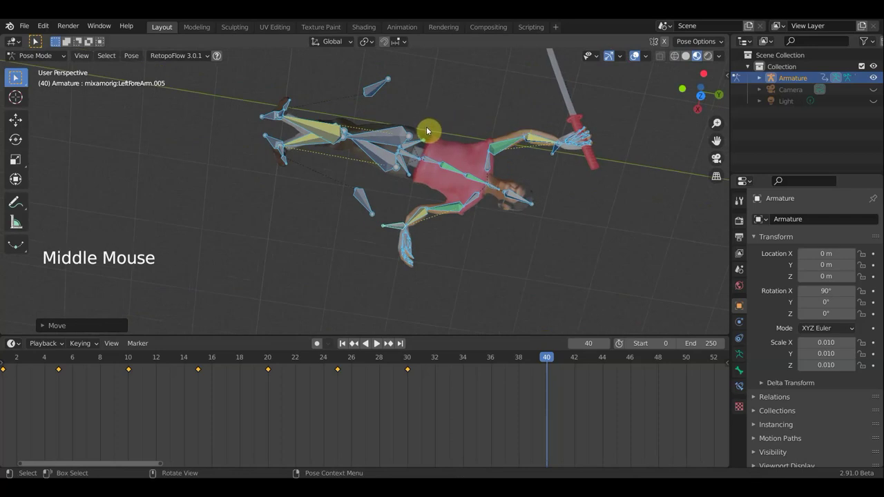
Select the hips bone and inspect the frame-40 pose around it.
left_click(410, 158)
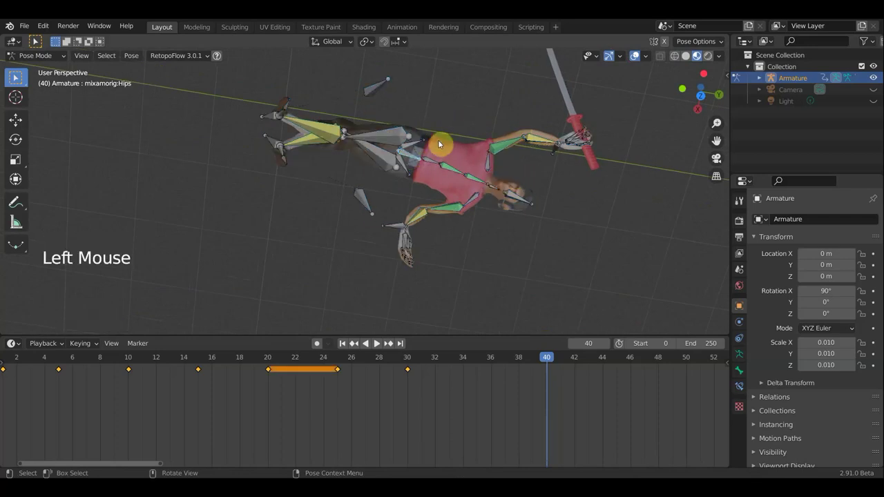
middle_click(383, 98)
middle_click(399, 311)
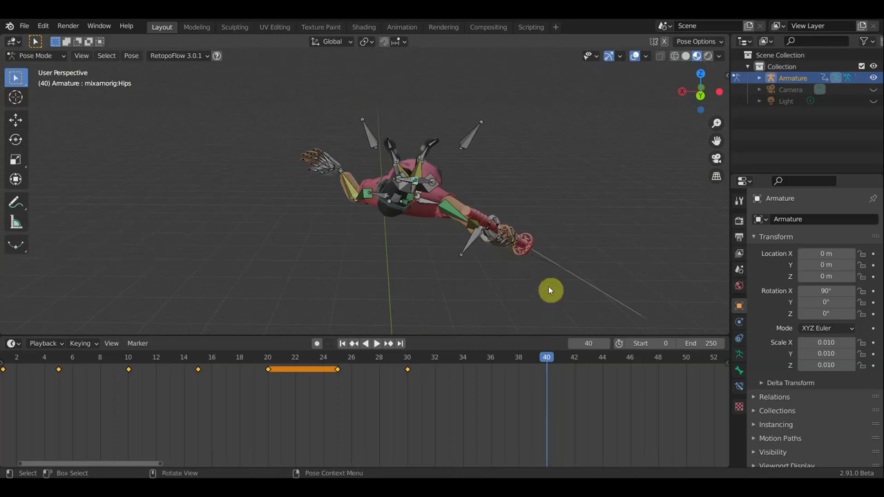
Pan the timeline, set the current frame to 1 and deselect the existing keyframes.
left_click(463, 362)
scroll("down", 3)
scroll("down", 3)
scroll("down", 3)
middle_click(558, 270)
scroll("down", 3)
scroll("down", 3)
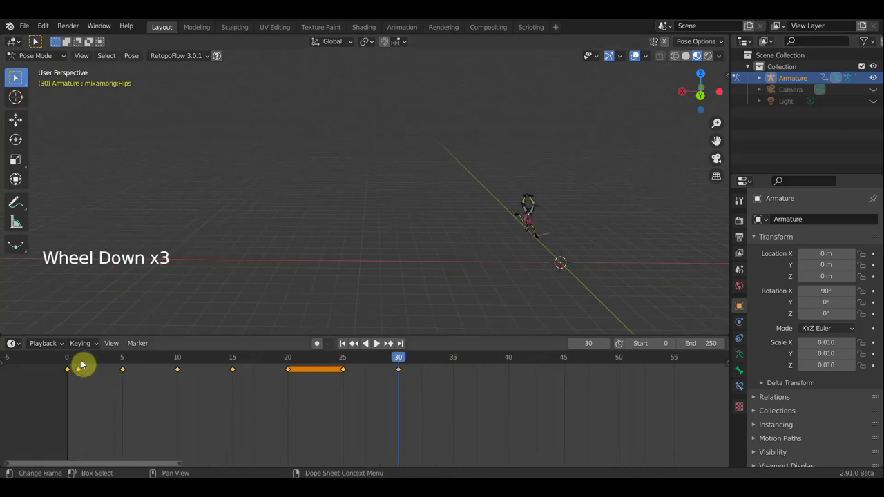
left_click(82, 361)
left_click(82, 370)
Duplicate a key to frame 40 with Shift+D and play the walk back briefly.
key("KP_3")
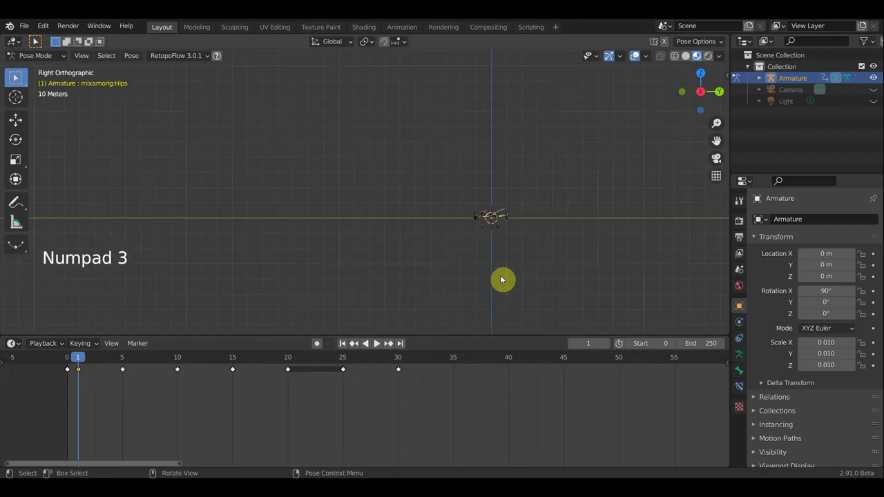
key("shift+d")
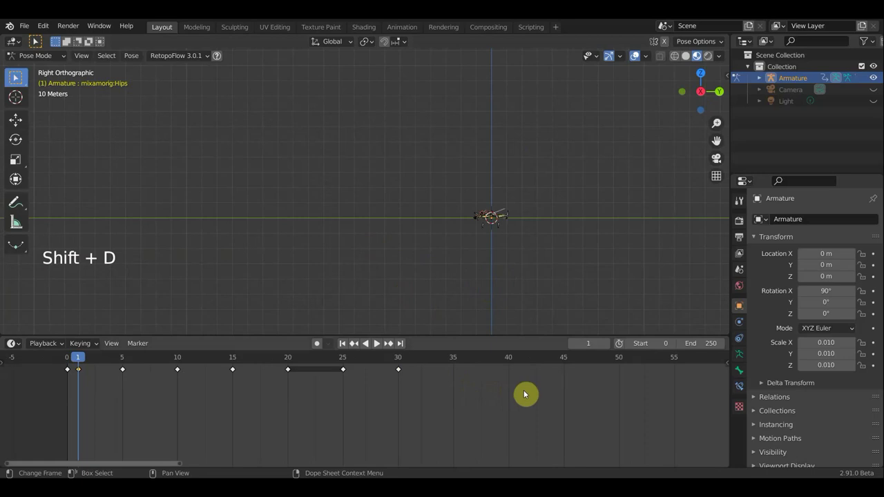
key("shift+d")
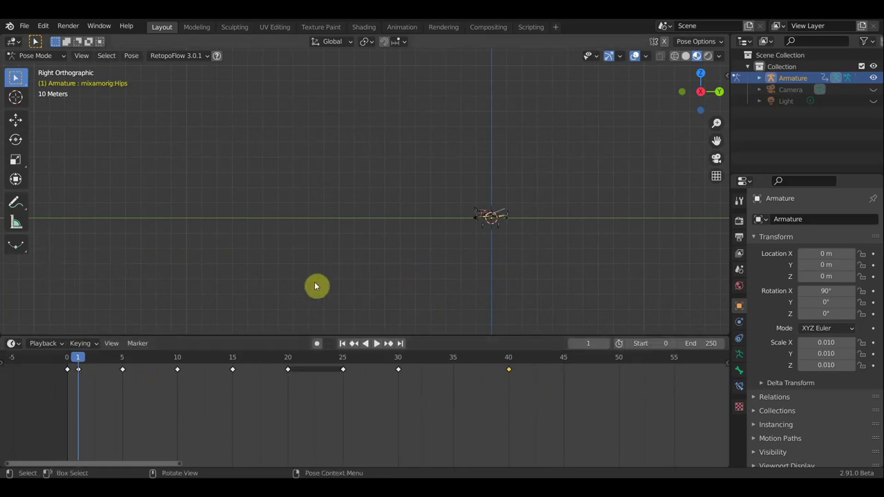
key("space")
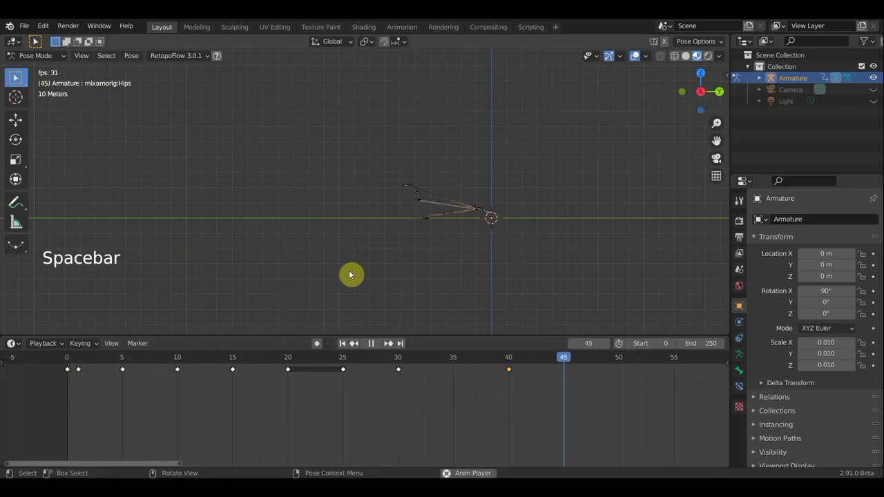
key("space")
Return the playhead to frame 40.
scroll("up", 3)
middle_click(451, 312)
scroll("up", 3)
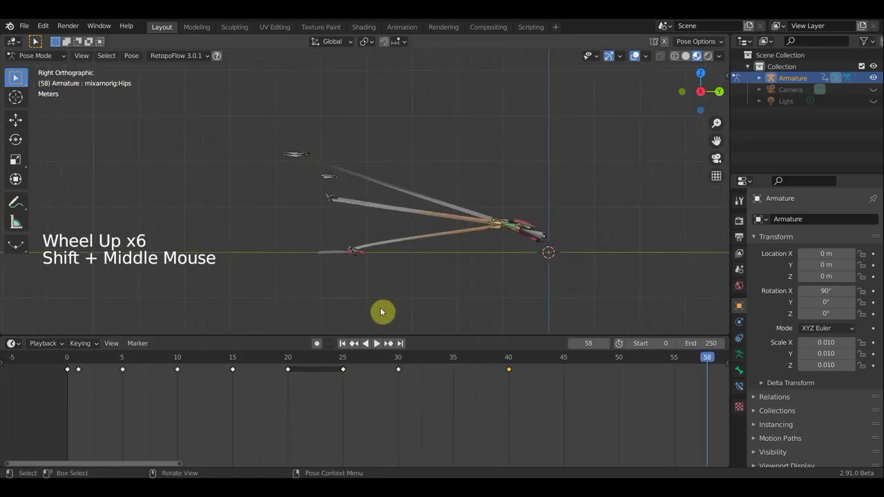
scroll("down", 3)
left_click(512, 360)
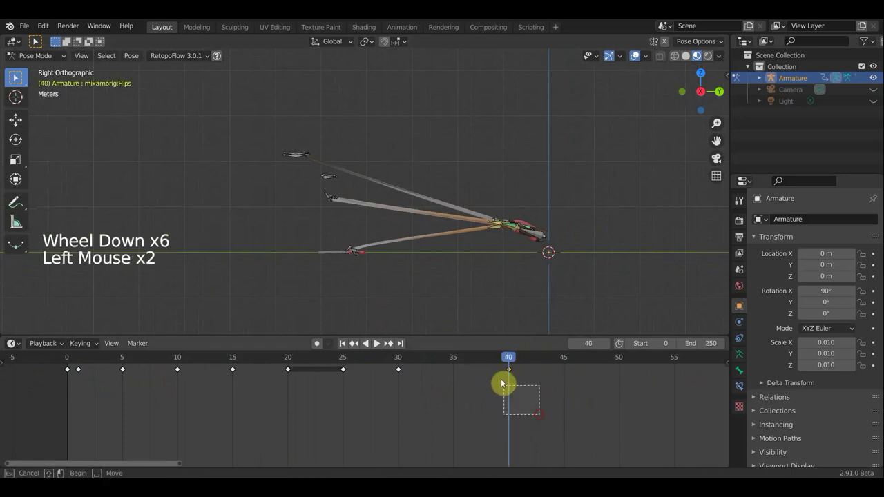
key("Delete")
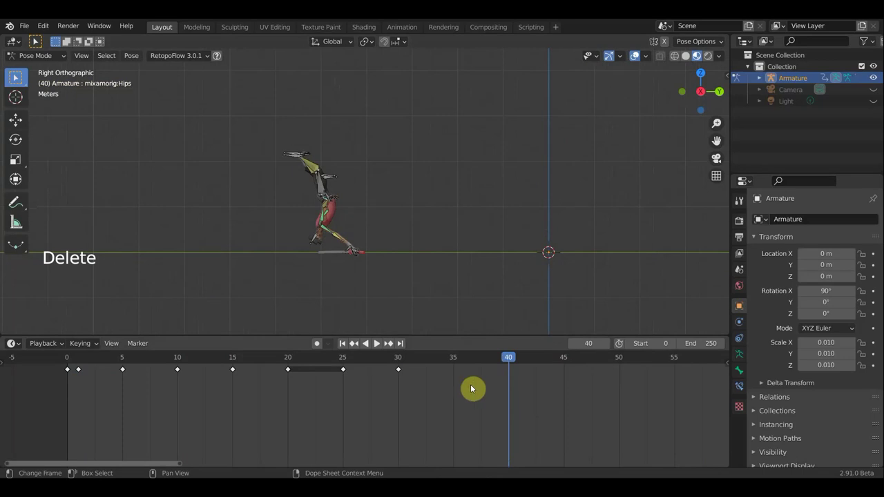
left_click(466, 360)
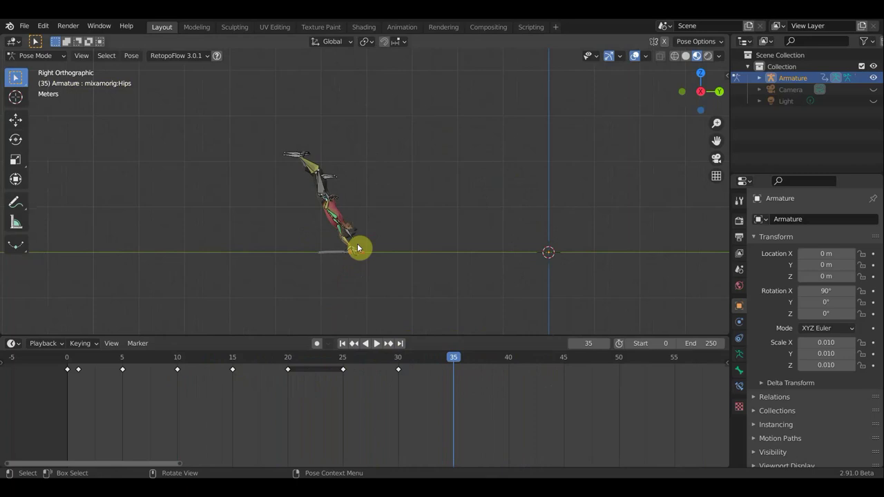
middle_click(317, 239)
middle_click(264, 235)
scroll("up", 3)
middle_click(245, 198)
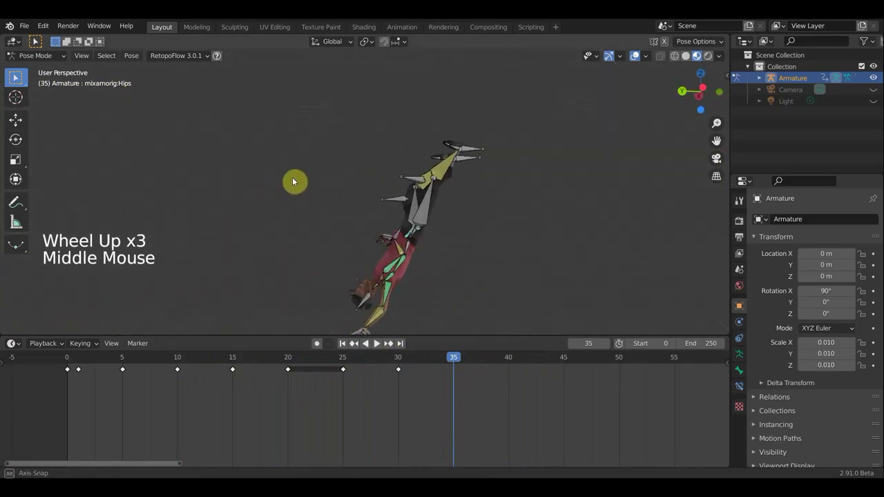
middle_click(404, 234)
middle_click(397, 234)
scroll("down", 3)
middle_click(476, 285)
middle_click(523, 288)
middle_click(565, 289)
scroll("up", 3)
scroll("up", 3)
middle_click(461, 259)
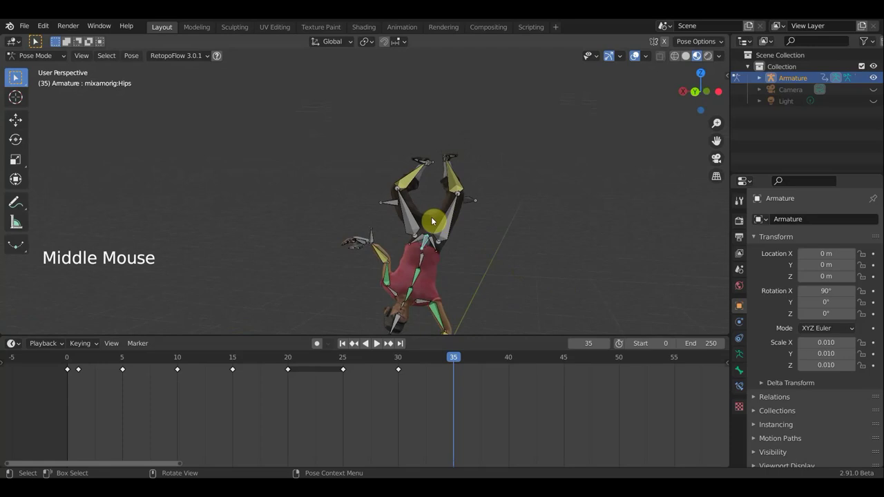
middle_click(441, 229)
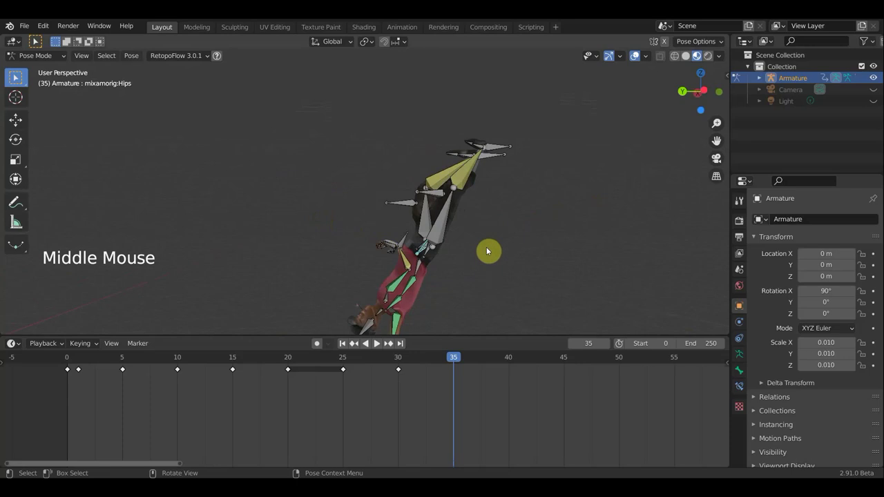
Rotate the hips, then rotate and move a left leg bone and confirm it at frame 35.
key("r")
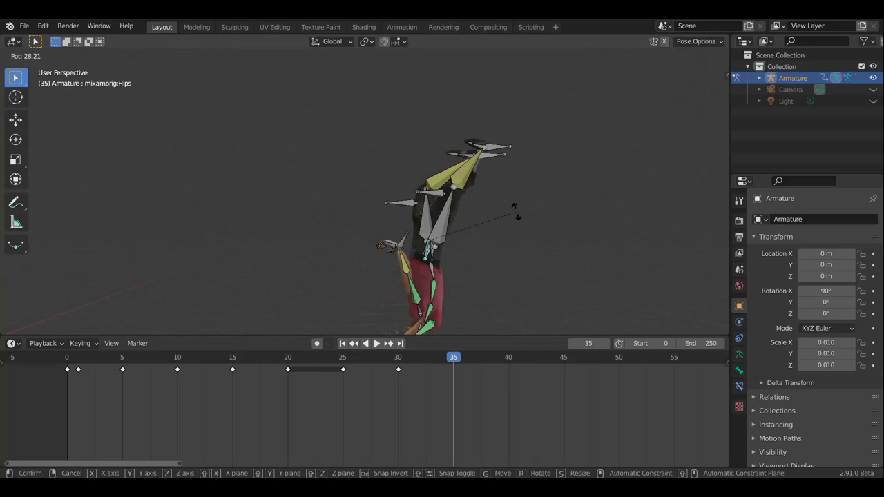
left_click(500, 151)
key("r")
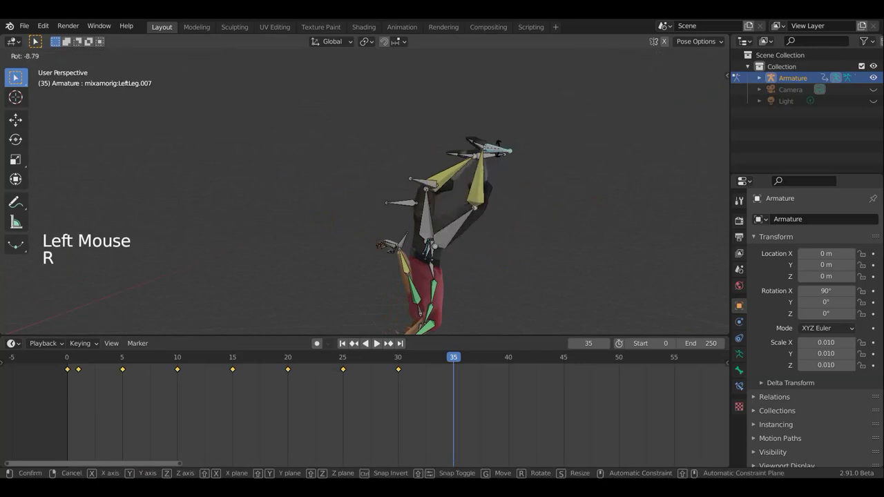
key("g")
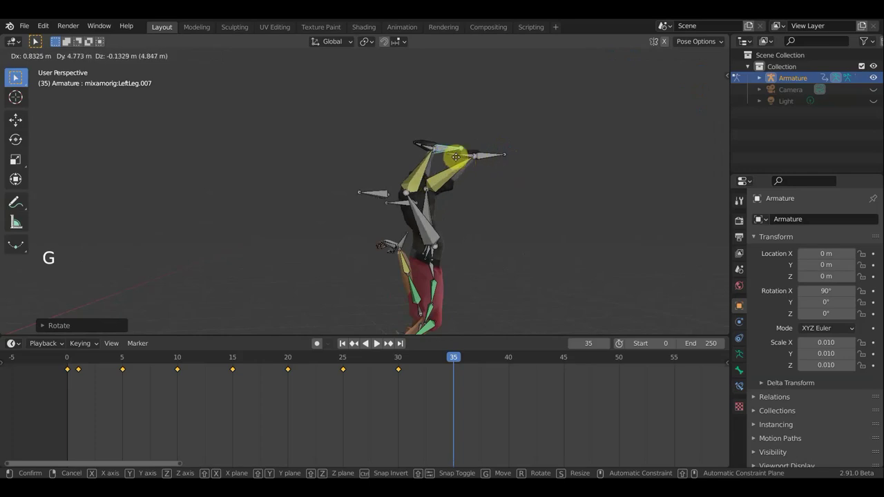
left_click(491, 161)
key("g")
scroll("down", 3)
middle_click(380, 279)
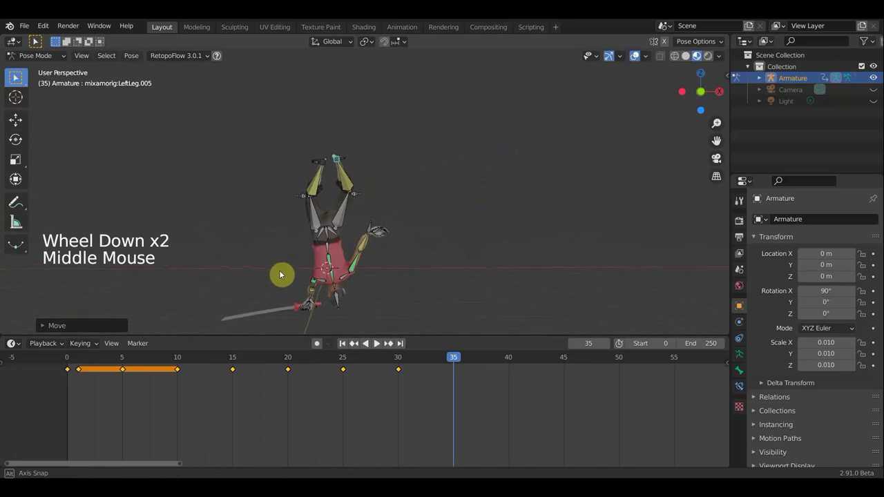
Rotate the hips bone again to balance the frame-35 pose.
left_click(330, 236)
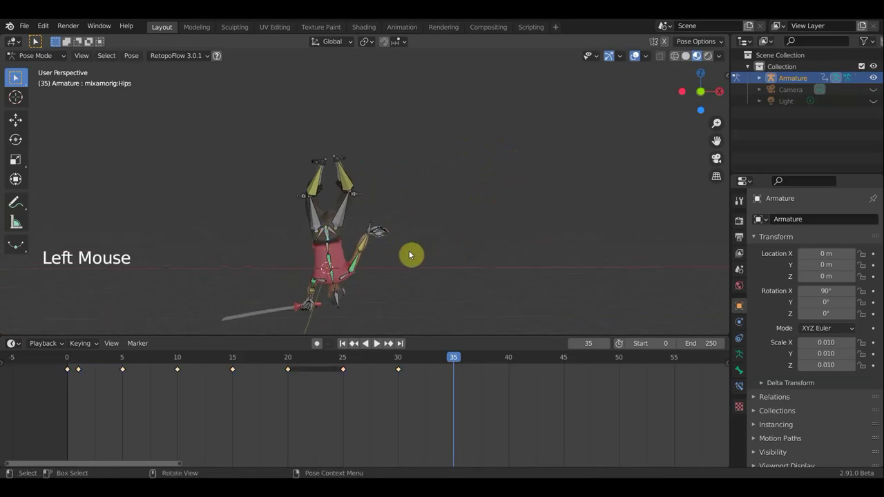
key("r")
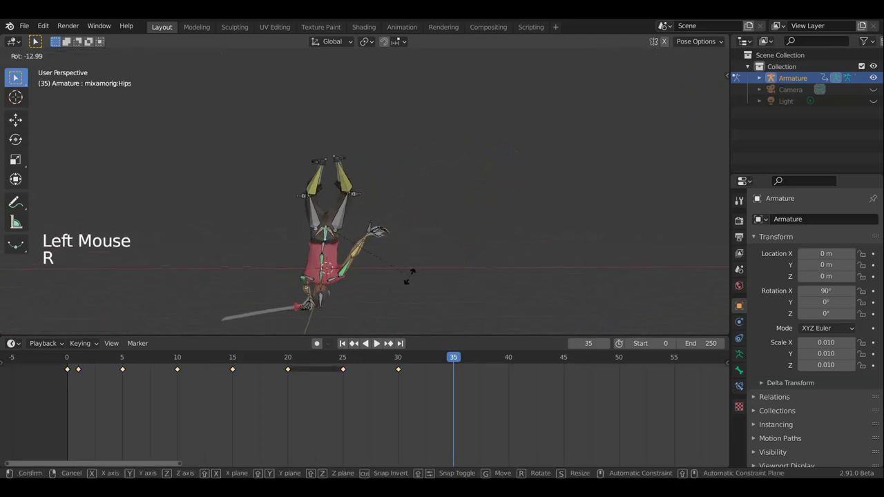
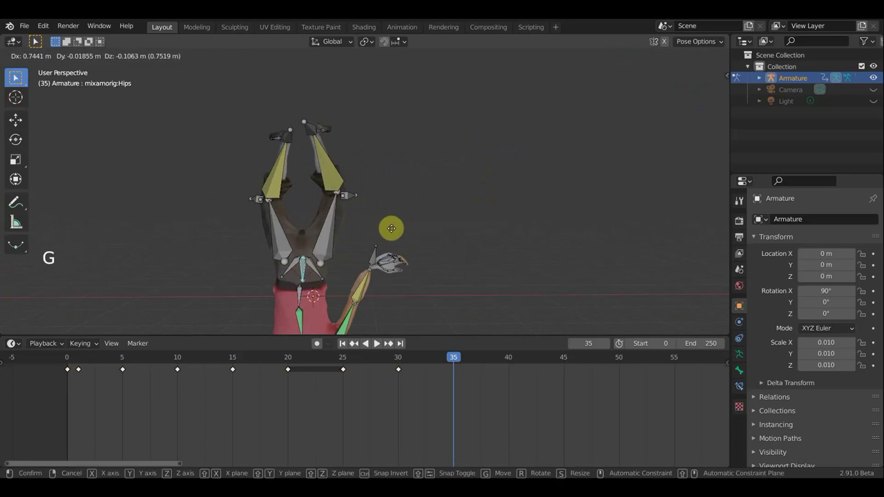
middle_click(312, 237)
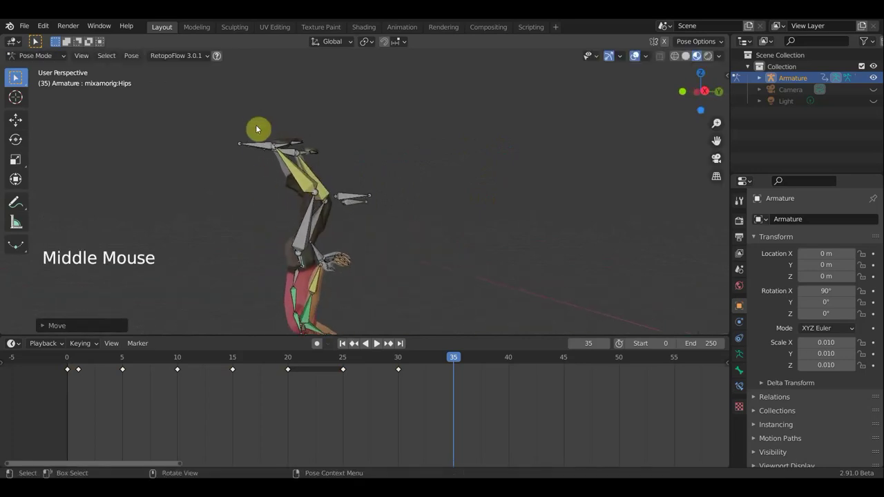
Move and rotate the LeftLeg.005 bone repeatedly, then select the hips for the next tweak.
left_click(260, 144)
key("g")
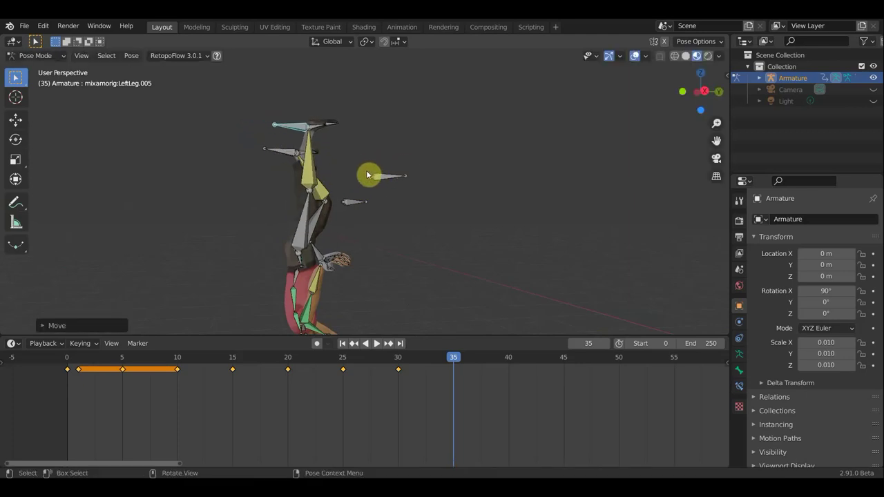
key("r")
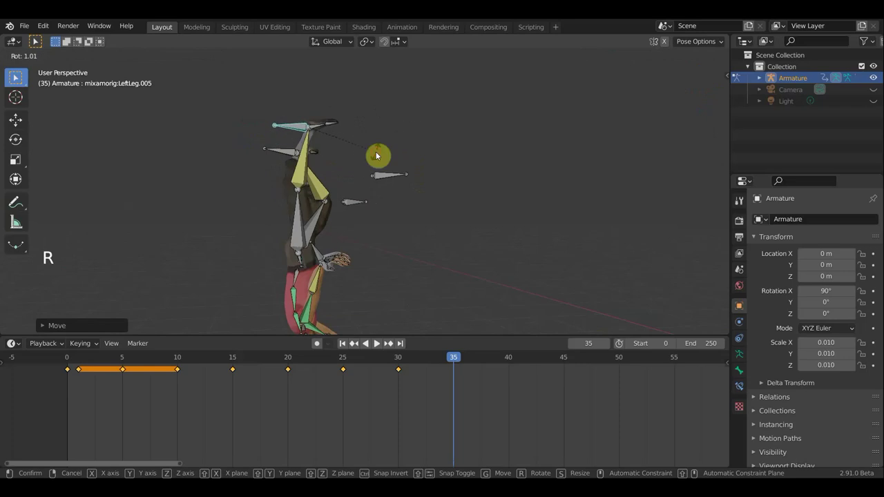
key("g")
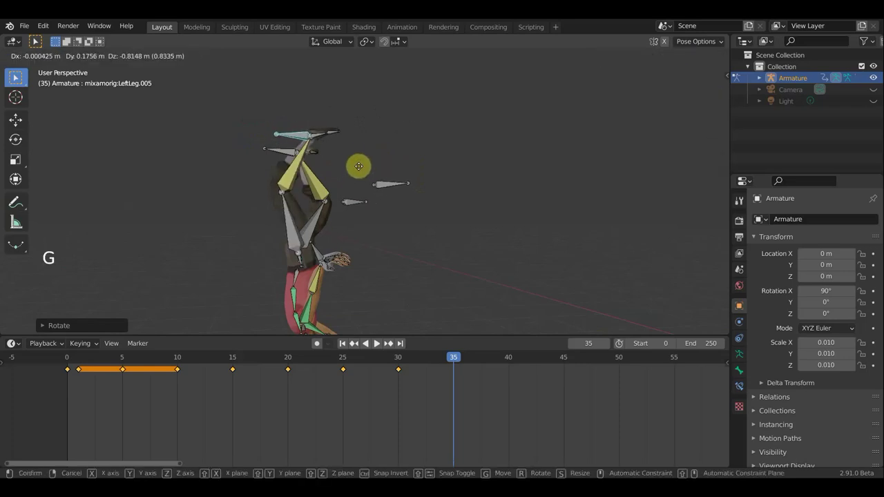
key("r")
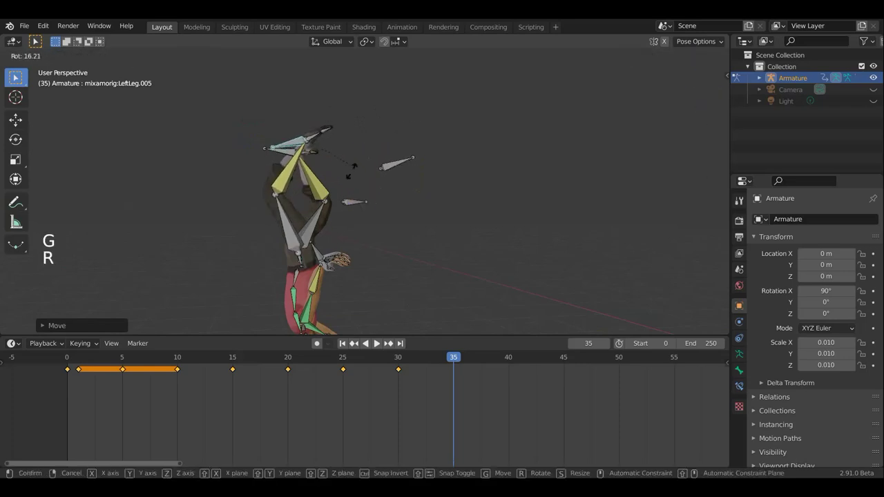
middle_click(234, 255)
middle_click(195, 247)
middle_click(197, 247)
scroll("up", 3)
middle_click(417, 211)
scroll("up", 3)
scroll("up", 3)
left_click(486, 194)
Finish the hips rotation and rotate the left forearm bone at frame 35.
key("r")
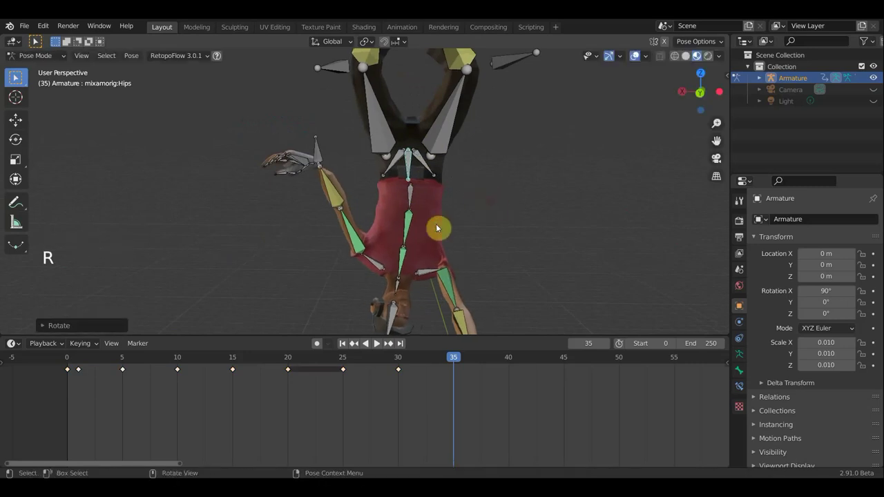
left_click(323, 164)
middle_click(379, 198)
middle_click(428, 203)
scroll("down", 3)
key("r")
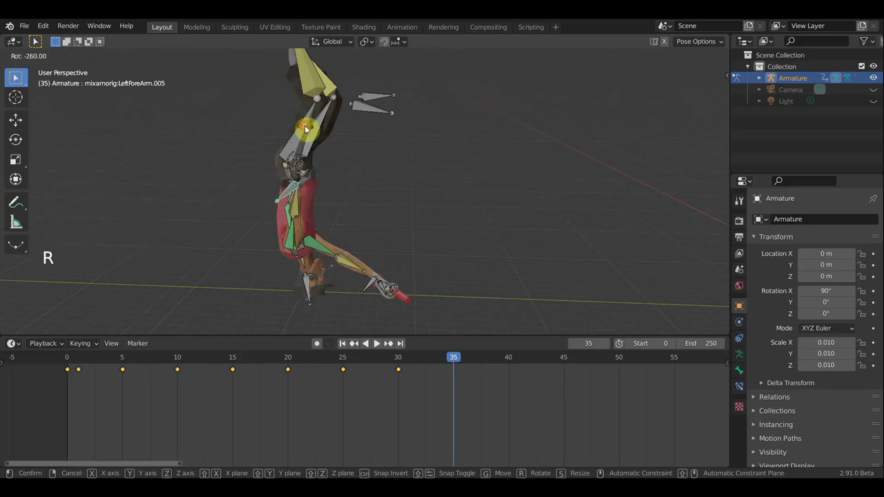
Rotate the left forearm twice more, checking the arm from several angles.
middle_click(306, 186)
middle_click(240, 183)
middle_click(241, 183)
middle_click(291, 207)
key("r")
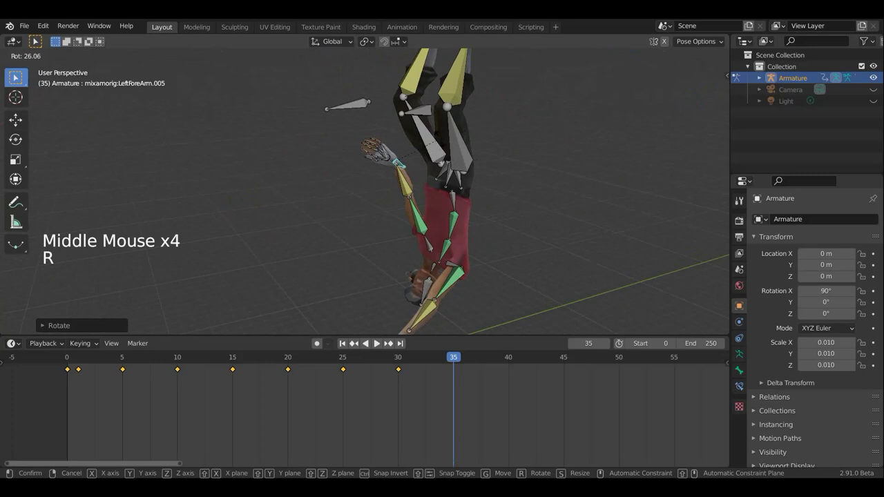
middle_click(553, 207)
key("r")
scroll("up", 3)
middle_click(437, 186)
middle_click(403, 179)
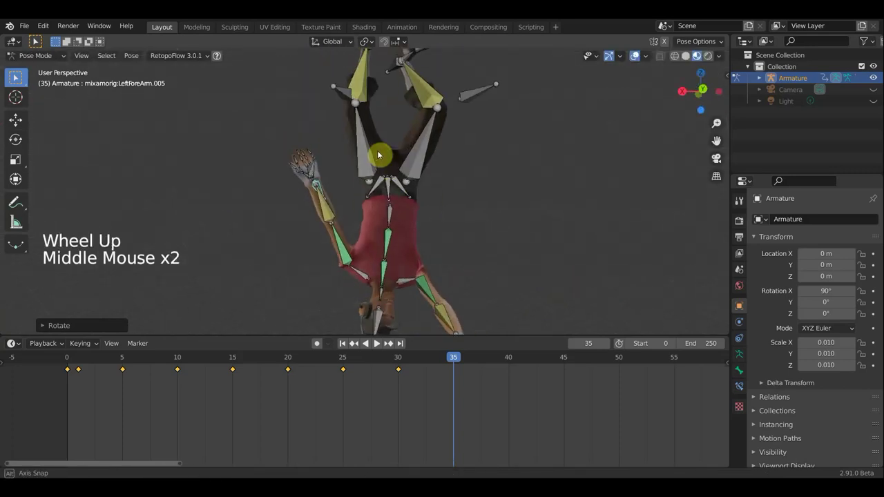
middle_click(359, 192)
scroll("down", 3)
middle_click(411, 233)
middle_click(424, 228)
Rotate the Spine bone, then select the Hips bone for a further rotation.
left_click(459, 214)
key("r")
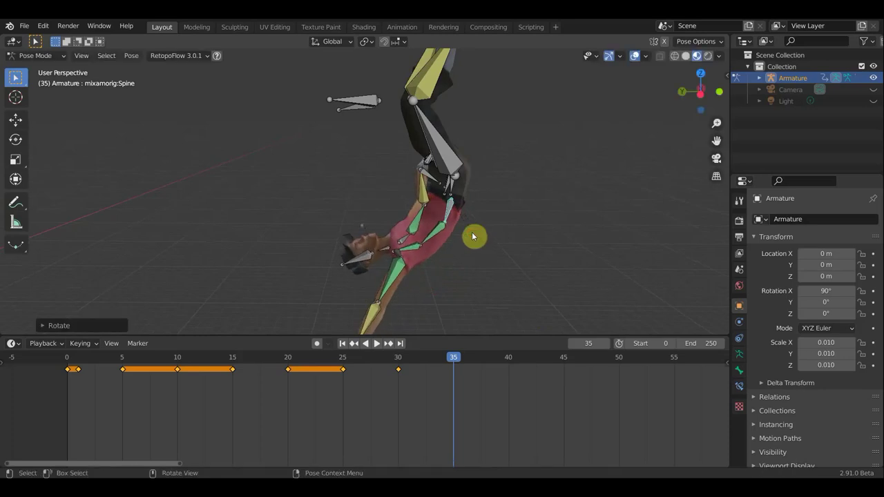
middle_click(532, 201)
middle_click(530, 201)
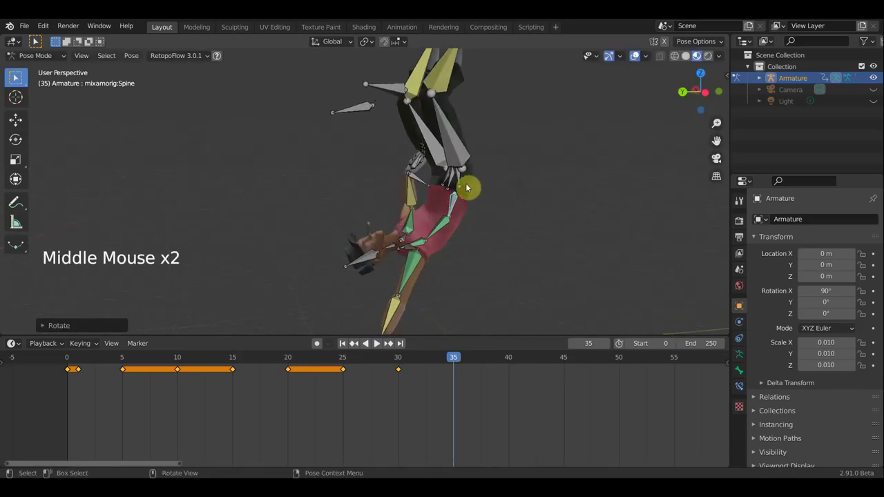
left_click(456, 179)
middle_click(495, 204)
Finish the hips rotation, then shift and turn the first left leg bone at frame 35.
key("r")
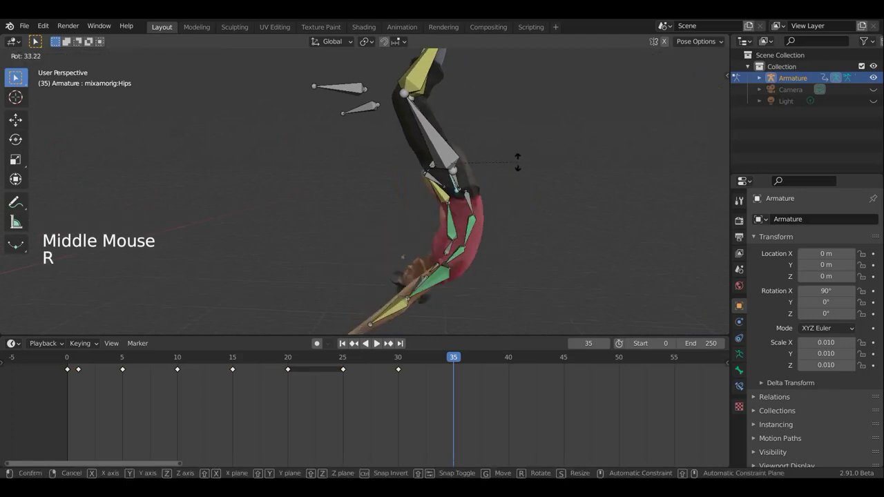
scroll("down", 3)
left_click(418, 94)
key("g")
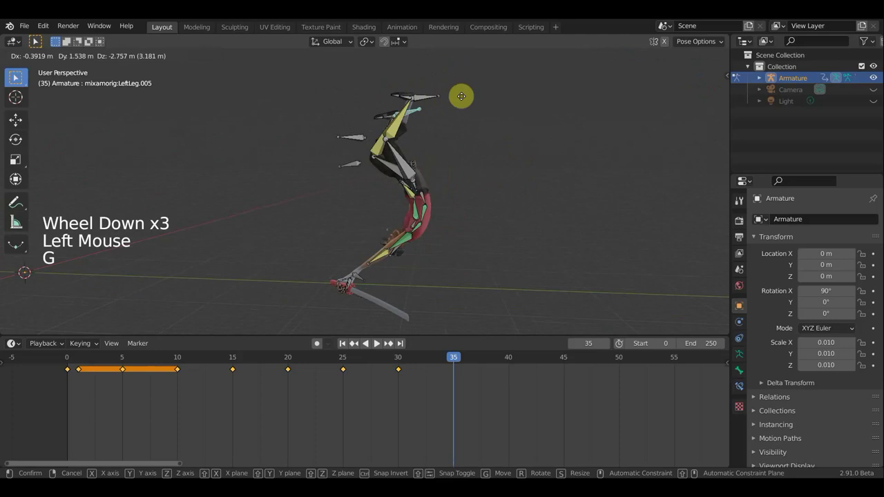
key("r")
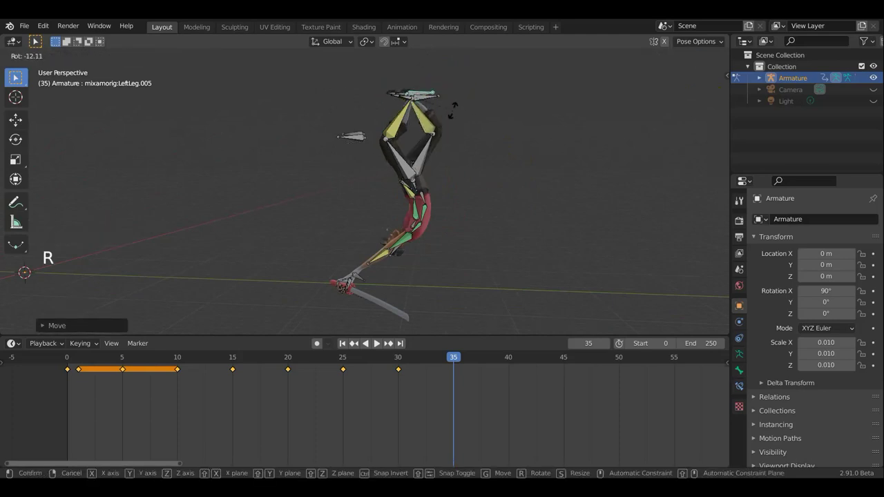
Reposition the remaining left leg bones, confirming each new placement.
middle_click(417, 176)
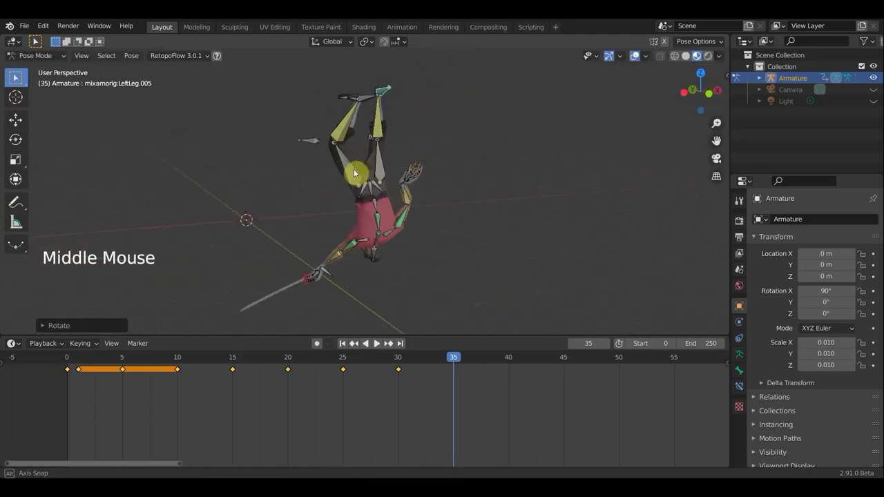
left_click(350, 99)
key("g")
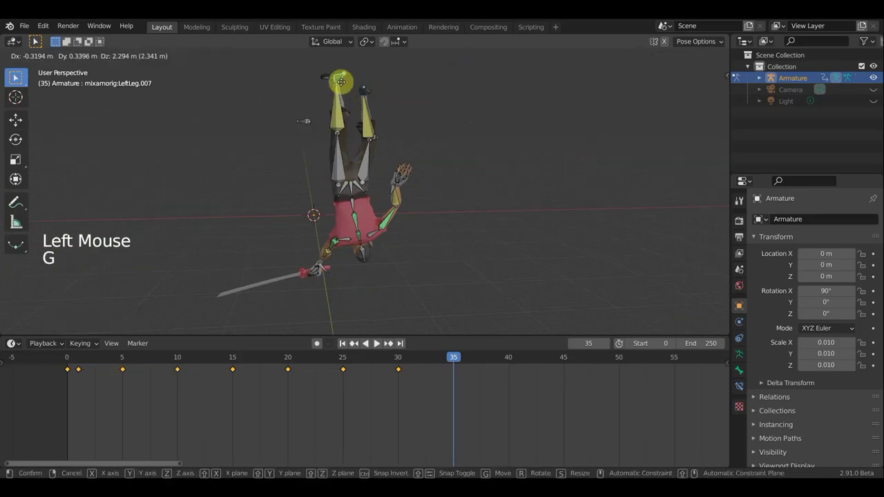
left_click(366, 94)
key("g")
key("g")
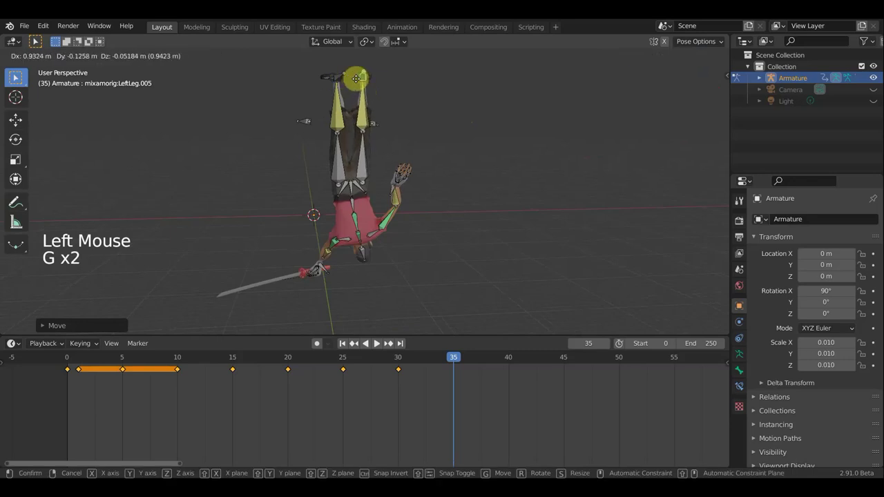
left_click(342, 80)
key("g")
Rotate the neck bone into a corrected angle, checking it from several viewpoints.
middle_click(367, 215)
middle_click(329, 250)
scroll("up", 3)
left_click(306, 253)
scroll("up", 3)
key("r")
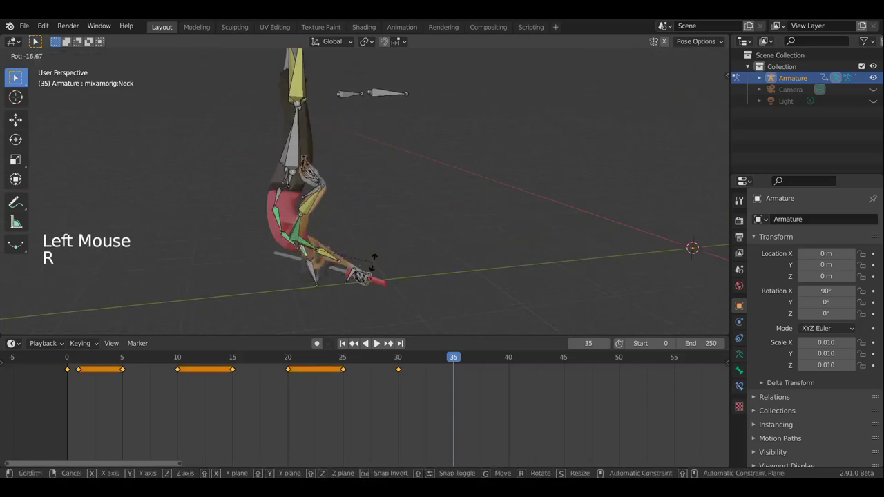
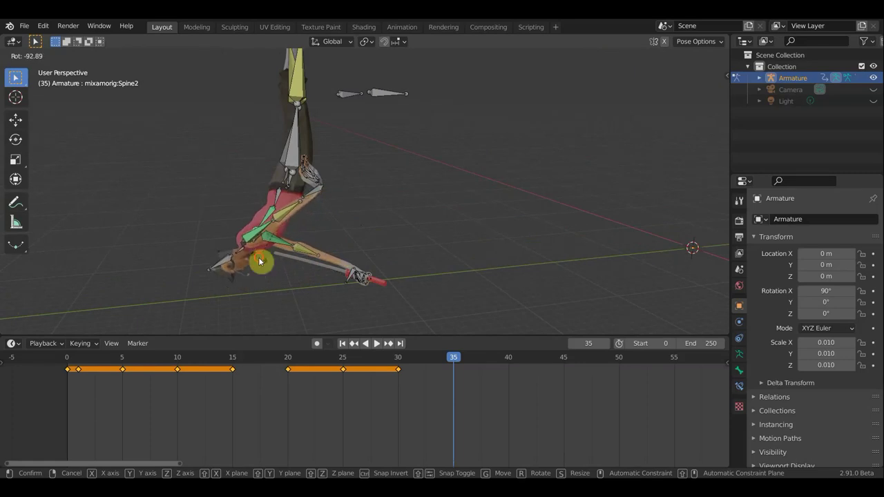
middle_click(314, 197)
middle_click(317, 195)
middle_click(327, 193)
middle_click(303, 190)
Shift the LeftForeArm bone and its neighbouring forearm bone to new positions.
left_click(303, 190)
key("g")
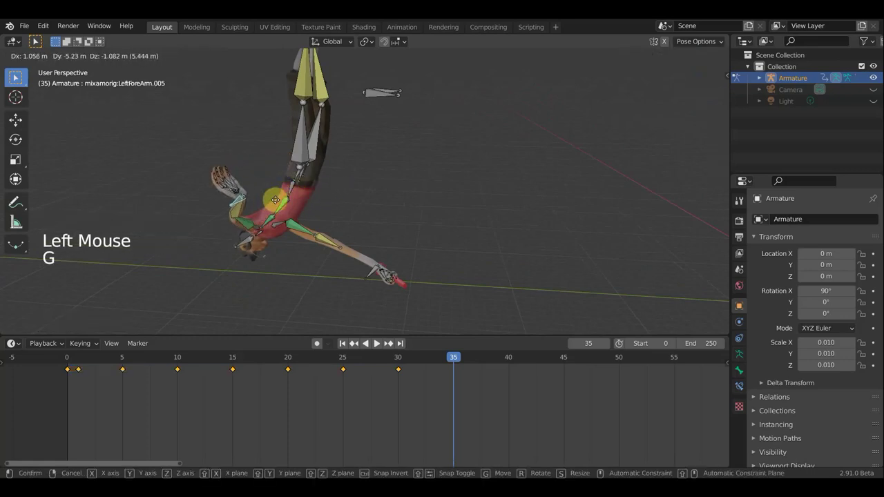
middle_click(331, 160)
middle_click(345, 194)
left_click(421, 290)
key("g")
middle_click(451, 217)
Turn and nudge the left forearm further while orbiting around the arm.
key("r")
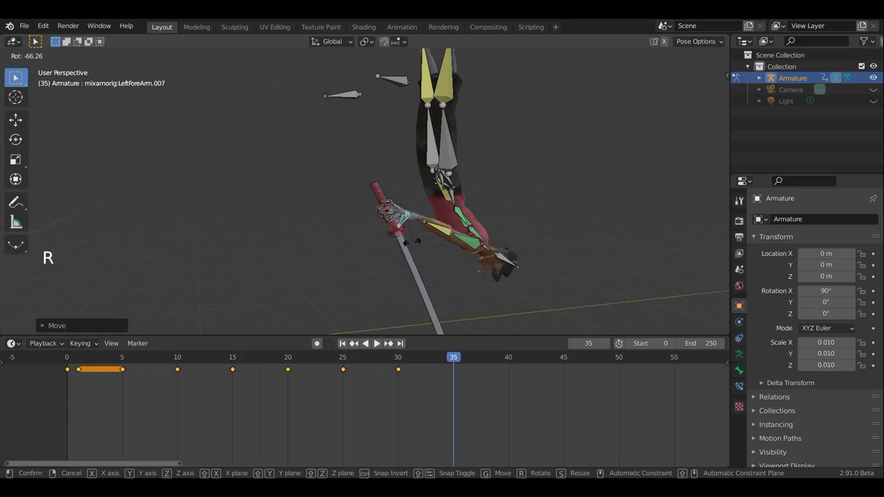
middle_click(482, 291)
middle_click(487, 301)
key("r")
key("g")
middle_click(489, 242)
middle_click(367, 167)
middle_click(394, 180)
middle_click(412, 173)
Refine the left forearm with repeated rotations and a final move, inspecting the silhouette.
key("r")
middle_click(534, 147)
middle_click(440, 165)
key("r")
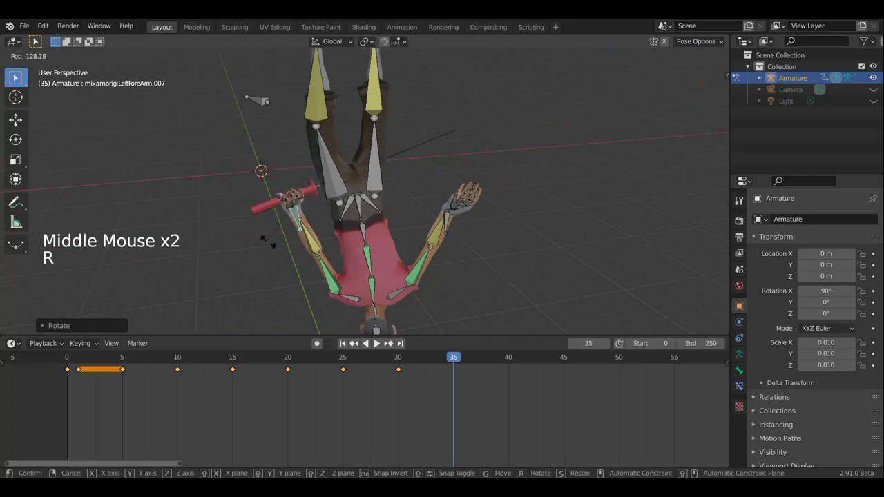
middle_click(352, 244)
middle_click(449, 236)
key("r")
middle_click(436, 230)
key("g")
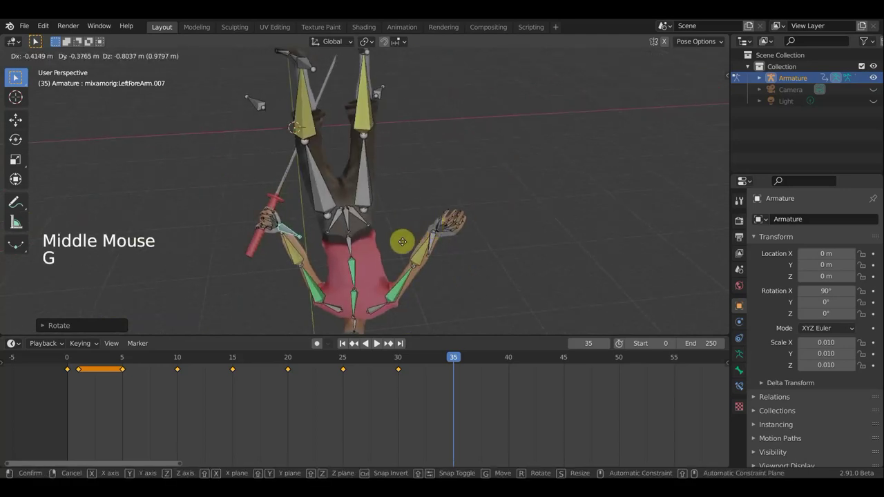
middle_click(447, 283)
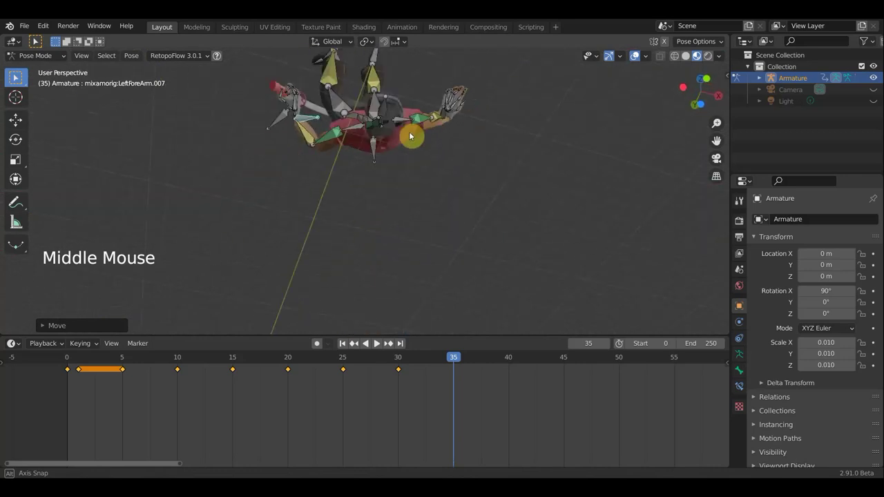
middle_click(527, 252)
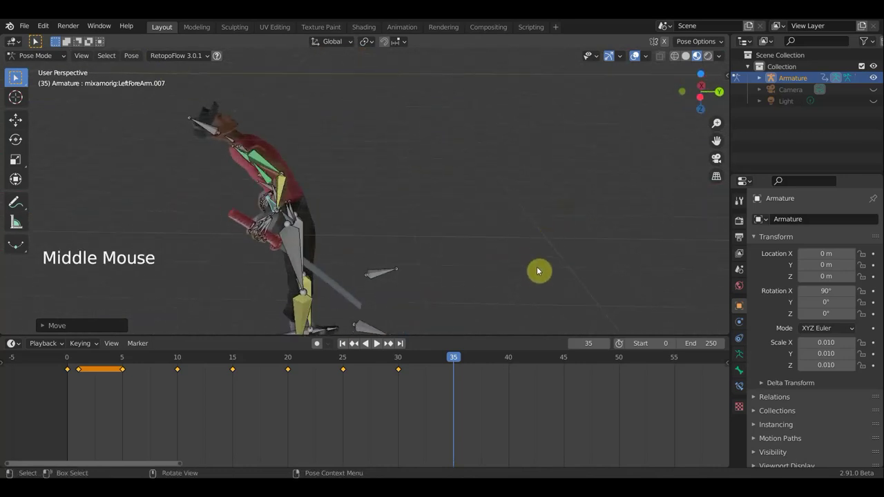
Apply two more rotations to the left forearm, reviewing it from around the character.
key("r")
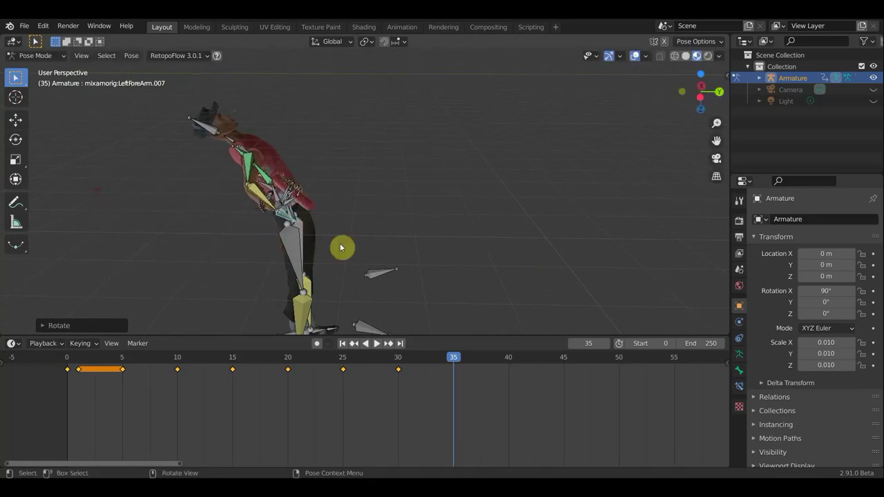
scroll("up", 3)
middle_click(418, 249)
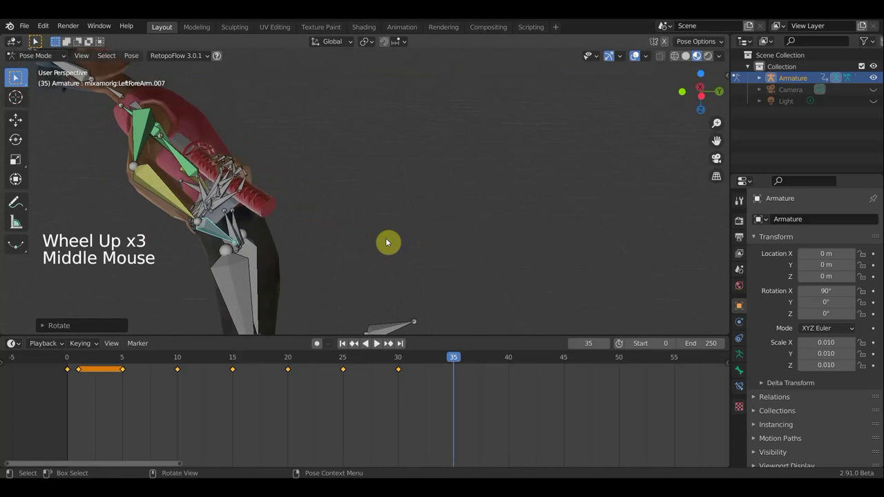
middle_click(472, 269)
middle_click(485, 271)
scroll("down", 3)
middle_click(517, 270)
middle_click(536, 281)
key("r")
middle_click(551, 285)
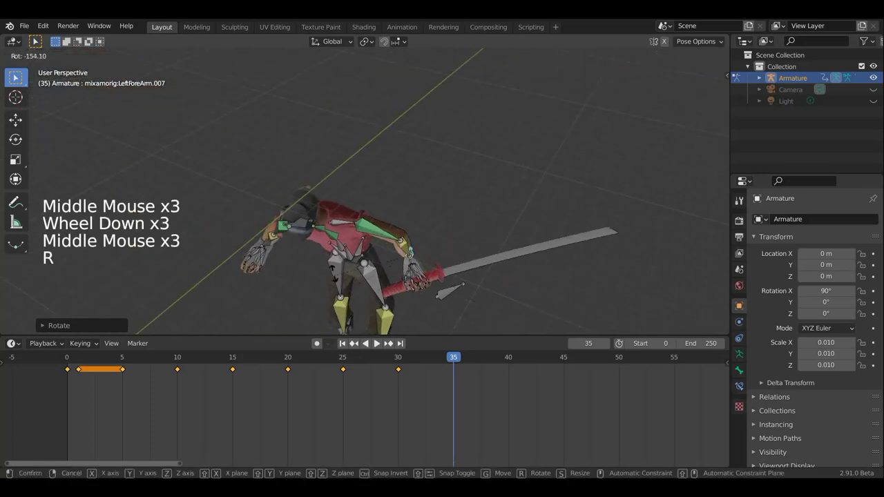
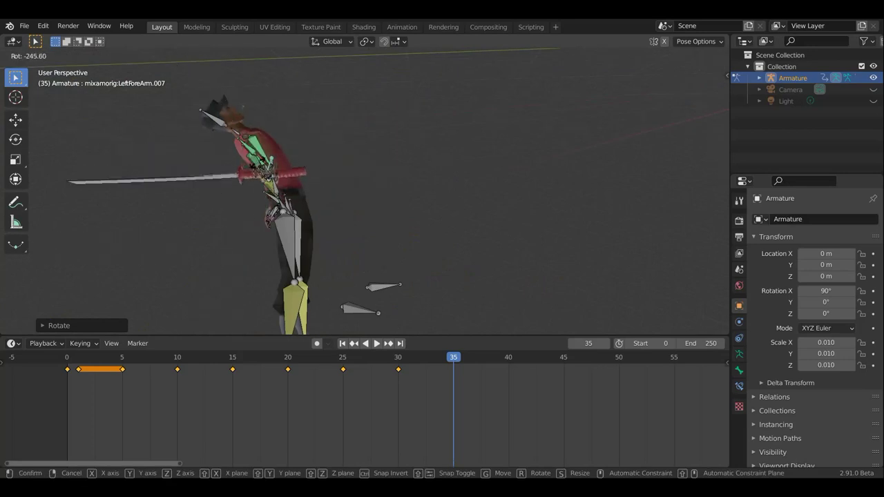
Select the LeftShoulder bone at frame 35 and rotate it to a corrected angle.
middle_click(308, 187)
left_click(322, 243)
middle_click(380, 252)
left_click(244, 208)
left_click(242, 207)
middle_click(339, 225)
middle_click(339, 225)
key("r")
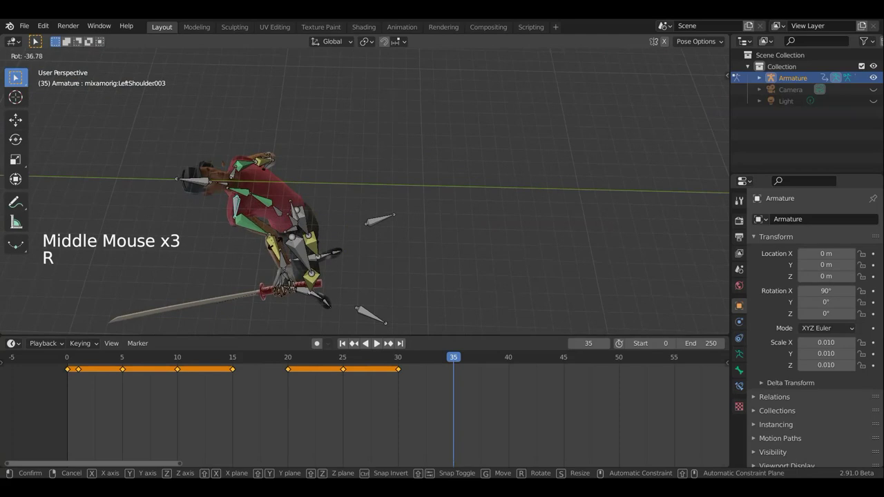
Inspect the shoulder pose from orbit and the front (numpad 1) view, zooming in.
middle_click(391, 220)
middle_click(313, 185)
scroll("up", 3)
middle_click(330, 107)
scroll("up", 3)
key("KP_1")
scroll("down", 3)
scroll("up", 3)
middle_click(366, 129)
scroll("up", 3)
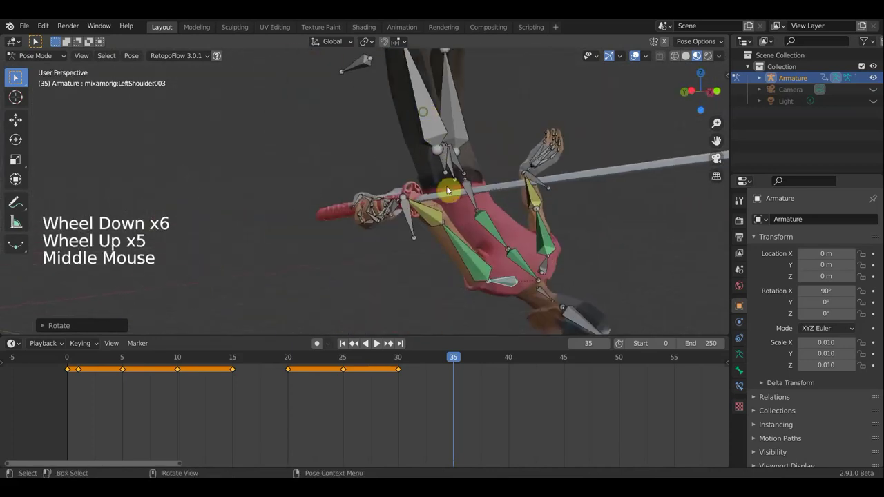
Pick another bone on the armature and rotate it after checking it from several sides.
left_click(411, 219)
left_click(637, 55)
middle_click(517, 237)
middle_click(547, 248)
middle_click(546, 247)
middle_click(543, 243)
middle_click(520, 155)
scroll("down", 3)
middle_click(518, 148)
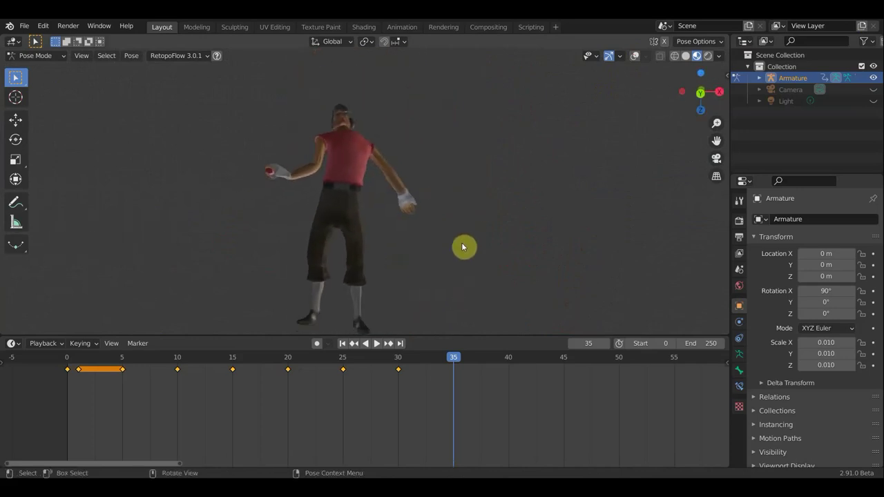
key("r")
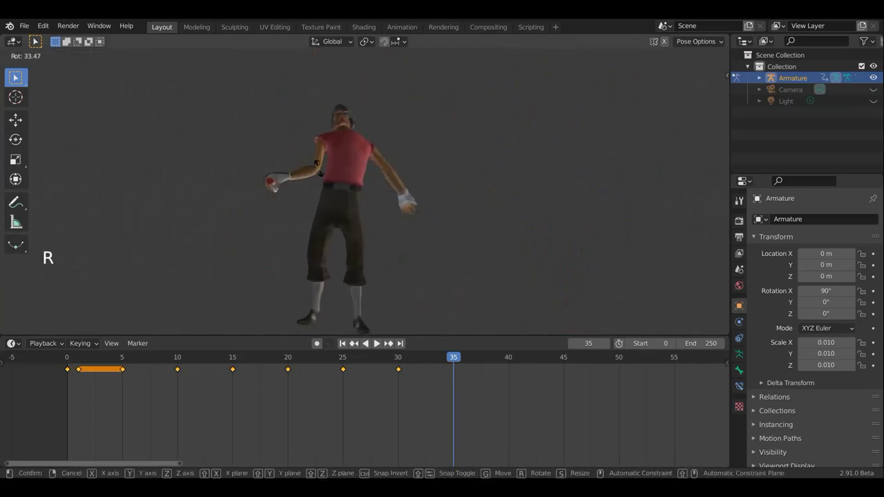
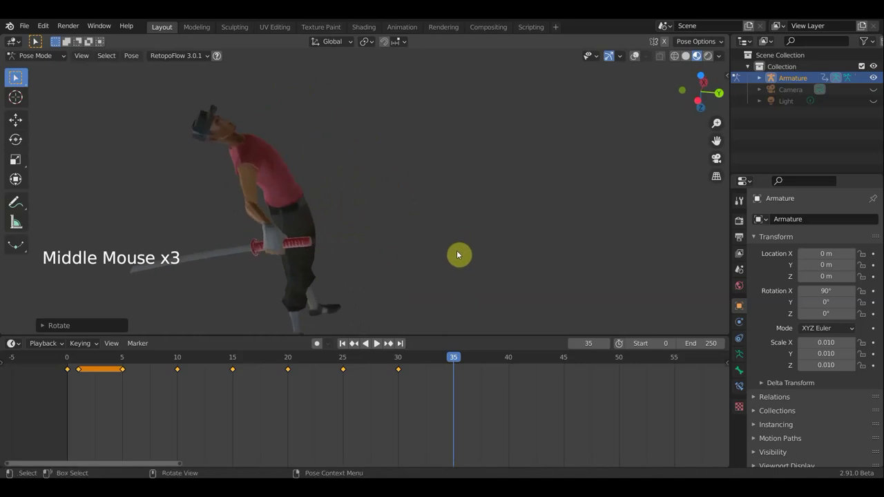
Orbit around the character to review the confirmed frame-35 rotation.
middle_click(375, 225)
middle_click(326, 231)
middle_click(339, 229)
middle_click(440, 186)
middle_click(547, 193)
middle_click(493, 202)
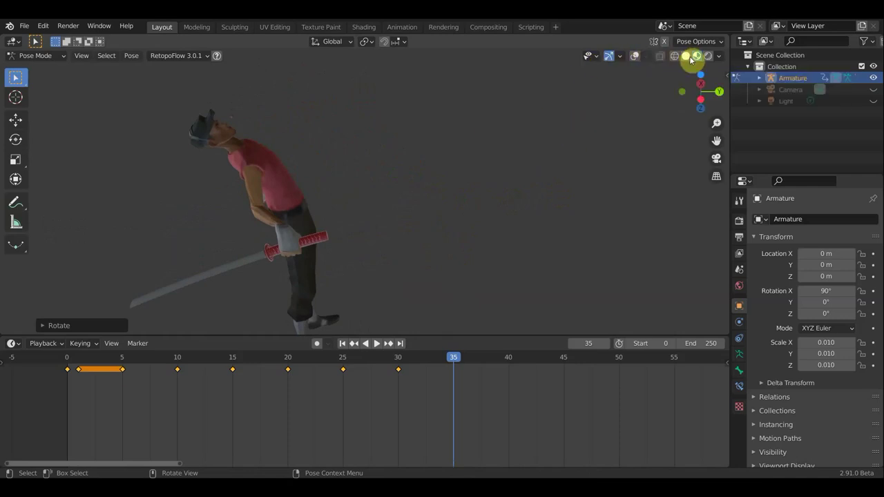
Select the left forearm bone at frame 35 and rotate it.
left_click(636, 60)
middle_click(477, 197)
middle_click(237, 237)
middle_click(274, 293)
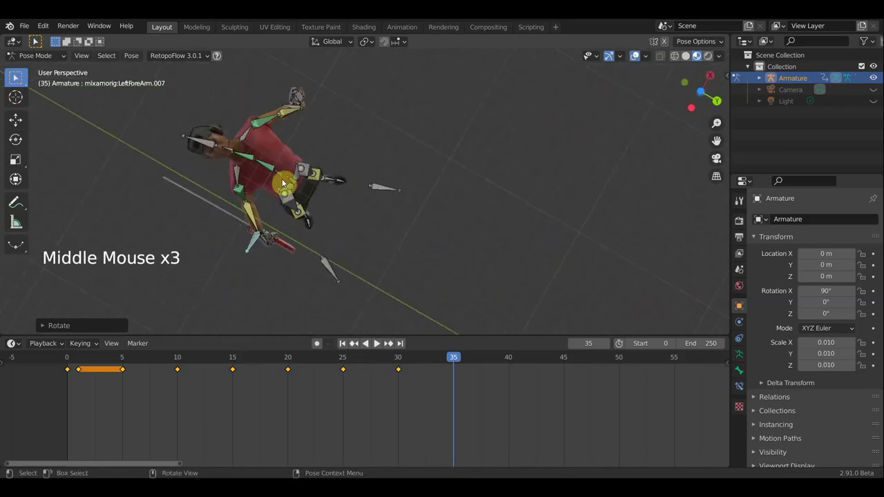
left_click(280, 176)
middle_click(354, 200)
key("r")
Orbit all the way around the character to evaluate the forearm change.
middle_click(339, 203)
middle_click(302, 181)
middle_click(229, 139)
middle_click(213, 133)
middle_click(327, 137)
middle_click(384, 162)
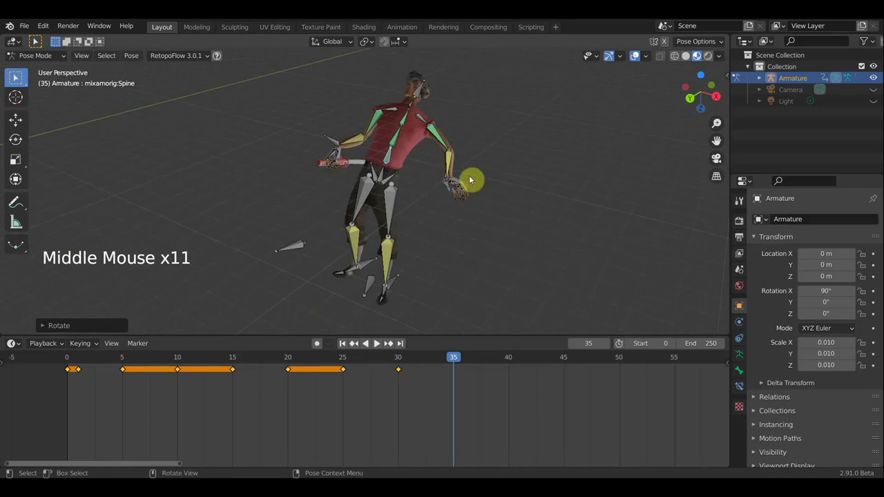
middle_click(489, 215)
scroll("up", 3)
middle_click(510, 202)
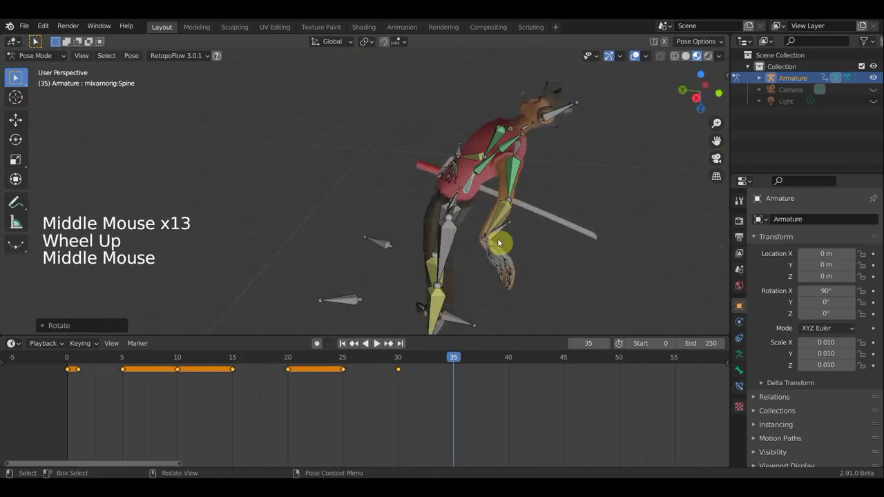
Select the Spine bone, rotate it and shift it into a better posture.
left_click(495, 235)
middle_click(521, 257)
left_click(509, 211)
middle_click(569, 237)
middle_click(701, 236)
middle_click(729, 238)
key("r")
key("g")
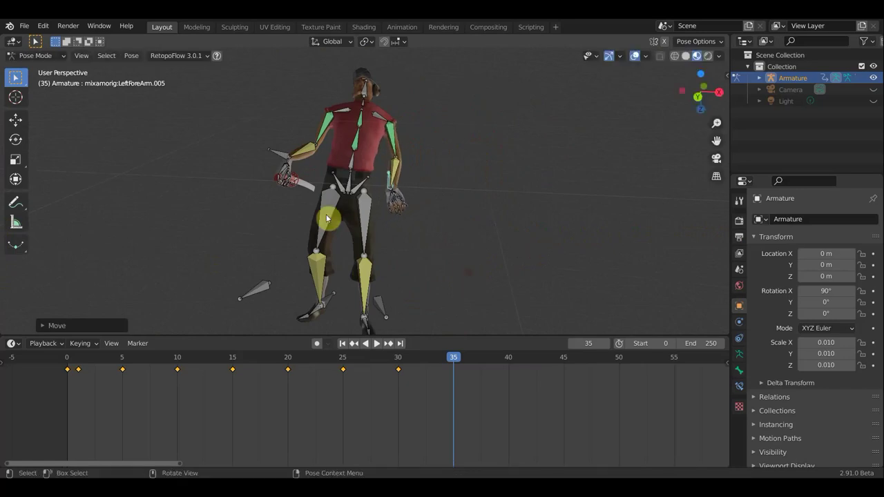
Nudge the left forearm again, then move the spine bone once more.
left_click(277, 157)
key("g")
middle_click(370, 237)
middle_click(470, 223)
middle_click(491, 216)
left_click(470, 186)
key("g")
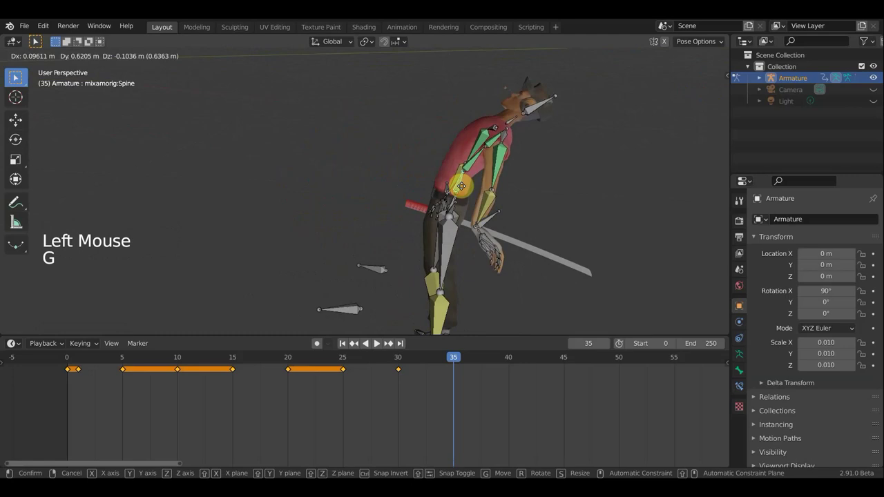
middle_click(560, 197)
Rotate and move the LeftLeg bone, then select the left upper leg for the next edit.
scroll("down", 3)
left_click(421, 305)
scroll("down", 3)
key("r")
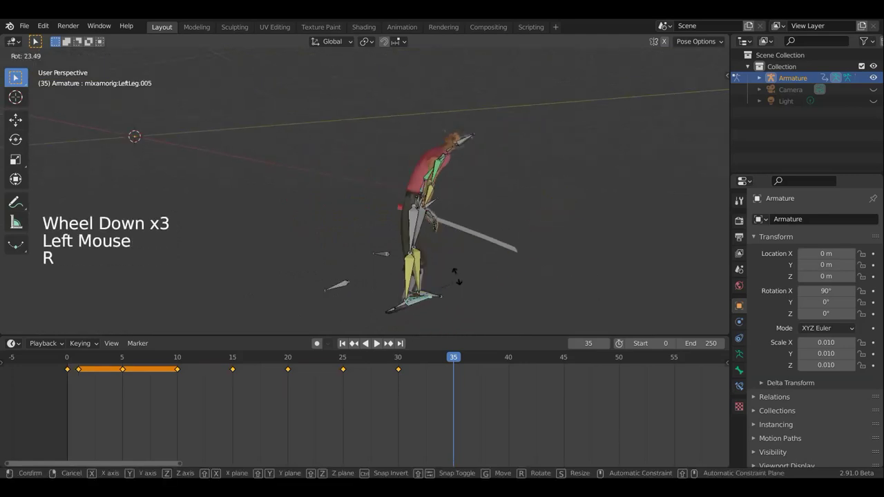
key("g")
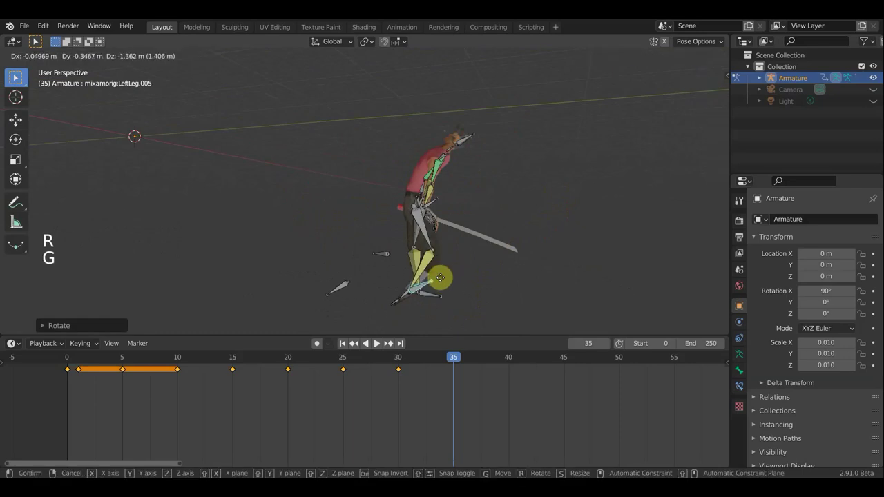
scroll("up", 3)
middle_click(495, 295)
scroll("down", 3)
left_click(390, 221)
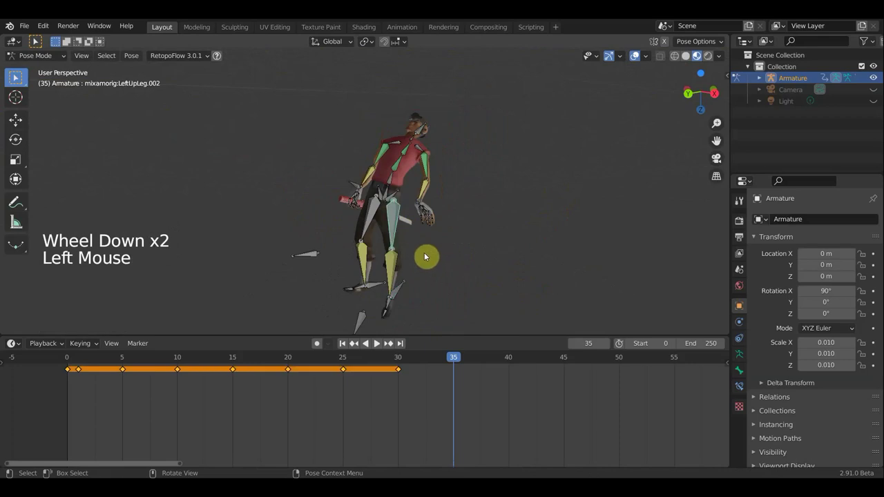
key("a")
left_click(41, 58)
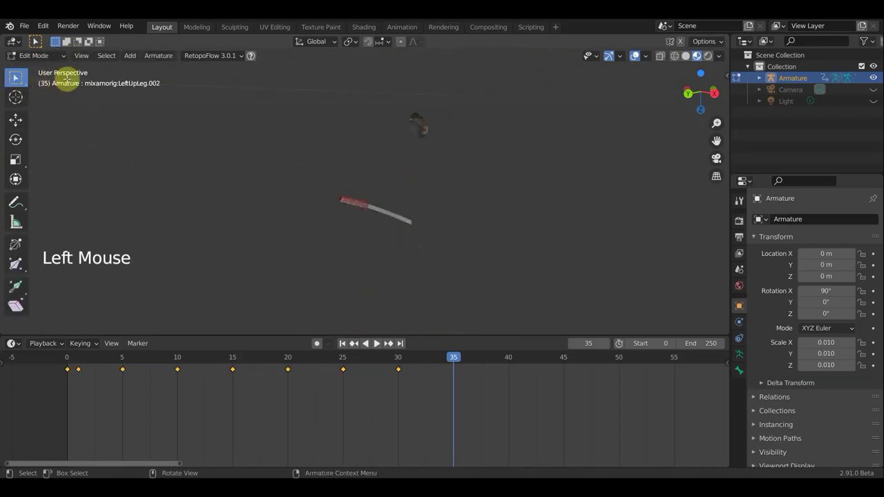
scroll("down", 3)
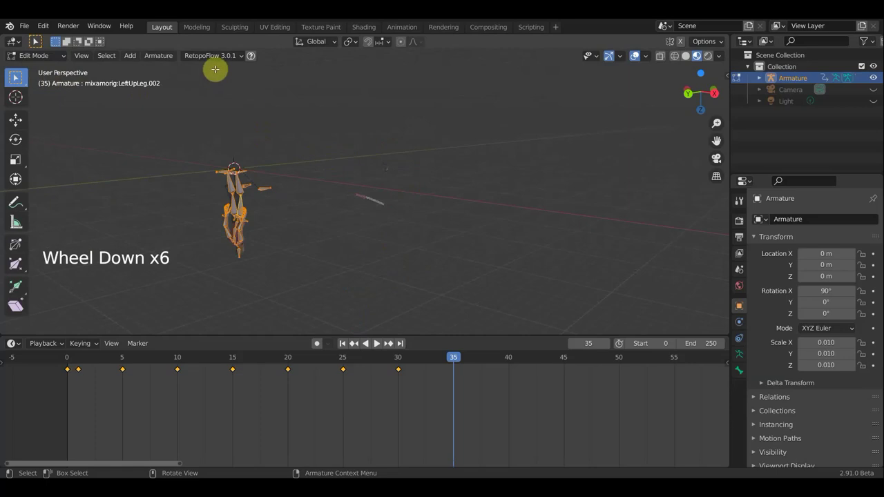
left_click(165, 61)
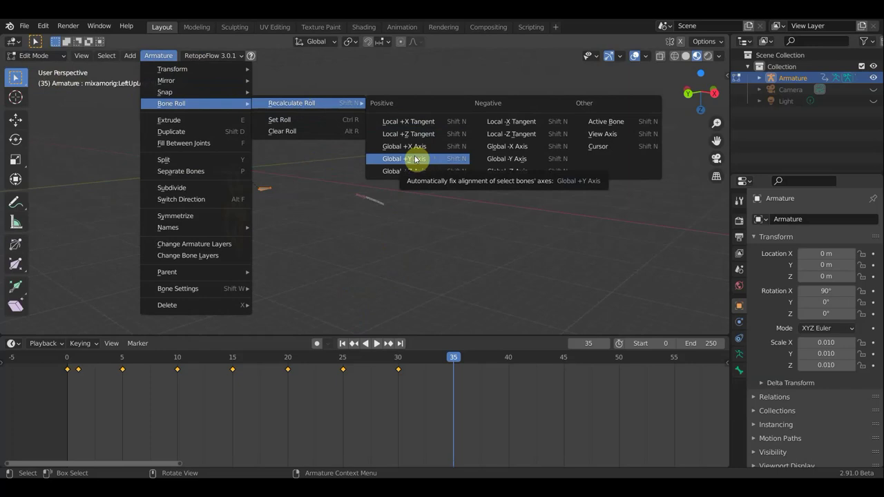
left_click(44, 60)
scroll("down", 3)
scroll("up", 3)
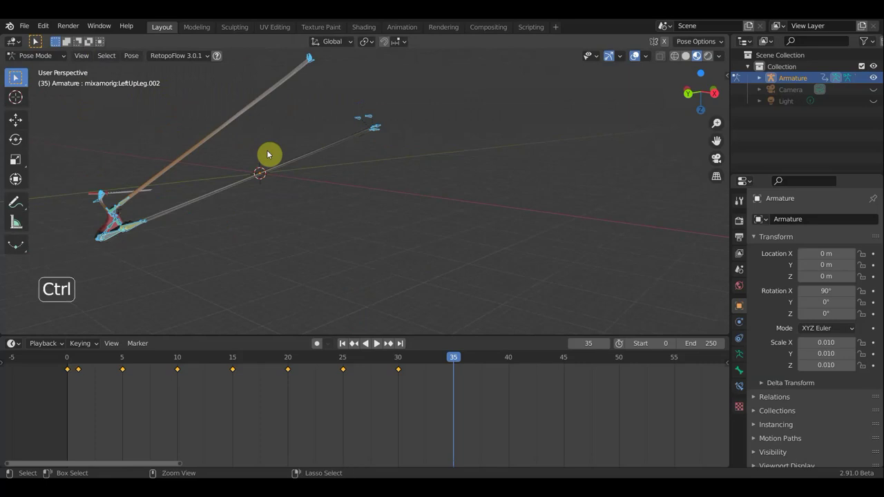
Undo the last two edits and frame the character from the right side view.
key("ctrl+z")
key("ctrl+z")
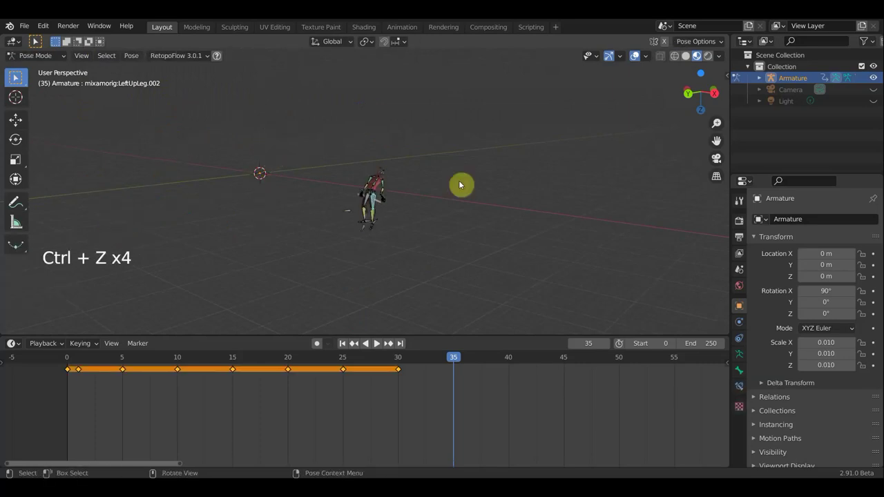
scroll("up", 3)
middle_click(466, 210)
scroll("up", 3)
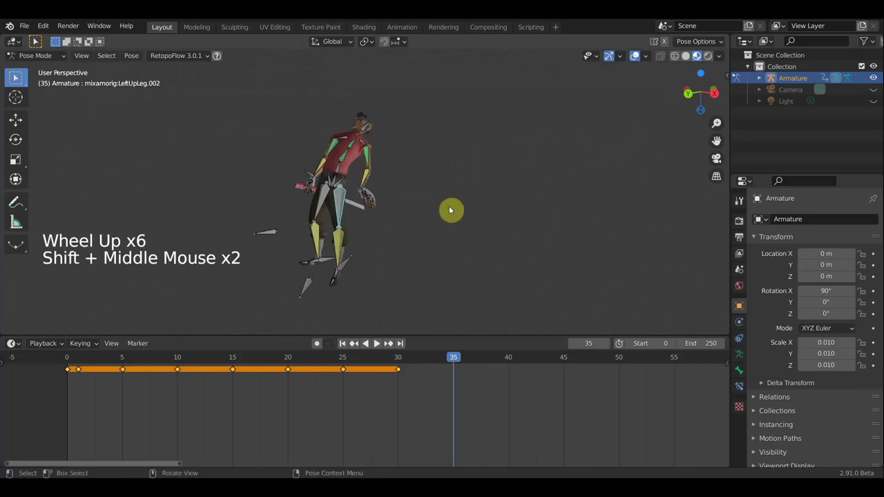
key("KP_3")
middle_click(452, 211)
scroll("down", 3)
Rotate the left leg bone, then make first rotation passes on the LeftForeArm.005 bone.
left_click(348, 119)
key("r")
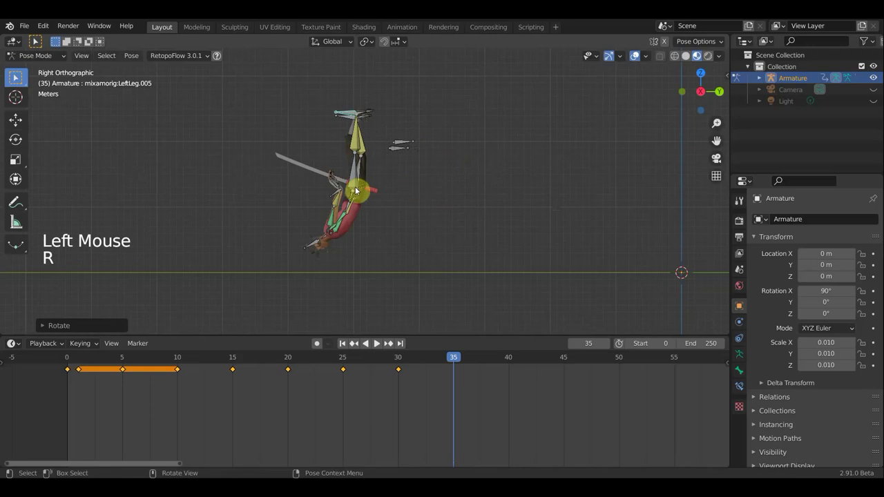
left_click(338, 193)
key("r")
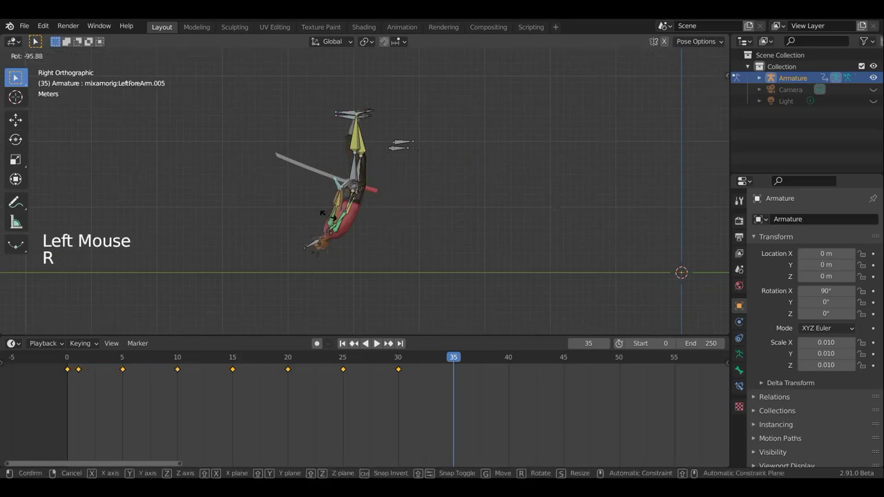
middle_click(341, 245)
middle_click(261, 315)
middle_click(439, 206)
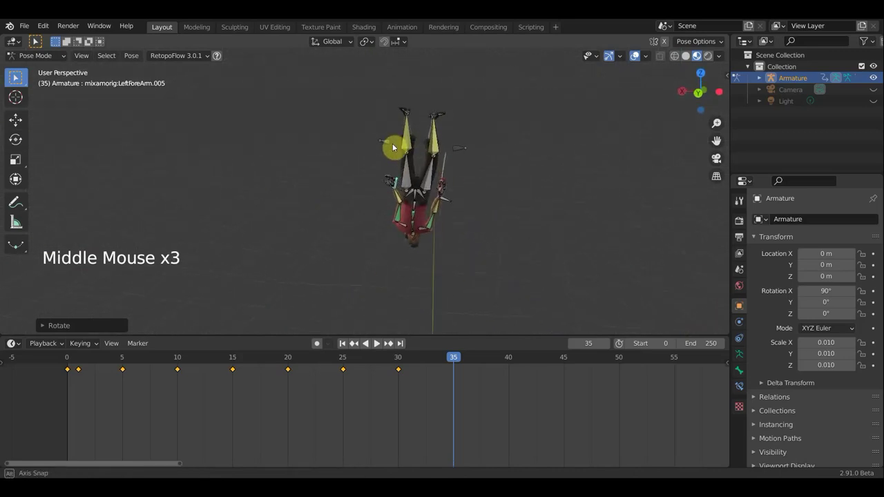
middle_click(401, 145)
middle_click(422, 219)
key("r")
Refine the LeftForeArm.005 rotation with two more passes, checking it from several angles.
middle_click(470, 197)
scroll("up", 3)
middle_click(451, 139)
scroll("up", 3)
middle_click(455, 202)
middle_click(551, 294)
scroll("up", 3)
middle_click(494, 114)
key("r")
middle_click(566, 110)
scroll("down", 3)
middle_click(533, 304)
key("r")
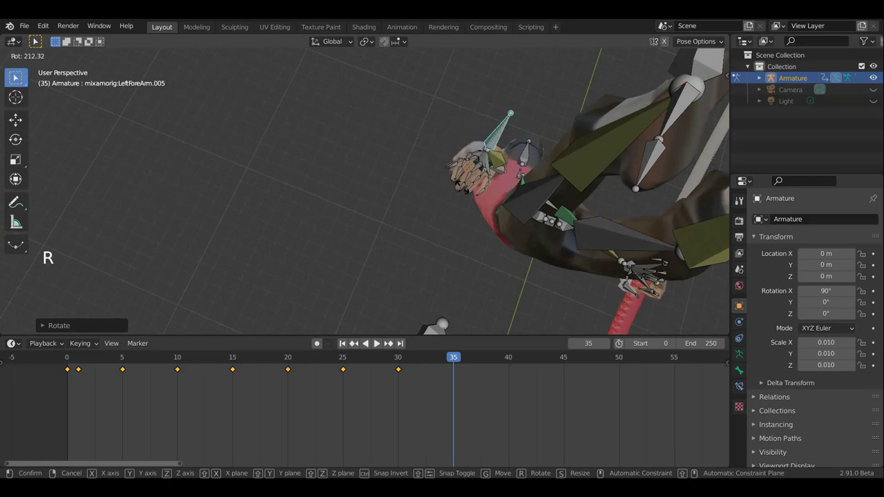
Make final rotation tweaks to LeftForeArm.005 and review the arm pose at frame 35.
middle_click(583, 101)
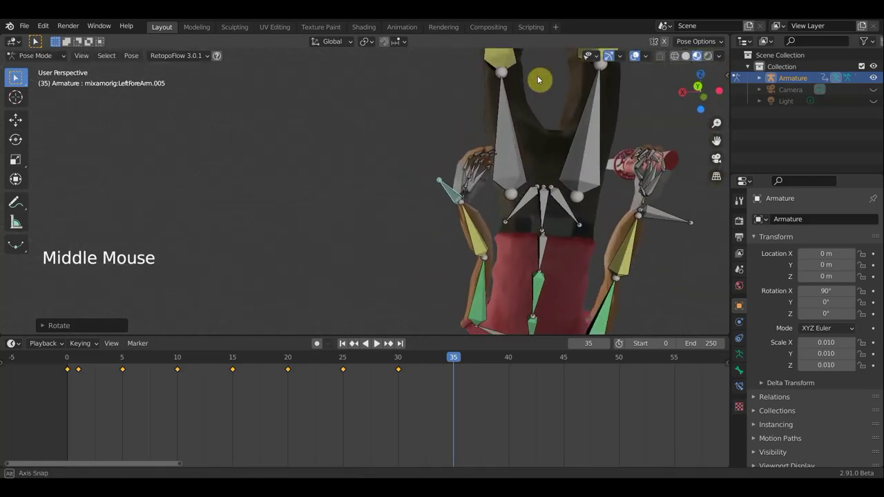
key("r")
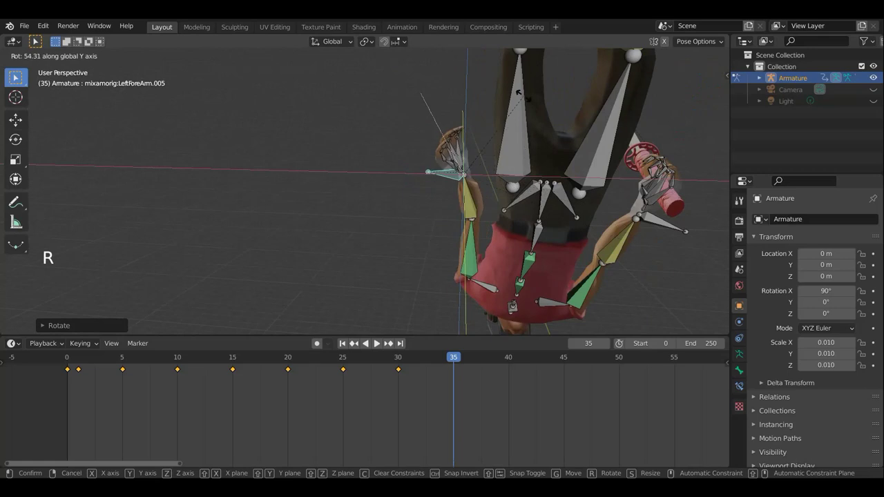
middle_click(458, 234)
key("r")
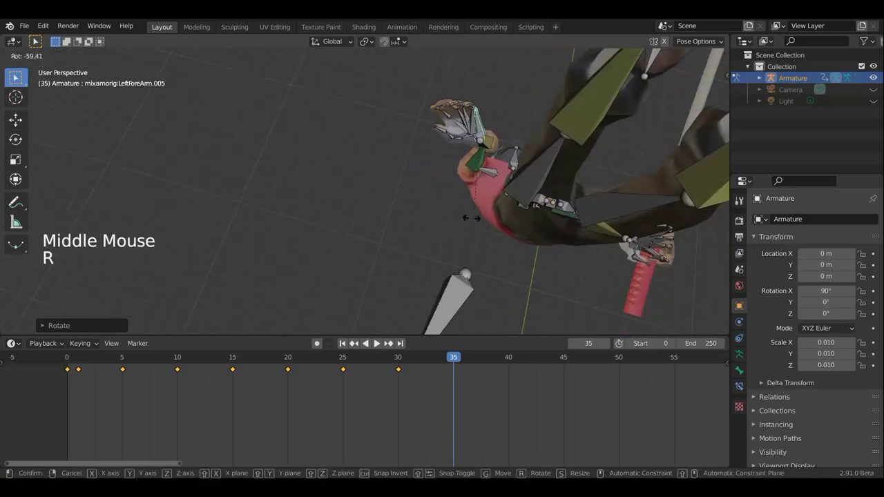
key("r")
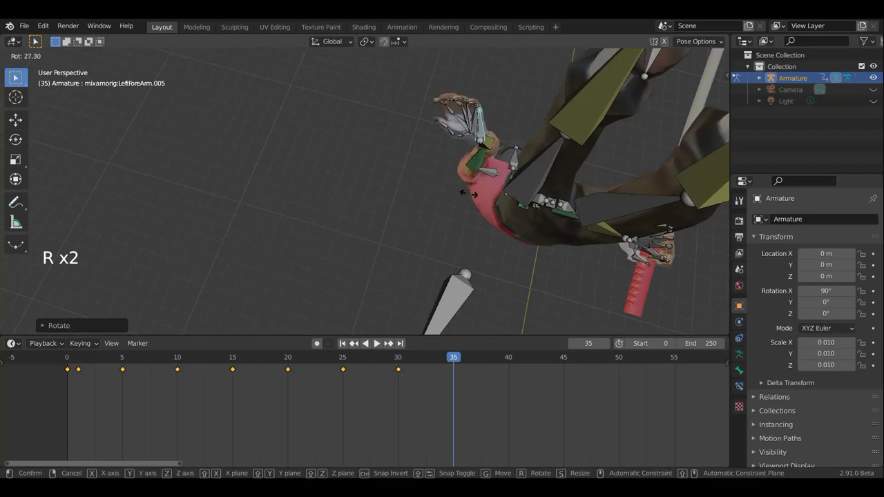
middle_click(506, 177)
middle_click(575, 89)
scroll("down", 3)
middle_click(530, 285)
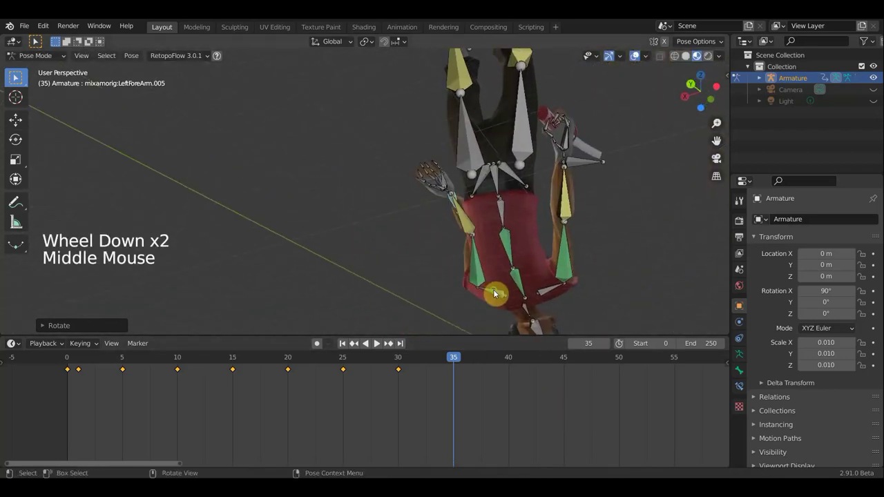
Select the Spine bone and give it a first corrective rotation.
middle_click(560, 210)
middle_click(545, 176)
middle_click(585, 199)
left_click(486, 167)
key("r")
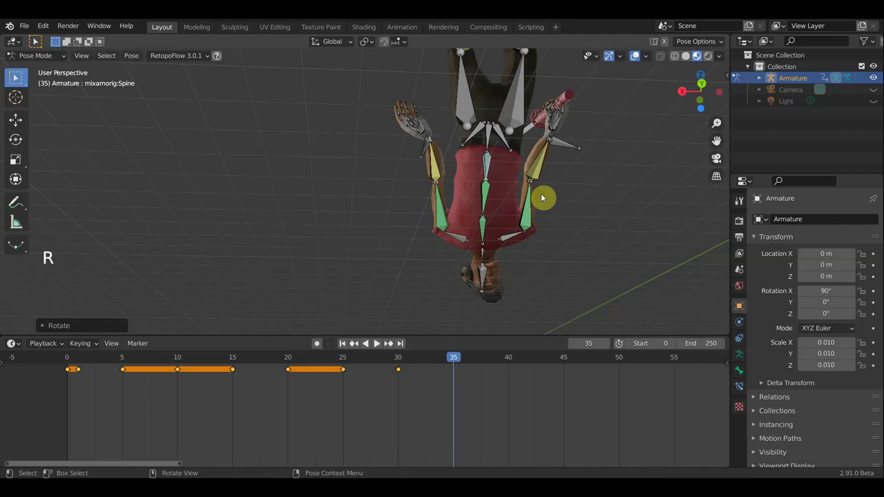
middle_click(539, 161)
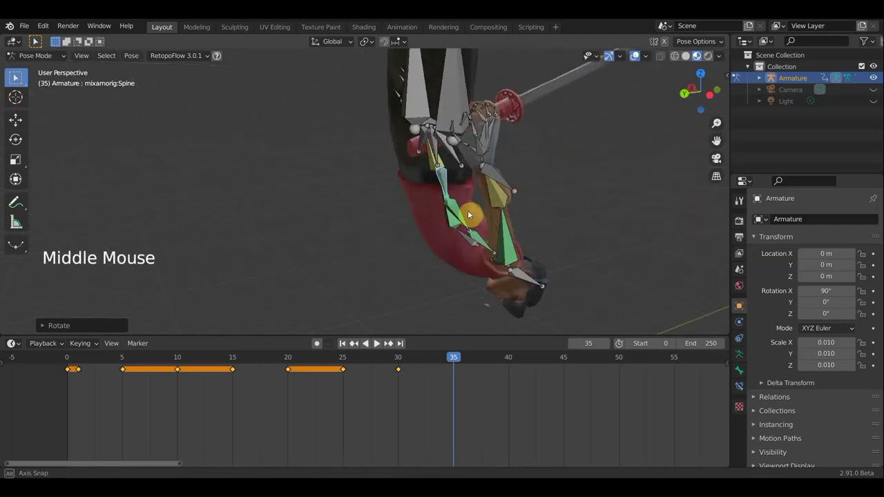
Select the next spine bones (Spine1, Spine2) while inspecting the torso from all around.
left_click(637, 67)
middle_click(510, 202)
scroll("up", 3)
middle_click(498, 192)
middle_click(548, 242)
middle_click(511, 234)
middle_click(442, 240)
middle_click(469, 240)
middle_click(444, 254)
middle_click(447, 260)
middle_click(462, 289)
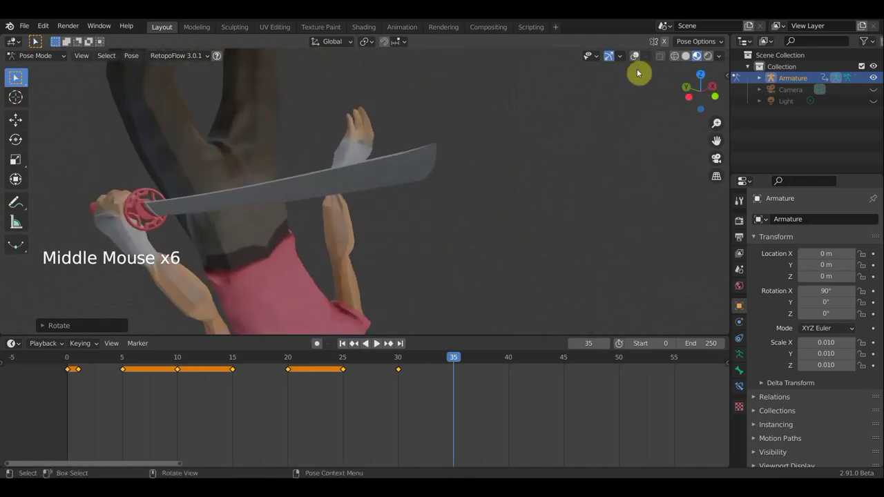
left_click(636, 62)
middle_click(525, 143)
middle_click(513, 140)
left_click(308, 201)
middle_click(308, 201)
left_click(632, 73)
middle_click(415, 193)
middle_click(429, 254)
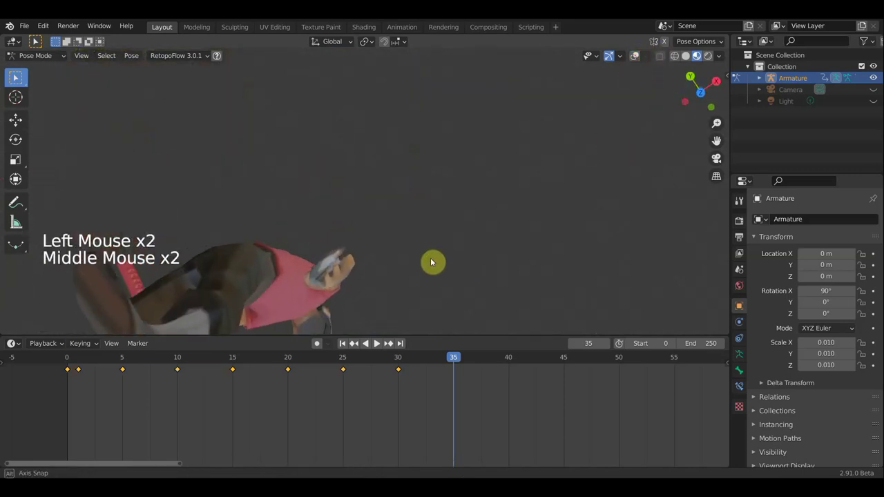
Rotate the selected torso bone in several passes to straighten the upper body.
key("r")
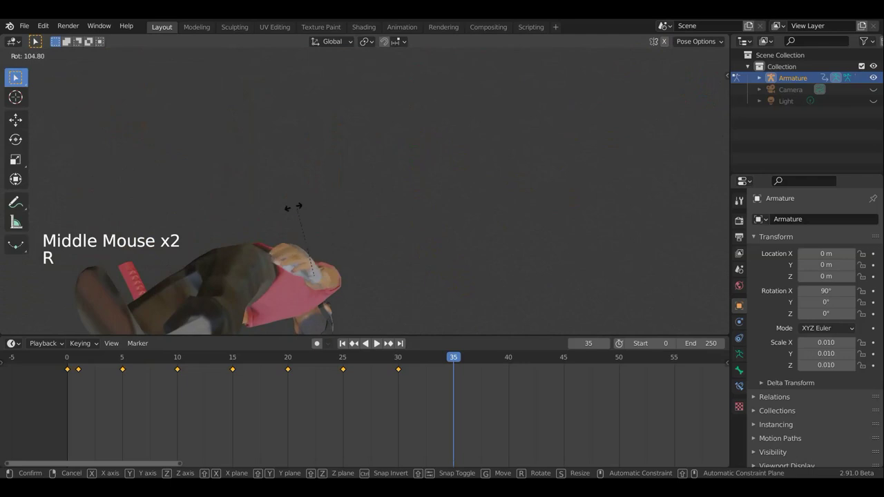
middle_click(377, 151)
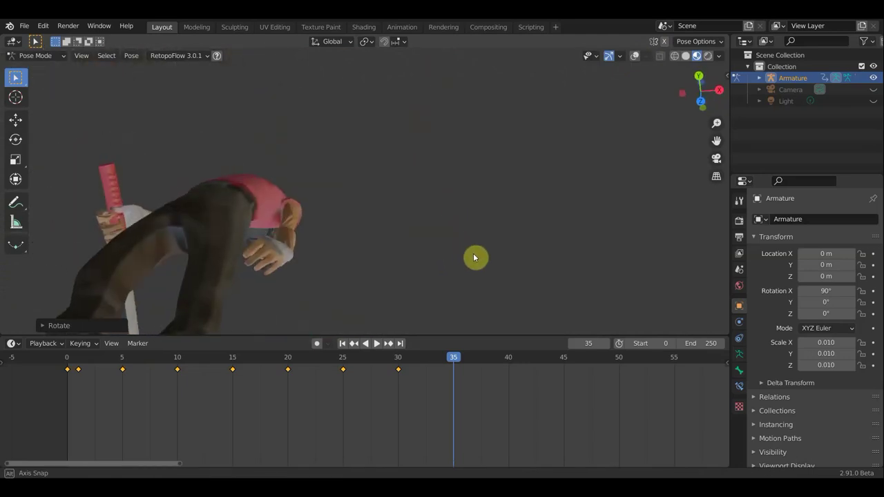
key("r")
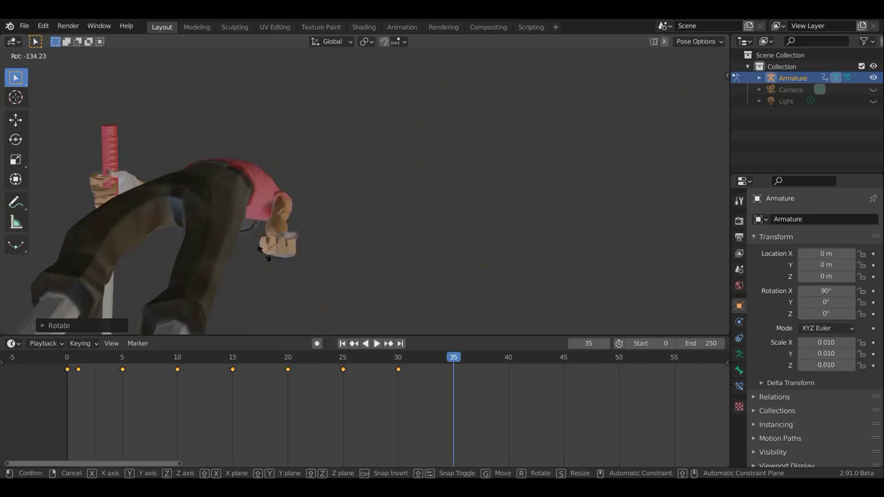
middle_click(342, 245)
middle_click(366, 332)
middle_click(365, 332)
middle_click(327, 297)
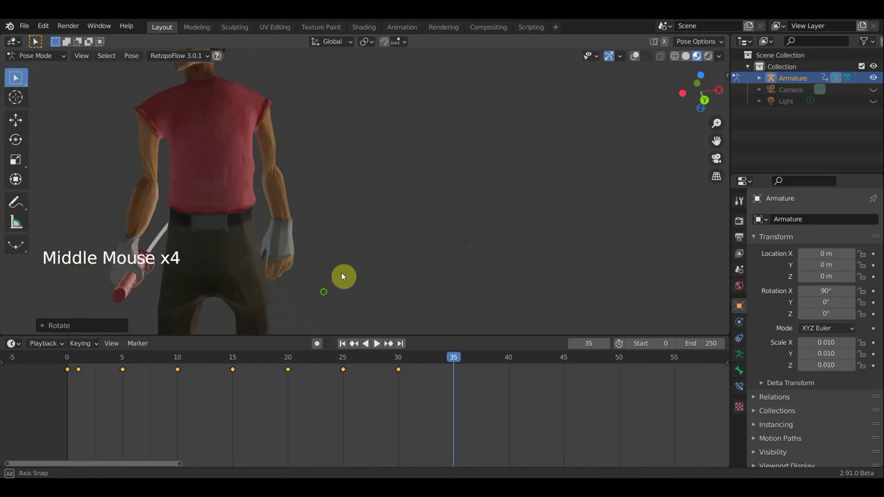
middle_click(390, 236)
key("r")
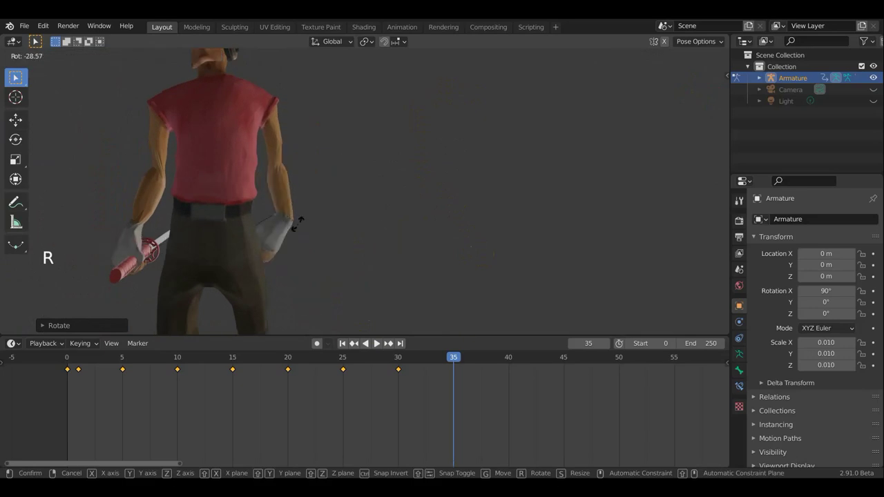
middle_click(360, 328)
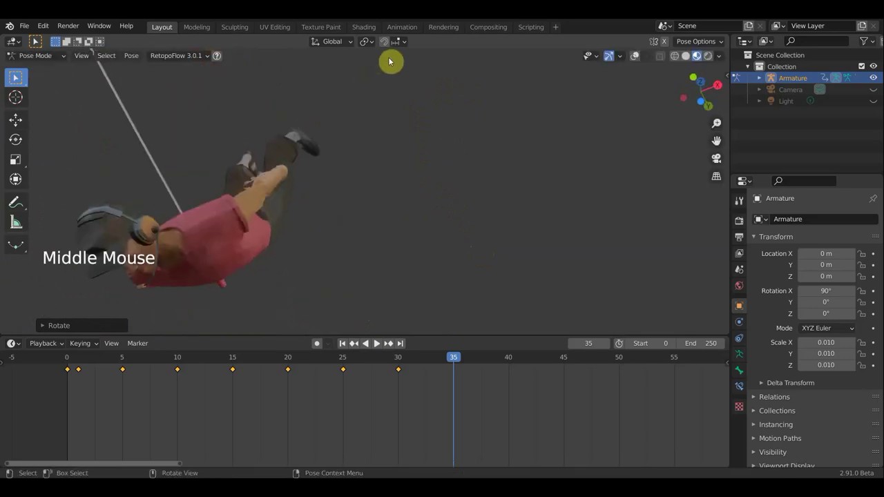
key("r")
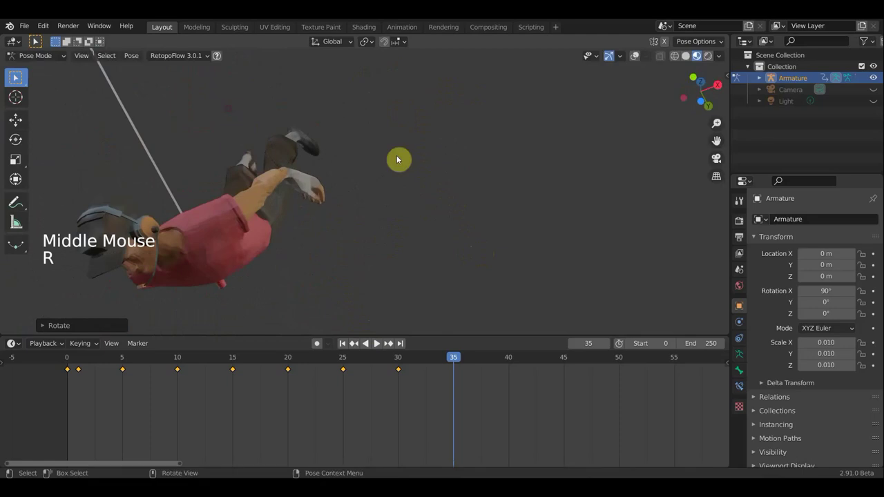
Apply one more torso rotation and check the result from every side.
middle_click(489, 319)
middle_click(418, 194)
middle_click(399, 119)
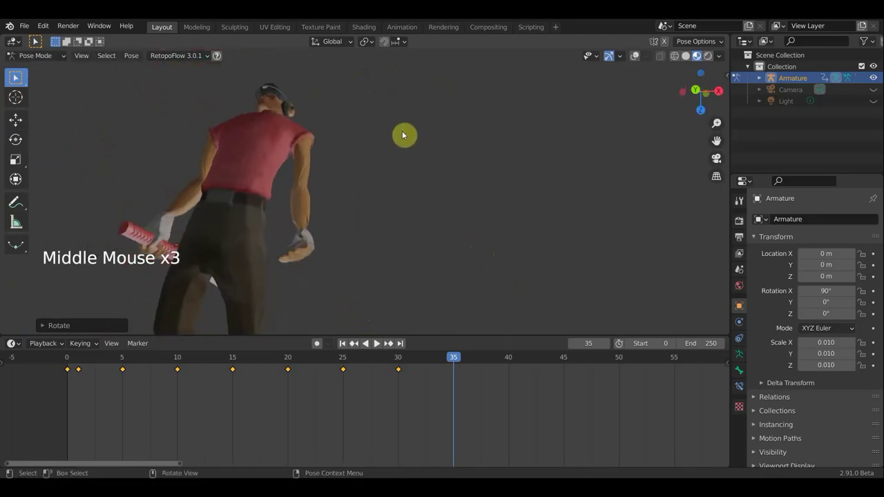
scroll("up", 3)
key("r")
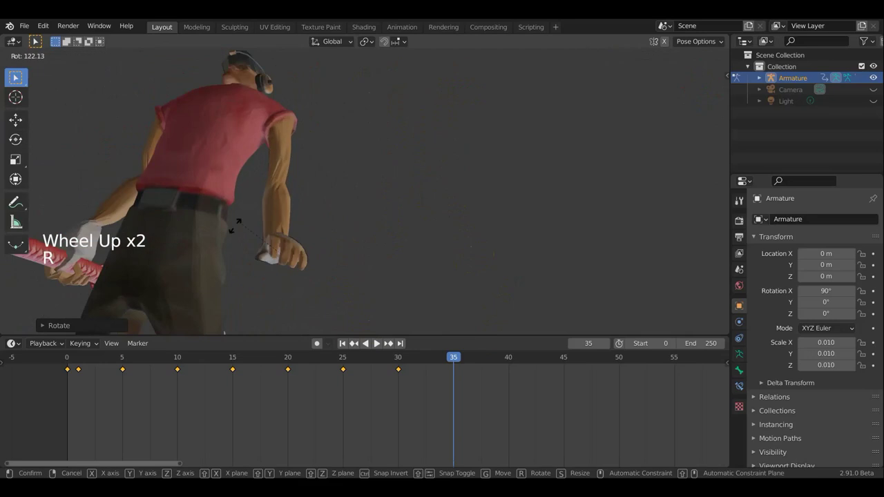
middle_click(382, 332)
middle_click(379, 295)
middle_click(527, 243)
middle_click(522, 190)
middle_click(272, 267)
Rotate another spine bone to bend the torso, then select the Neck bone.
left_click(639, 59)
left_click(309, 242)
key("r")
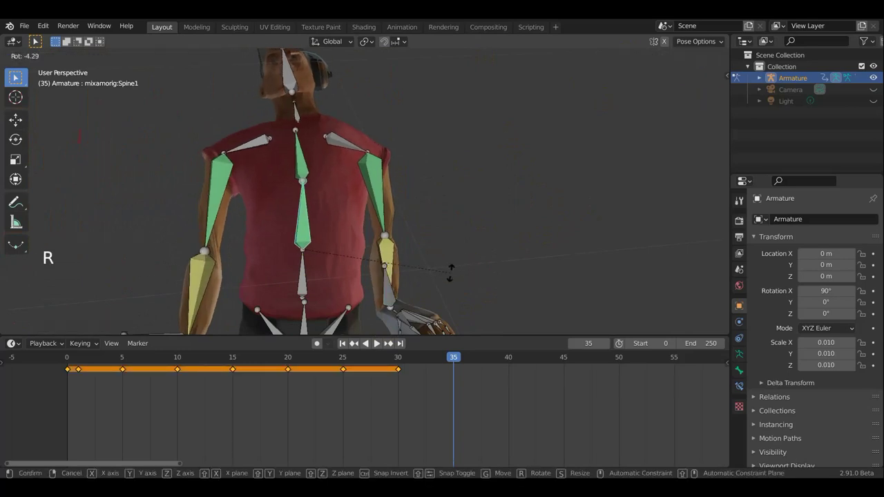
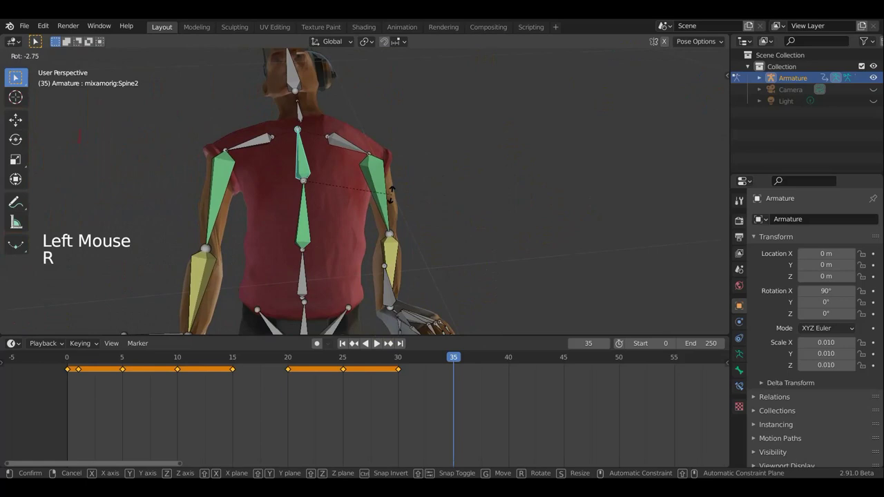
left_click(304, 111)
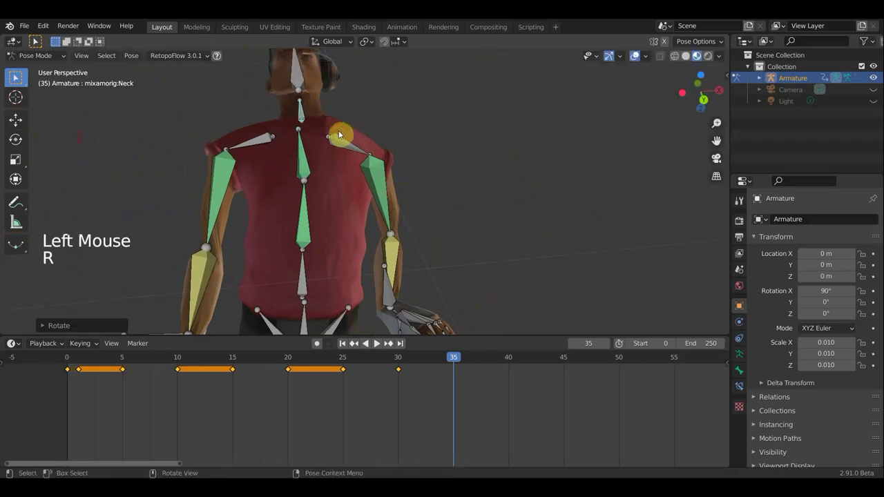
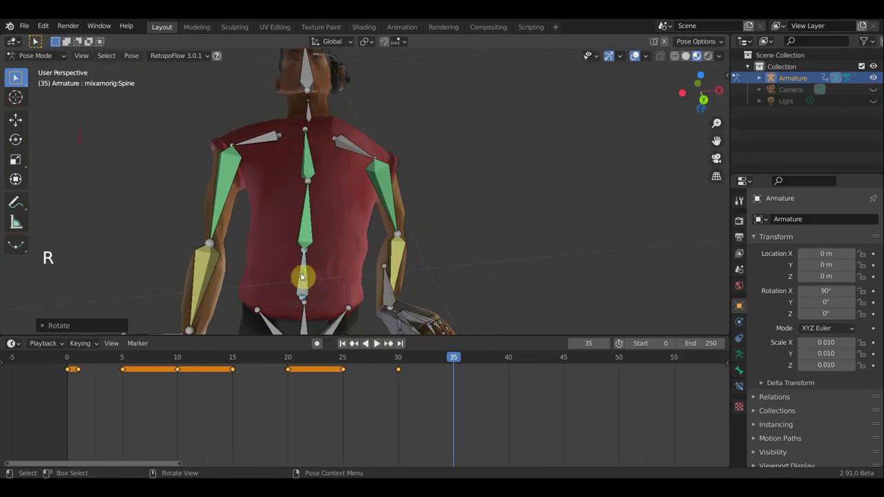
Orbit around the character to review the torso and neck, ending on a left-arm bone.
middle_click(504, 182)
scroll("down", 3)
middle_click(501, 169)
middle_click(498, 136)
middle_click(529, 127)
middle_click(594, 183)
middle_click(573, 187)
middle_click(590, 262)
left_click(300, 89)
Lower the left forearm's second constraint influence to about 0.1 in Bone Constraint Properties.
left_click(313, 153)
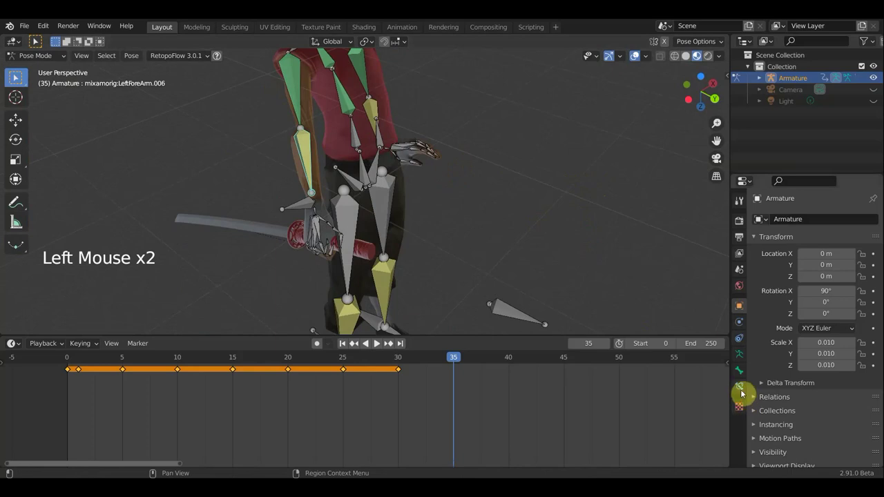
scroll("down", 3)
left_click(830, 462)
scroll("down", 3)
middle_click(412, 177)
left_click(480, 168)
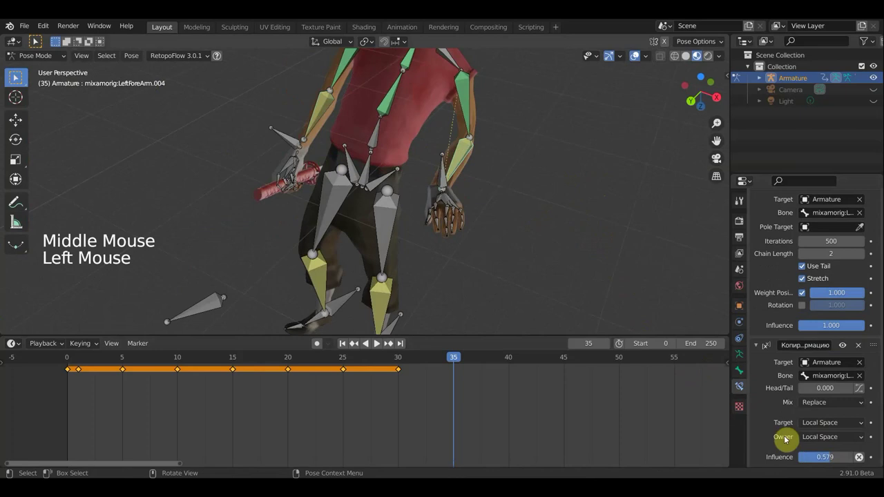
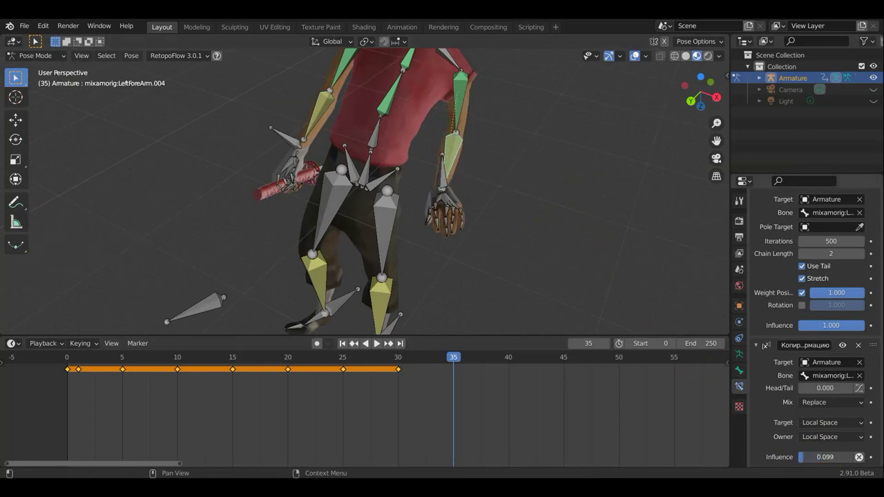
Lower the left leg bone's second constraint influence to about 0.1 as well.
left_click(389, 312)
scroll("down", 3)
left_click(813, 462)
left_click(320, 285)
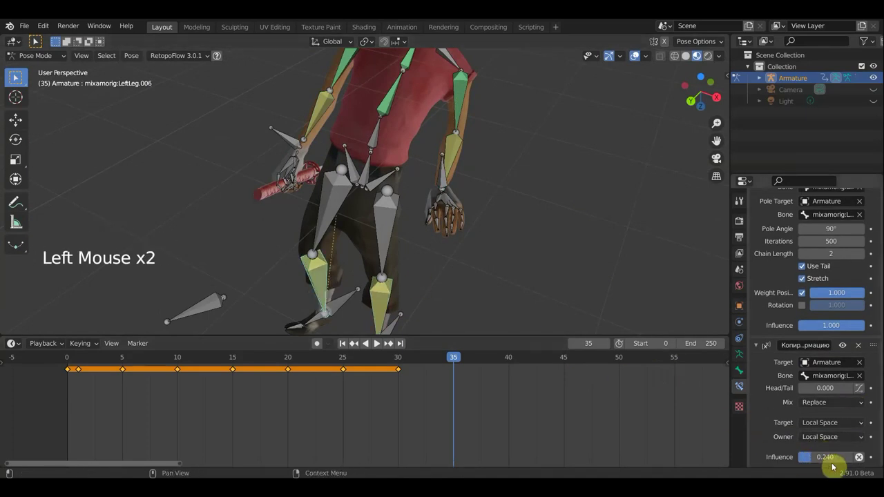
scroll("down", 3)
left_click(812, 461)
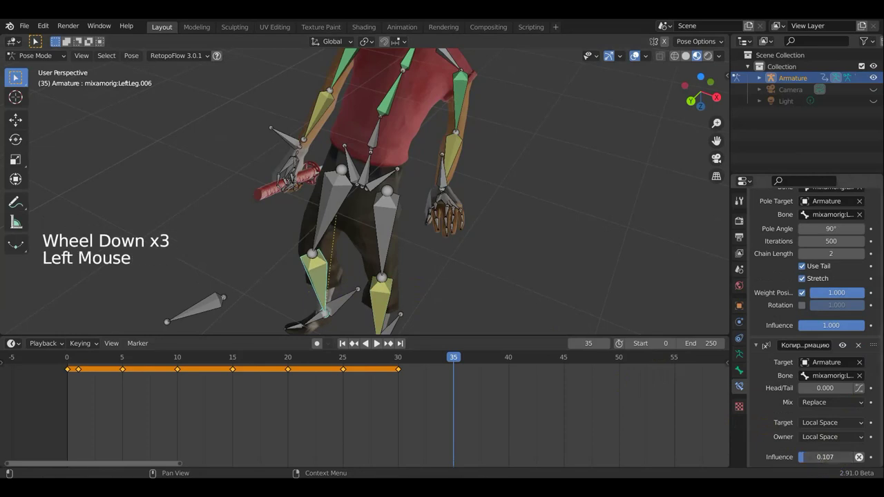
Check the pose, then remove the LeftLeg.006 copy-rotation constraint, keeping only its IK.
middle_click(445, 196)
middle_click(418, 172)
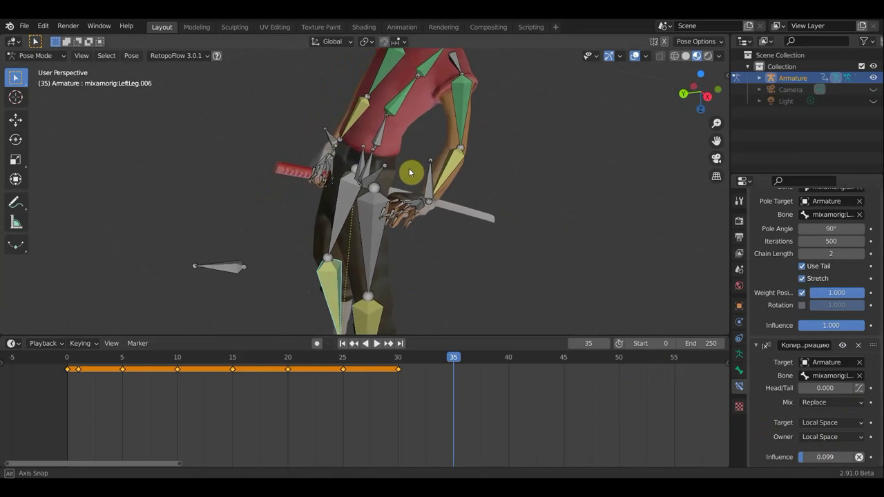
scroll("down", 3)
middle_click(525, 261)
scroll("down", 3)
left_click(860, 351)
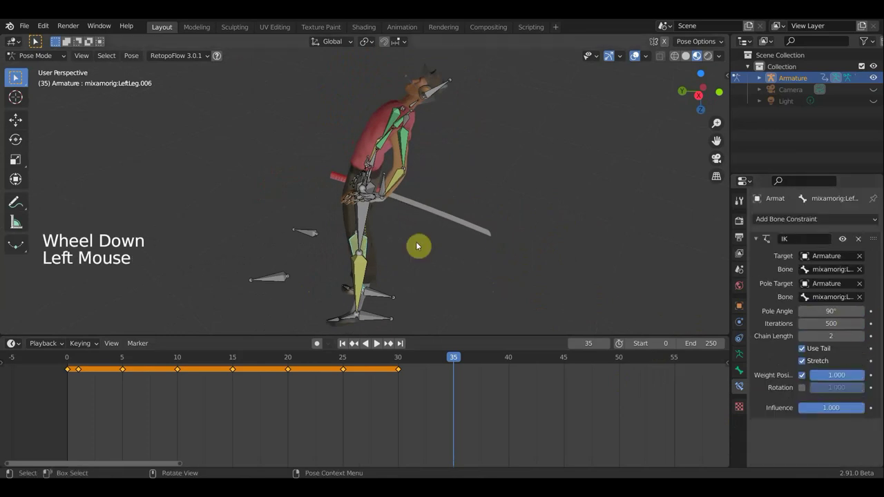
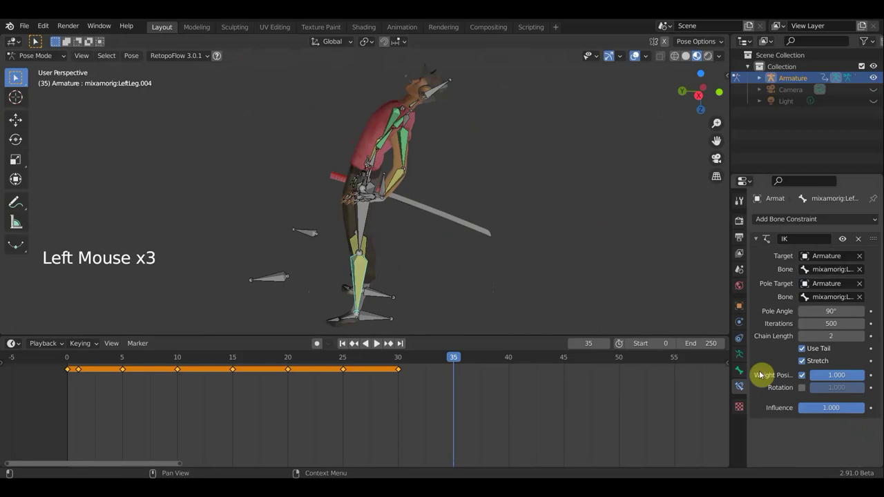
Move the left leg bone into place with two grab passes.
key("g")
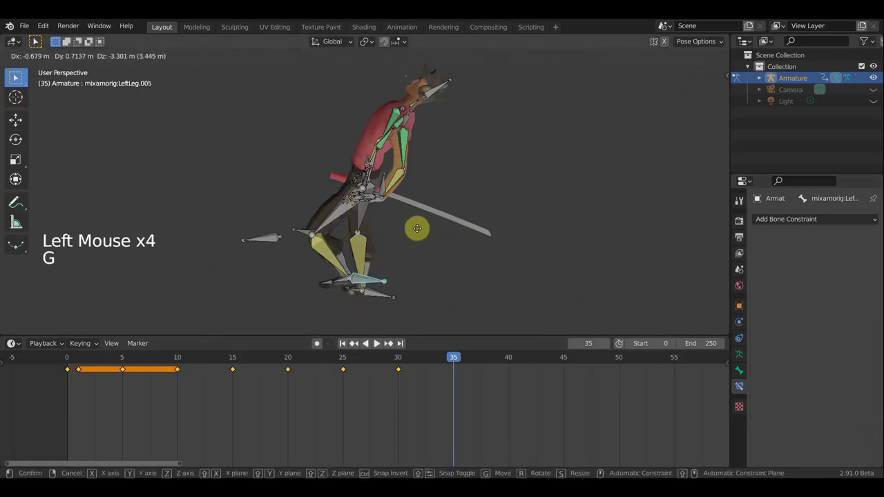
middle_click(547, 301)
key("g")
middle_click(443, 258)
middle_click(406, 256)
Select the LeftForeArm.007 bone and rotate and reposition it at frame 35.
left_click(373, 175)
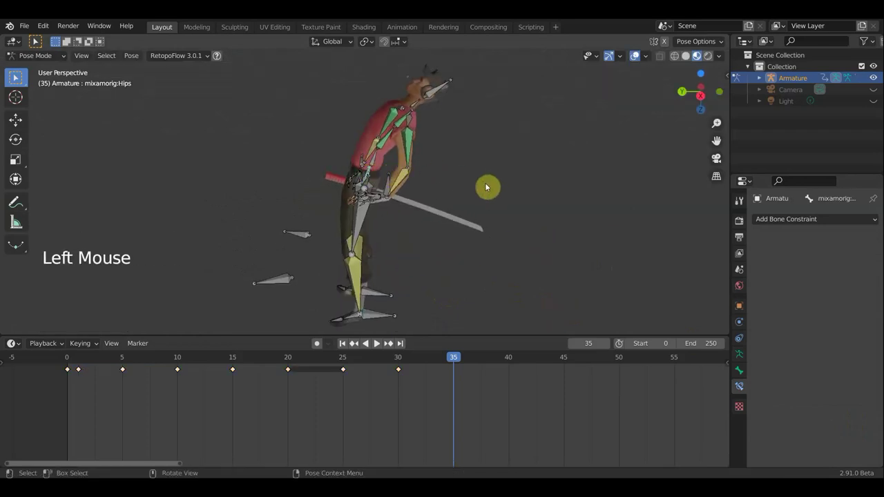
middle_click(446, 183)
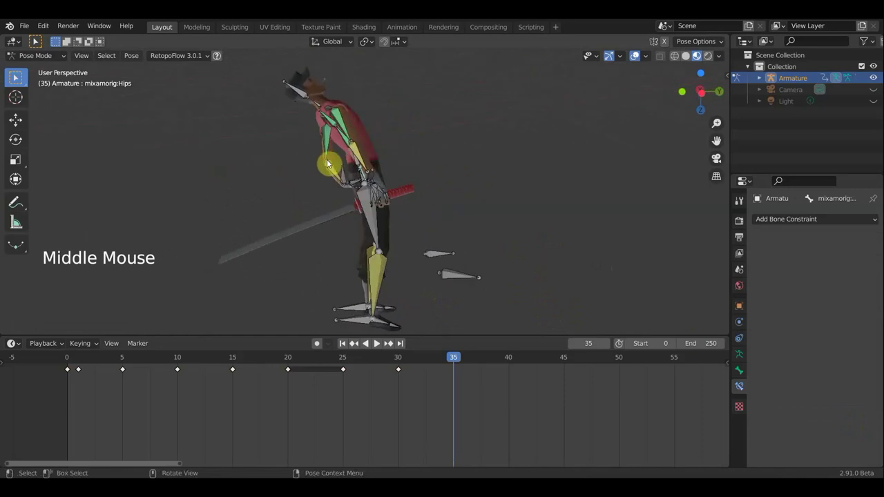
left_click(373, 176)
key("r")
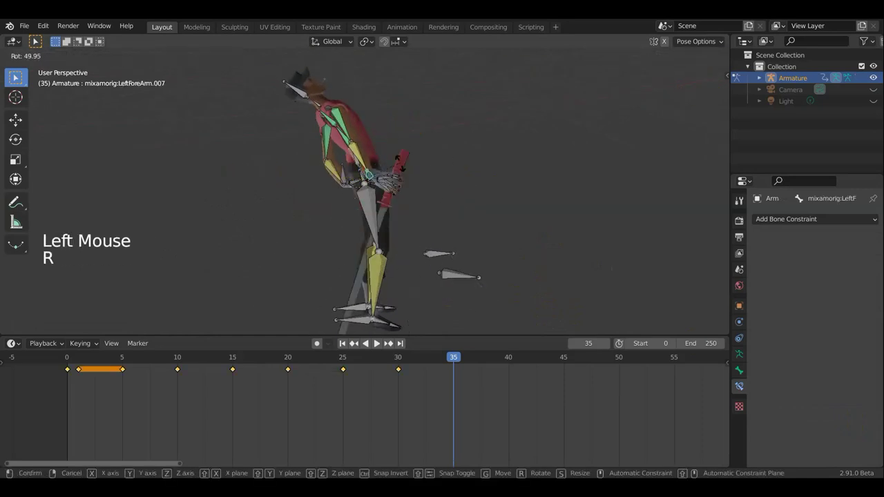
key("g")
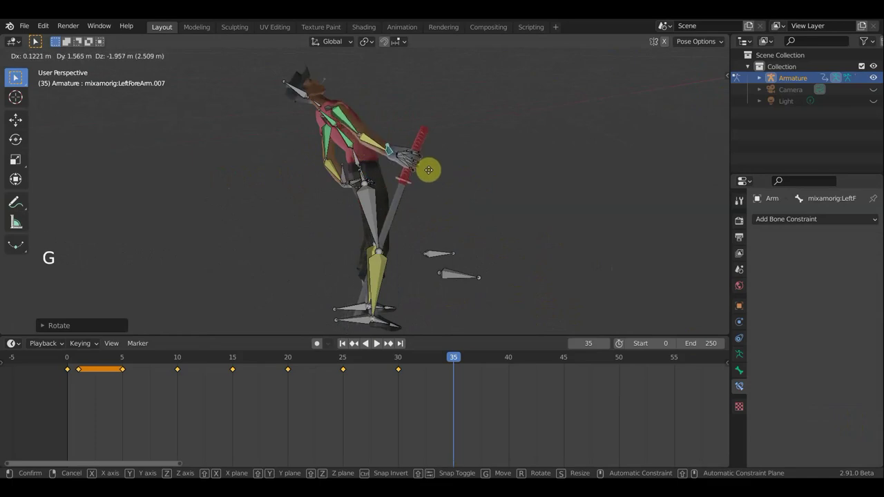
middle_click(400, 196)
middle_click(268, 213)
From the right orthographic view, give the forearm a further rotation adjustment.
key("KP_3")
scroll("down", 3)
key("a")
scroll("down", 3)
key("r")
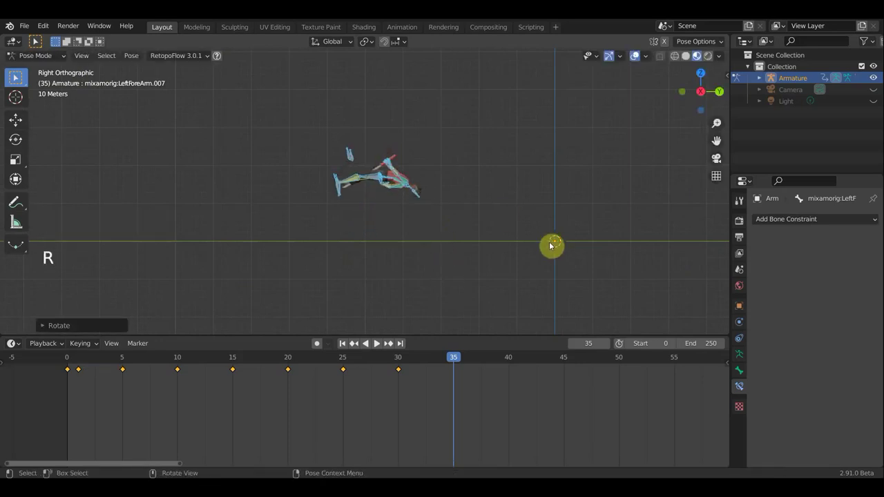
Start a forearm move, cancel it, and toggle the bone selection with A.
key("g")
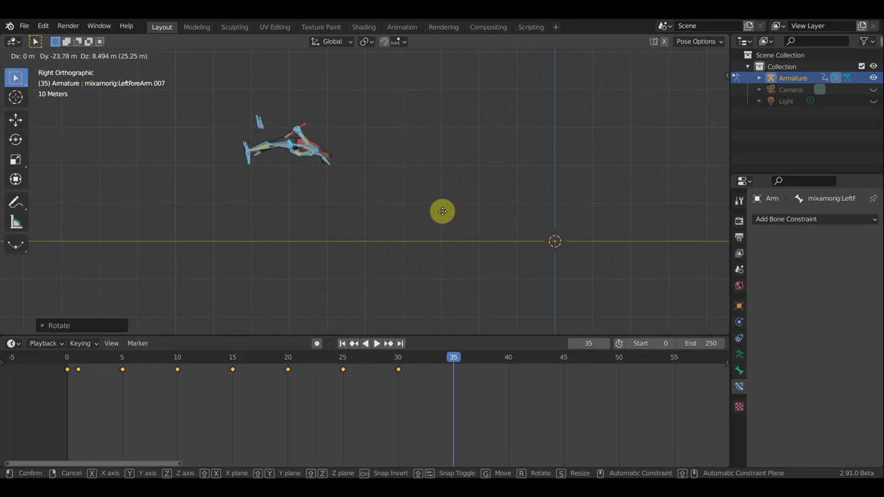
key("a")
key("a")
key("a")
Key the Whole Character pose at frame 35 and play back the walk cycle.
key("i")
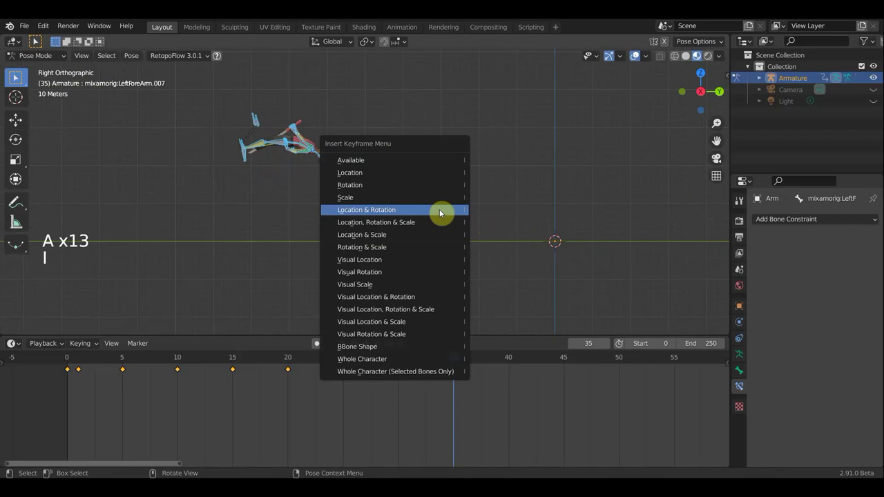
left_click(455, 359)
left_click(420, 361)
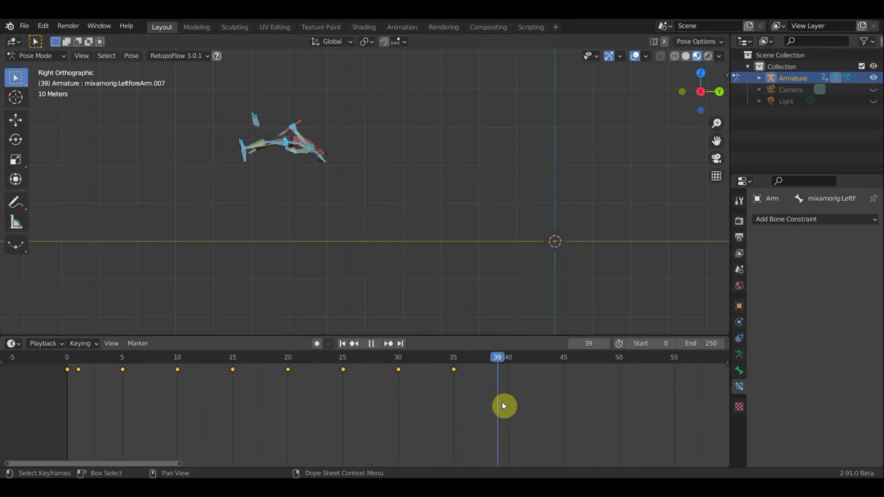
Rotate and reposition the LeftForeArm.007 bone at frame 40.
scroll("up", 3)
middle_click(515, 277)
scroll("up", 3)
key("r")
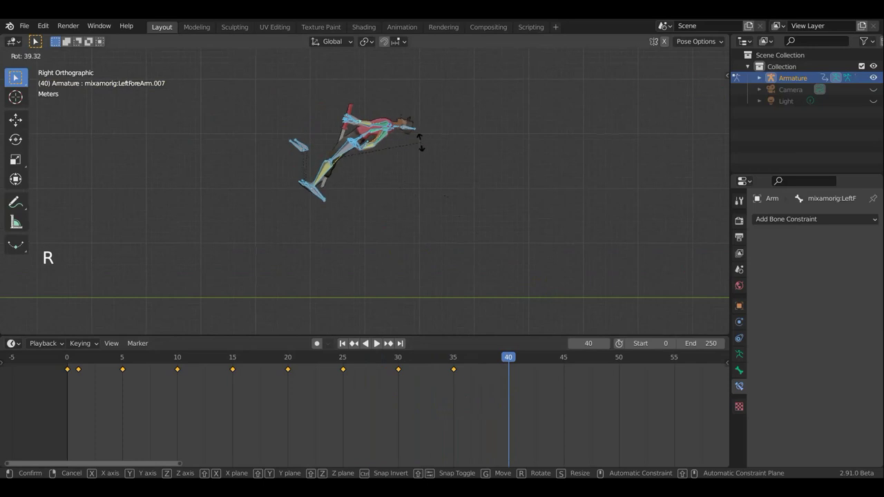
key("g")
key("r")
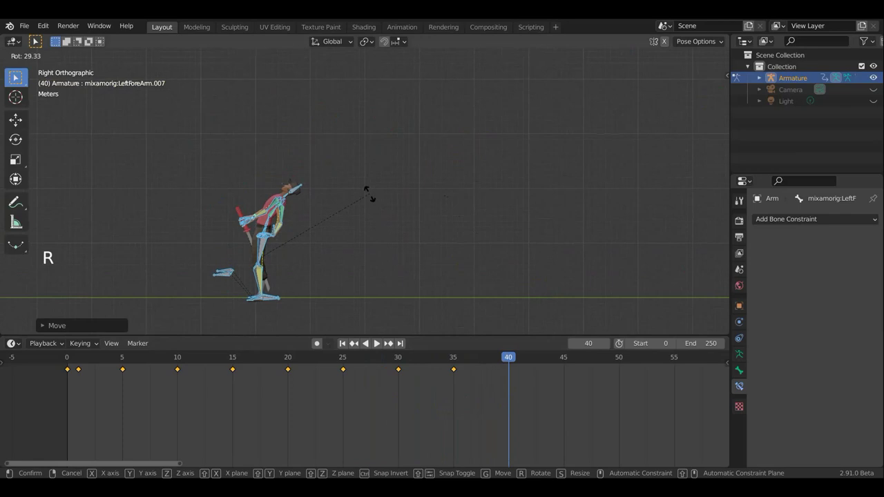
key("g")
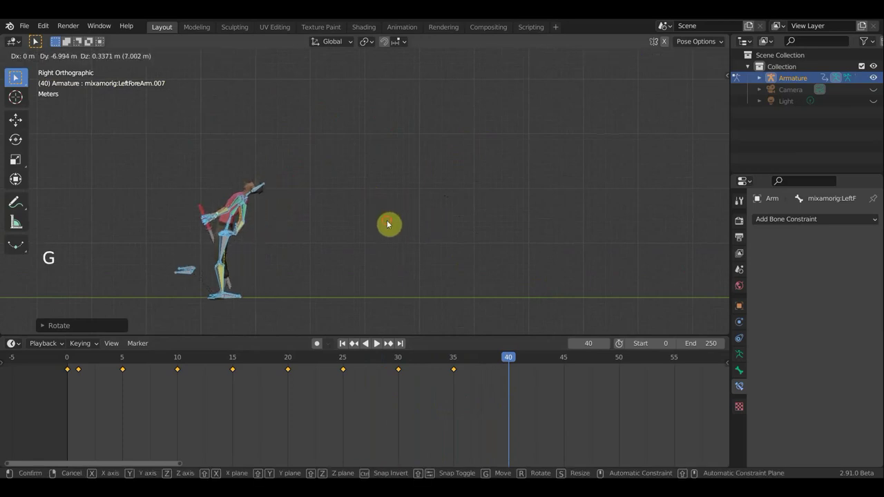
Select the LeftForeArm.005 bone after orbiting and begin rotating it.
scroll("up", 3)
middle_click(513, 184)
middle_click(599, 159)
scroll("up", 3)
middle_click(398, 182)
middle_click(475, 175)
left_click(384, 149)
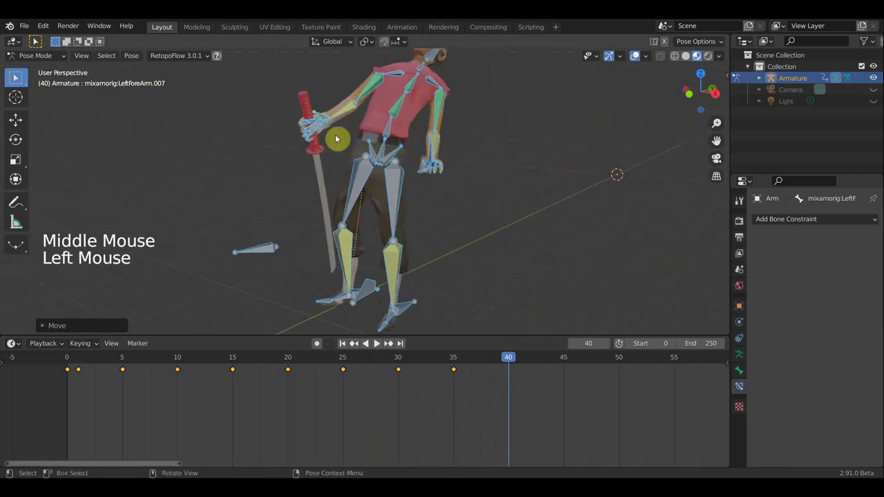
left_click(324, 119)
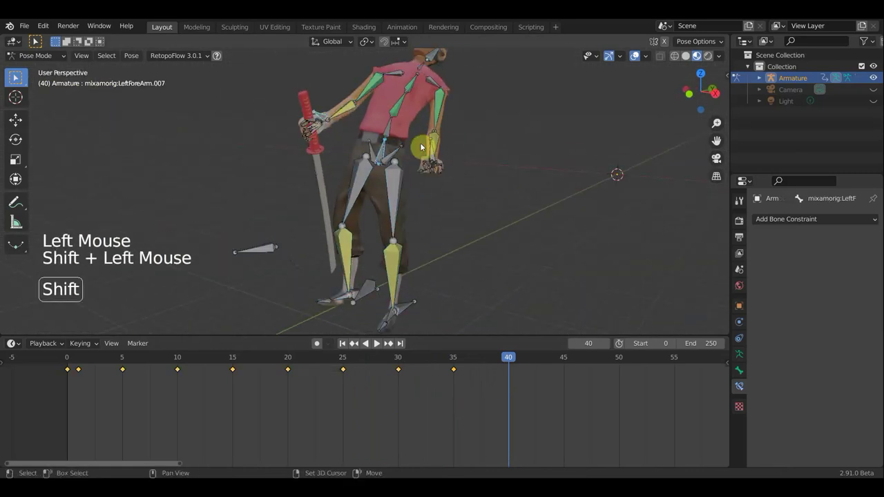
middle_click(524, 211)
middle_click(475, 206)
scroll("down", 3)
scroll("down", 3)
key("r")
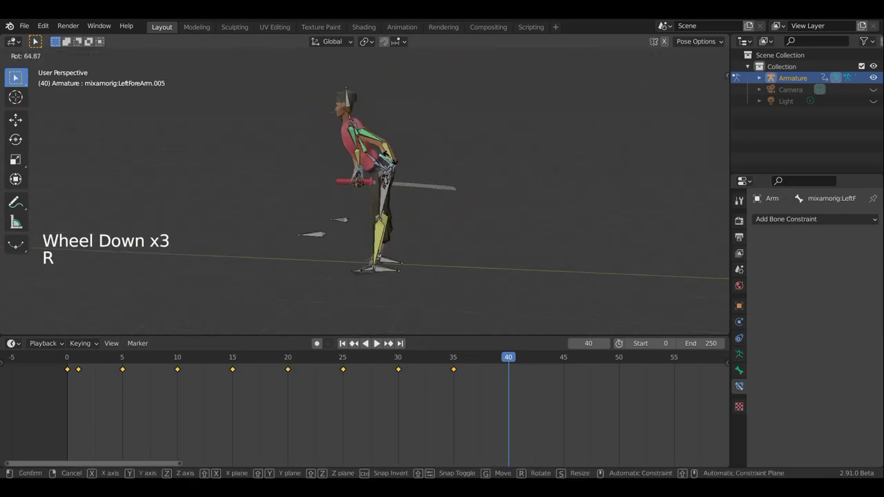
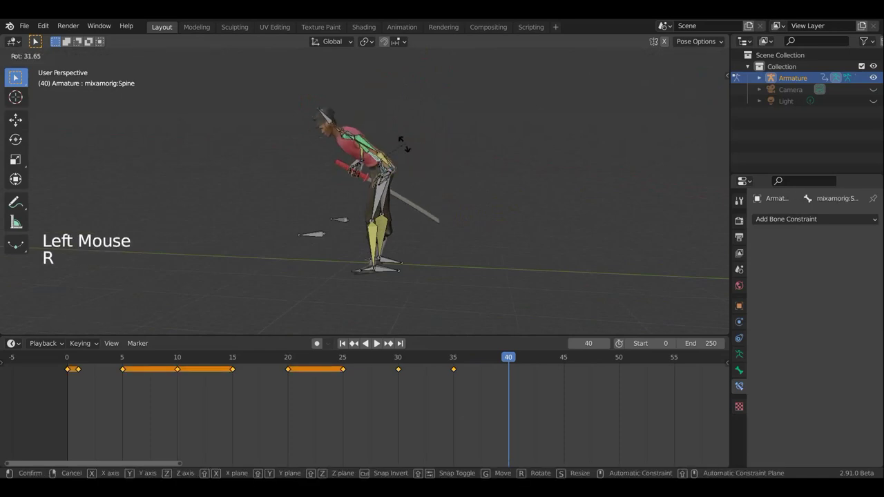
Move the Hips bone into place at frame 40, checking from several angles.
middle_click(348, 186)
middle_click(332, 188)
middle_click(256, 196)
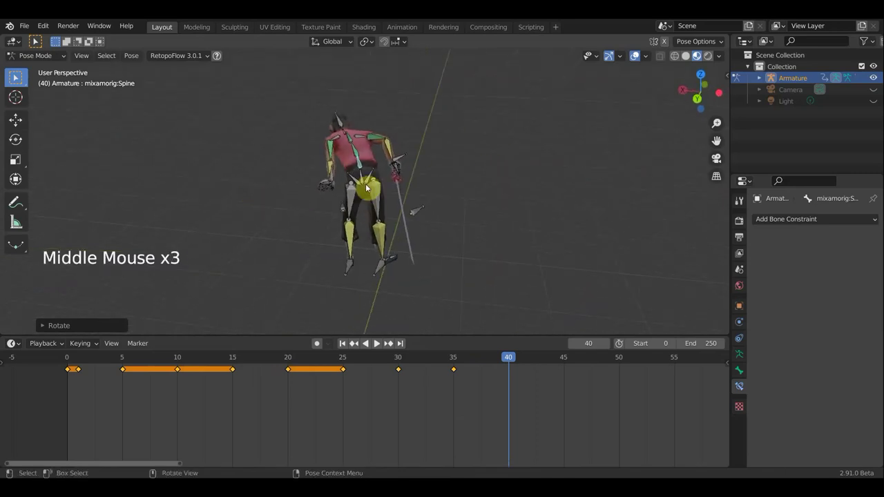
left_click(362, 178)
key("g")
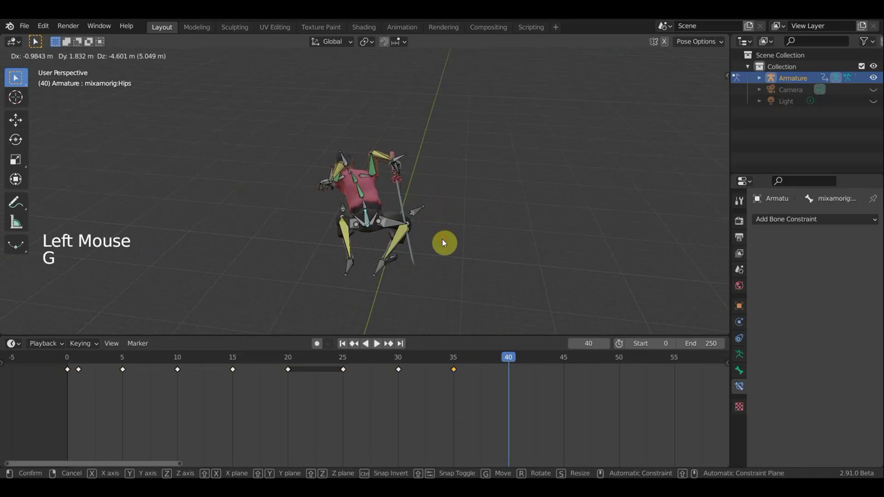
middle_click(523, 231)
middle_click(608, 203)
middle_click(610, 202)
middle_click(534, 195)
key("g")
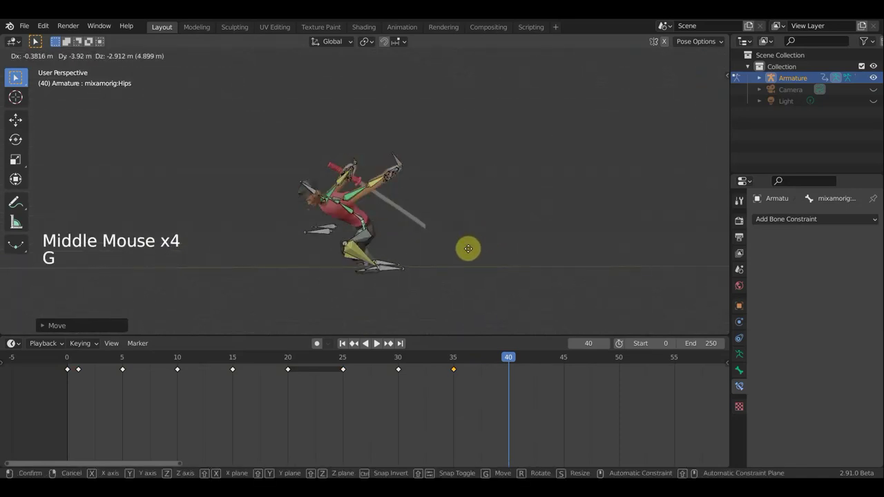
Reposition two left leg bones to match the frame 40 stride.
left_click(388, 273)
key("g")
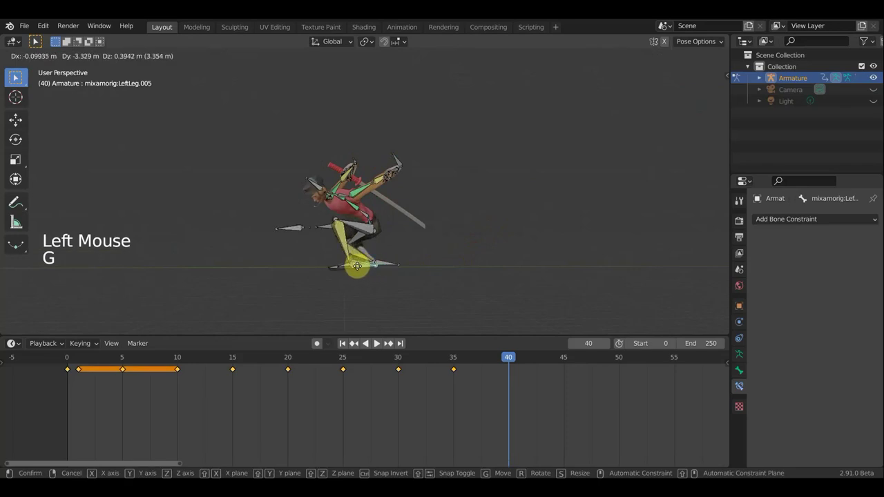
left_click(389, 265)
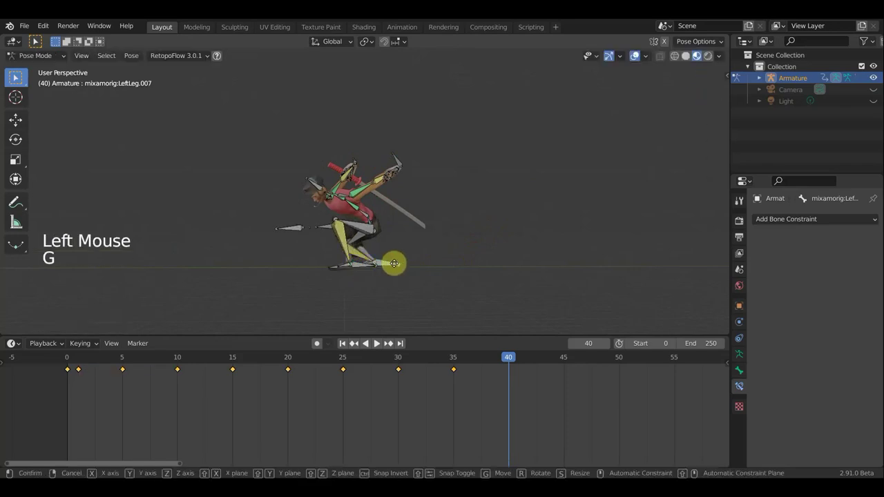
key("g")
middle_click(348, 281)
middle_click(345, 300)
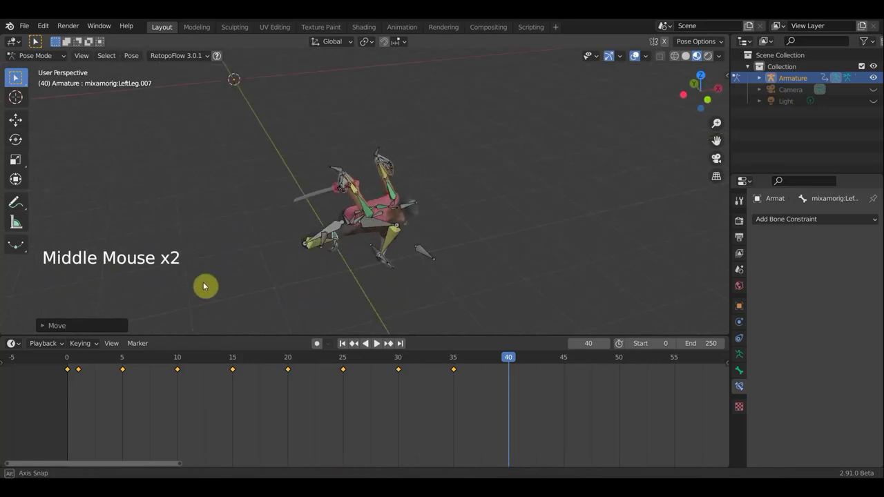
middle_click(282, 235)
Rotate the Hips bone in several passes while orbiting around the character.
left_click(361, 228)
key("r")
middle_click(457, 283)
middle_click(465, 324)
key("r")
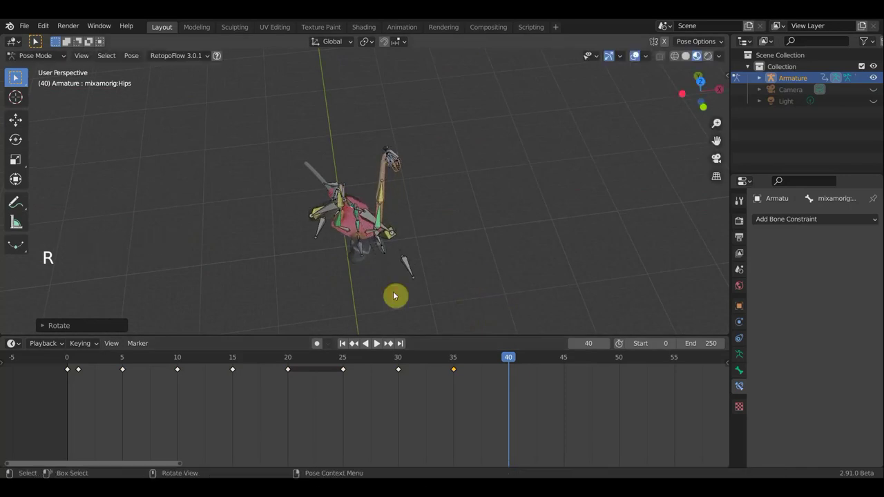
middle_click(278, 108)
middle_click(261, 92)
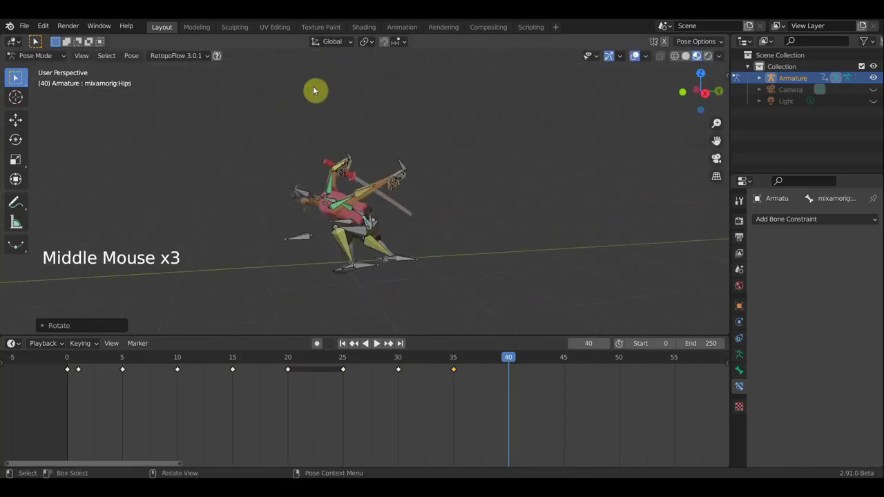
middle_click(334, 148)
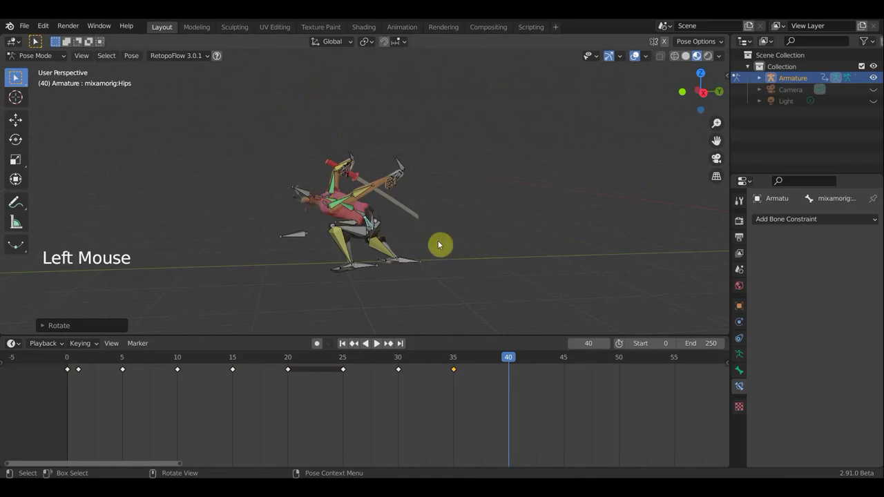
key("r")
Rotate the neck bone to correct the head angle.
left_click(452, 255)
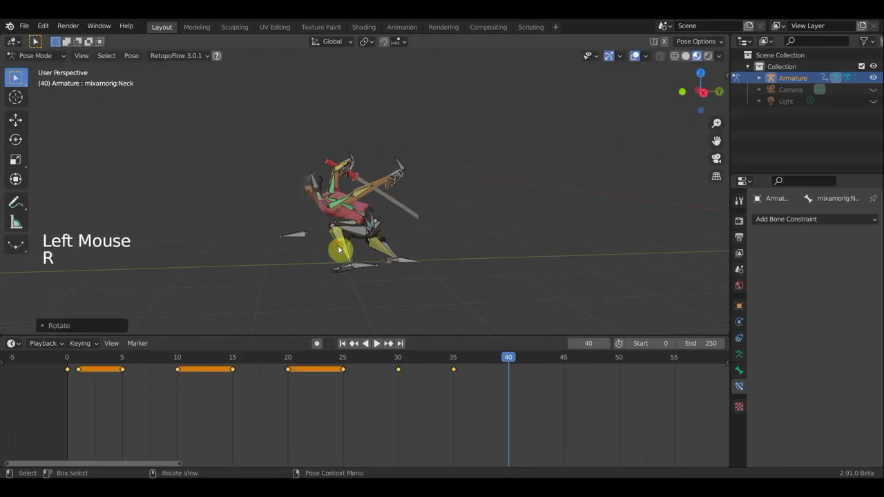
middle_click(467, 254)
middle_click(524, 302)
middle_click(541, 310)
middle_click(519, 282)
key("r")
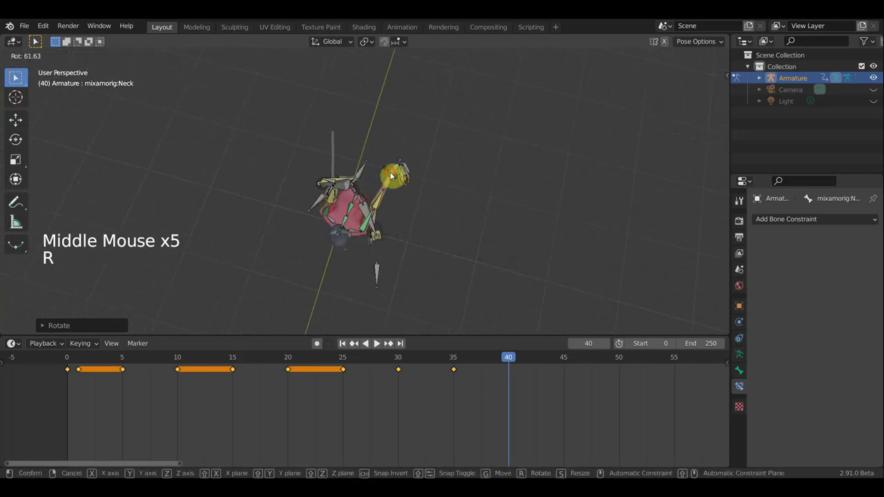
middle_click(373, 142)
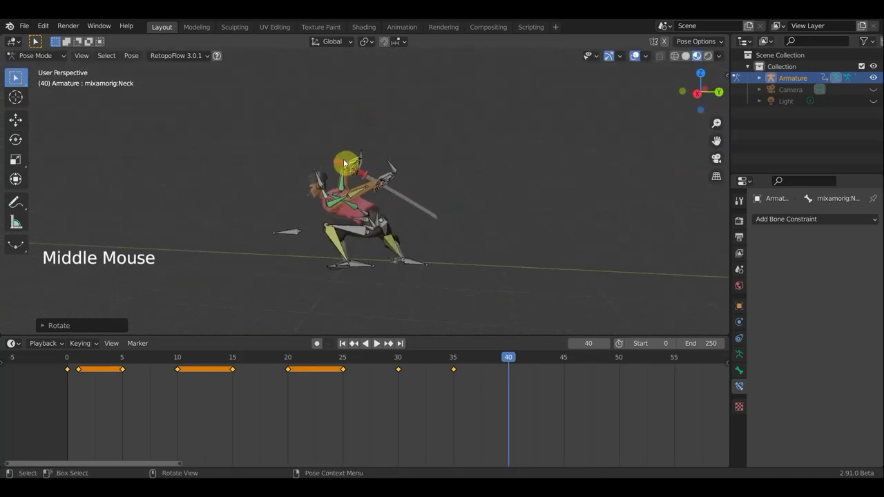
Move and rotate the left forearm bone into its frame 40 position.
left_click(366, 155)
middle_click(429, 231)
middle_click(388, 238)
key("g")
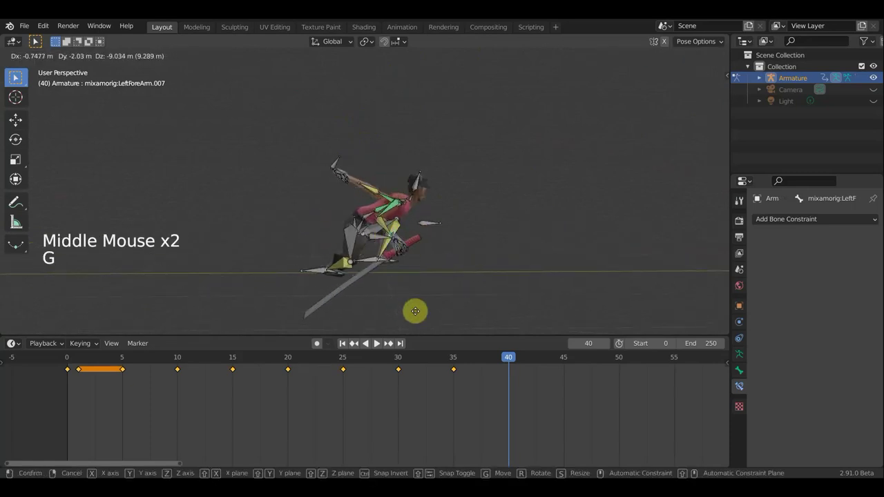
key("r")
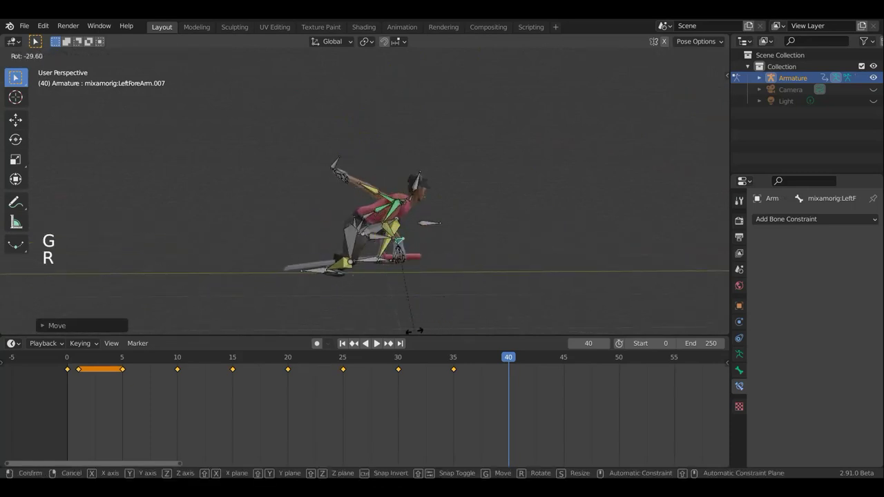
key("g")
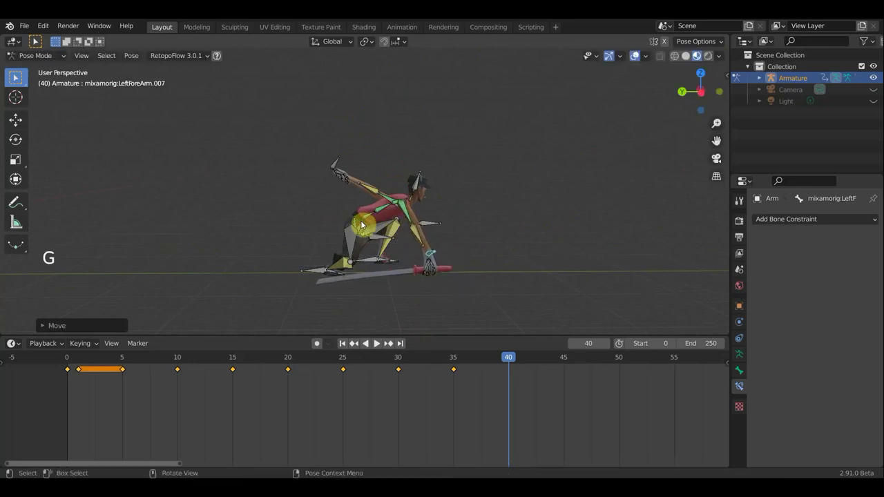
Nudge the Hips bone again and orbit to verify the pose.
left_click(497, 243)
middle_click(497, 243)
middle_click(501, 243)
middle_click(542, 250)
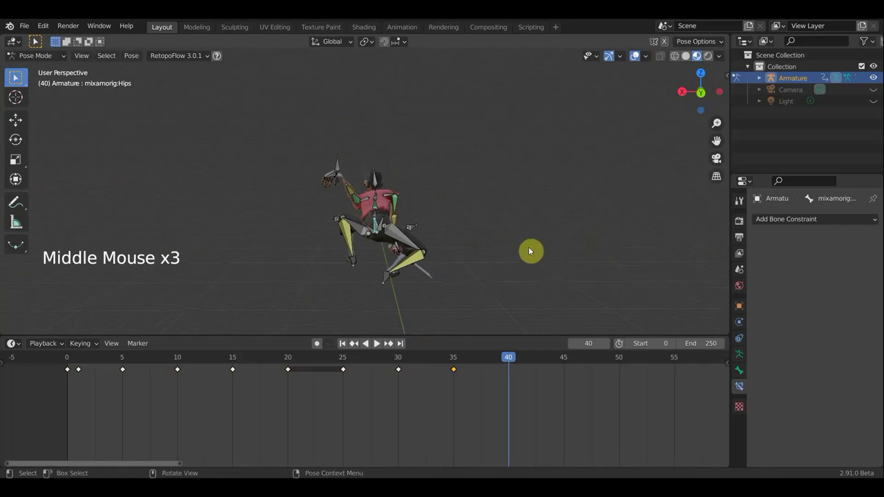
key("g")
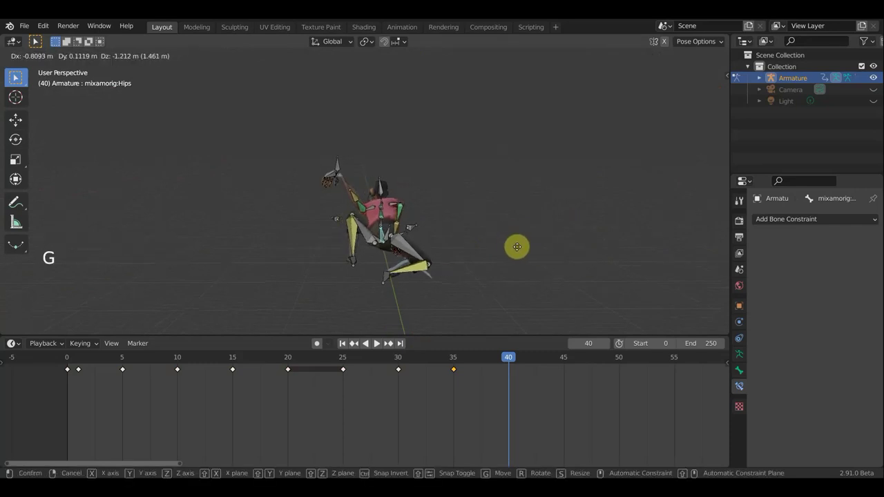
middle_click(450, 243)
middle_click(415, 299)
Rotate the LeftForeArm.007 bone, then select LeftLeg.007 for adjustment.
left_click(422, 279)
middle_click(427, 239)
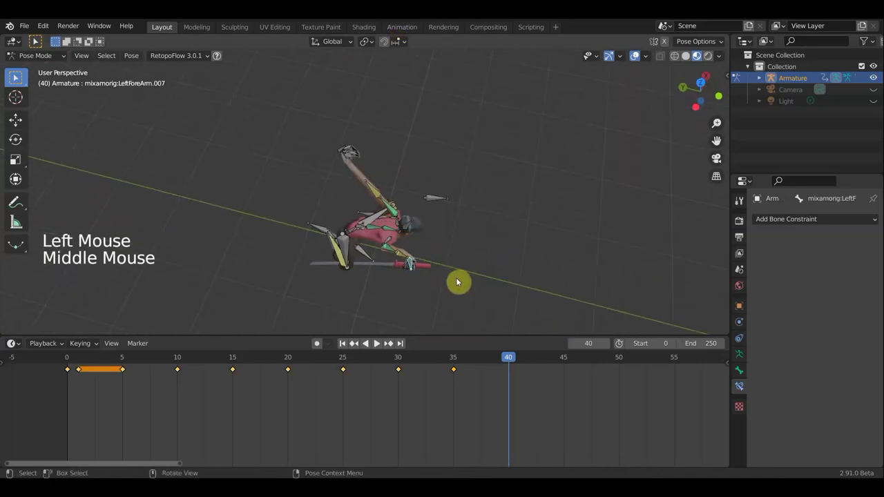
key("r")
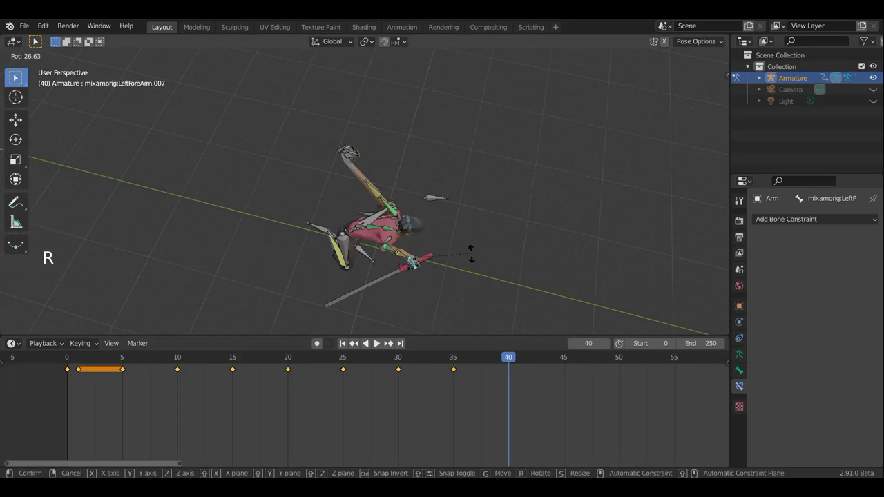
middle_click(451, 240)
middle_click(418, 203)
middle_click(489, 145)
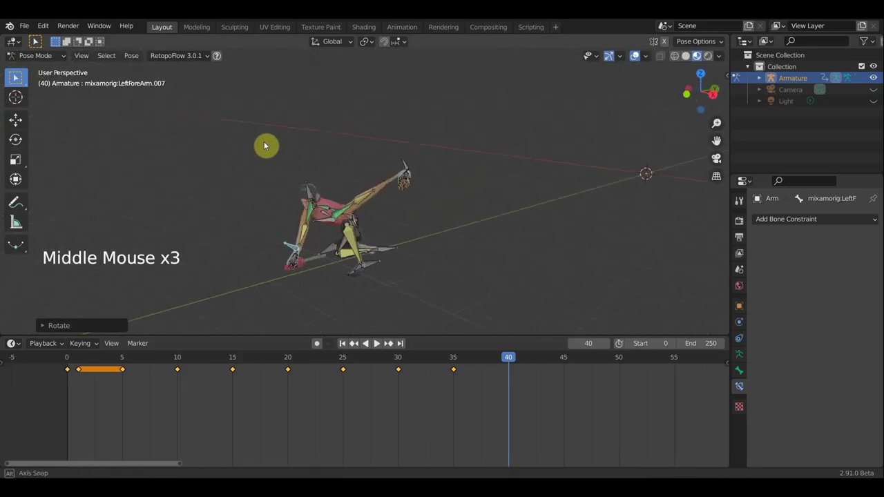
middle_click(194, 148)
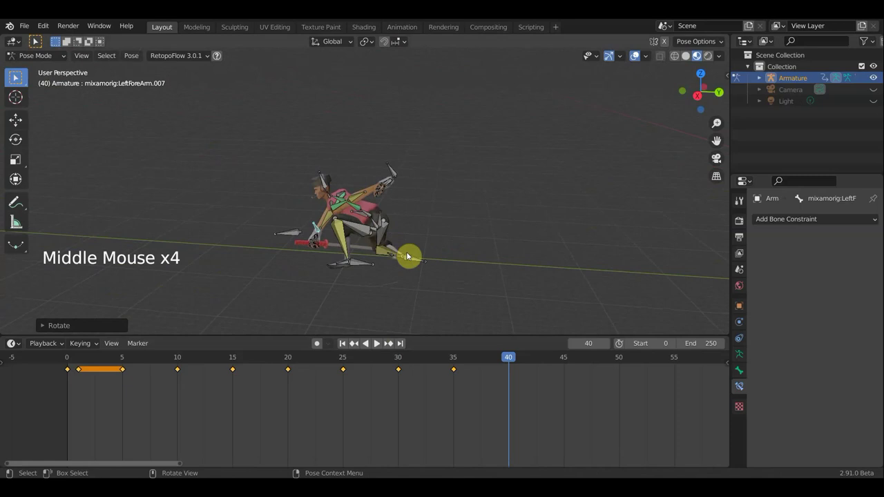
left_click(423, 264)
middle_click(451, 273)
Reposition the LeftLeg.007 bone in two moves, orbiting to check the stride.
key("g")
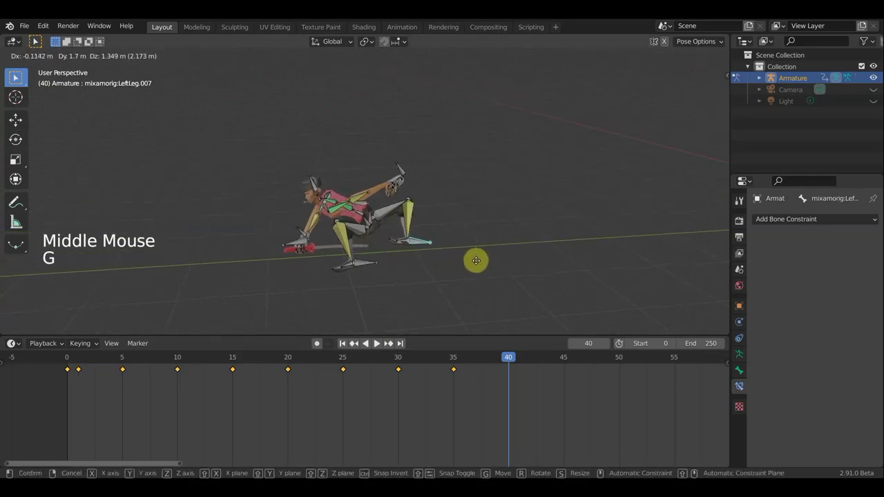
middle_click(412, 286)
middle_click(399, 41)
middle_click(359, 202)
middle_click(337, 155)
middle_click(493, 213)
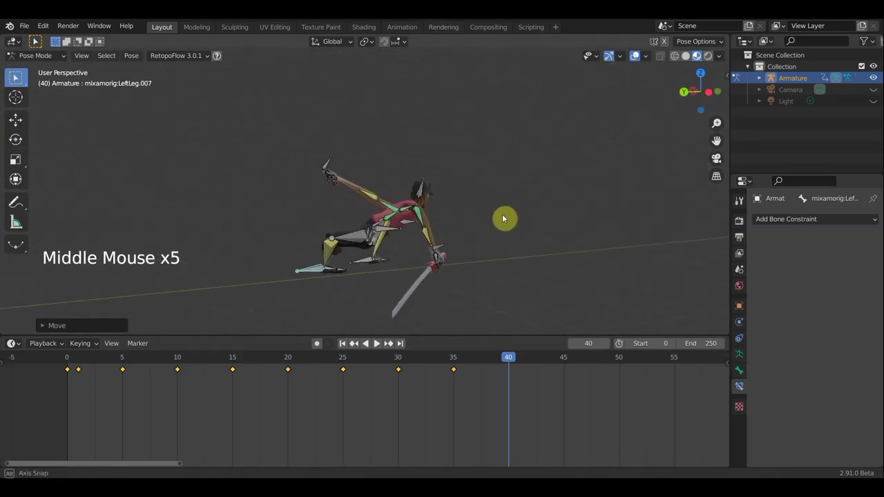
key("g")
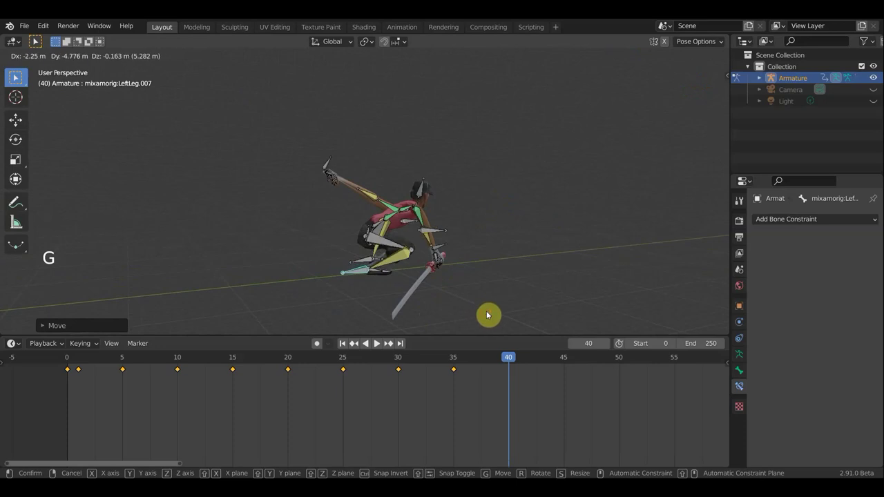
middle_click(408, 305)
middle_click(393, 302)
middle_click(322, 302)
middle_click(290, 306)
middle_click(263, 308)
Rotate and move the LeftForeArm.005 bone into place.
left_click(386, 164)
middle_click(412, 292)
key("g")
middle_click(407, 300)
key("r")
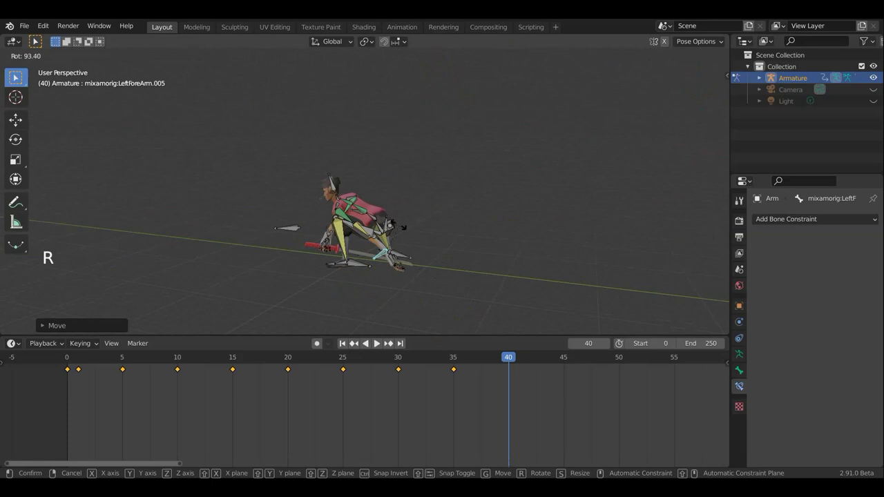
key("g")
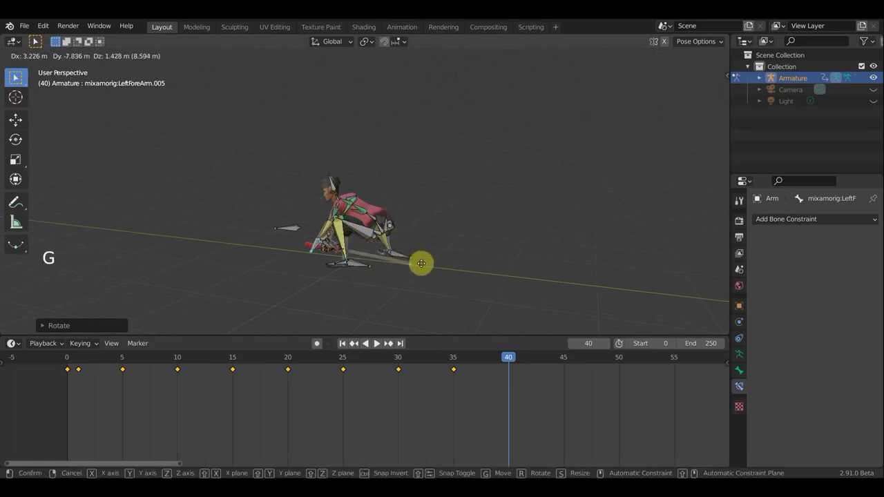
middle_click(470, 279)
key("r")
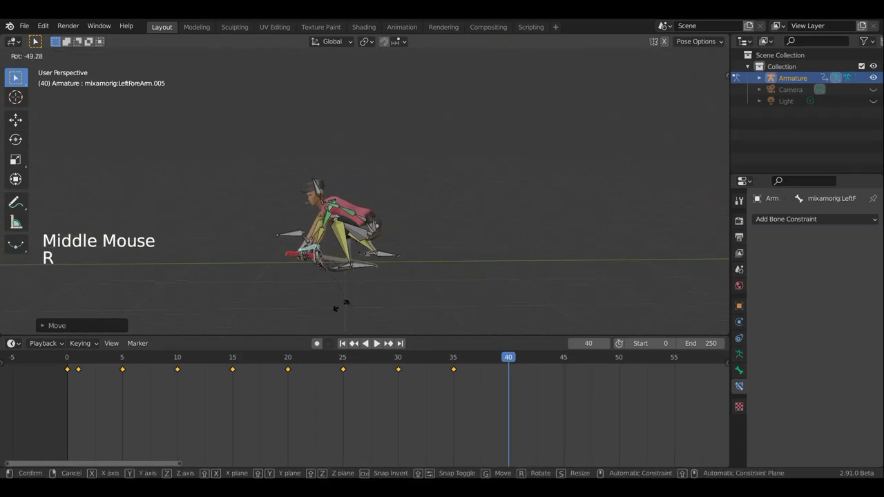
Fine-tune the forearm position with further moves and inspect the pose.
key("g")
middle_click(417, 280)
middle_click(489, 284)
key("g")
left_click(638, 66)
middle_click(544, 163)
middle_click(533, 163)
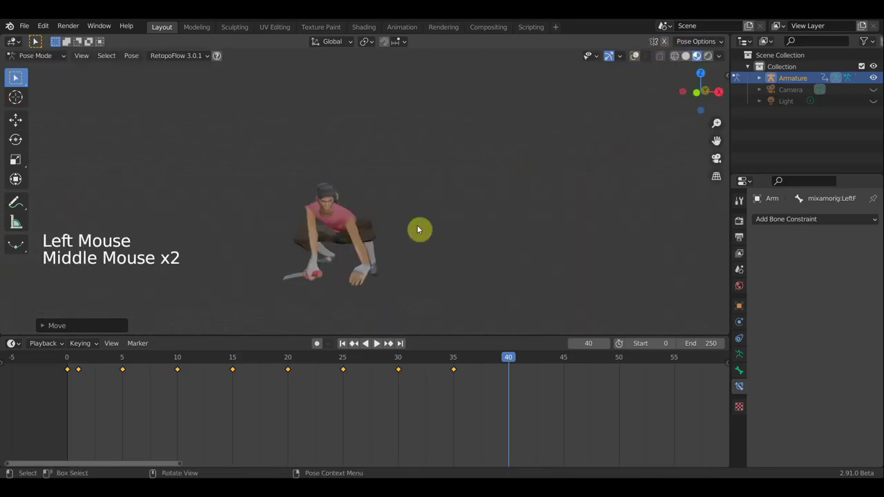
middle_click(496, 233)
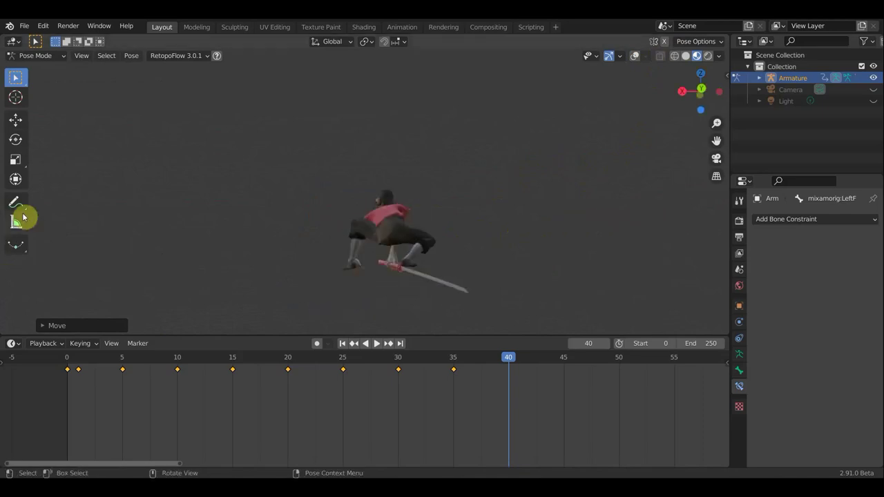
Orbit to frame the torso and rotate the Hips bone.
middle_click(435, 290)
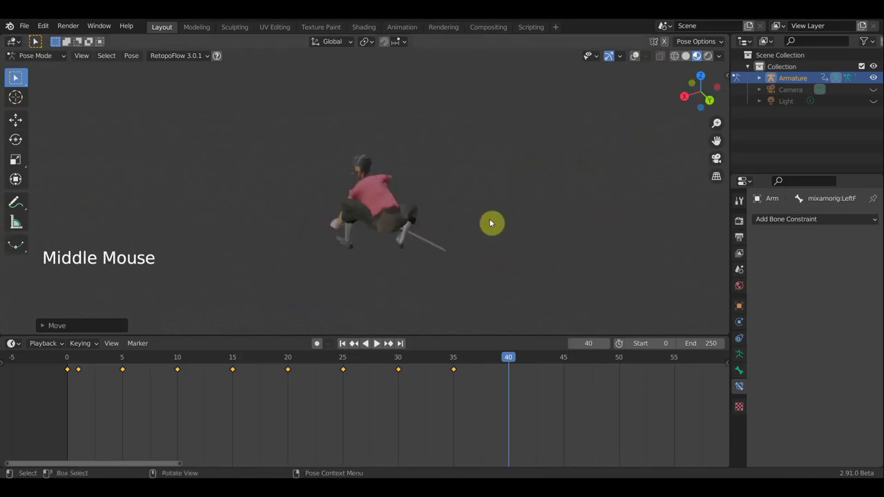
scroll("up", 3)
middle_click(469, 215)
scroll("up", 3)
scroll("down", 3)
middle_click(457, 257)
middle_click(447, 270)
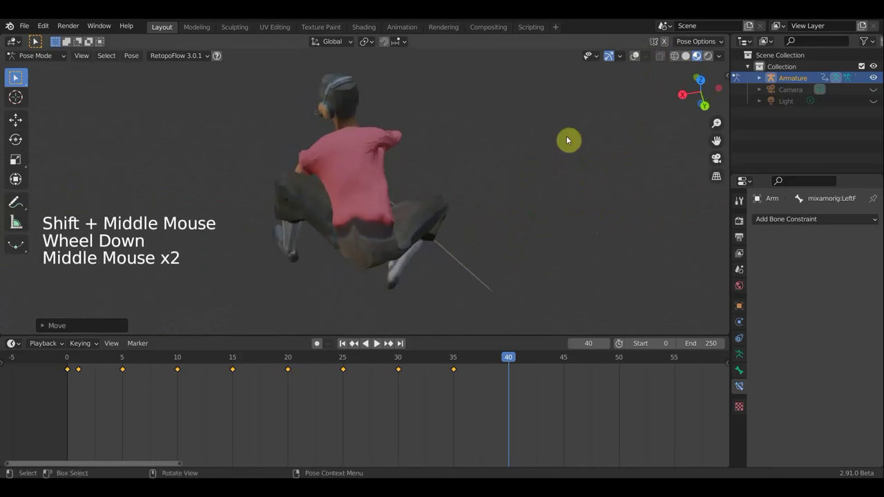
left_click(634, 68)
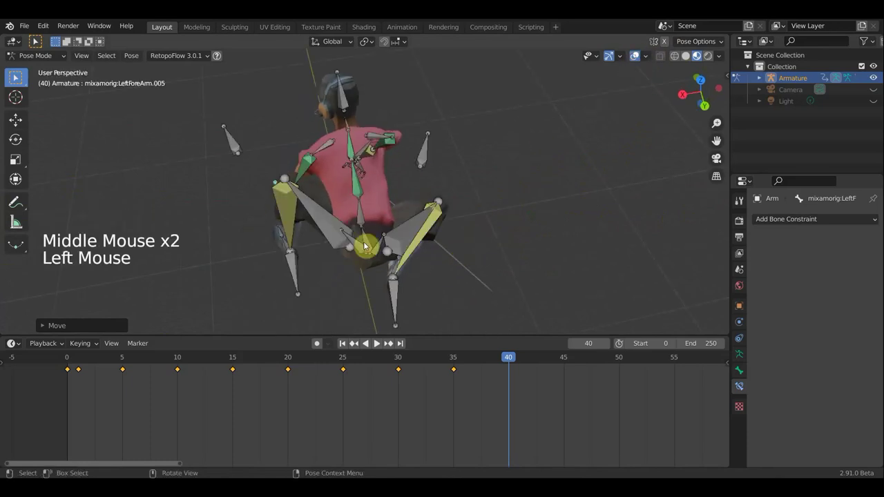
left_click(370, 242)
key("r")
Rotate the Spine bone and check the result from other angles.
left_click(371, 212)
key("r")
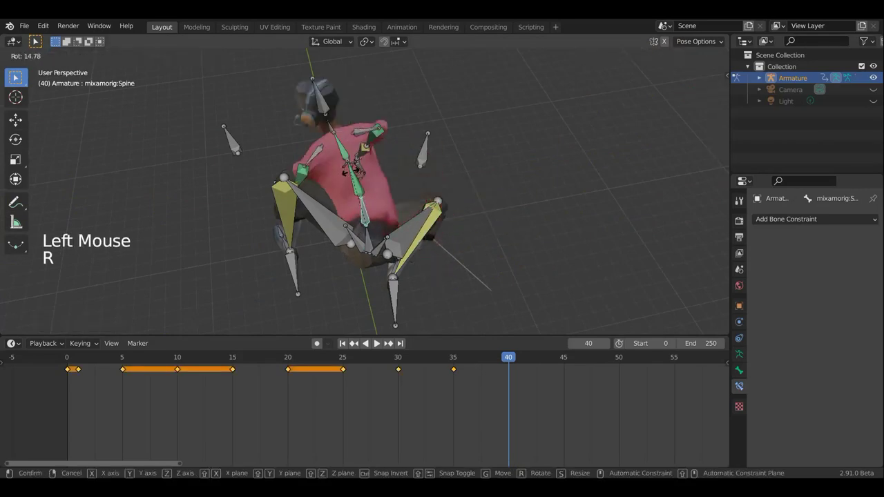
middle_click(481, 200)
middle_click(413, 268)
scroll("down", 3)
Switch to Right Orthographic view and move the LeftLeg.005 bone.
key("KP_3")
left_click(346, 304)
key("g")
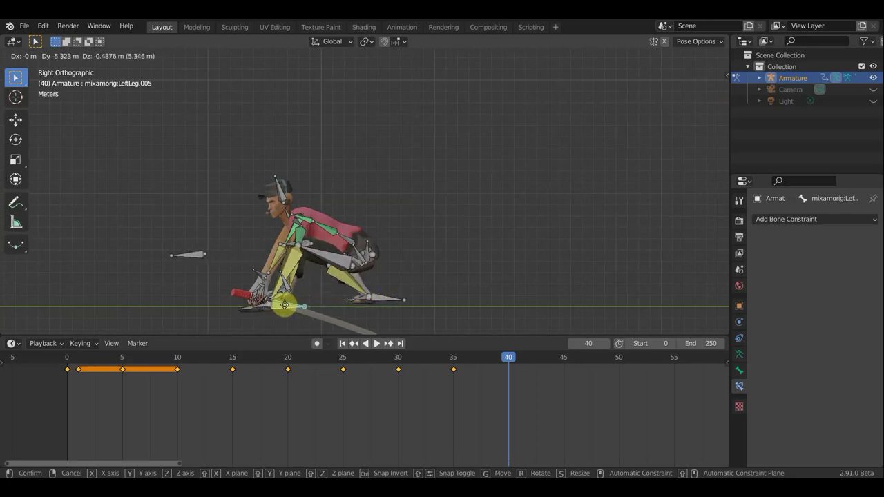
Settle the leg bone's position and nudge it with a grab while checking from several angles.
middle_click(381, 310)
middle_click(455, 266)
left_click(638, 60)
middle_click(475, 224)
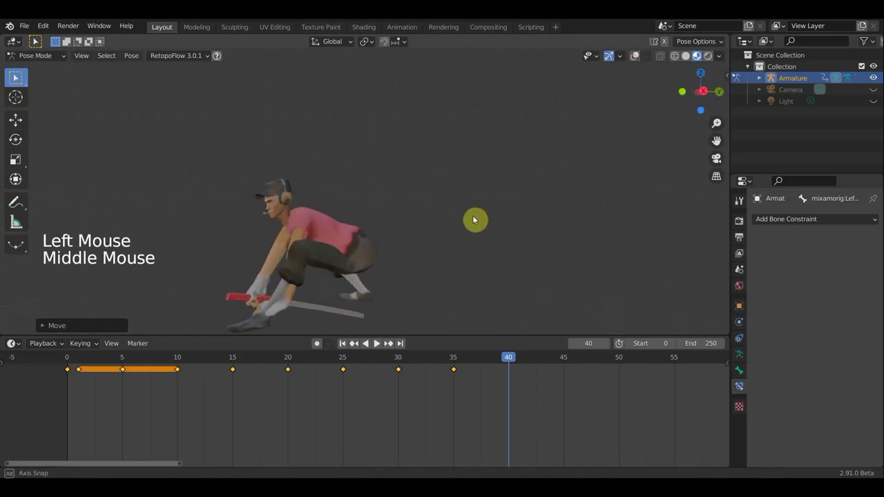
middle_click(456, 244)
key("g")
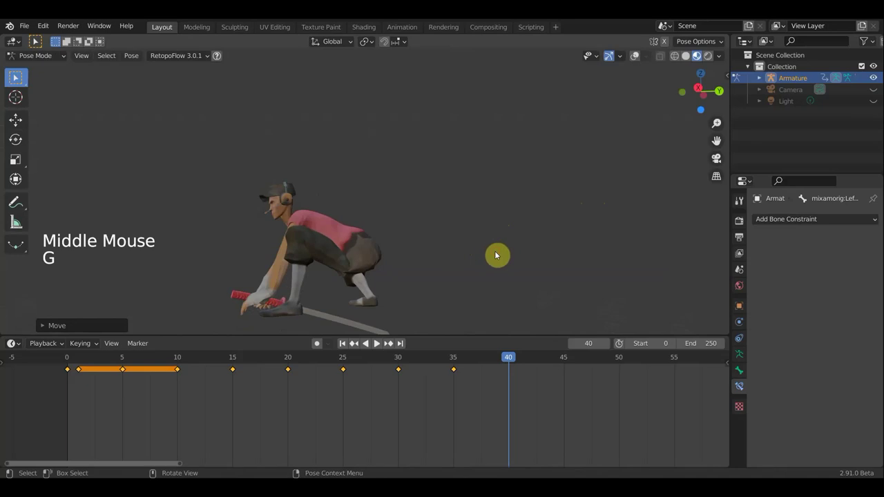
middle_click(365, 271)
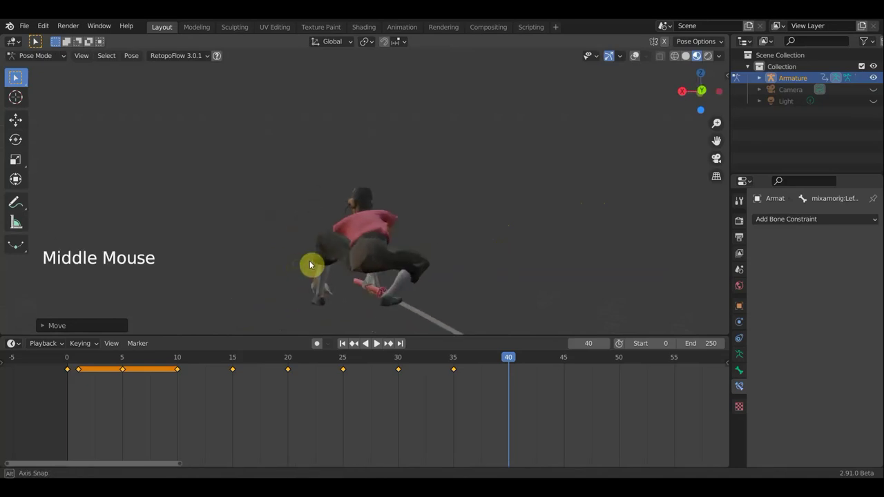
middle_click(414, 280)
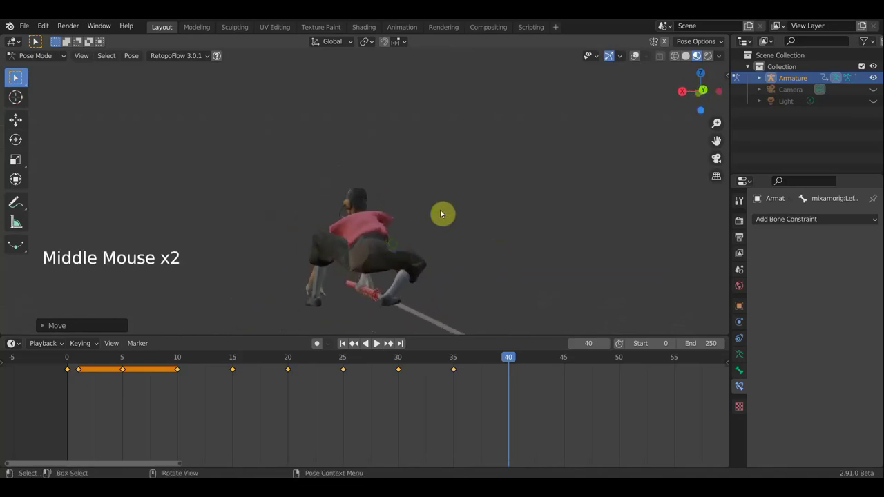
left_click(538, 147)
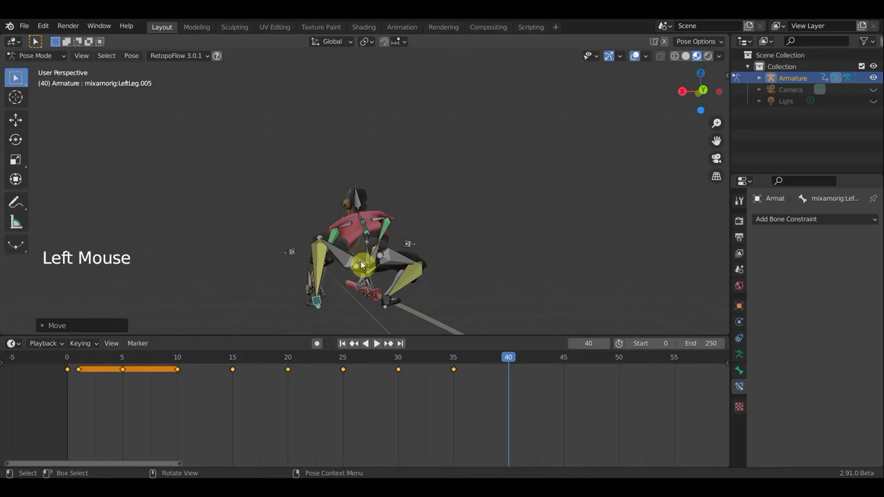
Rotate the Hips bone into its corrected pose and keyframe the whole character at frame 40.
left_click(371, 259)
middle_click(400, 268)
middle_click(402, 252)
key("r")
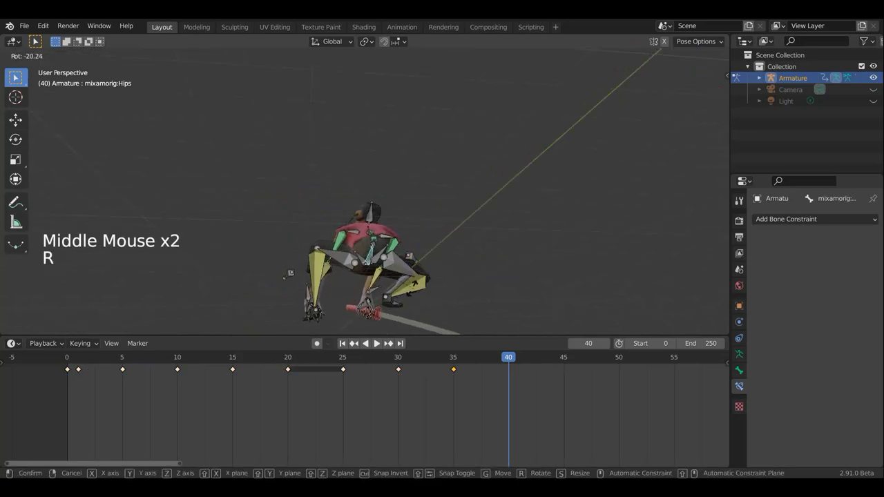
middle_click(424, 298)
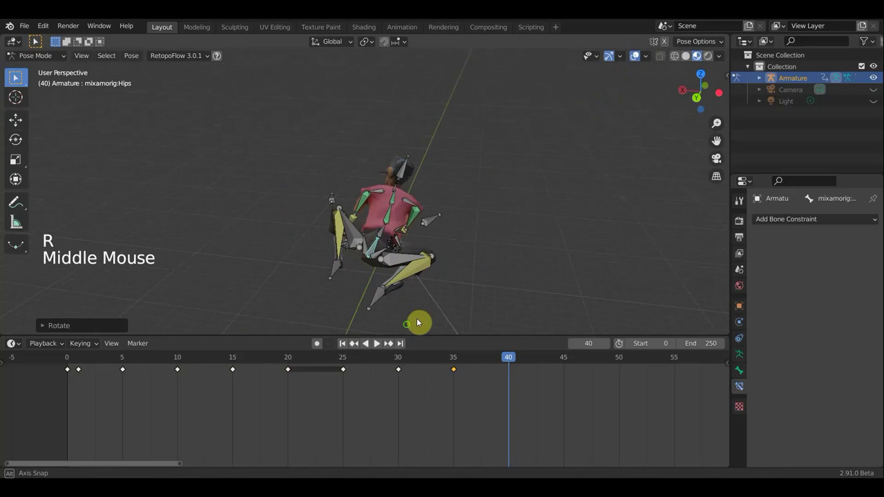
middle_click(487, 243)
key("r")
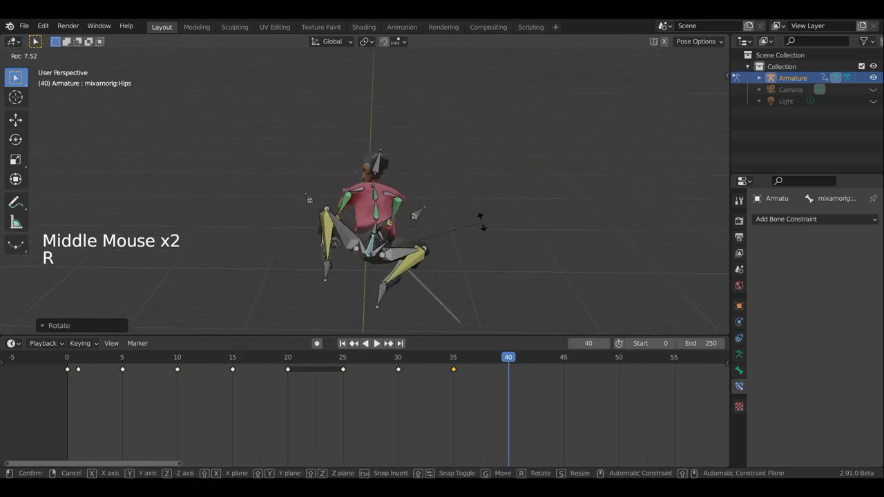
middle_click(513, 226)
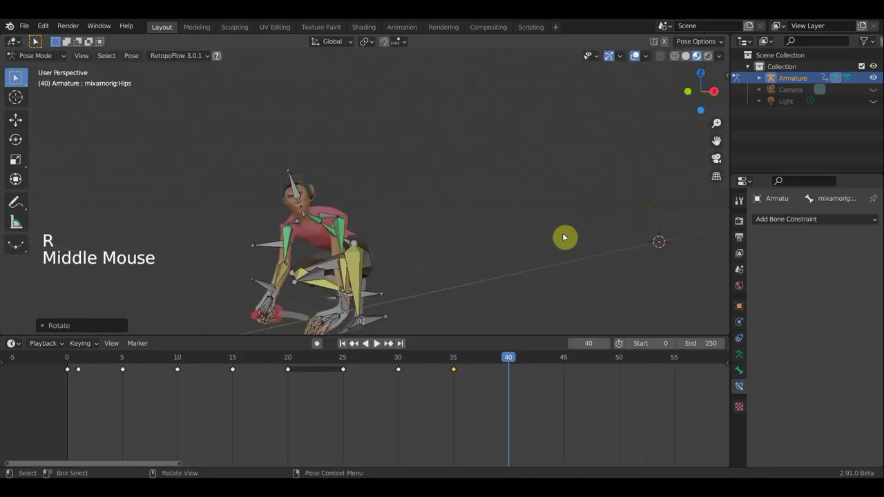
middle_click(541, 227)
scroll("down", 3)
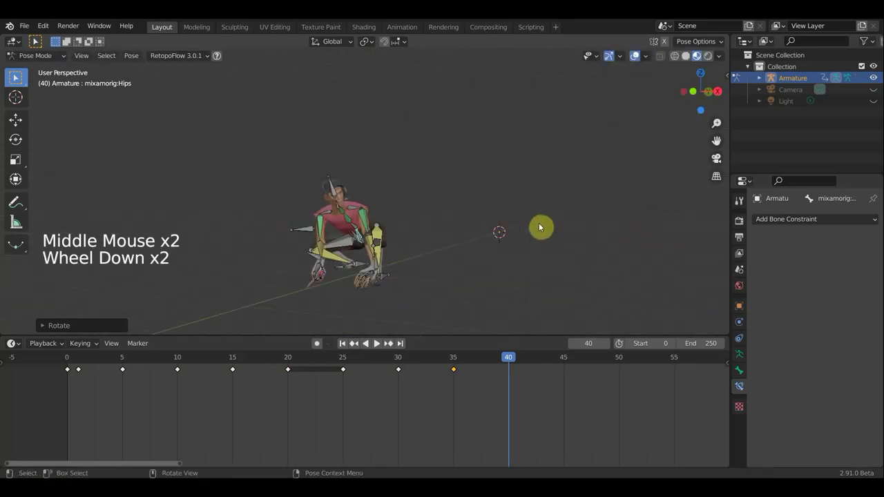
key("a")
key("i")
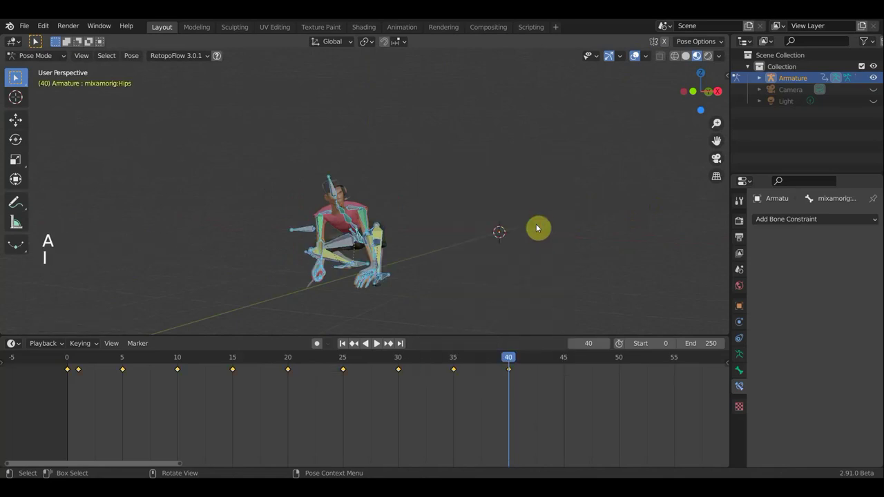
Play the walk cycle, stop it at frame 37 and orbit around the character to inspect the pose.
left_click(641, 57)
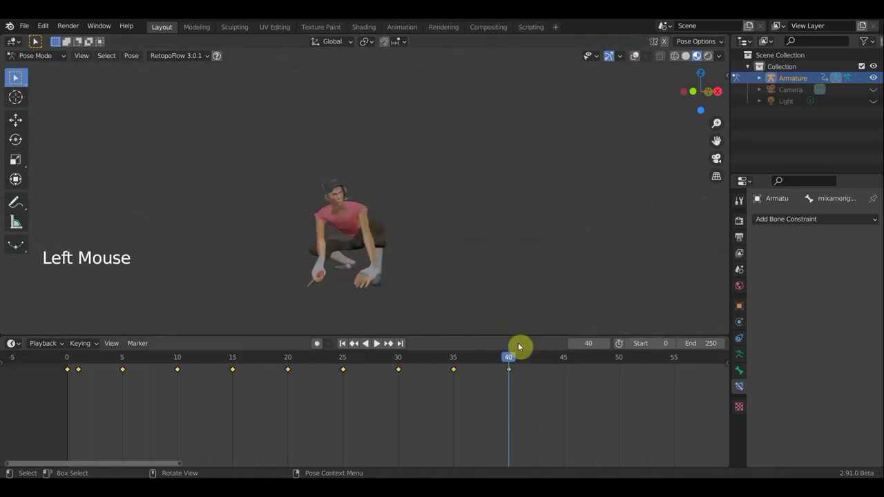
left_click(494, 369)
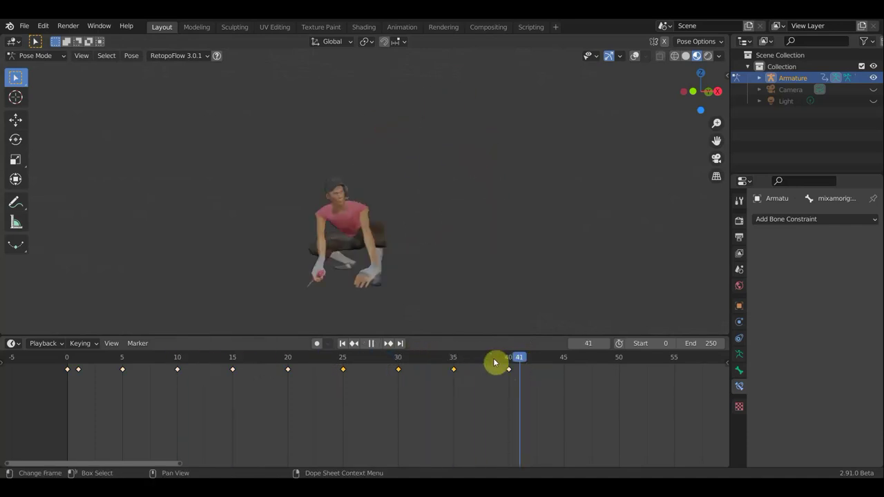
middle_click(474, 274)
left_click(452, 358)
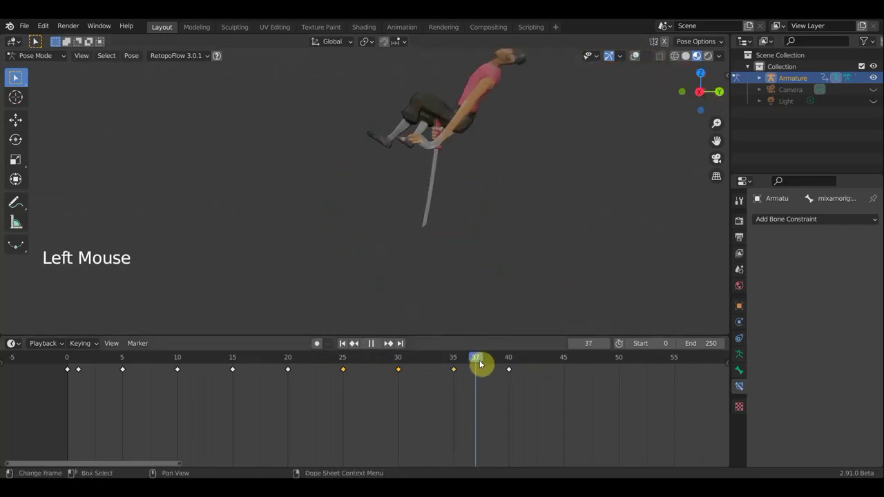
scroll("down", 3)
scroll("up", 3)
middle_click(530, 267)
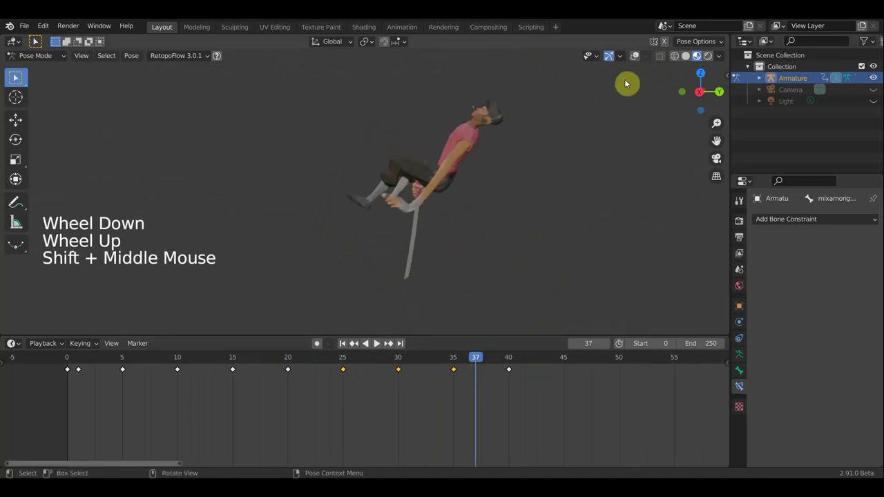
Reposition two left leg bones at frame 37, checking the pose from different angles.
left_click(639, 57)
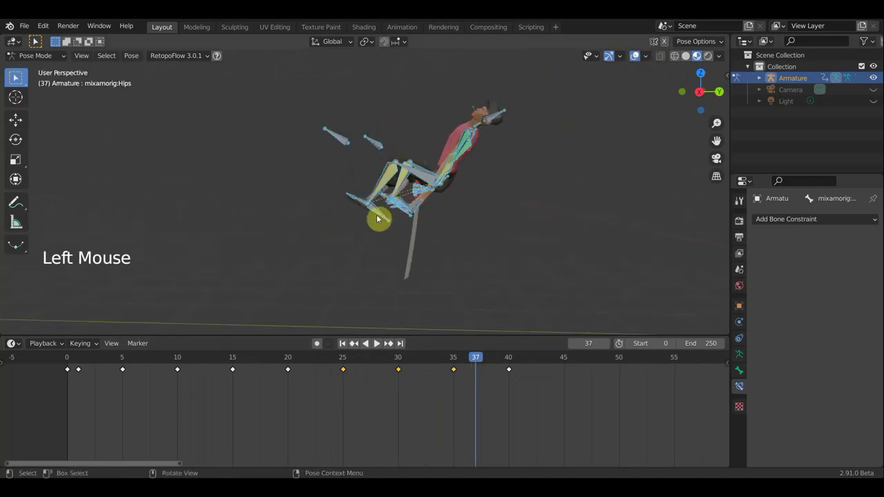
left_click(381, 219)
key("g")
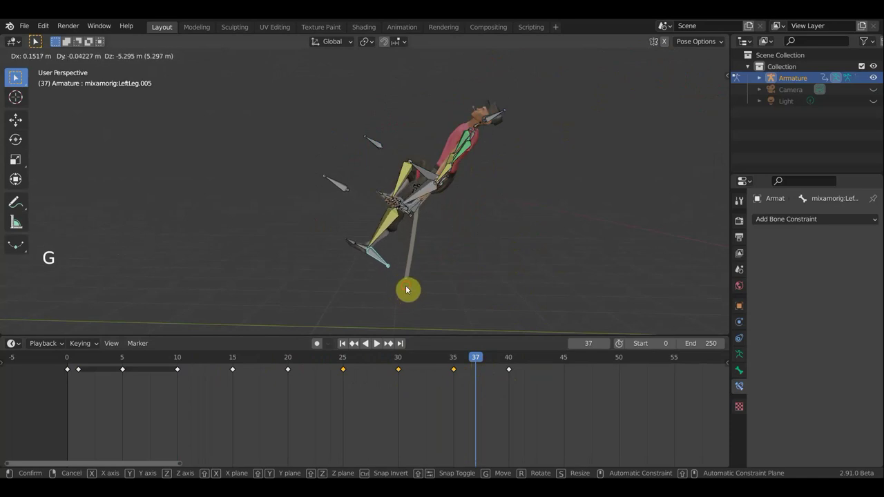
left_click(412, 221)
middle_click(359, 210)
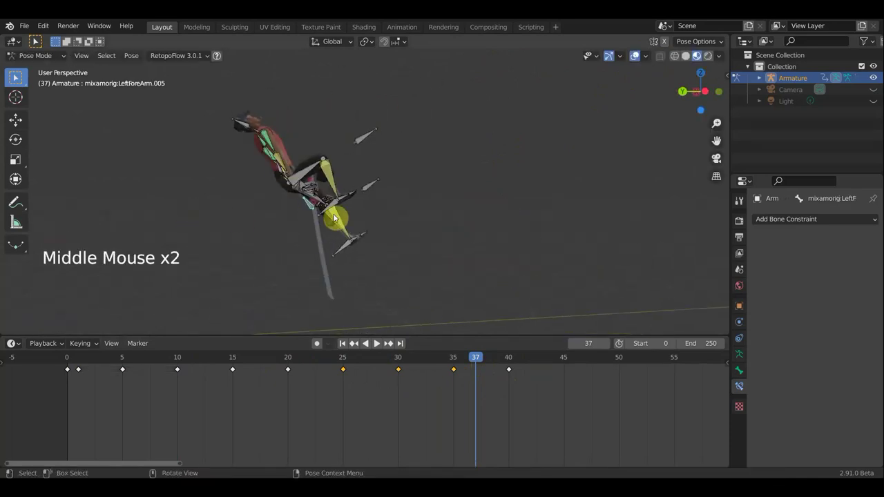
left_click(333, 209)
middle_click(407, 253)
key("g")
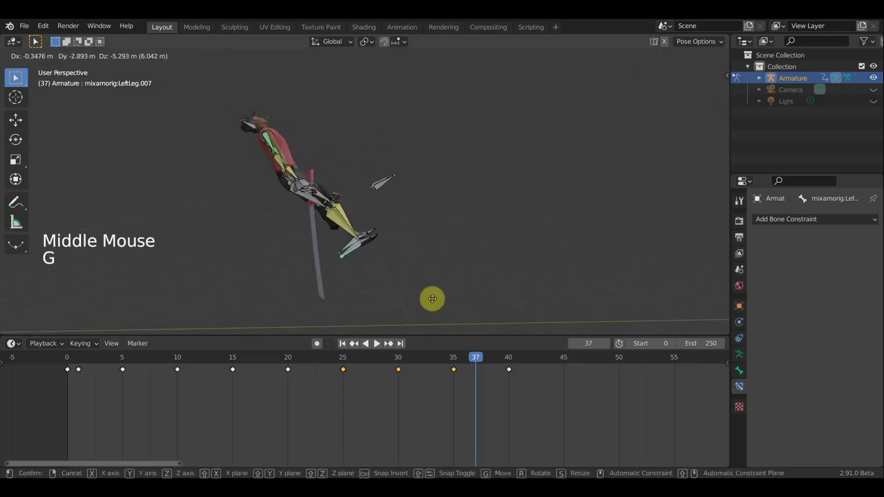
middle_click(344, 233)
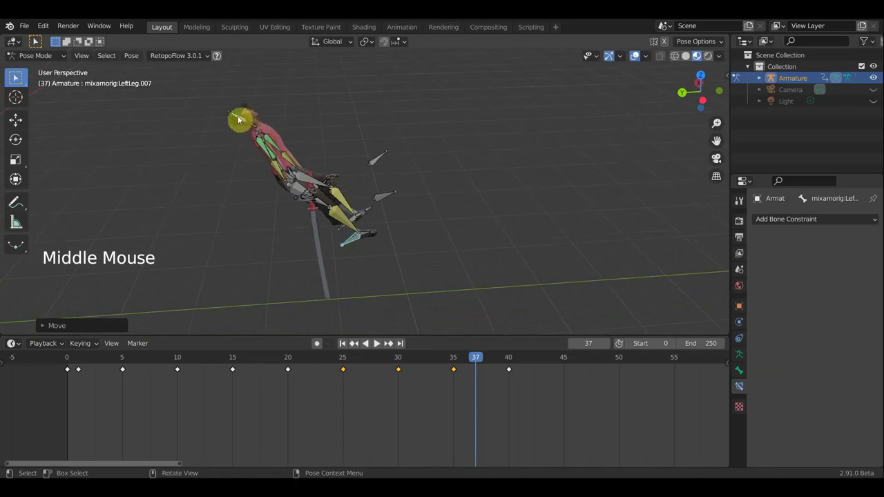
Rotate the Neck bone into a corrected angle for frame 37.
left_click(253, 126)
key("r")
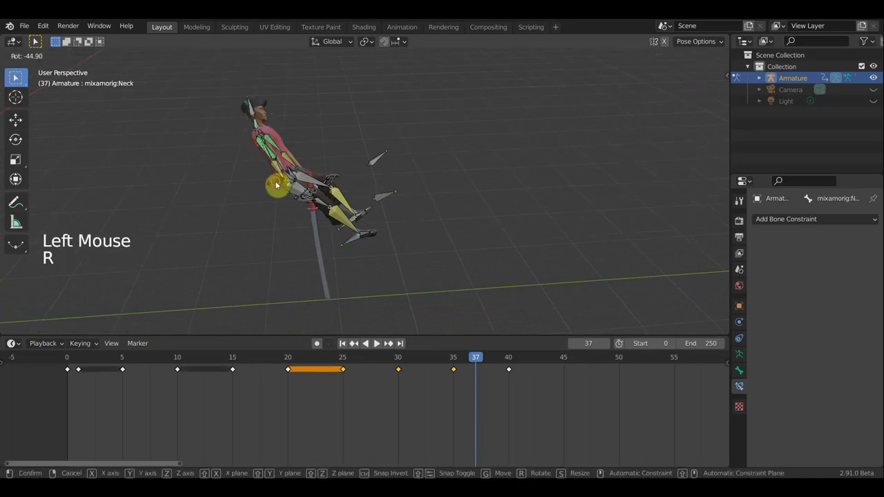
middle_click(255, 174)
middle_click(400, 196)
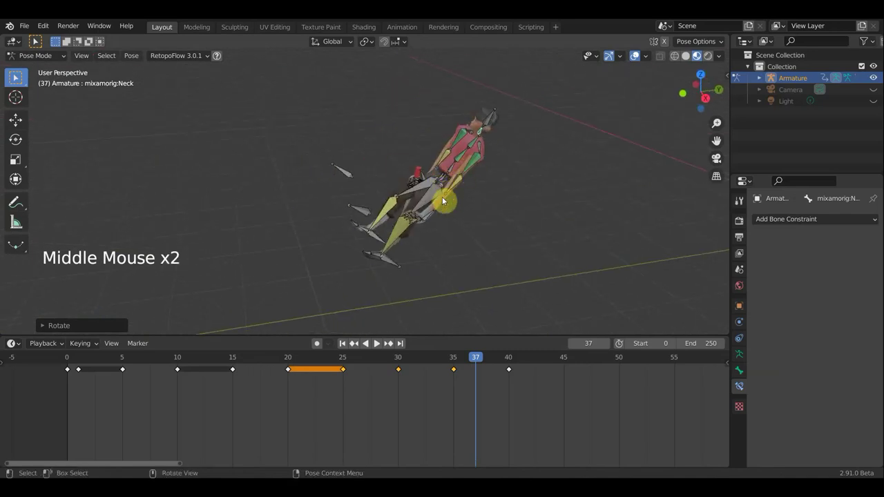
middle_click(379, 146)
middle_click(415, 186)
Move and rotate the left forearm bones into a better arm pose.
left_click(425, 214)
key("g")
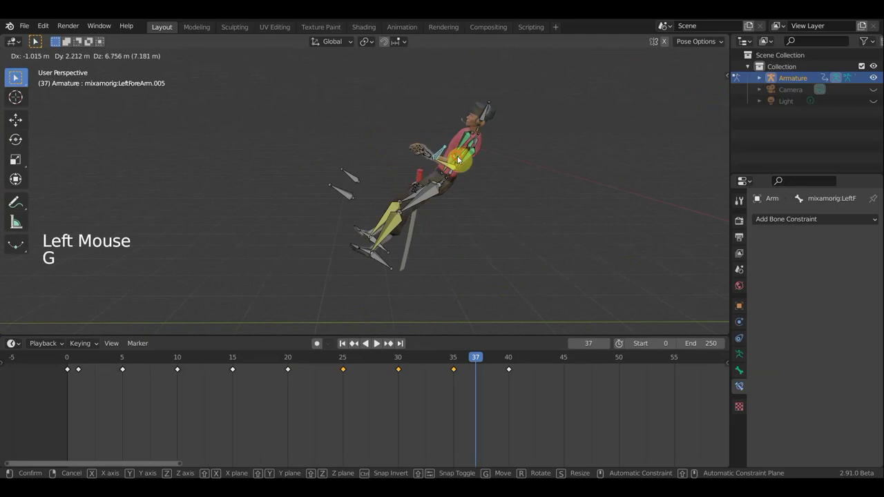
middle_click(605, 206)
middle_click(490, 192)
key("g")
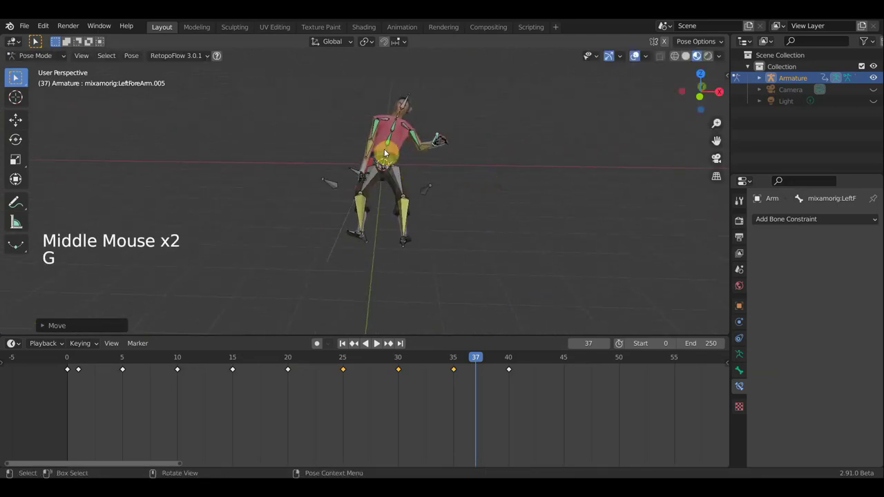
left_click(388, 154)
key("r")
left_click(357, 173)
key("g")
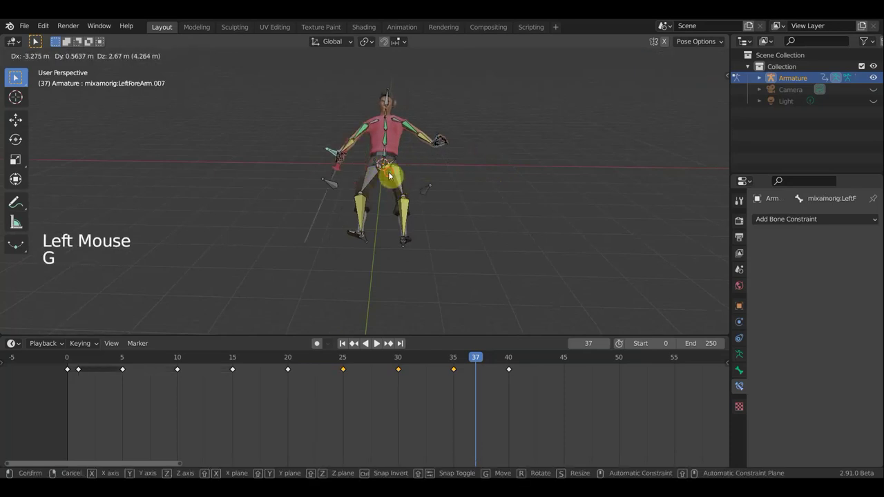
Refine the left forearm further with another rotation and grab after orbiting around it.
middle_click(480, 209)
middle_click(539, 212)
middle_click(604, 211)
middle_click(561, 214)
middle_click(573, 214)
key("r")
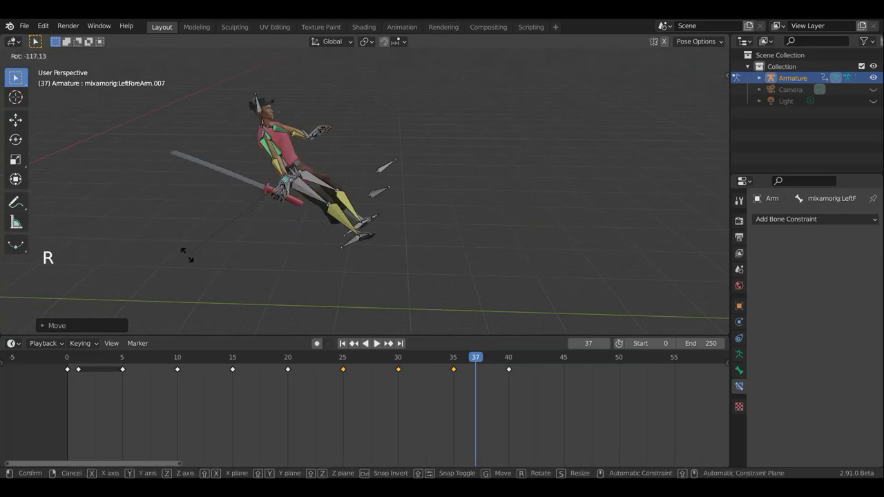
middle_click(424, 249)
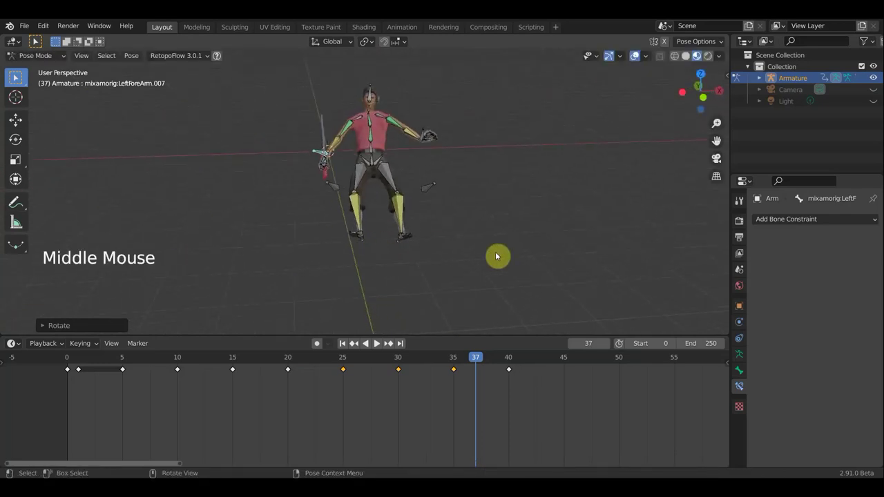
key("g")
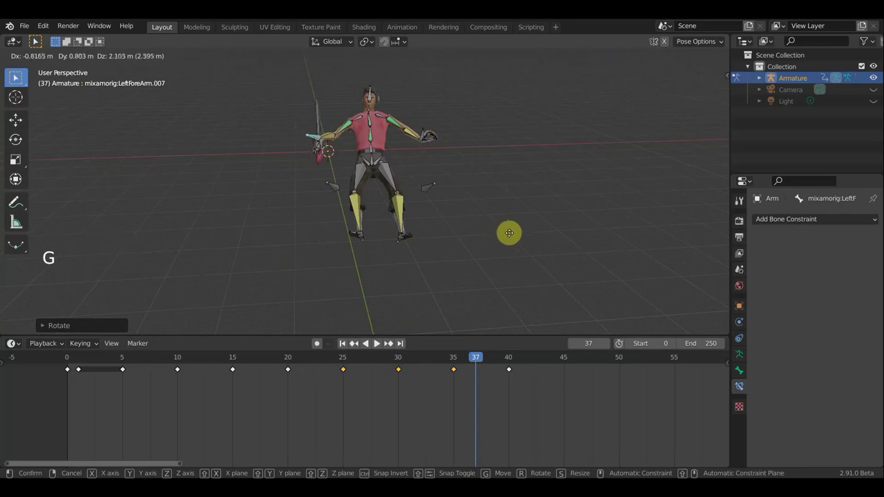
middle_click(470, 252)
middle_click(533, 237)
Adjust the left leg bone from the side view, then keyframe the whole character at frame 37.
left_click(358, 246)
left_click(350, 239)
key("g")
key("r")
middle_click(438, 276)
middle_click(441, 274)
middle_click(446, 274)
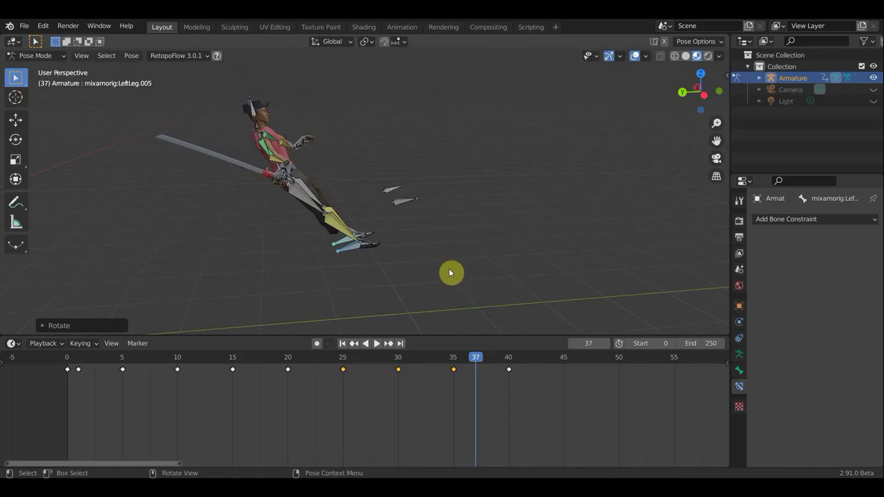
key("a")
key("KP_3")
key("g")
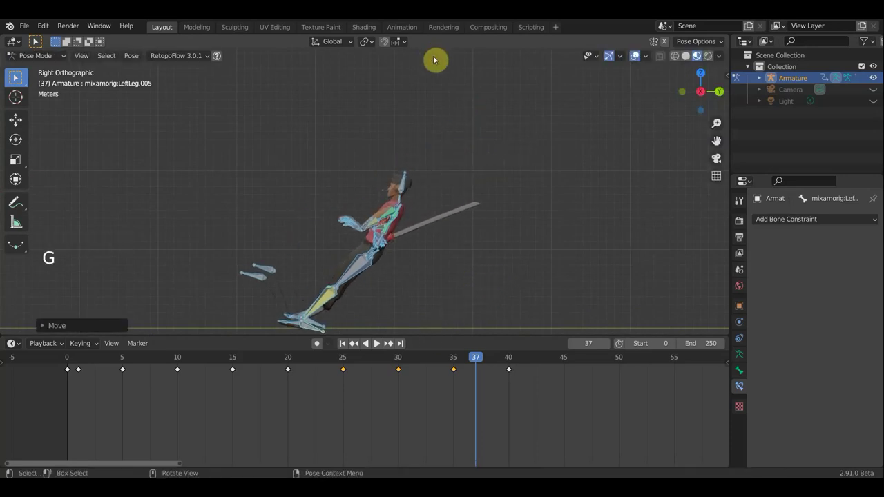
key("r")
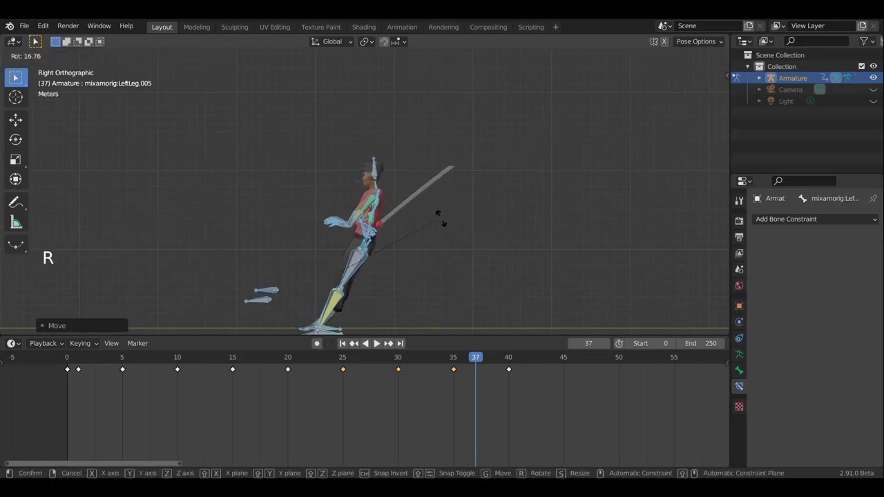
key("g")
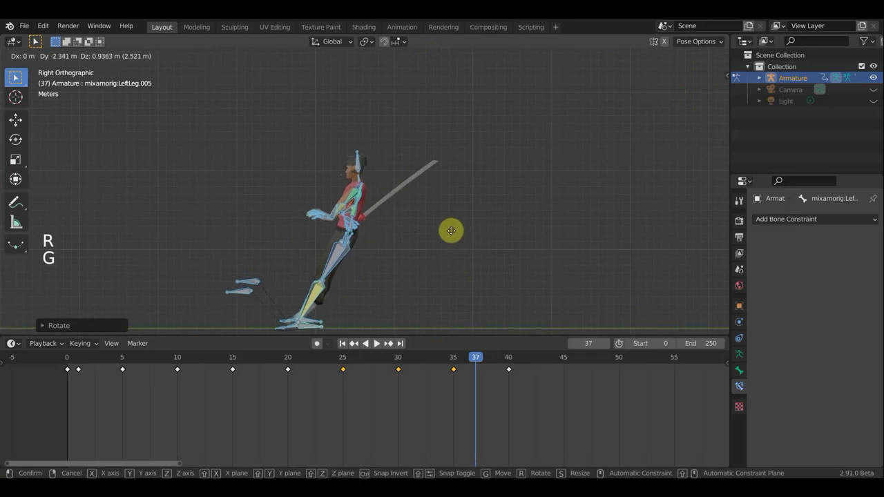
key("a")
key("i")
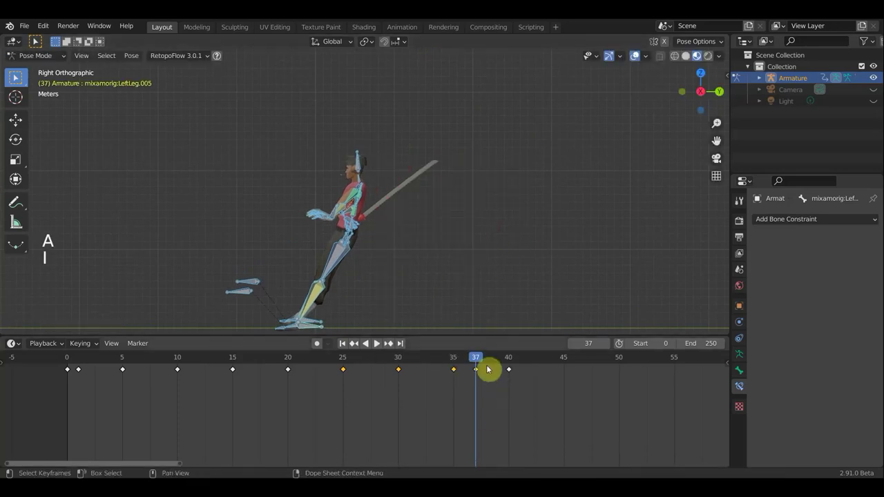
Play back the corrected walk cycle and set the playhead to frame 15.
left_click(500, 366)
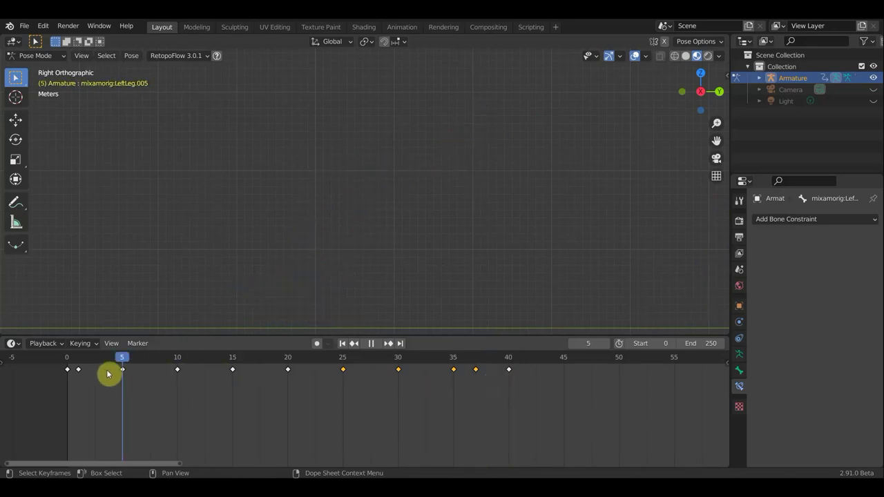
scroll("down", 3)
middle_click(484, 267)
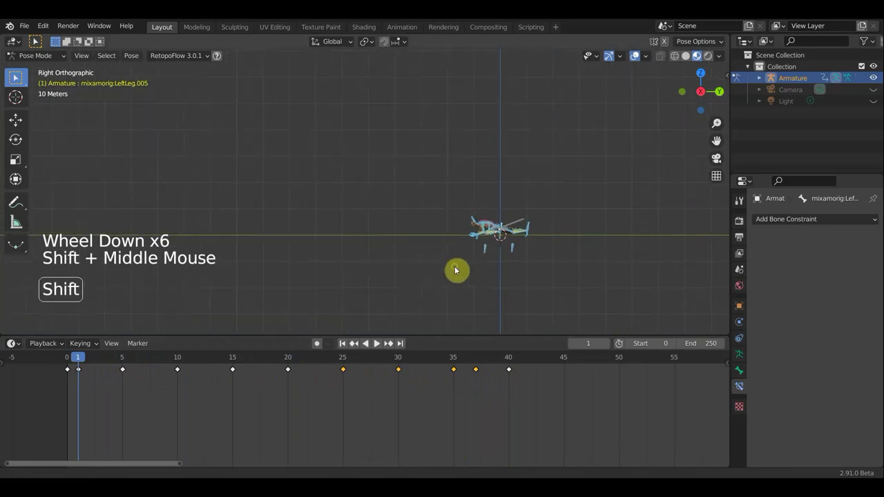
left_click(121, 366)
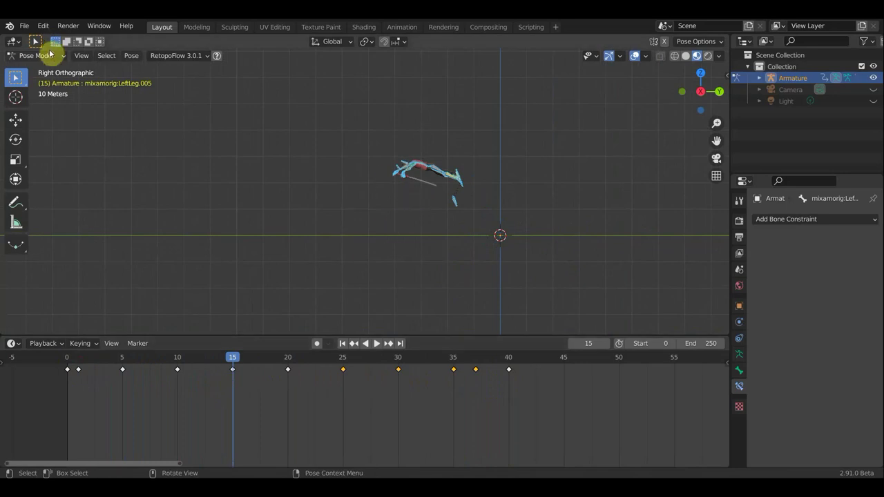
Switch to Object Mode, add a cube, scale it up and move it away from the armature.
left_click(54, 60)
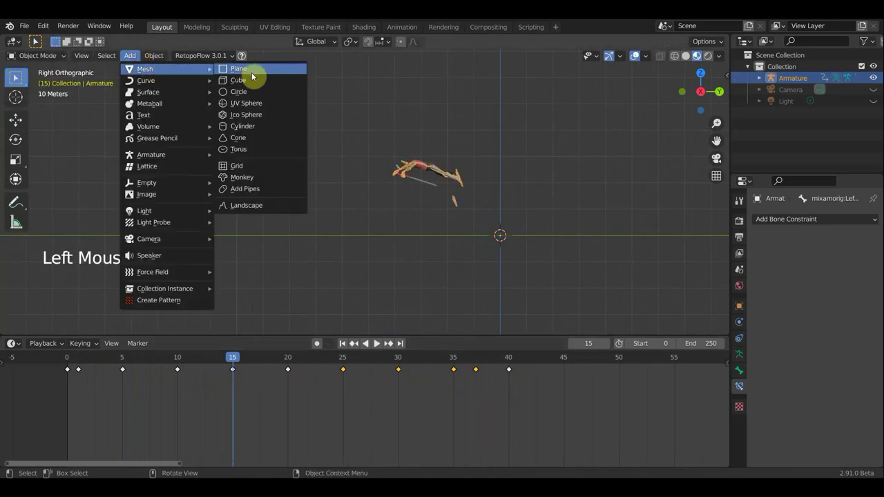
left_click(406, 182)
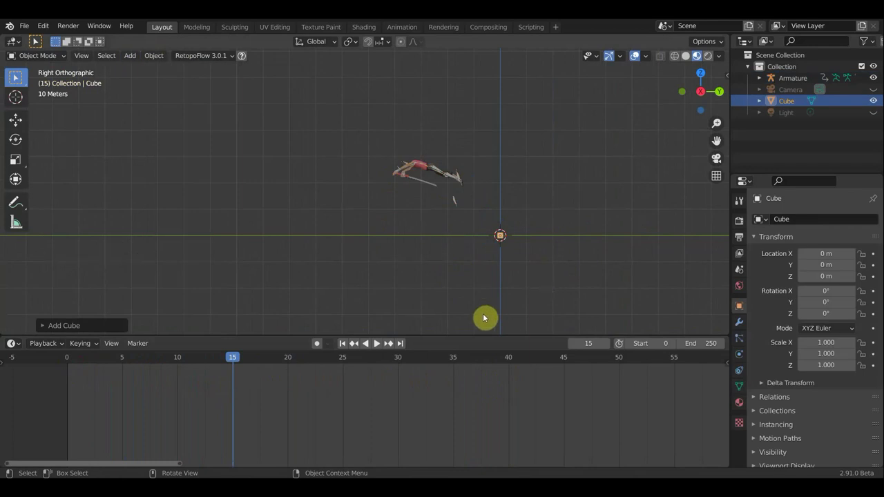
key("s")
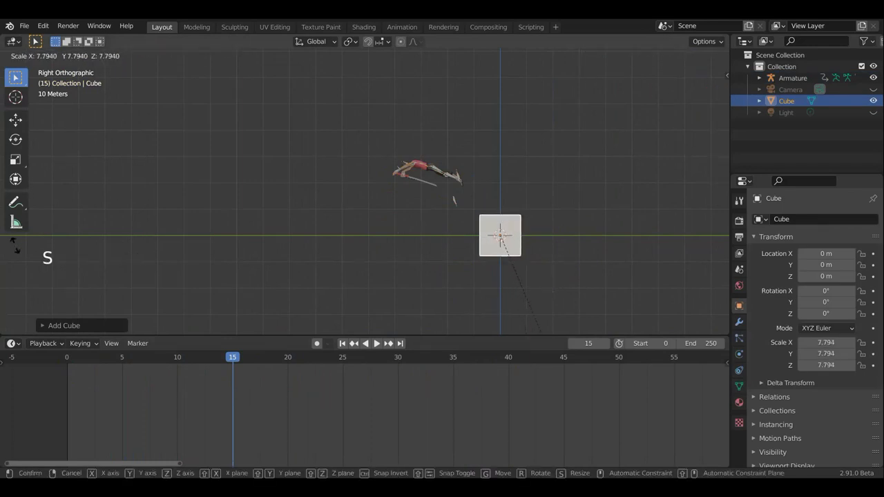
key("g")
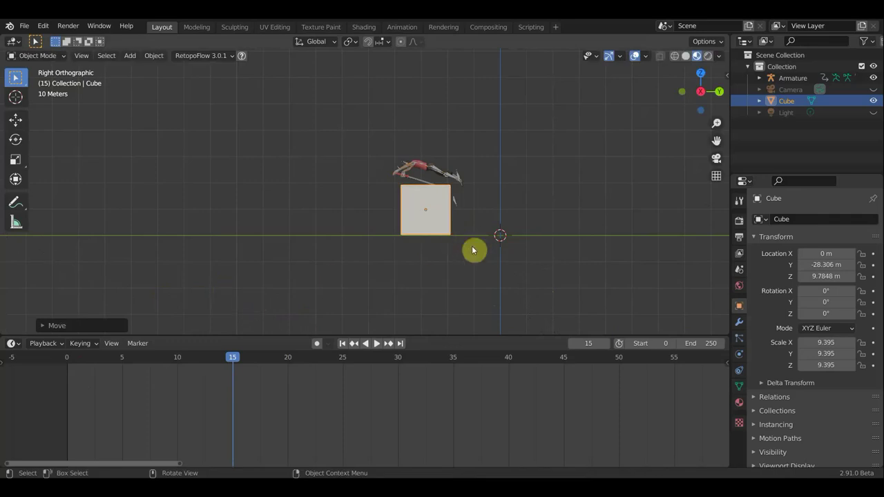
middle_click(665, 276)
middle_click(698, 277)
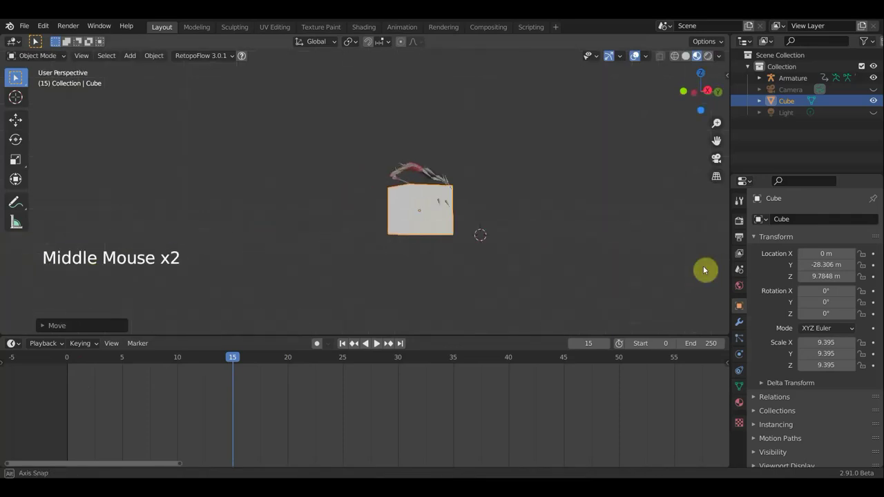
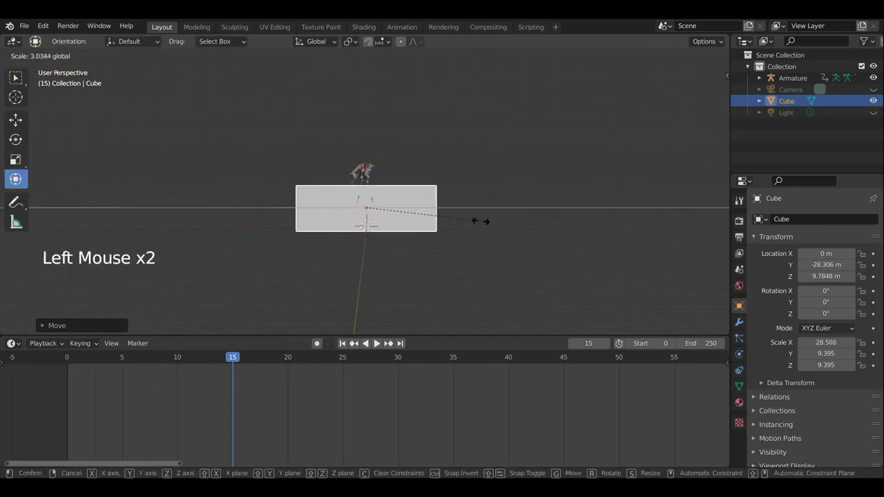
Stretch the cube along X to about 28.6 and select the armature again.
middle_click(508, 260)
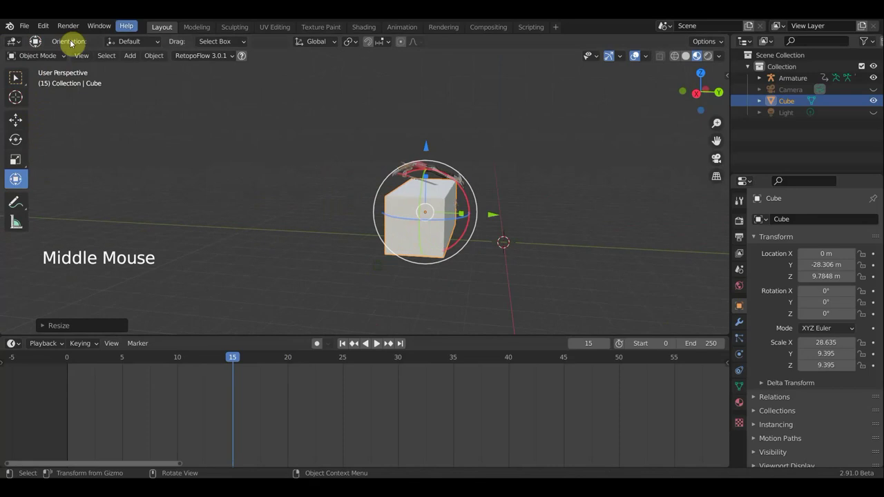
scroll("up", 3)
left_click(35, 88)
left_click(489, 154)
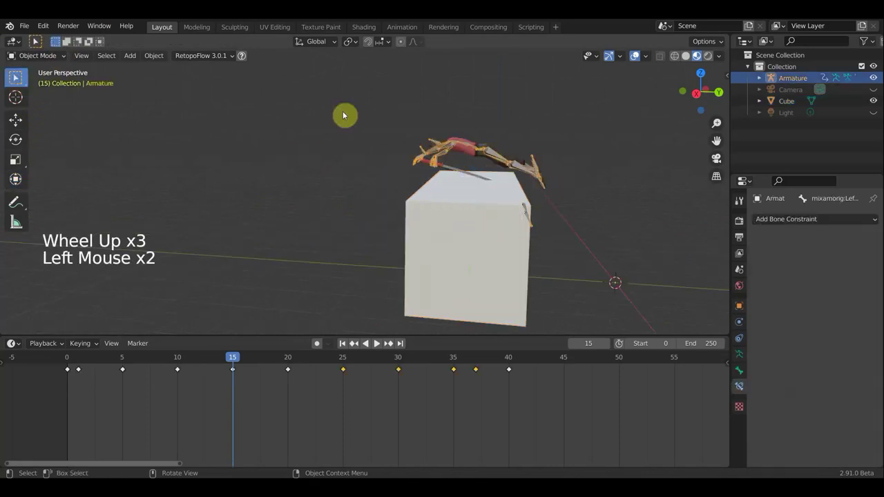
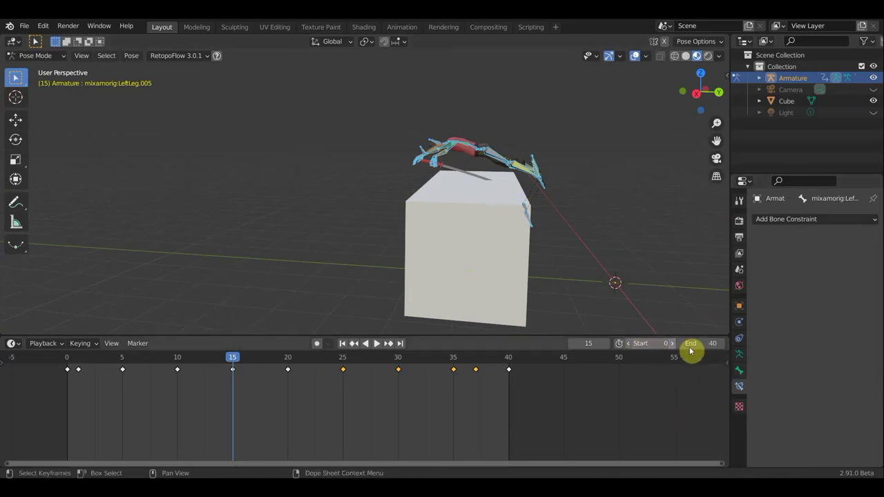
Set the animation Start frame to 1, frame the scene from the side and play the walk cycle.
left_click(674, 349)
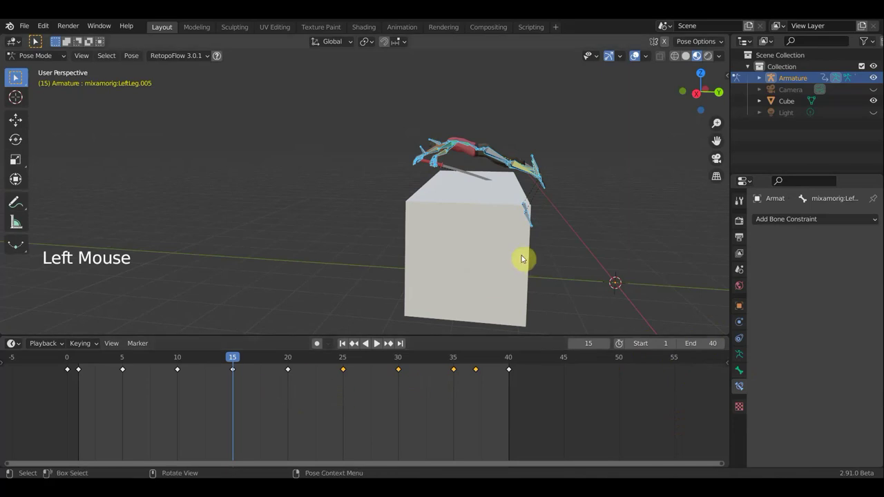
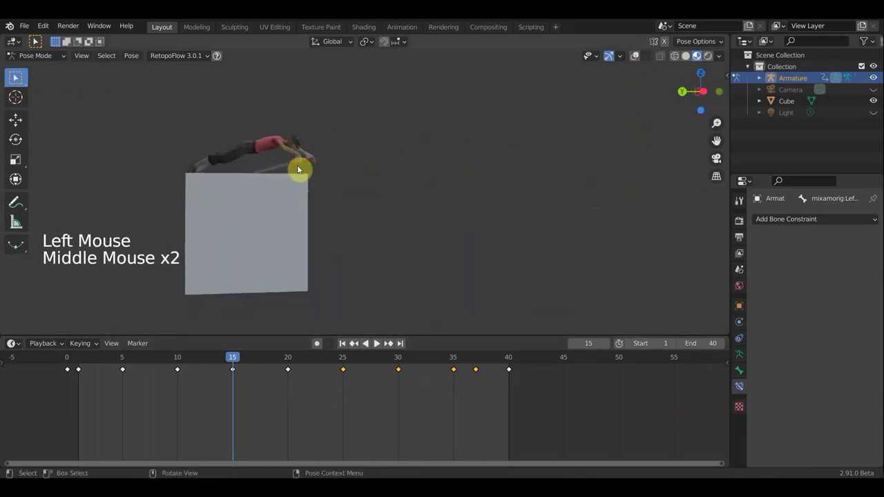
key("KP_3")
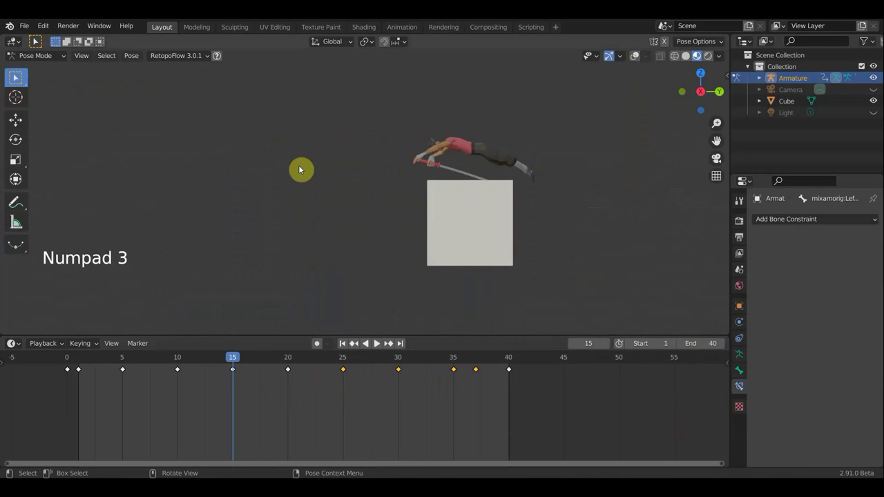
middle_click(544, 196)
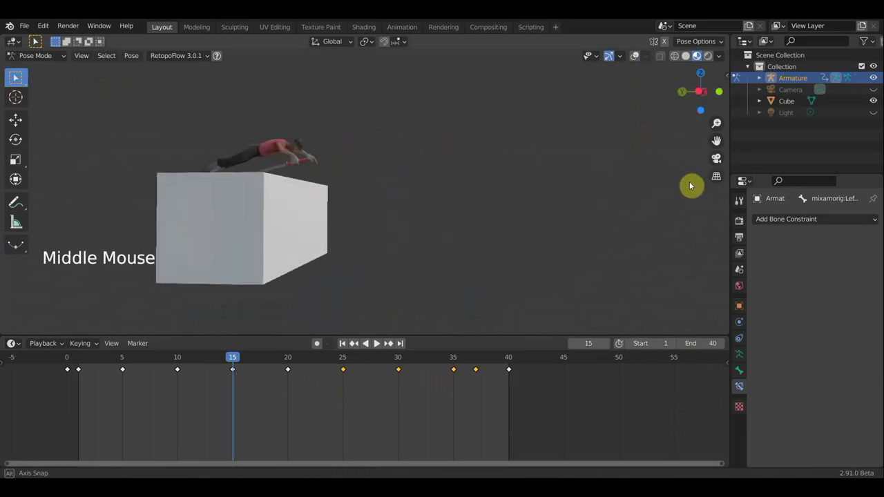
scroll("down", 3)
middle_click(555, 249)
scroll("down", 3)
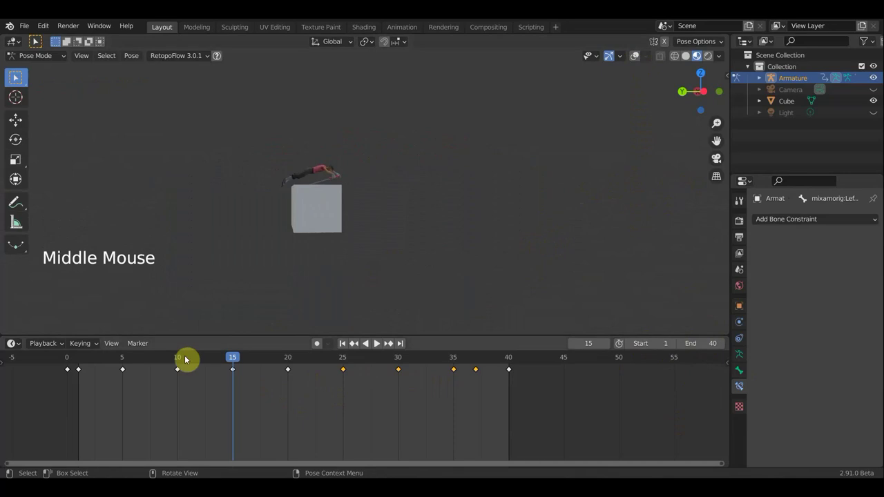
key("space")
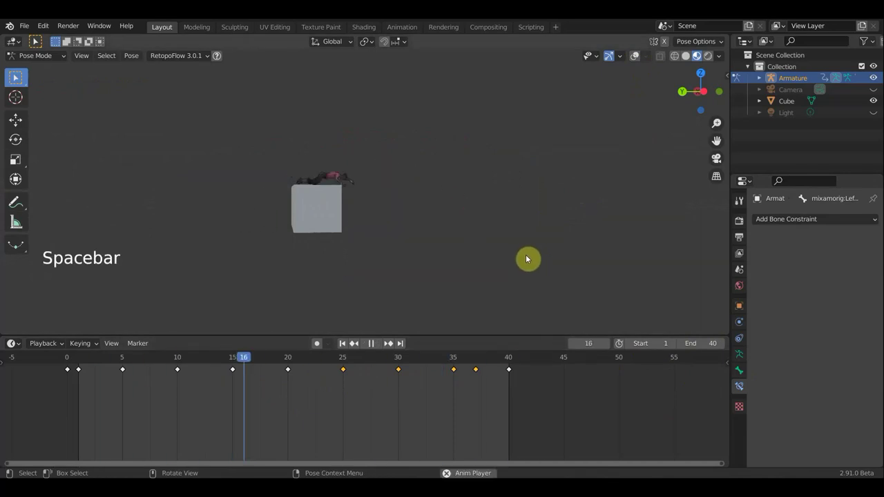
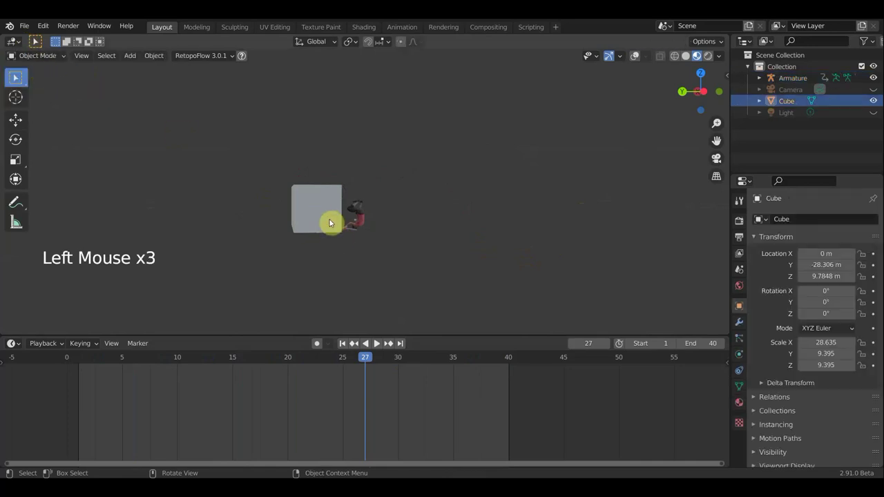
Shift the Cube along Y and scale it down to about four-fifths, X scale near 23.4.
left_click(632, 60)
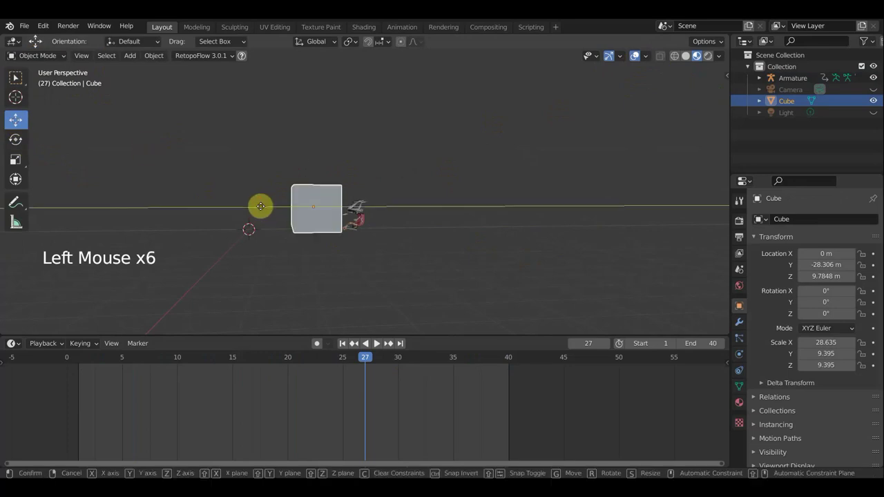
left_click(335, 362)
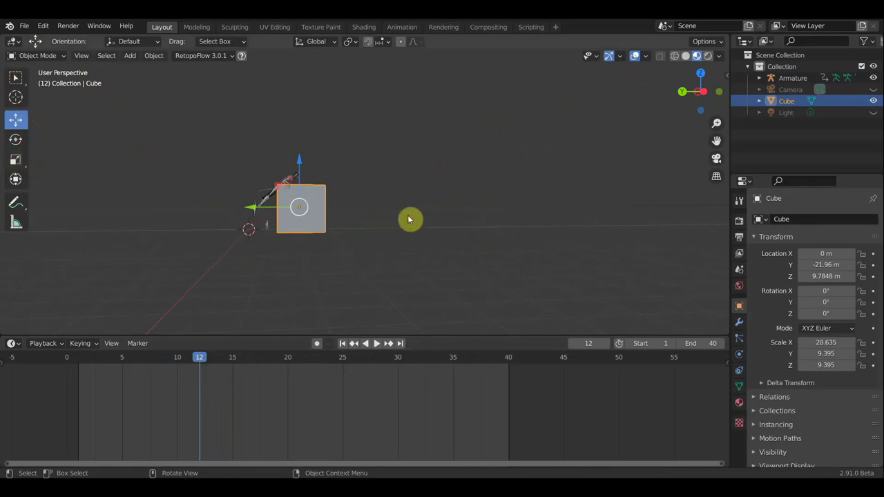
key("s")
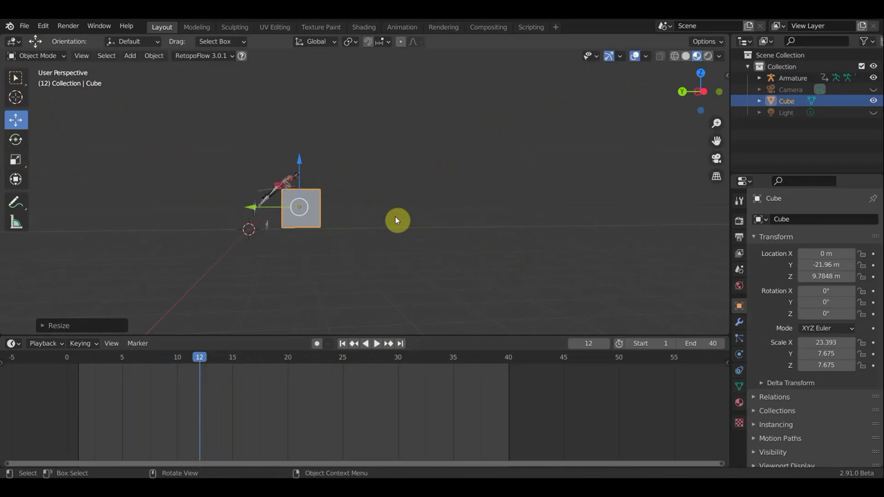
left_click(255, 209)
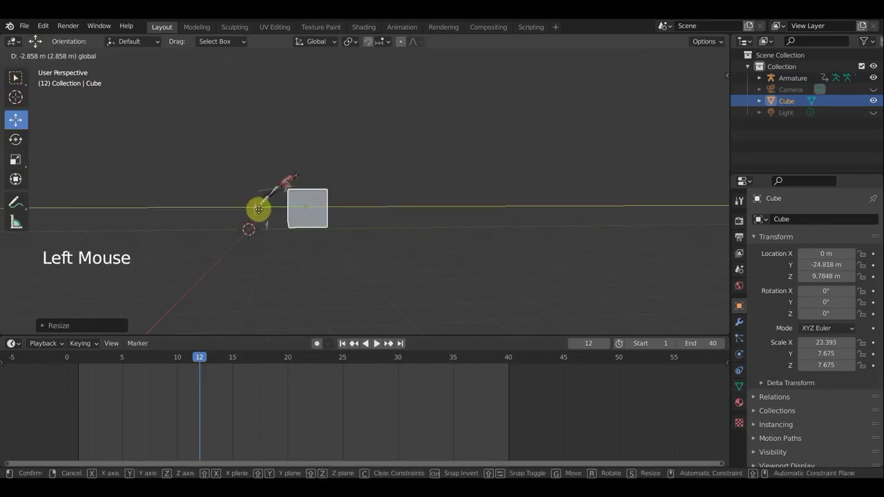
Nudge the Cube to Y −24.8 and replay the animation to frame 40.
key("space")
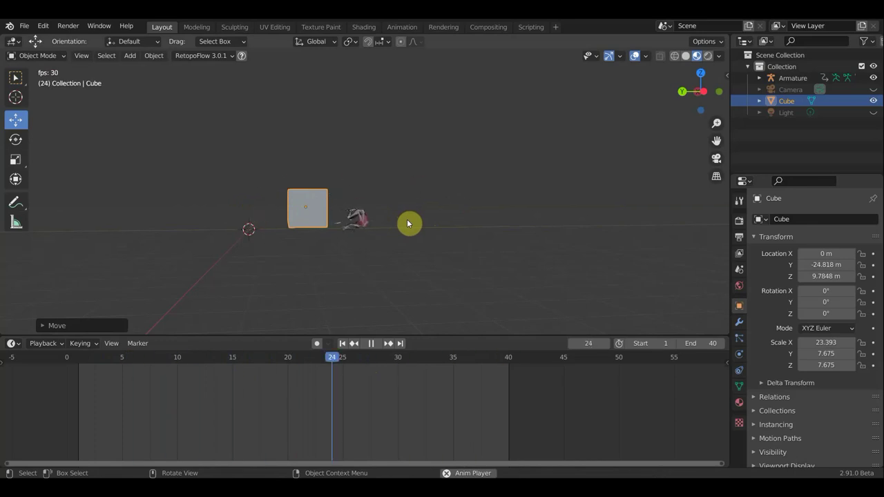
key("space")
scroll("up", 3)
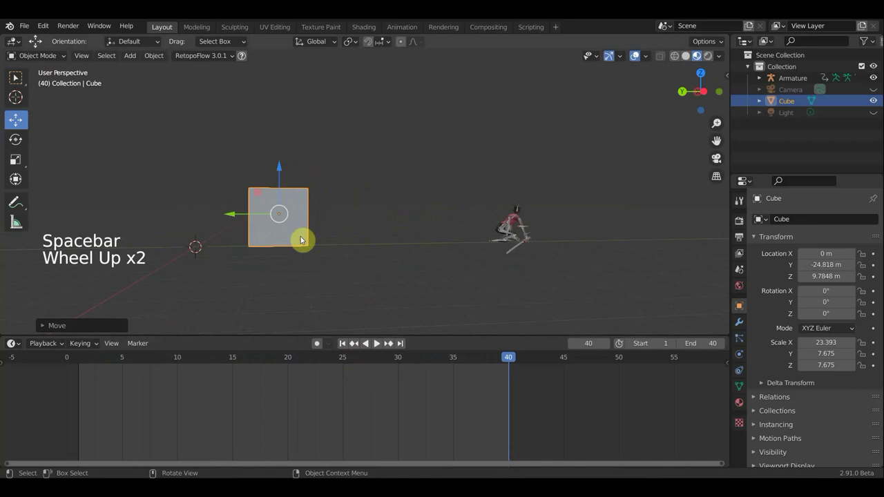
scroll("up", 3)
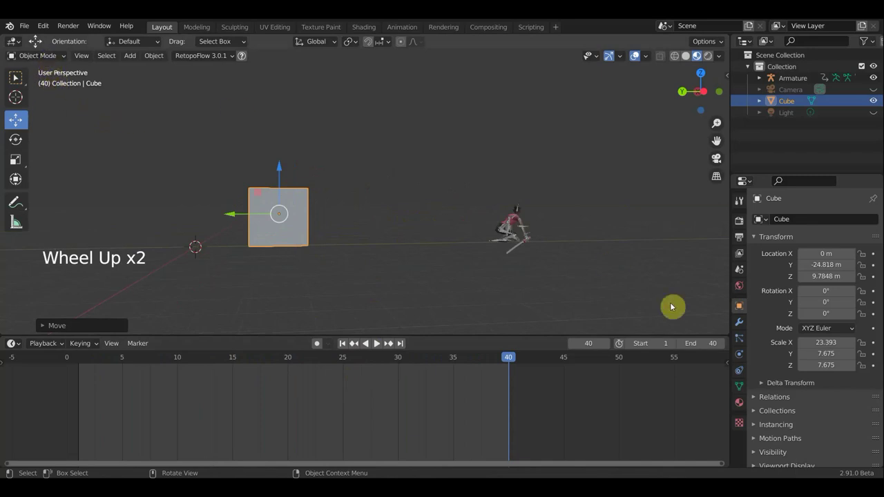
Set the Cube's Material.001 base colour to a dark muted purple, then reselect the Armature.
left_click(762, 398)
left_click(837, 274)
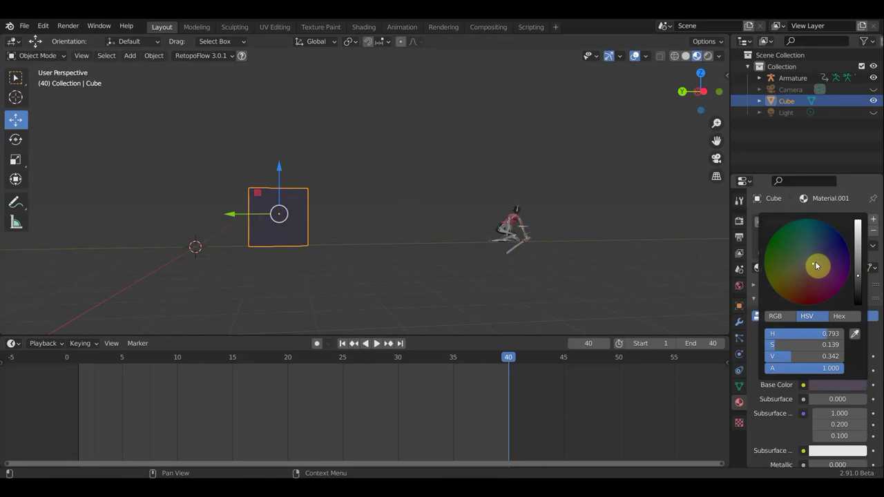
left_click(607, 251)
left_click(704, 74)
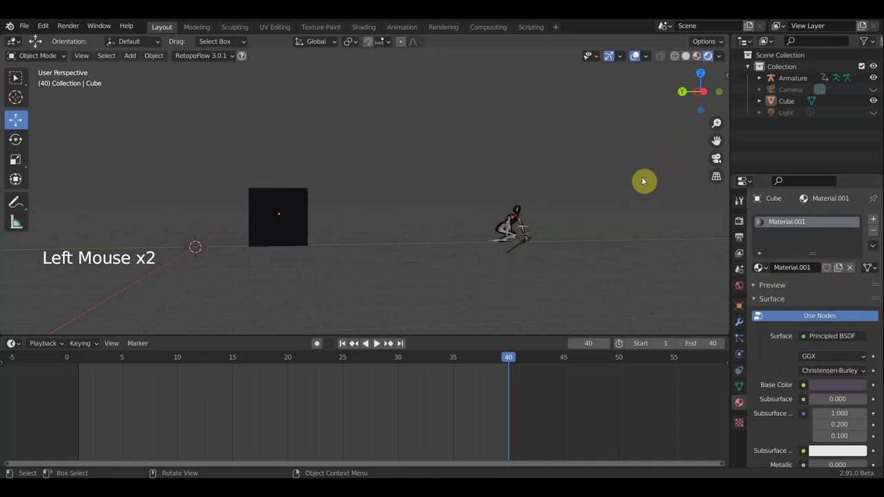
left_click(700, 60)
left_click(508, 234)
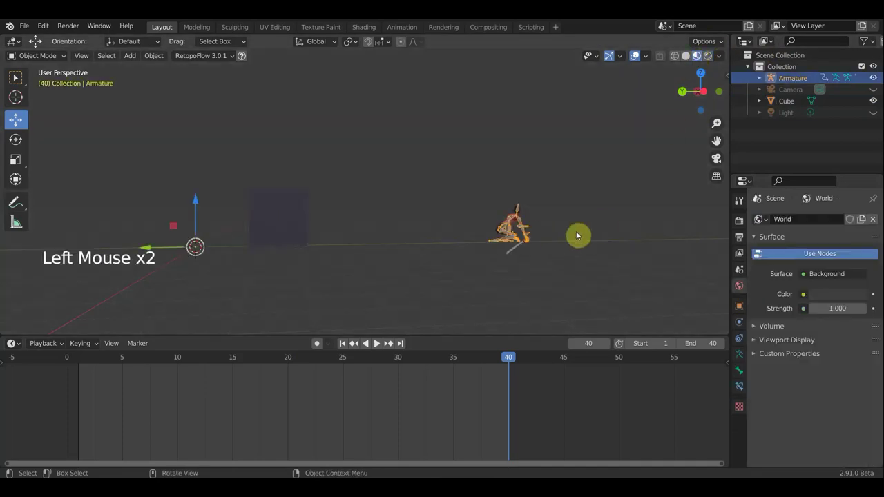
Play the walk animation, stop it and scrub to frame 24, orbiting around the armature.
key("KP_3")
left_click(642, 70)
left_click(15, 80)
key("space")
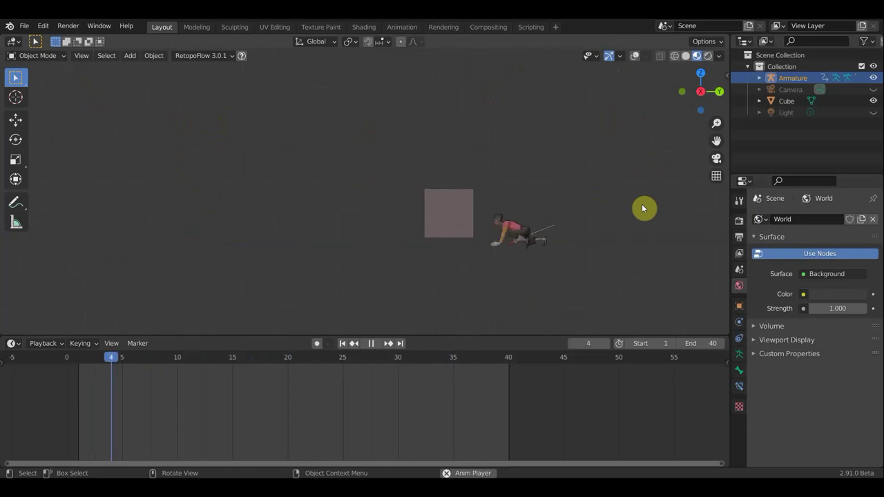
key("space")
left_click(290, 361)
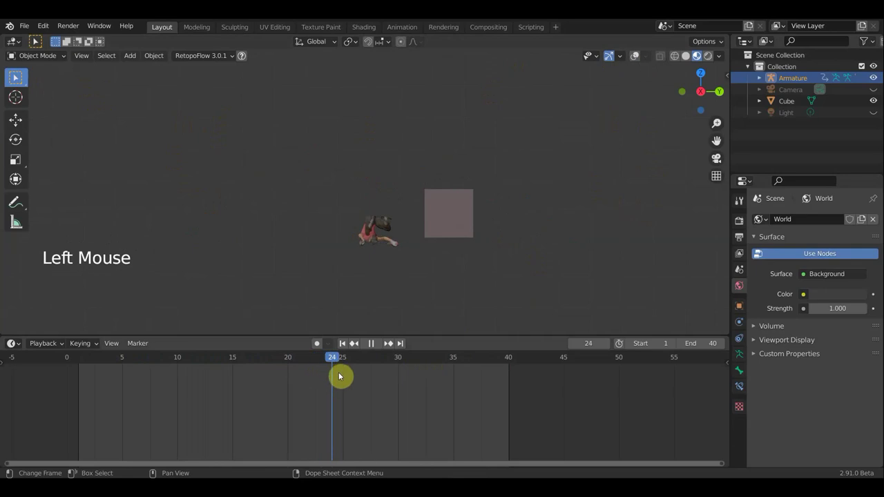
scroll("up", 3)
middle_click(506, 209)
scroll("up", 3)
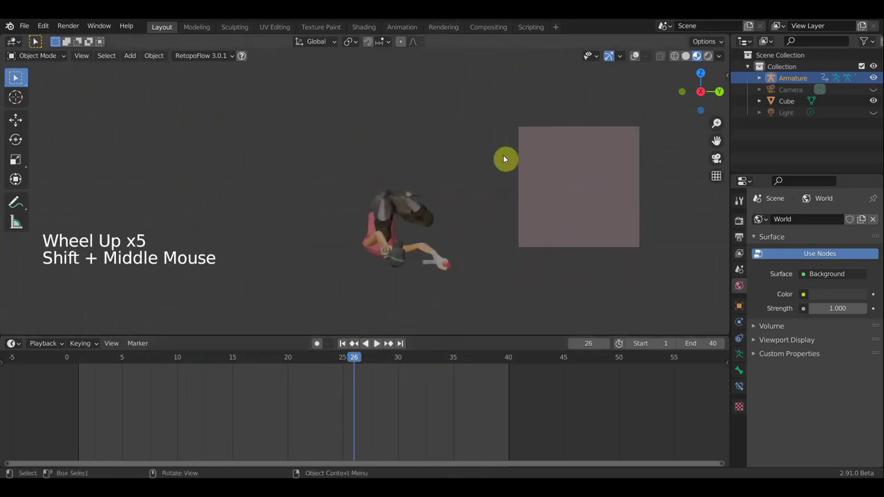
scroll("down", 3)
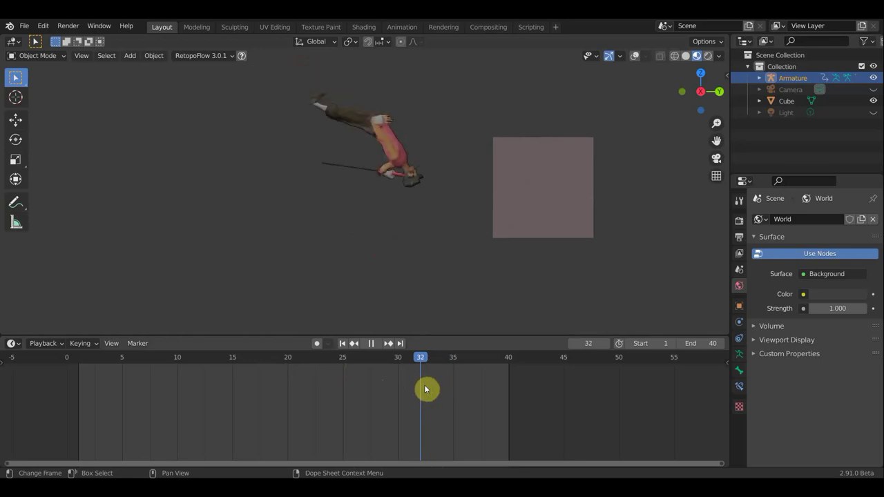
Move to frame 32, inspect the pose, and reselect the Armature with the mode list opened.
middle_click(341, 173)
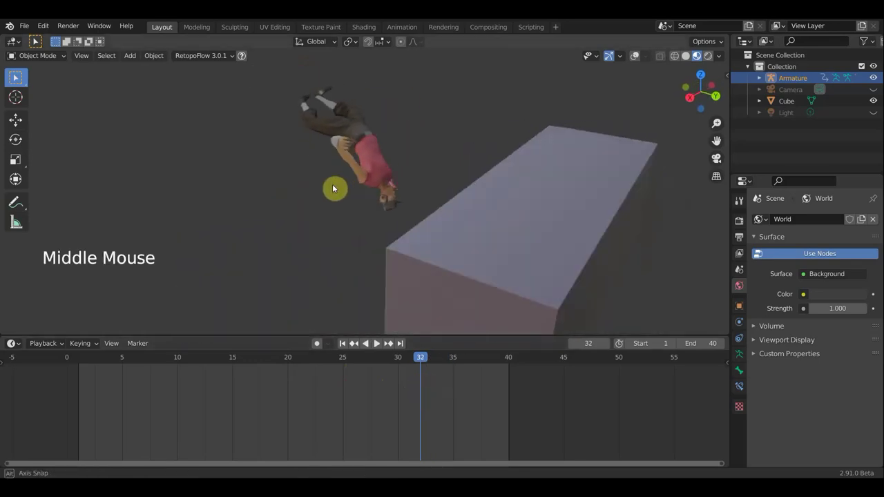
scroll("up", 3)
left_click(636, 63)
scroll("up", 3)
middle_click(387, 146)
left_click(348, 161)
left_click(340, 156)
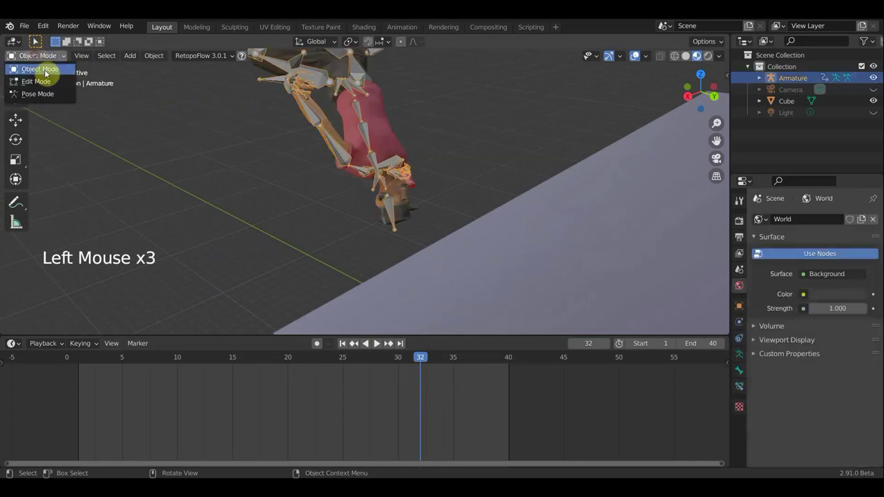
At frame 32 in Pose Mode, rotate and reposition the left forearm bone, checking it from several angles.
middle_click(373, 387)
middle_click(373, 388)
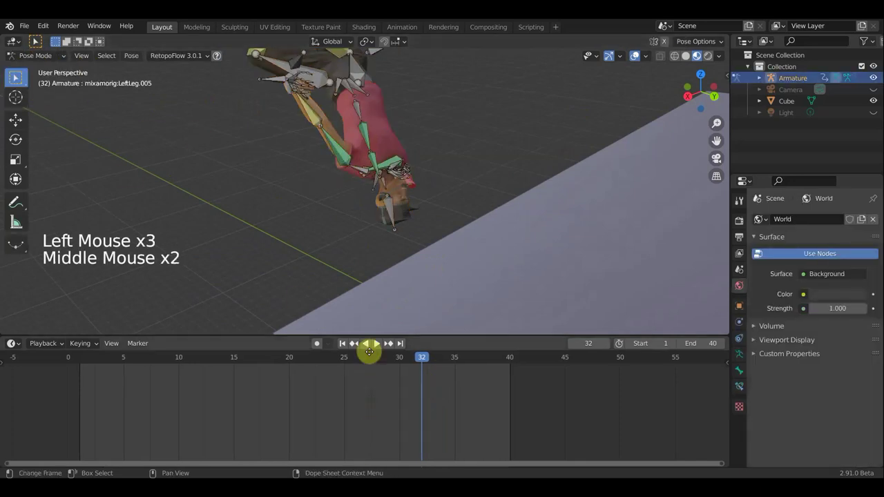
left_click(344, 152)
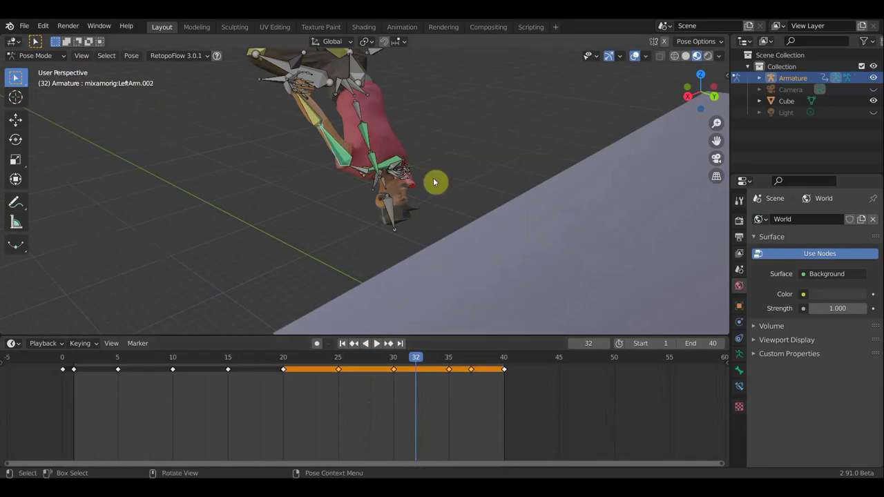
middle_click(474, 178)
middle_click(403, 188)
left_click(250, 167)
key("r")
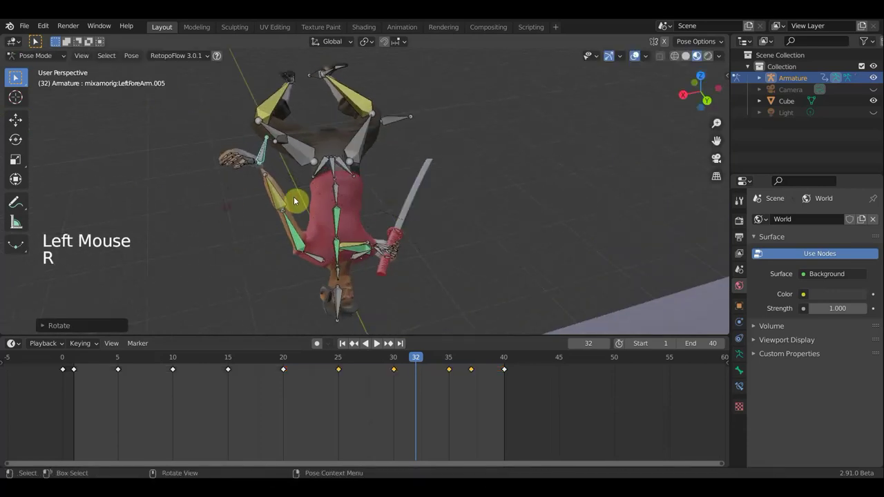
middle_click(462, 265)
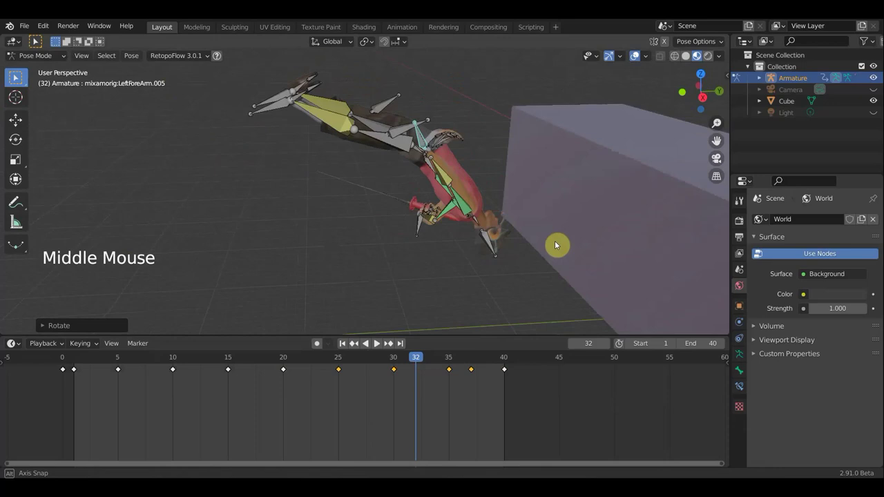
key("r")
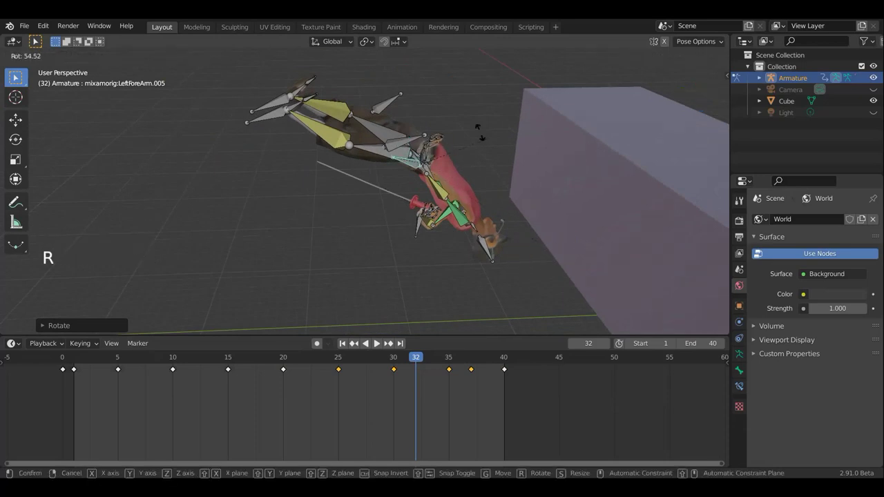
middle_click(329, 158)
middle_click(264, 170)
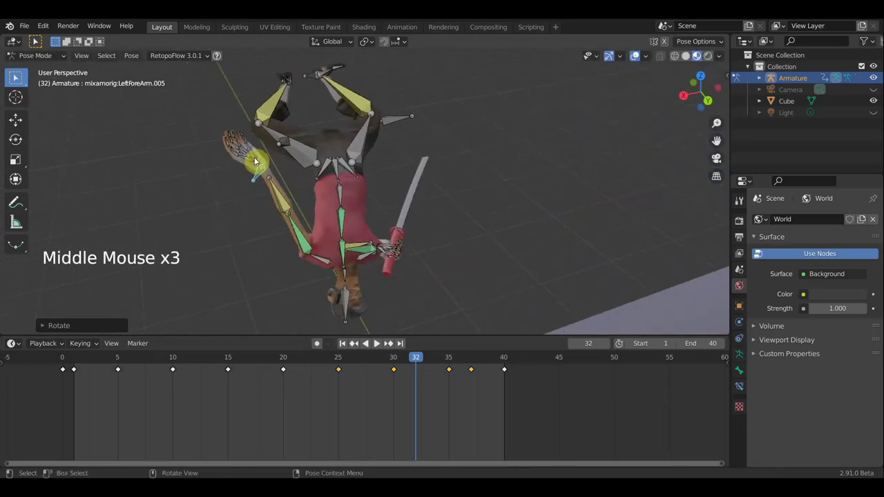
middle_click(279, 148)
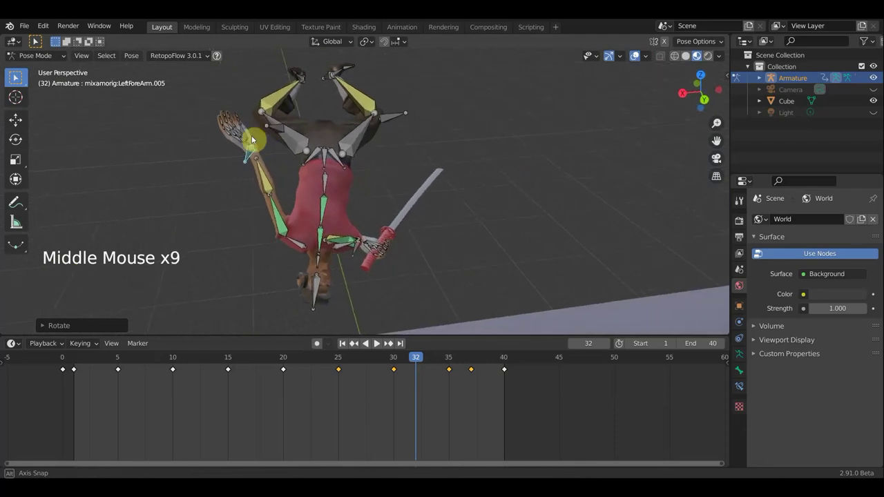
key("g")
middle_click(298, 146)
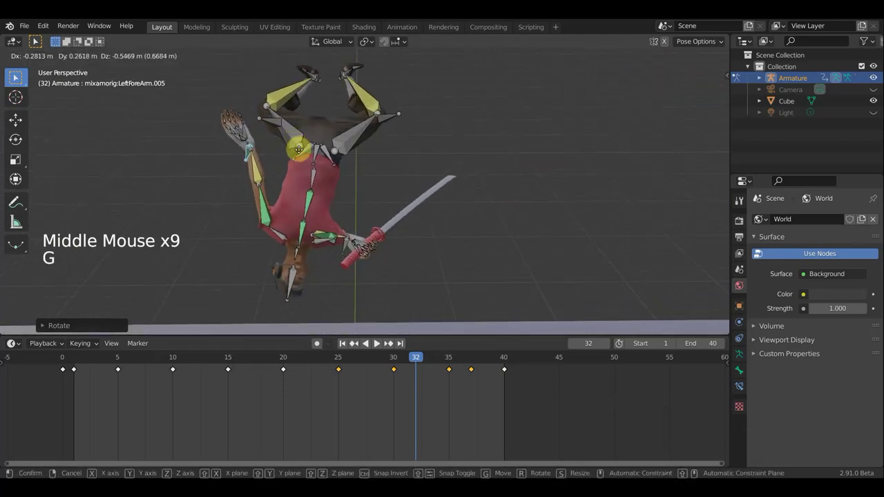
middle_click(405, 186)
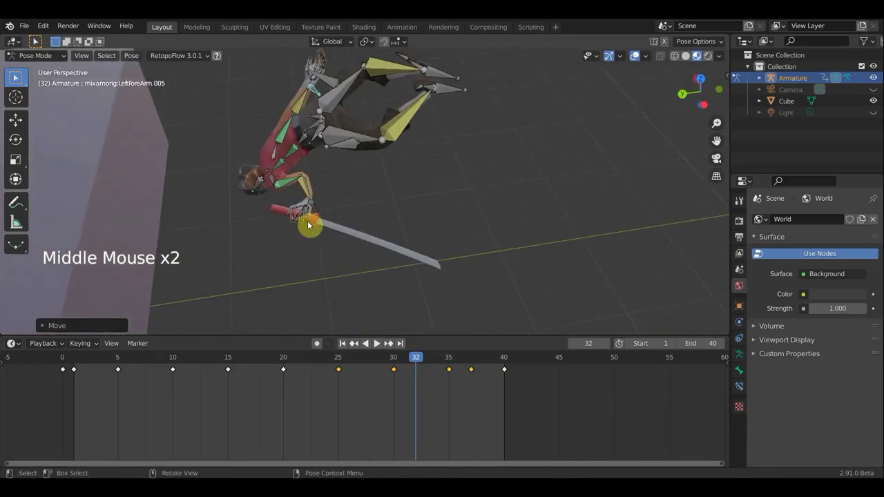
middle_click(179, 170)
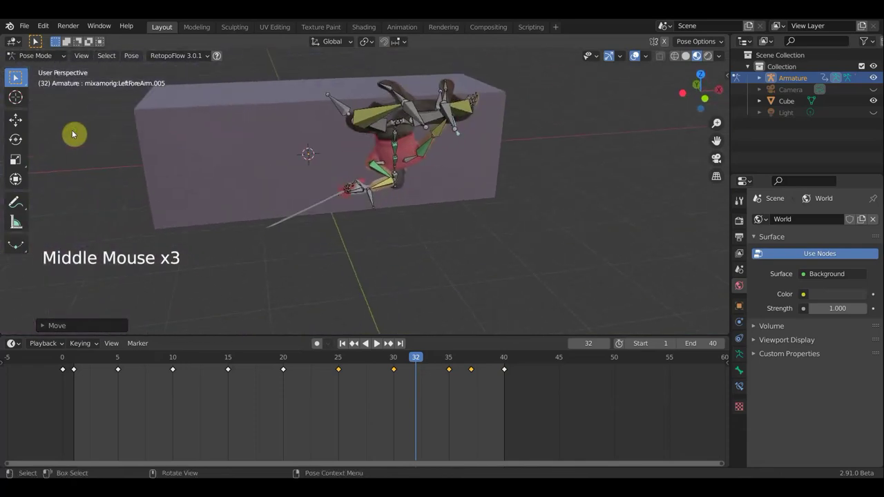
Move and rotate the other forearm bone into a corrected position.
left_click(372, 199)
middle_click(440, 207)
middle_click(479, 262)
key("g")
key("r")
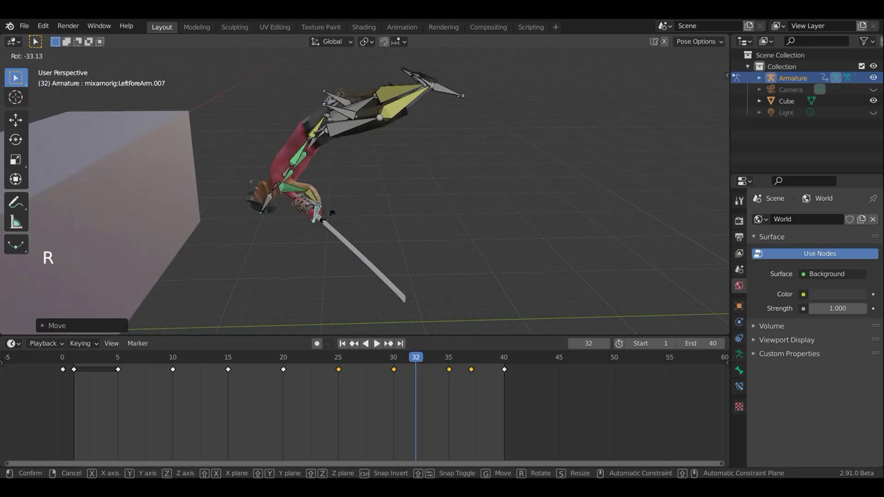
middle_click(385, 240)
middle_click(447, 259)
key("g")
middle_click(396, 257)
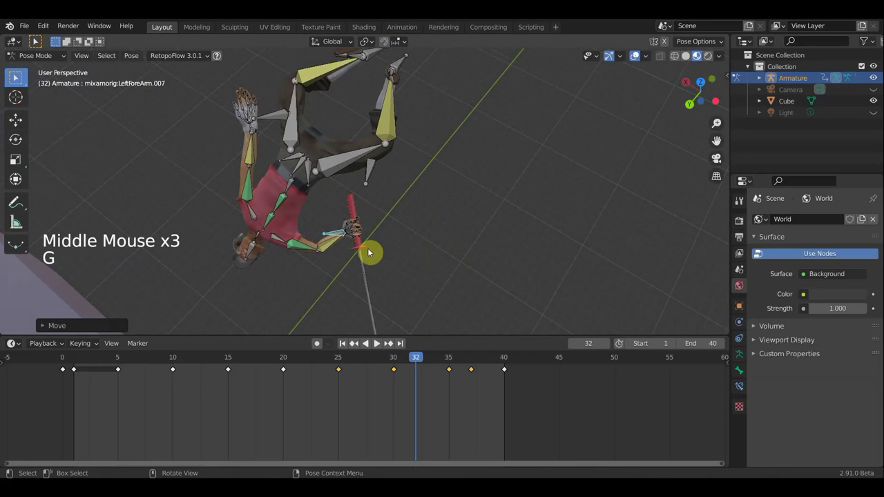
middle_click(341, 266)
middle_click(327, 270)
middle_click(272, 266)
middle_click(338, 174)
Refine that forearm's rotation and inspect the arm pose from around the armature.
key("r")
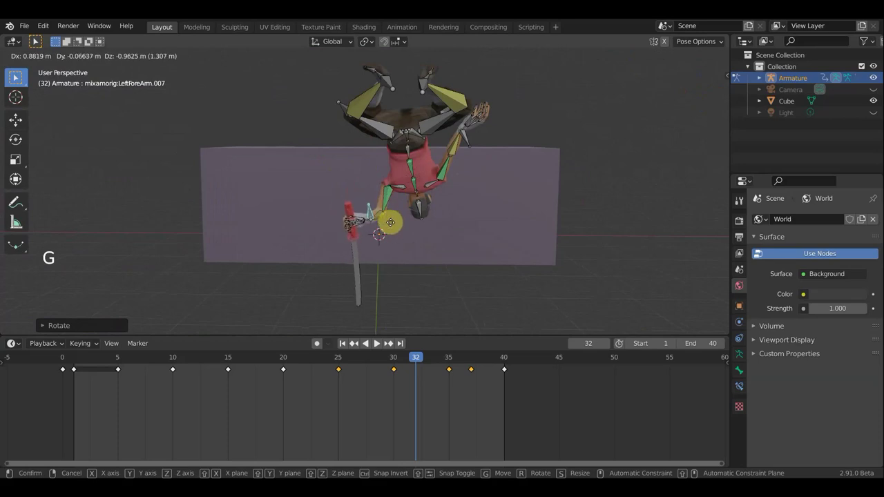
key("r")
middle_click(439, 153)
middle_click(543, 212)
middle_click(336, 148)
middle_click(598, 259)
middle_click(537, 220)
middle_click(526, 216)
scroll("up", 3)
middle_click(633, 288)
Move the left upper leg bone to correct the leg pose.
left_click(379, 167)
key("g")
middle_click(492, 180)
left_click(270, 192)
key("g")
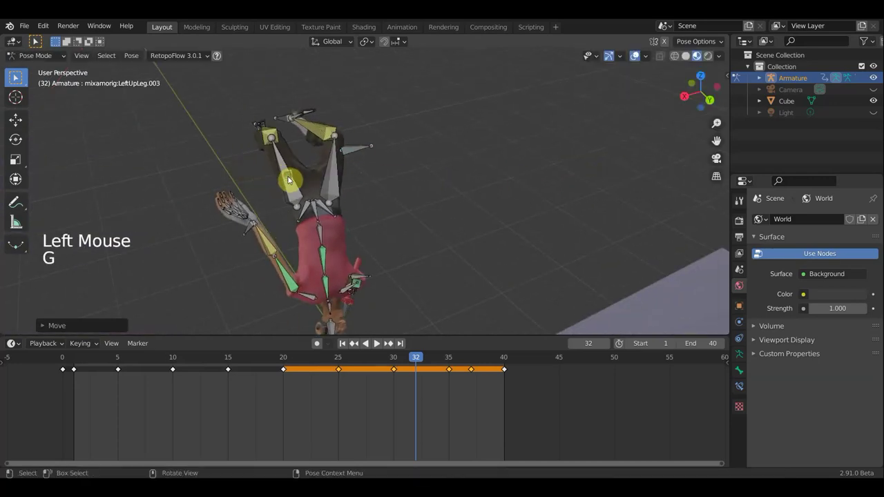
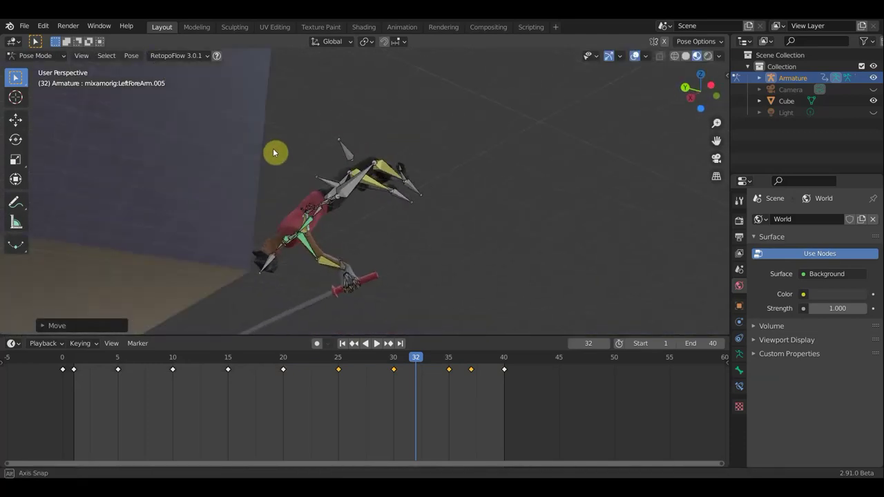
Rotate both left shoulder bones to refine the frame 32 pose.
scroll("up", 3)
middle_click(309, 245)
middle_click(345, 256)
left_click(262, 259)
key("r")
middle_click(391, 283)
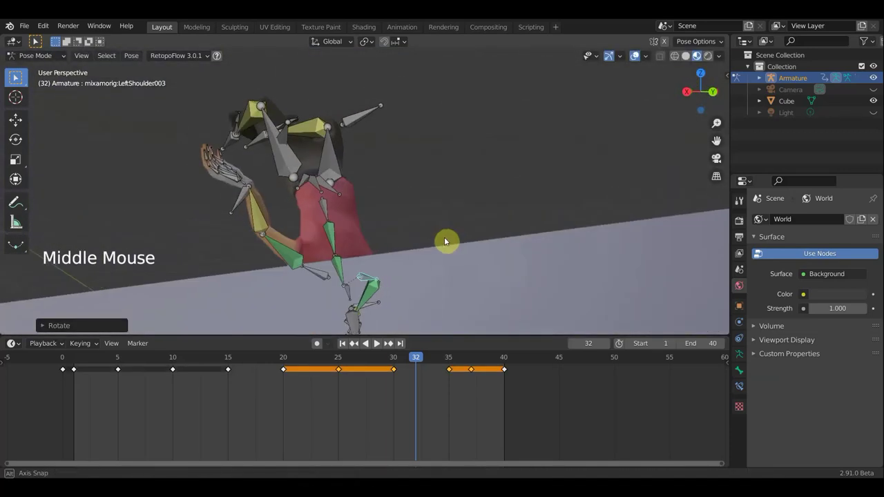
left_click(359, 277)
key("r")
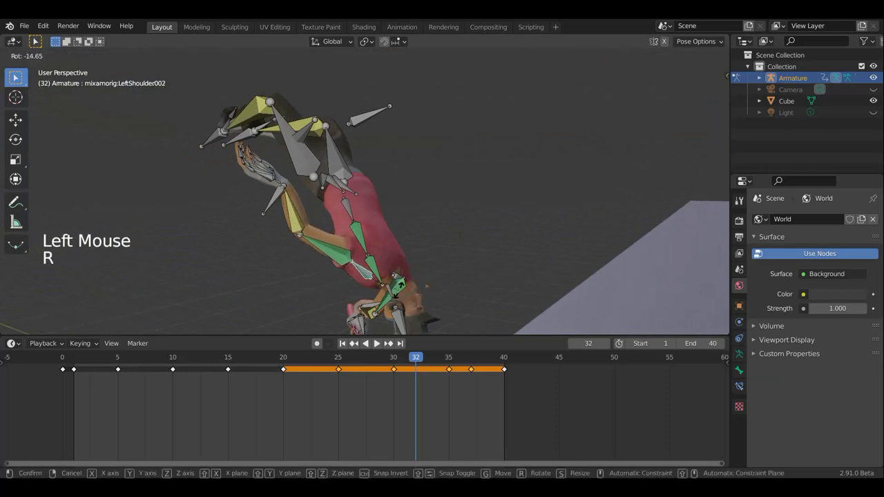
middle_click(497, 332)
middle_click(538, 62)
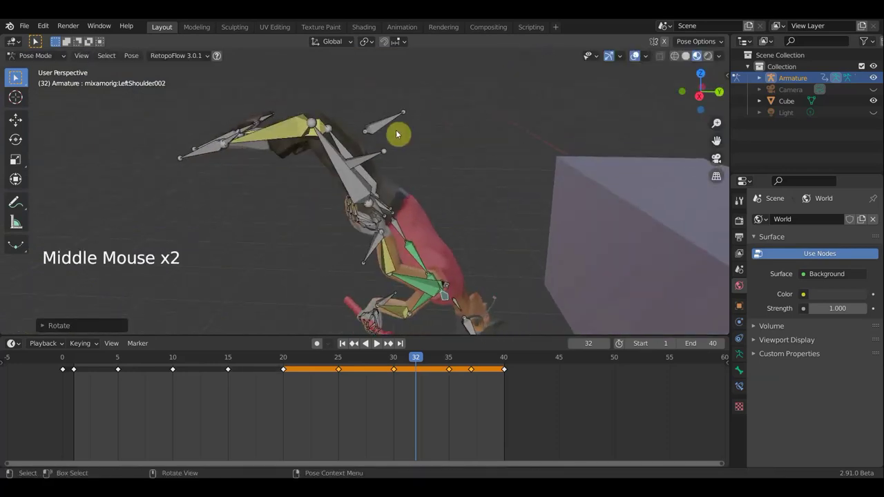
Rotate the lower leg bone to finish the frame 32 pose.
left_click(214, 154)
key("r")
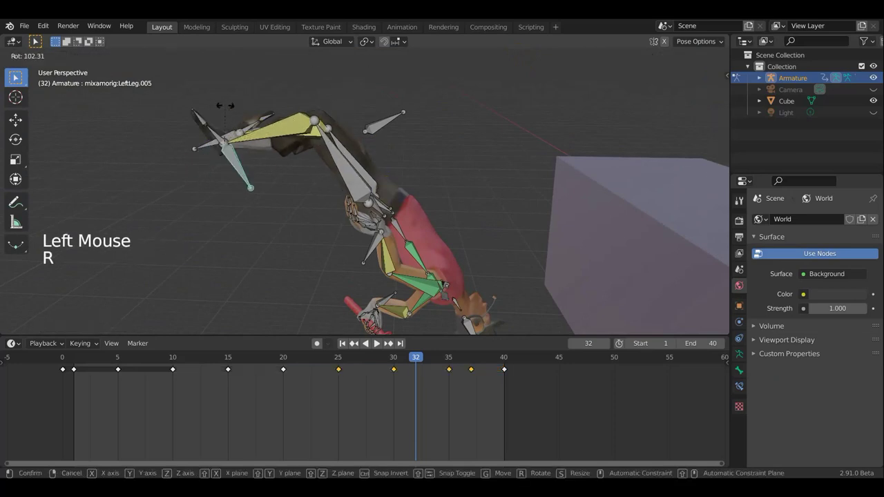
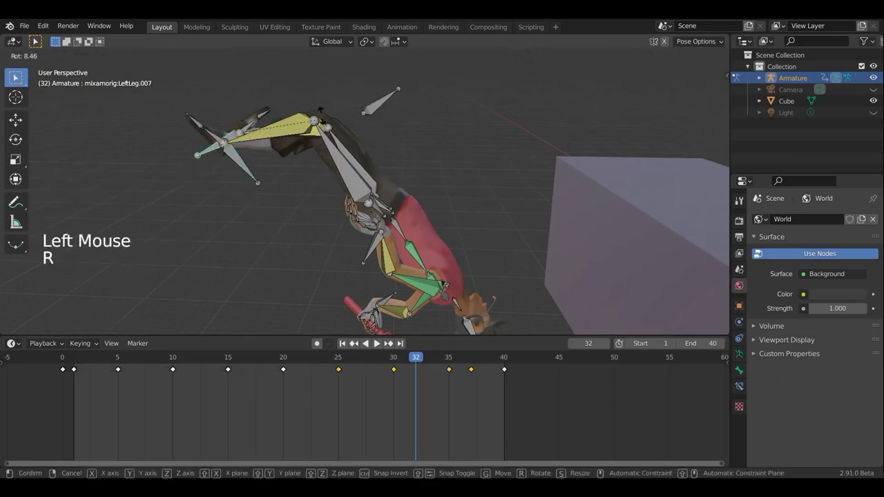
scroll("down", 3)
middle_click(442, 187)
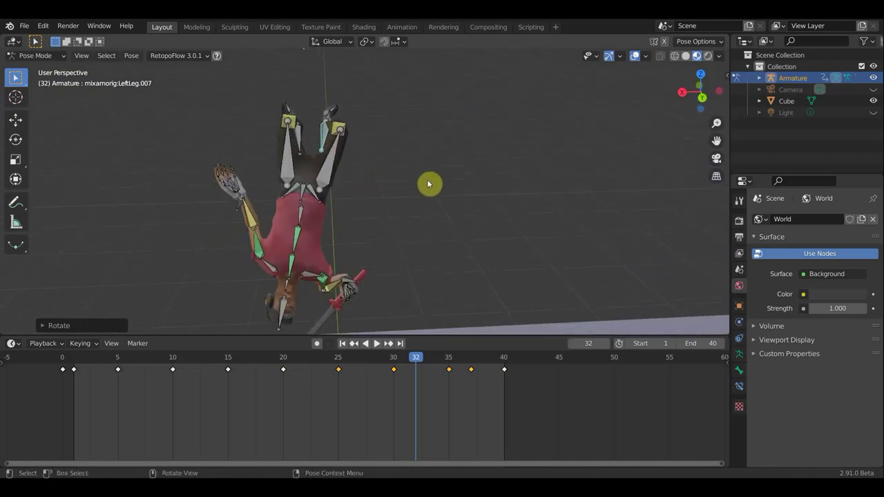
Keyframe the Whole Character at frame 32.
key("a")
key("i")
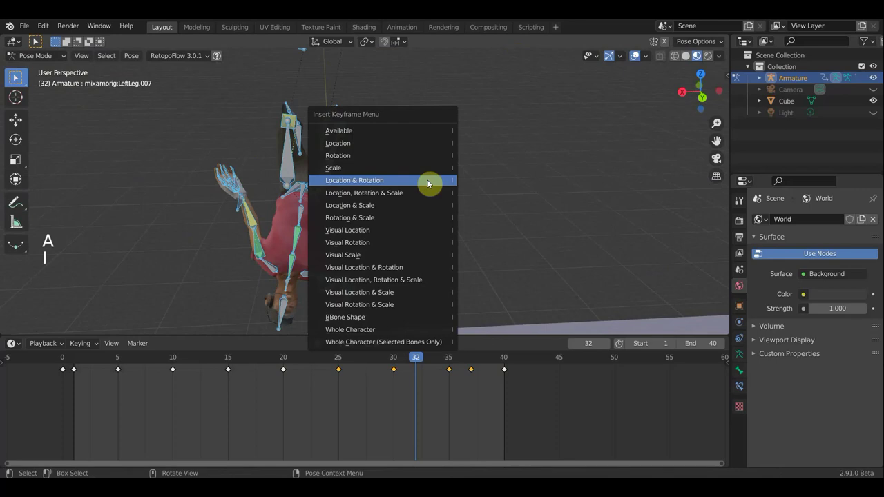
left_click(439, 362)
middle_click(376, 231)
middle_click(308, 227)
middle_click(458, 244)
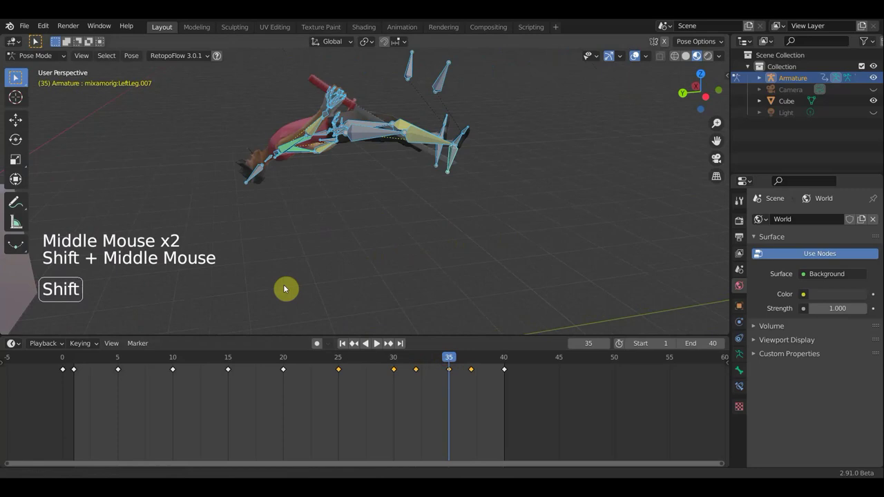
Move to frame 34 and reposition the left forearm bone.
left_click(430, 362)
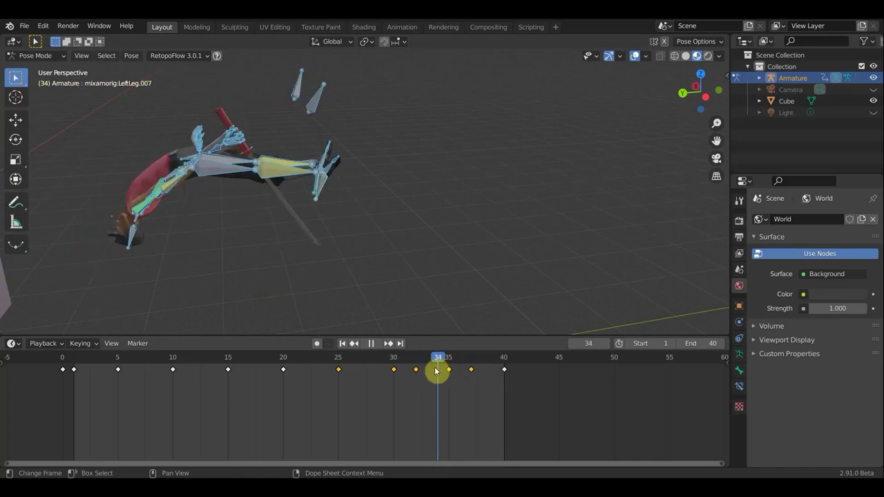
middle_click(442, 284)
middle_click(489, 283)
scroll("down", 3)
middle_click(428, 273)
scroll("up", 3)
middle_click(467, 176)
scroll("up", 3)
left_click(451, 359)
left_click(437, 360)
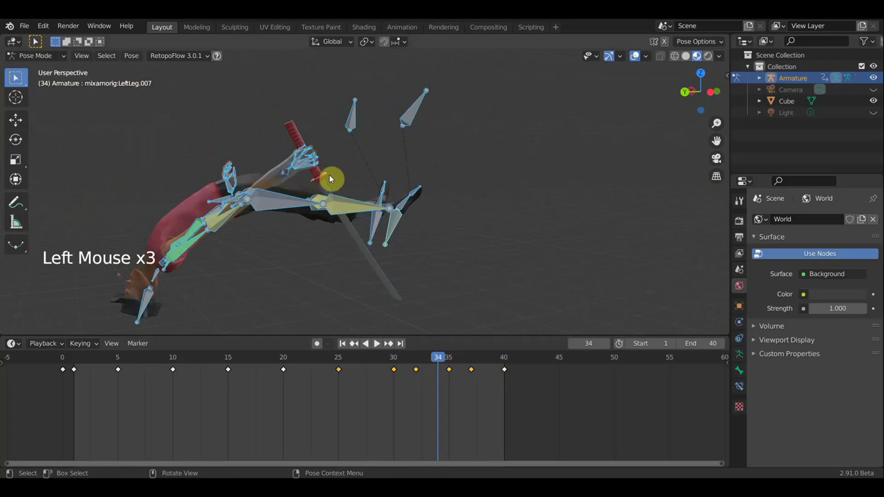
key("g")
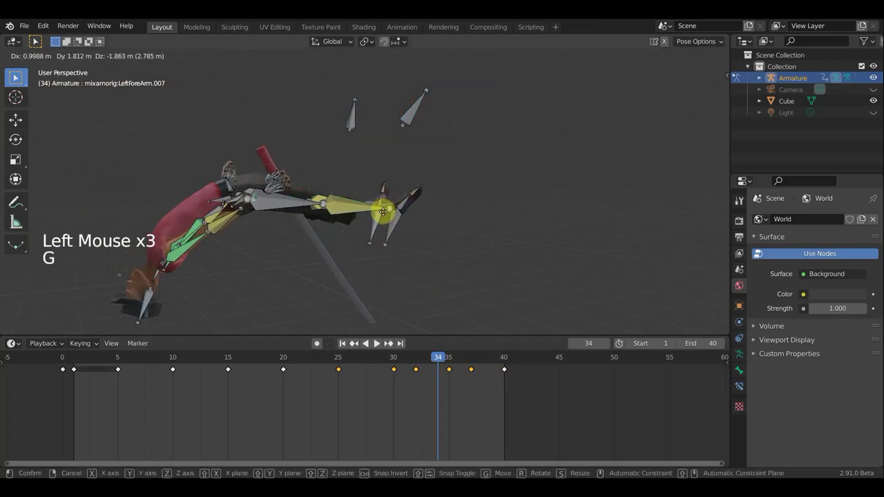
middle_click(449, 235)
middle_click(506, 245)
key("g")
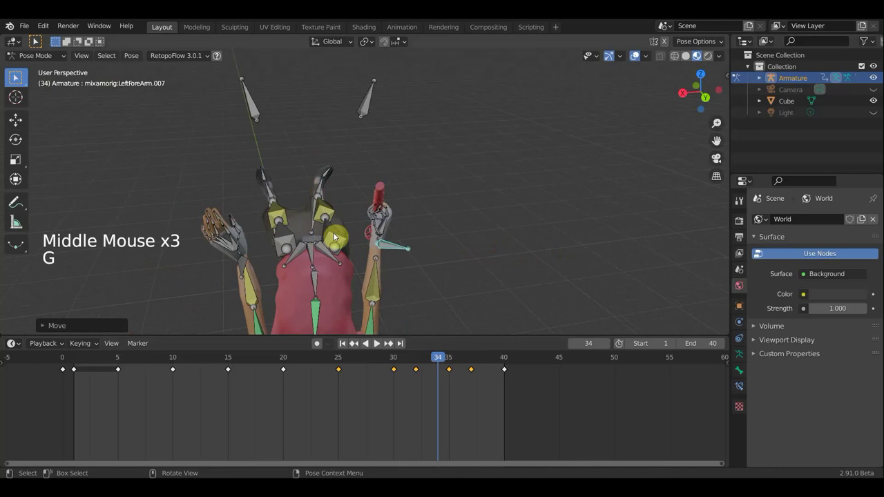
Refine the forearm's position further, checking it from around the armature.
middle_click(337, 241)
middle_click(401, 269)
middle_click(366, 264)
middle_click(323, 254)
middle_click(282, 239)
key("g")
middle_click(344, 237)
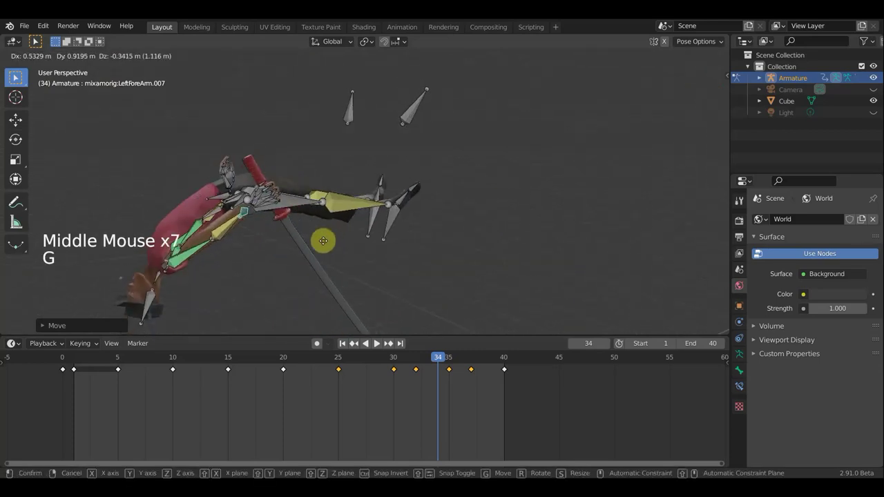
middle_click(377, 252)
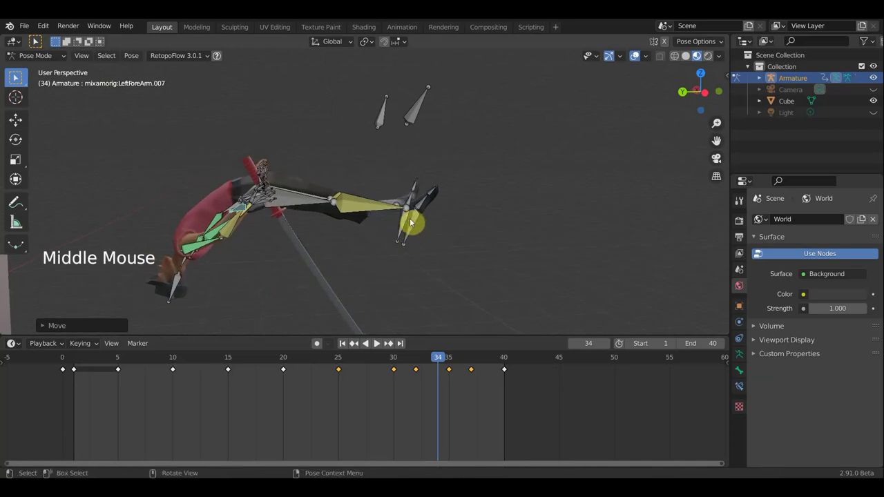
middle_click(424, 329)
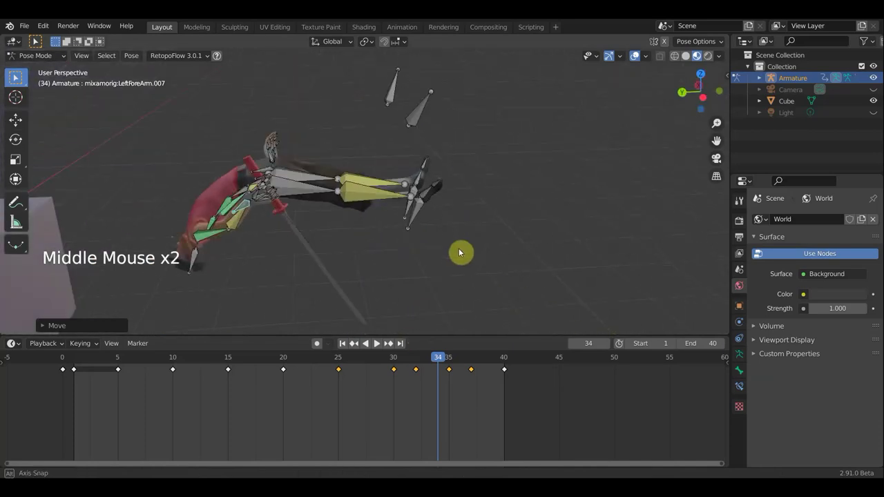
middle_click(320, 134)
Rotate the lower leg bone and keyframe the pose at frame 34.
left_click(414, 255)
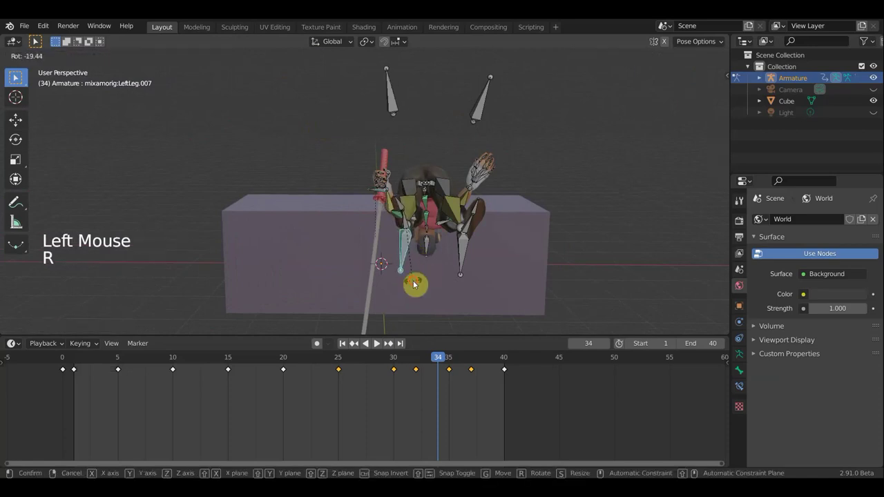
key("r")
left_click(465, 266)
key("r")
middle_click(411, 218)
scroll("down", 3)
scroll("down", 3)
key("a")
key("i")
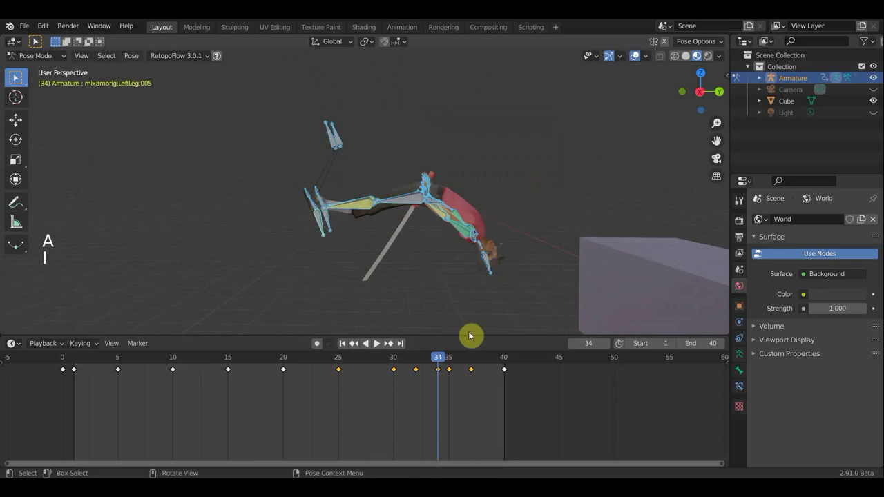
Scrub to frame 20 and review the leg bone's IK constraint in Bone Constraint Properties.
left_click(427, 359)
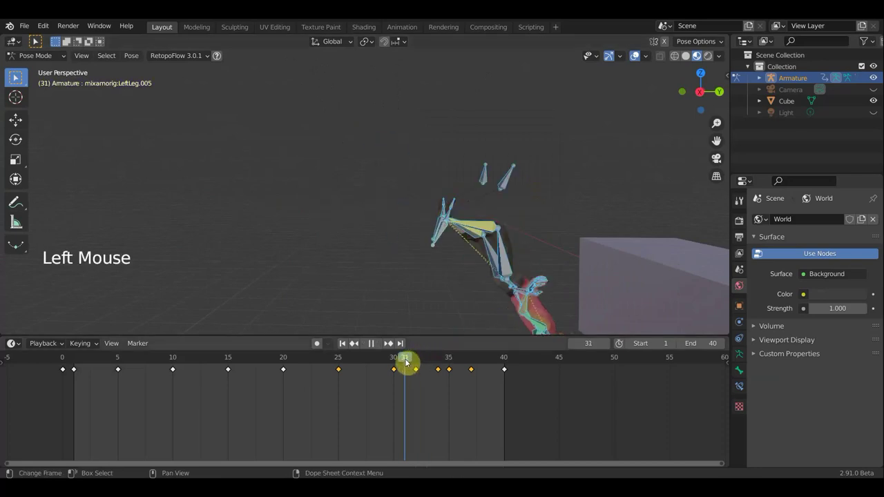
scroll("down", 3)
scroll("down", 3)
middle_click(513, 212)
left_click(344, 366)
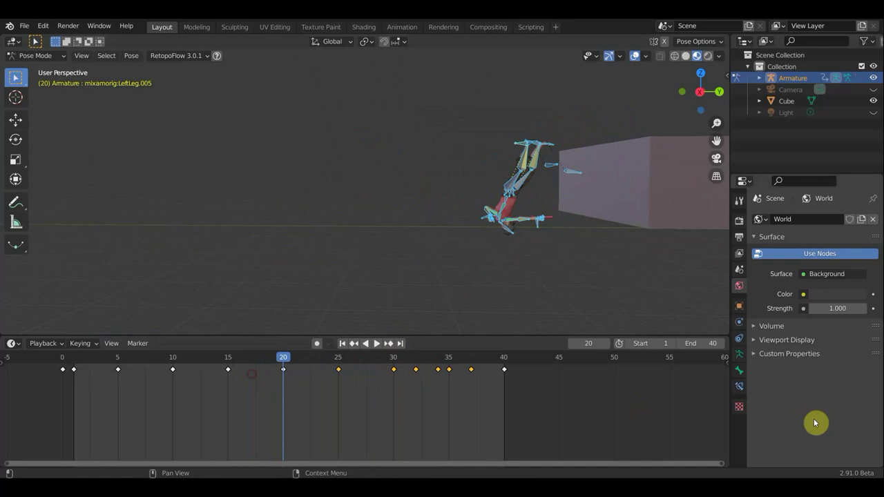
left_click(764, 391)
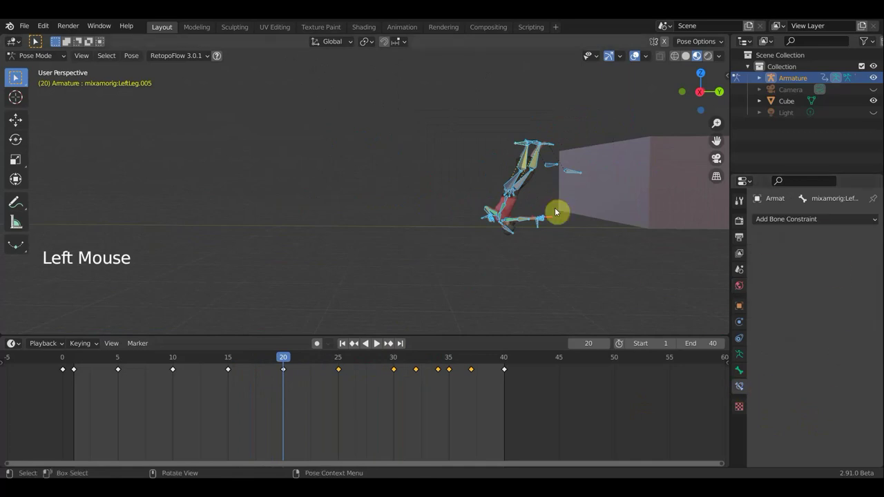
left_click(537, 165)
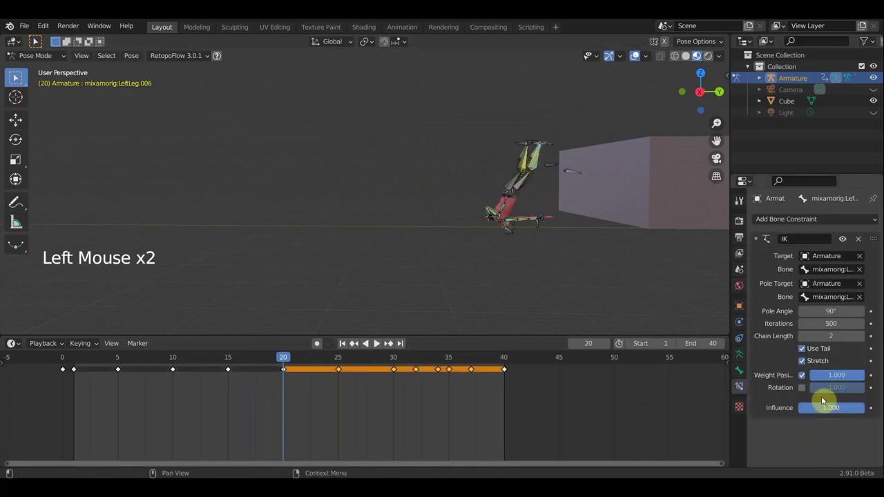
scroll("up", 3)
middle_click(603, 271)
scroll("up", 3)
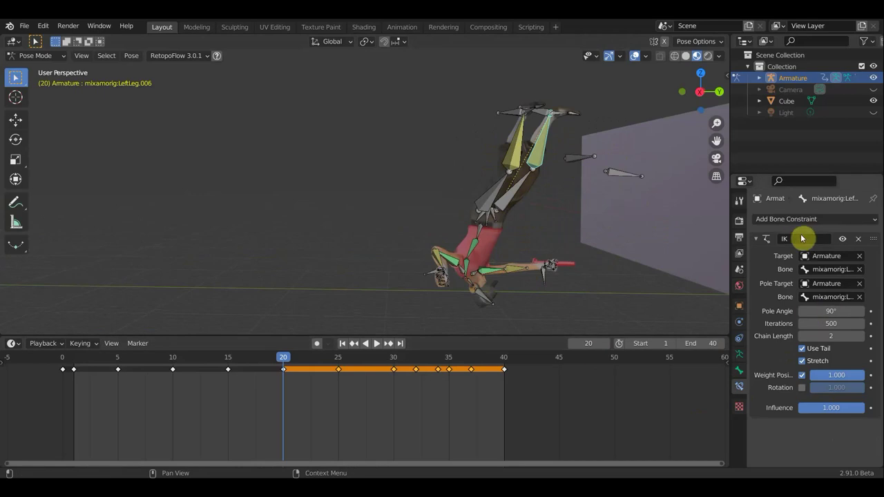
Return to frame 1, leave Pose Mode for Object Mode and select the Cube.
left_click(271, 362)
scroll("down", 3)
middle_click(531, 211)
left_click(204, 363)
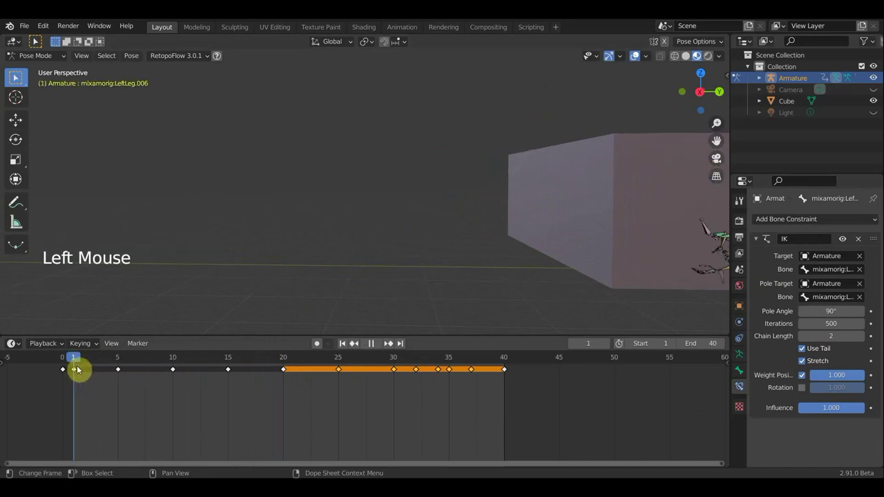
scroll("down", 3)
key("KP_3")
left_click(531, 208)
Select the Armature, switch it into Pose Mode and start playing the walk cycle.
left_click(29, 59)
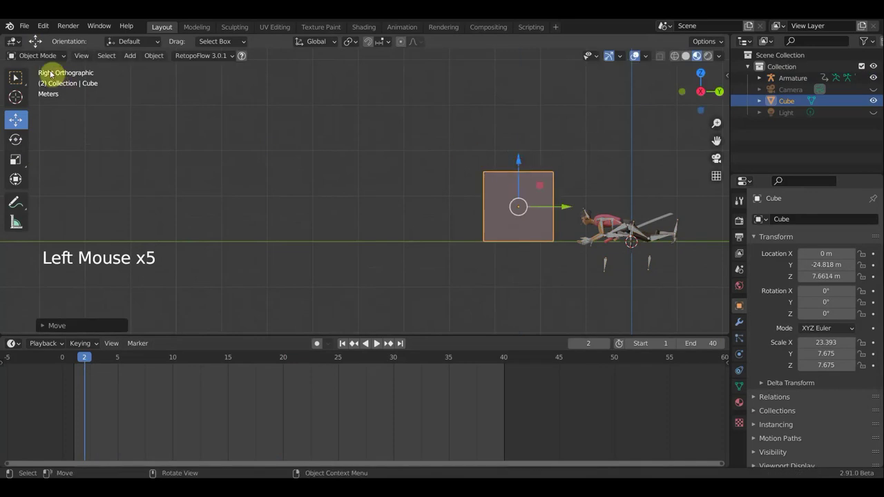
left_click(623, 231)
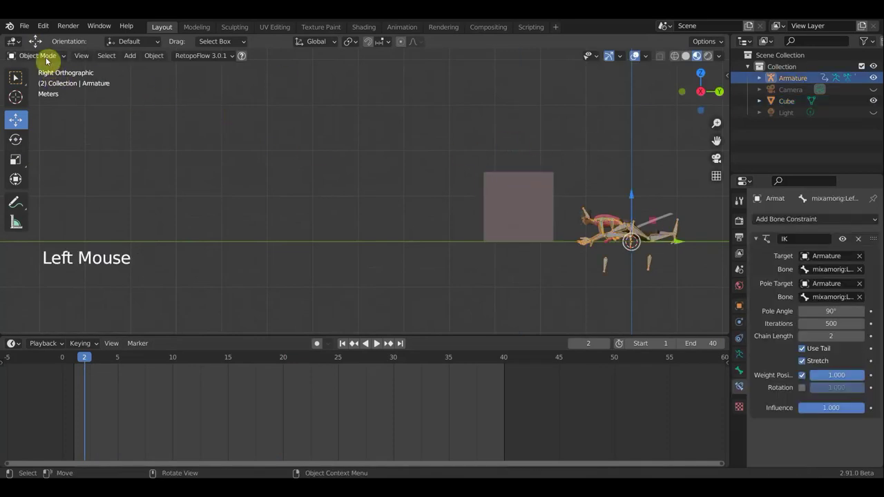
left_click(49, 60)
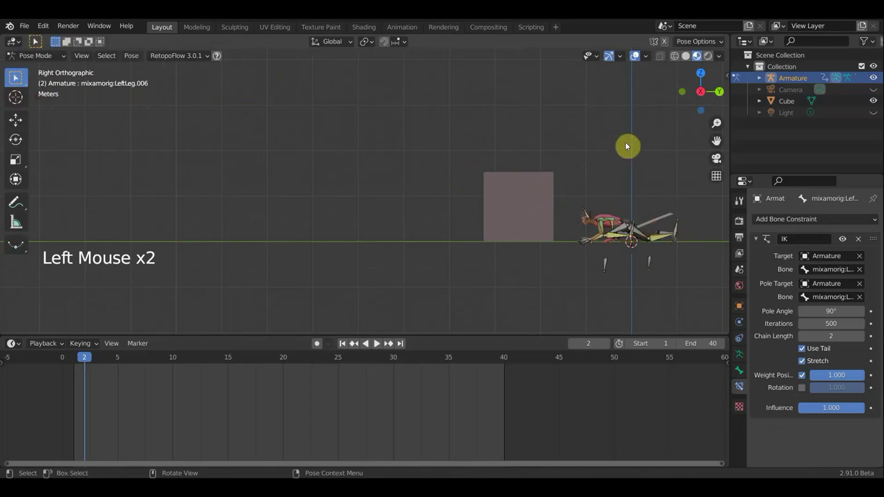
left_click(647, 100)
Play the cycle with the timeline shown in seconds plus frames, then stop at frame 36.
key("space")
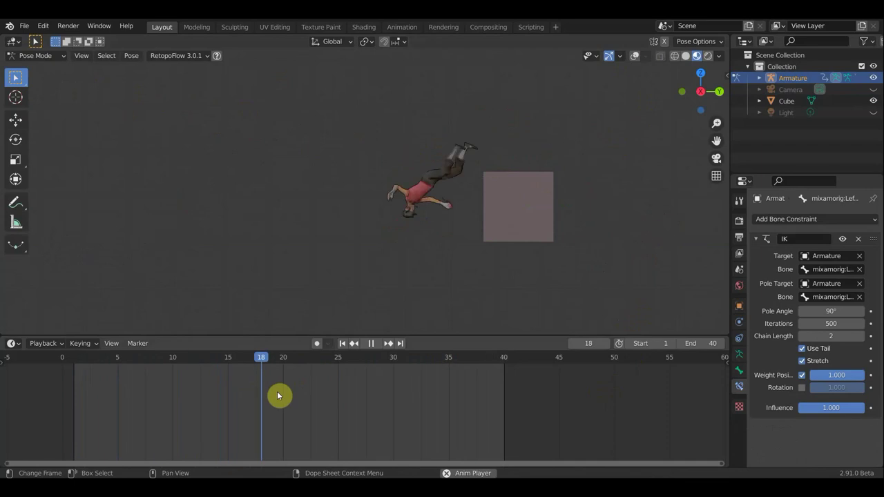
key("ctrl+t")
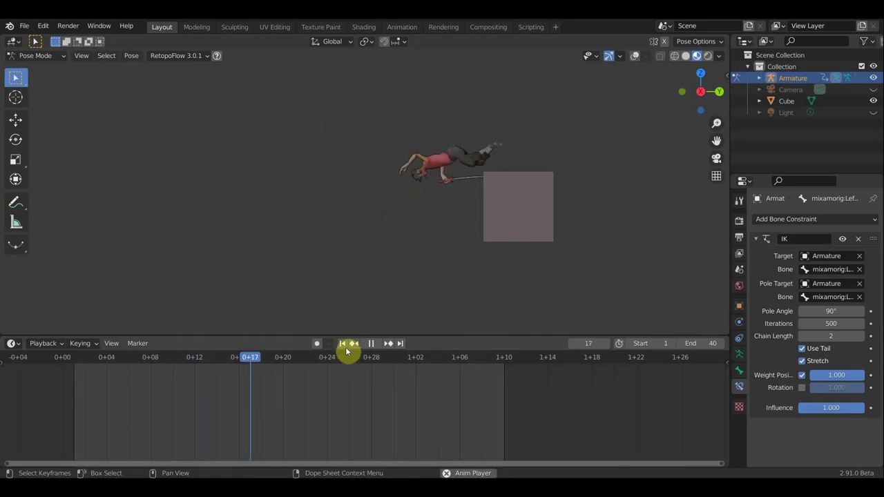
left_click(377, 345)
left_click(444, 363)
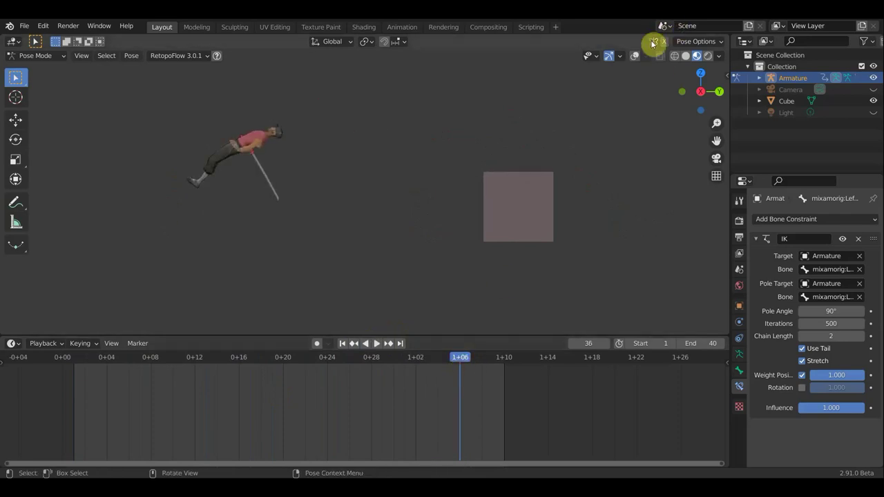
left_click(633, 68)
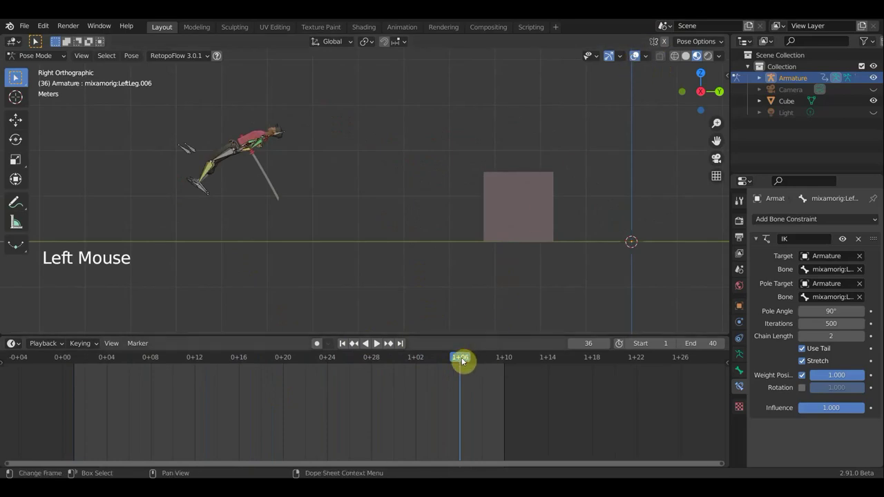
Select a leg bone to show its keys, select the first-half keyframes and replay from frame 20.
left_click(211, 171)
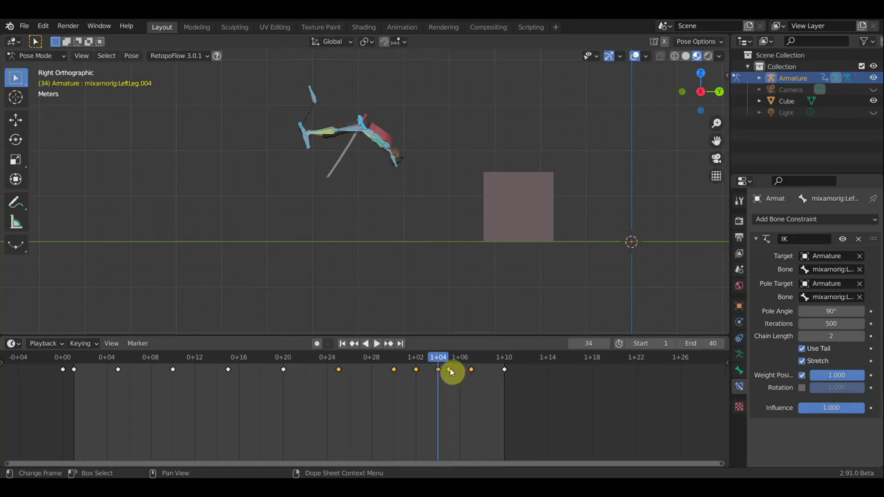
left_click(477, 363)
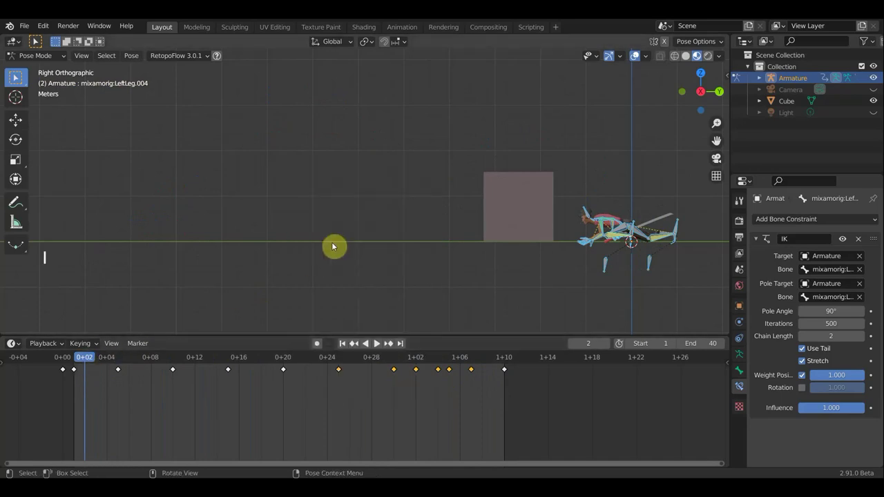
left_click(231, 384)
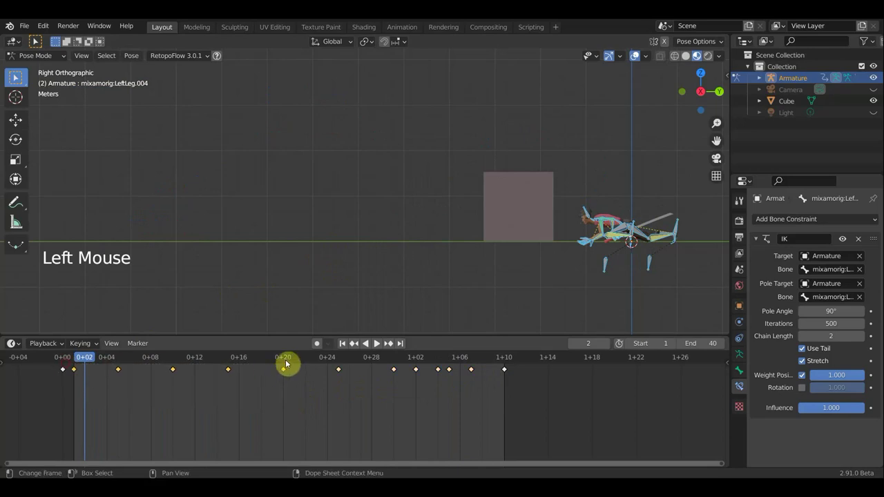
left_click(286, 362)
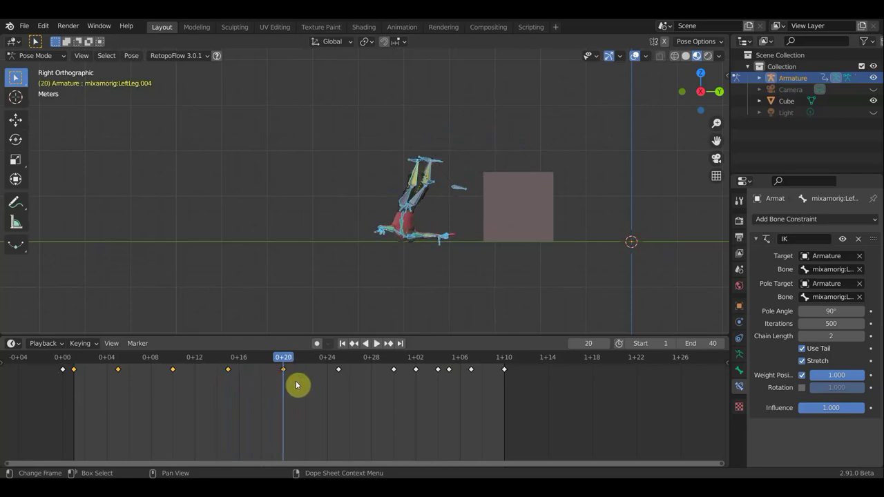
left_click(378, 347)
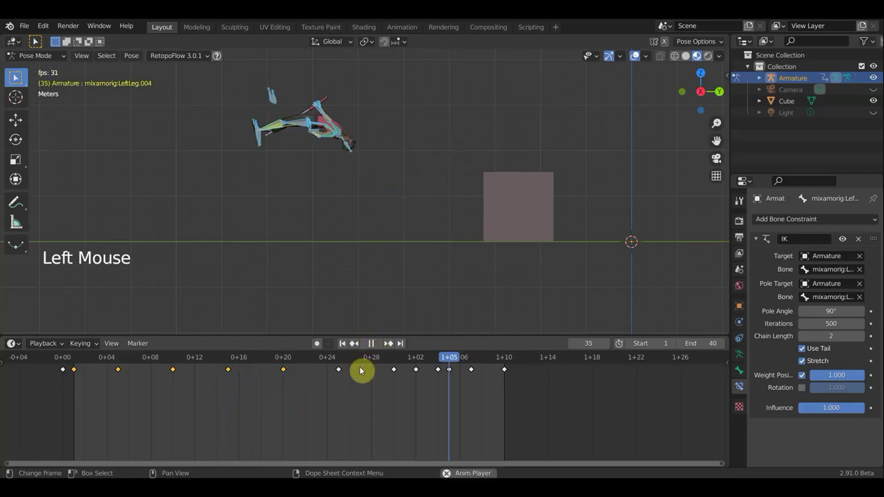
Stop playback and scrub the playhead to frame 38.
left_click(633, 64)
scroll("down", 3)
scroll("up", 3)
scroll("up", 3)
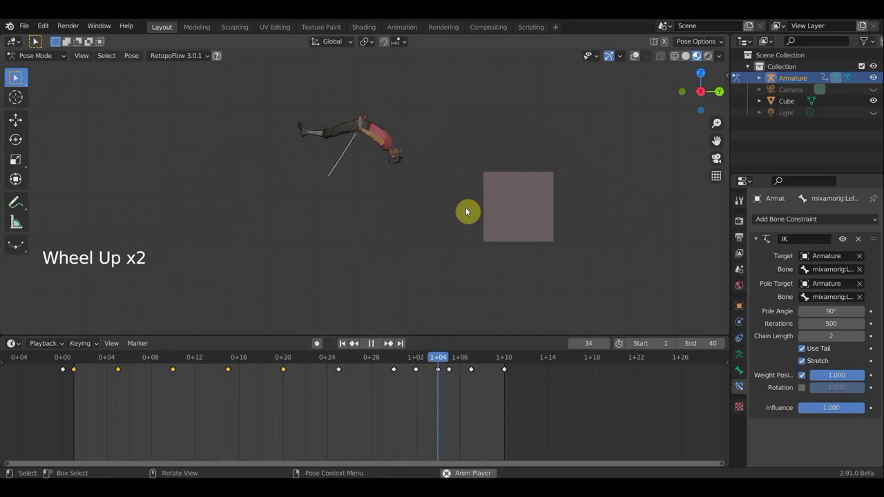
key("space")
left_click(497, 364)
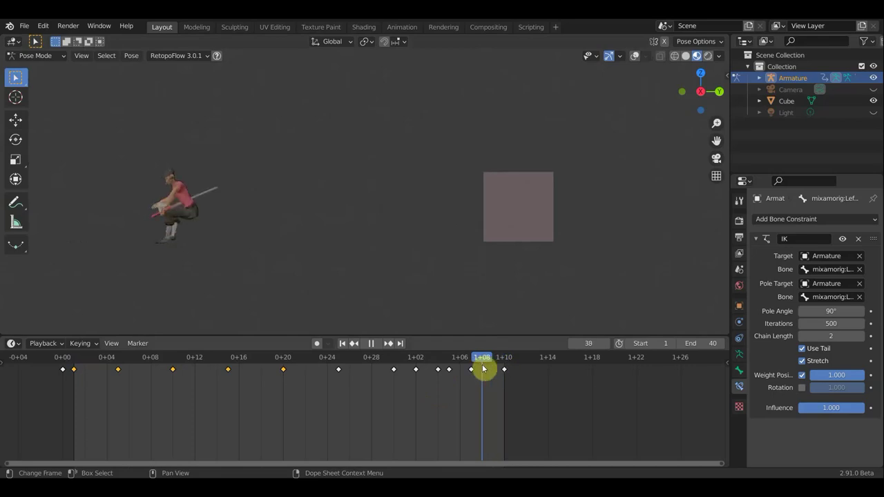
Shift the final keyframe from frame 40 to 38 and show the timeline in frame numbers again.
left_click(504, 377)
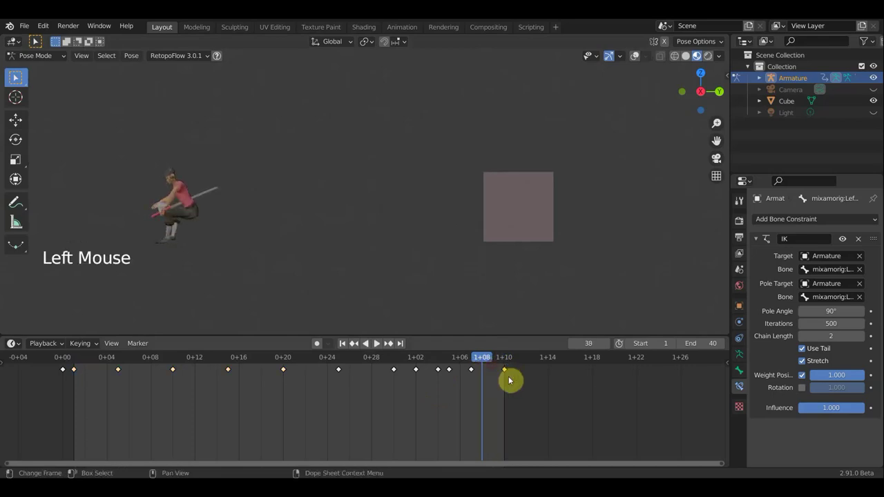
key("g")
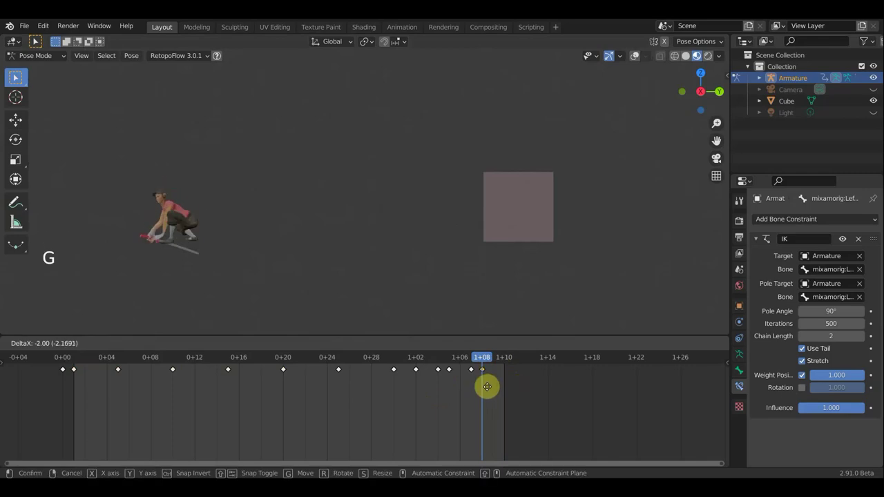
left_click(475, 365)
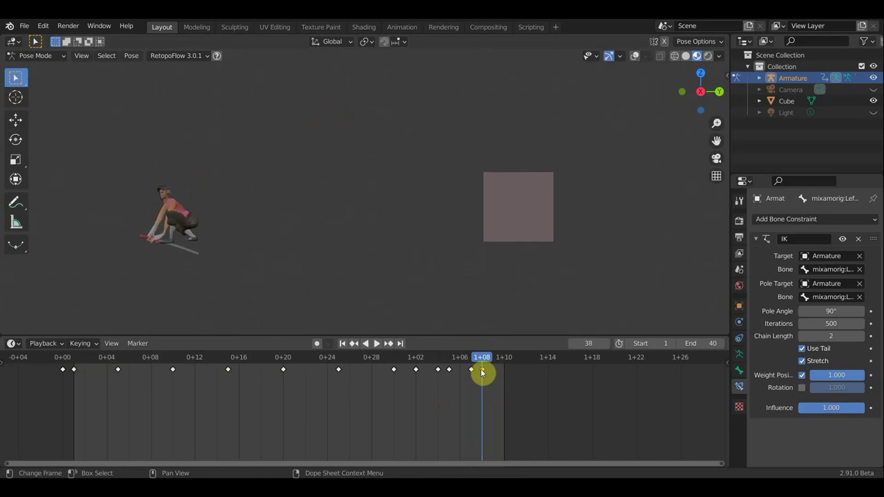
key("ctrl+t")
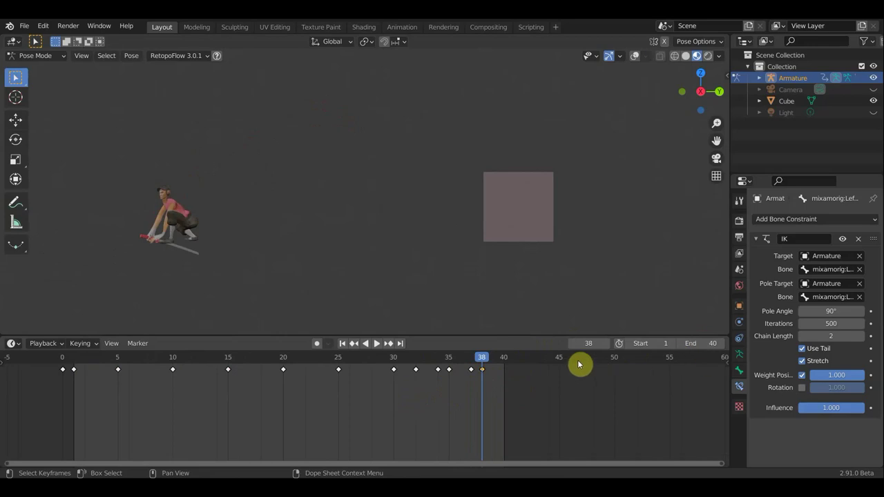
Extend the animation end to frame 50 and play the lengthened walk to check it.
left_click(565, 365)
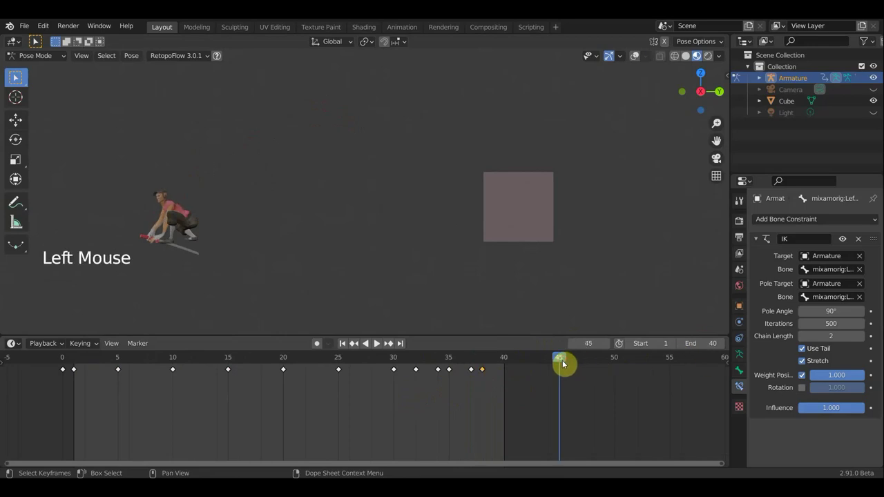
key("KP_4")
key("KP_5")
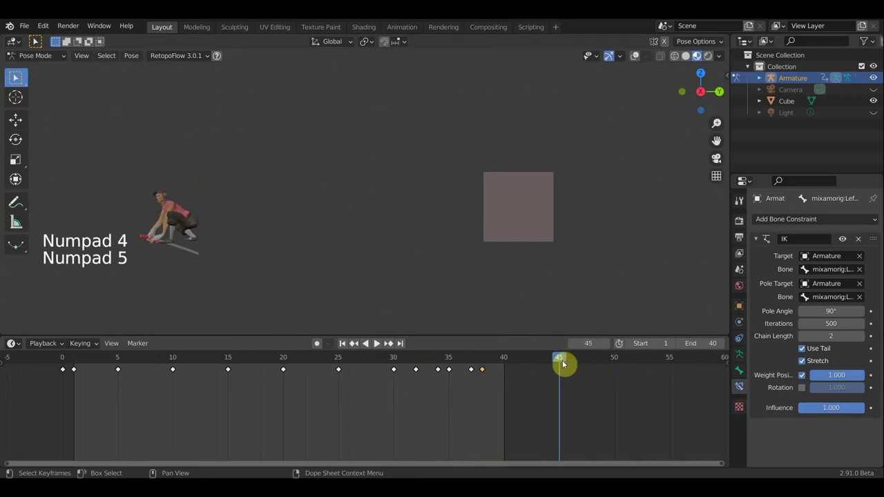
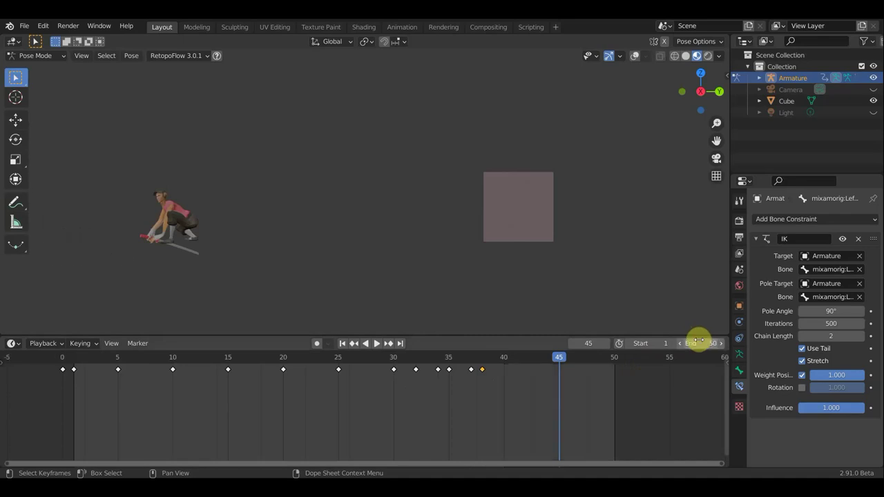
key("space")
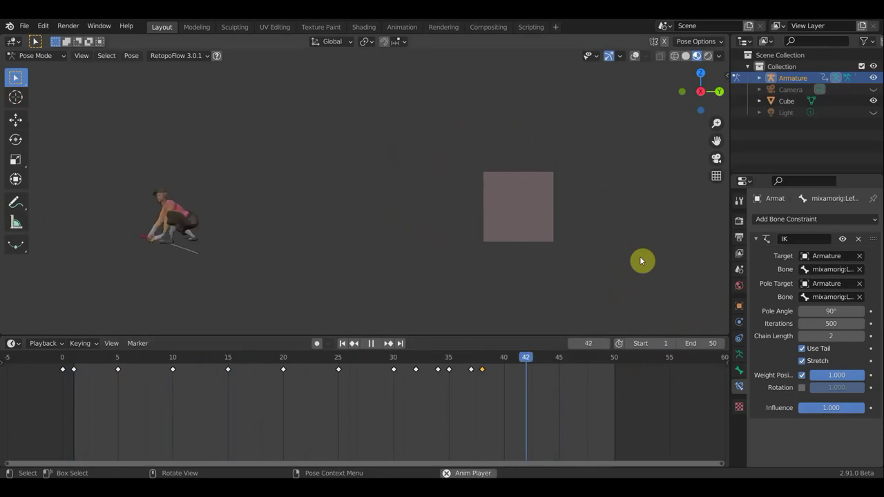
key("space")
left_click(432, 357)
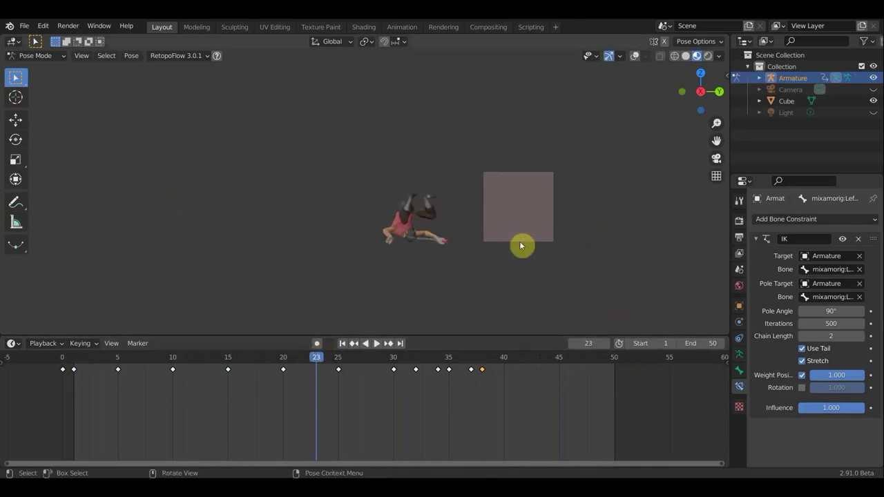
Key the whole armature's pose at frame 21 and select the new keyframe.
left_click(296, 363)
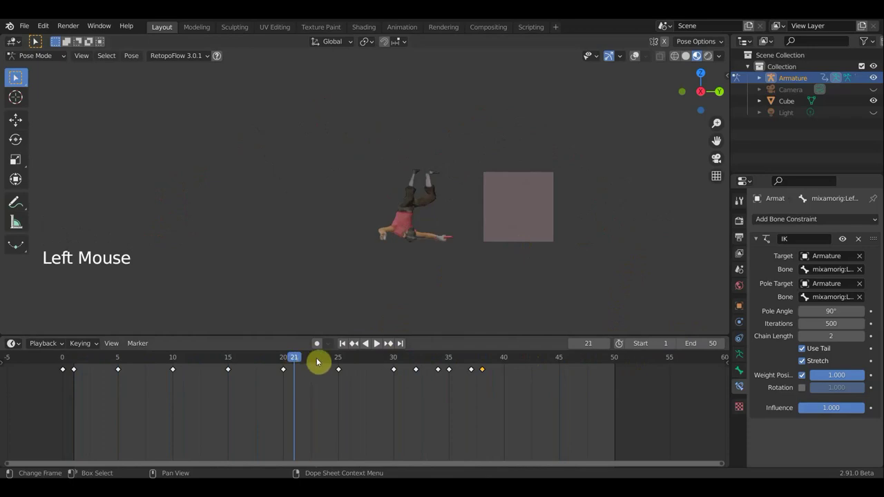
key("a")
key("i")
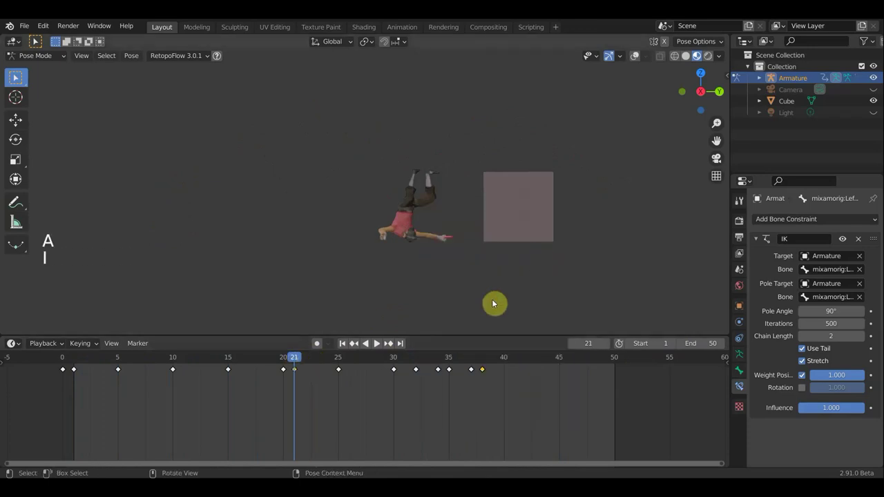
left_click(309, 365)
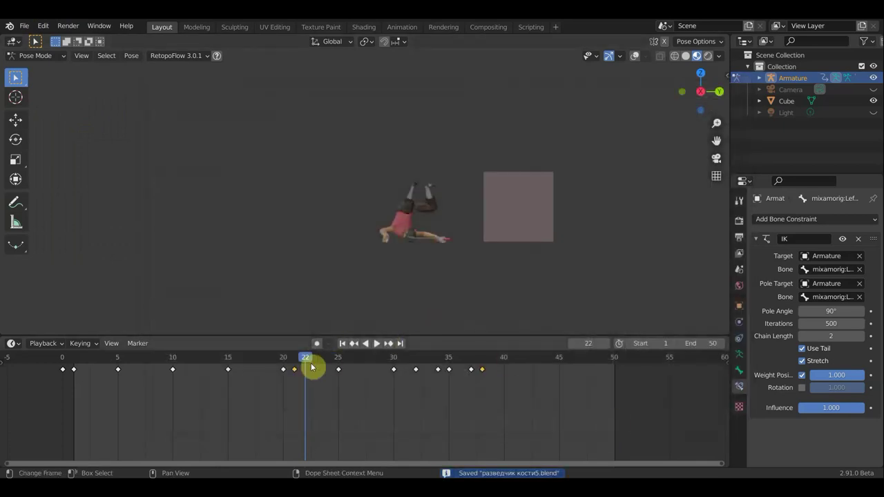
left_click(316, 369)
left_click(317, 366)
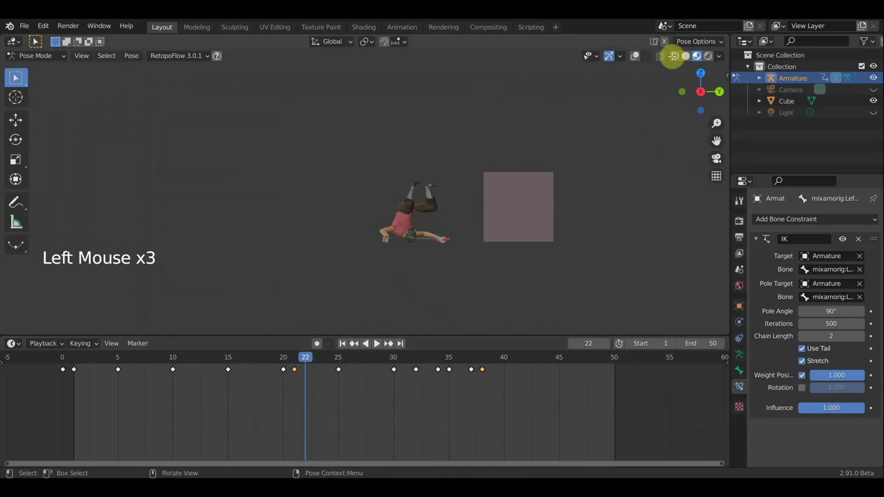
left_click(633, 58)
left_click(633, 60)
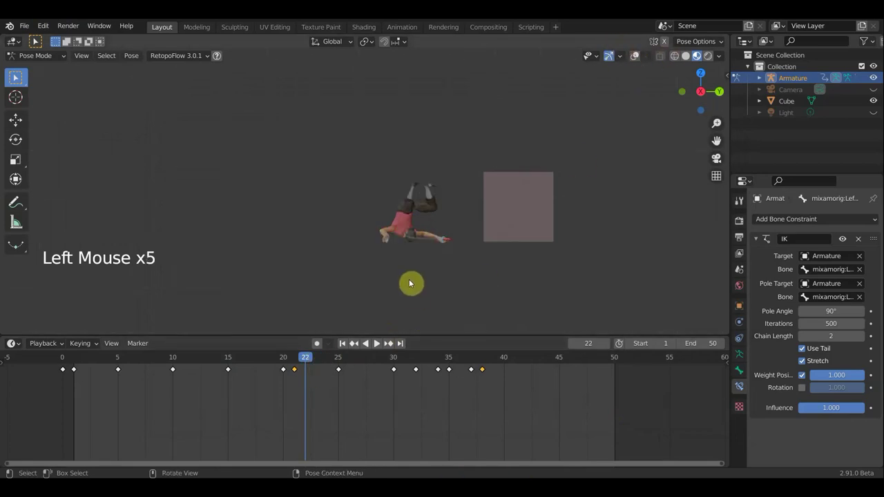
key("i")
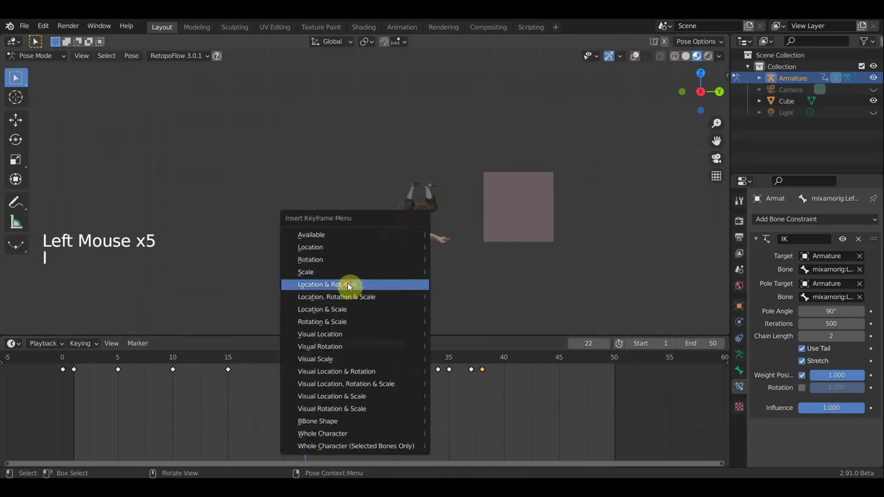
left_click(322, 366)
key("i")
left_click(334, 367)
key("i")
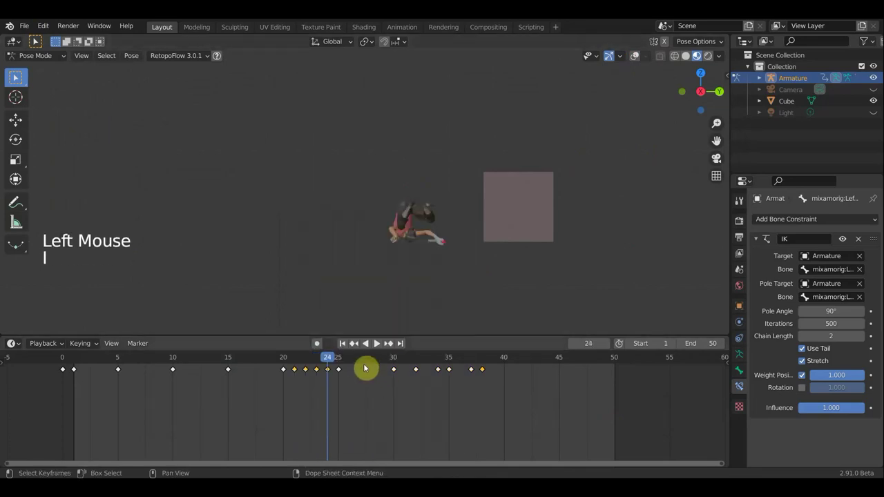
left_click(360, 365)
key("i")
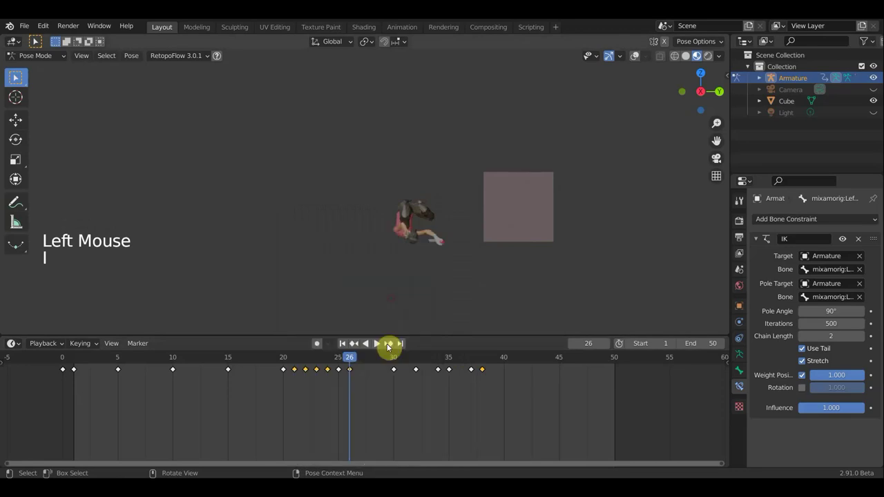
left_click(374, 365)
key("i")
left_click(381, 364)
key("i")
scroll("up", 3)
scroll("down", 3)
scroll("down", 3)
middle_click(426, 255)
middle_click(449, 258)
middle_click(488, 250)
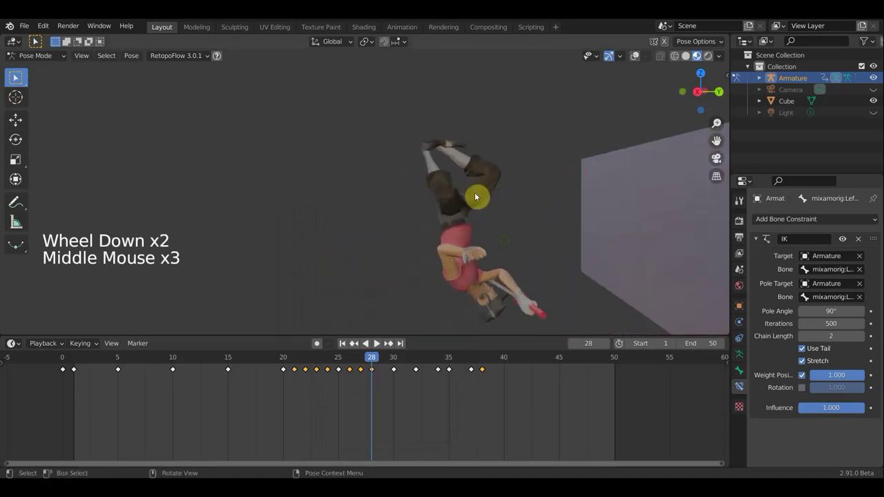
left_click(362, 366)
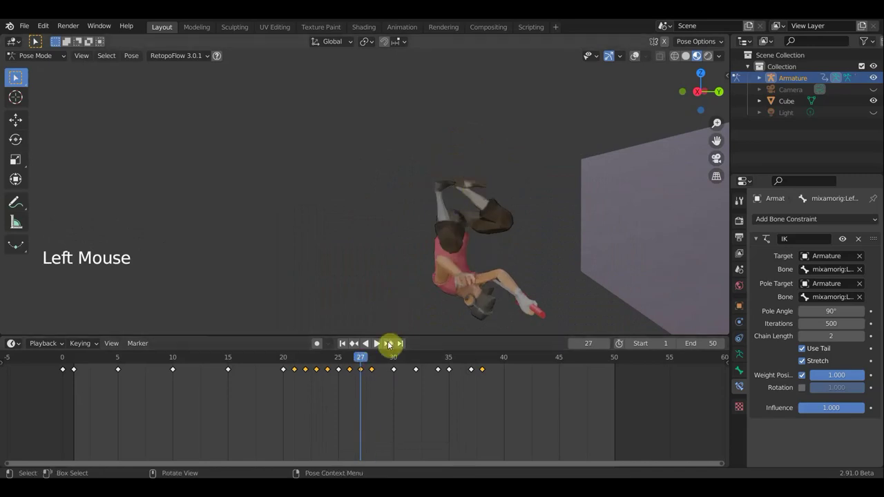
left_click(374, 366)
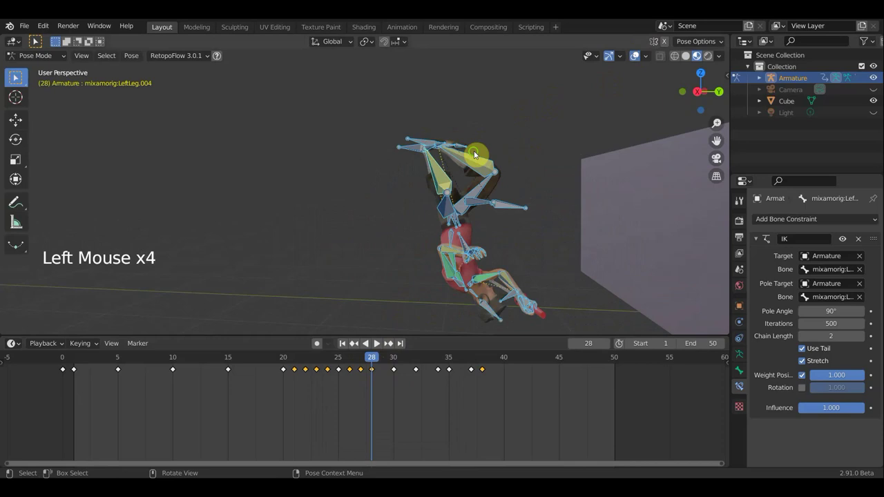
Rotate two of the left lower leg bones into a corrected pose at frame 28.
double_click(516, 146)
middle_click(517, 147)
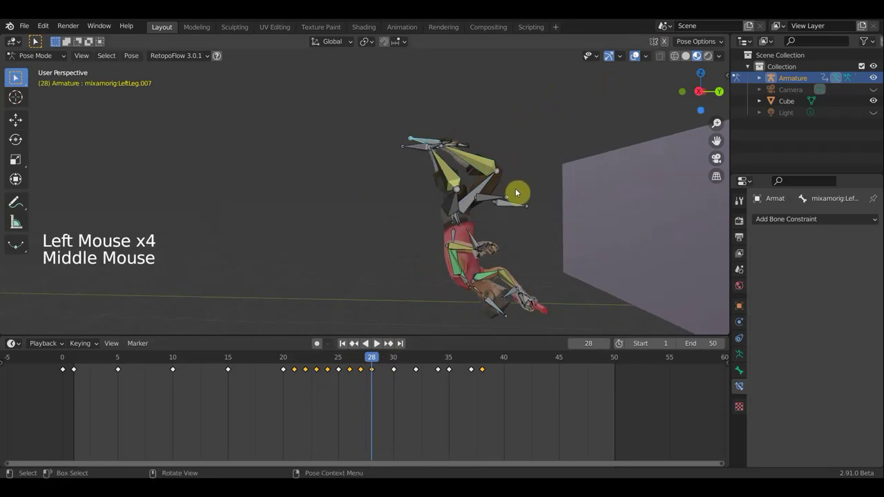
key("r")
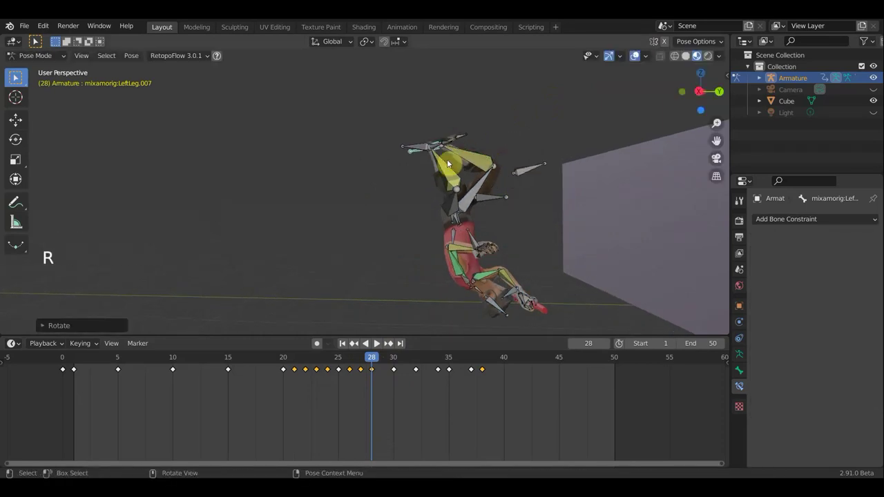
left_click(426, 152)
key("r")
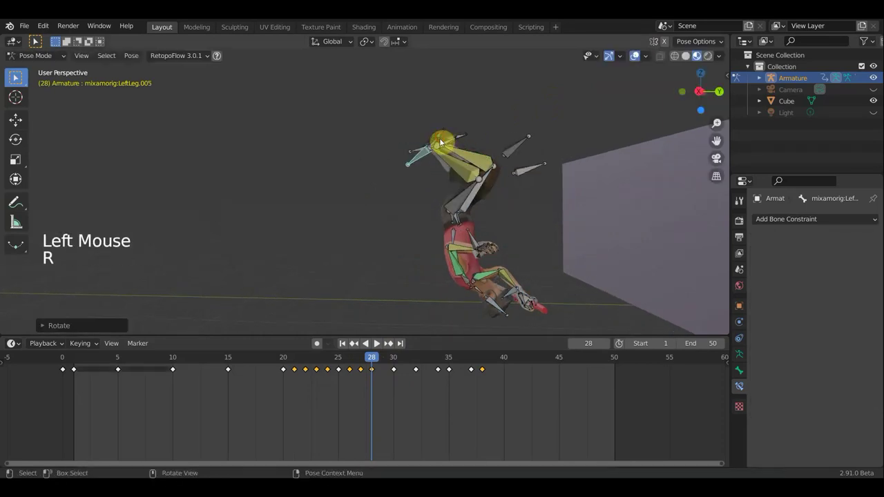
middle_click(440, 180)
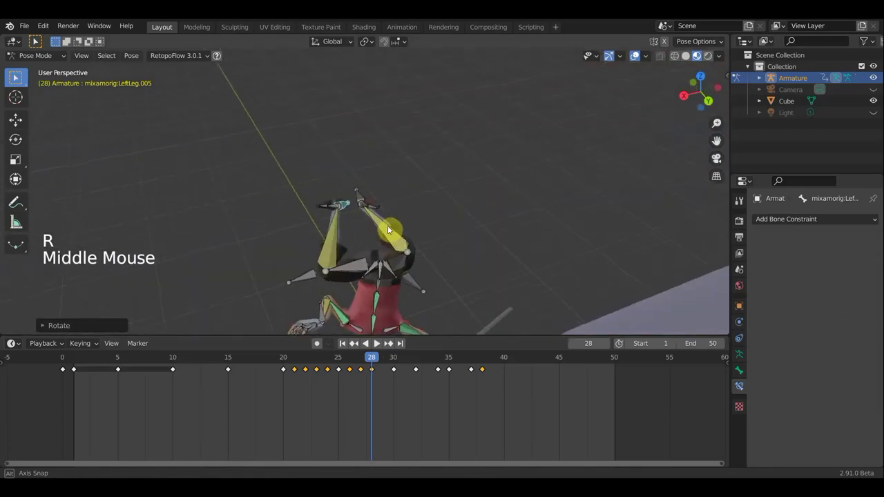
Reposition the left upper leg control and key the full armature pose at frame 28.
left_click(309, 282)
key("g")
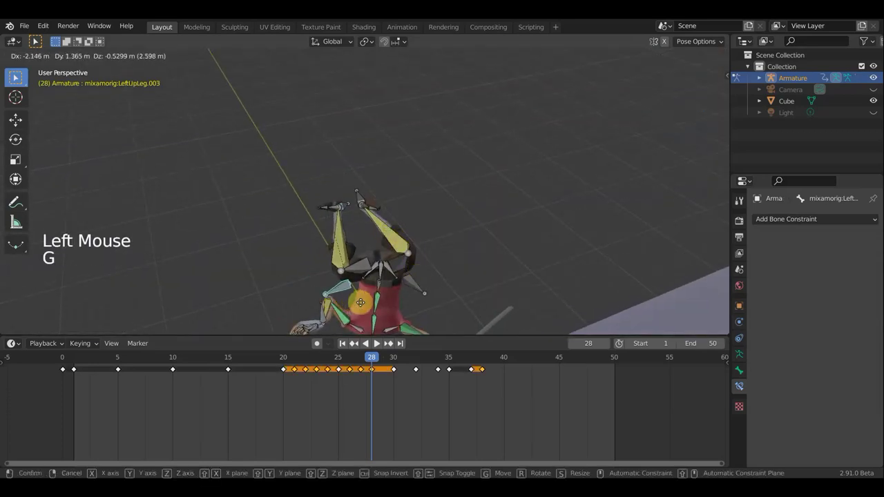
left_click(421, 291)
key("g")
middle_click(467, 281)
middle_click(522, 250)
key("a")
key("i")
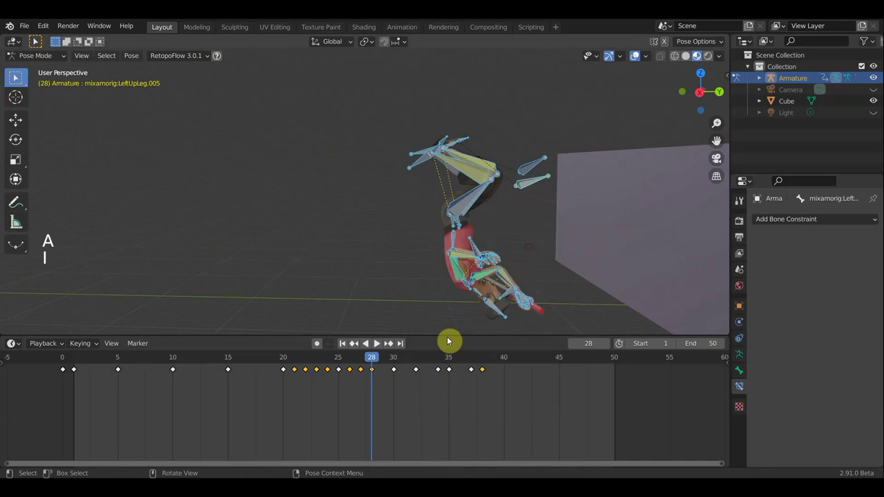
At frame 29, move the left upper leg control into place and inspect the pose from several angles.
left_click(386, 364)
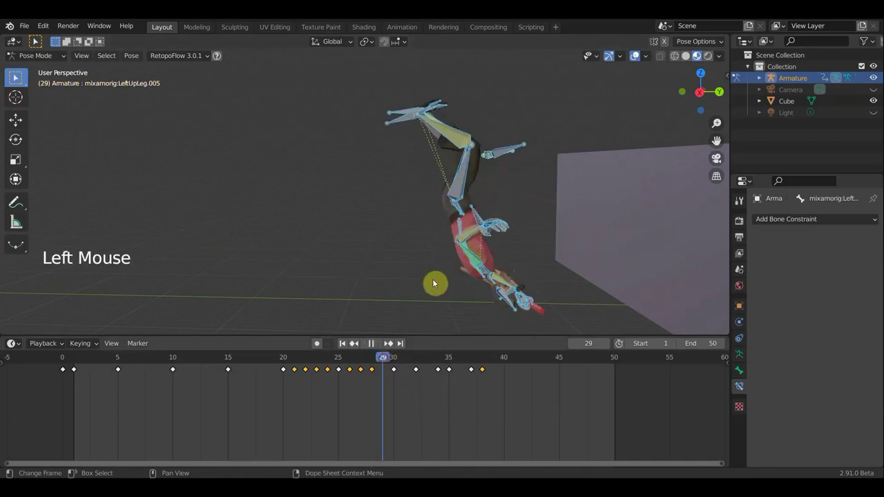
middle_click(332, 278)
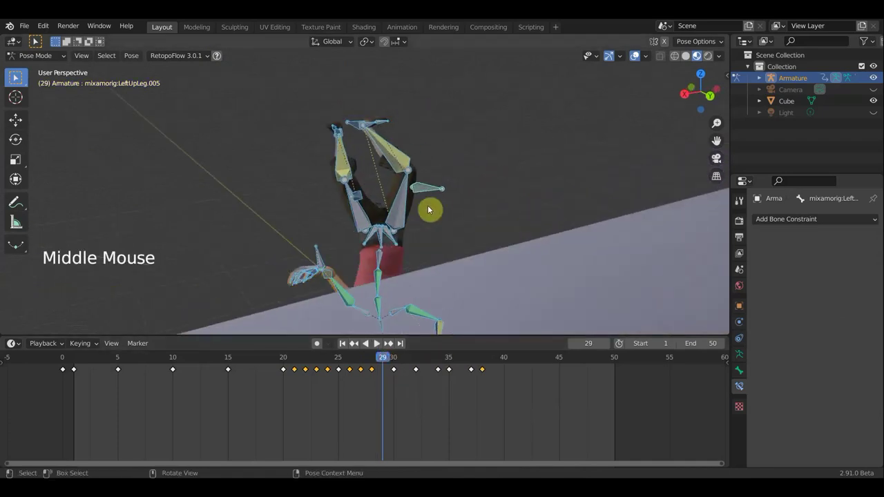
left_click(432, 191)
left_click(482, 203)
key("g")
left_click(431, 190)
key("g")
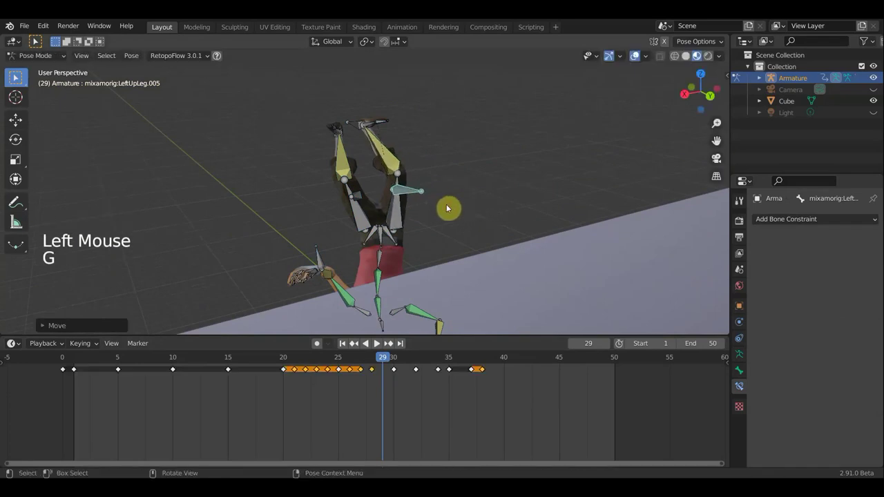
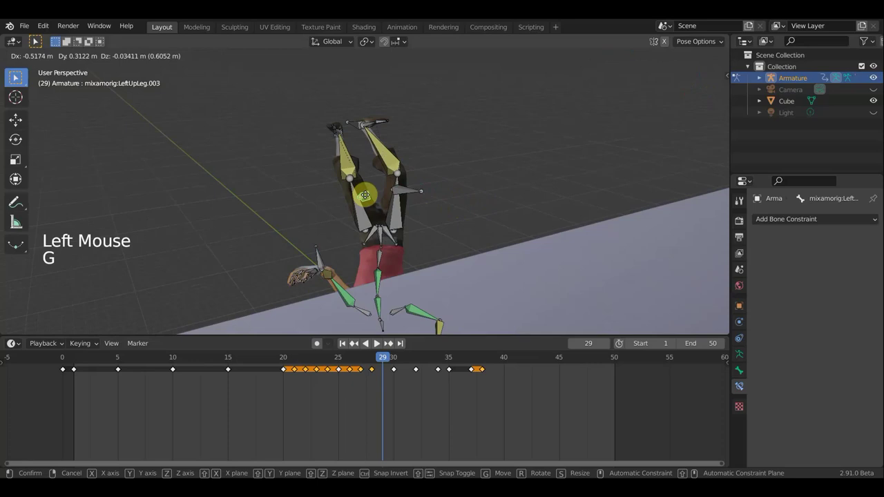
middle_click(462, 210)
middle_click(474, 207)
scroll("up", 3)
middle_click(470, 150)
scroll("up", 3)
middle_click(495, 158)
Rotate and reposition the left forearm bone into a corrected pose at frame 29.
scroll("up", 3)
left_click(498, 73)
middle_click(534, 185)
middle_click(336, 258)
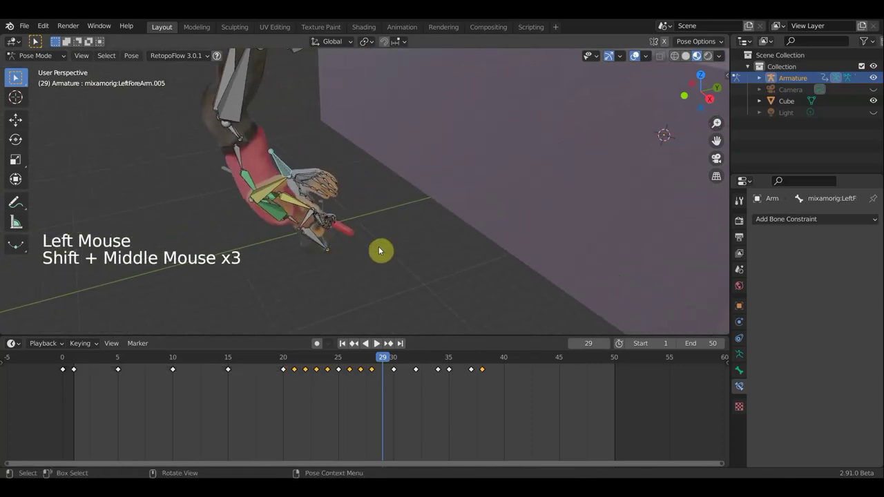
key("r")
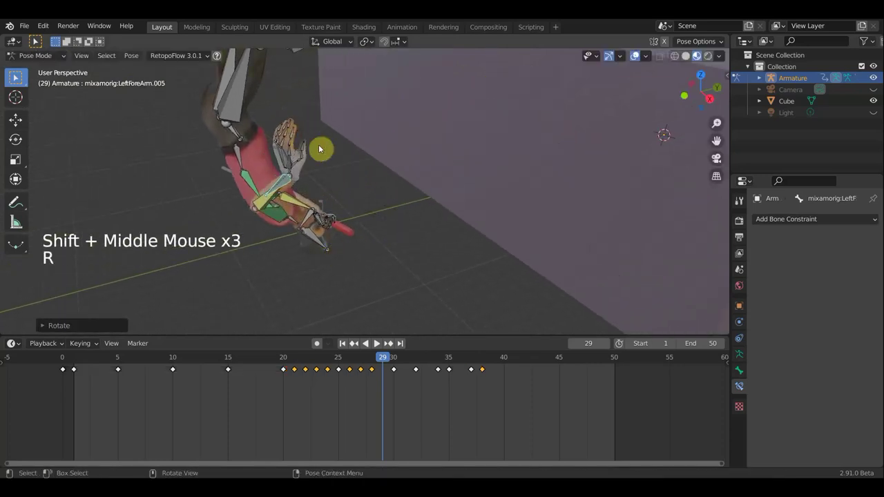
middle_click(319, 192)
key("r")
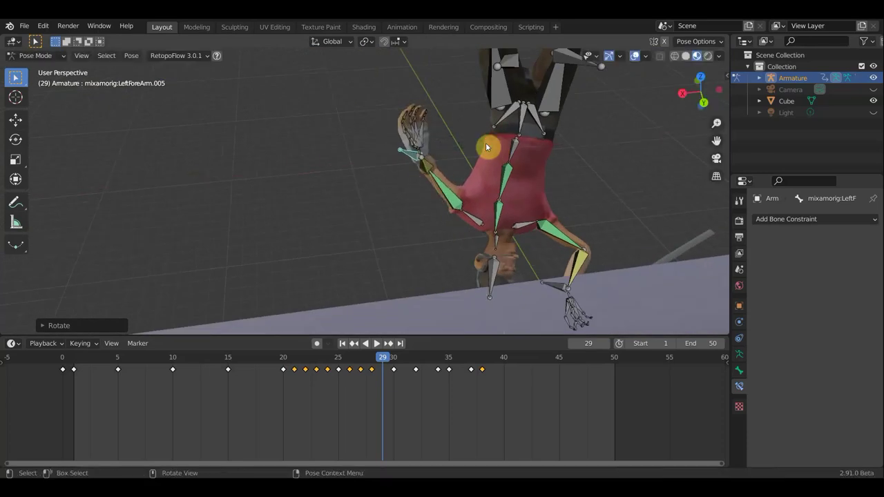
key("g")
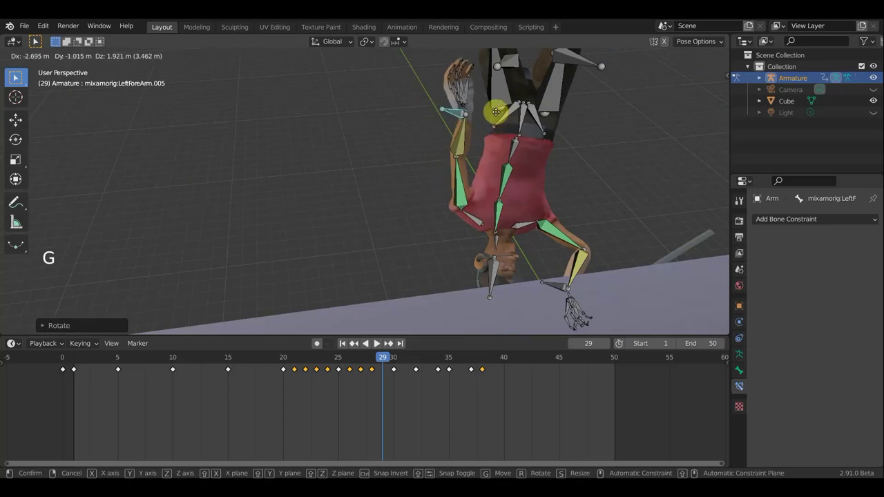
middle_click(557, 140)
scroll("down", 3)
middle_click(518, 137)
key("g")
key("r")
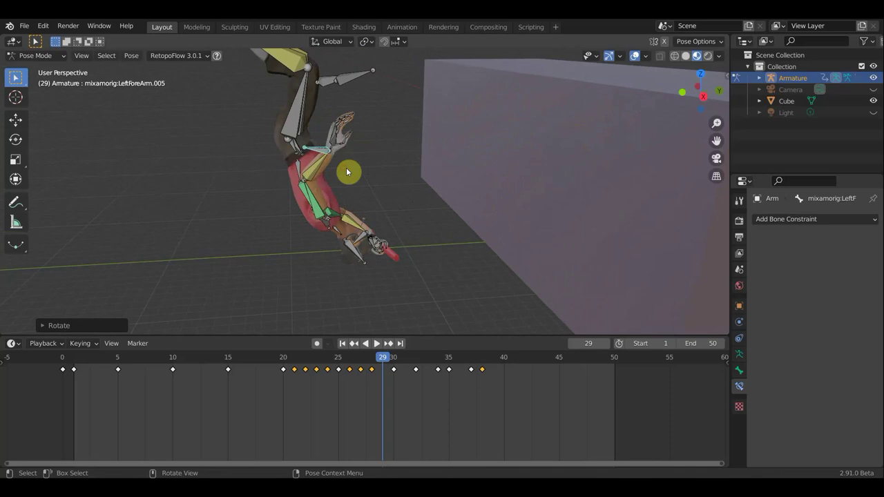
key("g")
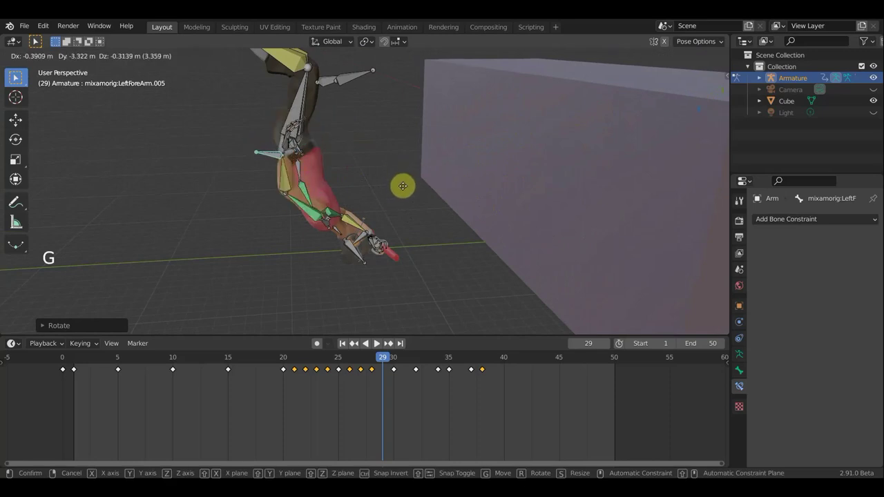
key("r")
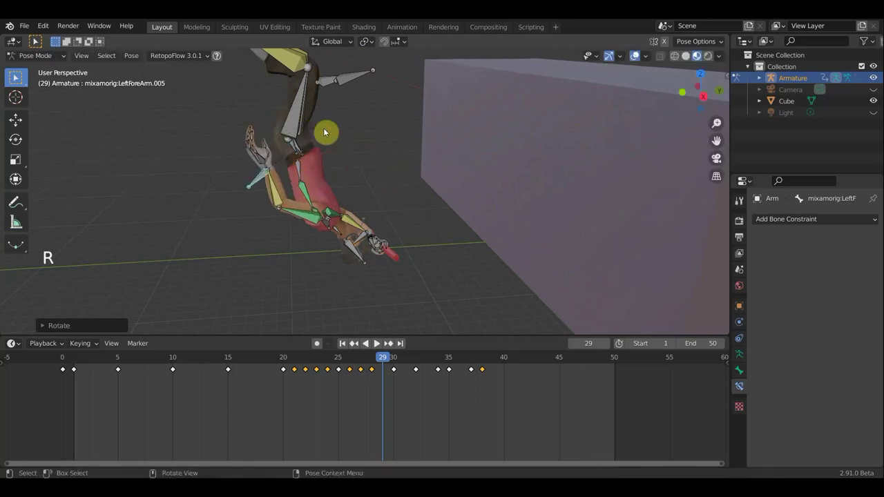
Rotate the spine bone, then key the whole armature pose at frame 29.
middle_click(349, 256)
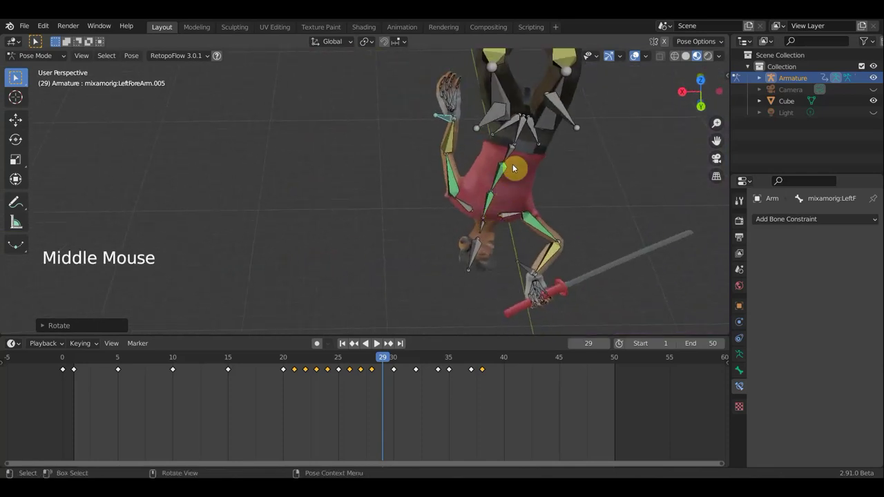
left_click(511, 154)
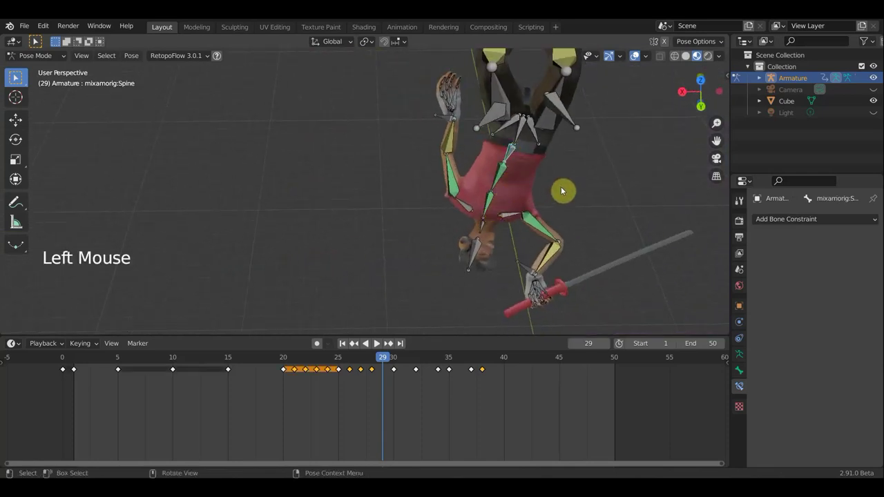
key("r")
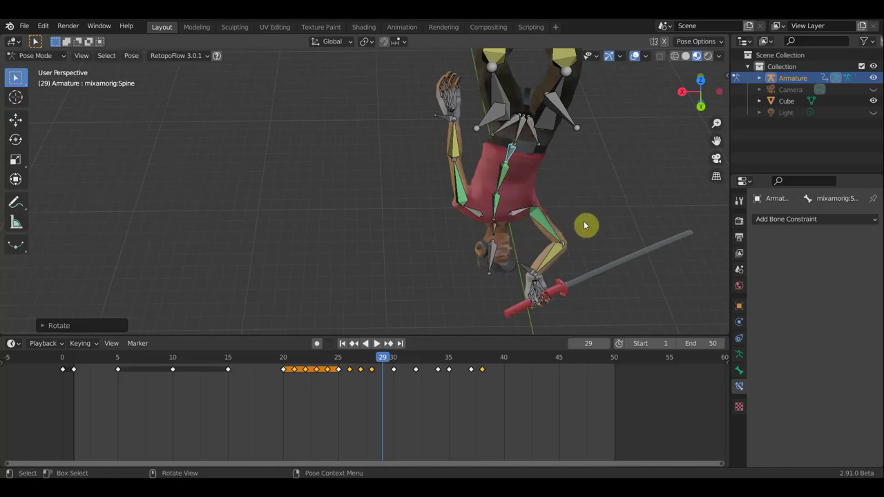
key("r")
middle_click(543, 211)
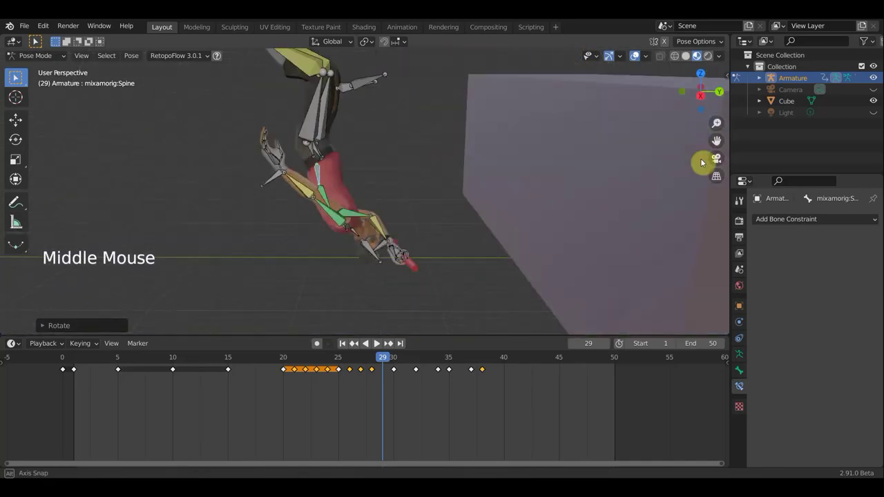
key("a")
key("i")
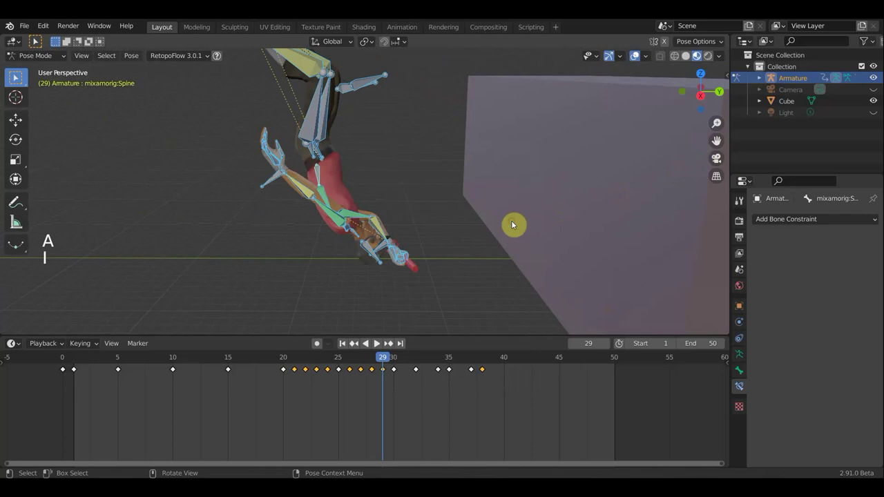
Play the walk to review the motion, then stop around frame 30 and deselect the timeline keyframes.
left_click(398, 364)
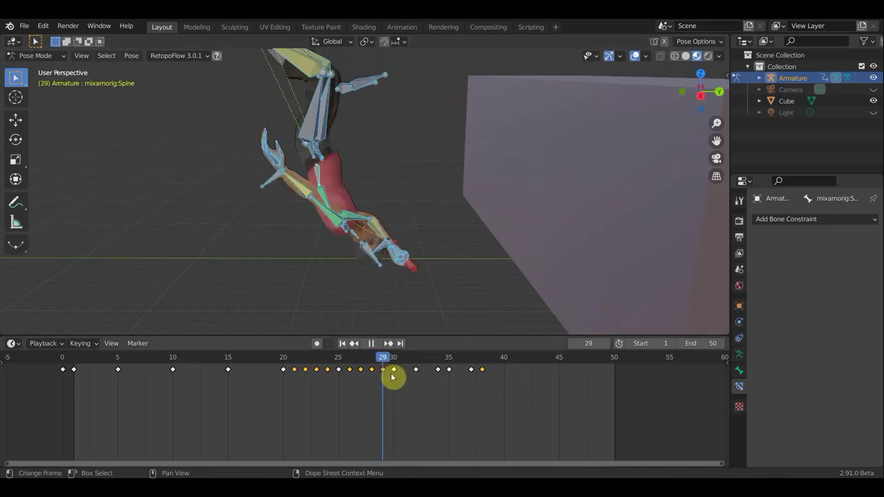
scroll("down", 3)
scroll("down", 3)
left_click(637, 60)
key("space")
scroll("down", 3)
key("space")
left_click(397, 366)
left_click(341, 363)
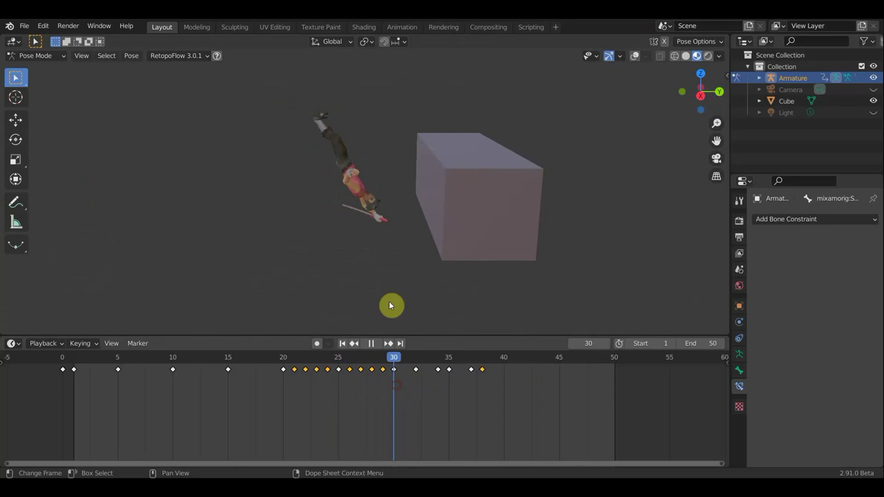
scroll("up", 3)
left_click(396, 375)
scroll("up", 3)
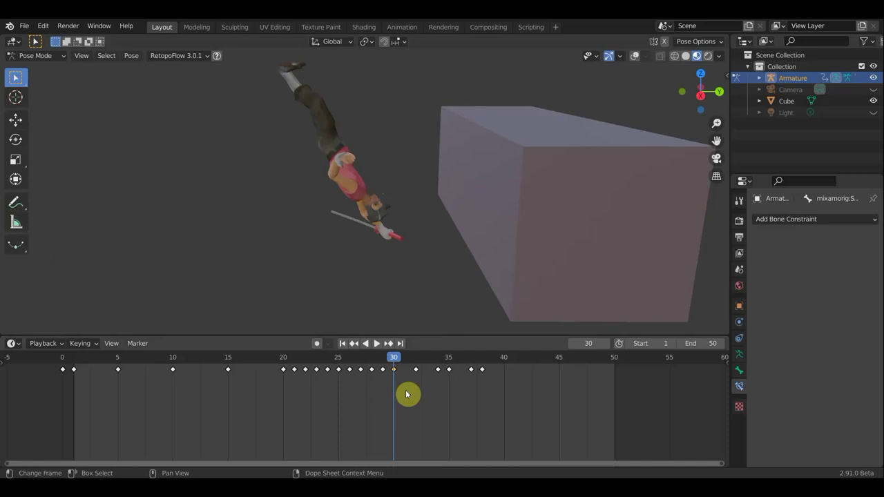
Delete the selected keyframes and play the walk repeatedly to review its timing.
key("Delete")
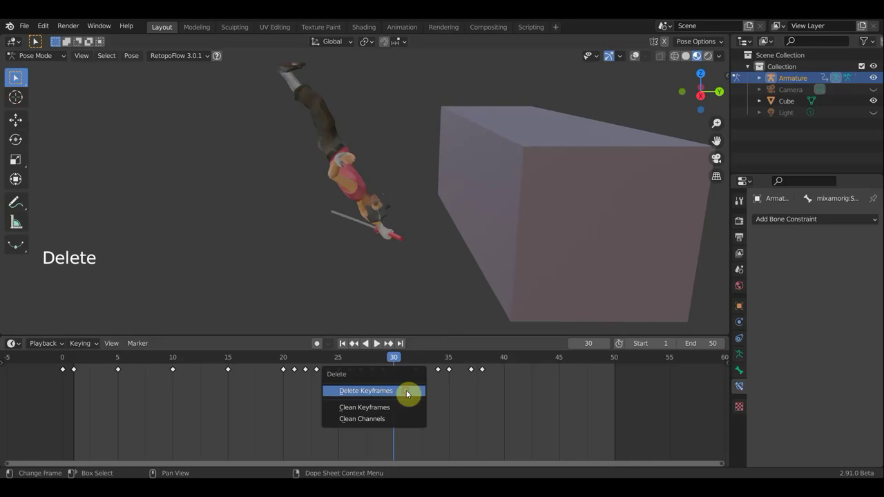
left_click(391, 378)
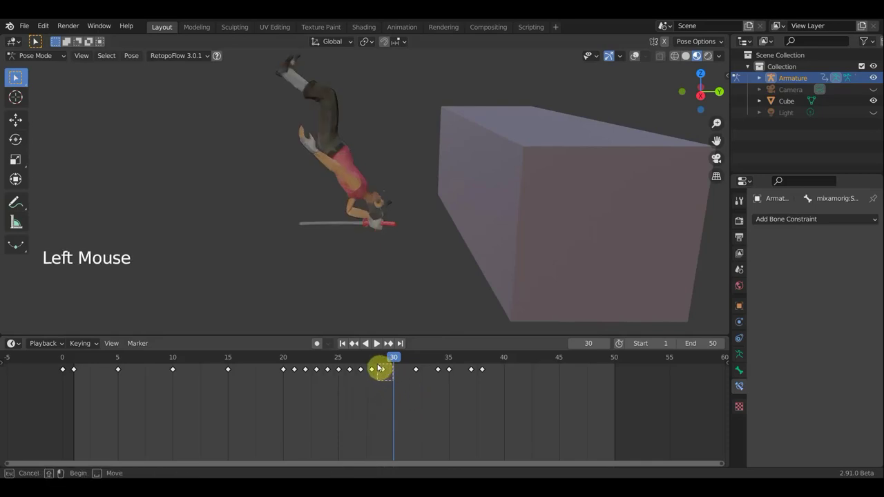
key("g")
key("space")
scroll("down", 3)
key("space")
key("space")
key("space")
key("space")
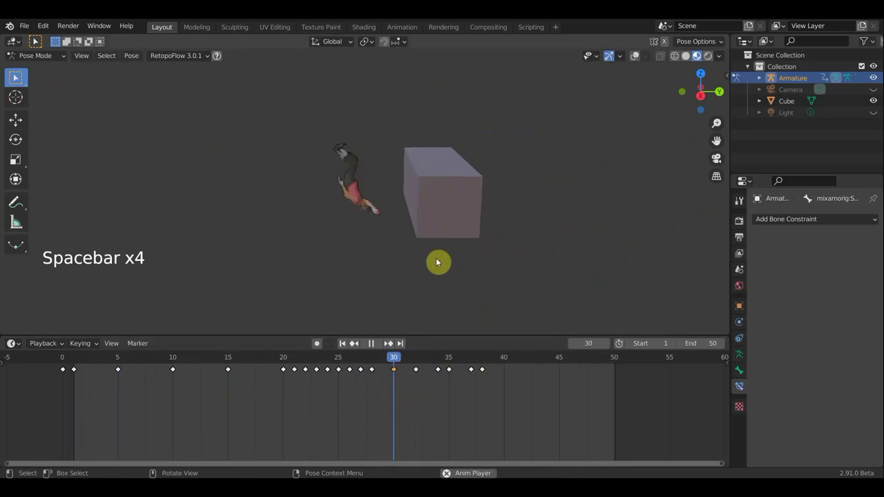
key("space")
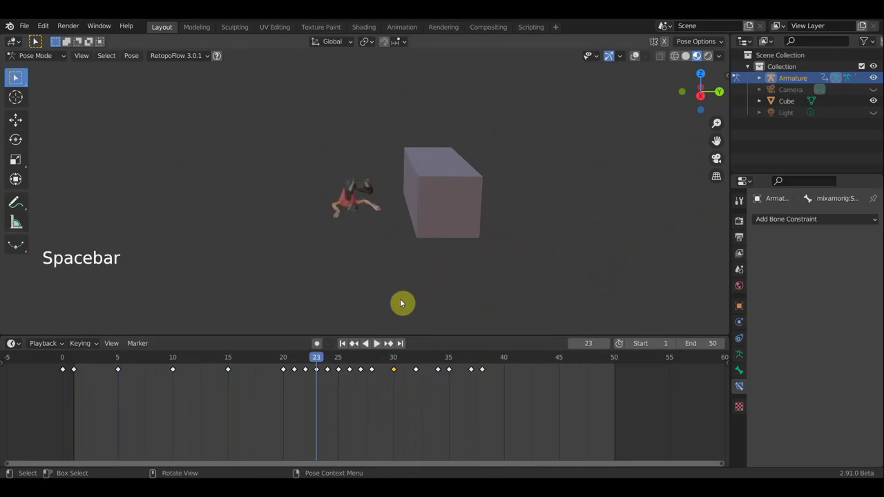
key("space")
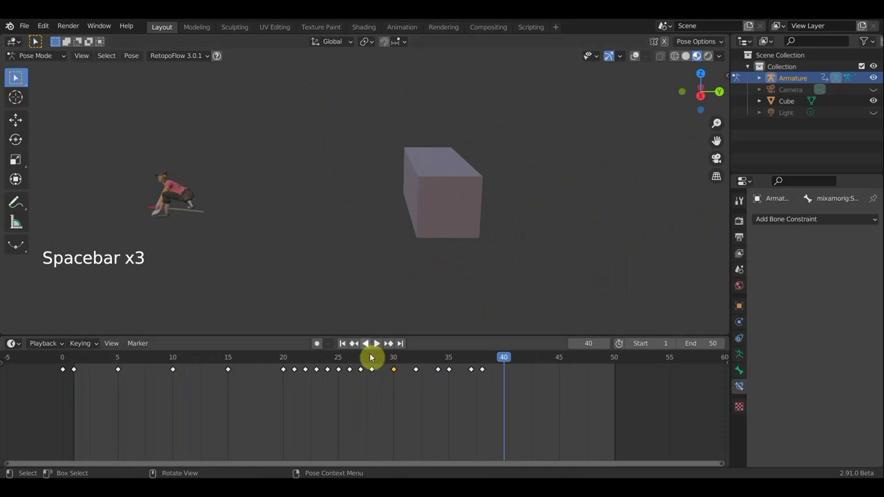
Select the run of keyframes between frames 20 and 24 and scrub back to frame 19.
left_click(304, 383)
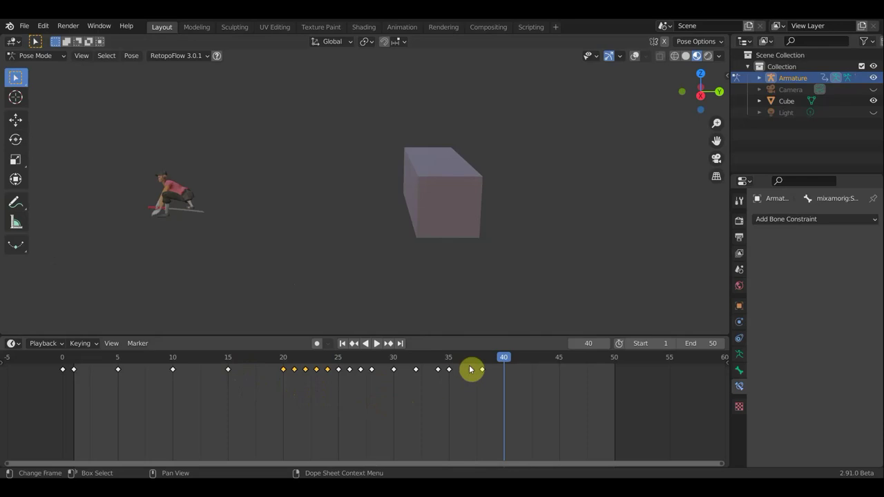
left_click(476, 360)
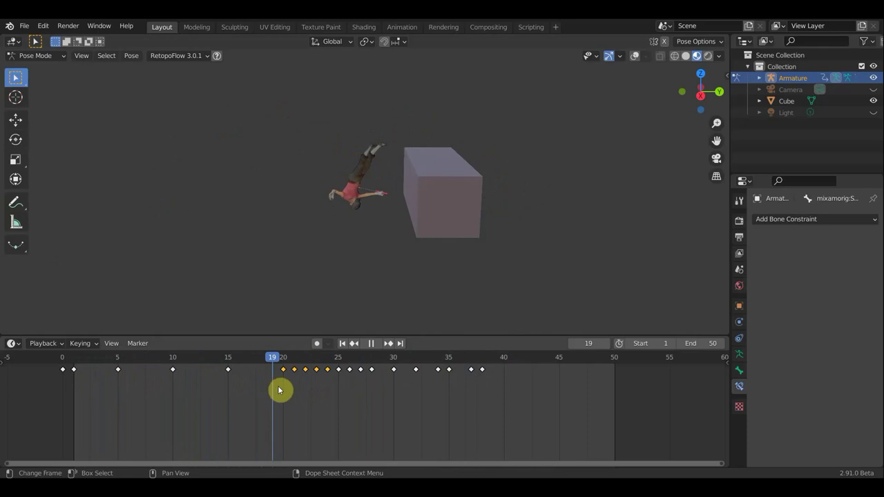
Shift every keyframe after frame 20 four frames later and play to check the timing.
left_click(500, 409)
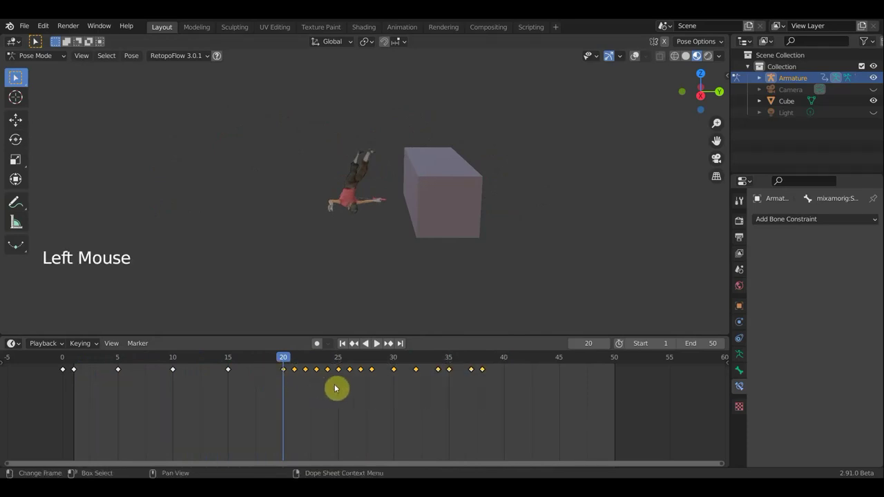
key("g")
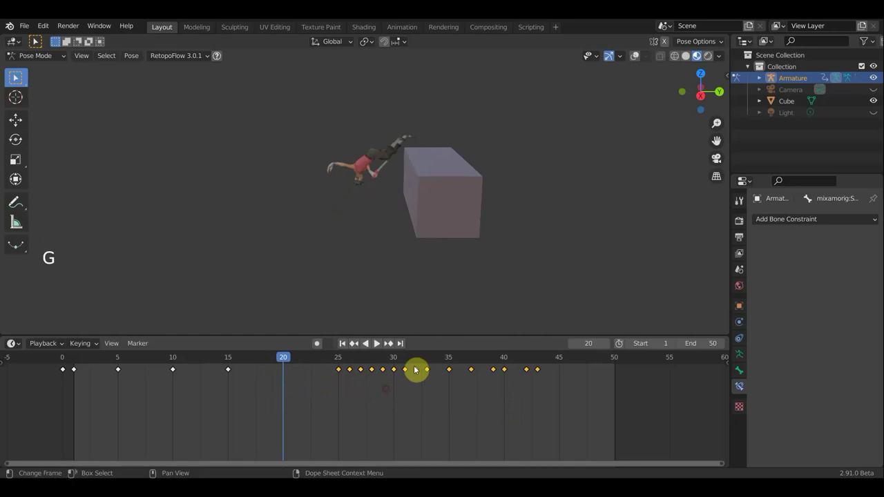
key("space")
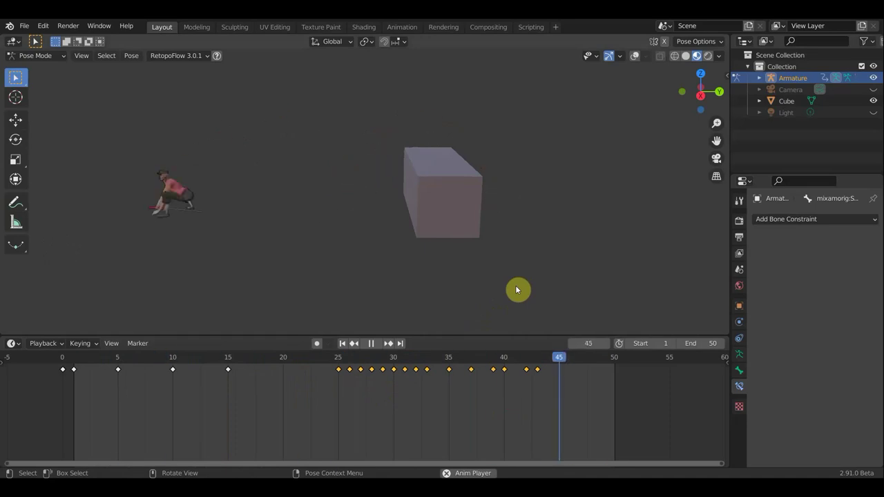
key("space")
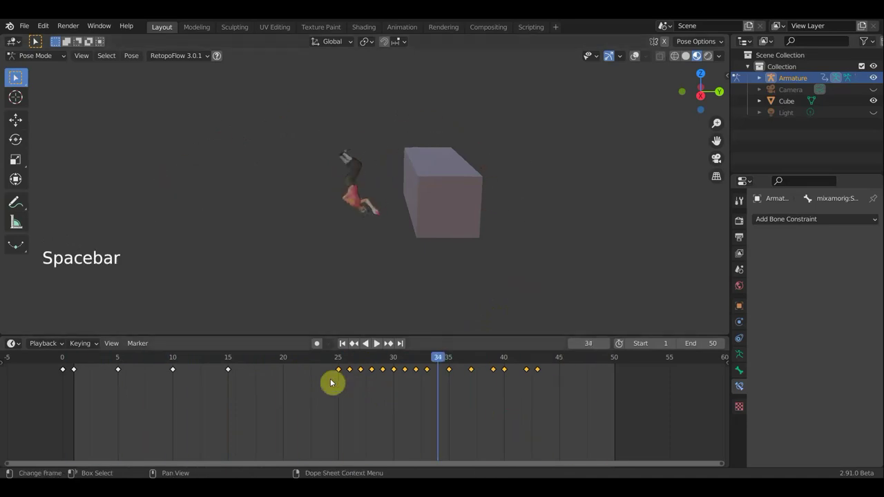
left_click(486, 373)
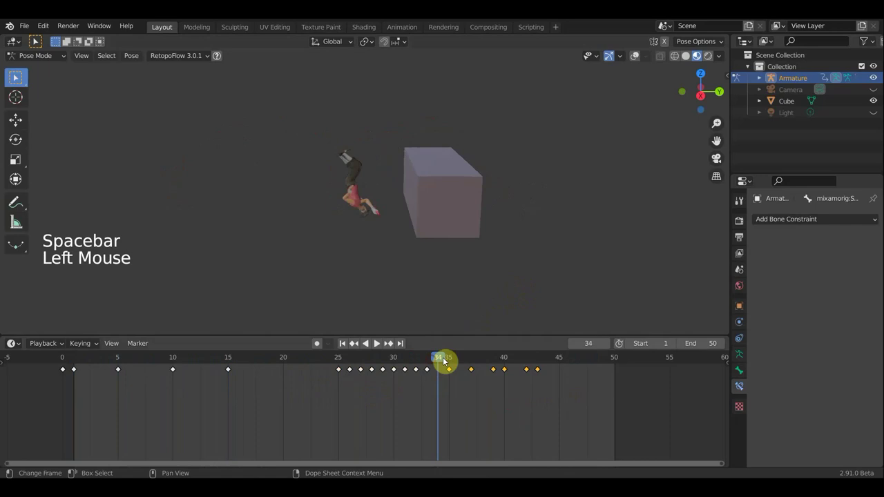
Move the last four keyframes four more frames later, to about 45–49, and review playback.
left_click(452, 359)
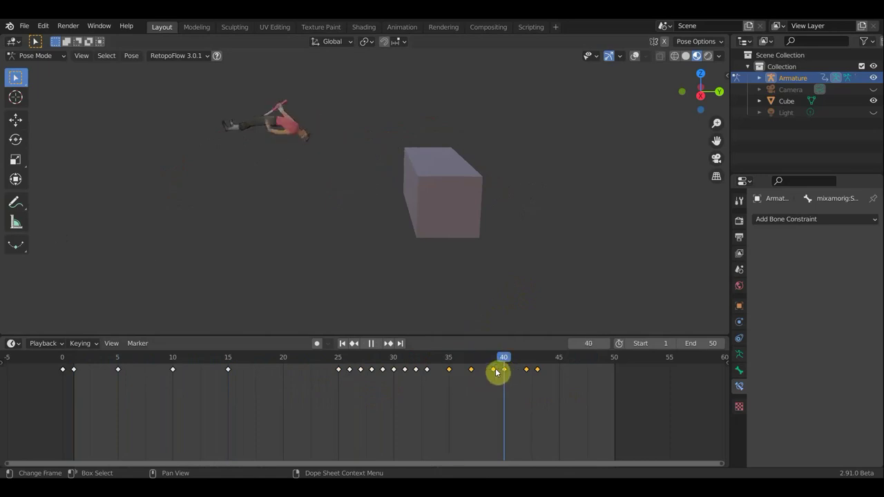
left_click(525, 384)
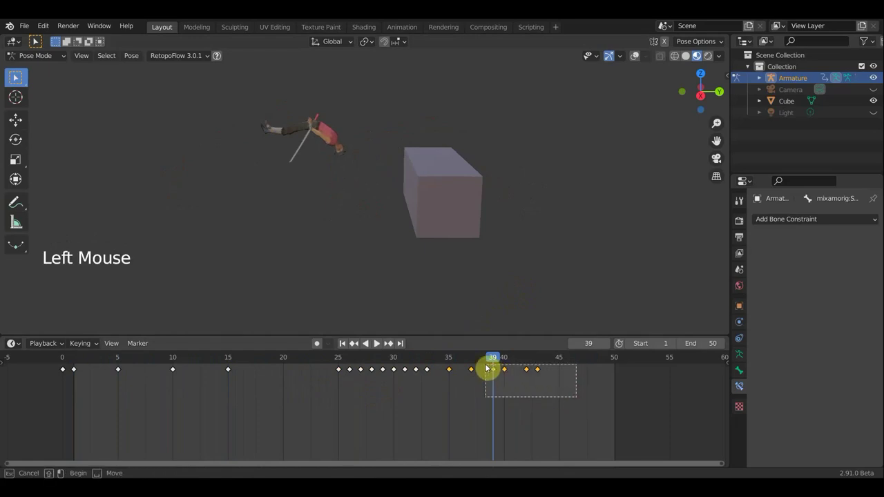
left_click(472, 364)
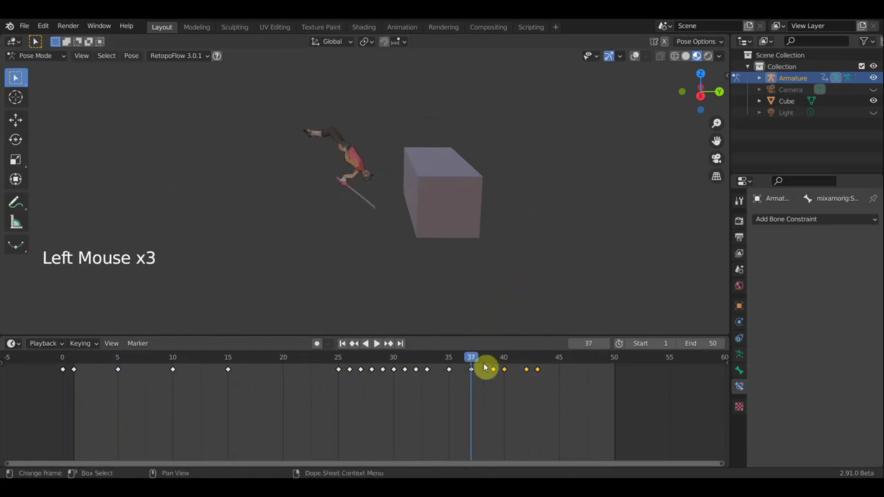
key("g")
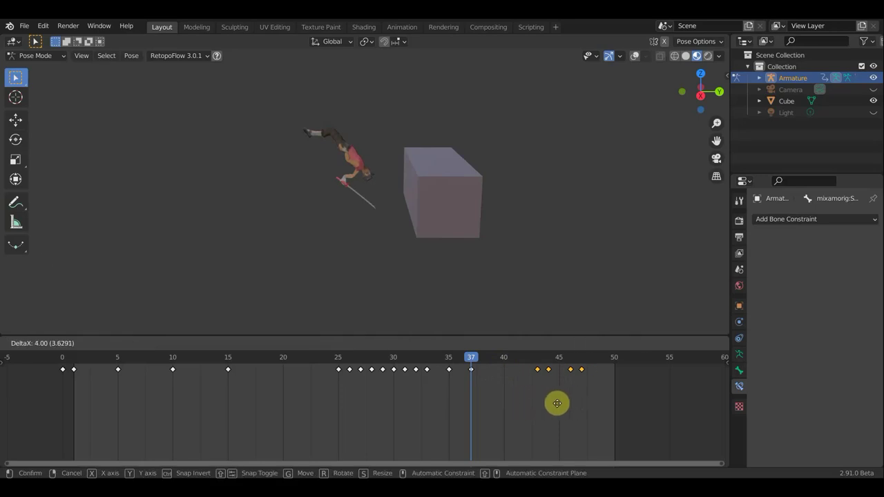
key("space")
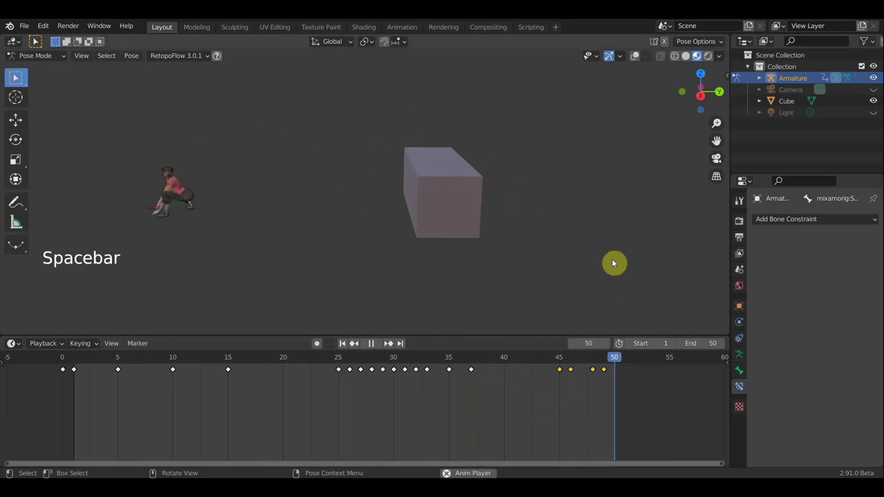
key("space")
left_click(578, 384)
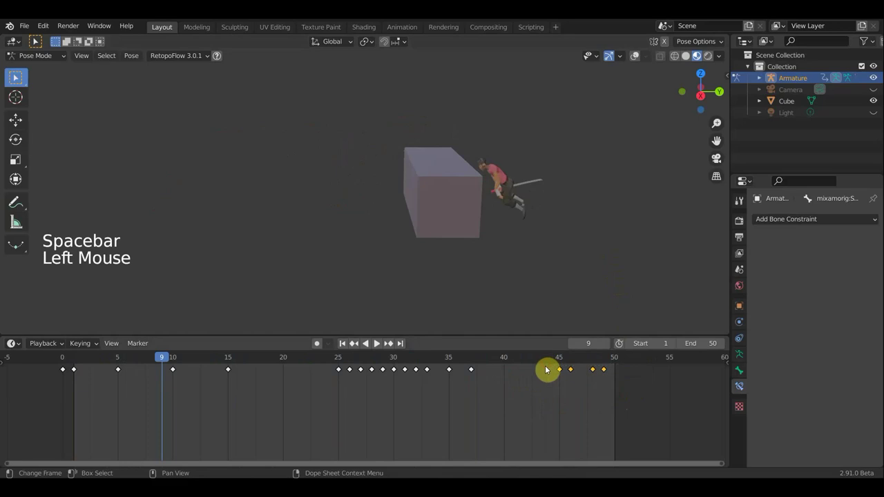
Respace the final keyframes individually to roughly frames 40, 42, 45 and 48.
key("g")
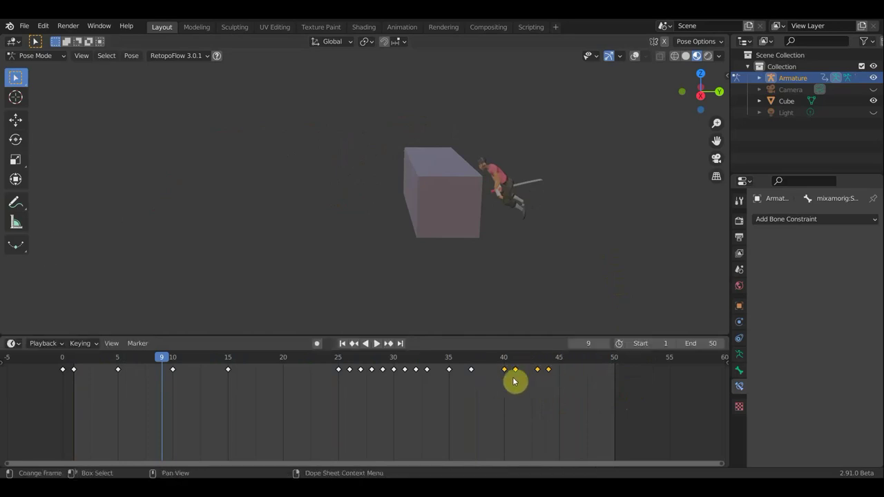
key("space")
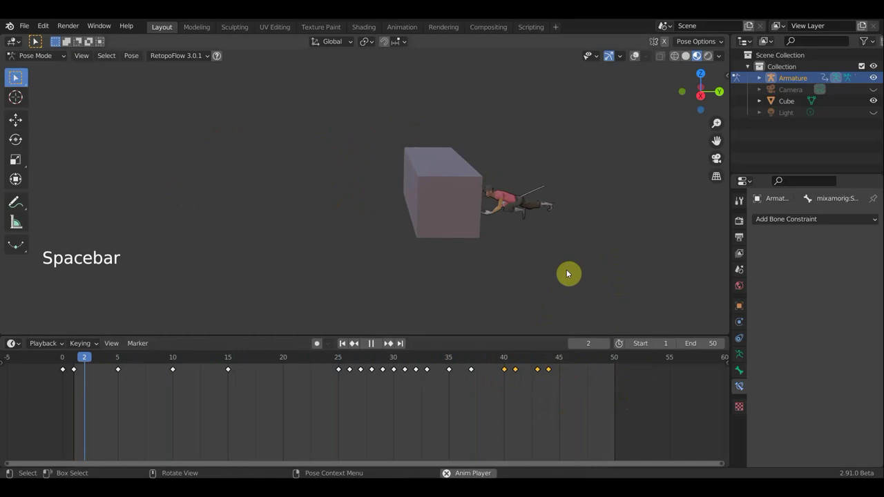
left_click(548, 377)
key("g")
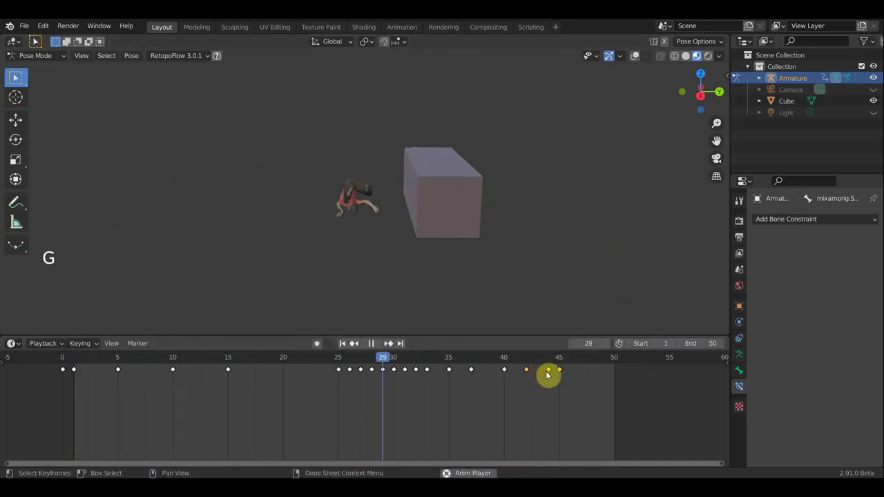
left_click(563, 377)
key("g")
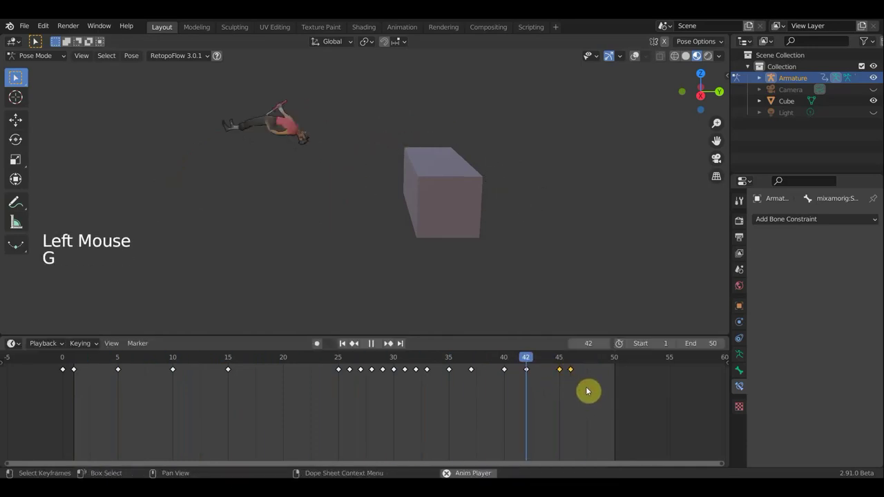
left_click(576, 365)
key("g")
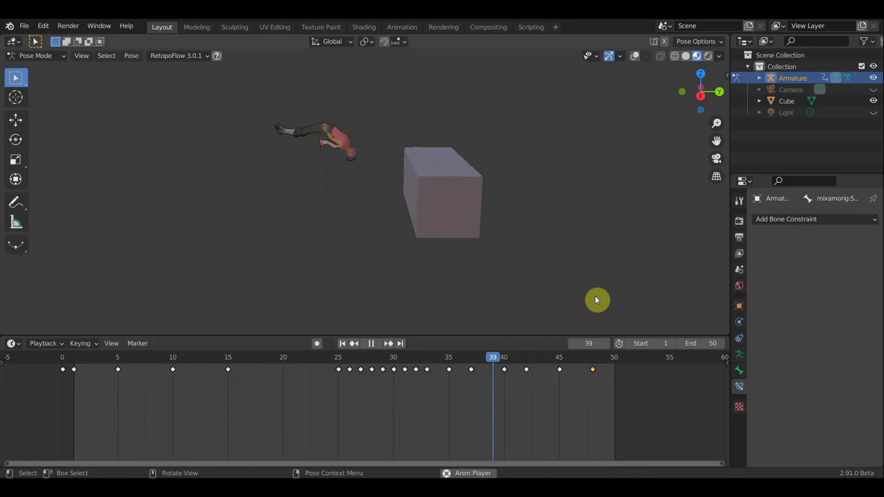
Play the walk several times to check the new spacing, then scrub back to frame 6.
key("space")
key("space")
key("space")
key("space")
key("space")
key("space")
left_click(562, 362)
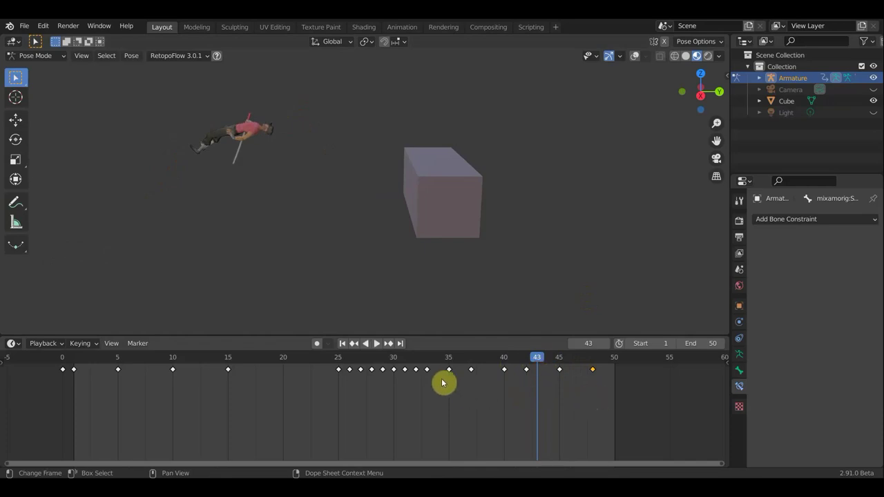
left_click(256, 366)
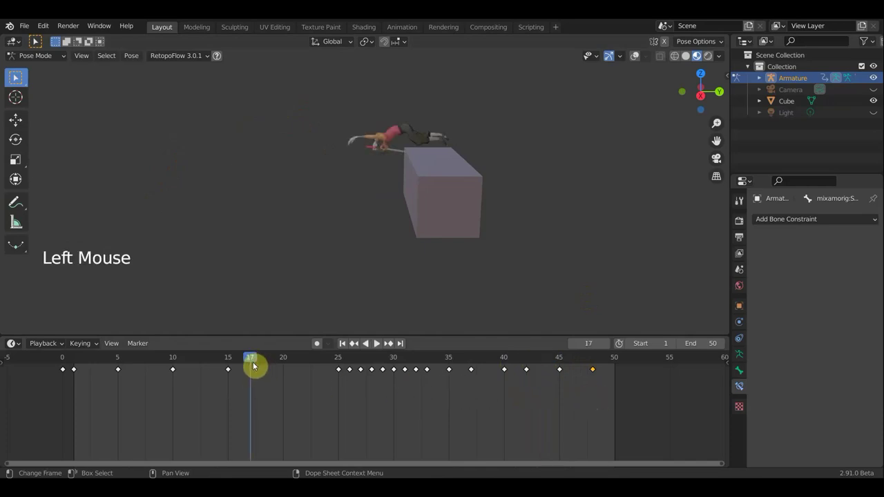
left_click(267, 362)
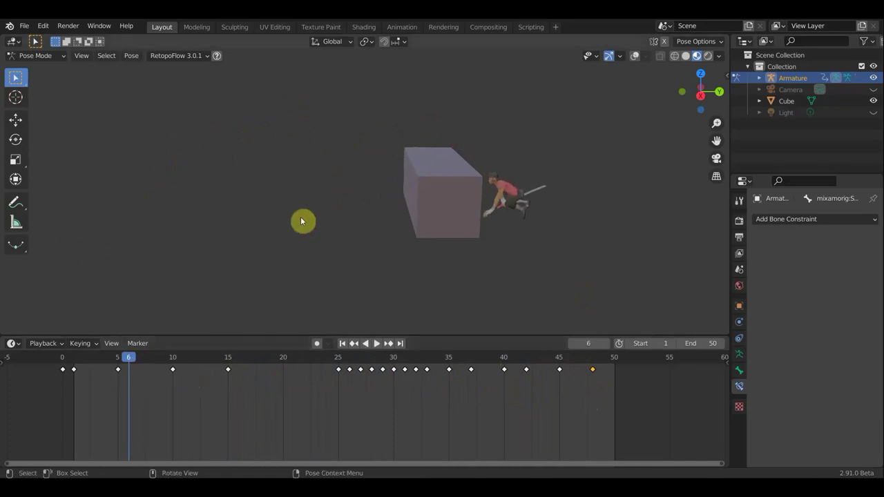
Key Location & Rotation on each empty frame through the opening stretch of the walk cycle.
key("a")
key("i")
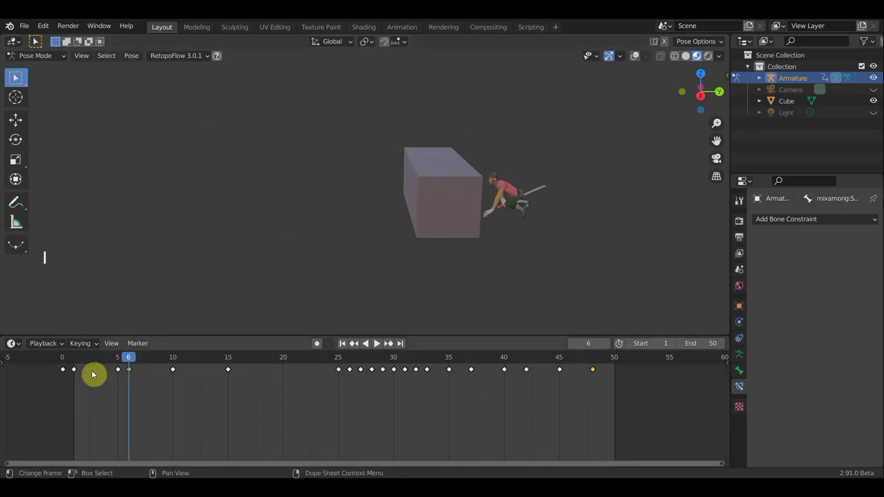
left_click(92, 363)
key("i")
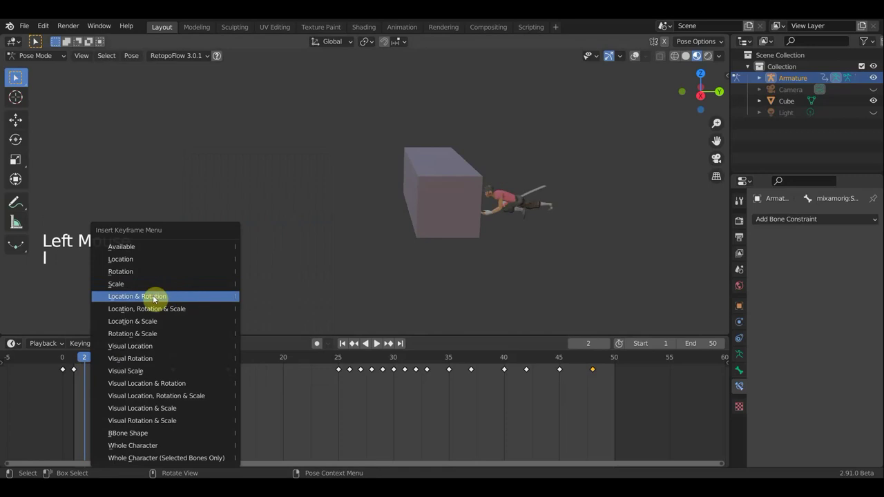
double_click(152, 365)
key("i")
left_click(167, 364)
key("i")
left_click(144, 364)
key("i")
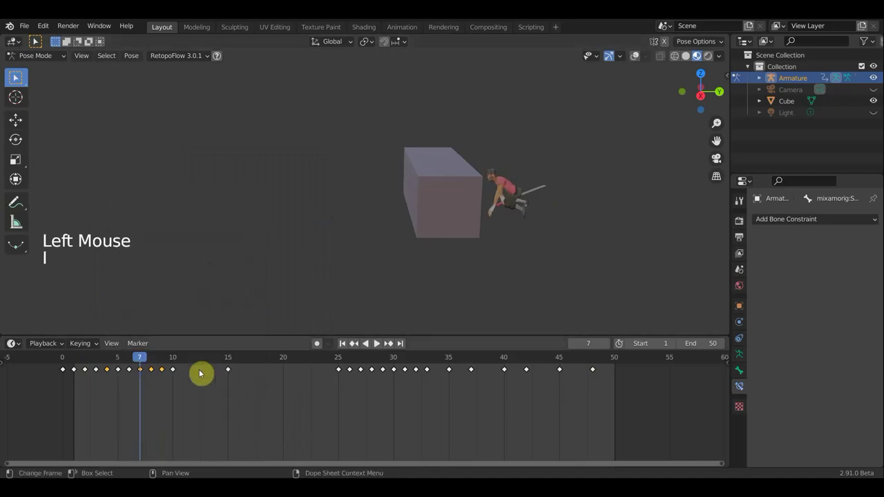
left_click(197, 360)
key("i")
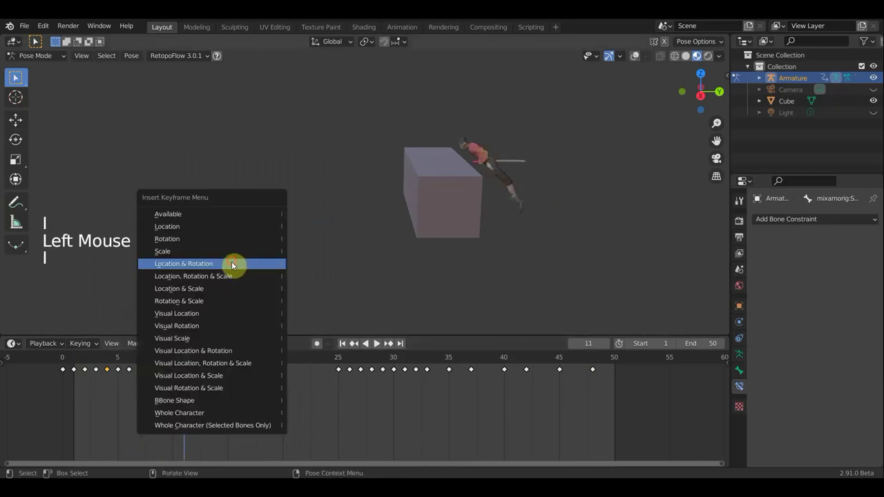
left_click(214, 358)
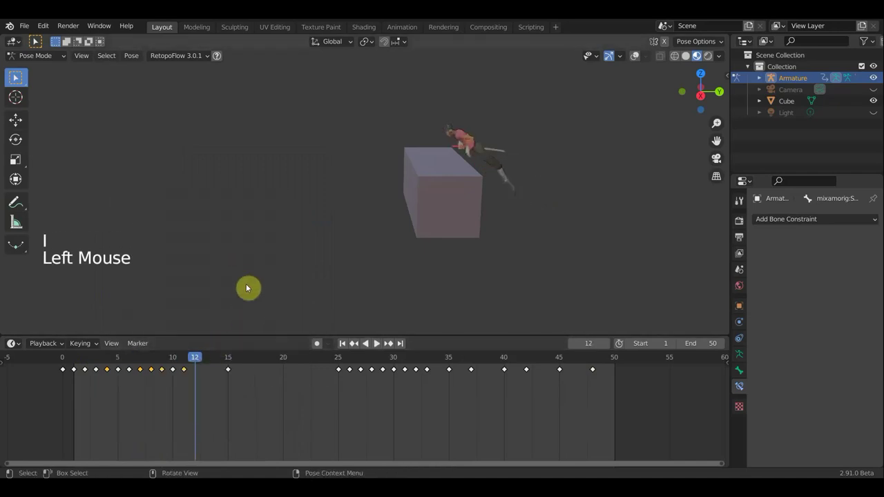
key("i")
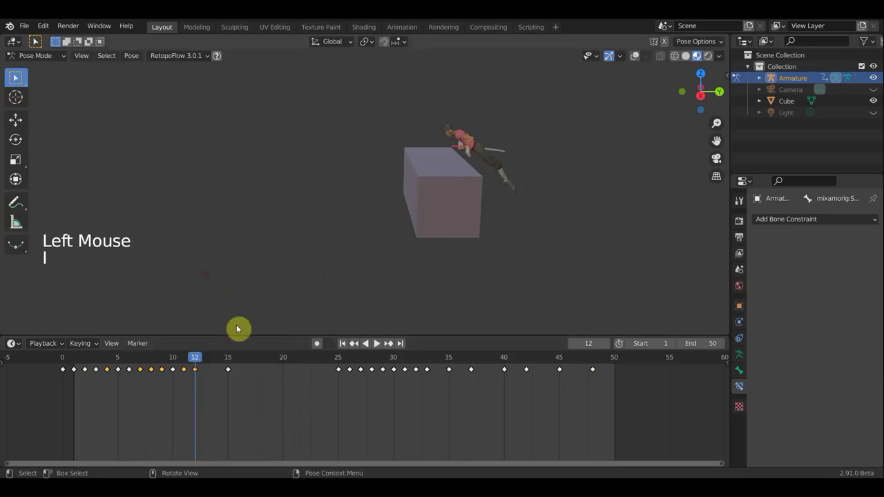
left_click(223, 352)
key("i")
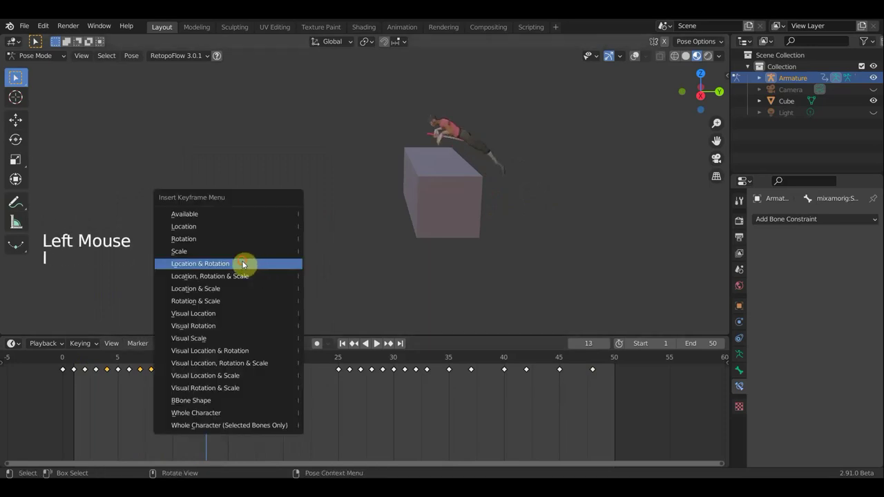
left_click(224, 363)
key("i")
left_click(245, 362)
key("i")
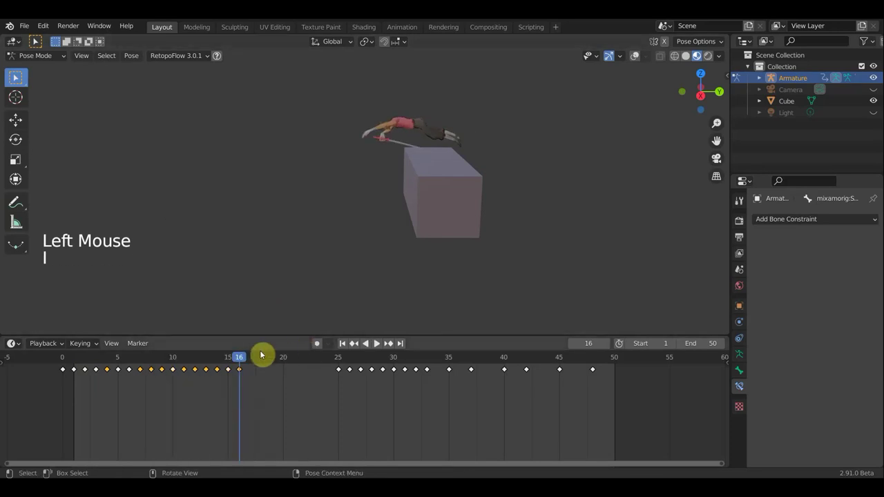
Continue keying Location & Rotation frame by frame through the middle of the cycle.
left_click(264, 364)
key("i")
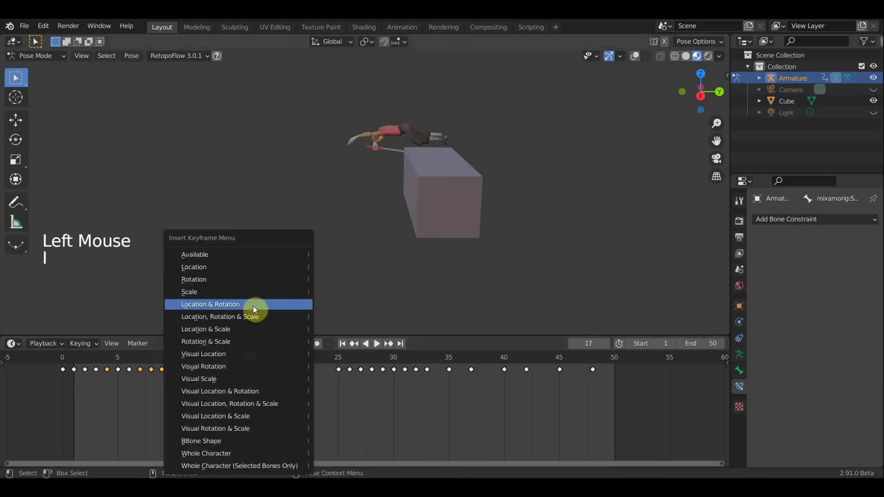
left_click(271, 365)
key("i")
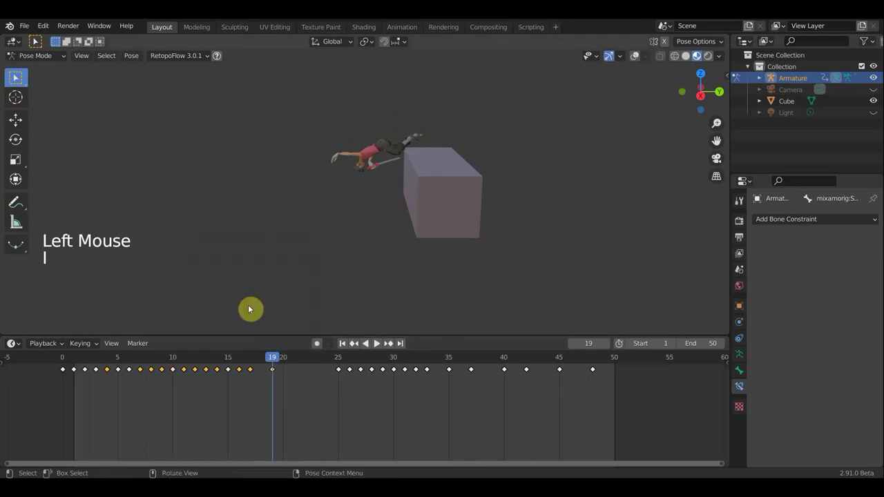
left_click(291, 359)
key("i")
left_click(307, 363)
key("i")
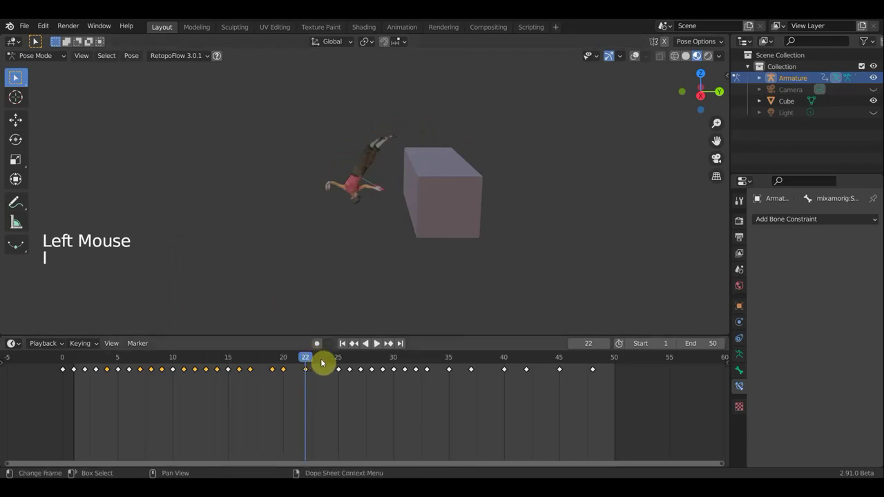
left_click(327, 363)
key("i")
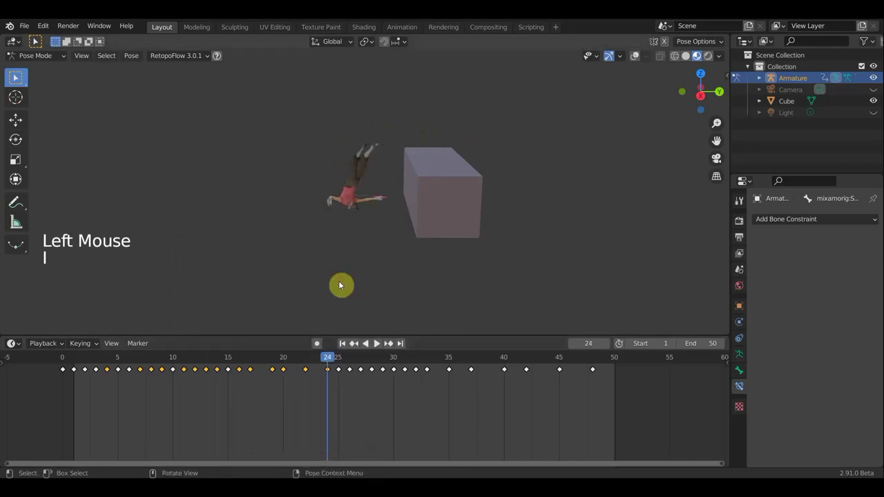
left_click(317, 363)
left_click(319, 364)
key("i")
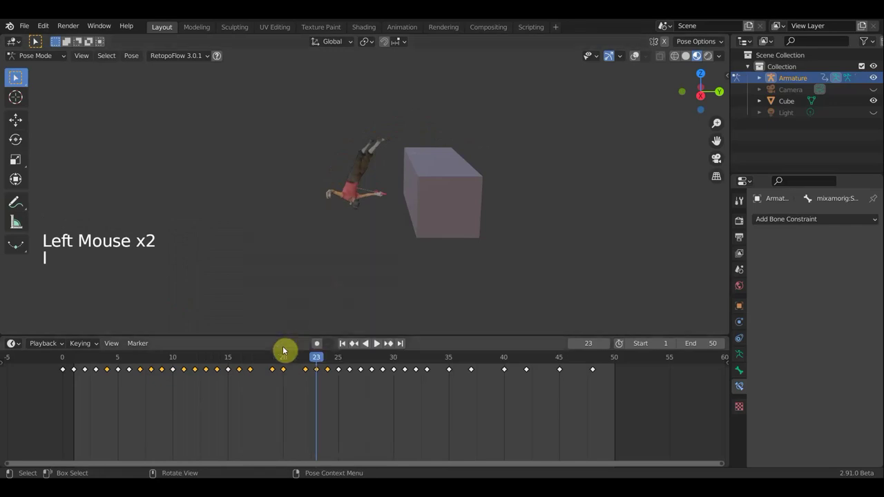
left_click(267, 364)
key("i")
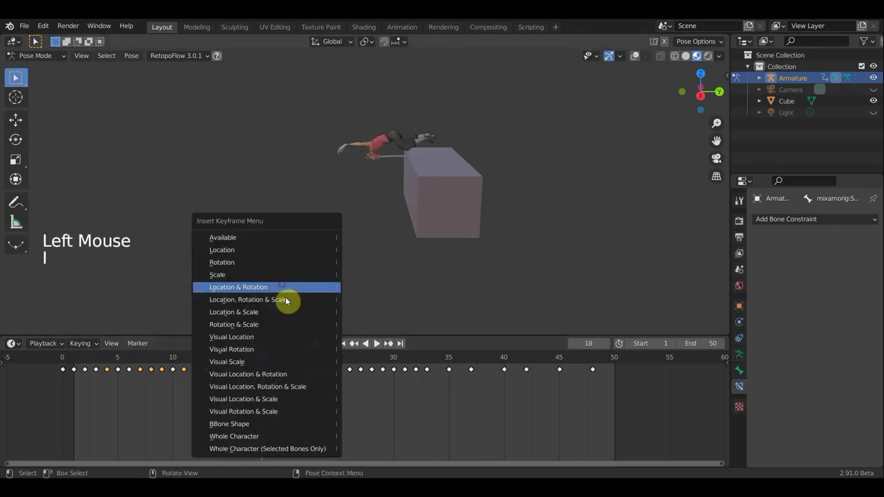
left_click(299, 363)
key("i")
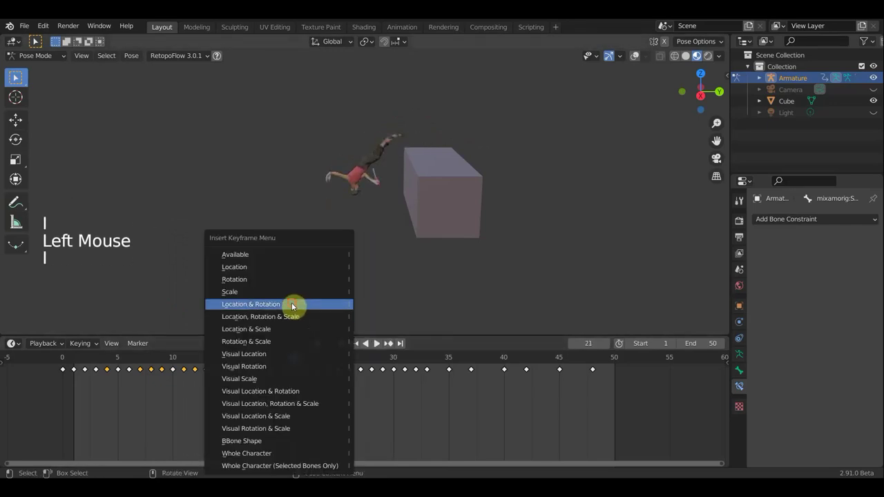
left_click(468, 362)
key("i")
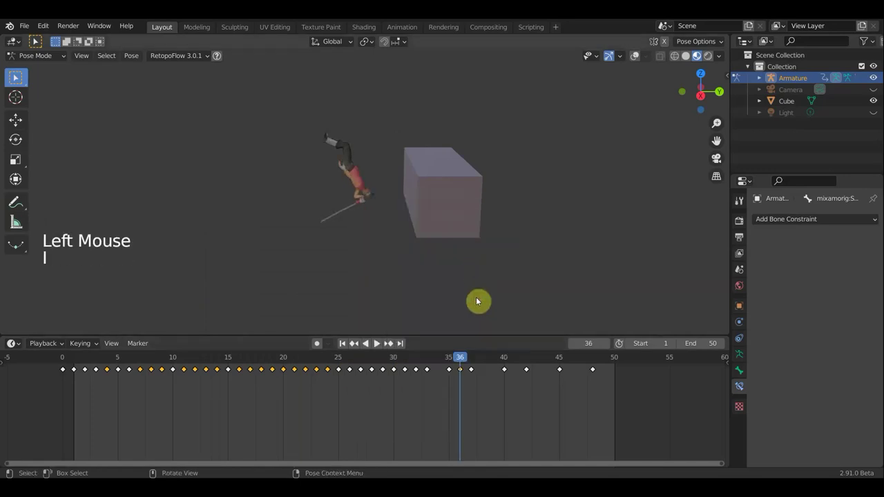
key("i")
left_click(452, 299)
Key Location & Rotation on the remaining empty frames so keys run continuously to frame 48.
left_click(487, 363)
key("i")
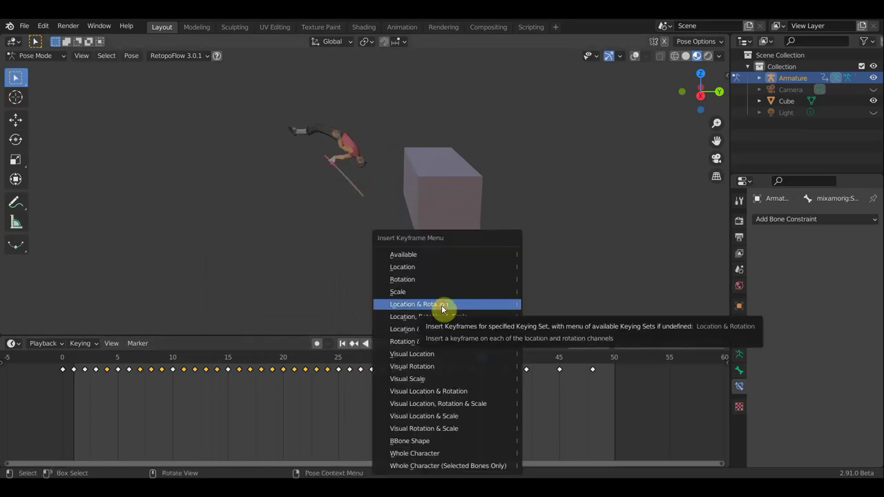
left_click(496, 365)
key("i")
left_click(520, 364)
key("i")
left_click(548, 343)
key("i")
key("i")
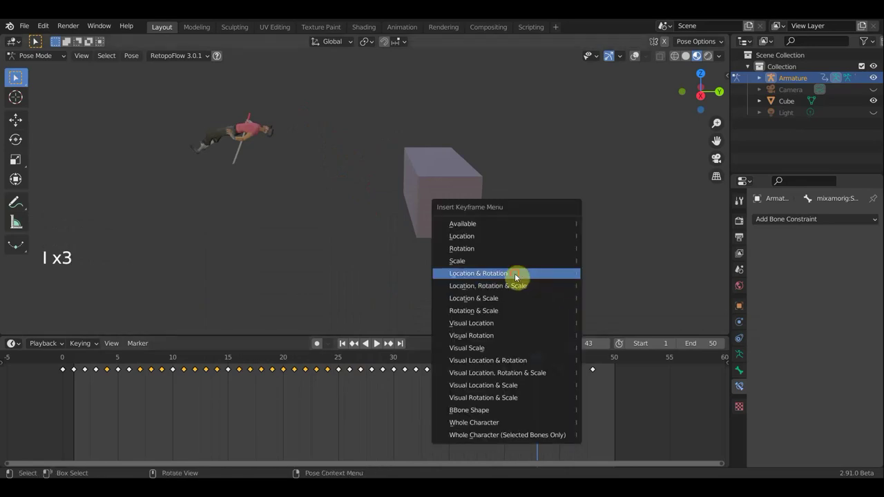
key("i")
left_click(558, 359)
key("i")
left_click(575, 365)
key("i")
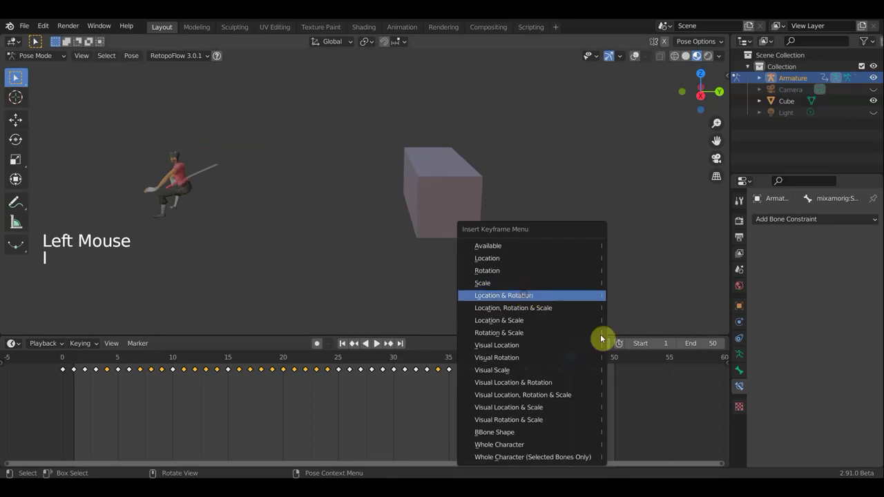
left_click(598, 321)
key("i")
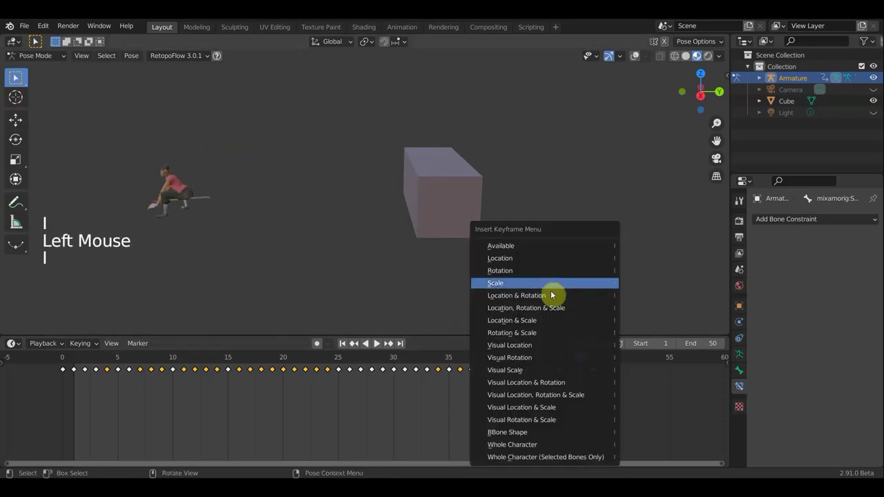
left_click(605, 361)
key("i")
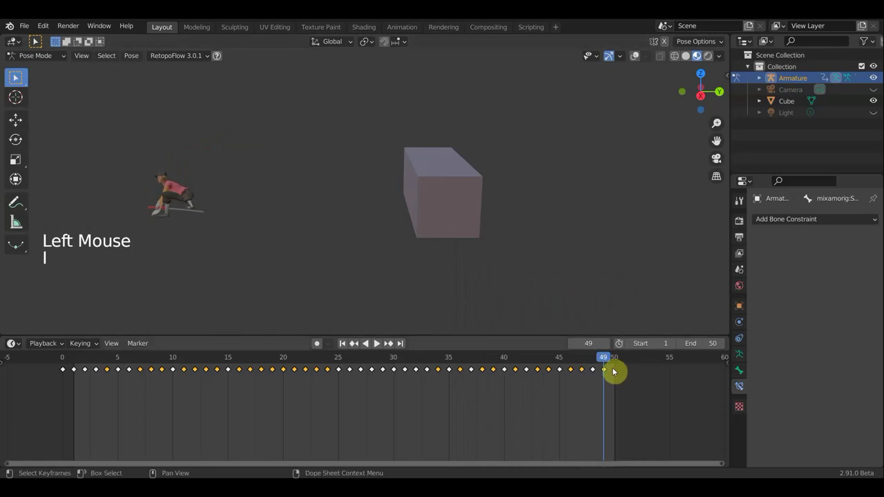
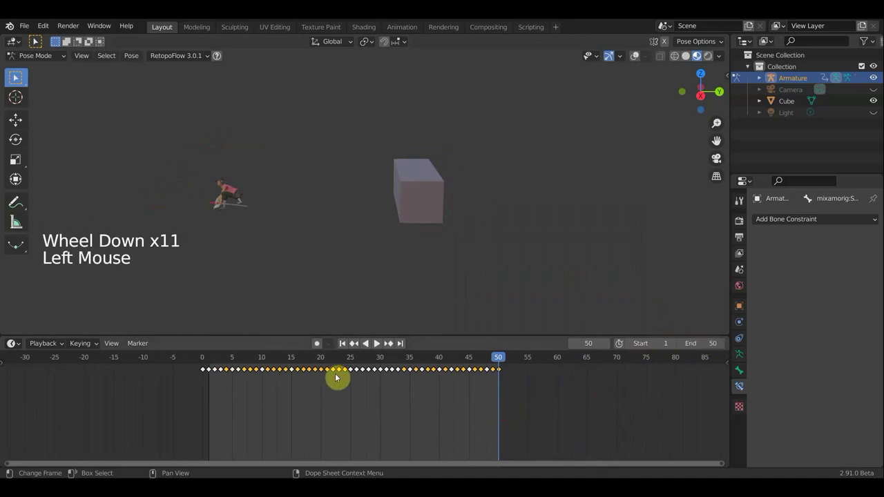
Select all walk-cycle keys and scale their timing from frame 1.
key("a")
left_click(208, 362)
left_click(211, 361)
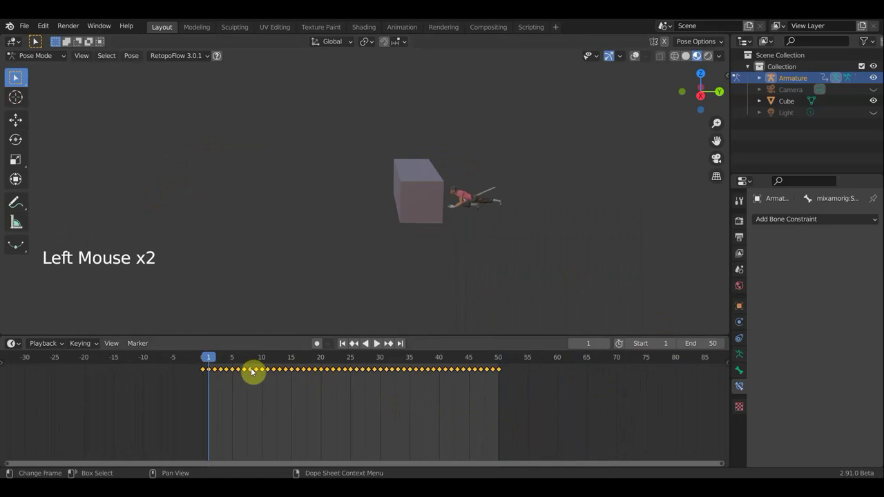
key("s")
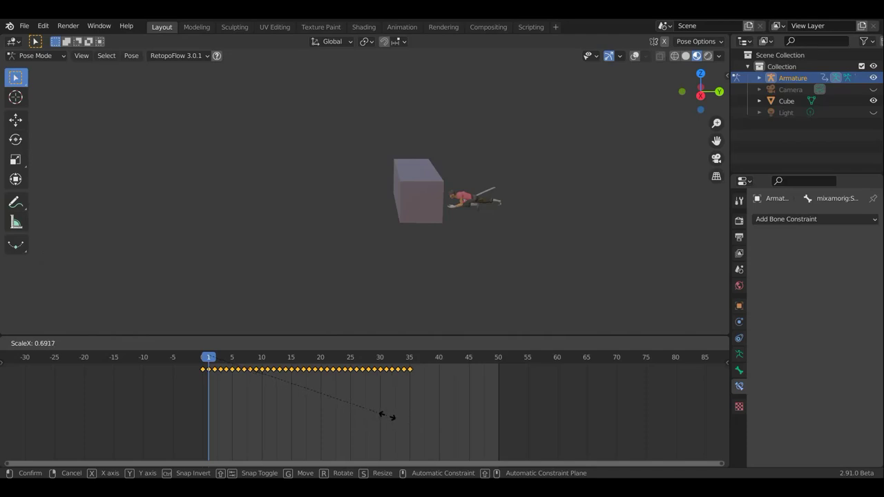
key("space")
Review playback, then scale the keys again from frame 1 to stretch the cycle toward frame 90.
scroll("up", 3)
scroll("up", 3)
middle_click(394, 253)
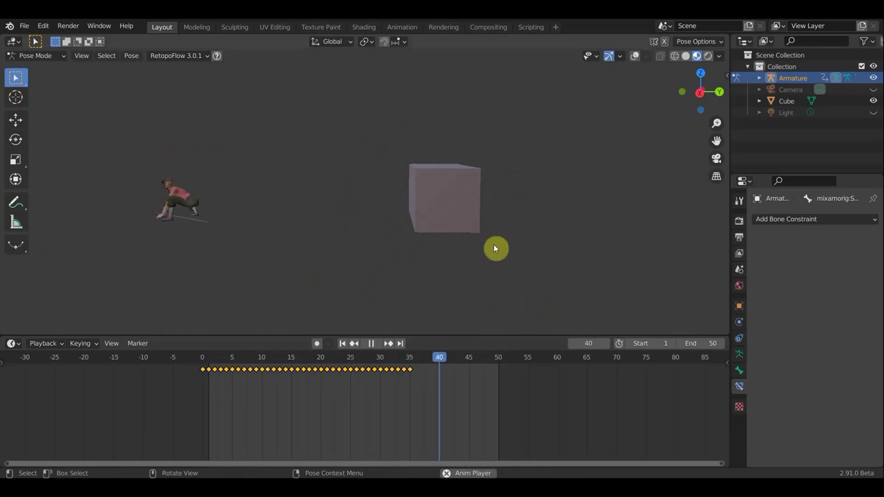
scroll("up", 3)
scroll("down", 3)
middle_click(531, 251)
scroll("down", 3)
key("space")
left_click(210, 361)
key("s")
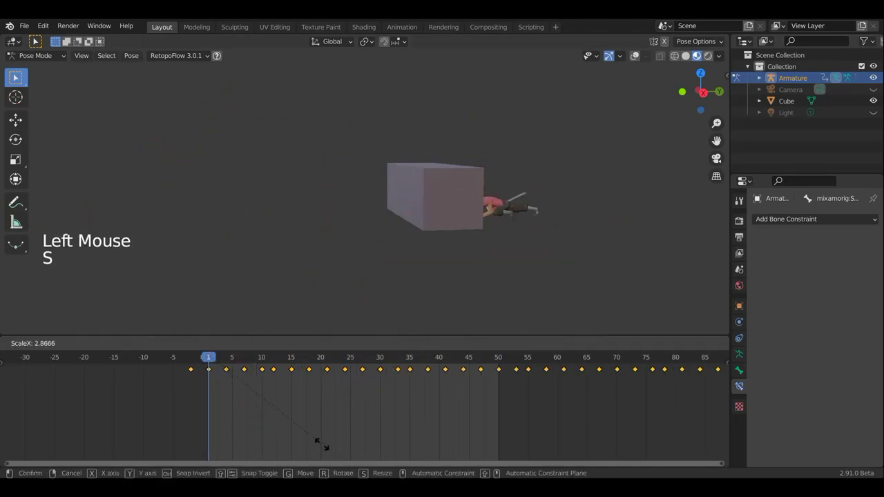
scroll("down", 3)
Confirm the stretched timing, set the scene end frame to 100 and play it back.
key("s")
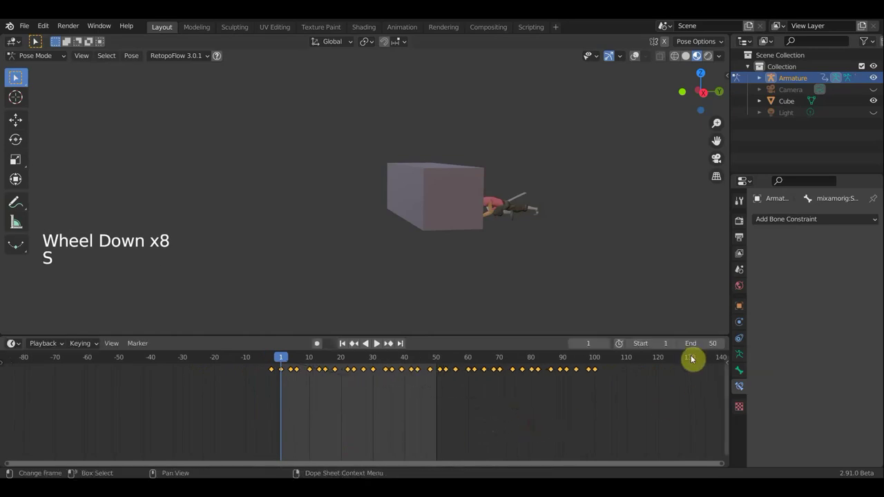
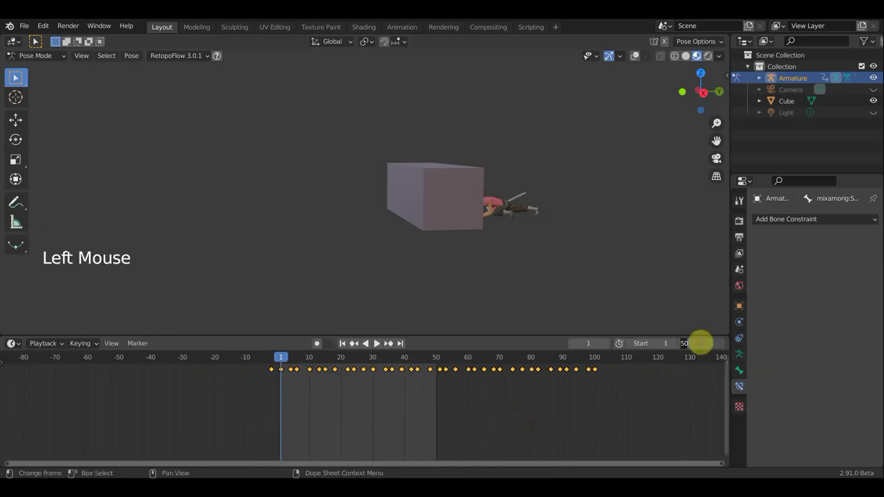
key("KP_0")
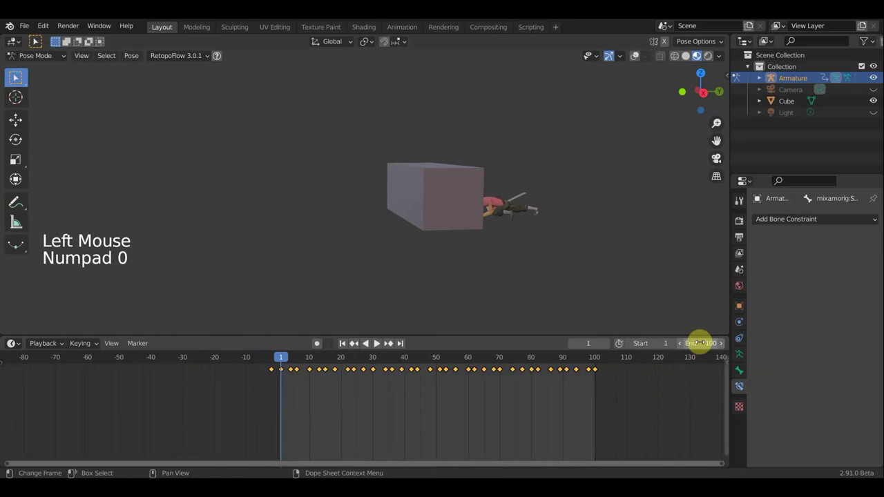
key("space")
Undo the stretch so the keys span about frames 0–36 again with the end at 50.
scroll("down", 3)
middle_click(560, 264)
middle_click(572, 268)
middle_click(556, 263)
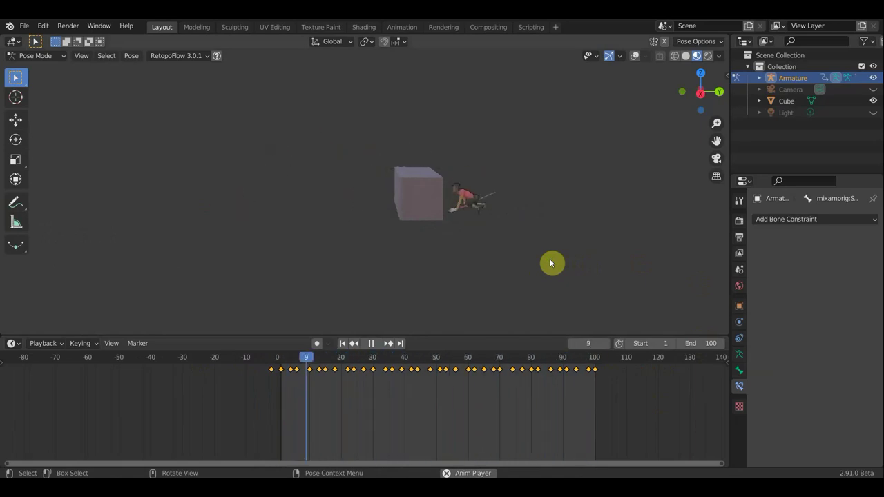
key("space")
key("ctrl+z")
key("ctrl+z")
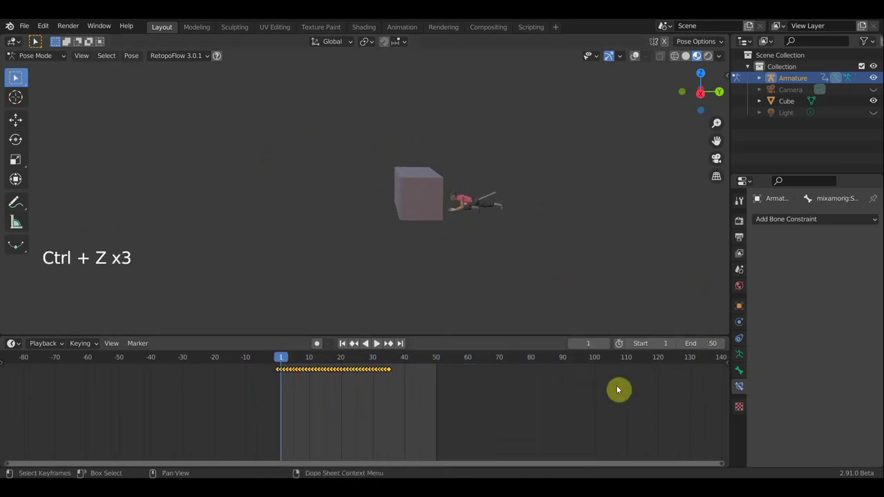
Select the two later groups of walk-cycle keyframes in the Dope Sheet.
key("ctrl+z")
left_click(393, 378)
left_click(360, 362)
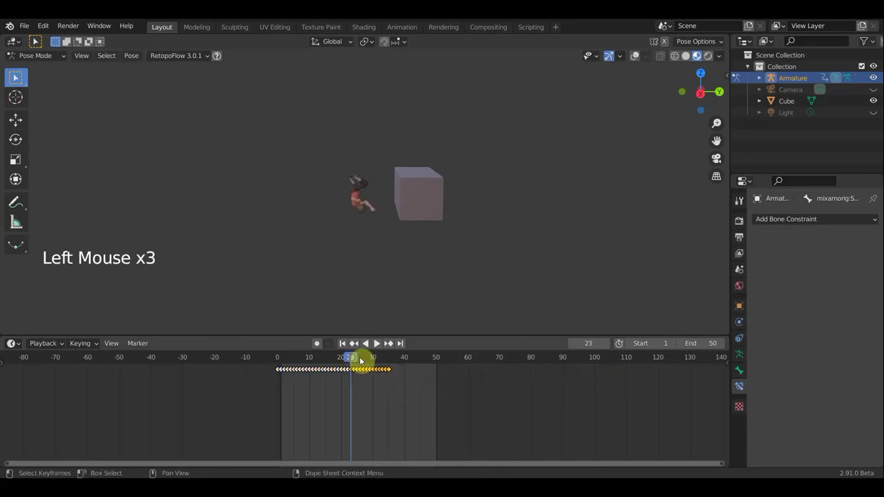
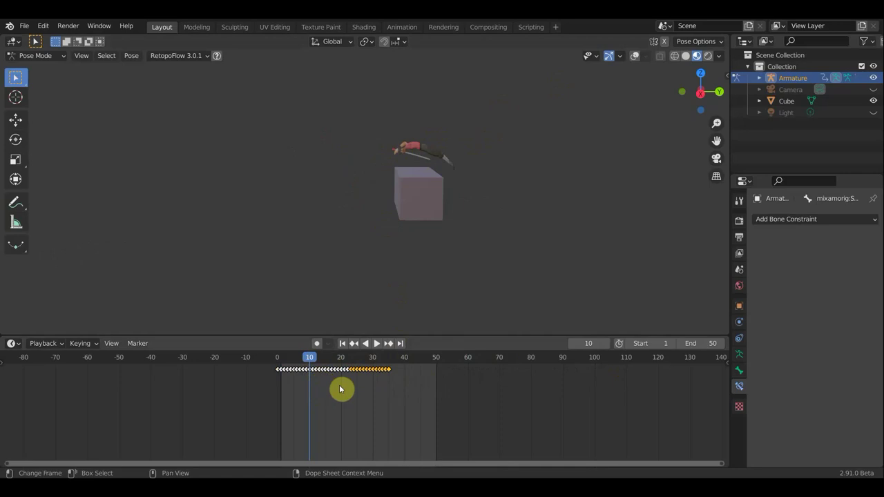
left_click(348, 373)
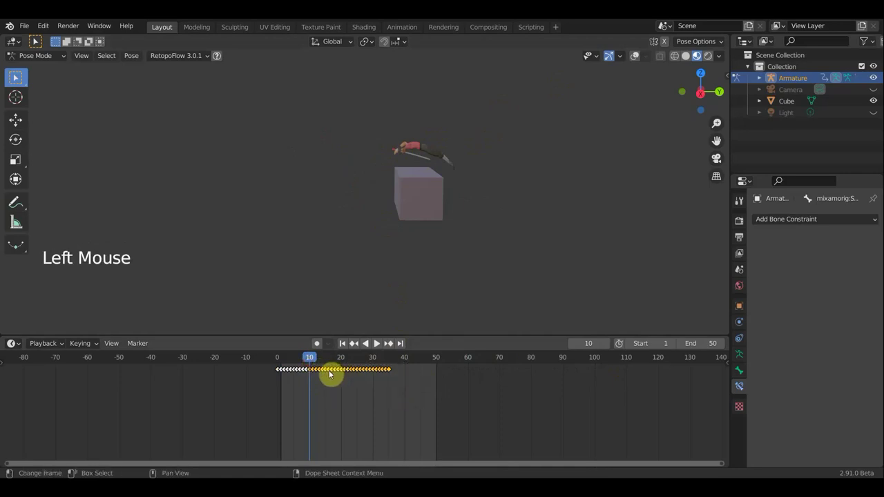
scroll("up", 3)
left_click(421, 389)
scroll("up", 3)
left_click(408, 384)
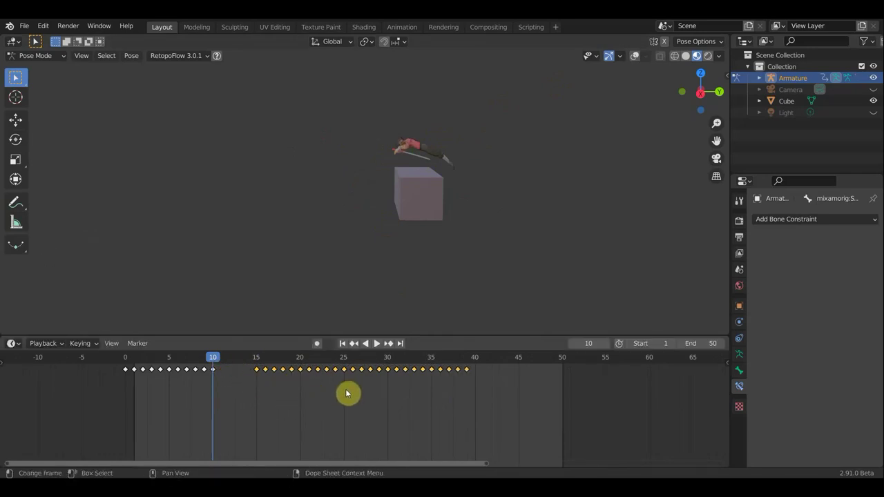
left_click(417, 374)
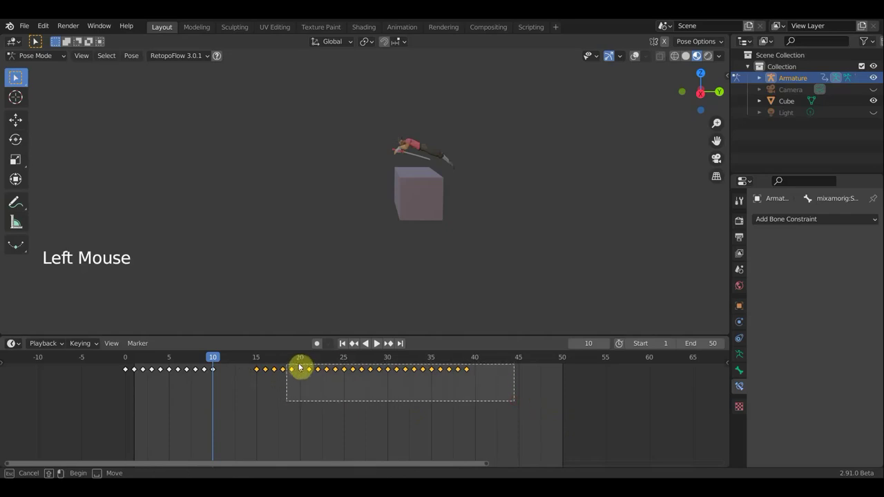
Move the selected keys 3 frames earlier and play back to check the timing.
key("g")
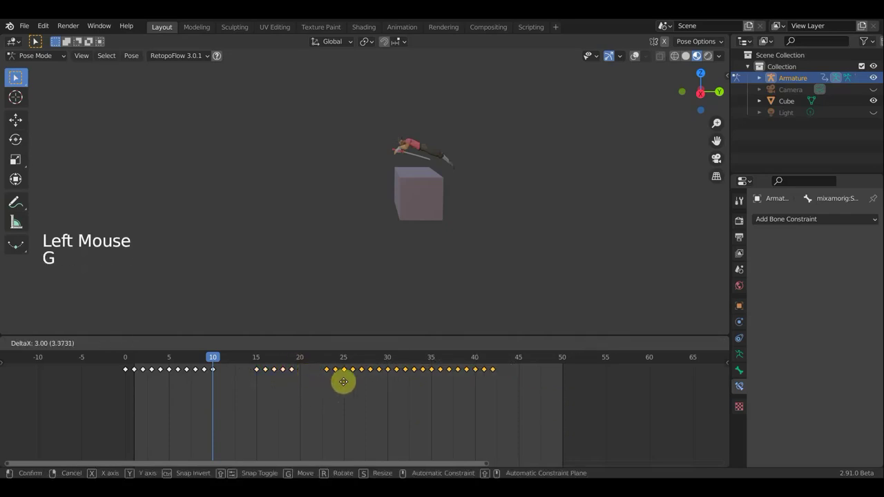
key("space")
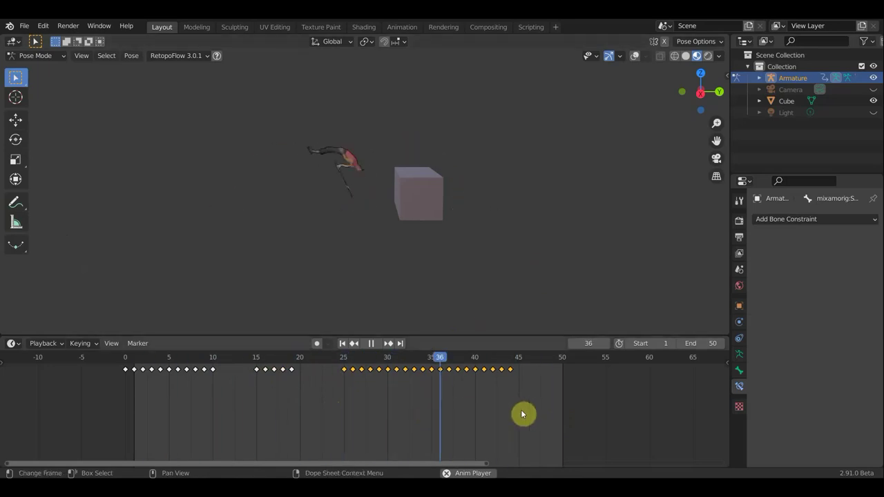
key("g")
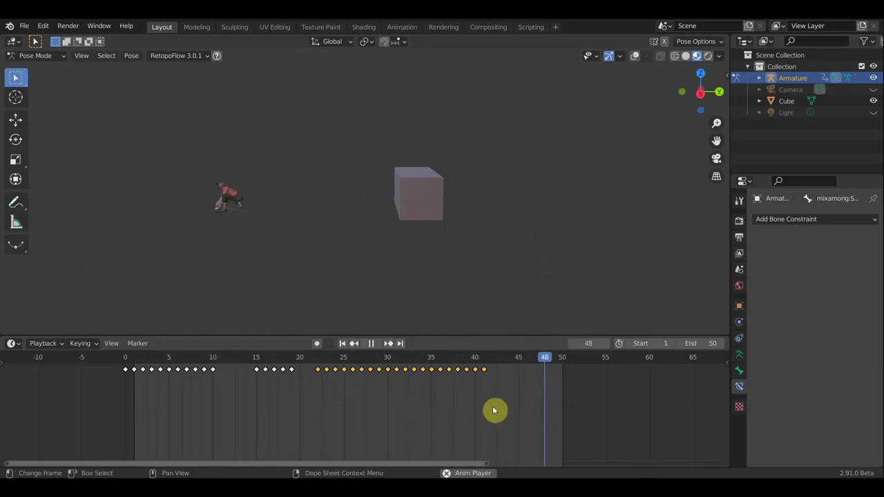
key("g")
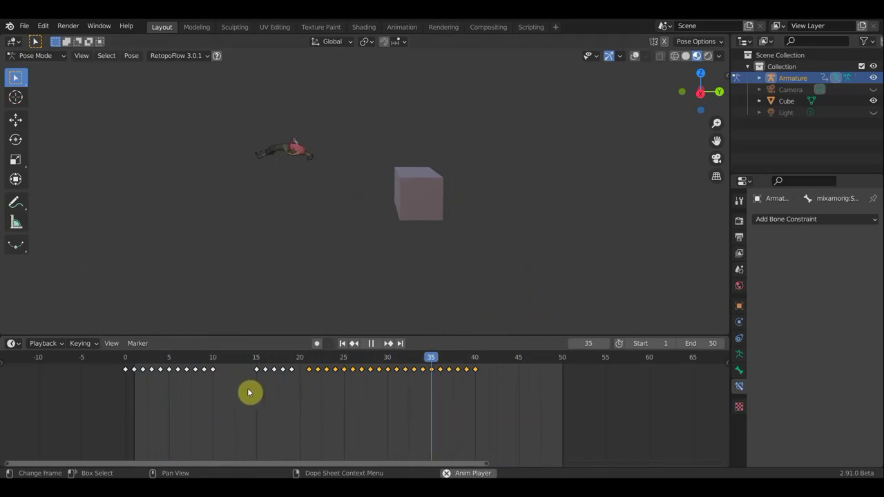
left_click(447, 414)
left_click(433, 395)
key("g")
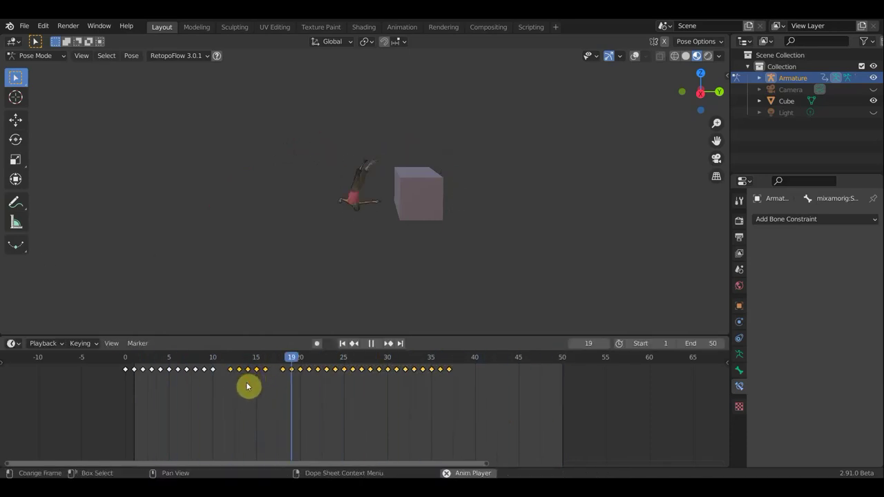
scroll("up", 3)
scroll("down", 3)
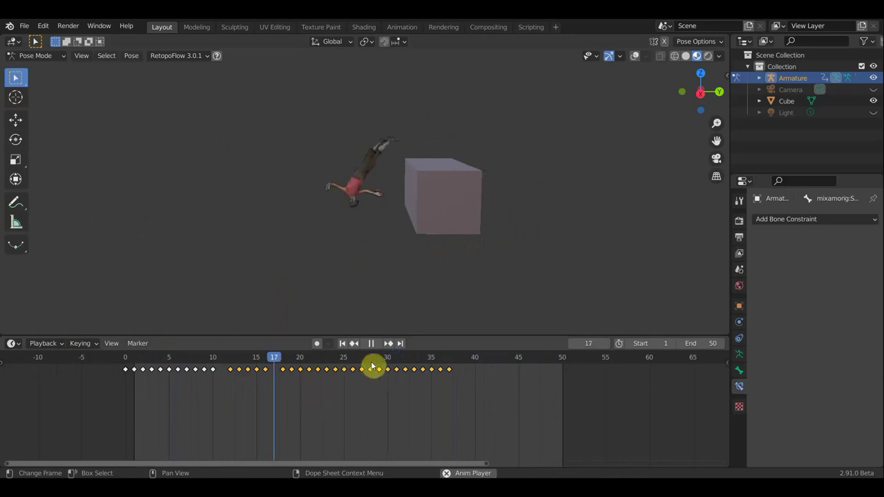
left_click(375, 345)
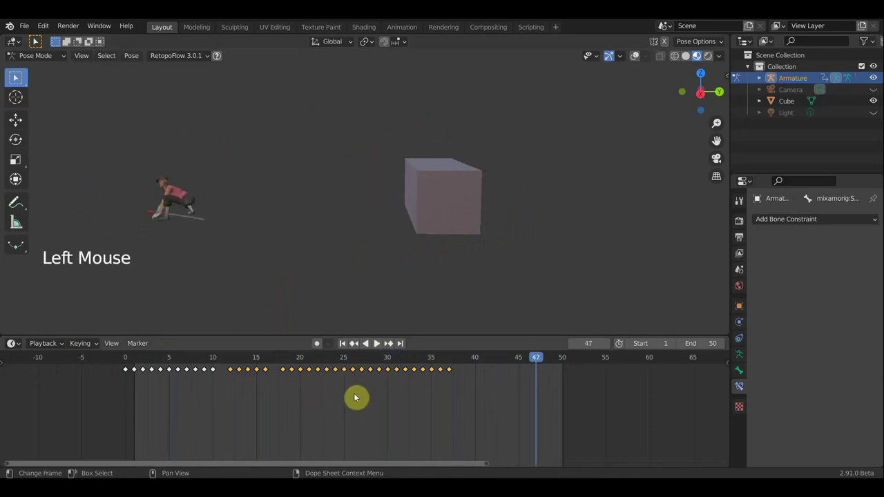
Switch the timeline to seconds-plus-frames display and go to frame 27.
key("ctrl+t")
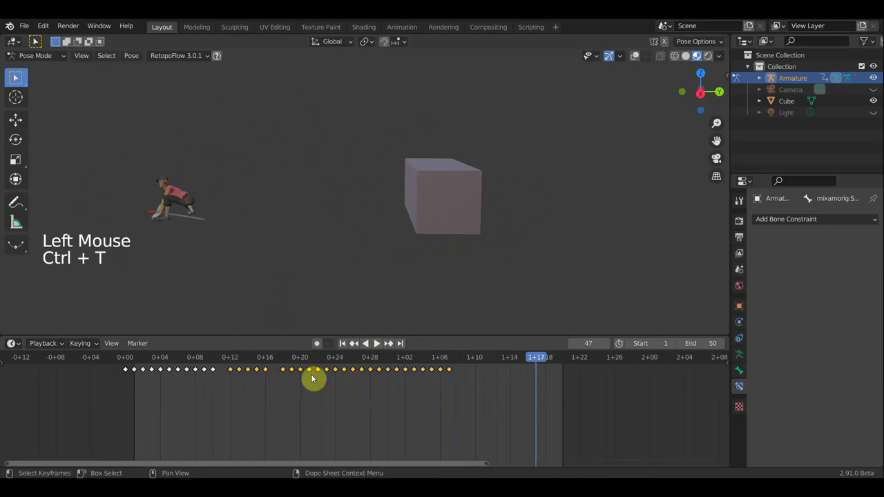
scroll("up", 3)
scroll("up", 3)
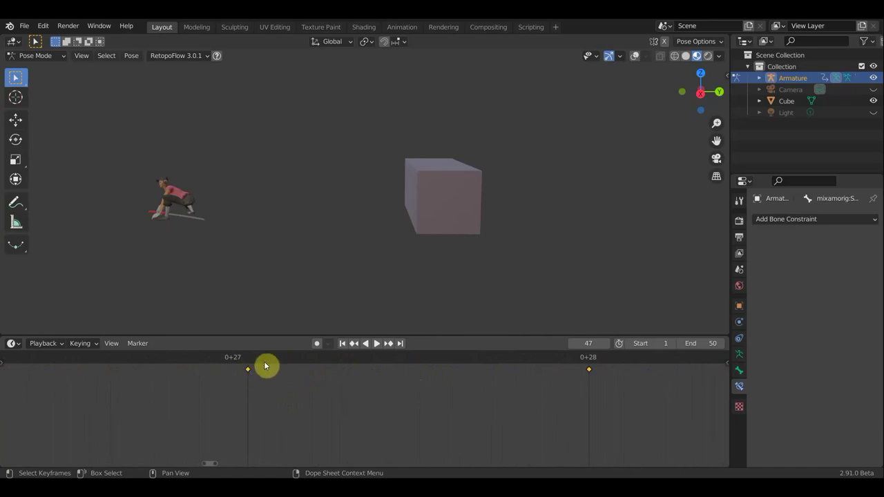
left_click(255, 360)
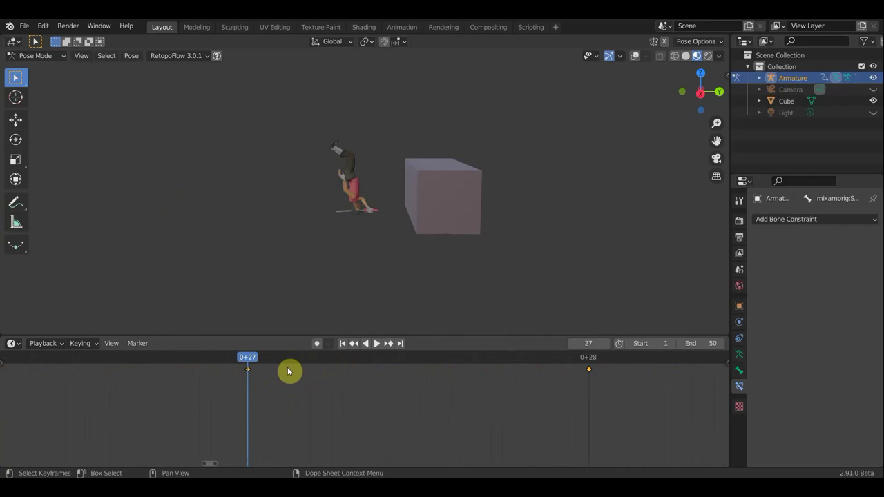
Zoom the timeline back out and play the walk animation.
scroll("down", 3)
scroll("down", 3)
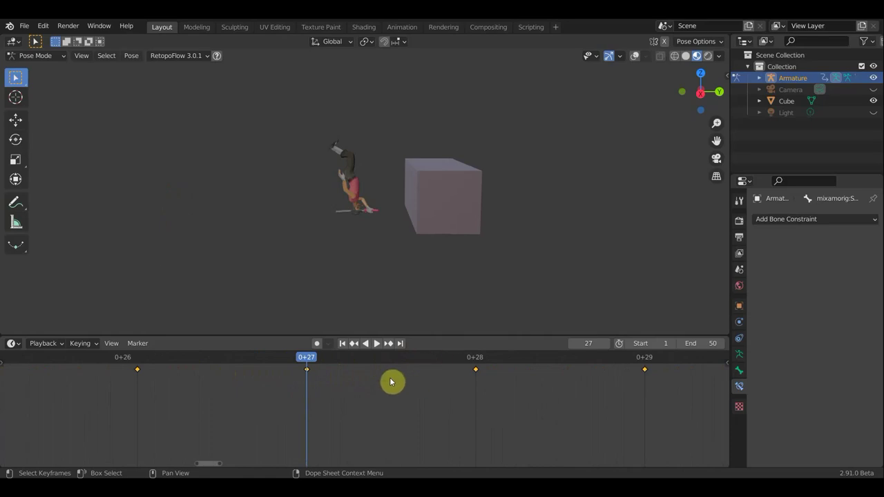
scroll("down", 3)
scroll("down", 3)
scroll("down", 3)
scroll("down", 3)
scroll("up", 3)
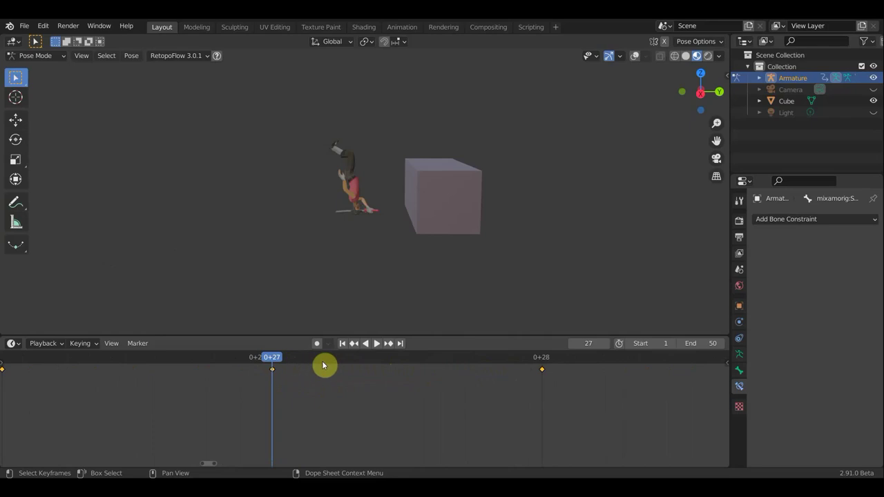
scroll("down", 3)
scroll("down", 3)
scroll("down", 3)
scroll("down", 3)
scroll("down", 3)
key("space")
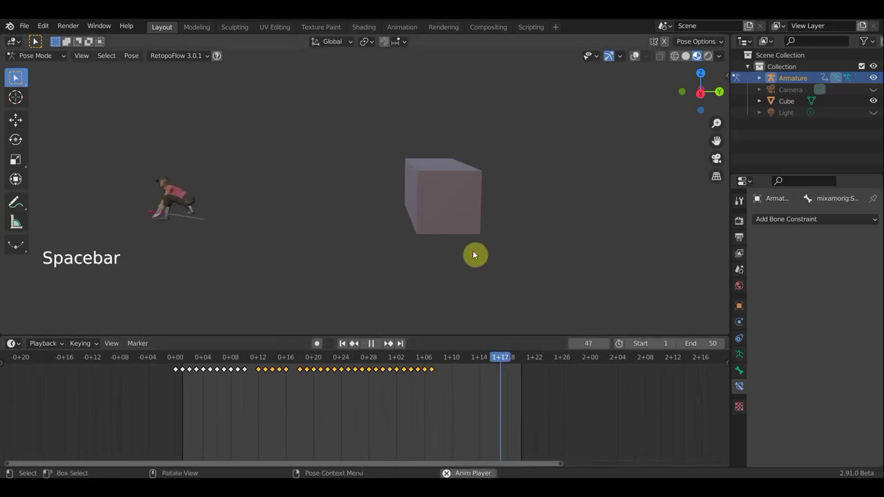
Shift the last keyframe block a few frames later and play back to check.
scroll("down", 3)
middle_click(470, 251)
key("KP_3")
scroll("up", 3)
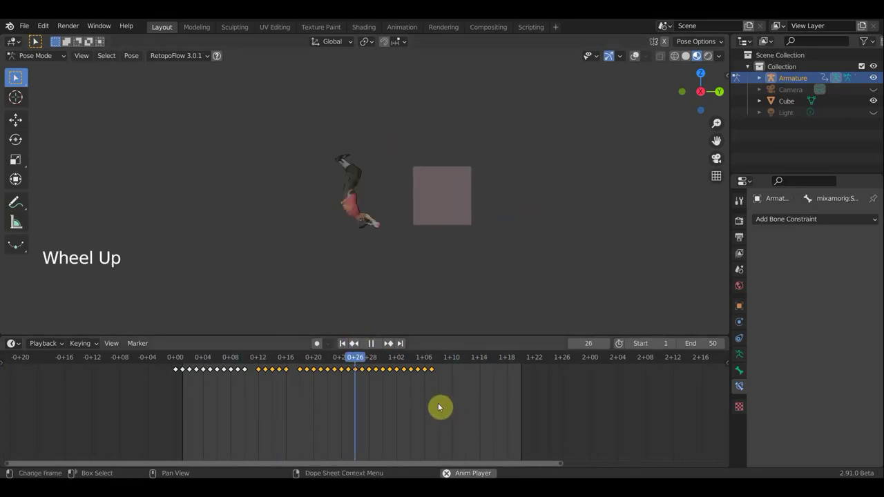
key("space")
left_click(446, 400)
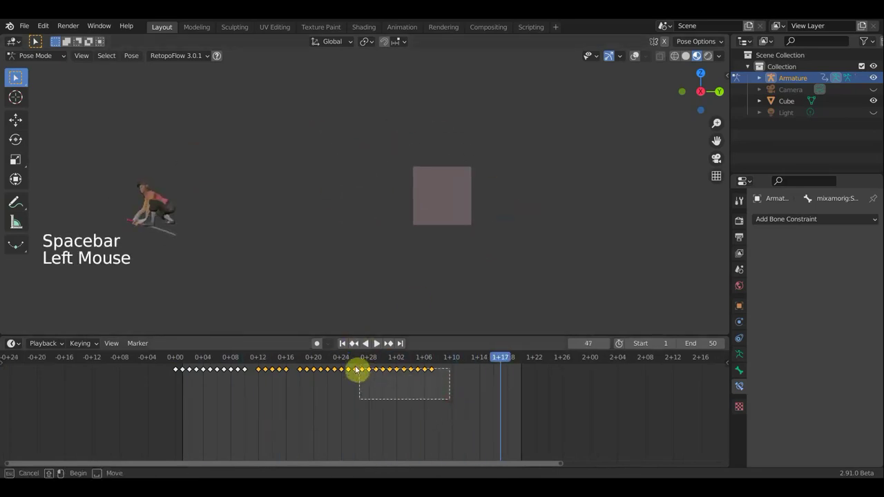
key("g")
key("space")
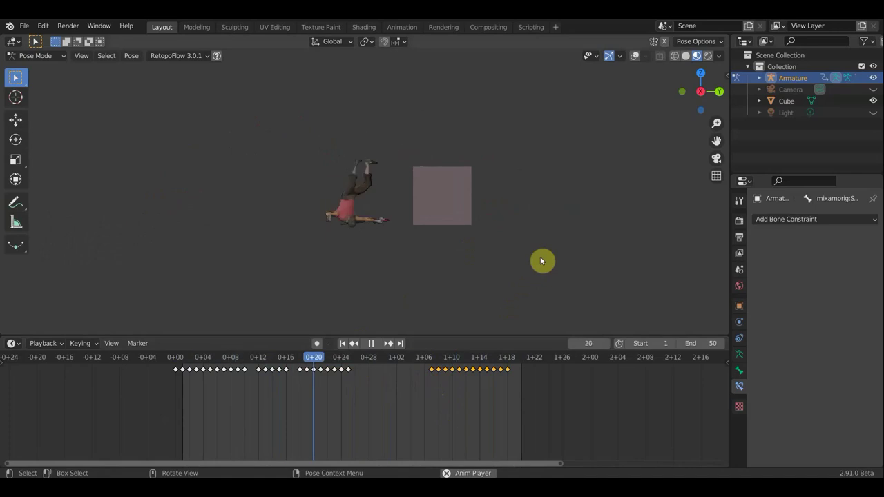
key("space")
Nudge the shifted block back earlier, play the cycle again, and stop at frame 13.
left_click(492, 389)
key("g")
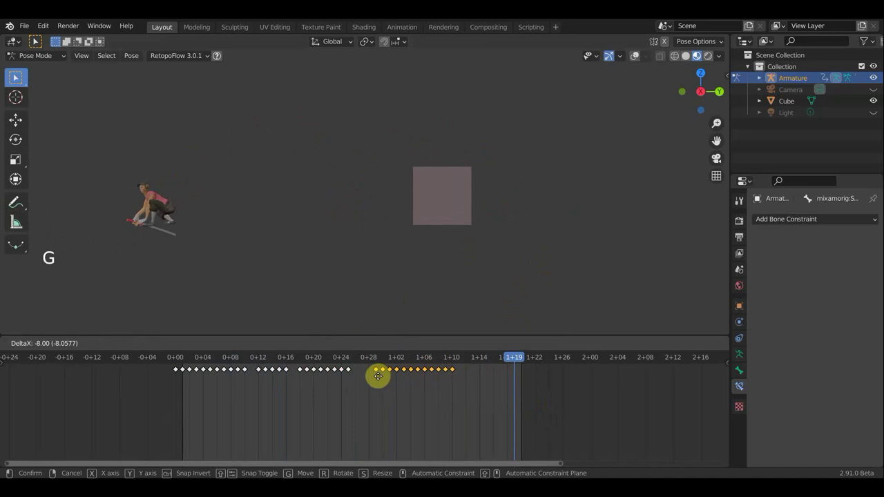
key("space")
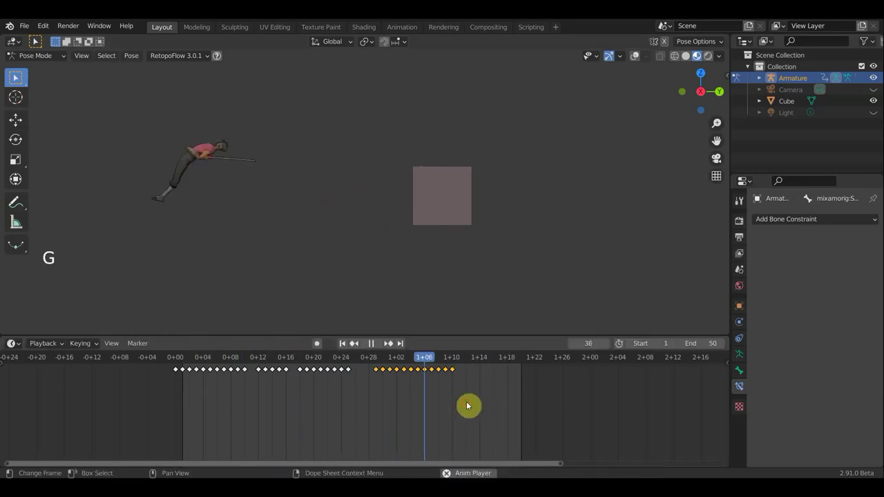
key("g")
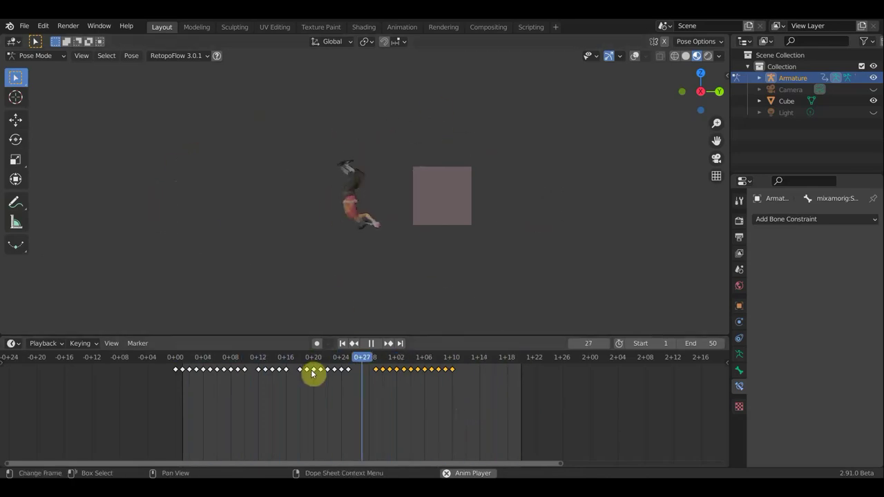
left_click(251, 363)
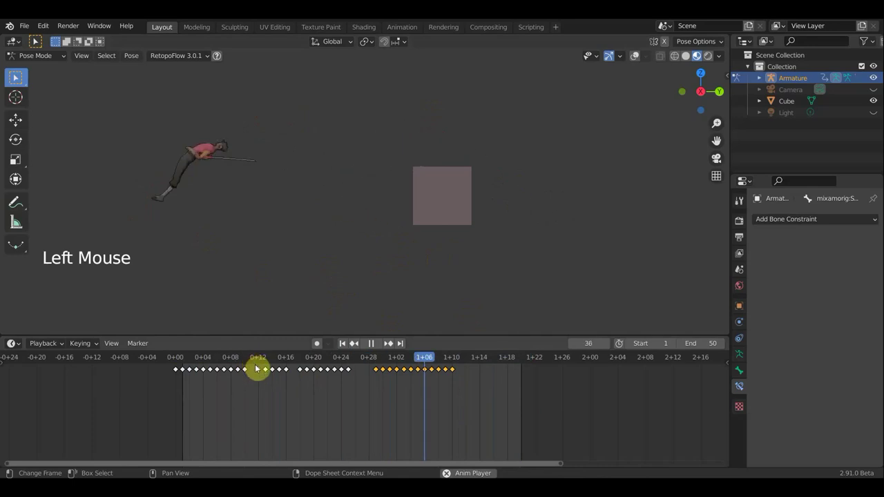
key("space")
left_click(267, 366)
scroll("up", 3)
scroll("up", 3)
scroll("down", 3)
middle_click(387, 216)
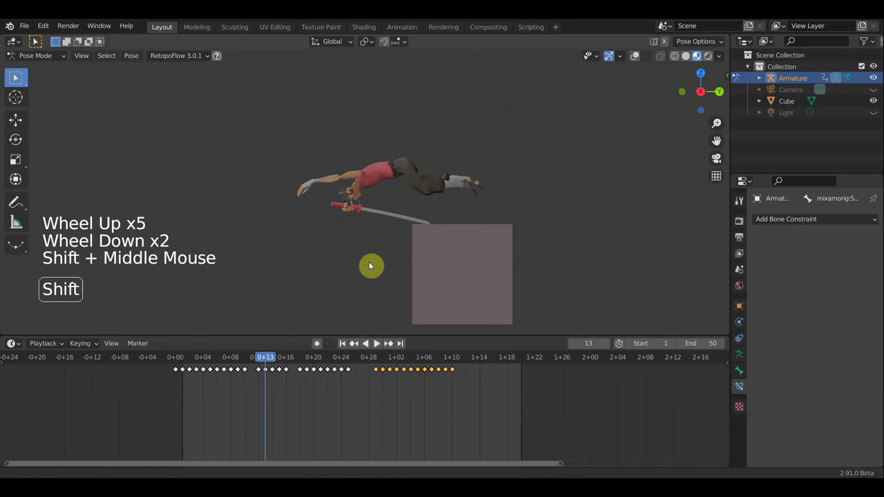
Orbit around the character and step the playhead to frame 16.
scroll("up", 3)
middle_click(420, 270)
scroll("up", 3)
scroll("up", 3)
middle_click(420, 260)
middle_click(422, 297)
middle_click(299, 268)
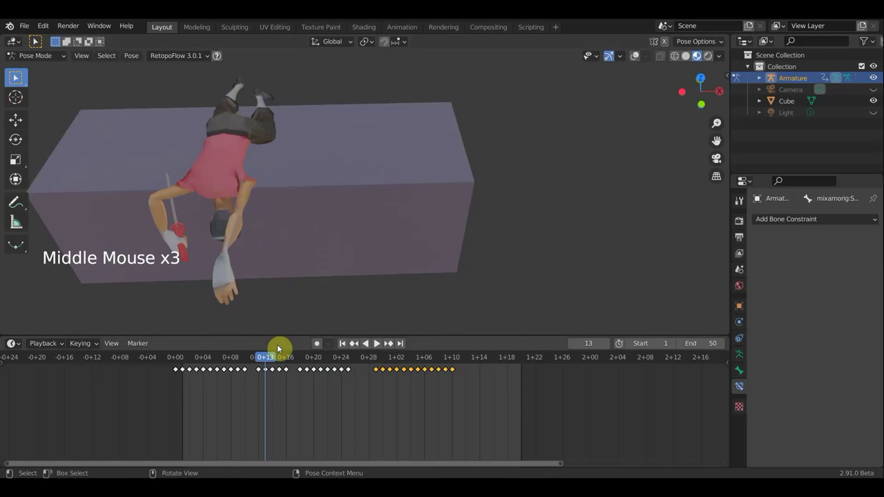
left_click(277, 364)
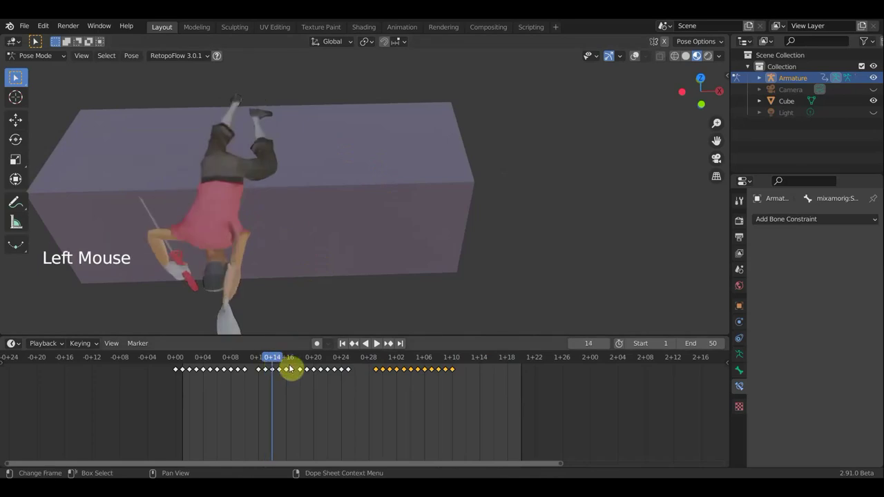
left_click(283, 366)
scroll("down", 3)
middle_click(348, 205)
left_click(292, 368)
middle_click(363, 164)
Select the LeftForeArm bone, hide overlays, and rotate it into a better pose.
left_click(638, 56)
scroll("up", 3)
middle_click(319, 232)
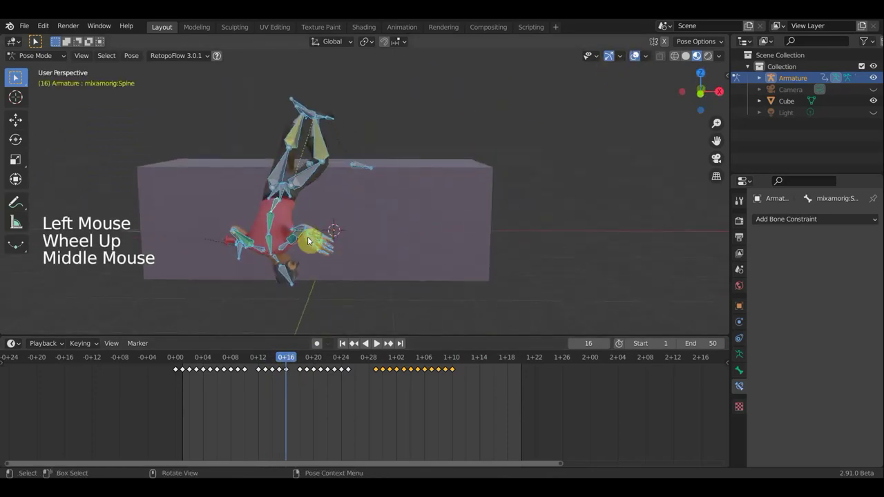
left_click(303, 229)
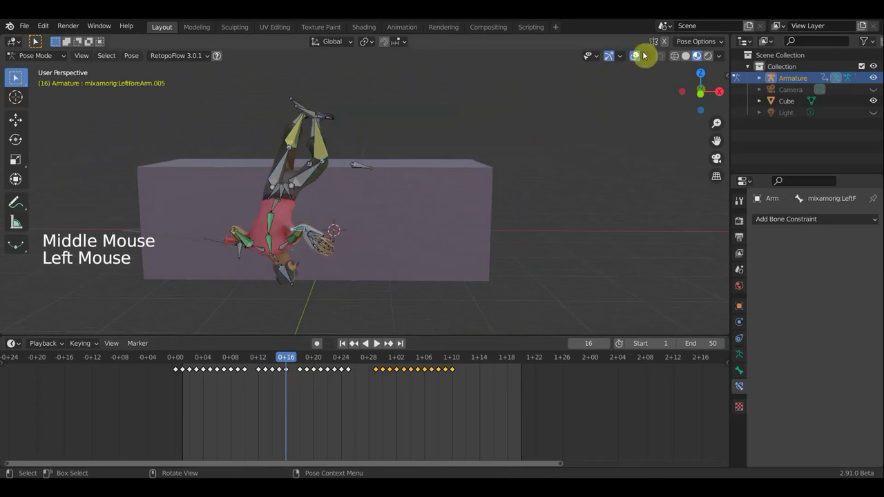
left_click(604, 110)
middle_click(535, 181)
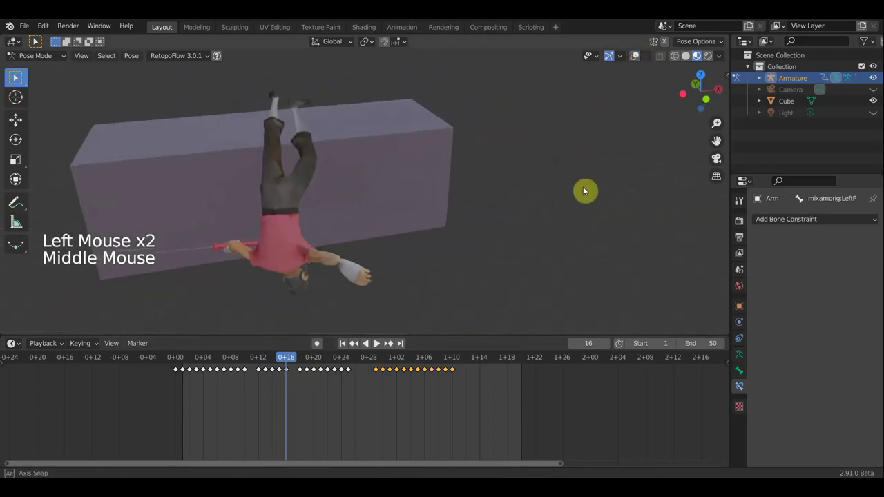
key("r")
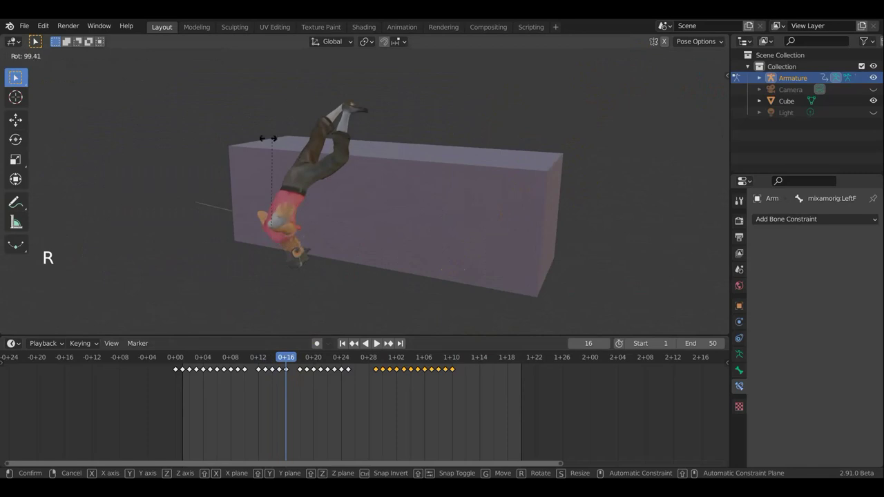
Check the arm from other angles, move the forearm, then undo the move.
middle_click(369, 179)
scroll("up", 3)
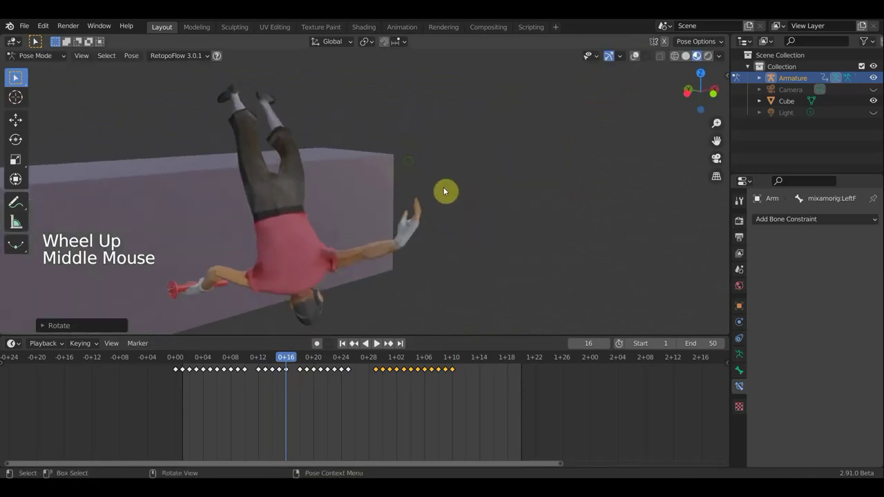
middle_click(525, 188)
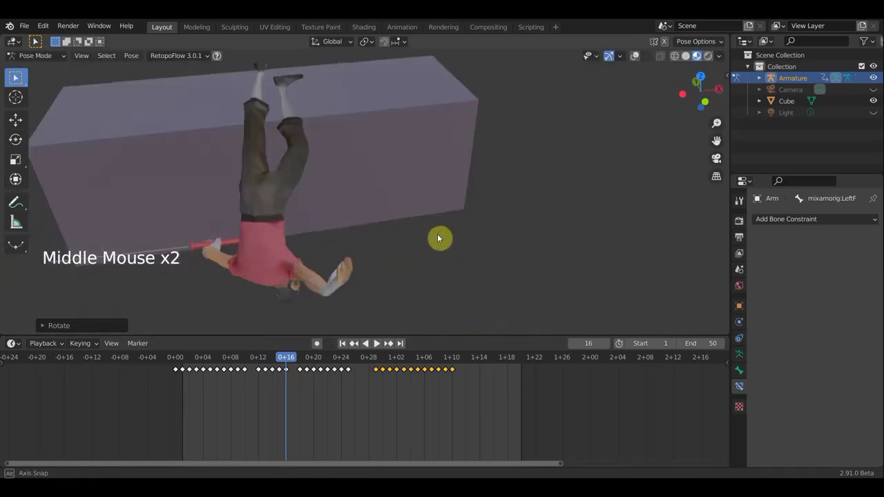
scroll("up", 3)
middle_click(256, 190)
scroll("up", 3)
key("g")
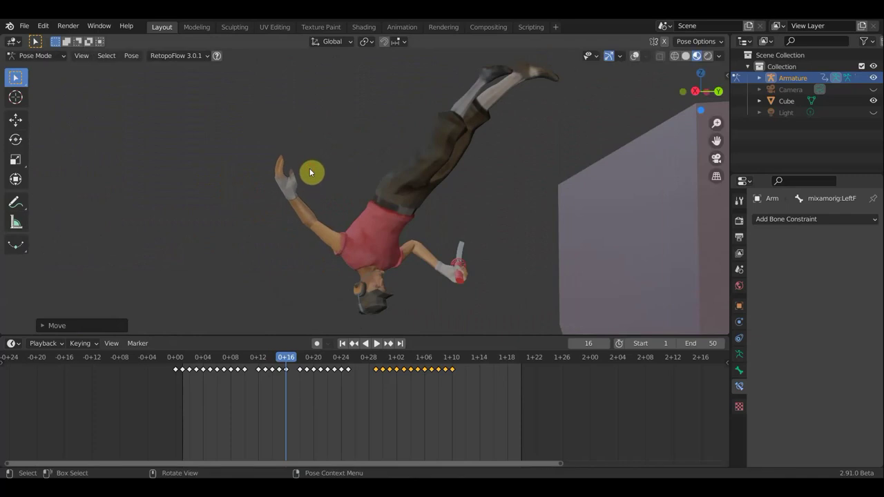
key("ctrl+z")
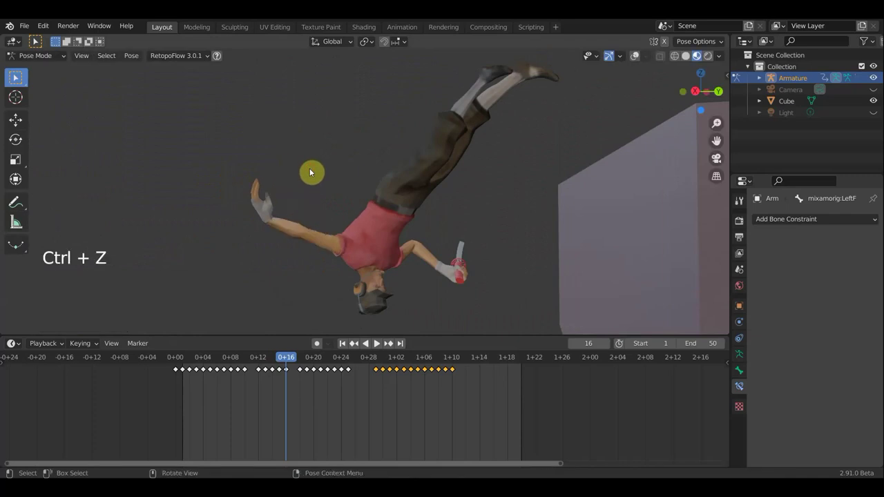
Key the frame-16 pose, go to frame 15 and select the left forearm bone.
key("a")
key("i")
left_click(283, 369)
left_click(280, 368)
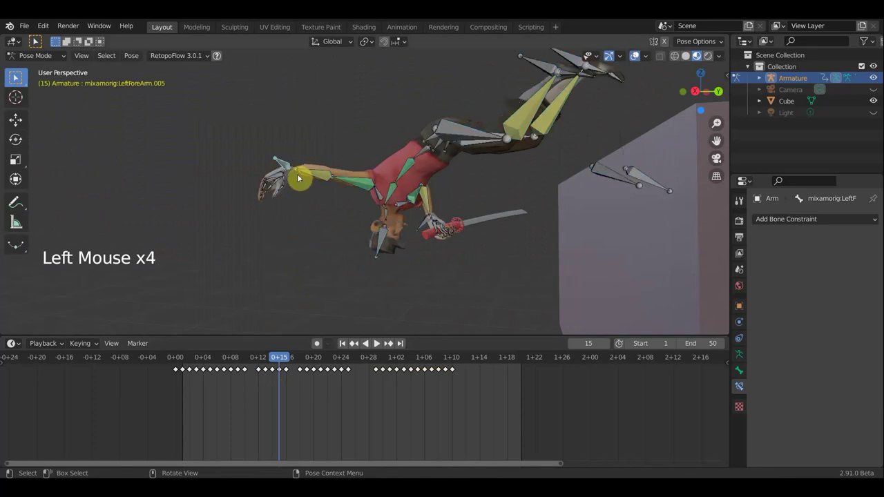
double_click(369, 186)
middle_click(369, 185)
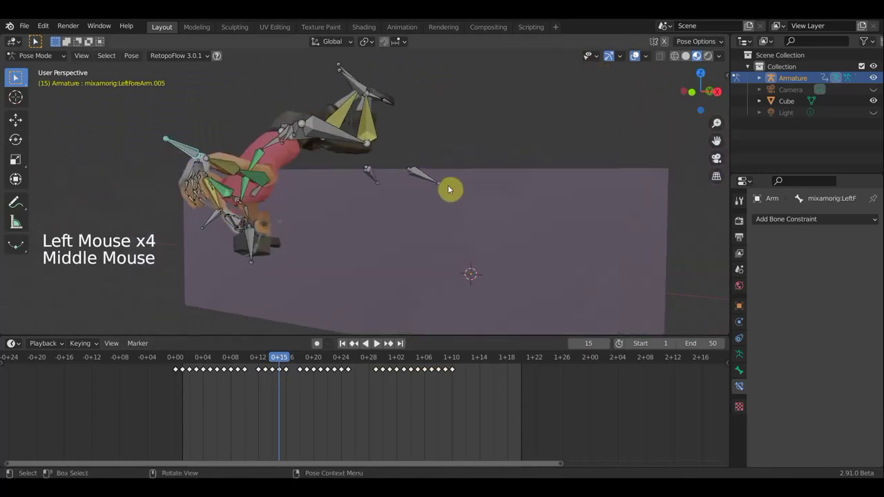
Rotate the LeftForeArm at frame 15, checking from several angles, and key the pose.
key("r")
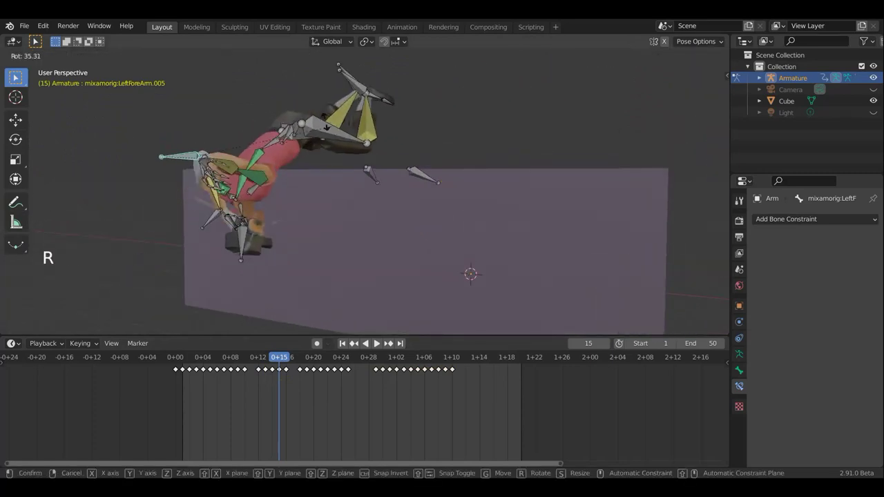
middle_click(195, 139)
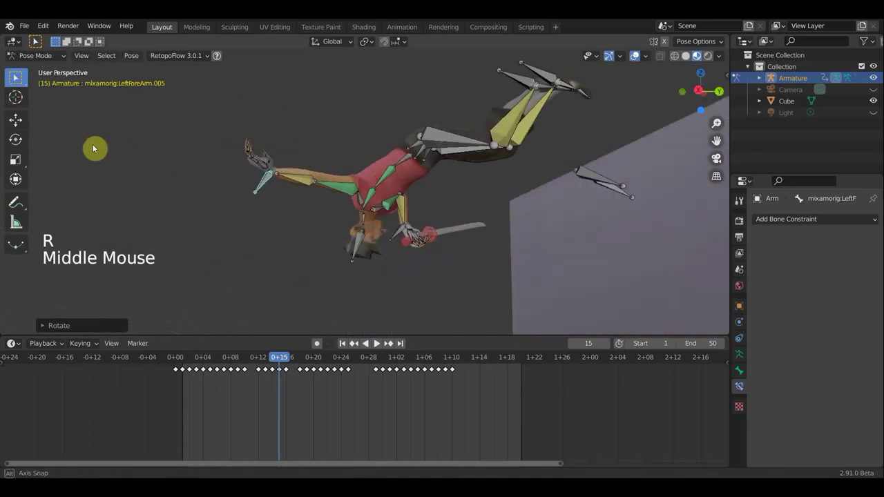
middle_click(388, 149)
key("r")
key("a")
key("i")
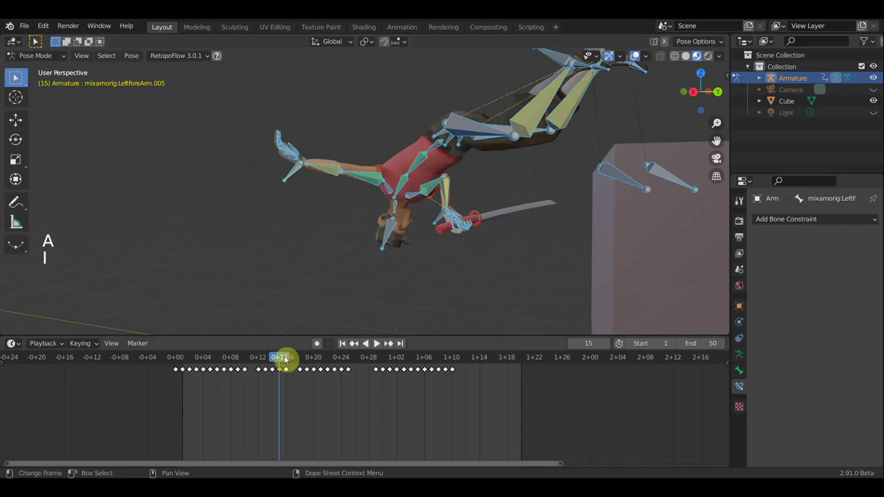
Step to frame 14 and pick the arm and hand bones to adjust.
left_click(710, 255)
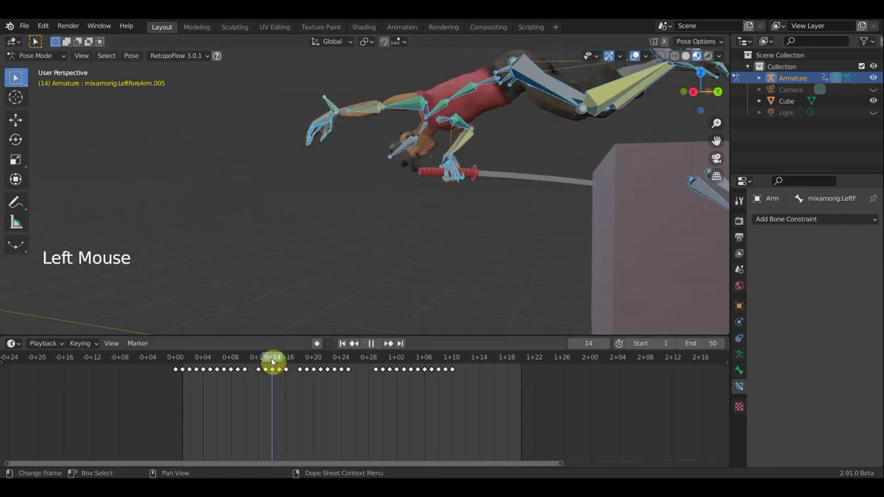
middle_click(466, 201)
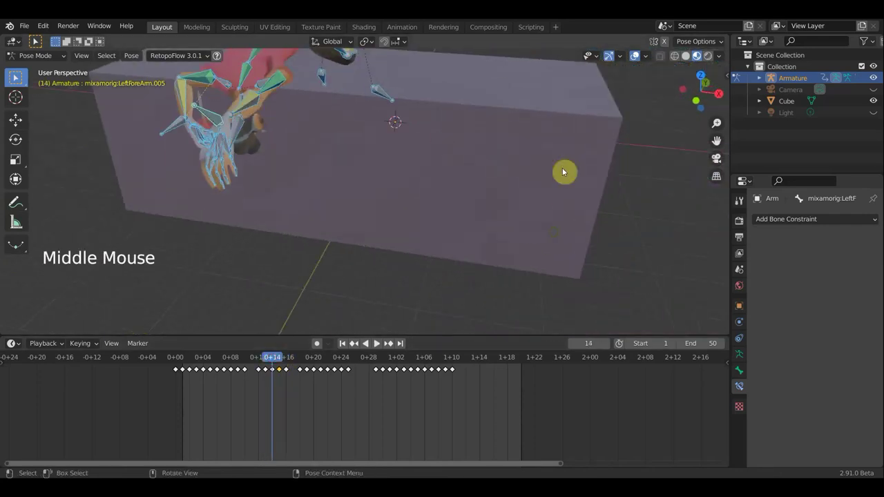
left_click(627, 68)
middle_click(552, 148)
middle_click(575, 158)
left_click(551, 85)
left_click(315, 177)
middle_click(280, 172)
Rotate the selected bone into place for a smoother stride, checking from different angles.
key("r")
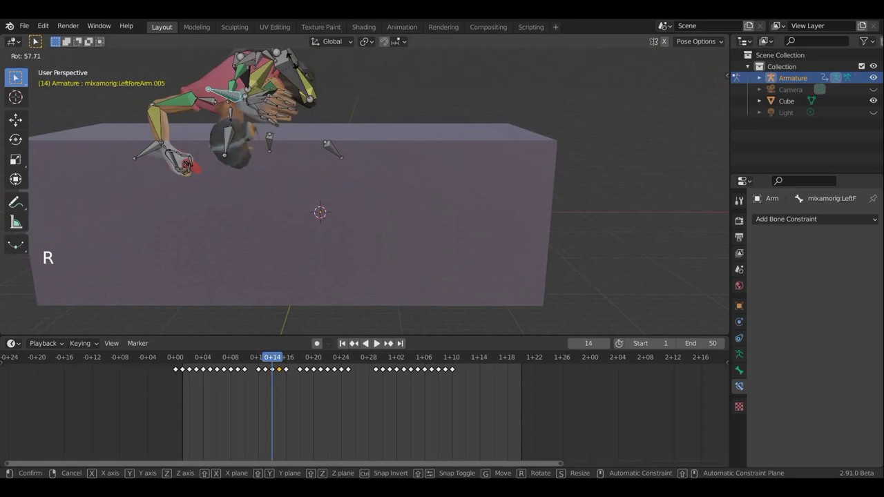
middle_click(366, 125)
scroll("up", 3)
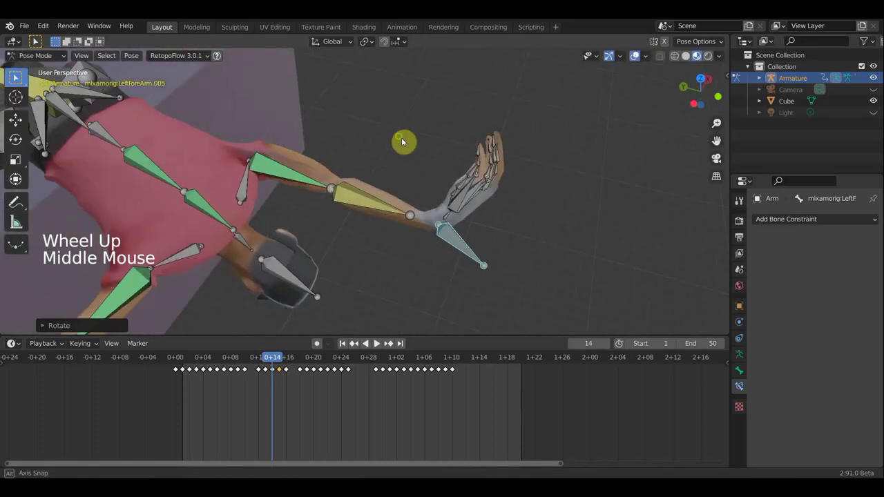
key("r")
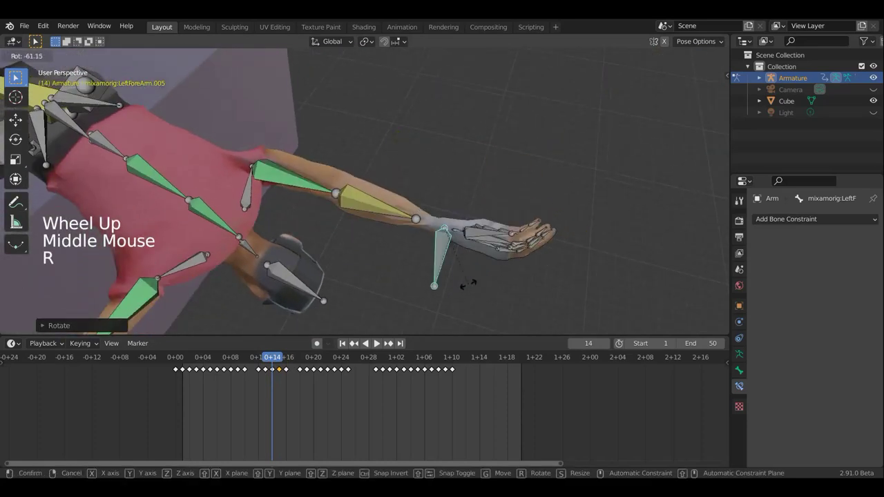
middle_click(485, 233)
key("r")
key("g")
Reposition the LeftForeArm at frame 14, inspect it all round, and key the pose.
middle_click(454, 234)
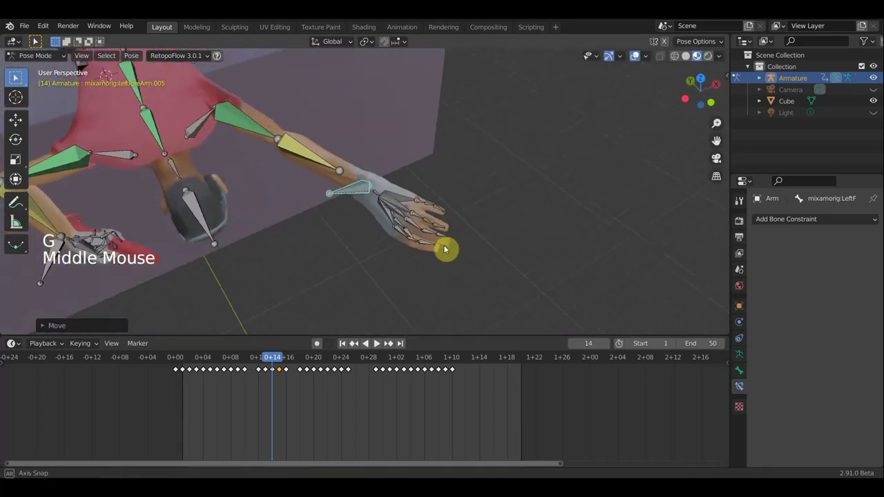
middle_click(248, 216)
middle_click(266, 230)
middle_click(277, 211)
scroll("down", 3)
key("g")
middle_click(494, 196)
middle_click(597, 182)
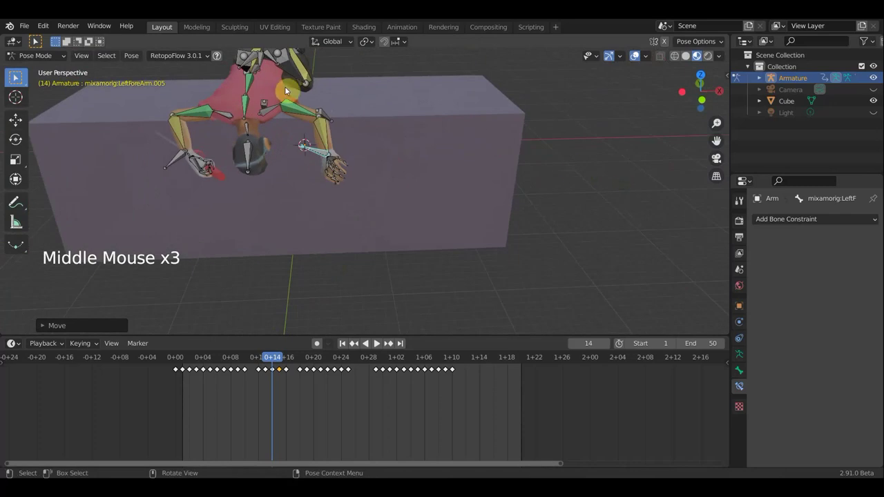
middle_click(374, 167)
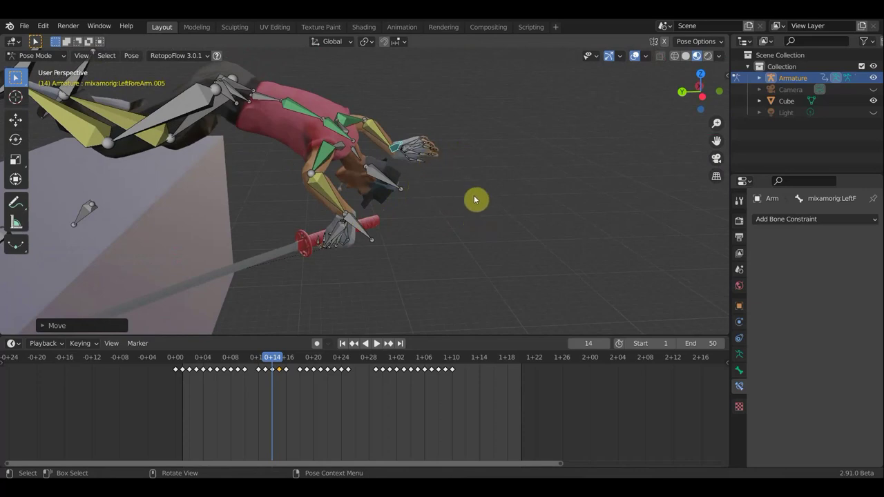
key("a")
key("i")
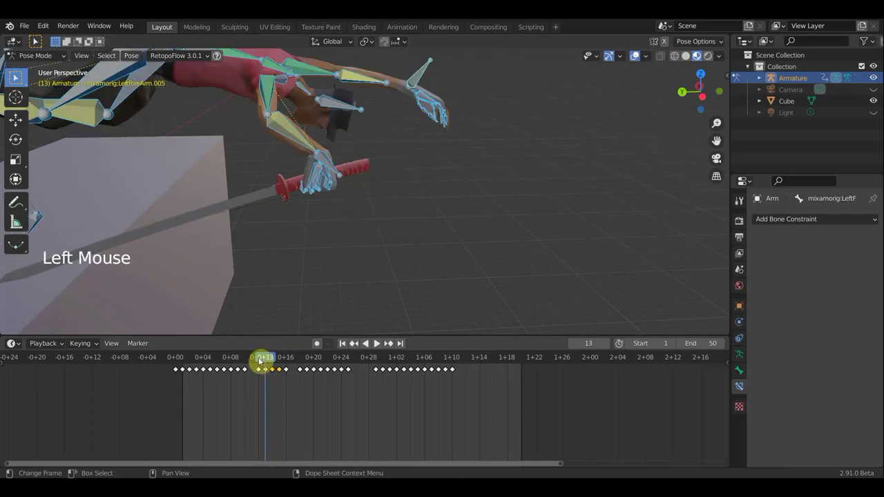
Go to frame 12, view the rig in Right Orthographic, and start the walk cycle playing.
left_click(355, 255)
scroll("down", 3)
middle_click(324, 217)
scroll("up", 3)
middle_click(335, 139)
scroll("up", 3)
middle_click(389, 163)
scroll("down", 3)
key("KP_2")
key("KP_3")
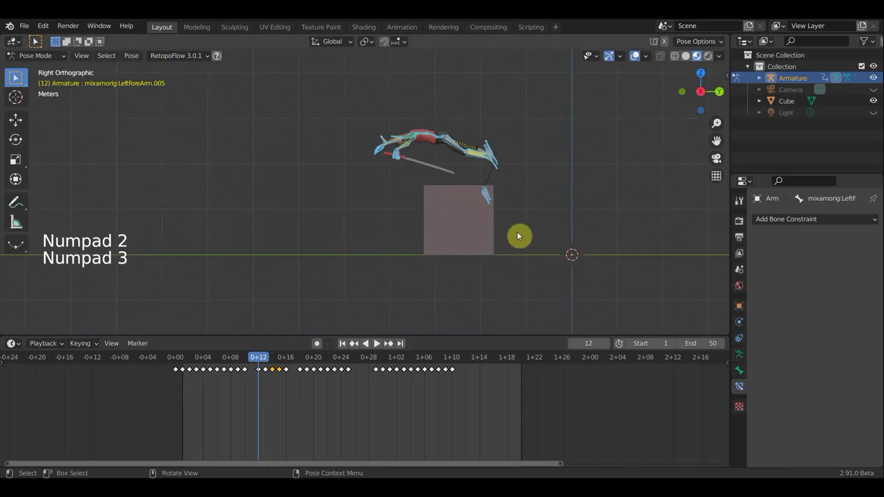
key("space")
left_click(633, 59)
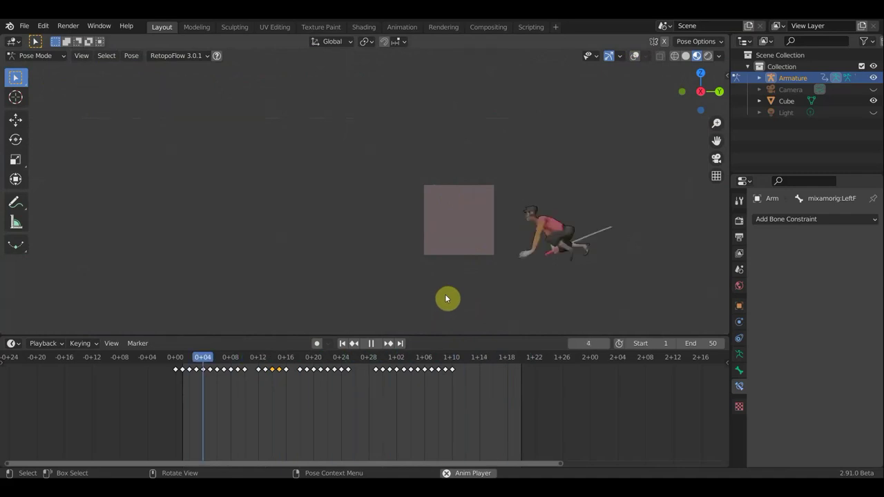
scroll("up", 3)
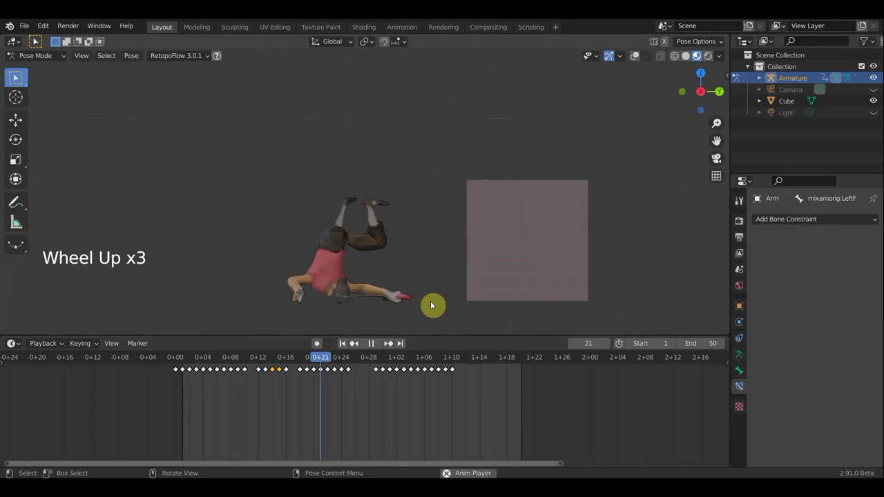
scroll("down", 3)
scroll("up", 3)
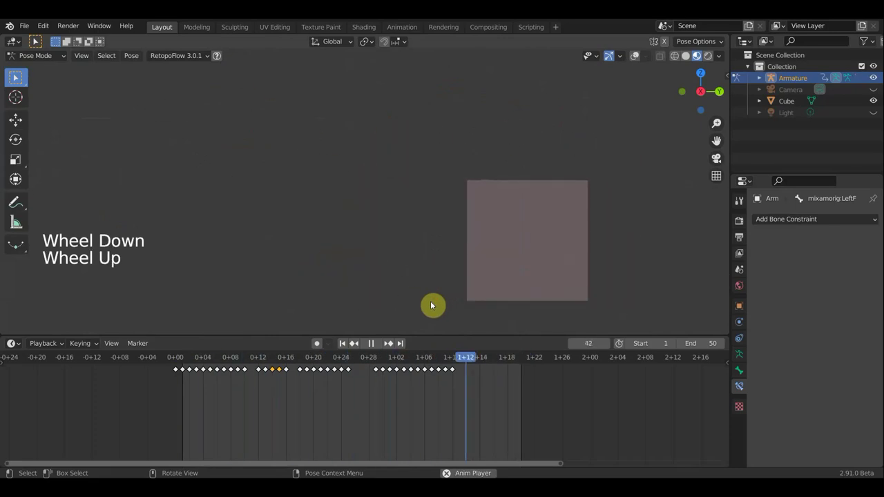
scroll("down", 3)
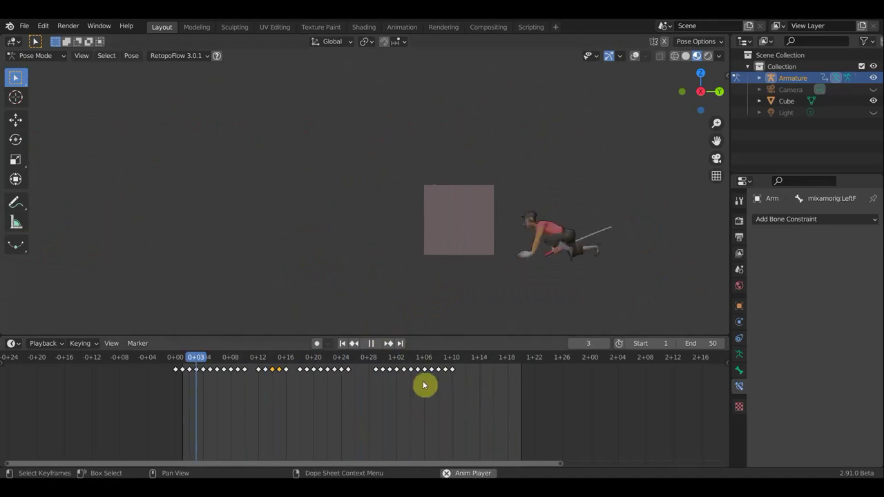
Slide the last keys of the final group a few frames later.
left_click(432, 370)
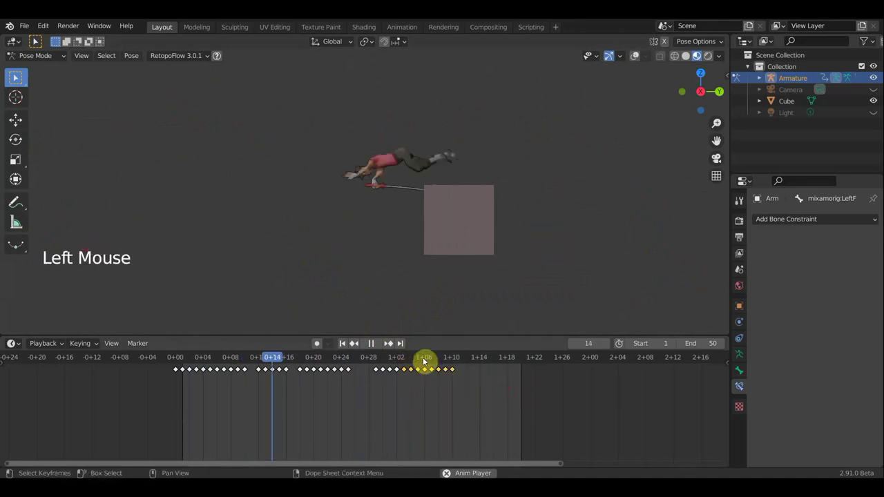
key("g")
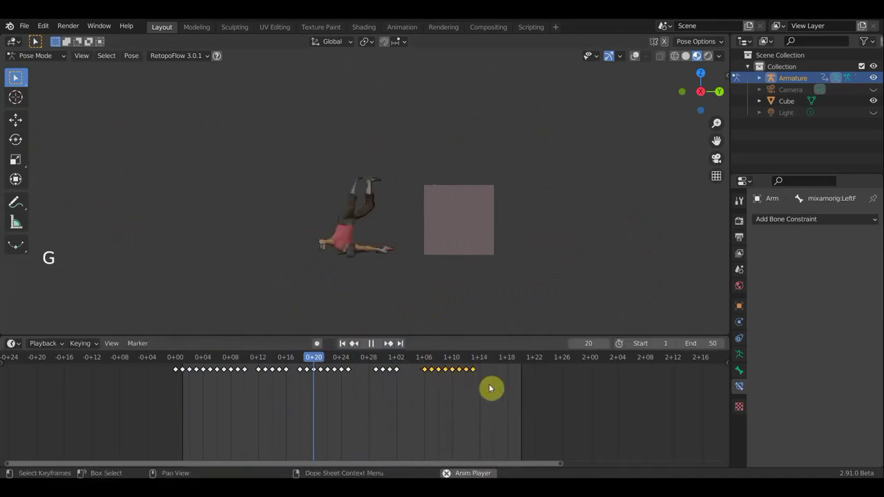
key("g")
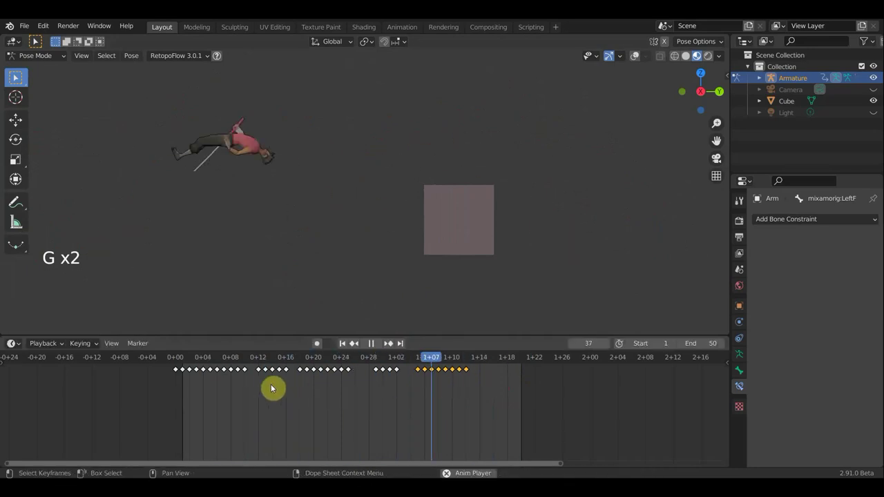
Try shifting part of the first group later, undo it, and reset the playhead to frame 1.
left_click(226, 370)
key("g")
key("g")
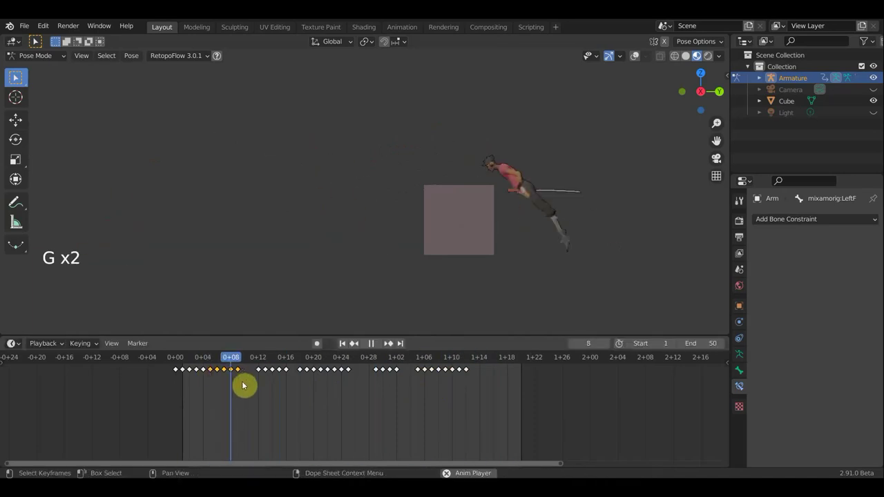
key("ctrl+z")
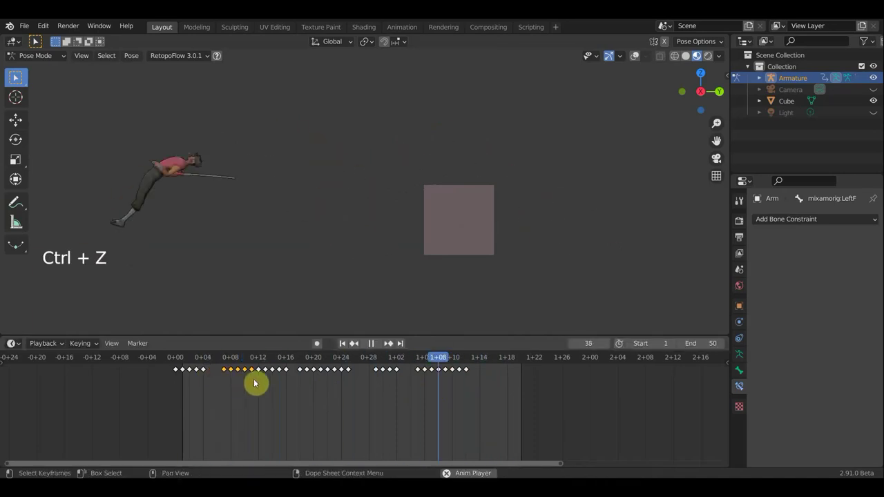
key("ctrl+z")
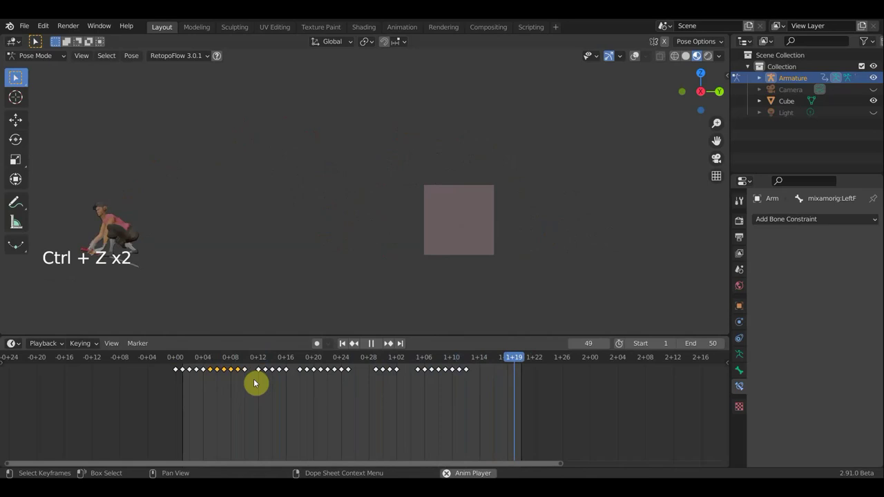
left_click(427, 391)
left_click(188, 363)
Scale all keyframes down from frame 1 into fewer frames and play back.
key("space")
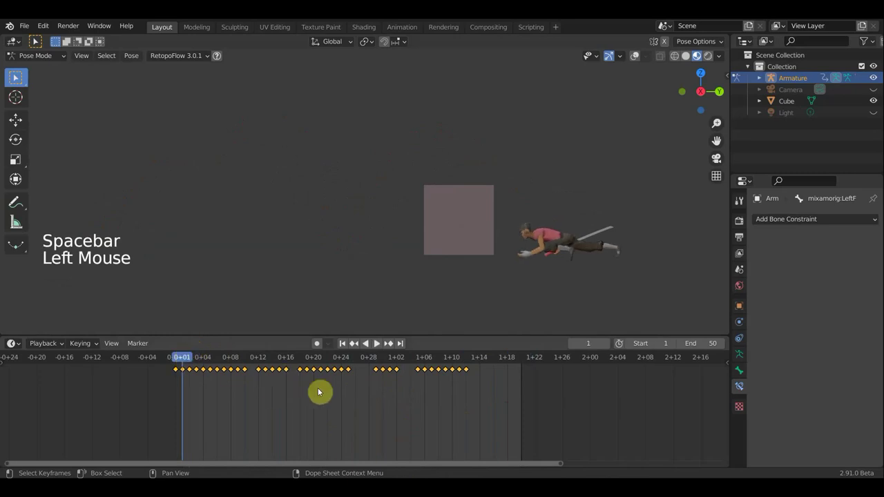
left_click(416, 448)
key("s")
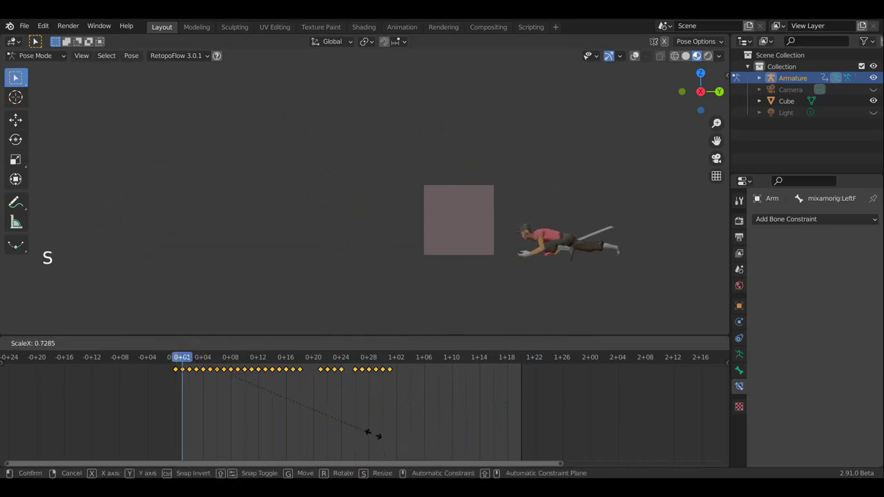
key("space")
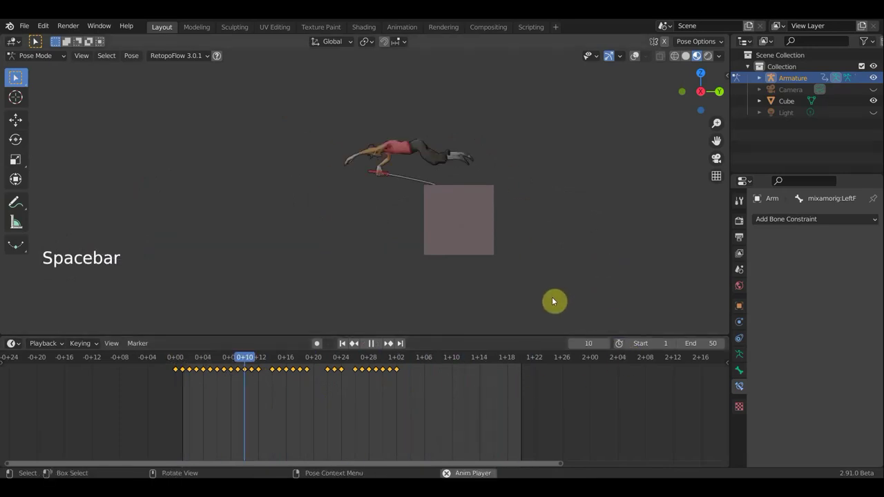
key("space")
Shift the final group earlier to close the gap, ending near frame 28, and play to check.
left_click(423, 384)
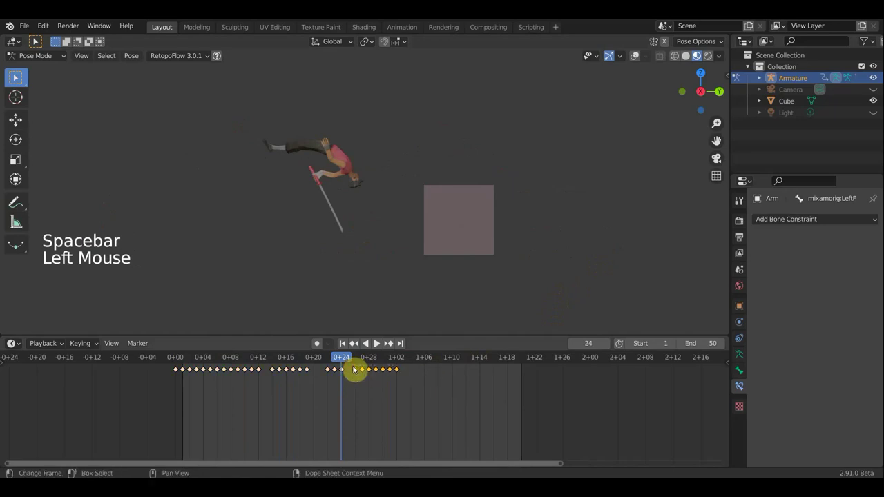
key("g")
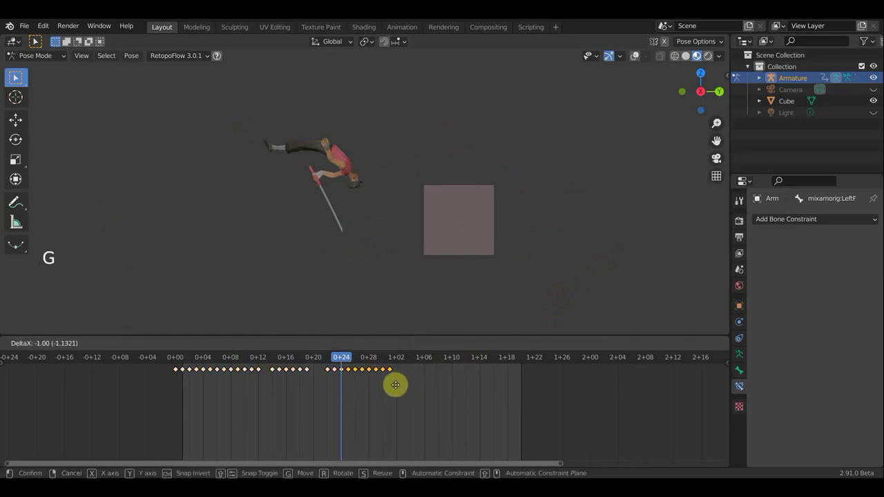
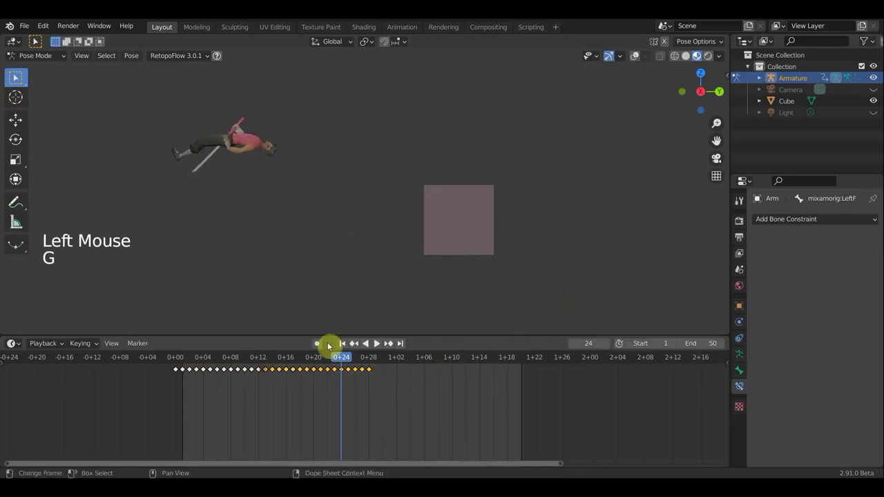
key("g")
key("space")
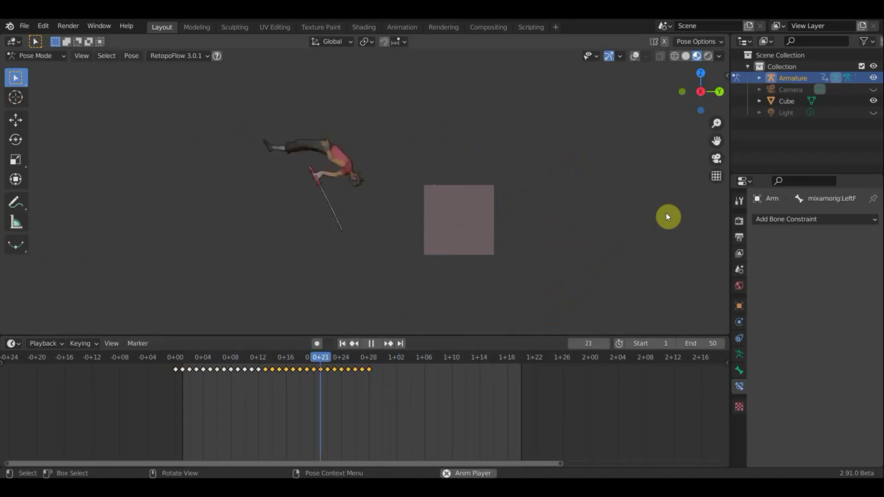
key("space")
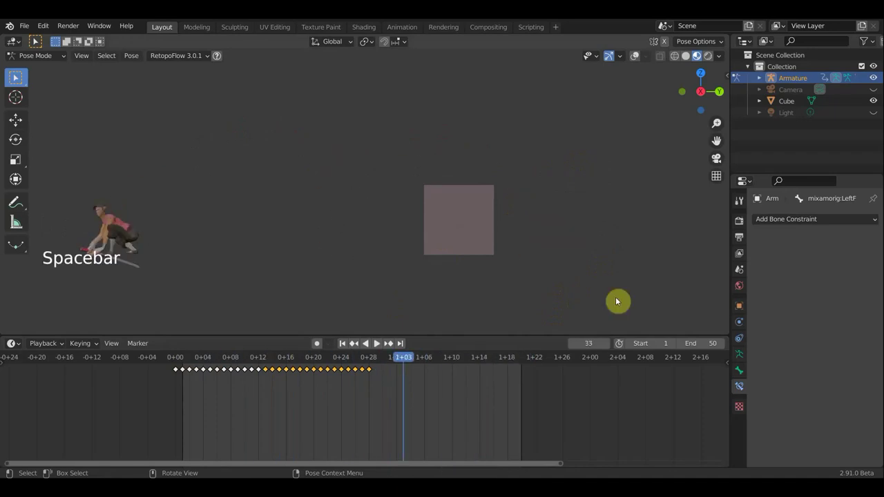